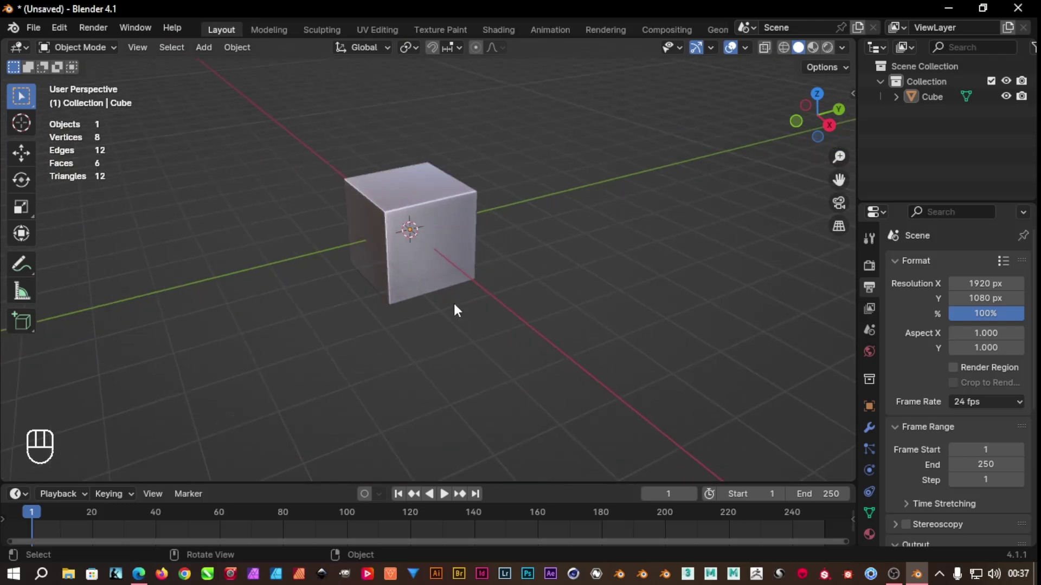
Navigate the viewport around the default cube and select it
{"action": "left_click_drag", "start_coordinate": [451, 313], "coordinate": [230, 317]}
{"action": "left_click_drag", "start_coordinate": [292, 301], "coordinate": [309, 323]}
{"action": "middle_click", "coordinate": [440, 327]}
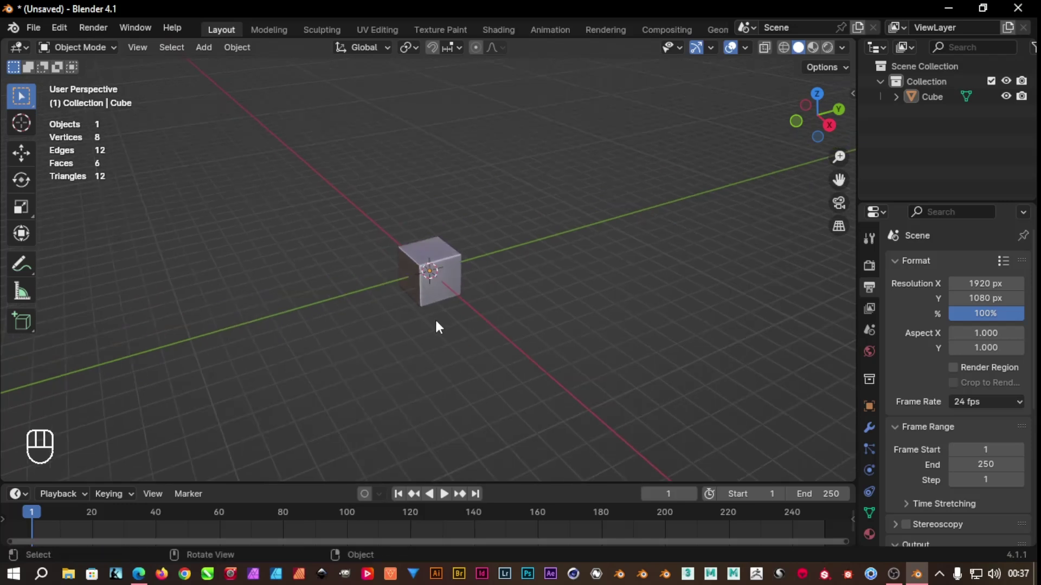
{"action": "left_click_drag", "start_coordinate": [438, 327], "coordinate": [438, 328]}
{"action": "left_click_drag", "start_coordinate": [437, 328], "coordinate": [257, 335]}
{"action": "left_click", "coordinate": [257, 335]}
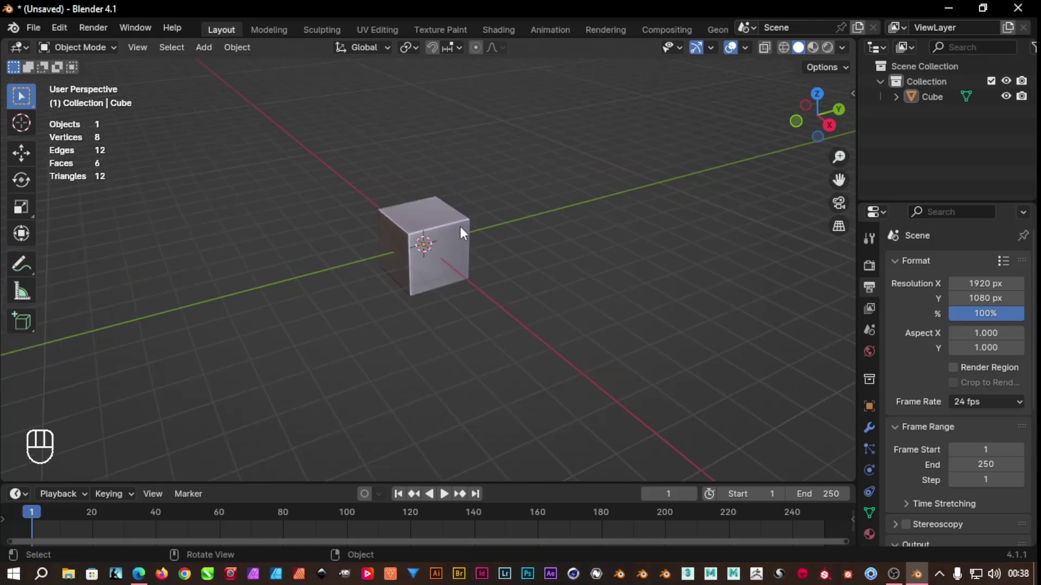
{"action": "left_click", "coordinate": [464, 231]}
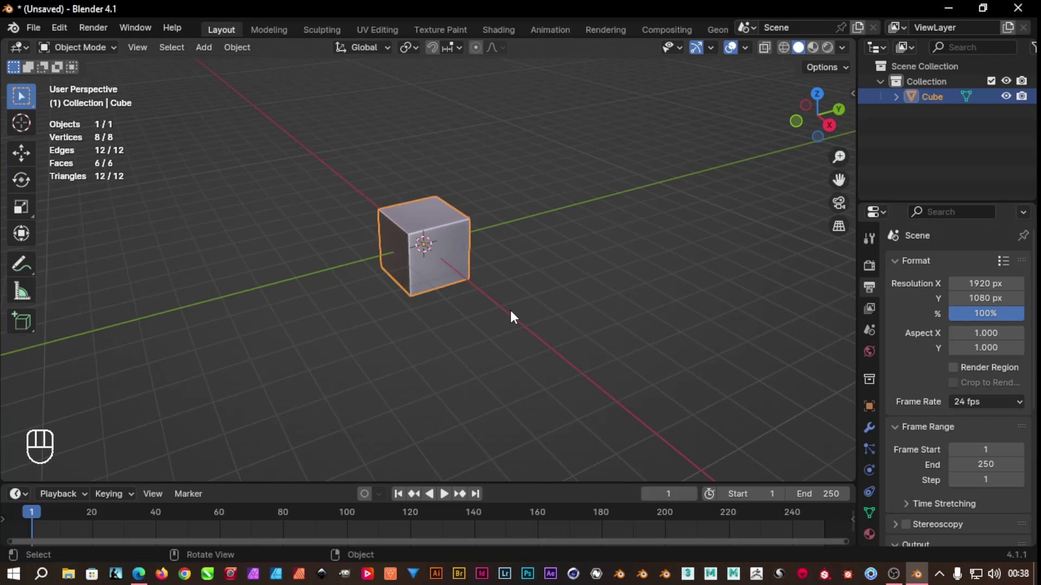
Enter Edit Mode and stretch the loop-cut cube along X into a long, low box
{"action": "key", "text": "Tab"}
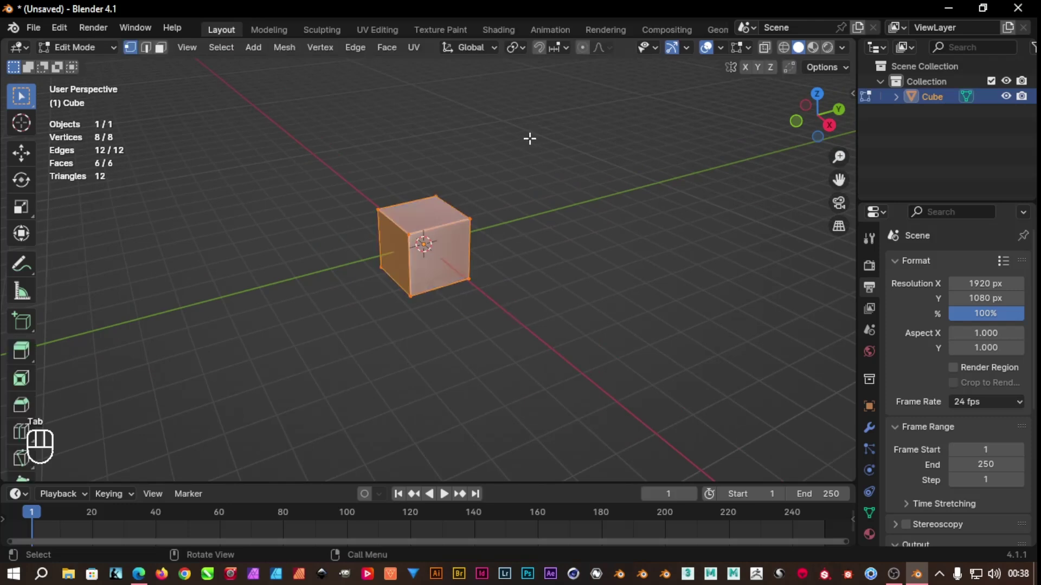
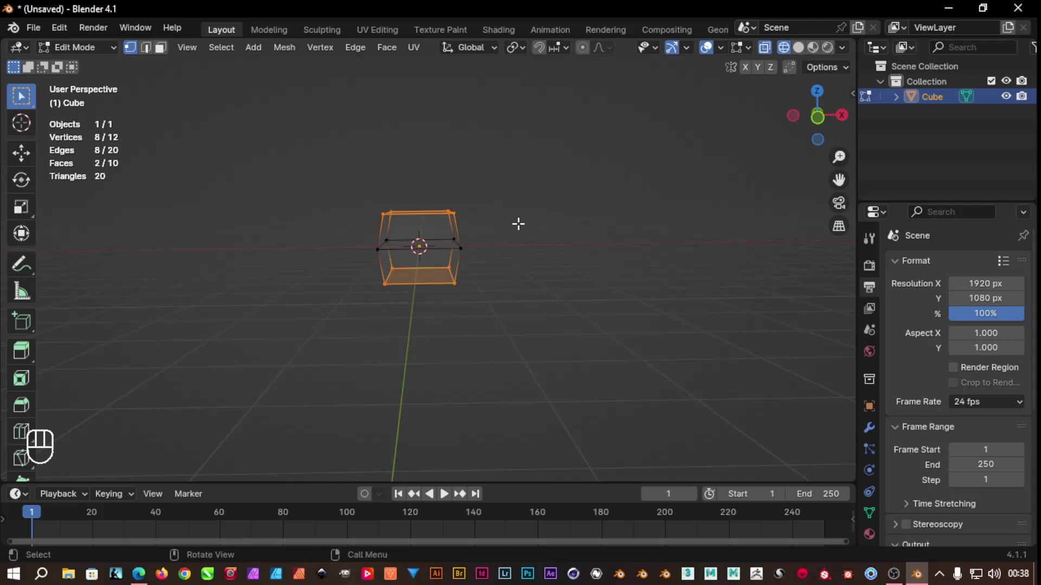
{"action": "key", "text": "s"}
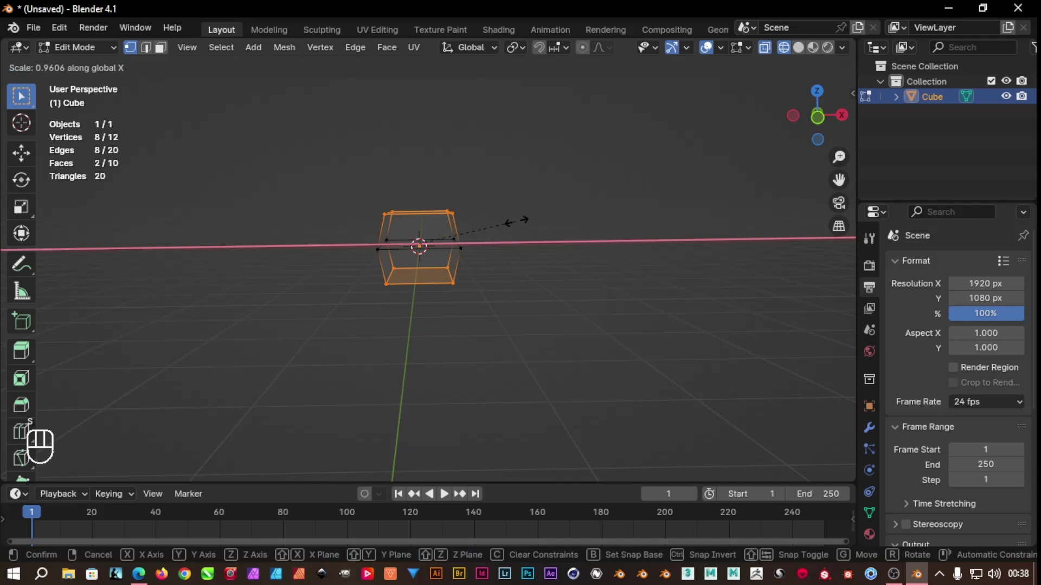
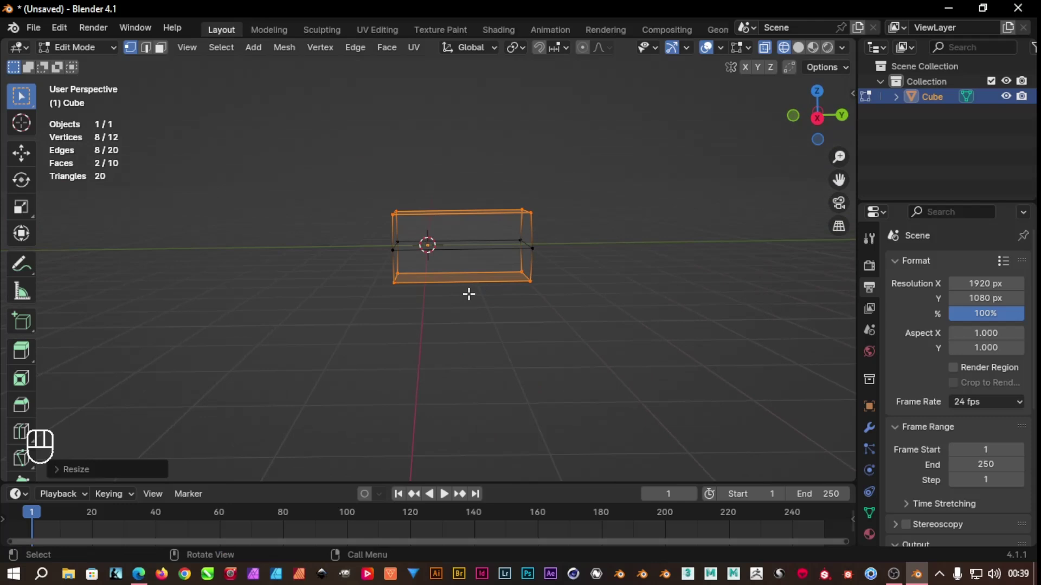
Add a vertical edge loop slid toward one end, then a horizontal loop around the box
{"action": "key", "text": "ctrl+r"}
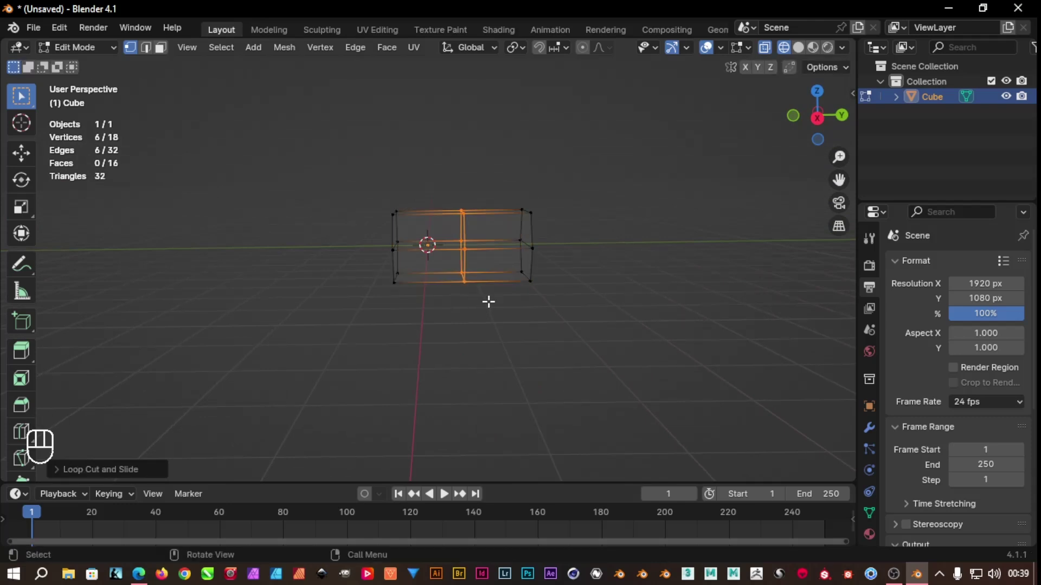
{"action": "key", "text": "ctrl+r"}
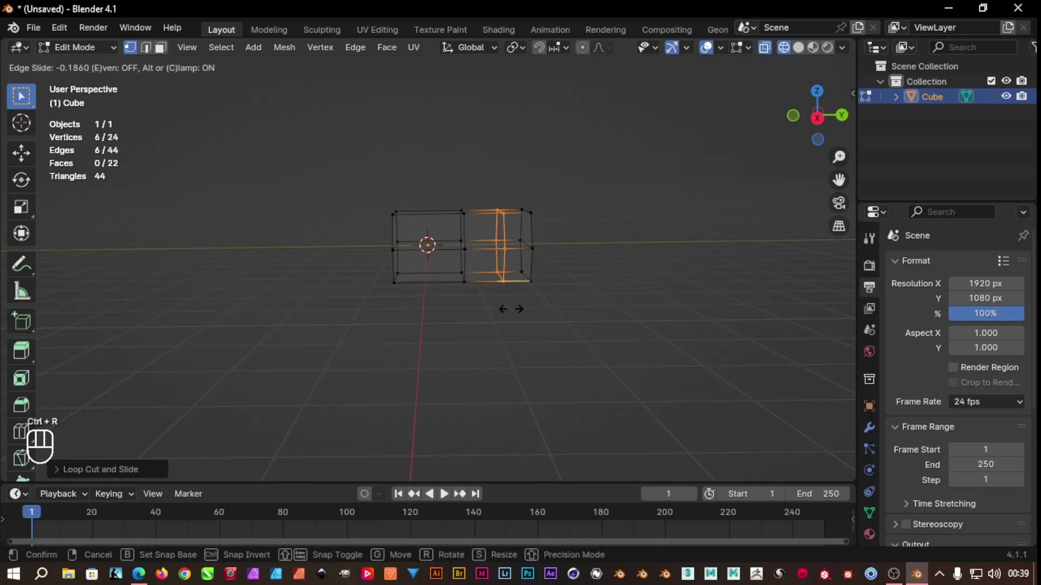
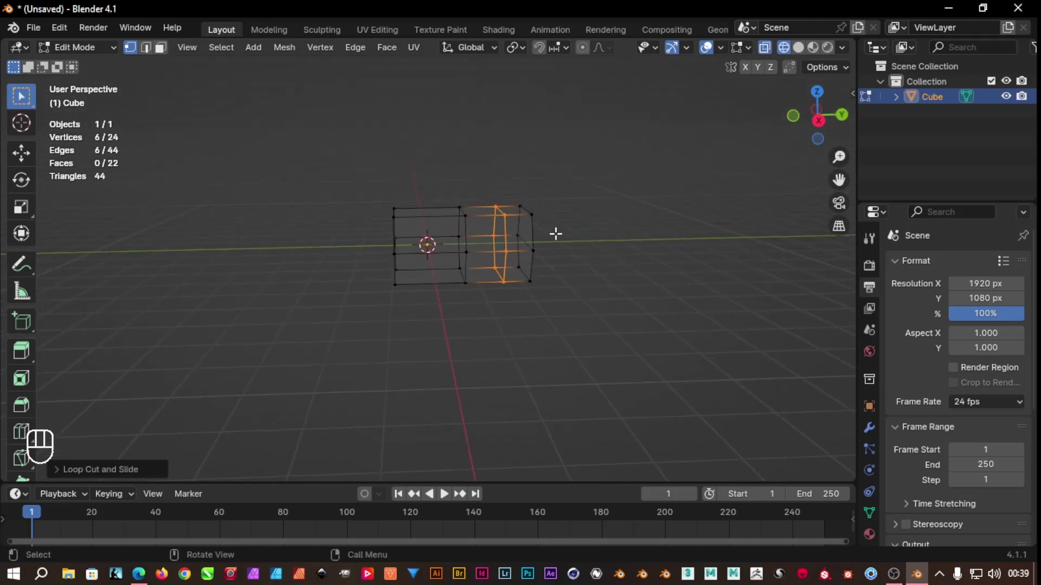
{"action": "key", "text": "ctrl+r"}
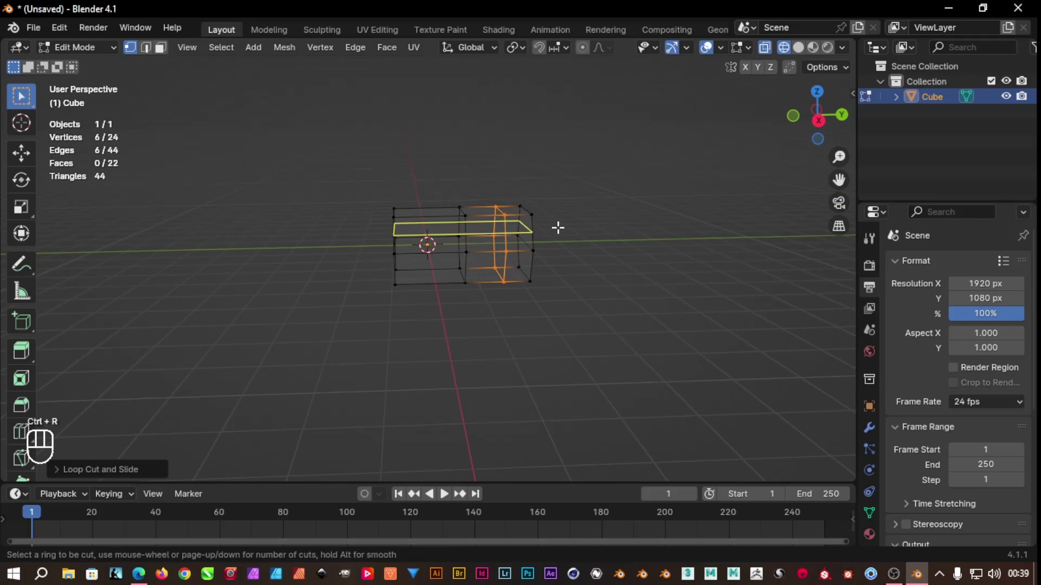
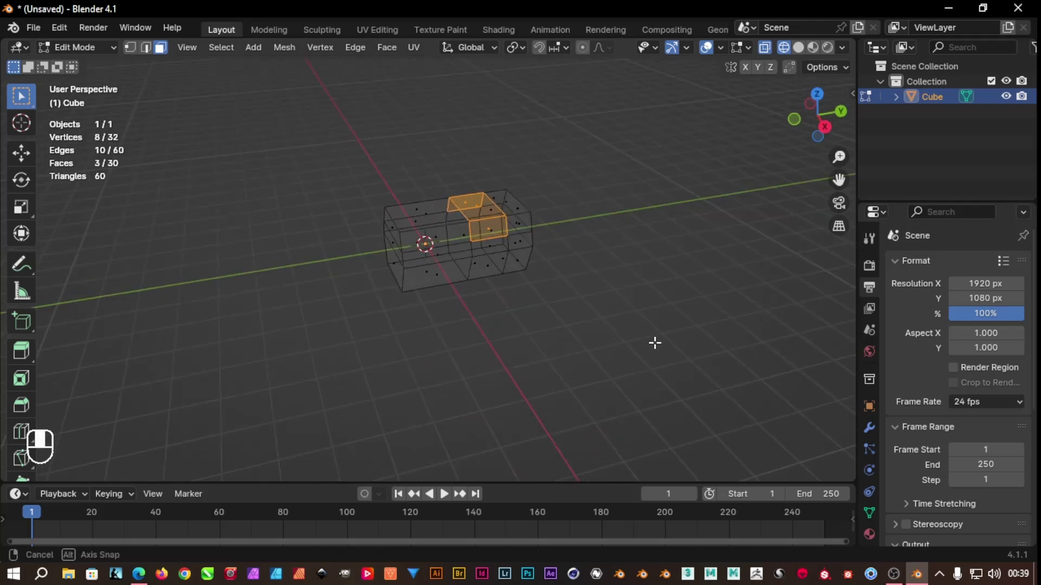
Delete the three selected top faces, return to solid shading and Object Mode
{"action": "key", "text": "Delete"}
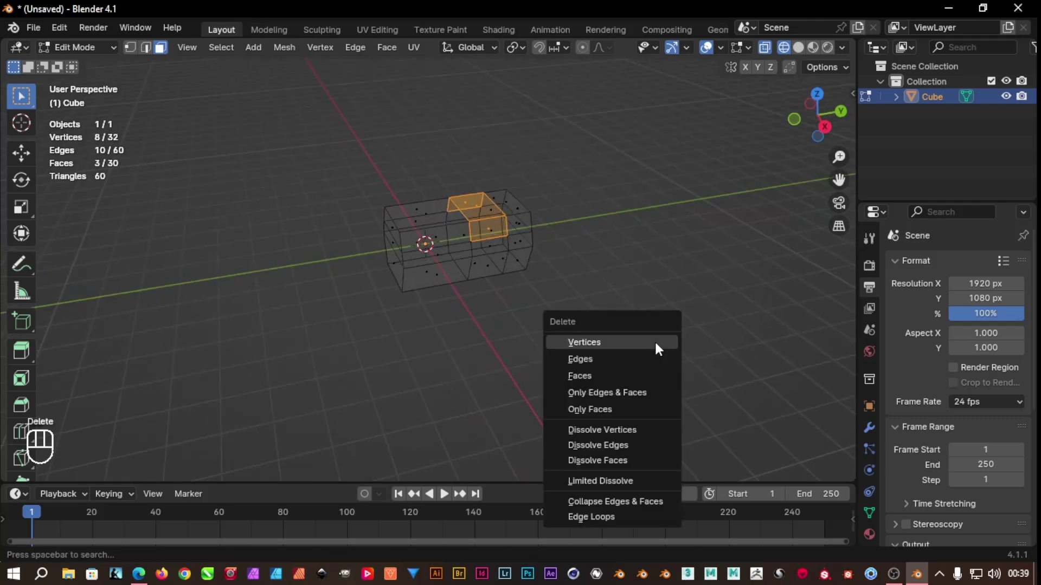
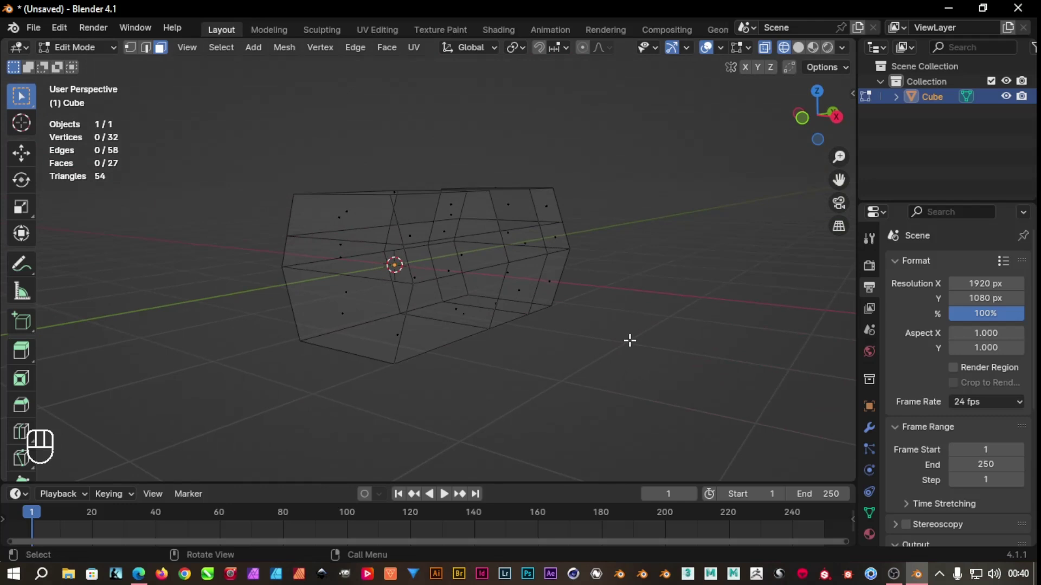
{"action": "key", "text": "shift+z"}
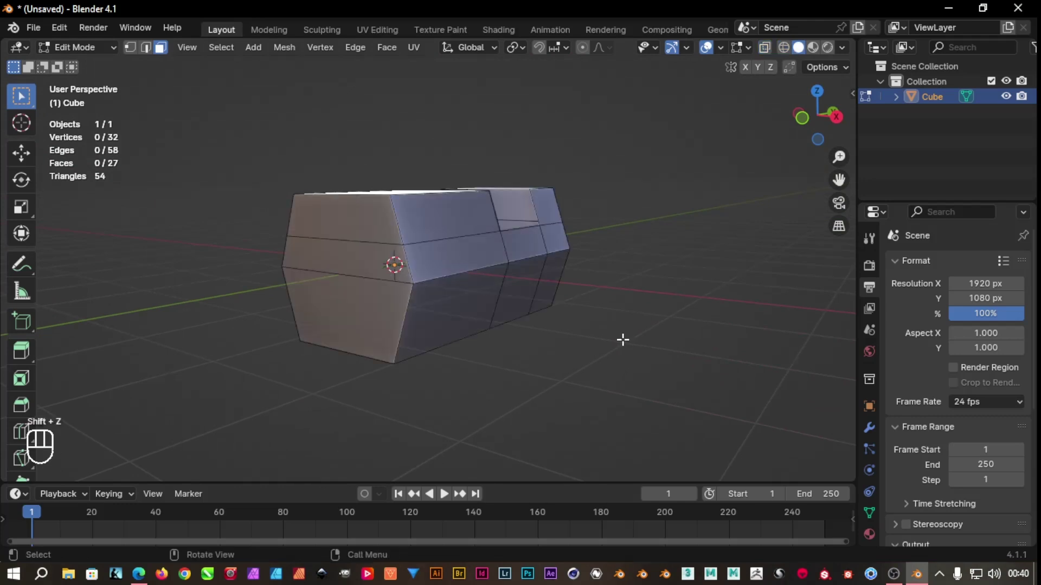
{"action": "key", "text": "Tab"}
{"action": "middle_click", "coordinate": [550, 350]}
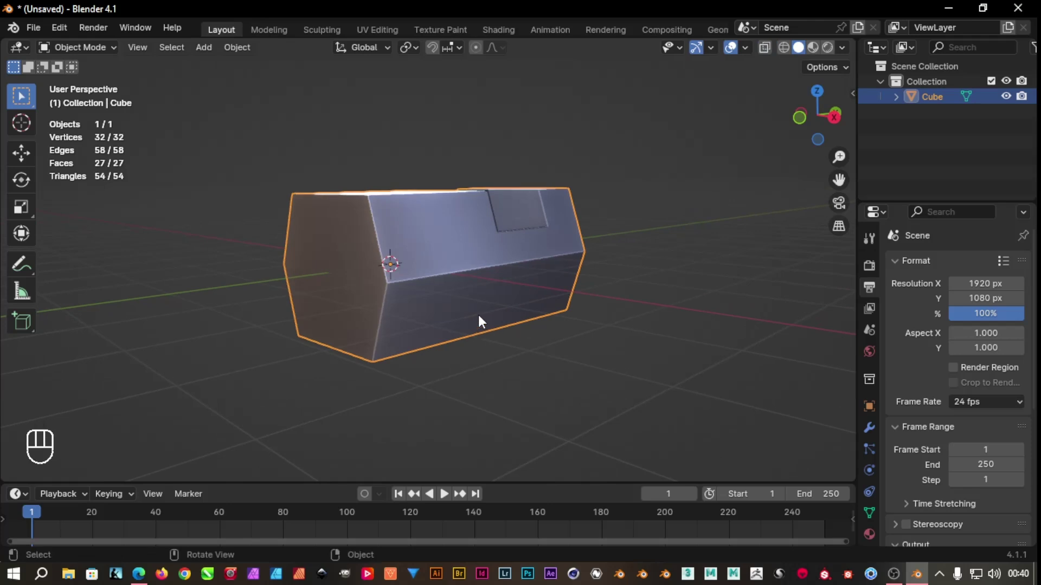
Add a level-2 Subdivision Surface modifier so the box becomes a rounded pill shape
{"action": "key", "text": "ctrl+2"}
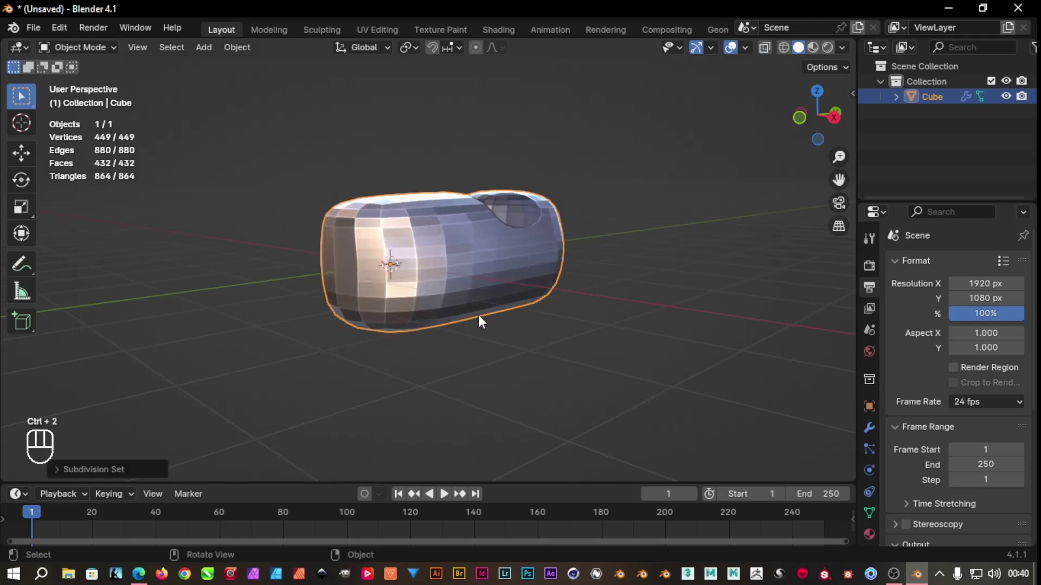
{"action": "left_click_drag", "start_coordinate": [466, 342], "coordinate": [344, 378]}
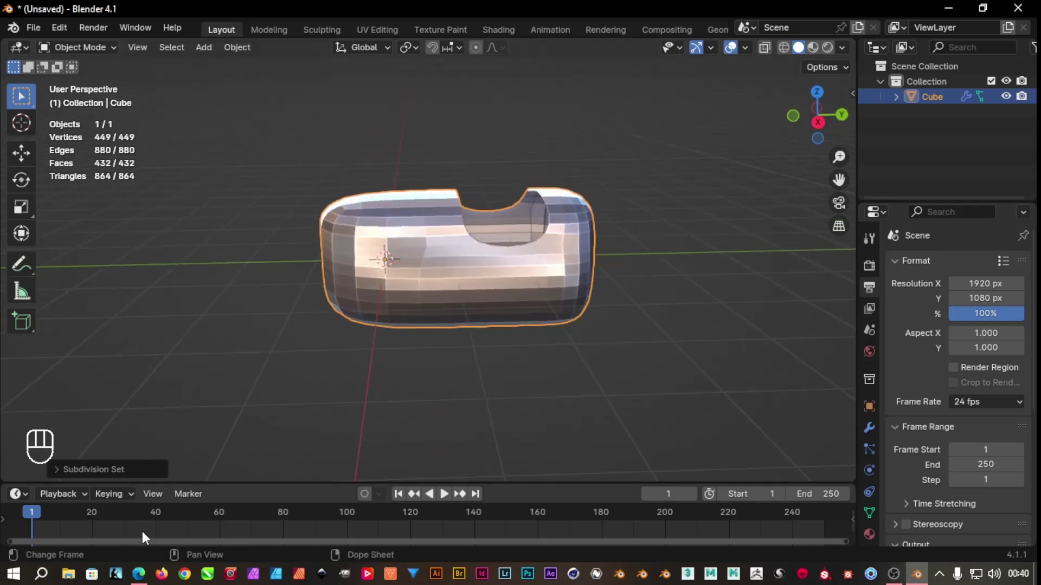
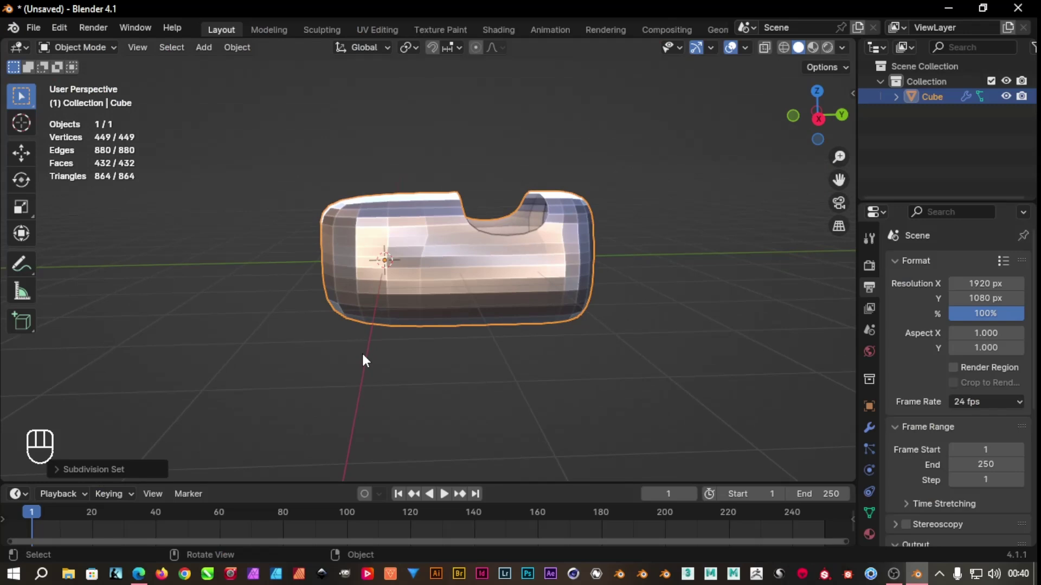
Add tightening edge loops near the bottom and front end, then return to Object Mode
{"action": "key", "text": "Tab"}
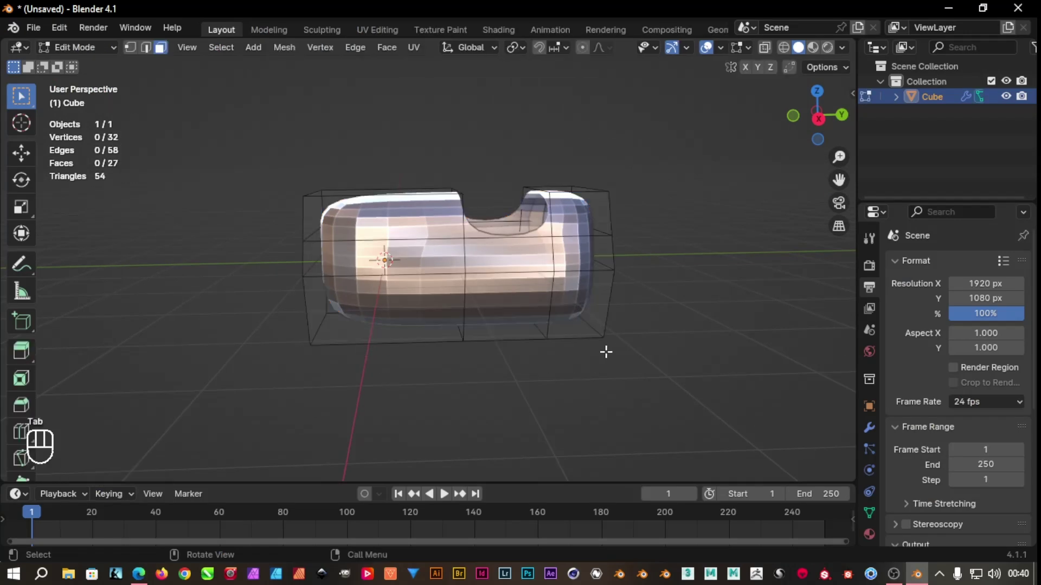
{"action": "key", "text": "ctrl+r"}
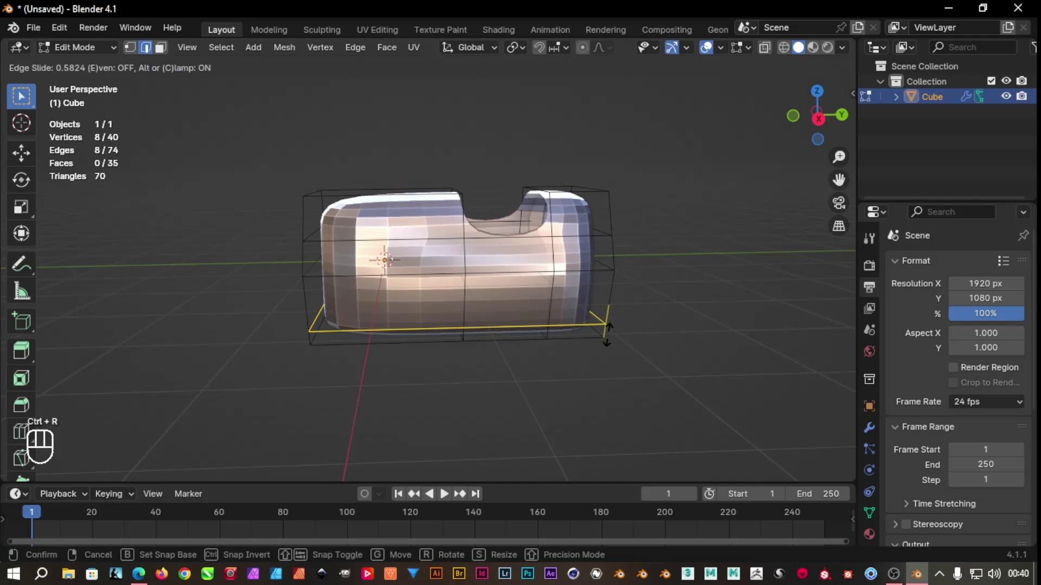
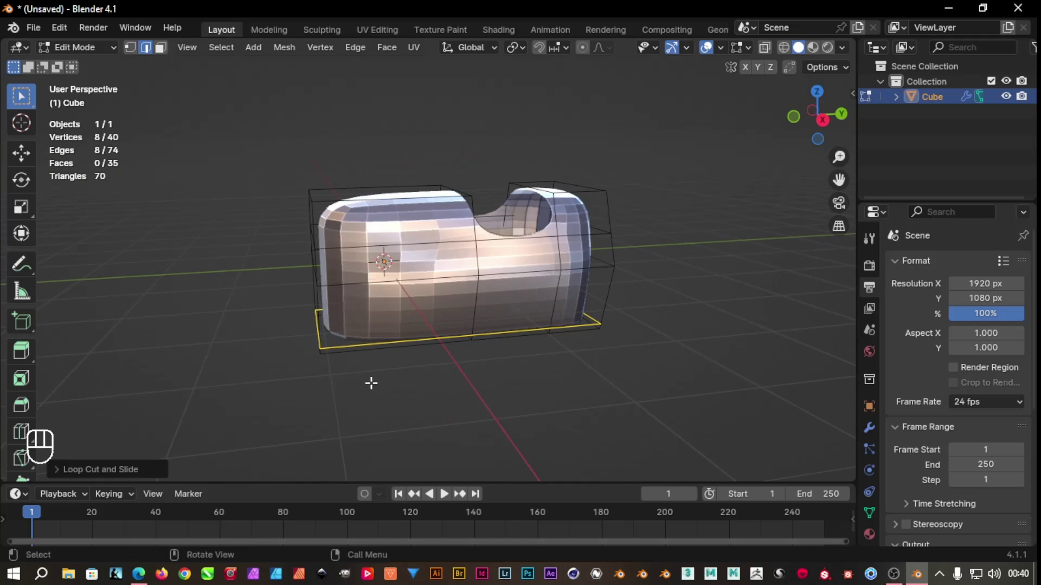
{"action": "key", "text": "ctrl+r"}
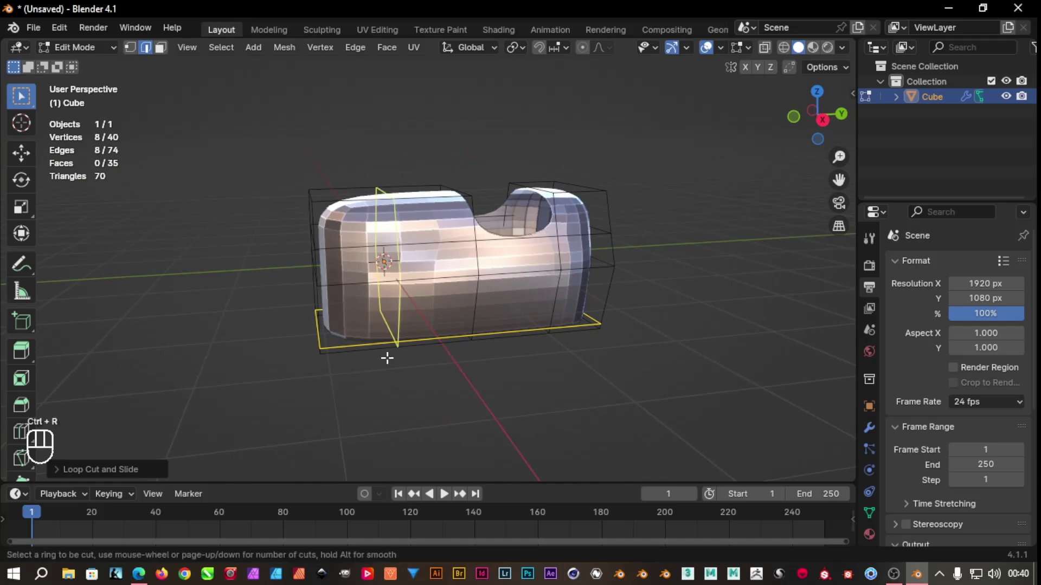
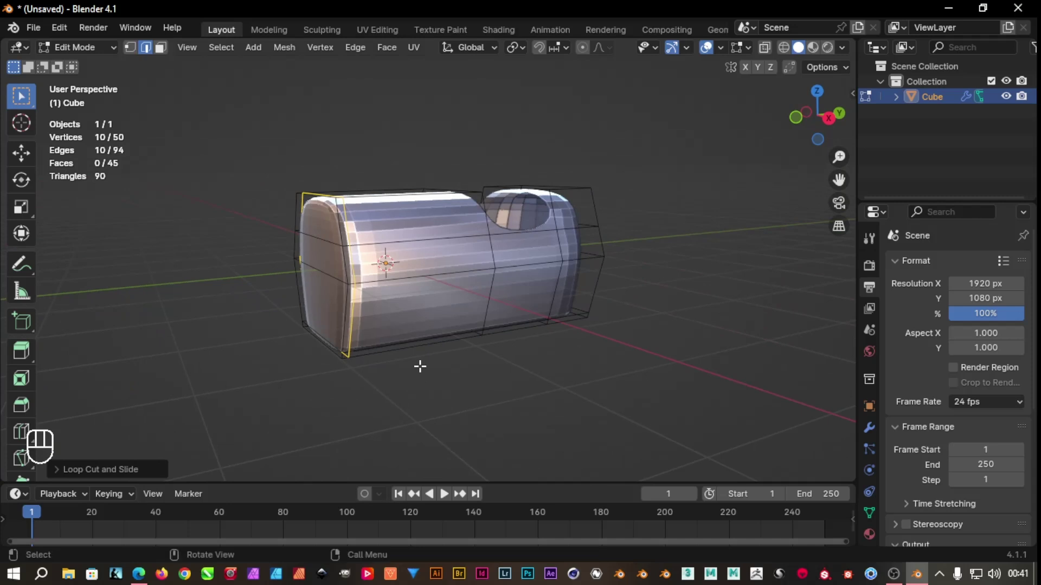
{"action": "key", "text": "Tab"}
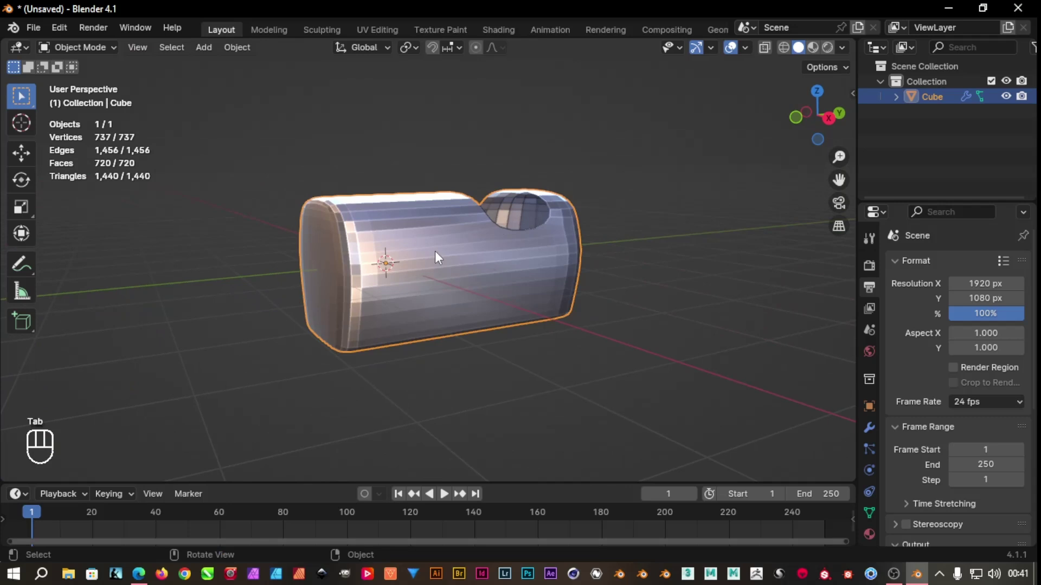
Apply Shade Smooth to the body and go back into mesh editing
{"action": "right_click", "coordinate": [439, 258]}
{"action": "left_click_drag", "start_coordinate": [430, 355], "coordinate": [430, 364]}
{"action": "key", "text": "Tab"}
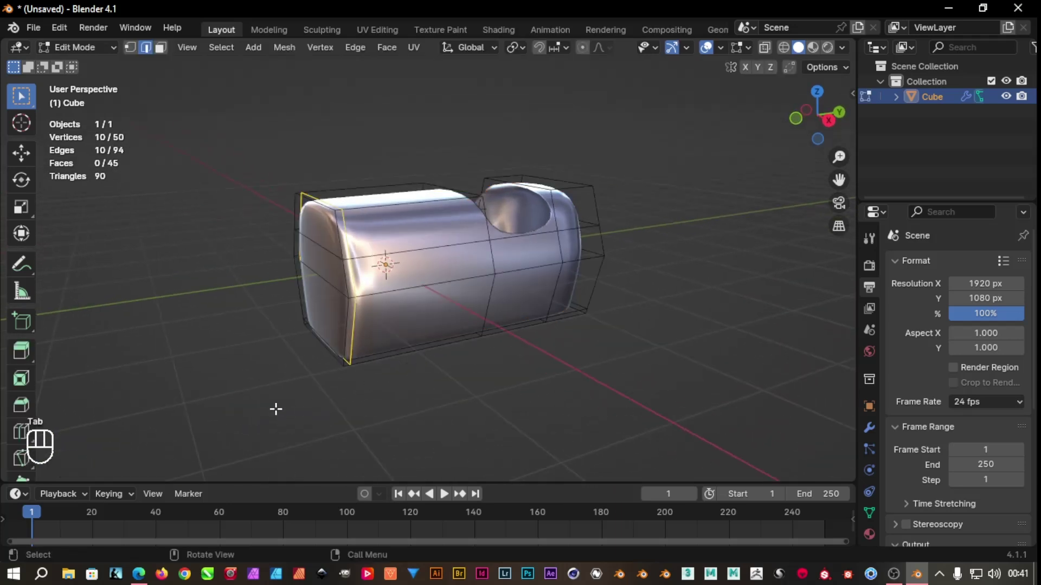
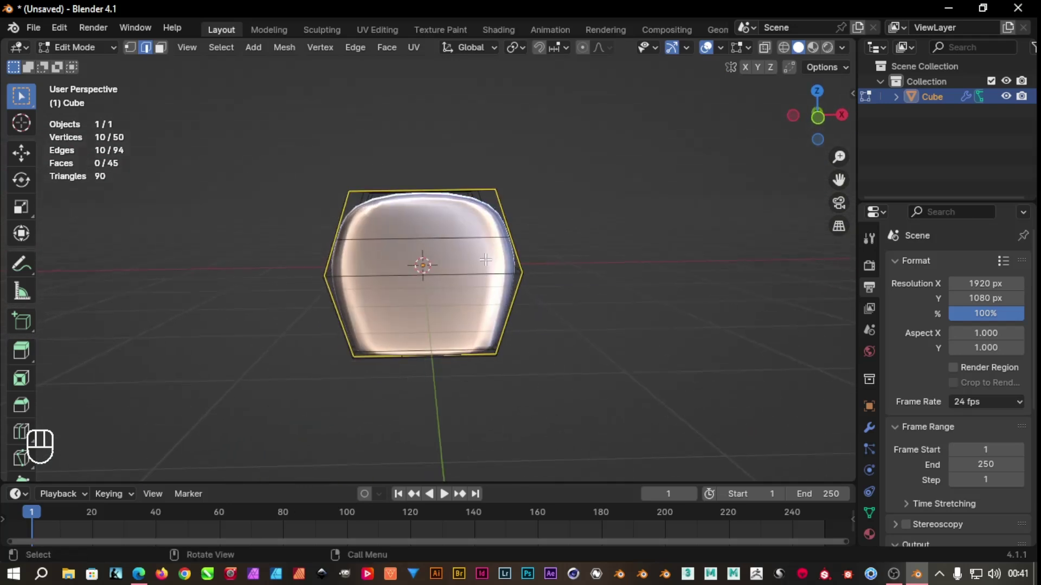
Select the front faces in face mode and inset them into an inner ring
{"action": "key", "text": "F3"}
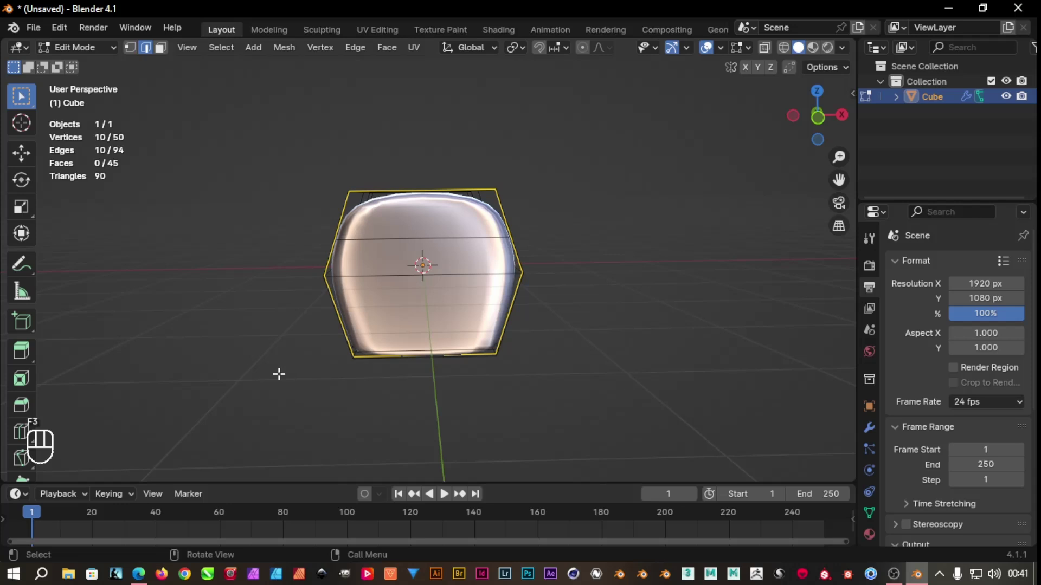
{"action": "key", "text": "3"}
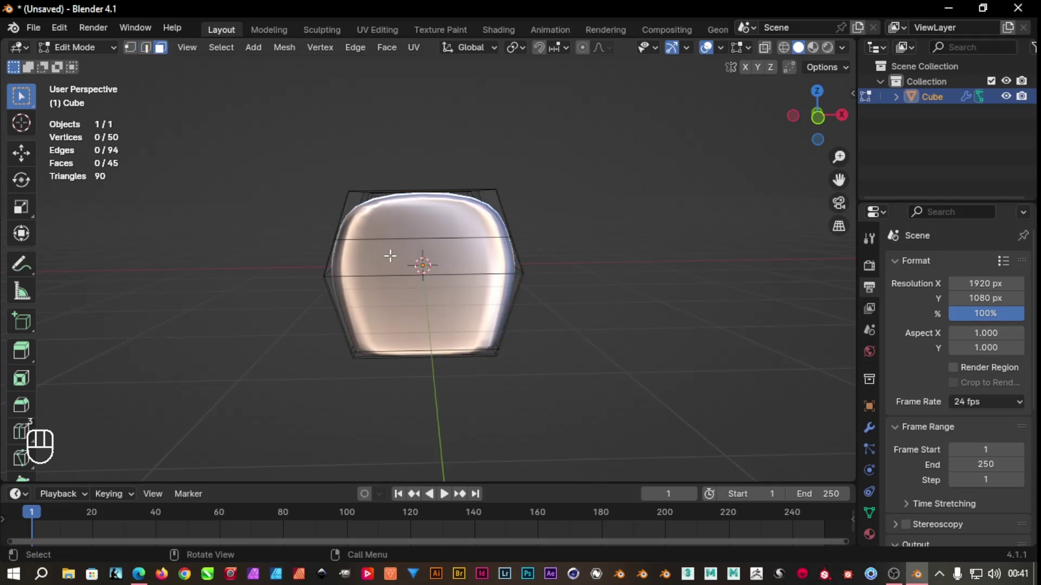
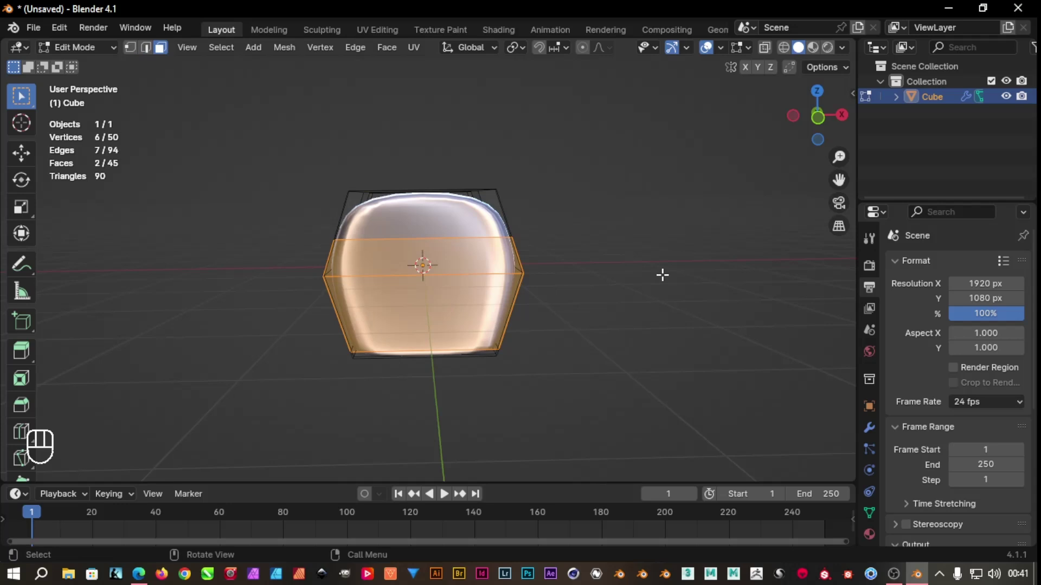
{"action": "key", "text": "i"}
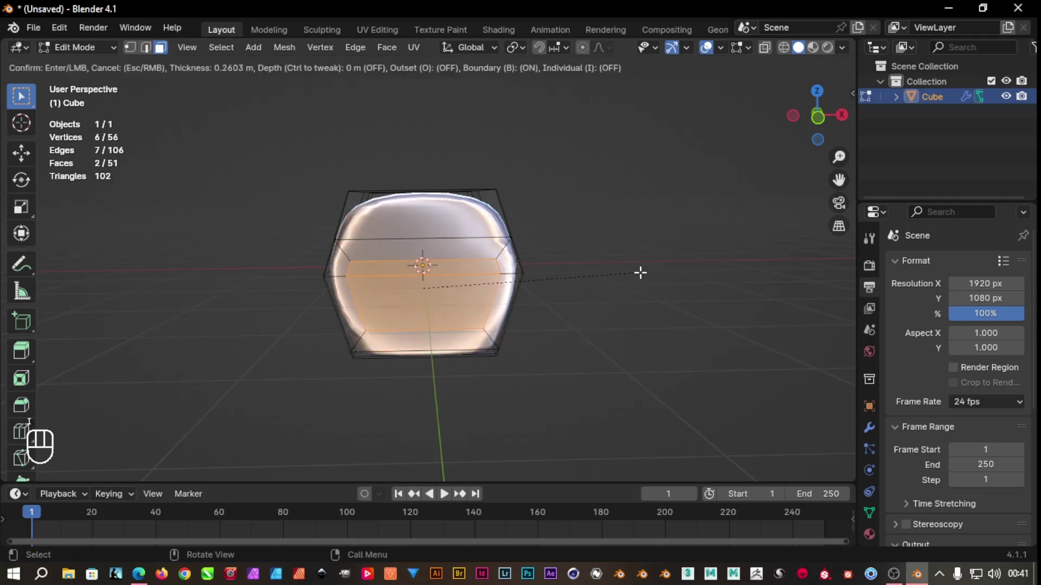
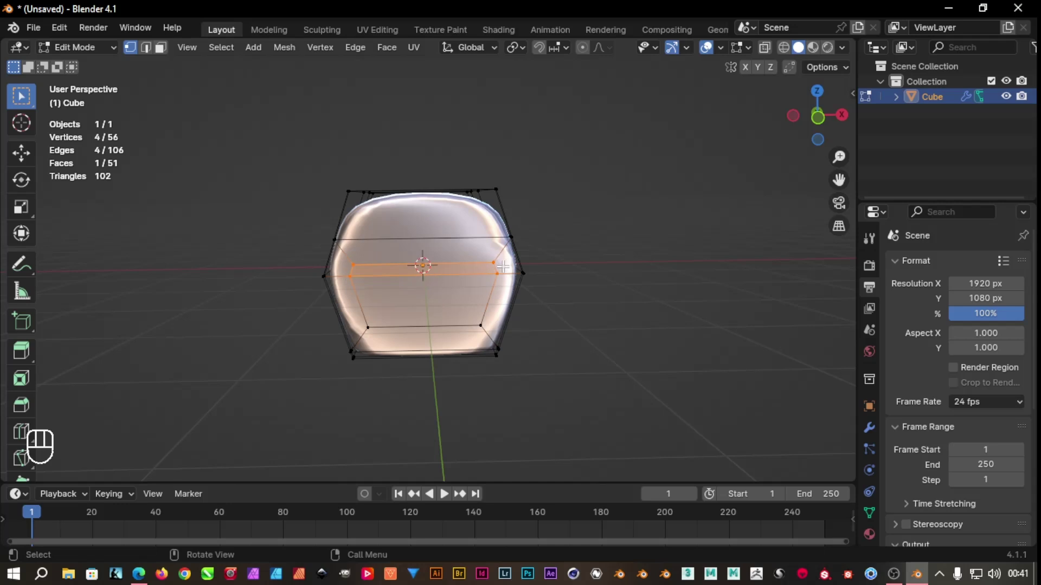
Narrow the middle face strip along X and slide the upper inner edge upward
{"action": "key", "text": "s"}
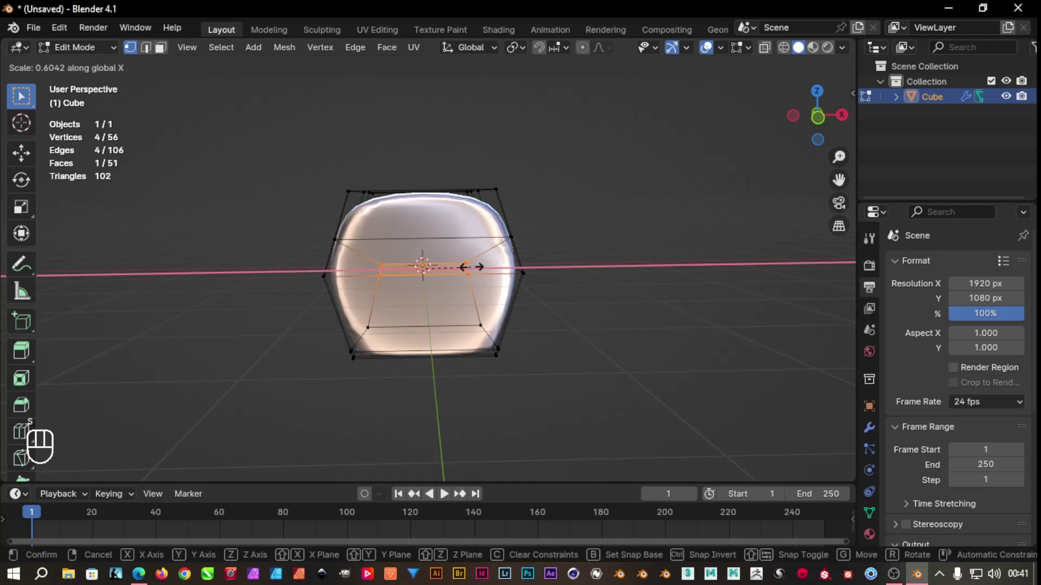
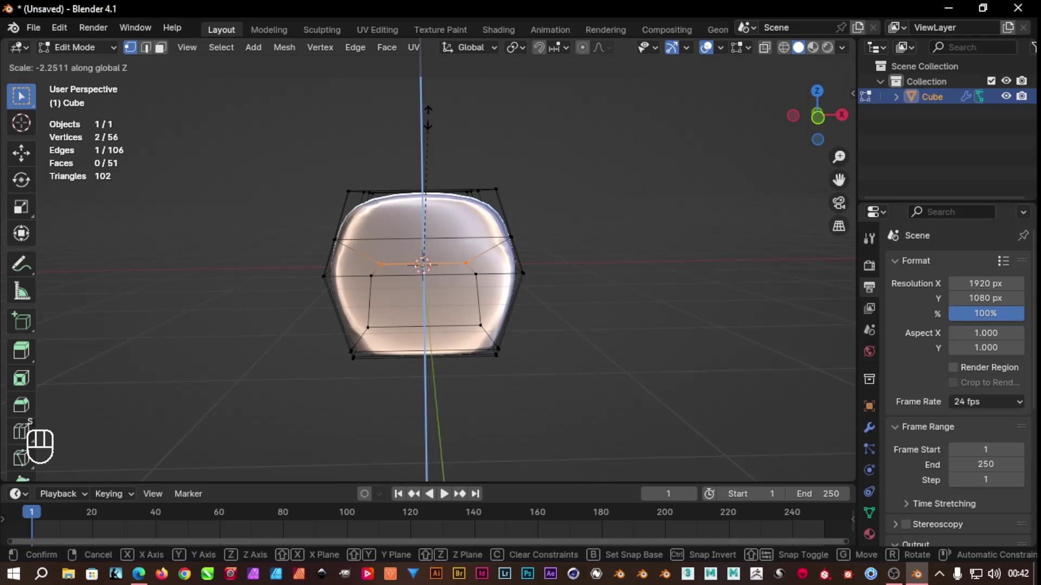
{"action": "key", "text": "ctrl+z"}
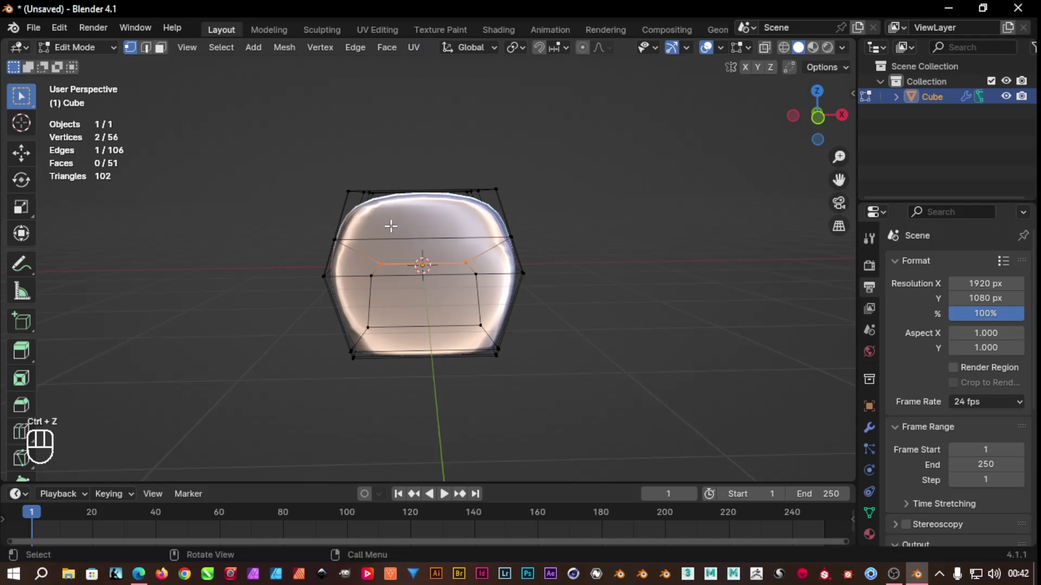
{"action": "key", "text": "g"}
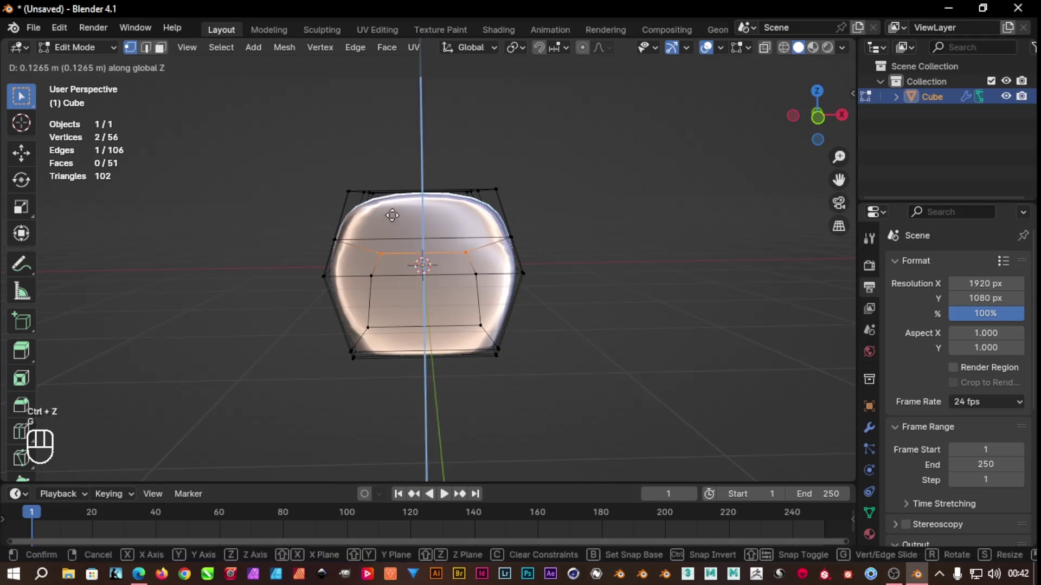
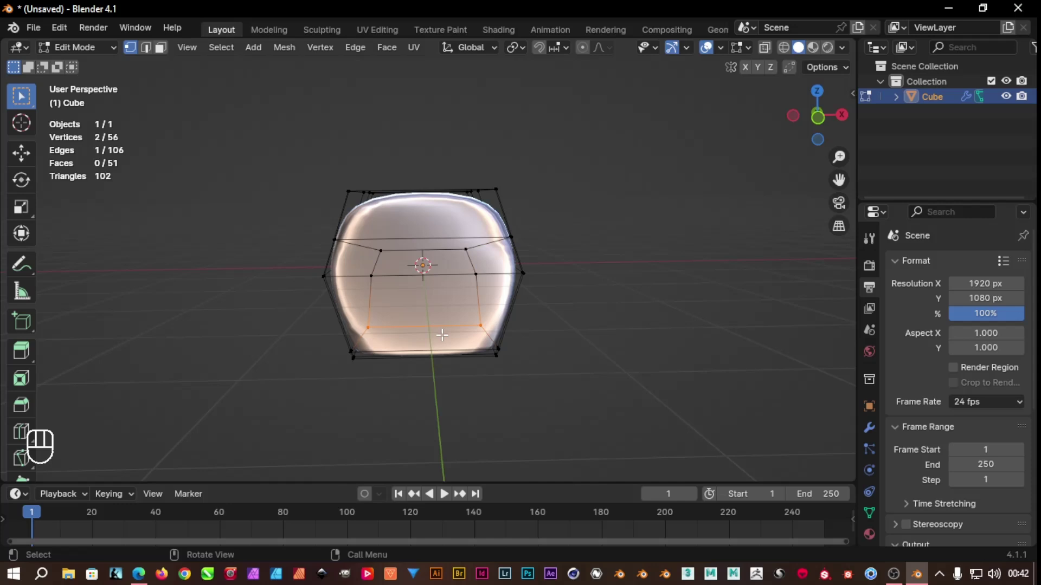
Reposition the bottom inner edge and narrow it horizontally
{"action": "key", "text": "g"}
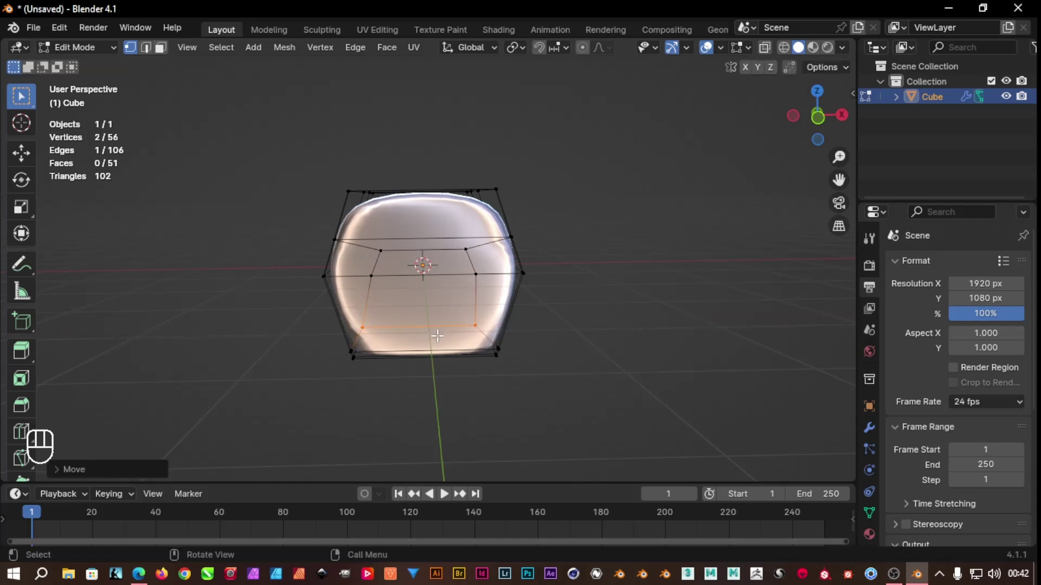
{"action": "key", "text": "ctrl+z"}
{"action": "key", "text": "s"}
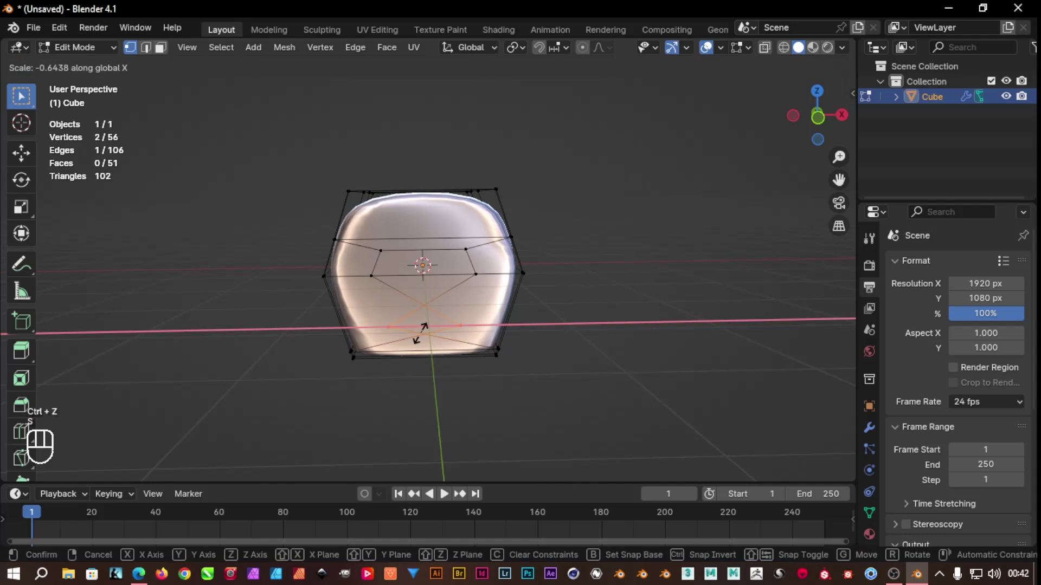
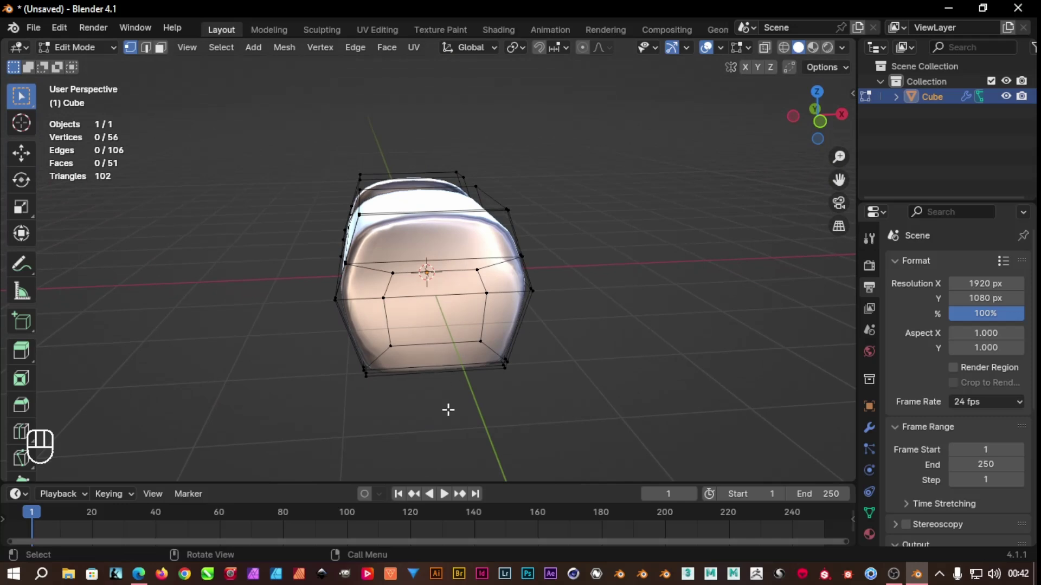
Add a vertical edge loop down the front and raise its top middle vertices along Z
{"action": "key", "text": "ctrl+r"}
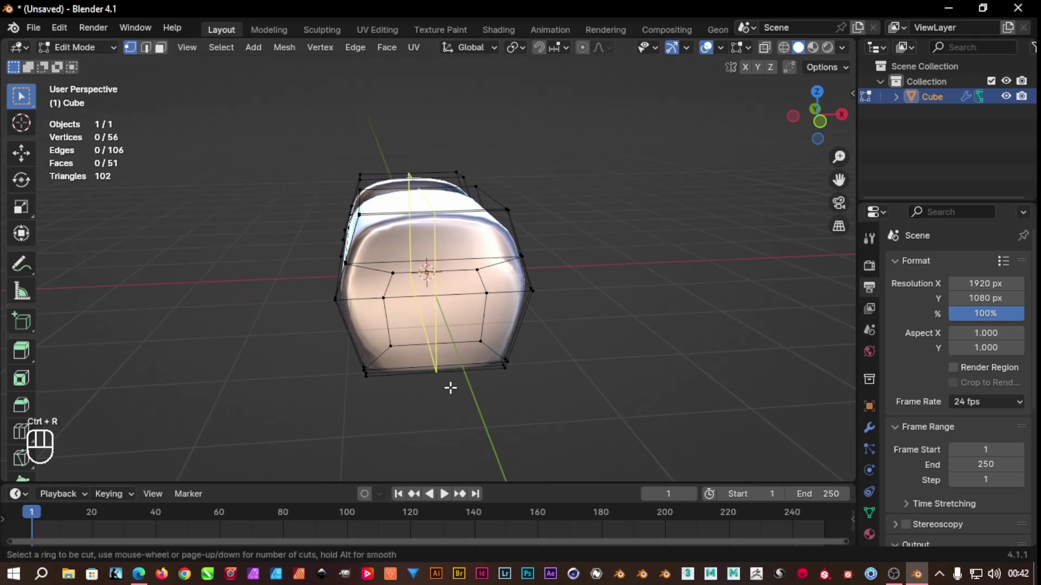
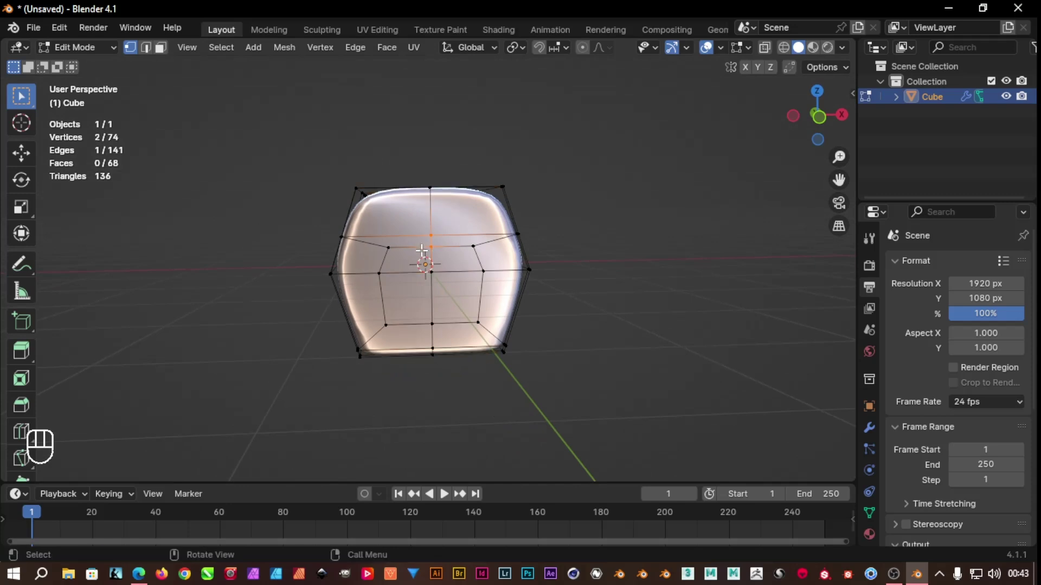
{"action": "key", "text": "g"}
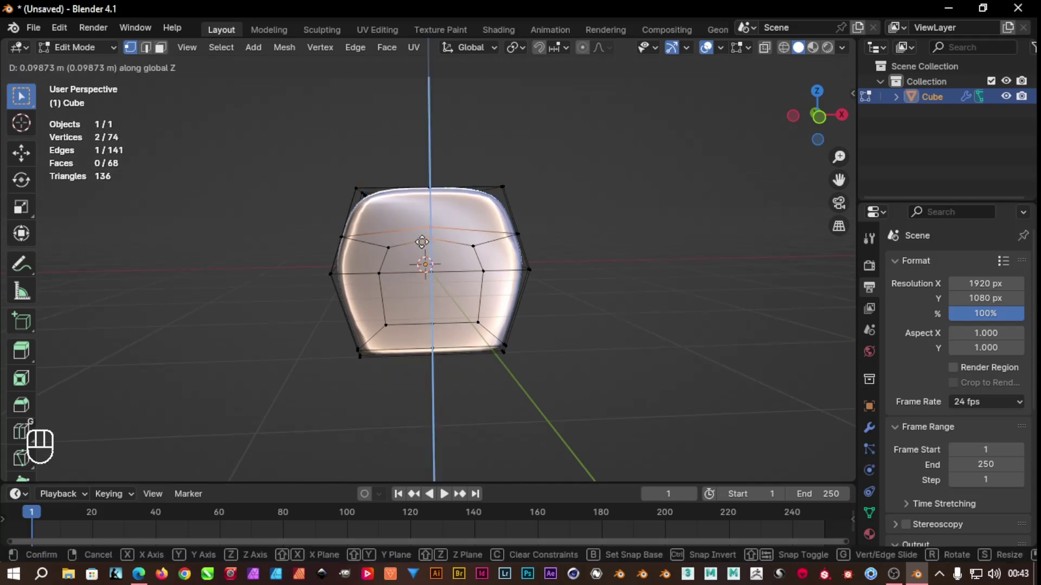
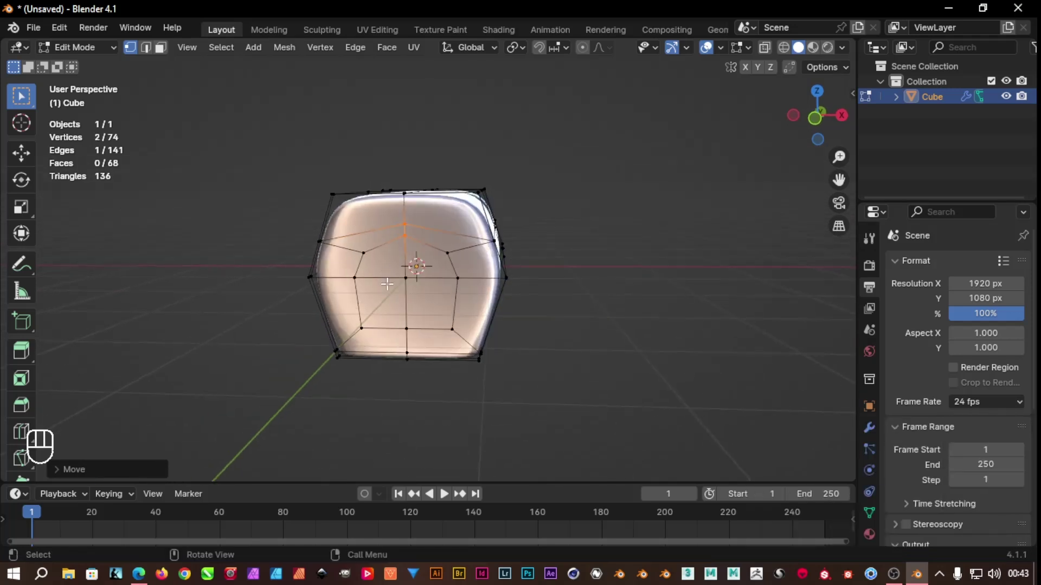
Duplicate the selected front faces, then undo the duplicate and separation attempts
{"action": "key", "text": "3"}
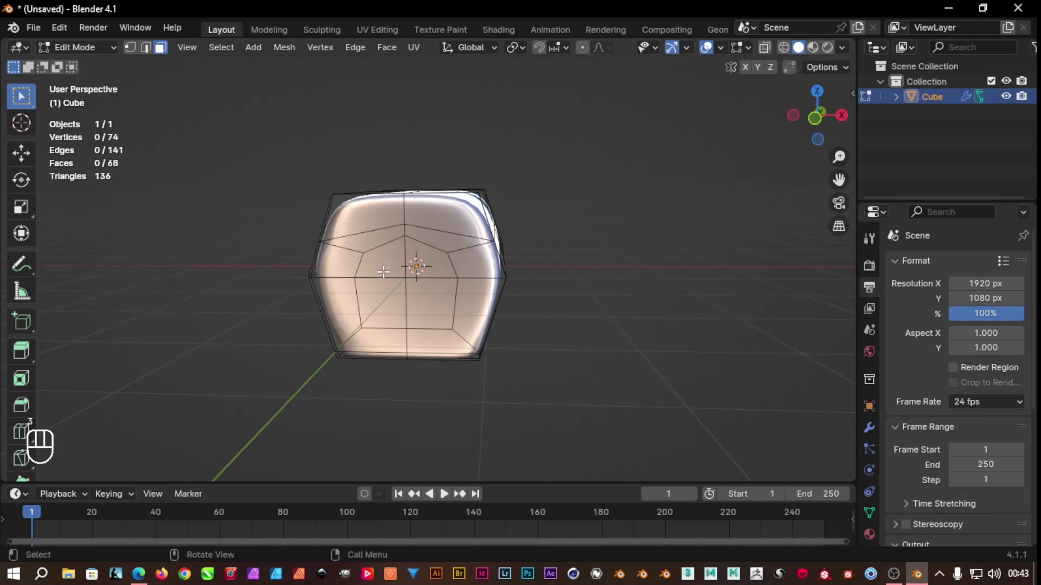
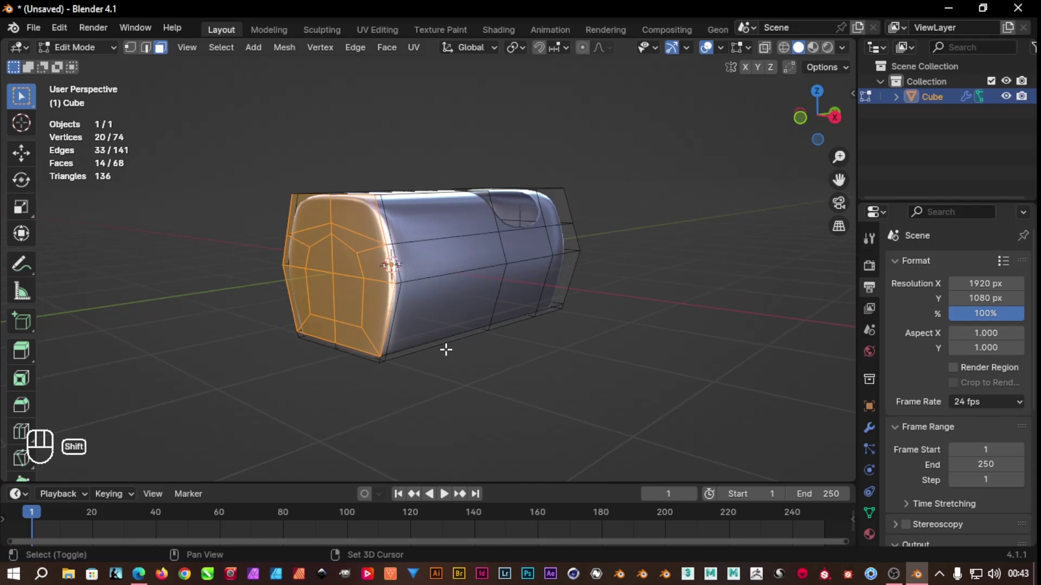
{"action": "key", "text": "shift+d"}
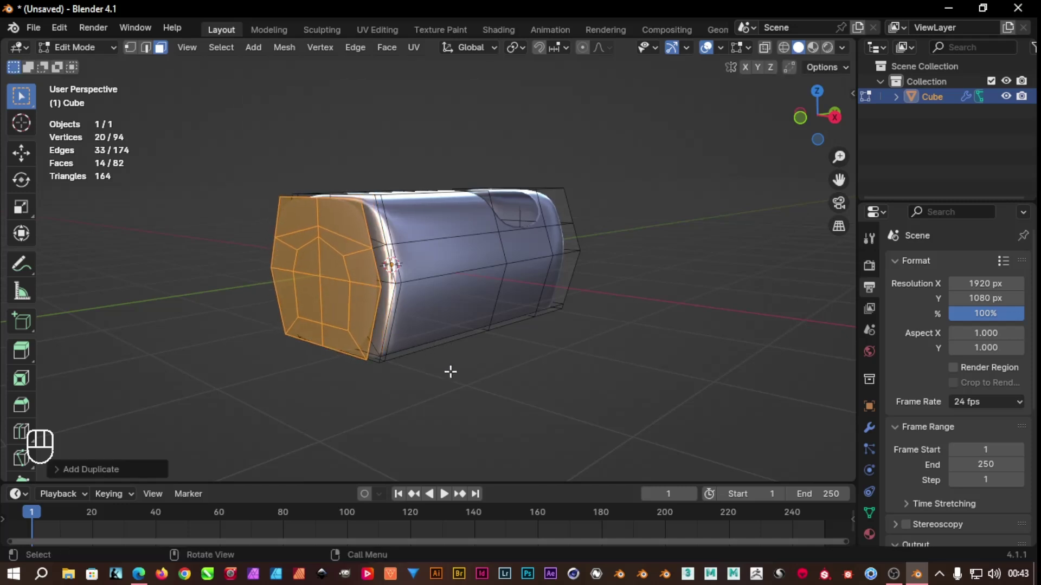
{"action": "key", "text": "ctrl+z"}
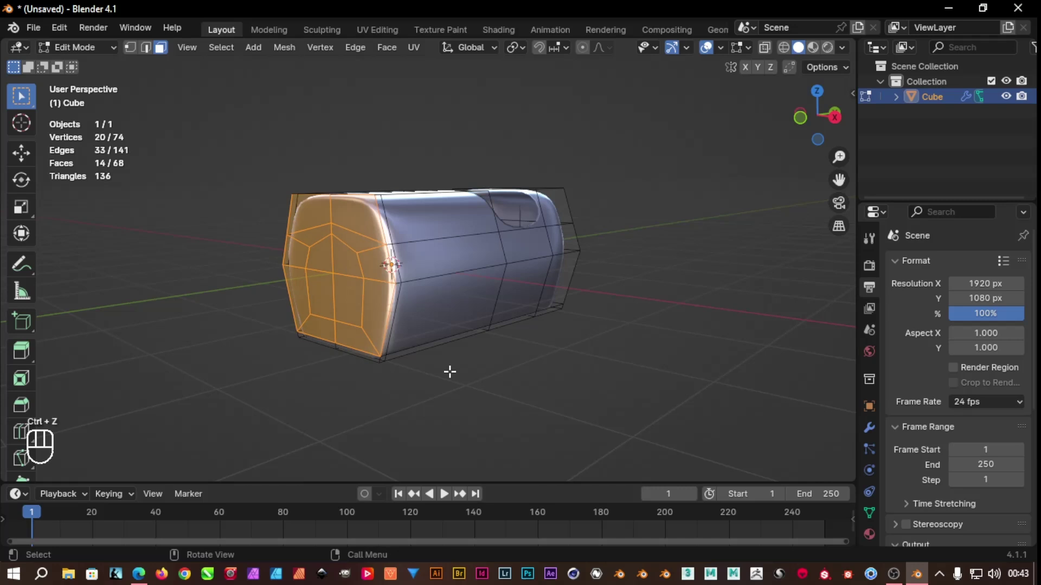
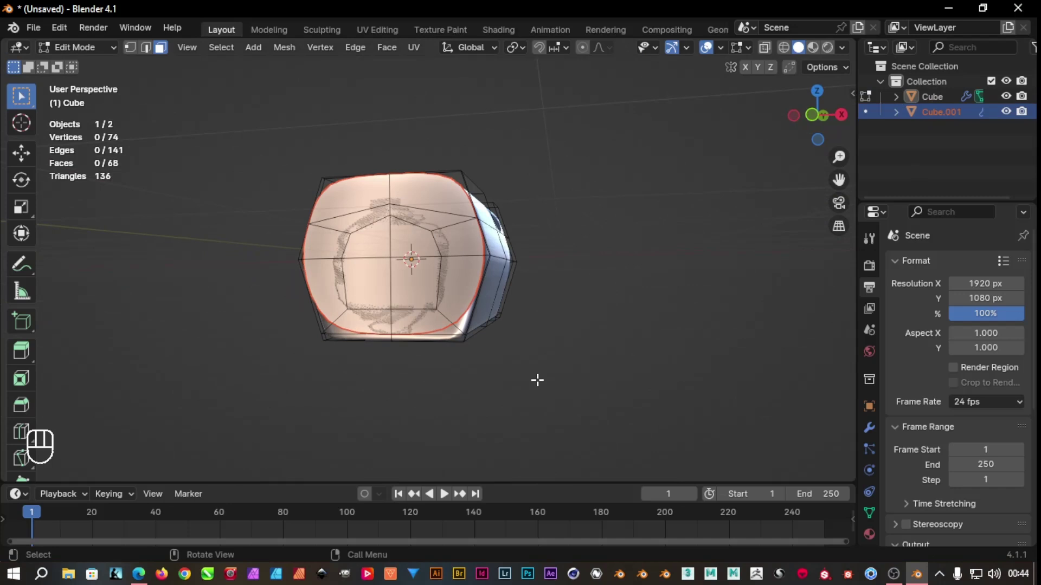
{"action": "key", "text": "ctrl+z"}
{"action": "key", "text": "ctrl+z"}
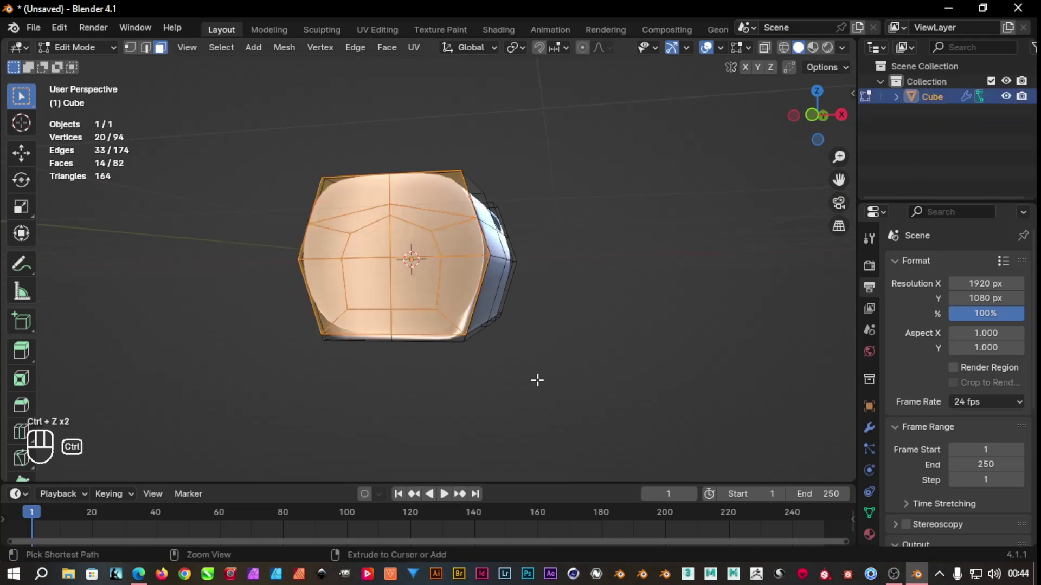
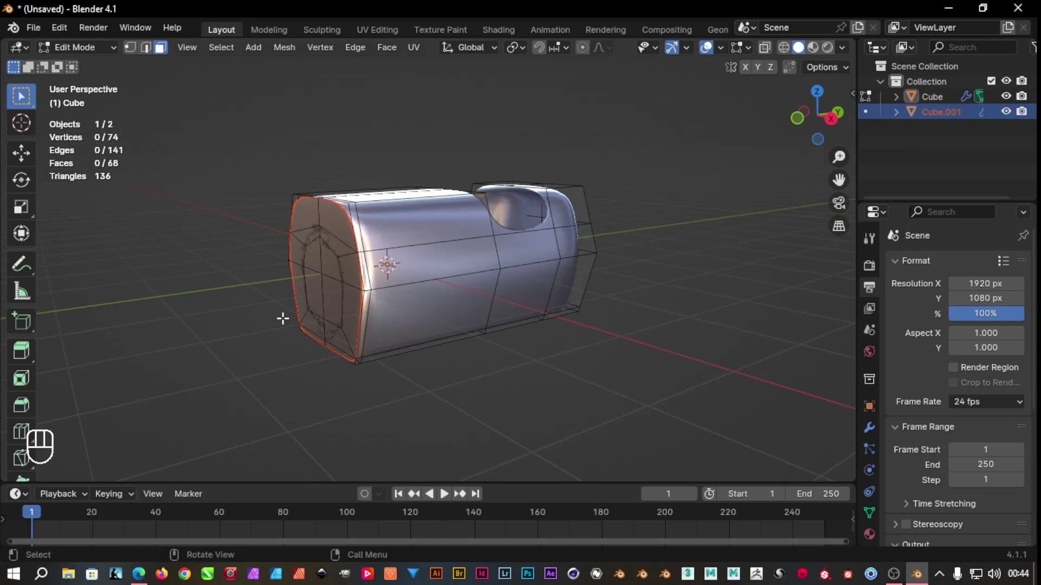
Extrude the front faces instead to form a many-sided inset ring
{"action": "key", "text": "e"}
{"action": "key", "text": "y"}
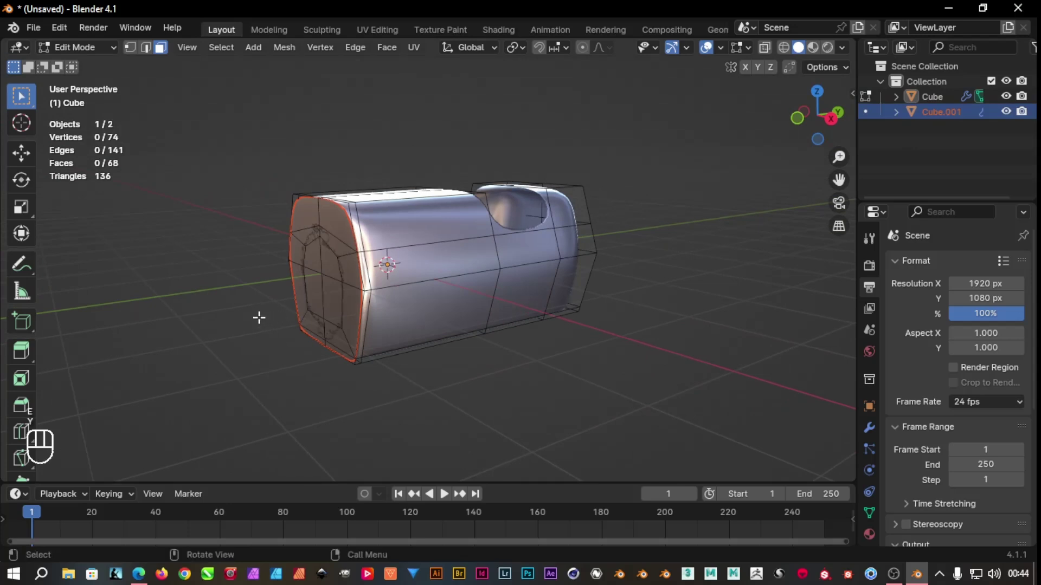
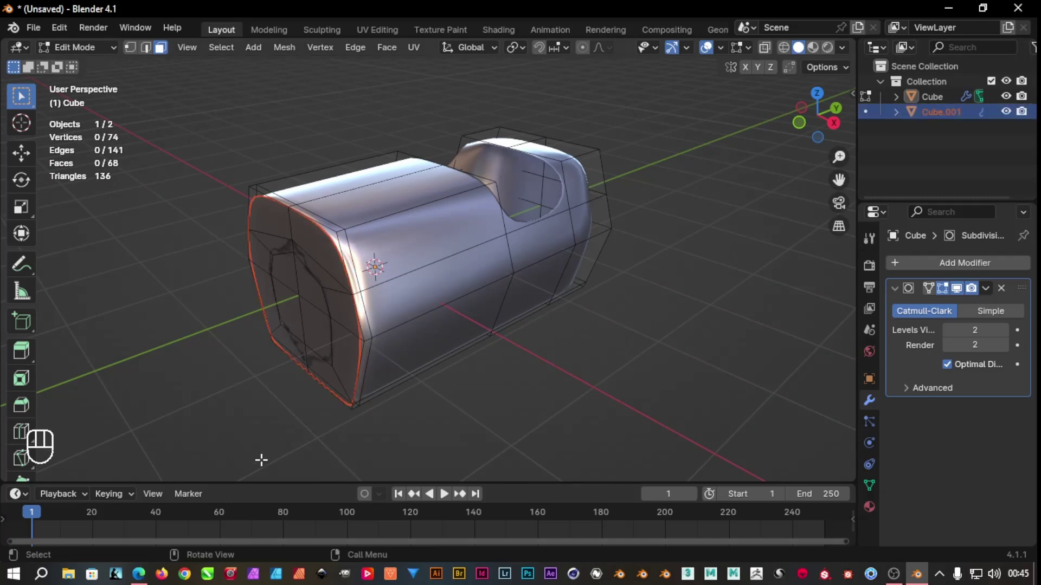
Hide the car body, then extrude the separated front piece twice to give it solid thickness
{"action": "key", "text": "ctrl+i"}
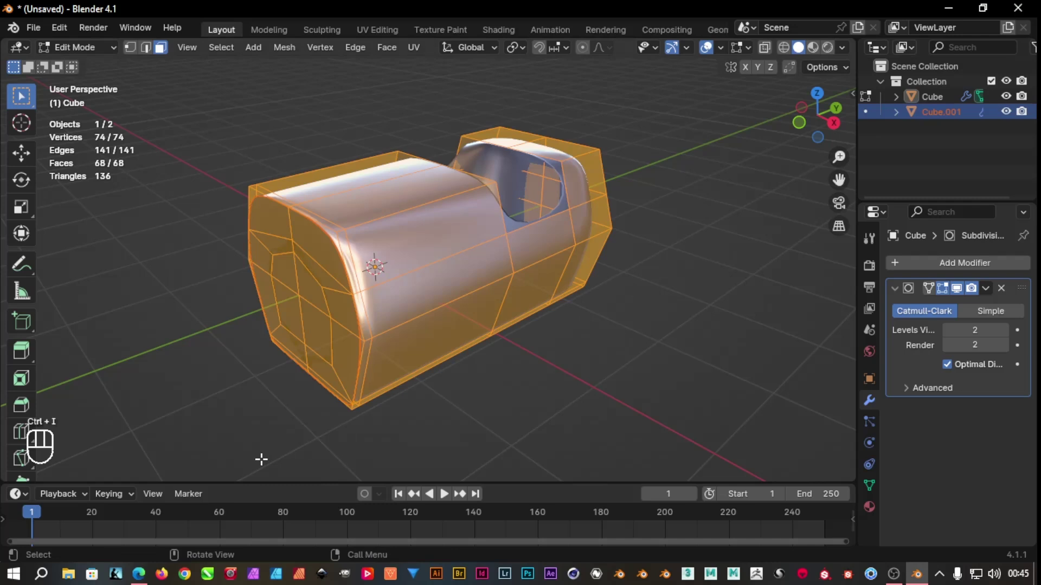
{"action": "key", "text": "h"}
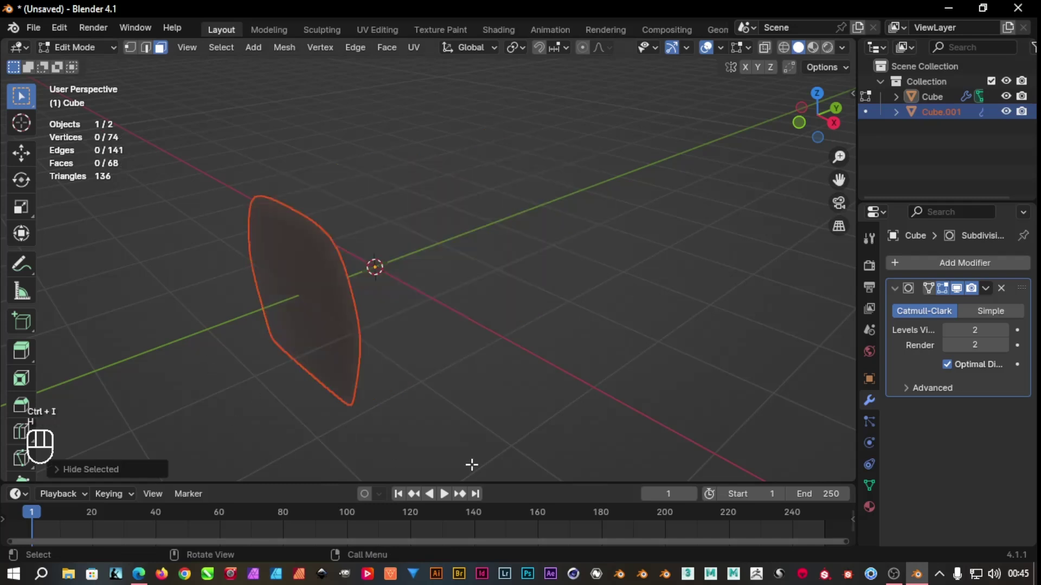
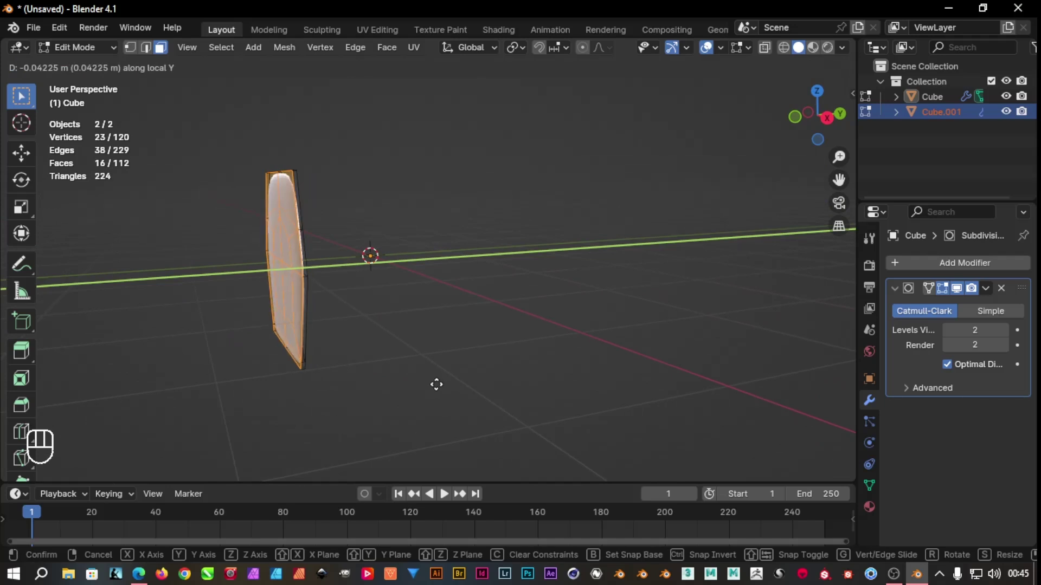
{"action": "key", "text": "e"}
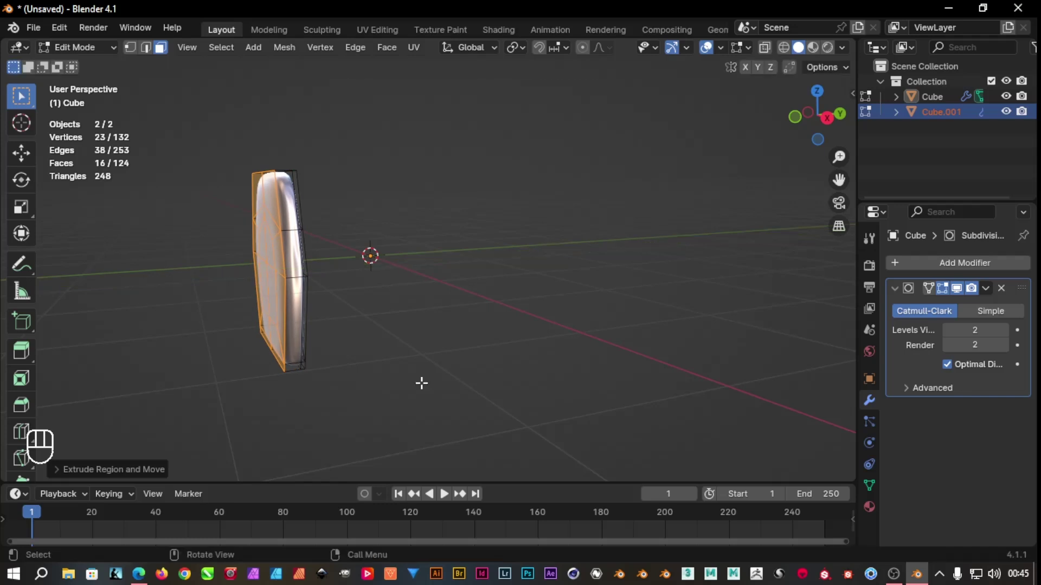
{"action": "key", "text": "e"}
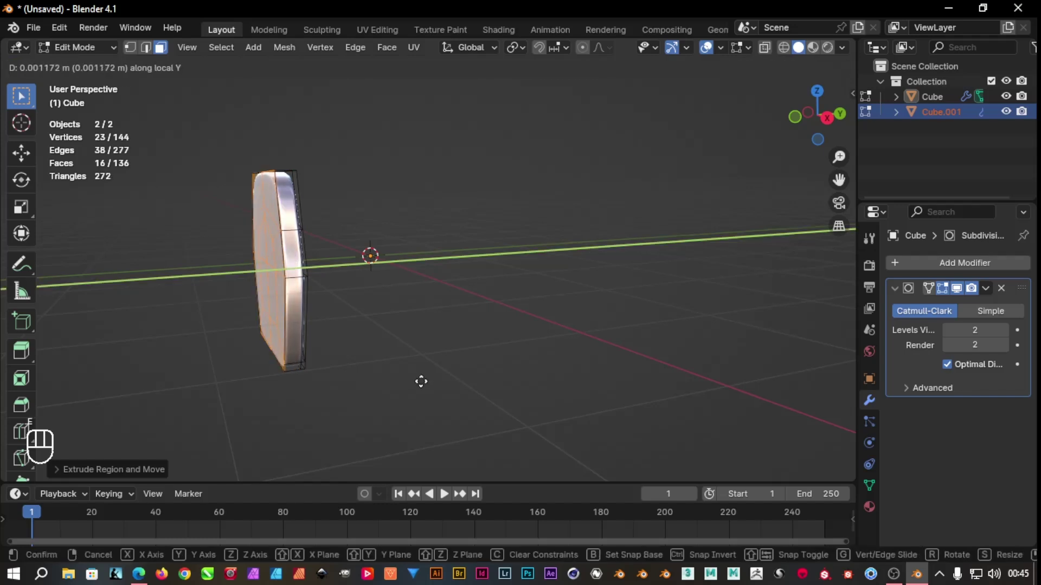
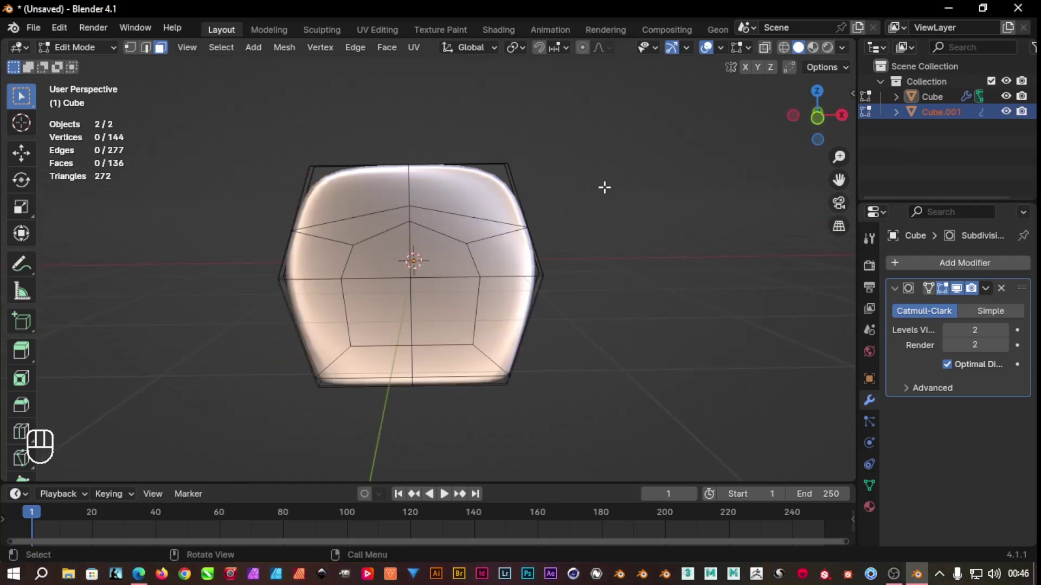
Back in Object Mode with the body unhidden, nudge the front piece slightly along the body's length
{"action": "key", "text": "Tab"}
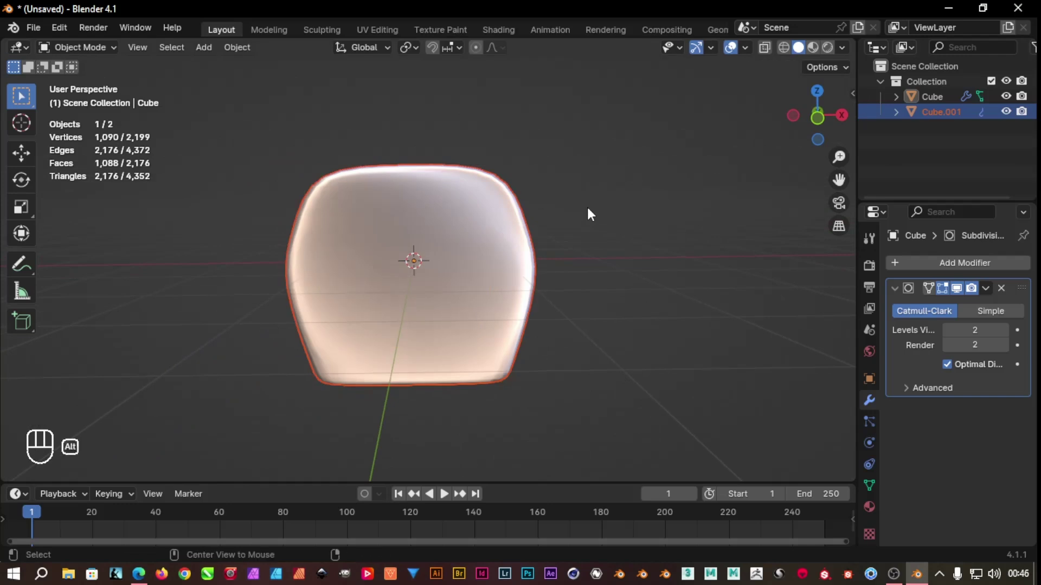
{"action": "key", "text": "alt+h"}
{"action": "left_click_drag", "start_coordinate": [689, 295], "coordinate": [539, 300]}
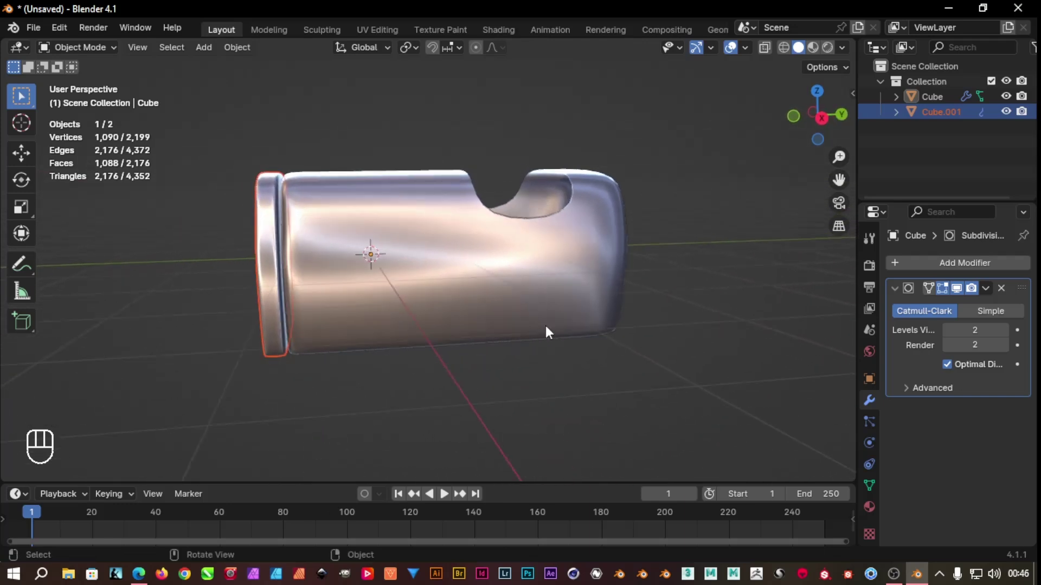
{"action": "key", "text": "KP_3"}
{"action": "left_click_drag", "start_coordinate": [210, 297], "coordinate": [209, 297]}
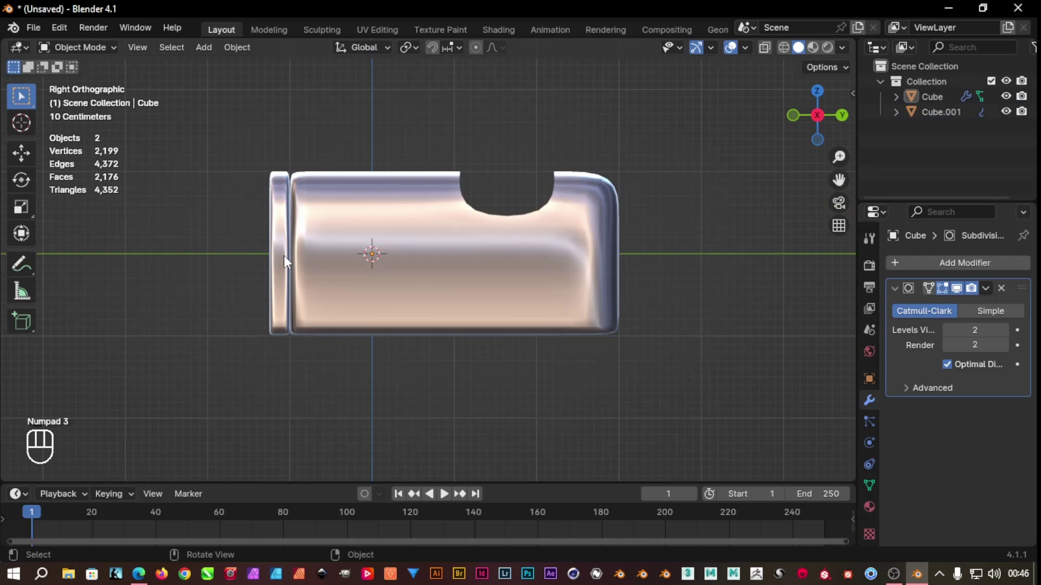
{"action": "left_click", "coordinate": [287, 262]}
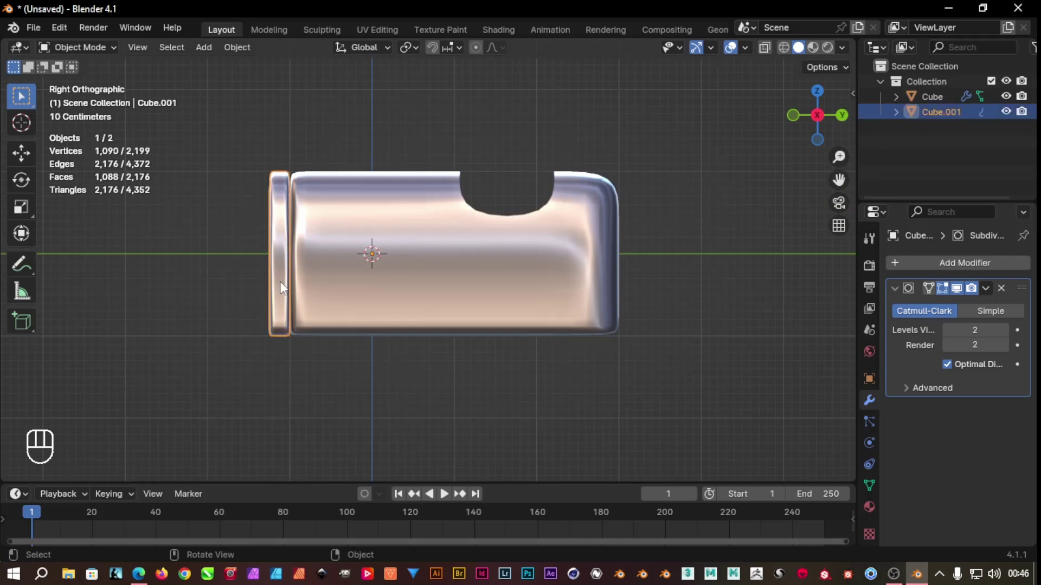
{"action": "key", "text": "g"}
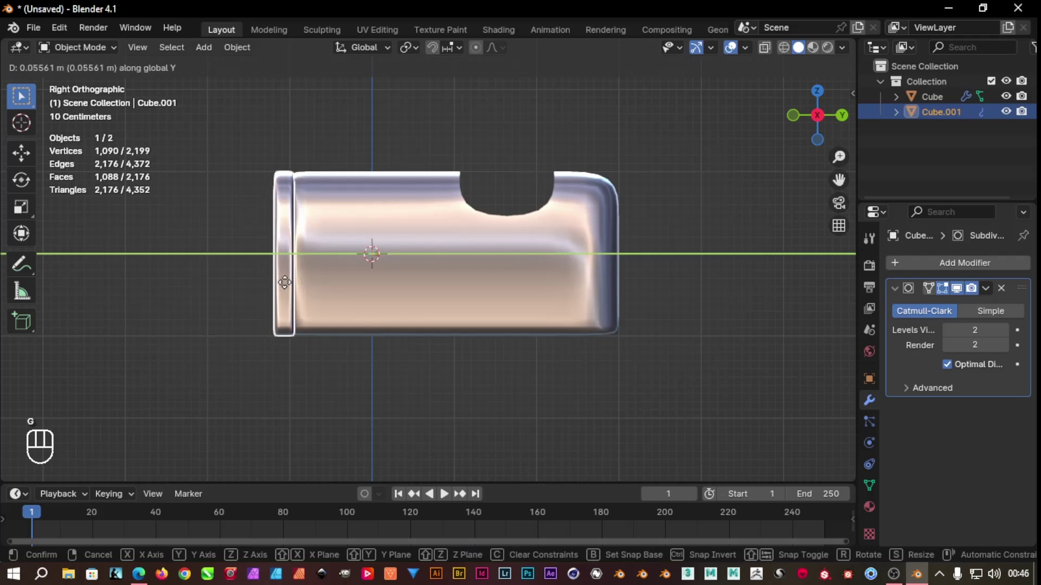
Raise the front piece's Subdivision Surface viewport level to 3 and inspect it
{"action": "left_click_drag", "start_coordinate": [339, 383], "coordinate": [541, 404]}
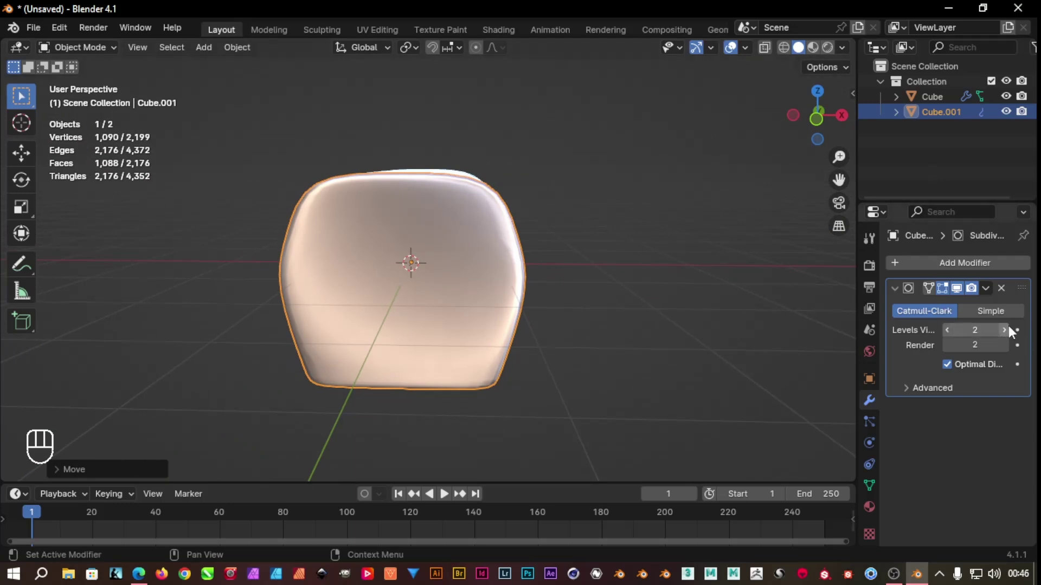
{"action": "left_click", "coordinate": [1007, 334]}
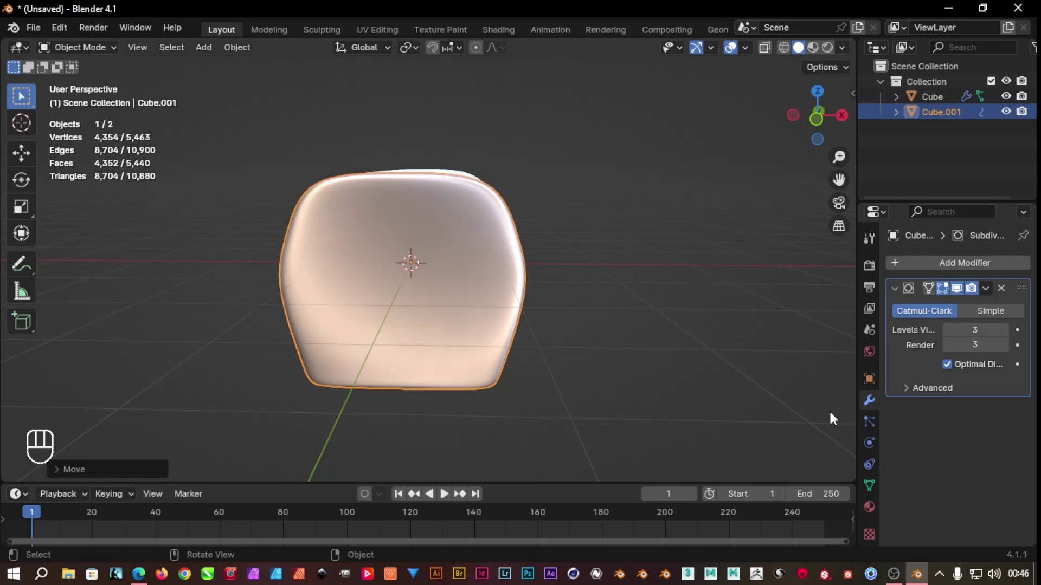
{"action": "left_click_drag", "start_coordinate": [576, 354], "coordinate": [440, 372]}
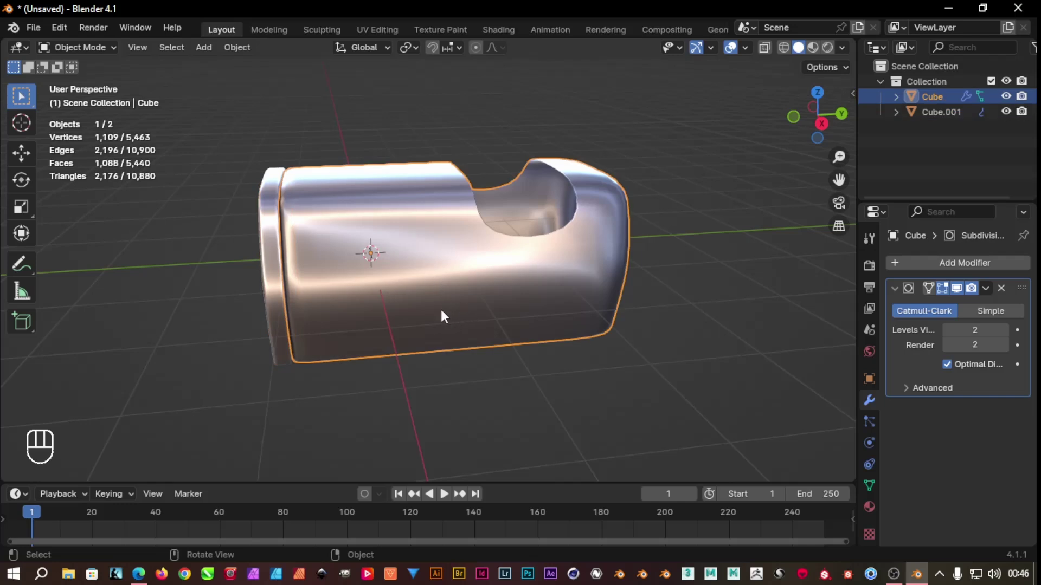
{"action": "left_click_drag", "start_coordinate": [464, 374], "coordinate": [582, 326]}
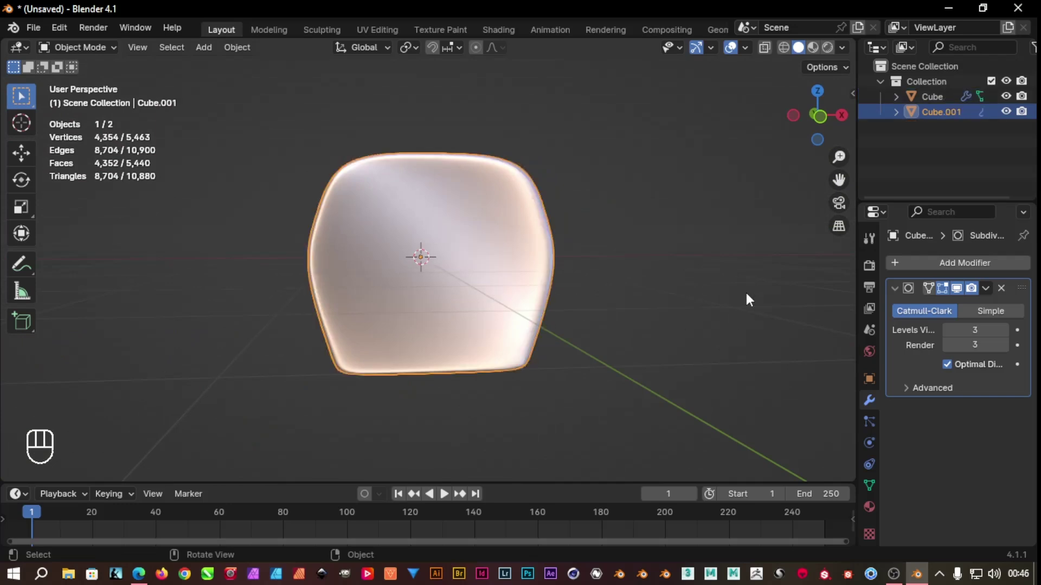
Inset the front piece's centre faces and extrude them repeatedly inward into a deep recess
{"action": "key", "text": "Tab"}
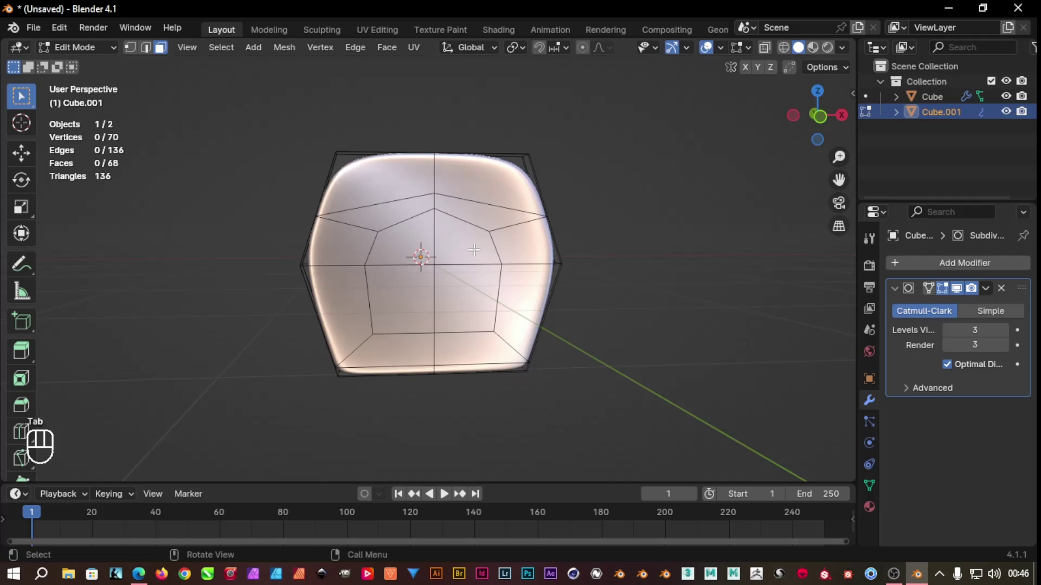
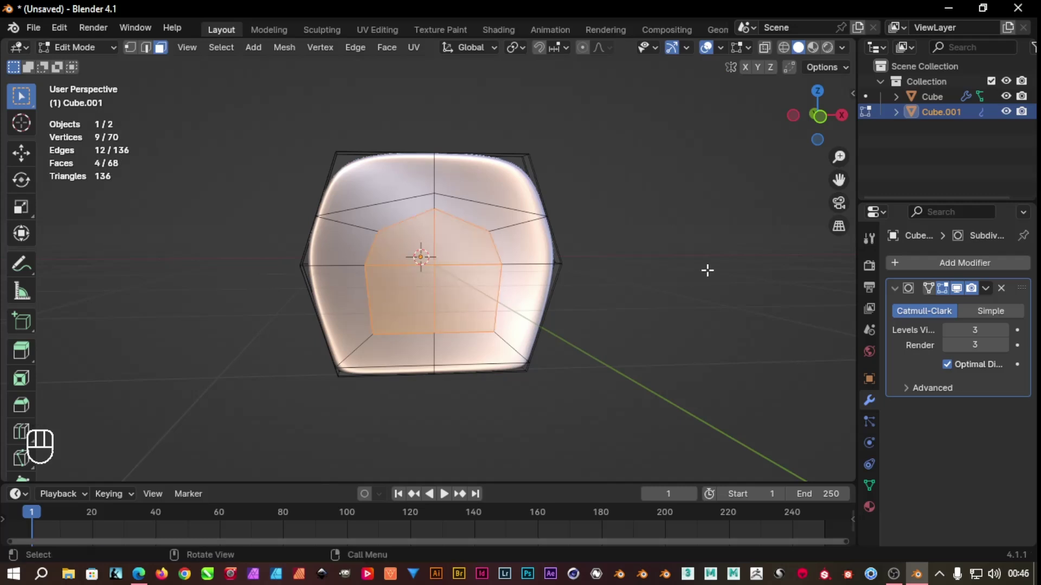
{"action": "key", "text": "e"}
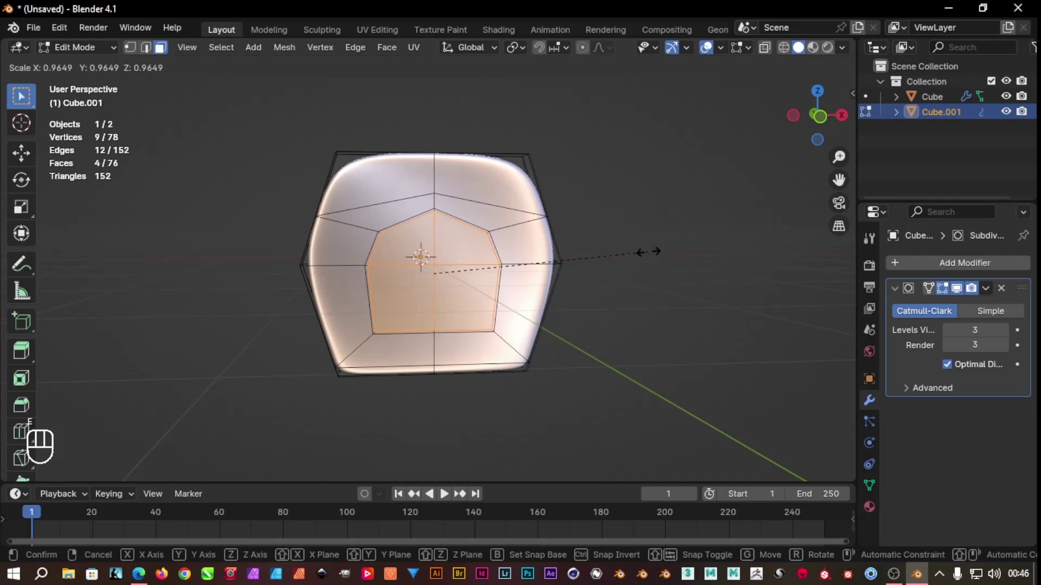
{"action": "key", "text": "e"}
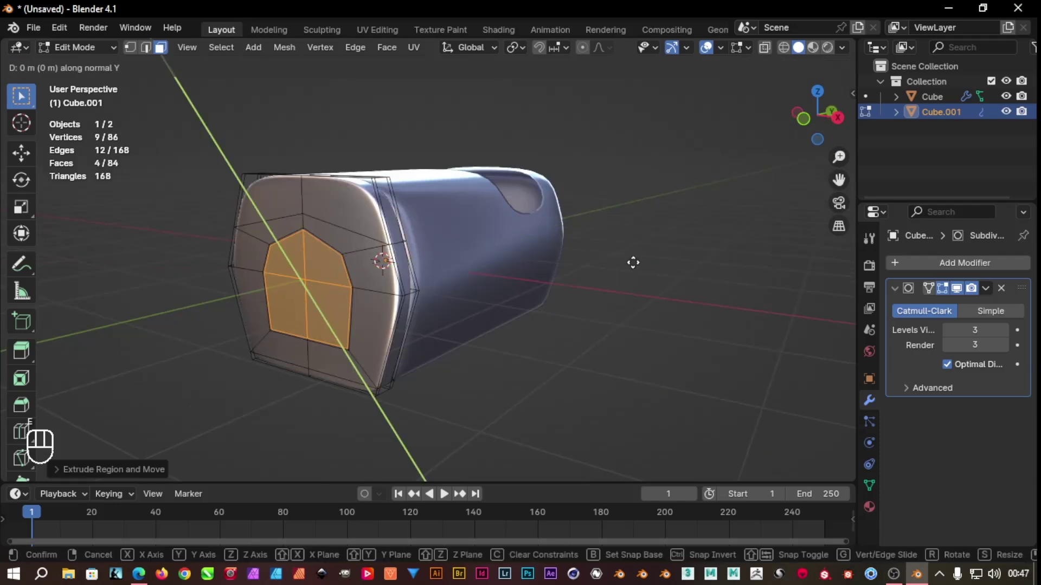
{"action": "key", "text": "ctrl+z"}
{"action": "key", "text": "e"}
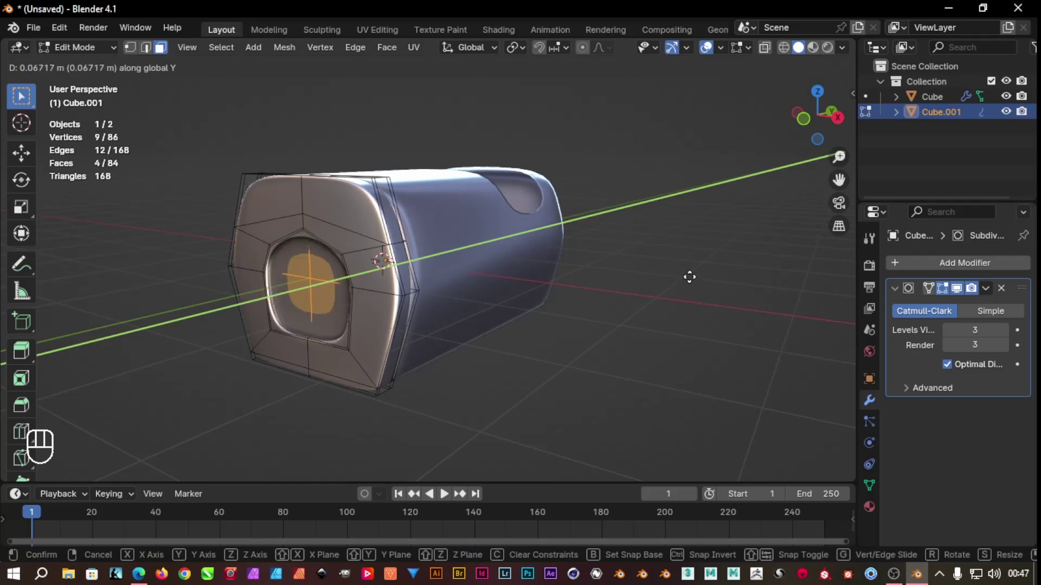
{"action": "key", "text": "e"}
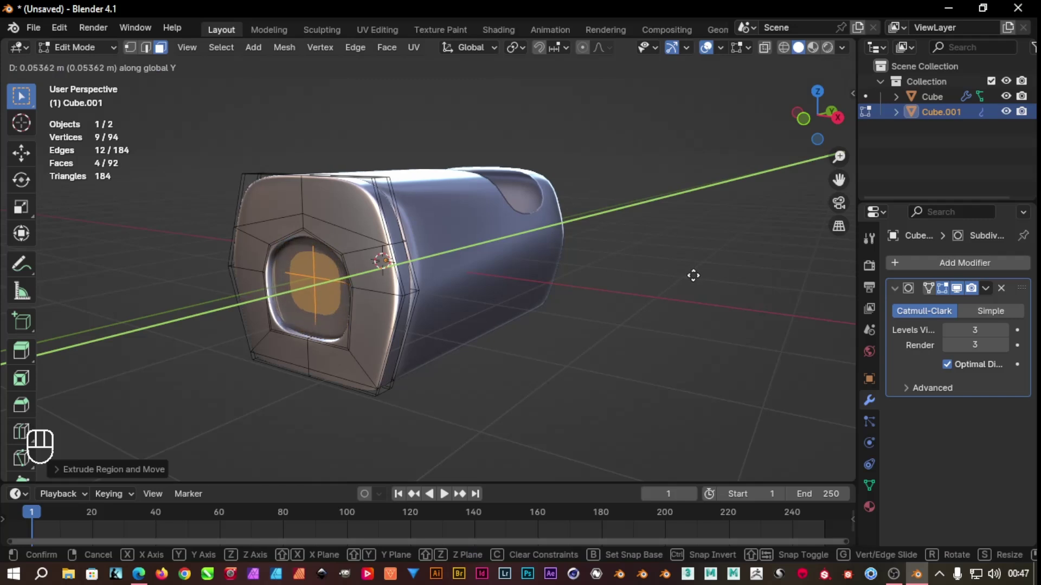
{"action": "key", "text": "e"}
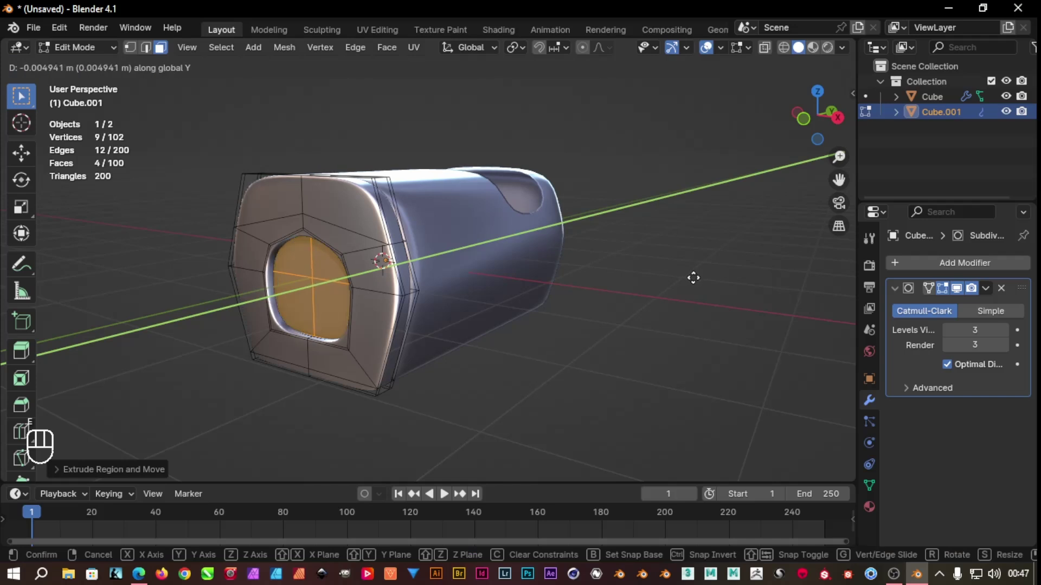
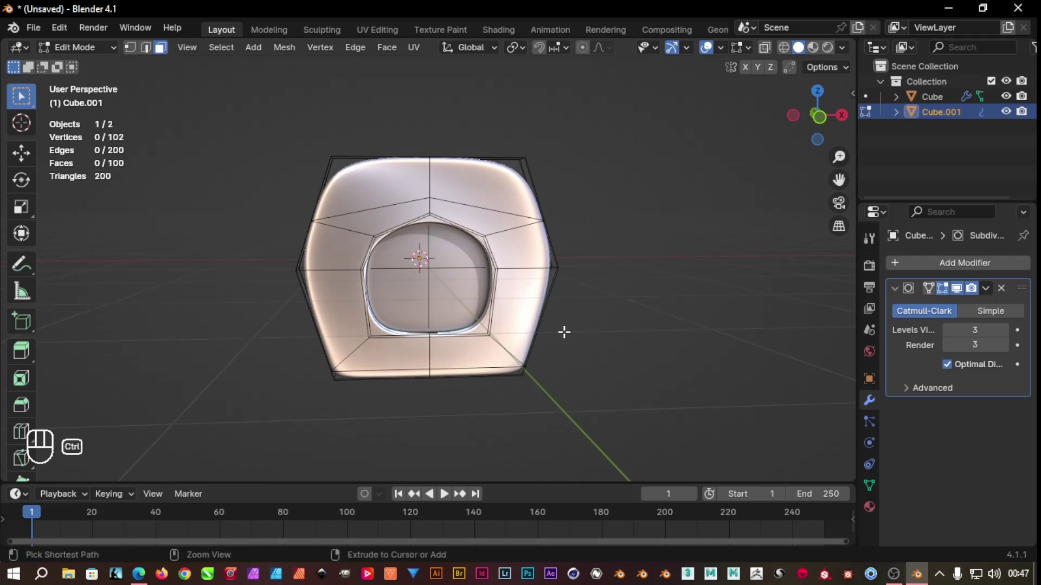
Add a horizontal loop cut across the recessed opening, redoing it and sliding it into place
{"action": "key", "text": "ctrl+r"}
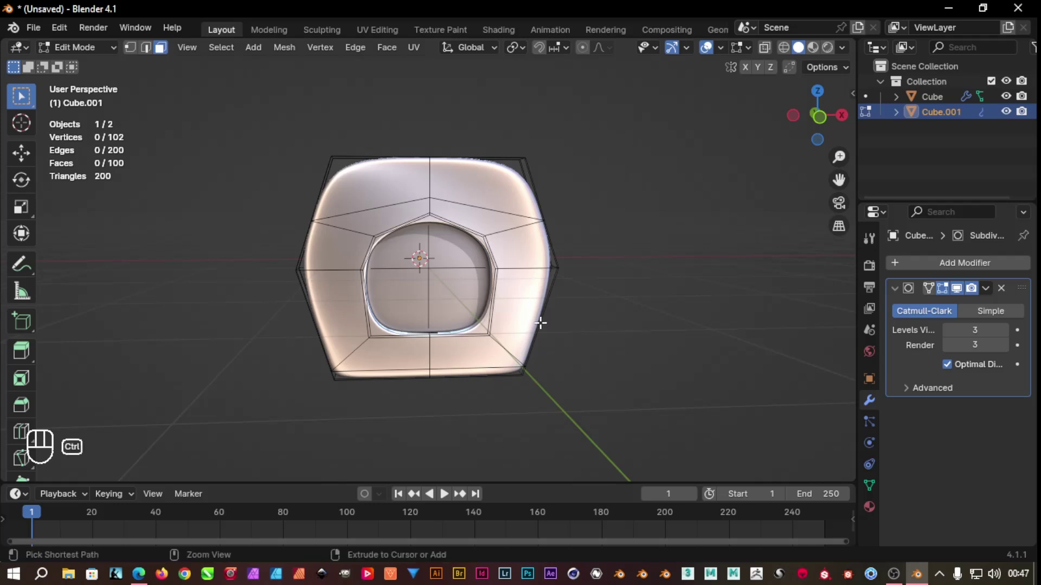
{"action": "key", "text": "ctrl+r"}
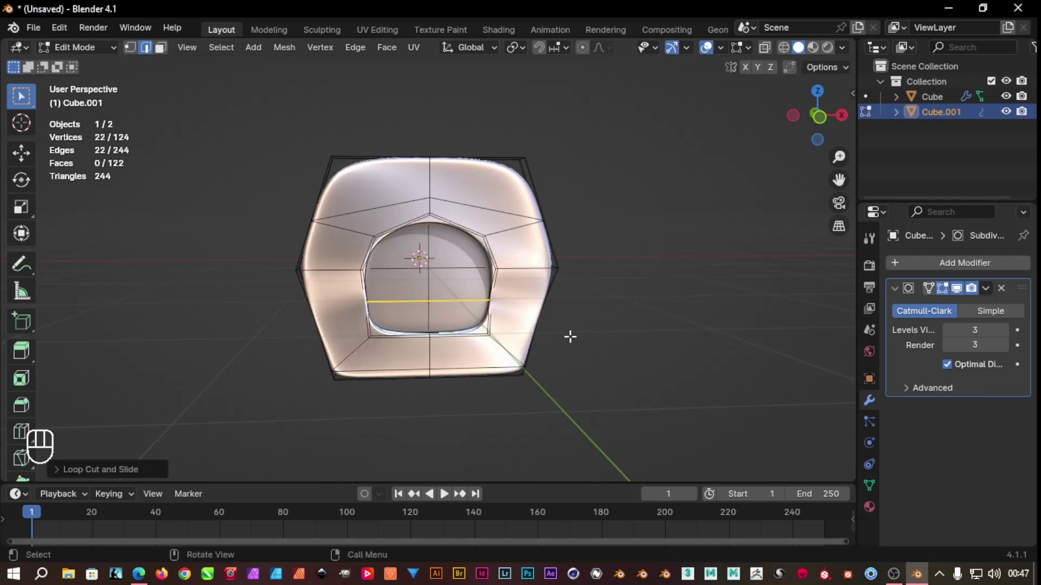
{"action": "key", "text": "ctrl+z"}
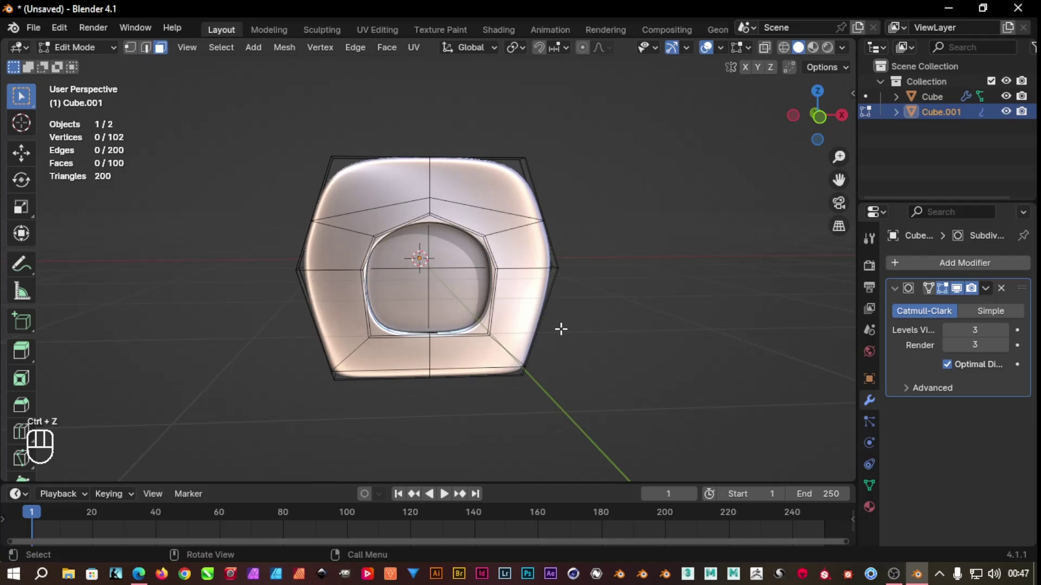
{"action": "key", "text": "ctrl+r"}
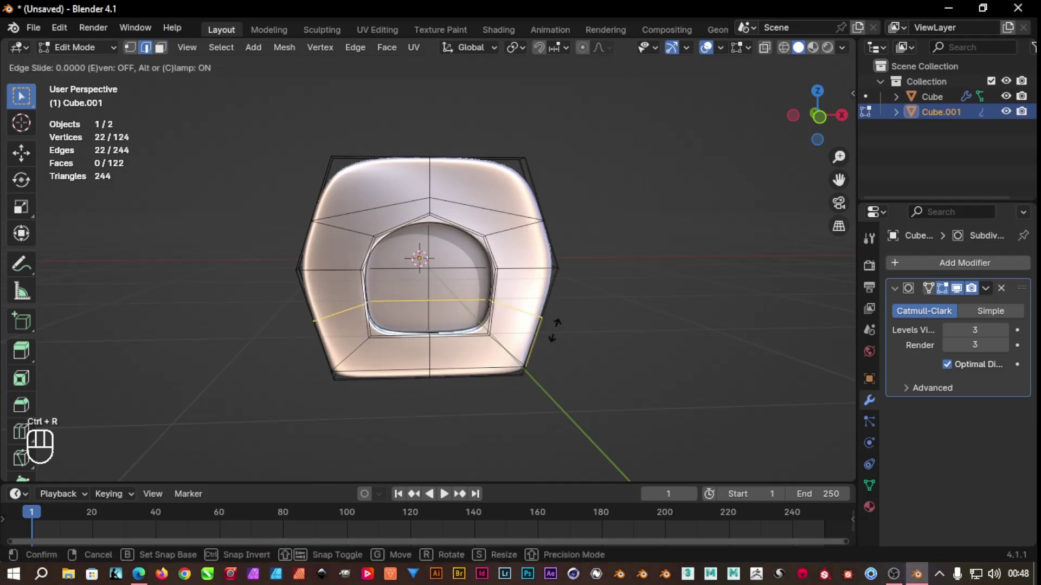
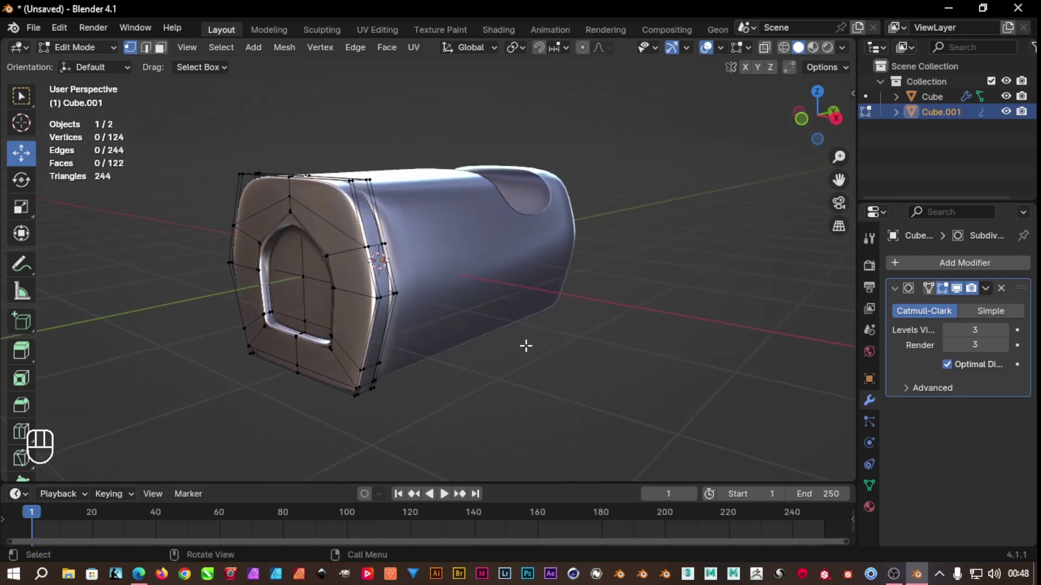
Zoom in on the doorway recess and adjust its vertices into an arched outline, then return to Object Mode
{"action": "key", "text": "Tab"}
{"action": "left_click", "coordinate": [516, 357]}
{"action": "left_click_drag", "start_coordinate": [519, 358], "coordinate": [587, 344]}
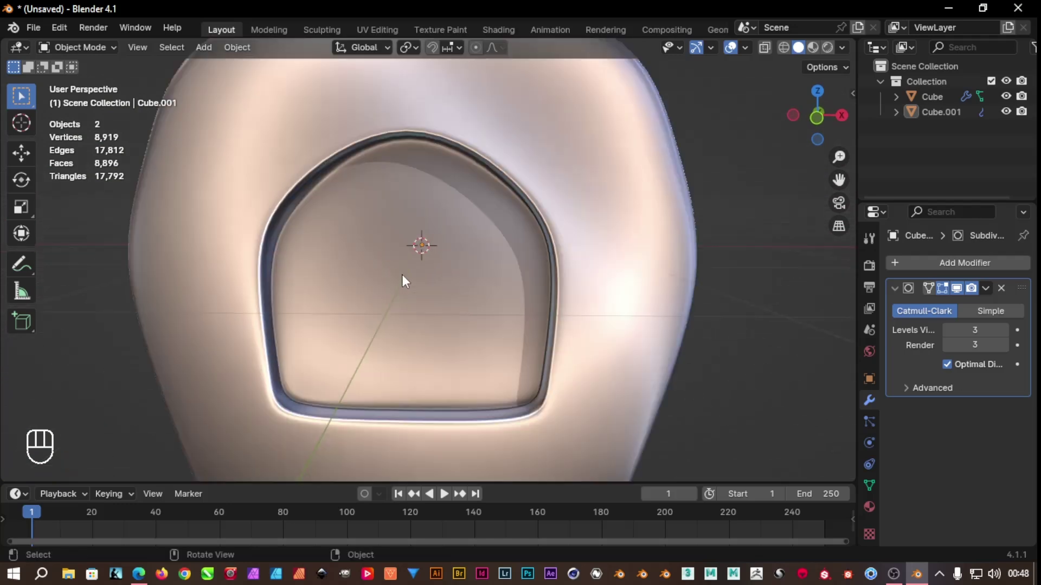
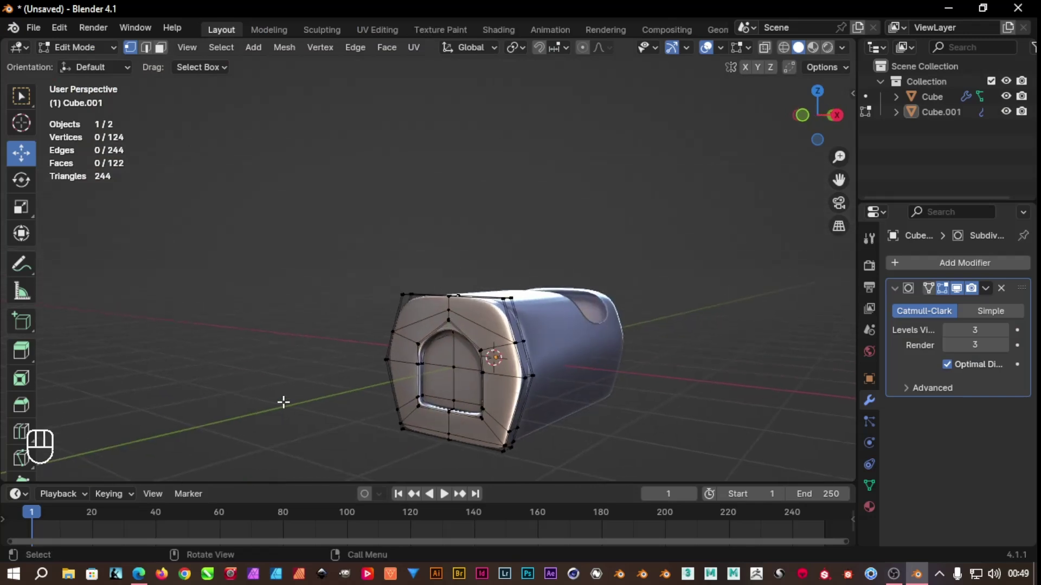
{"action": "key", "text": "Tab"}
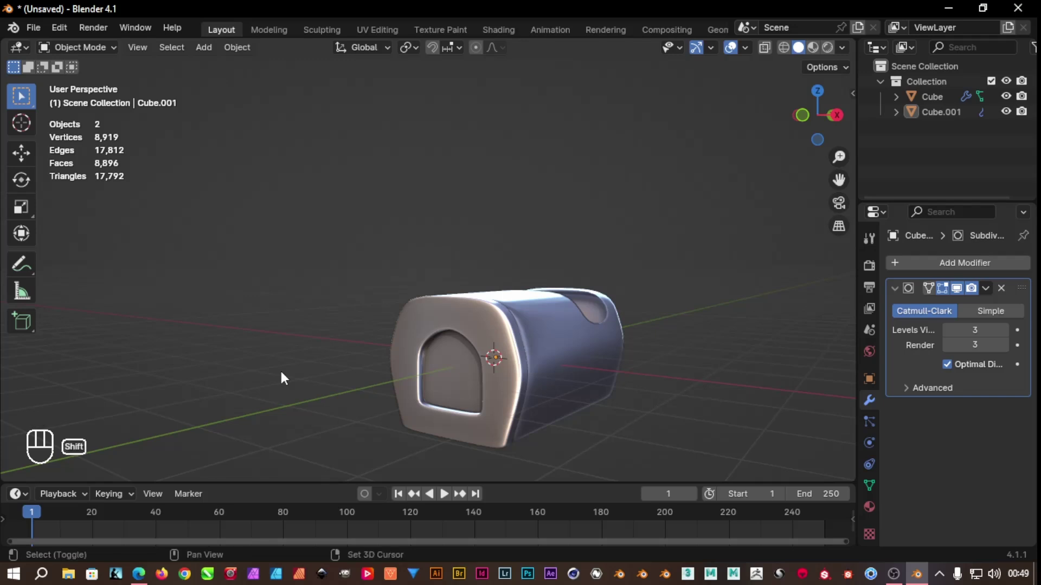
Add a cylinder via Shift+A search, shrink it to a small peg and move it along the body's length
{"action": "key", "text": "shift+a"}
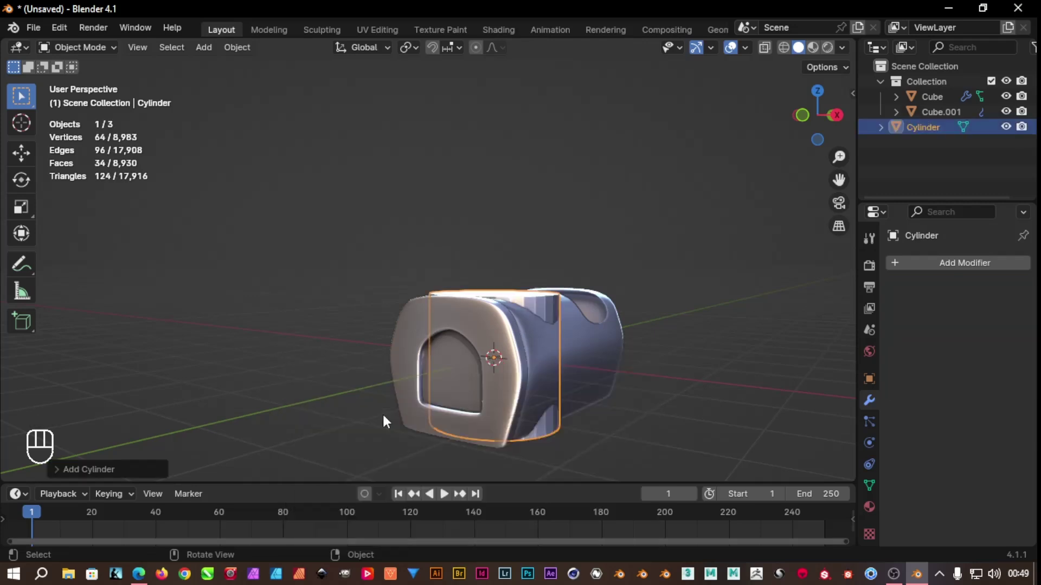
{"action": "left_click_drag", "start_coordinate": [621, 425], "coordinate": [628, 391]}
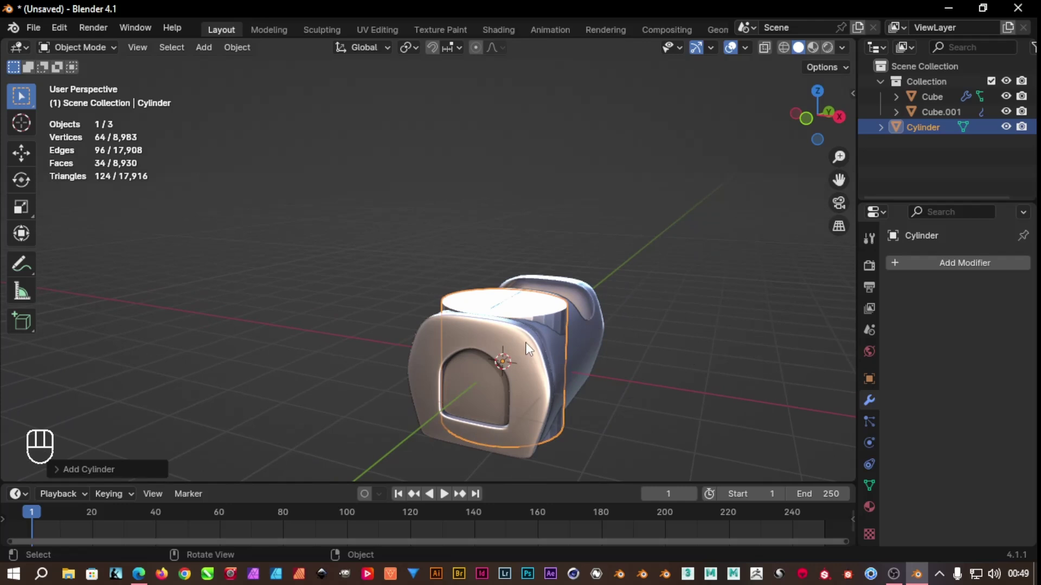
{"action": "left_click", "coordinate": [117, 472]}
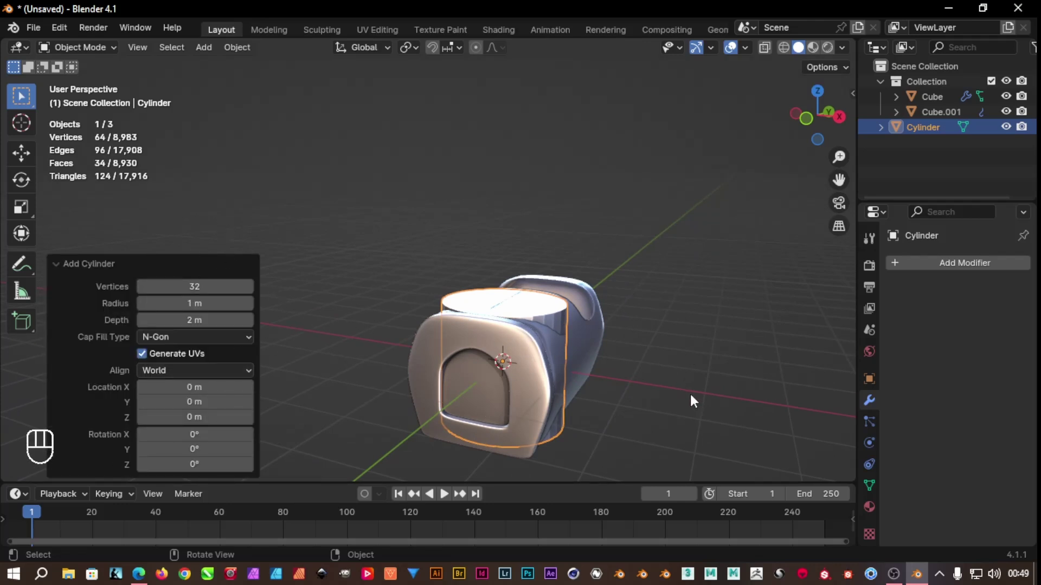
{"action": "left_click", "coordinate": [709, 403]}
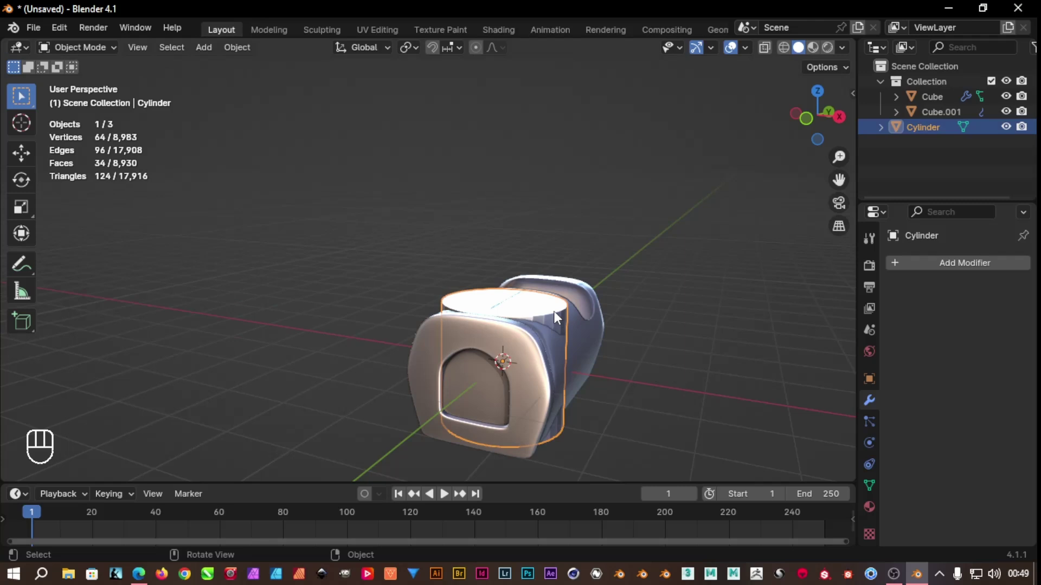
{"action": "key", "text": "s"}
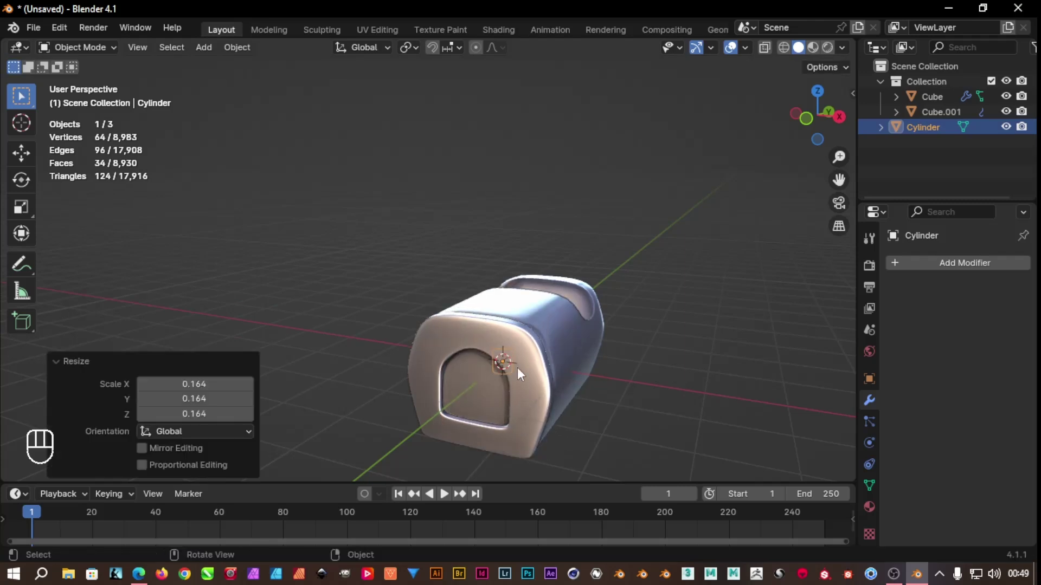
{"action": "left_click_drag", "start_coordinate": [604, 379], "coordinate": [501, 365]}
{"action": "key", "text": "g"}
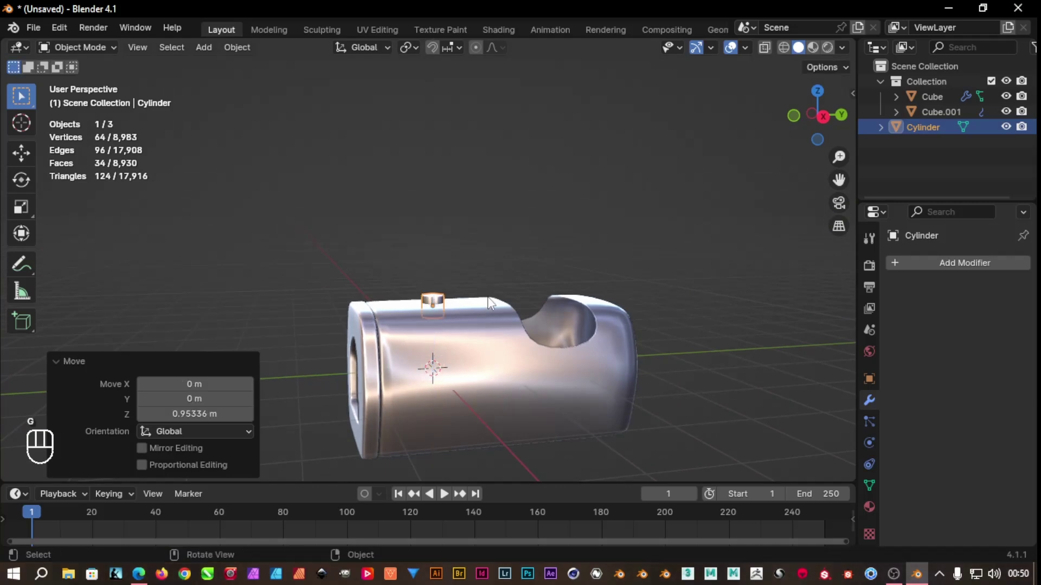
{"action": "key", "text": "g"}
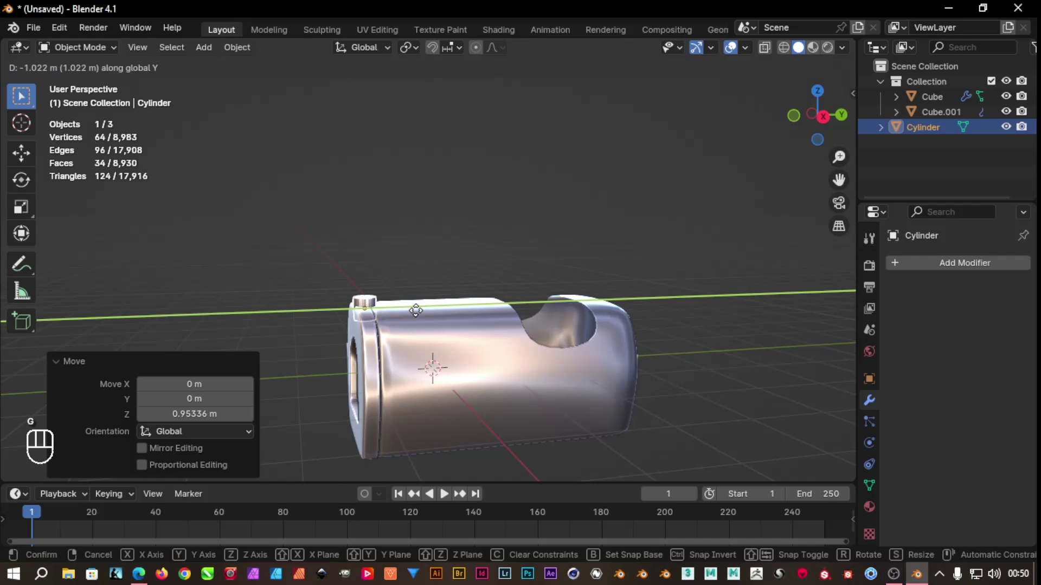
From top and side views, bring the peg into close view and shrink it further
{"action": "left_click_drag", "start_coordinate": [434, 286], "coordinate": [545, 297]}
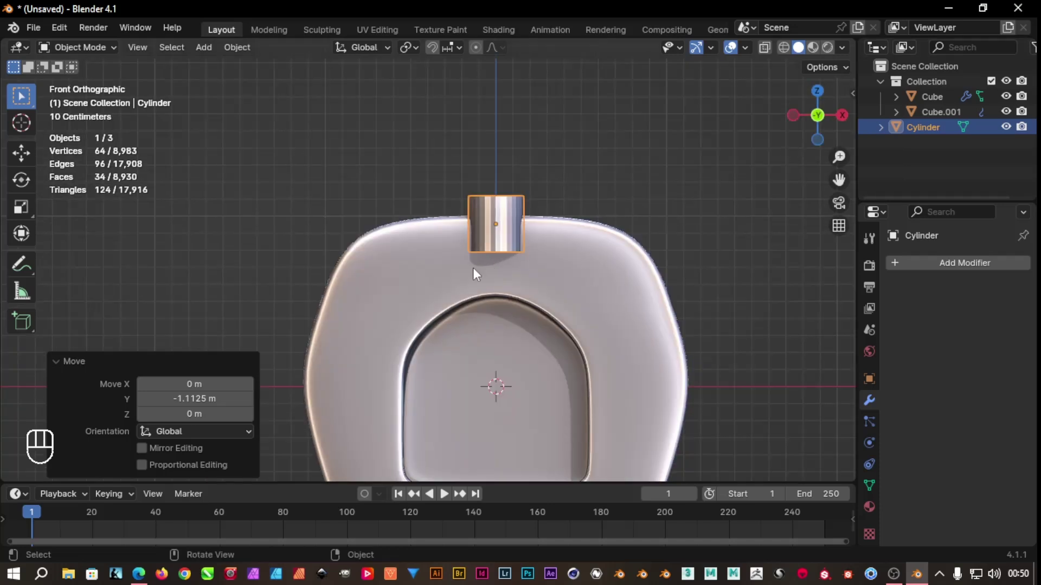
{"action": "key", "text": "KP_7"}
{"action": "middle_click", "coordinate": [545, 464]}
{"action": "key", "text": "KP_7"}
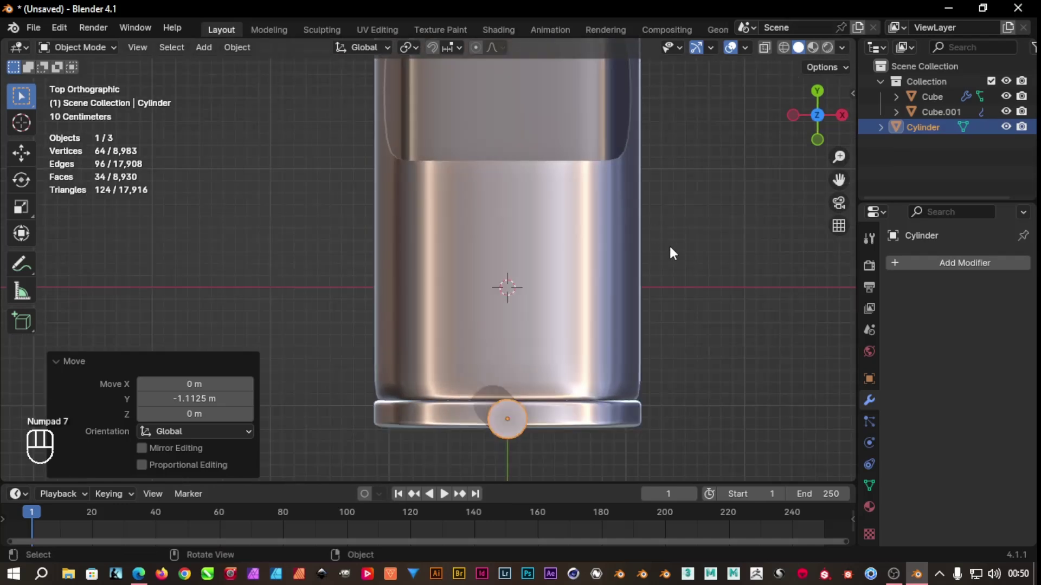
{"action": "left_click_drag", "start_coordinate": [677, 280], "coordinate": [549, 314]}
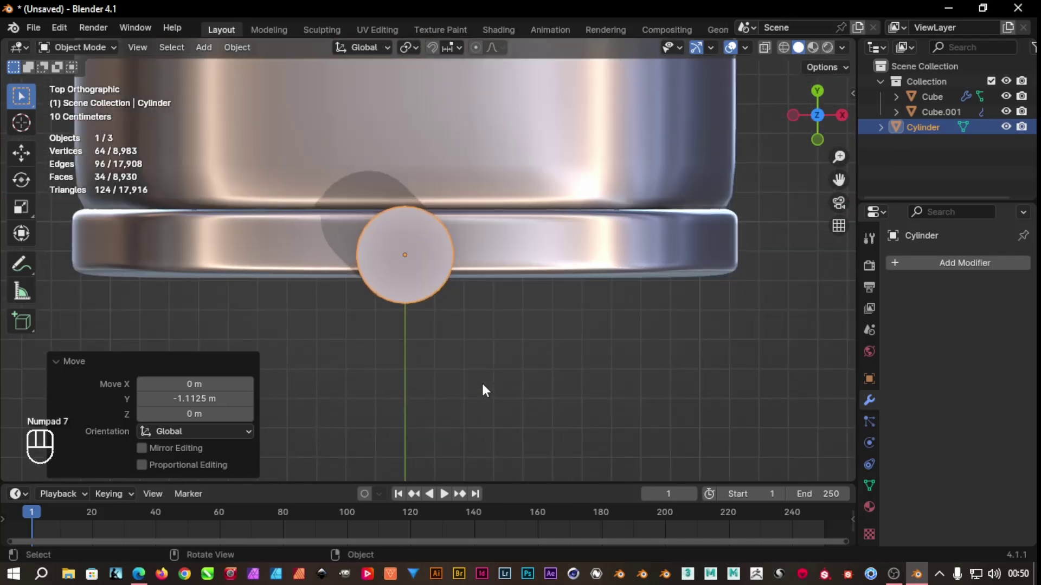
{"action": "left_click_drag", "start_coordinate": [483, 370], "coordinate": [515, 428]}
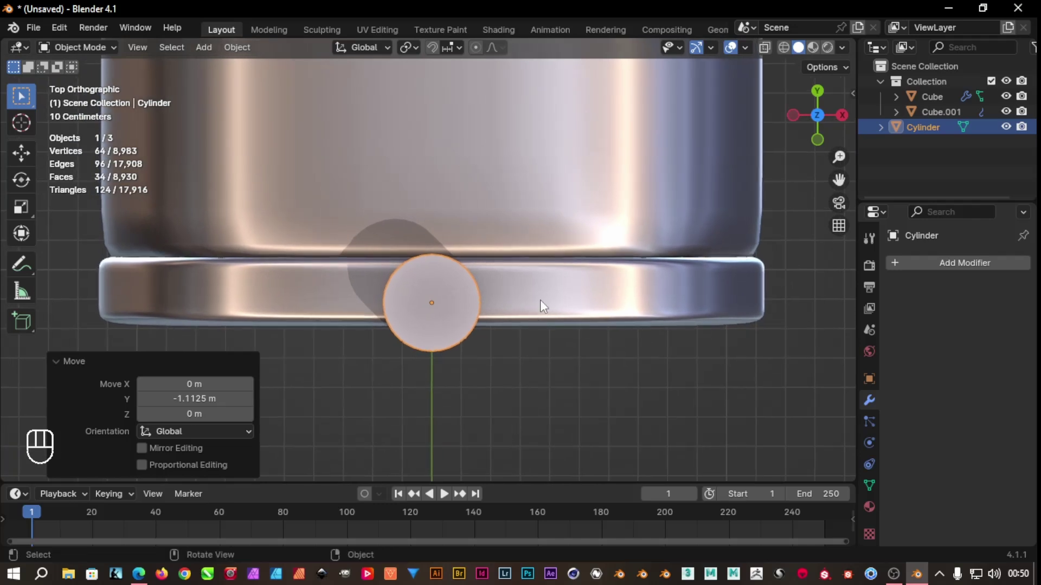
{"action": "key", "text": "s"}
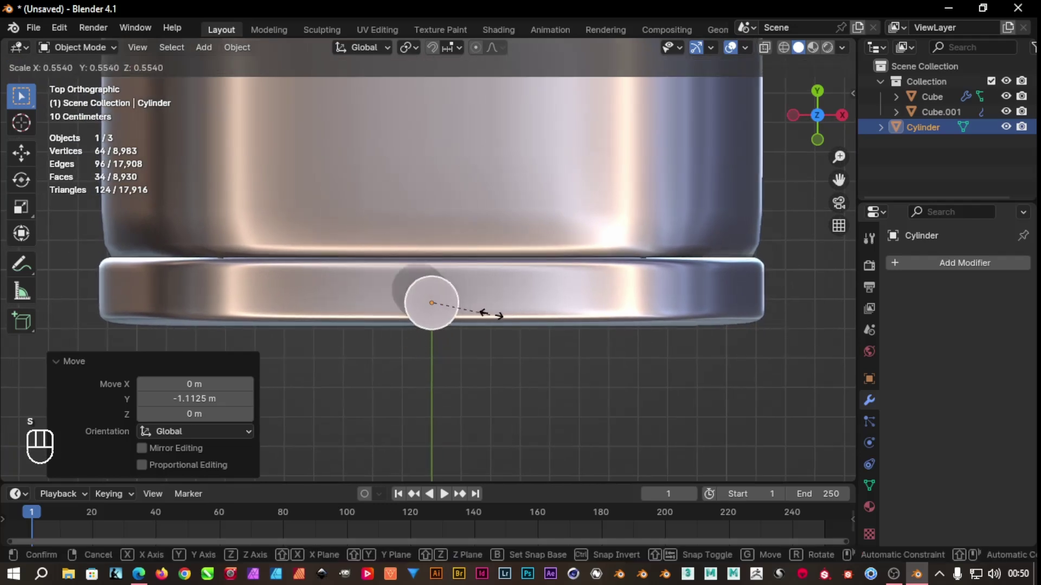
{"action": "key", "text": "KP_3"}
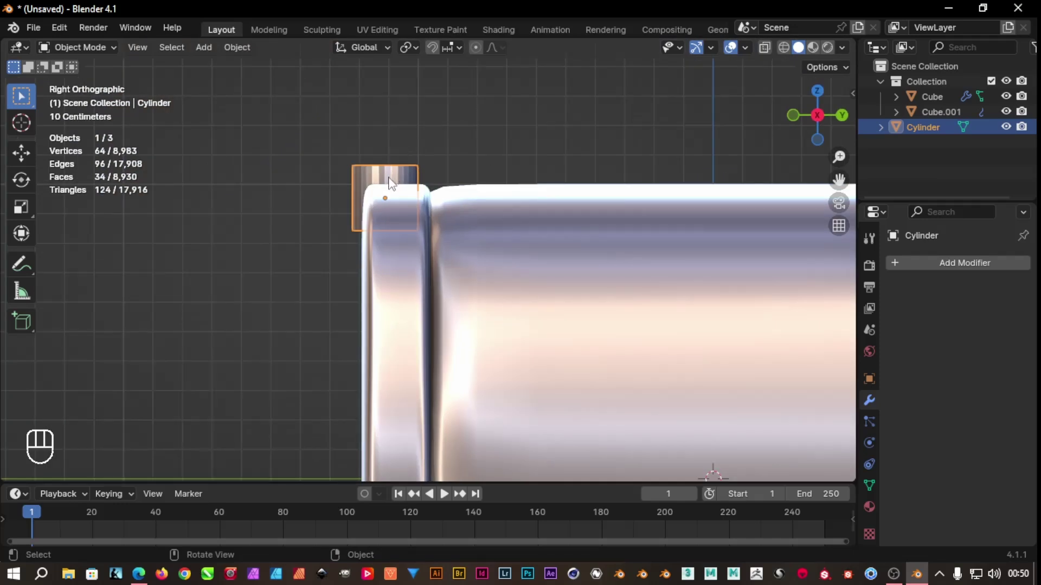
Move the cylinder onto the body's front edge, adjust its height and raise it above the surface
{"action": "key", "text": "g"}
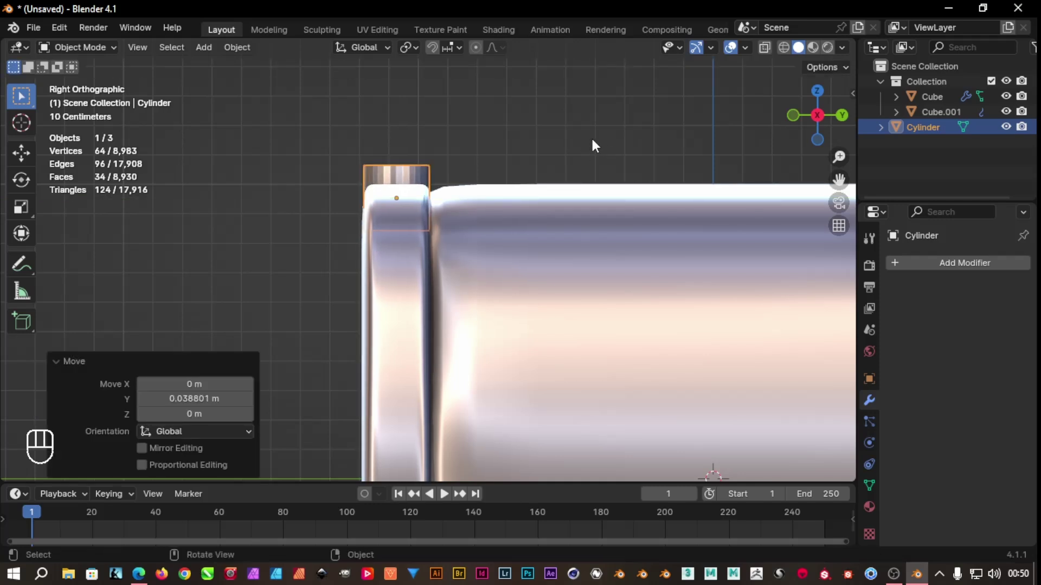
{"action": "key", "text": "s"}
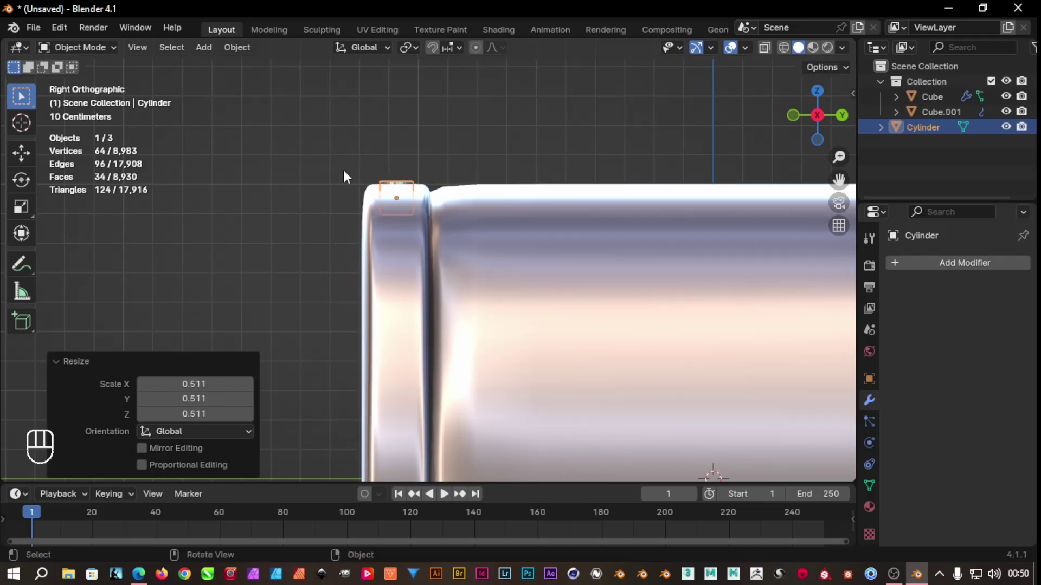
{"action": "key", "text": "s"}
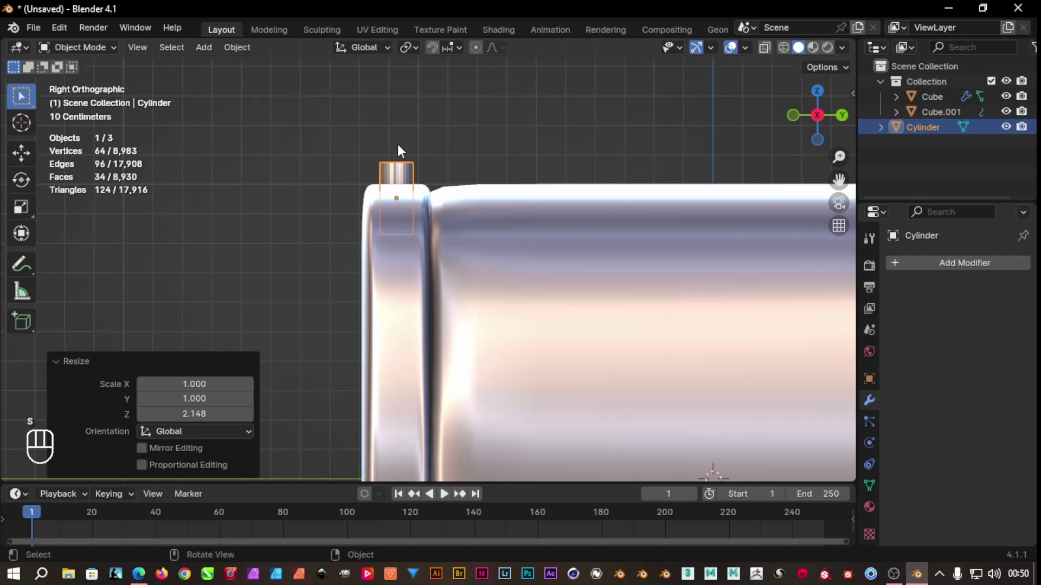
{"action": "key", "text": "g"}
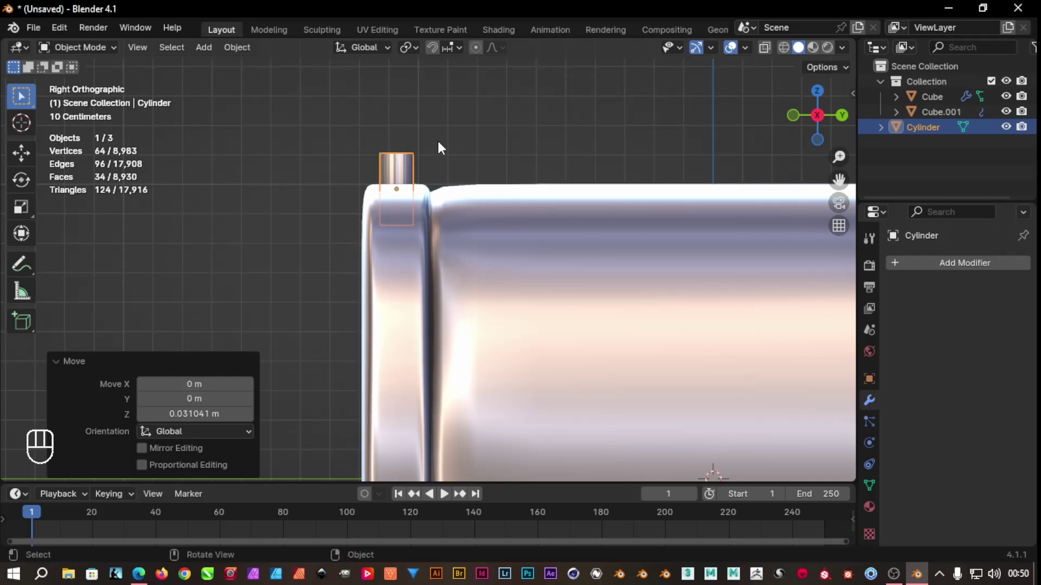
{"action": "left_click_drag", "start_coordinate": [444, 148], "coordinate": [592, 204]}
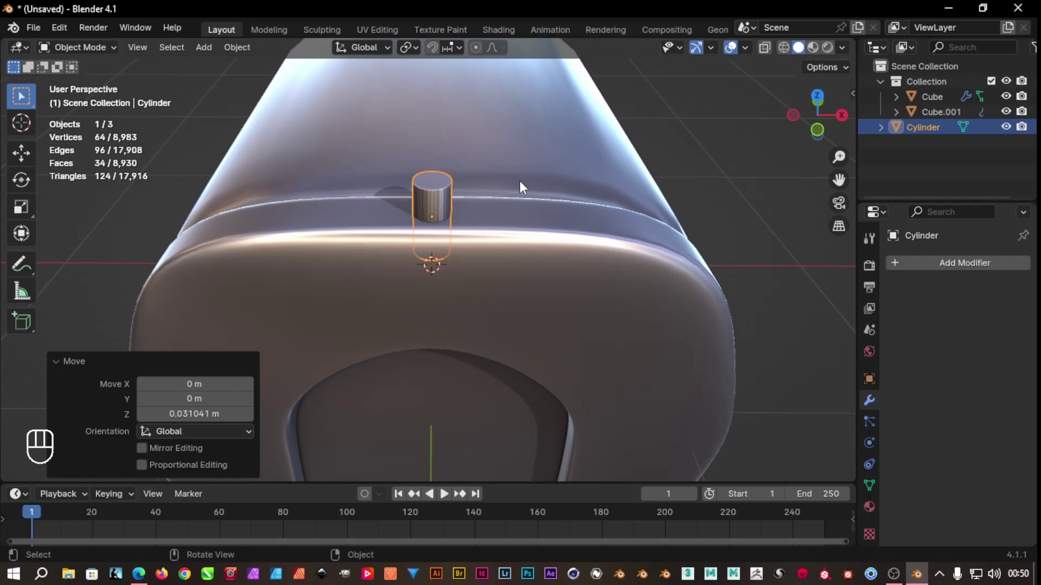
{"action": "middle_click", "coordinate": [462, 183]}
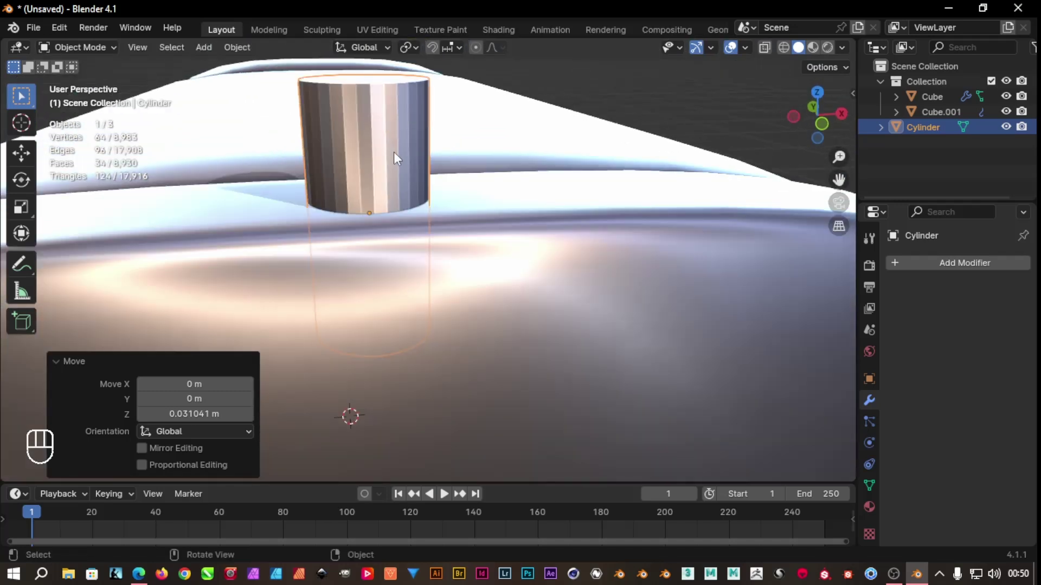
Loop-cut the cylinder, then extrude and widen its top faces into a flared collar
{"action": "key", "text": "Tab"}
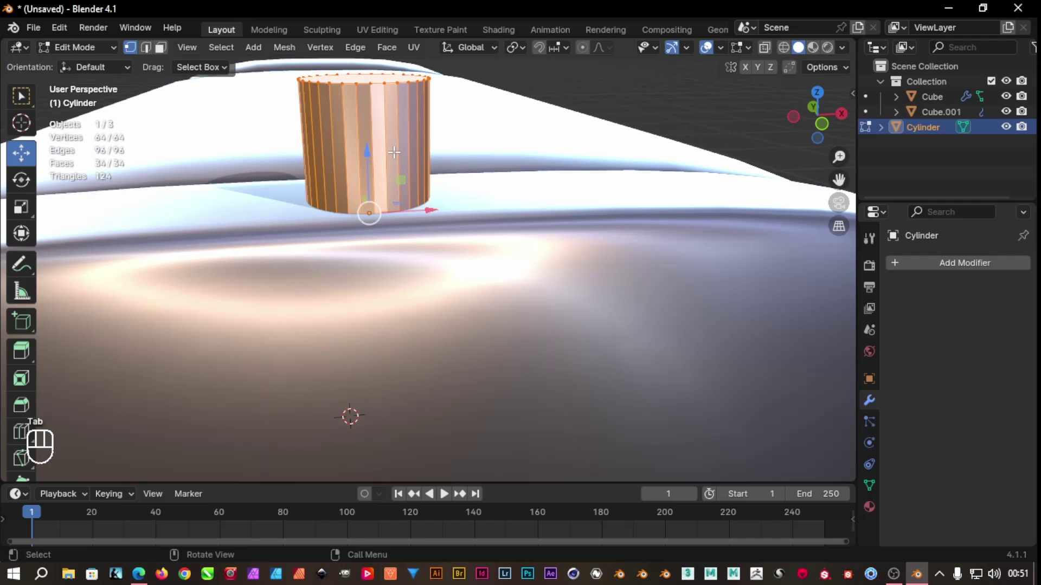
{"action": "key", "text": "ctrl+r"}
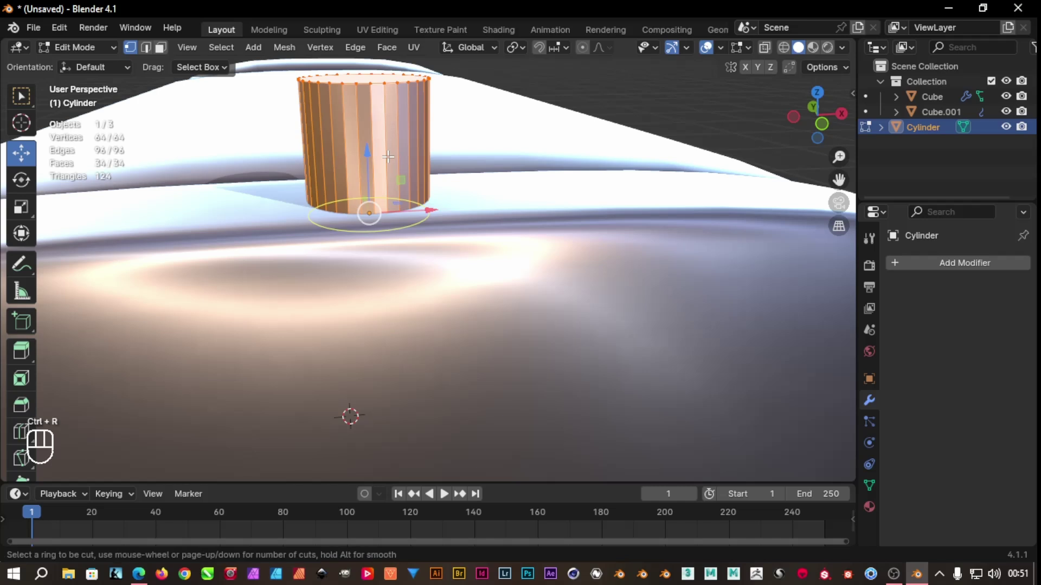
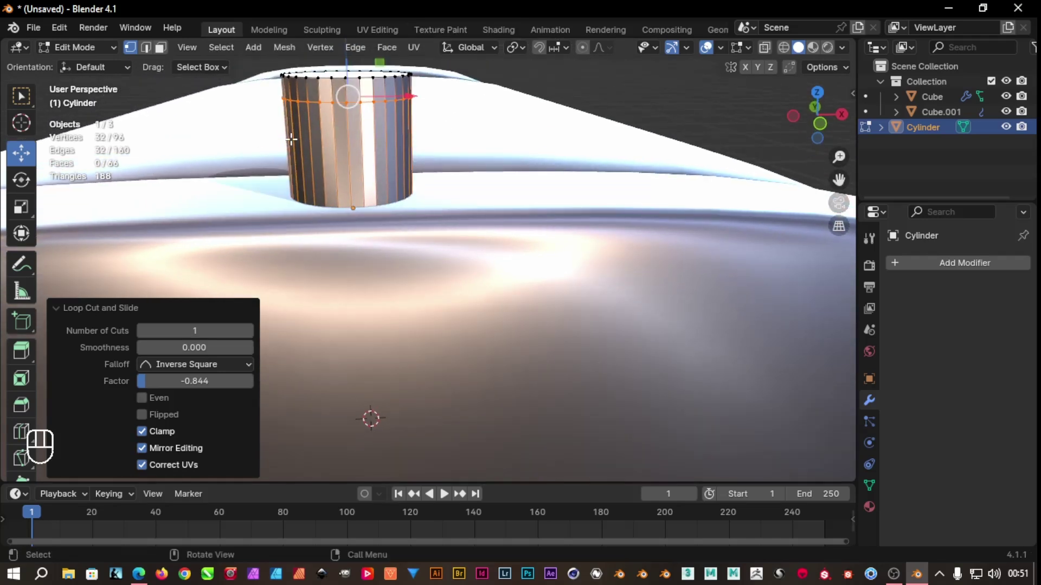
{"action": "key", "text": "3"}
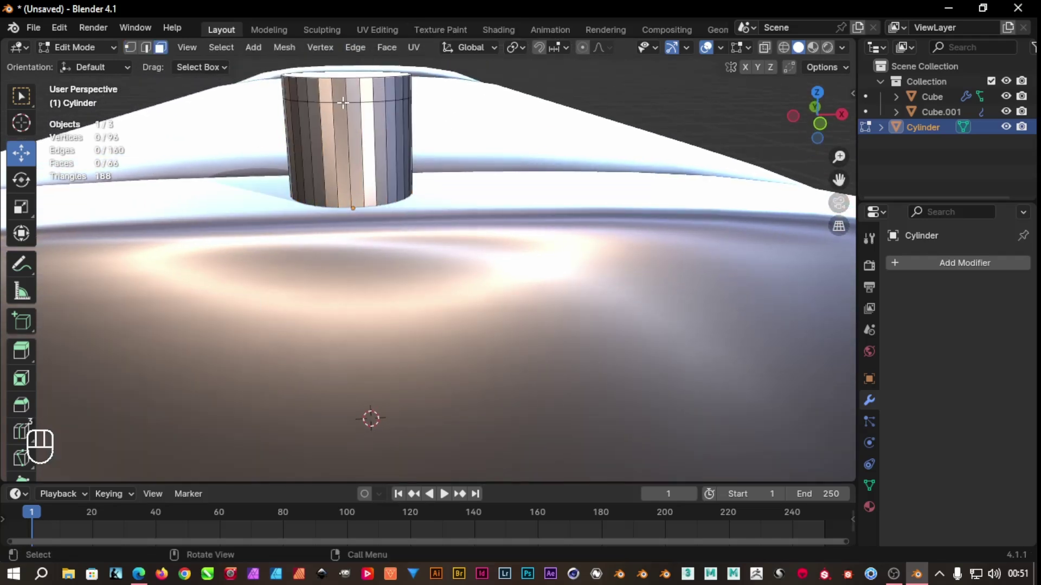
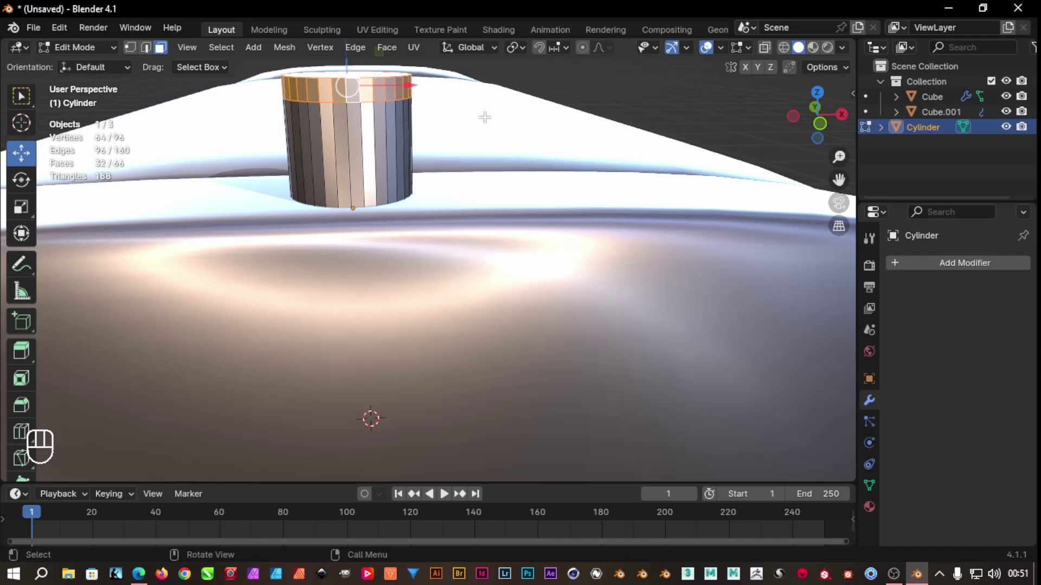
{"action": "key", "text": "e"}
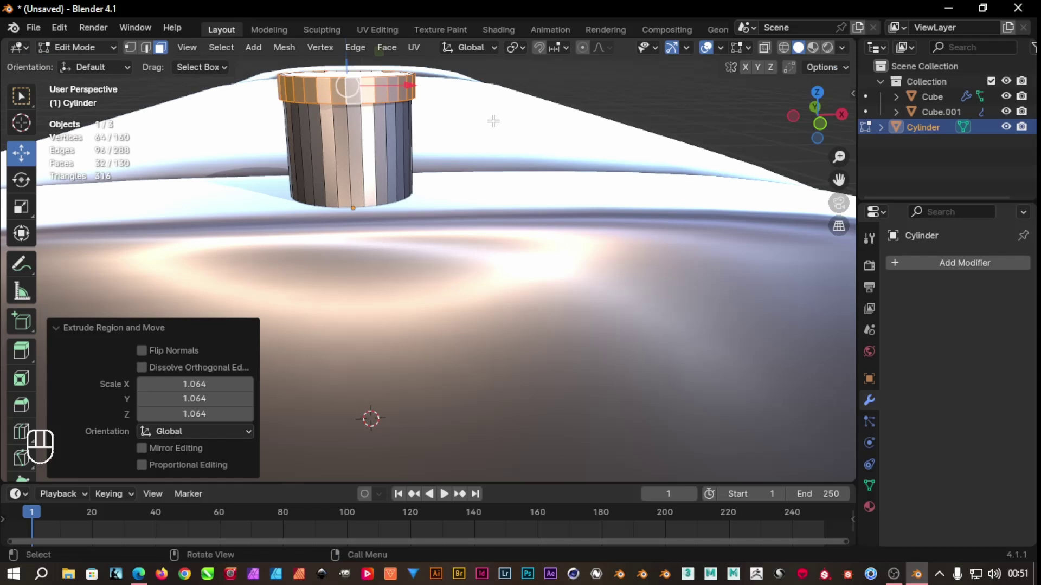
{"action": "key", "text": "e"}
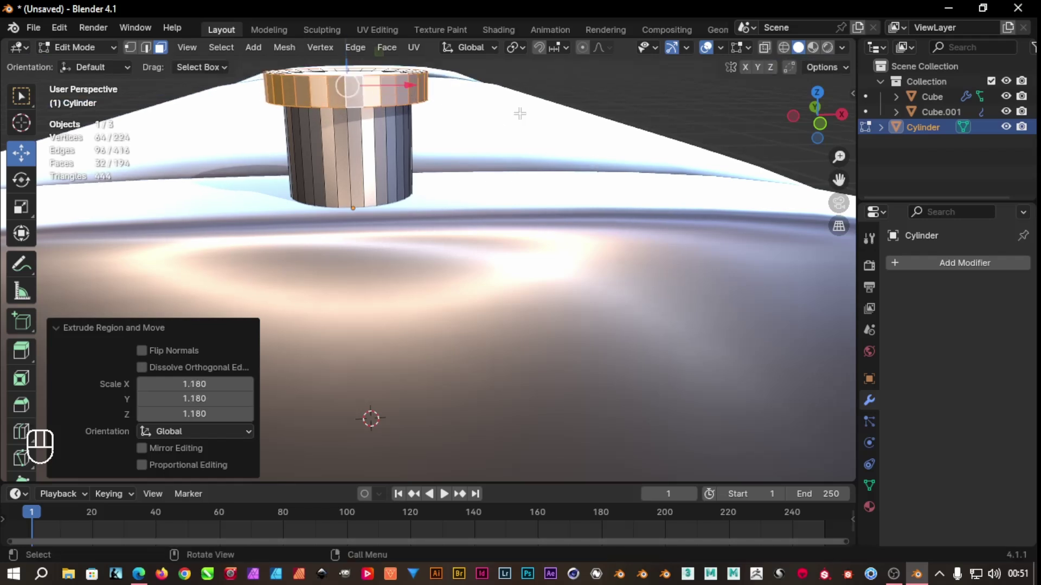
{"action": "key", "text": "e"}
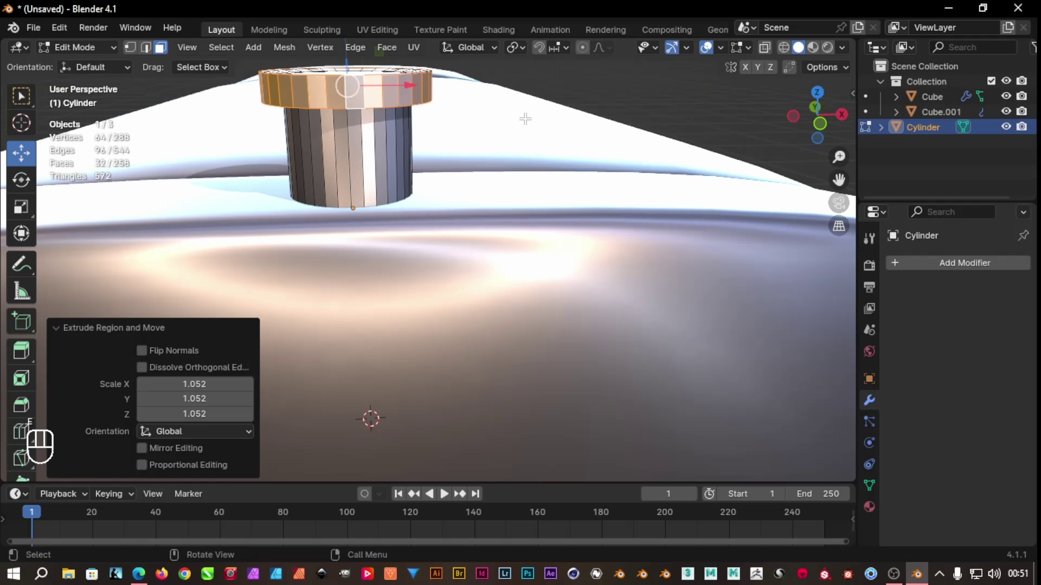
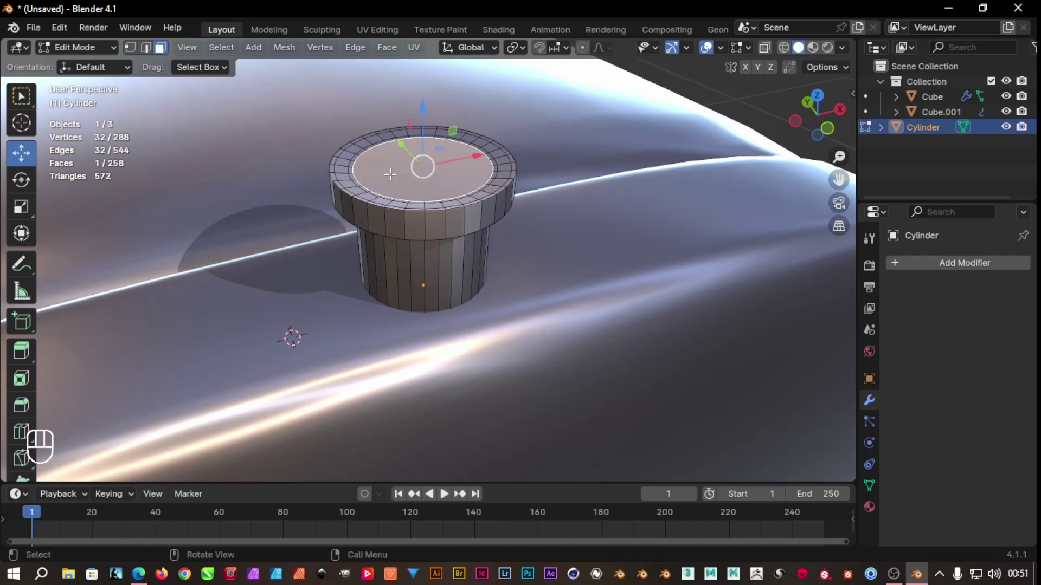
Delete the top face to hollow the collar and scale the rim faces flat along Z to 0
{"action": "key", "text": "Delete"}
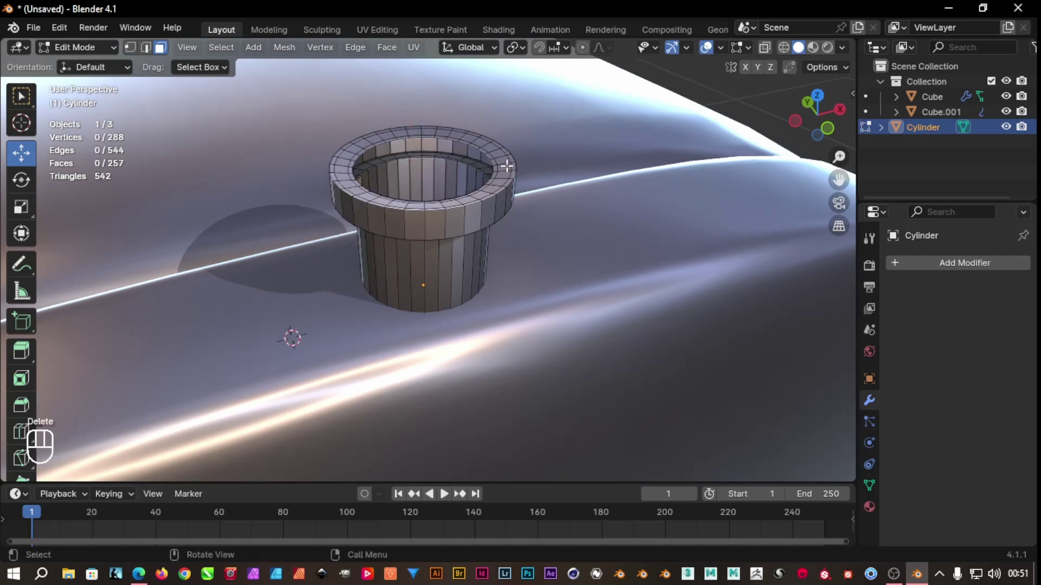
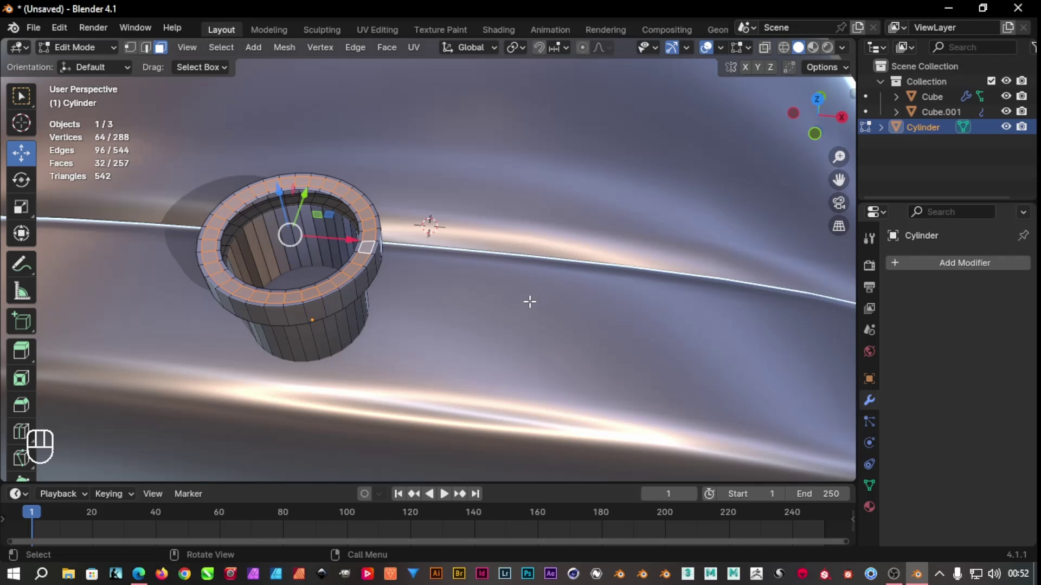
{"action": "key", "text": "ctrl+KP_Add"}
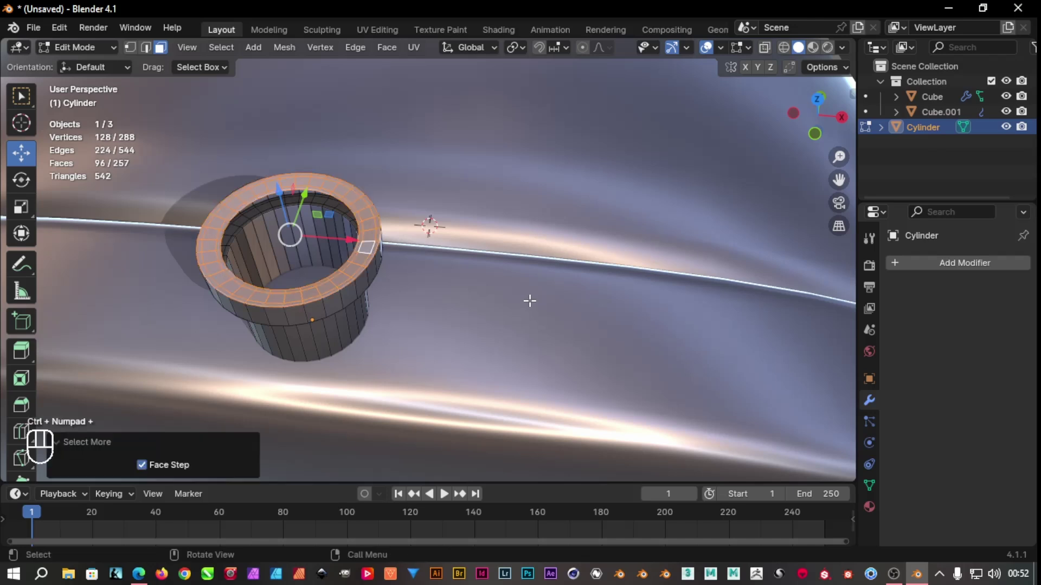
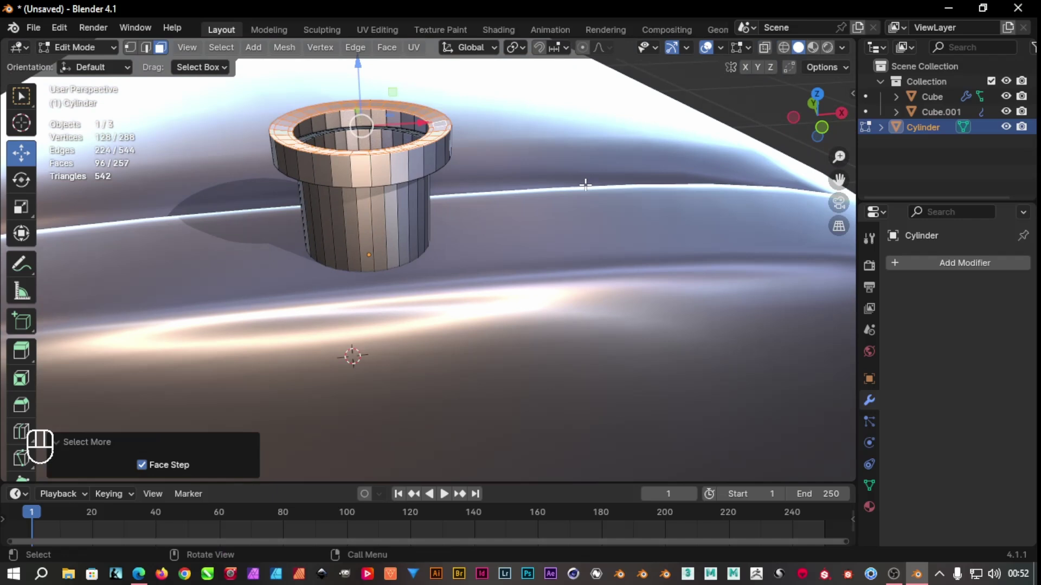
{"action": "key", "text": "s"}
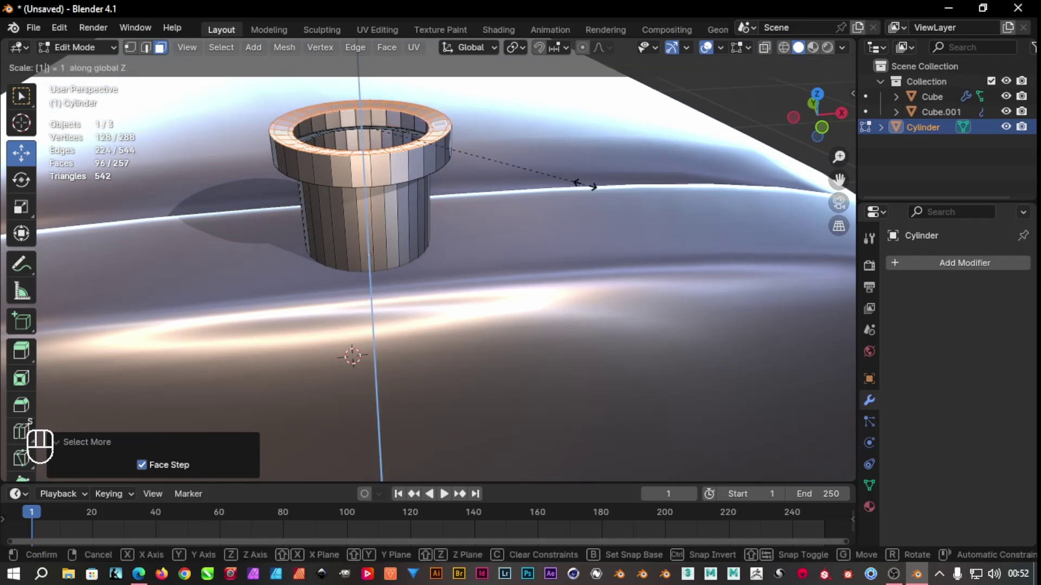
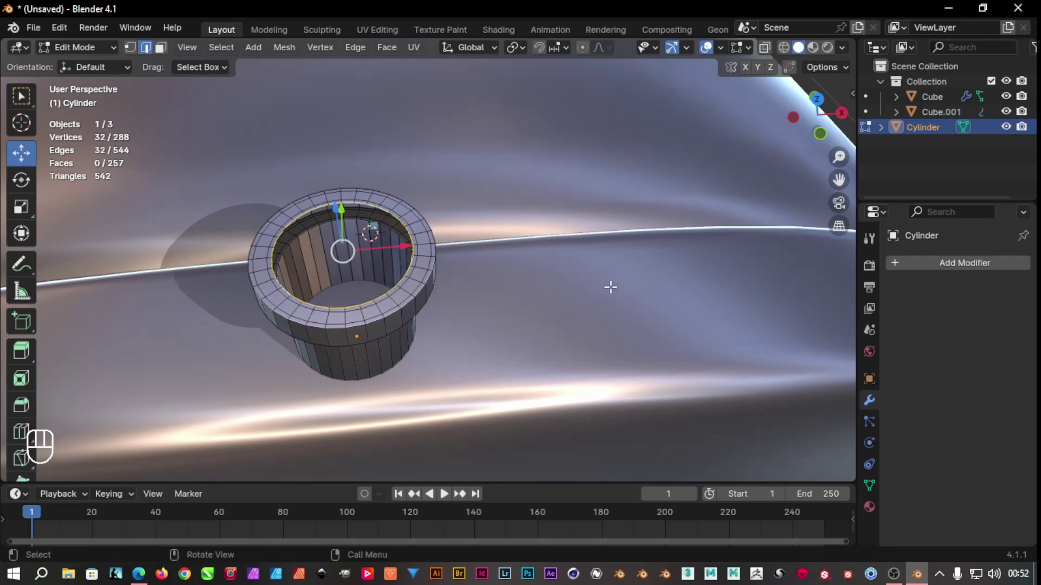
Add loop cuts around the tube and collar wall, then bevel the cap's side edge loops with Ctrl+B
{"action": "key", "text": "ctrl+f"}
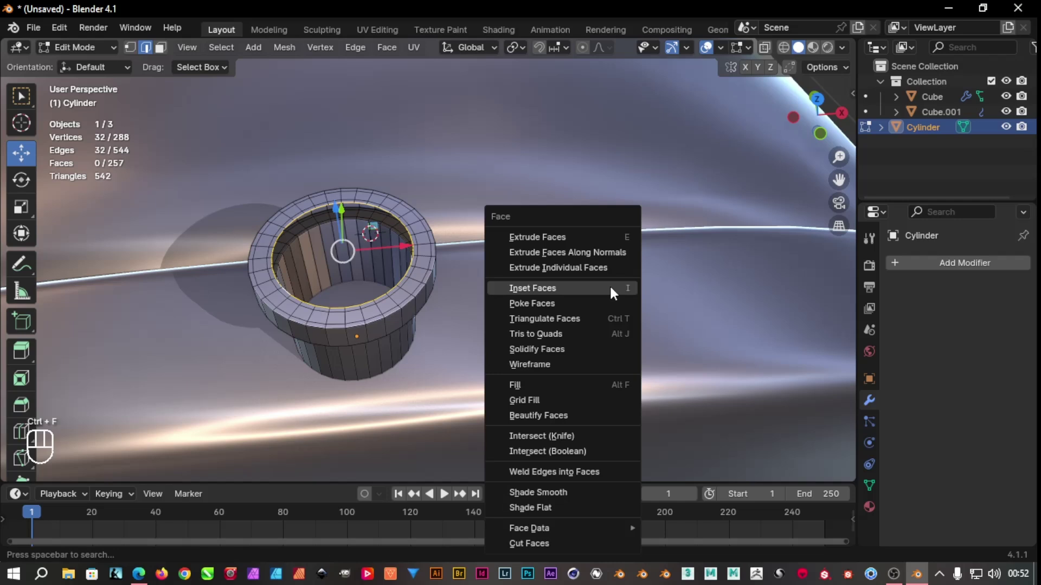
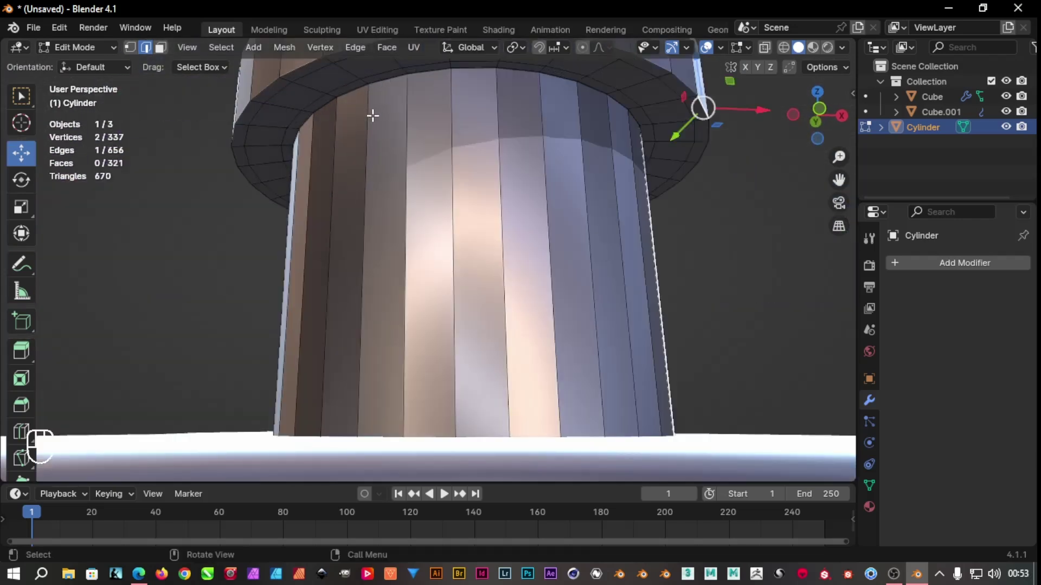
{"action": "key", "text": "ctrl+r"}
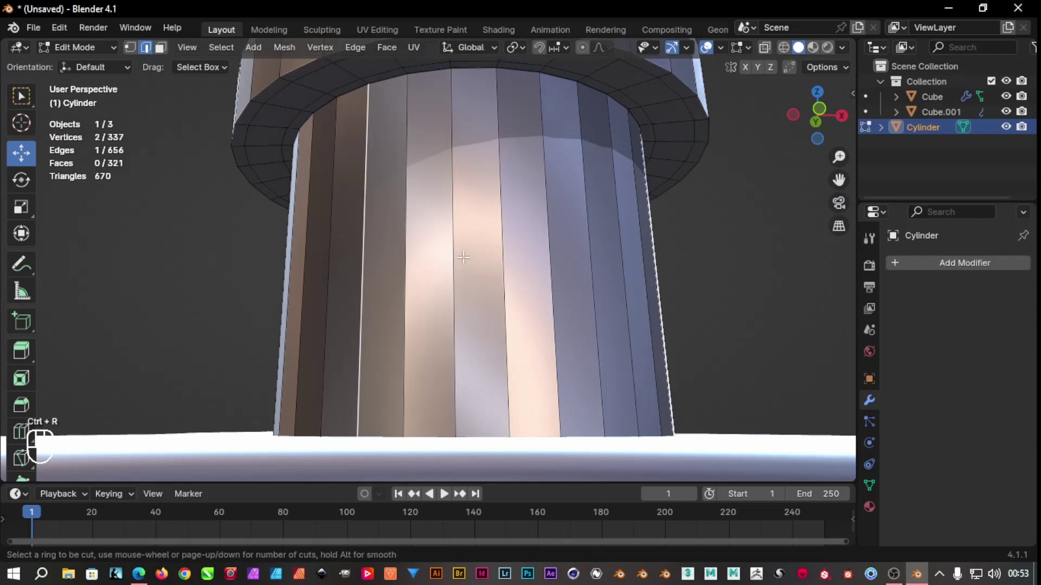
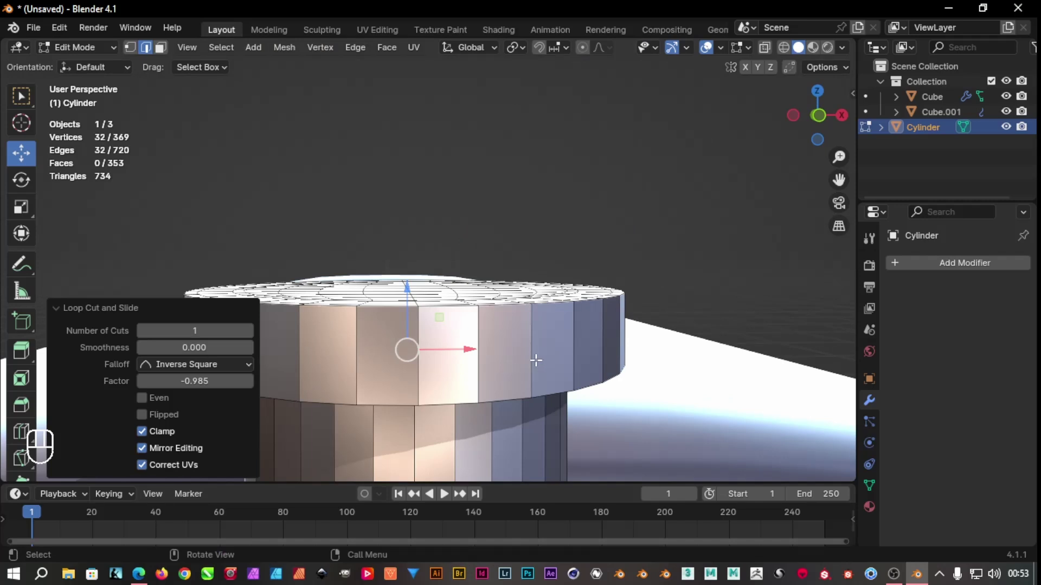
{"action": "key", "text": "ctrl+r"}
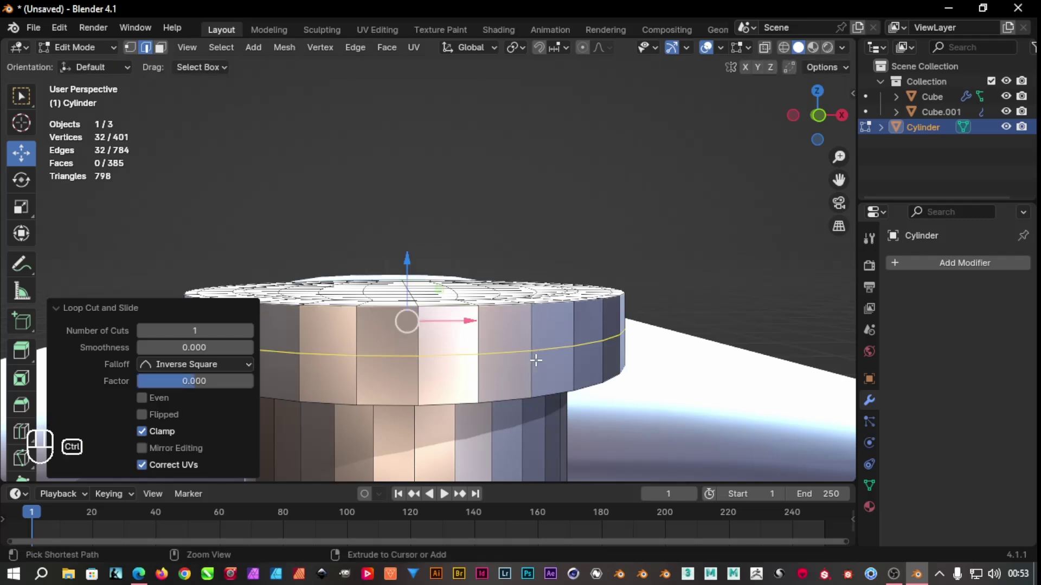
{"action": "key", "text": "ctrl+b"}
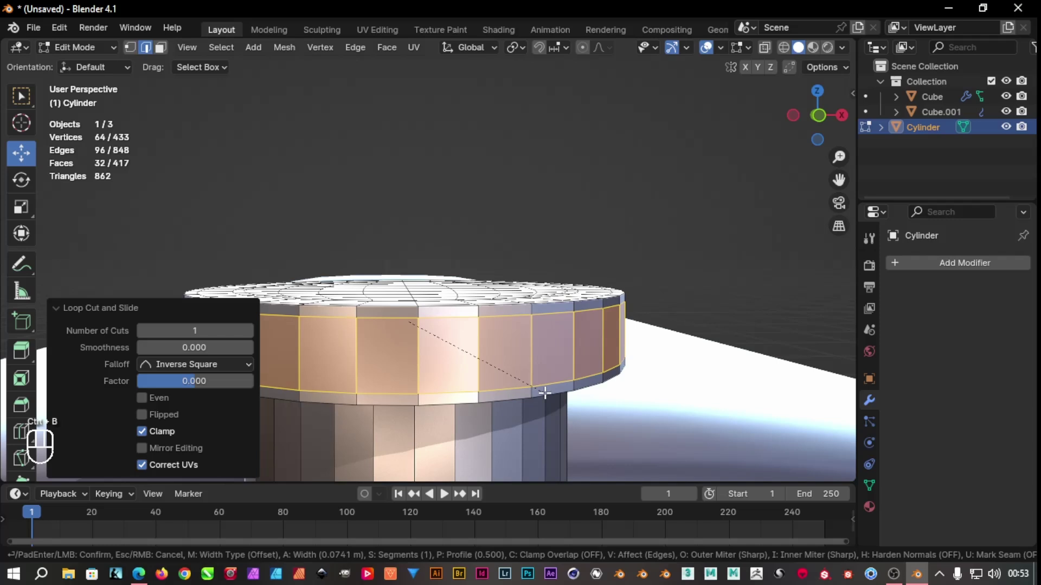
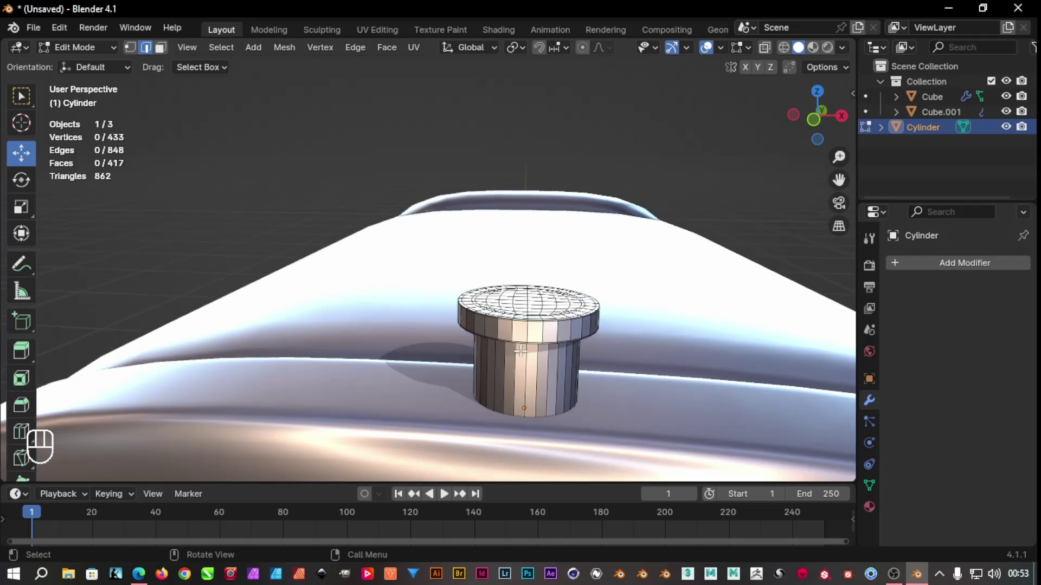
Apply level-2 subdivision smoothing (Ctrl+2) to the cylinder and add a supporting edge loop near its base
{"action": "key", "text": "Tab"}
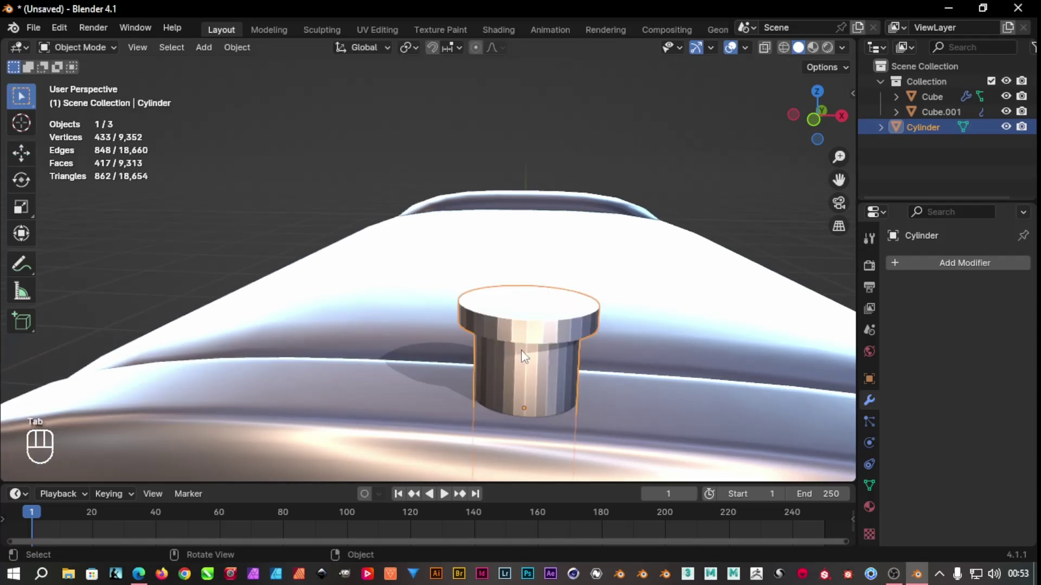
{"action": "key", "text": "ctrl+2"}
{"action": "left_click_drag", "start_coordinate": [539, 376], "coordinate": [554, 359]}
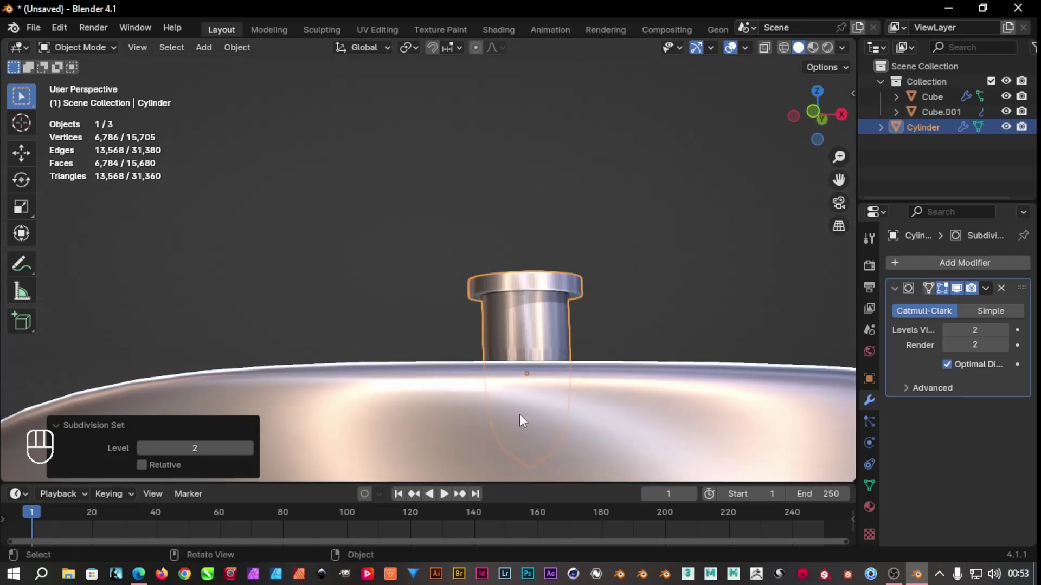
{"action": "middle_click", "coordinate": [526, 424]}
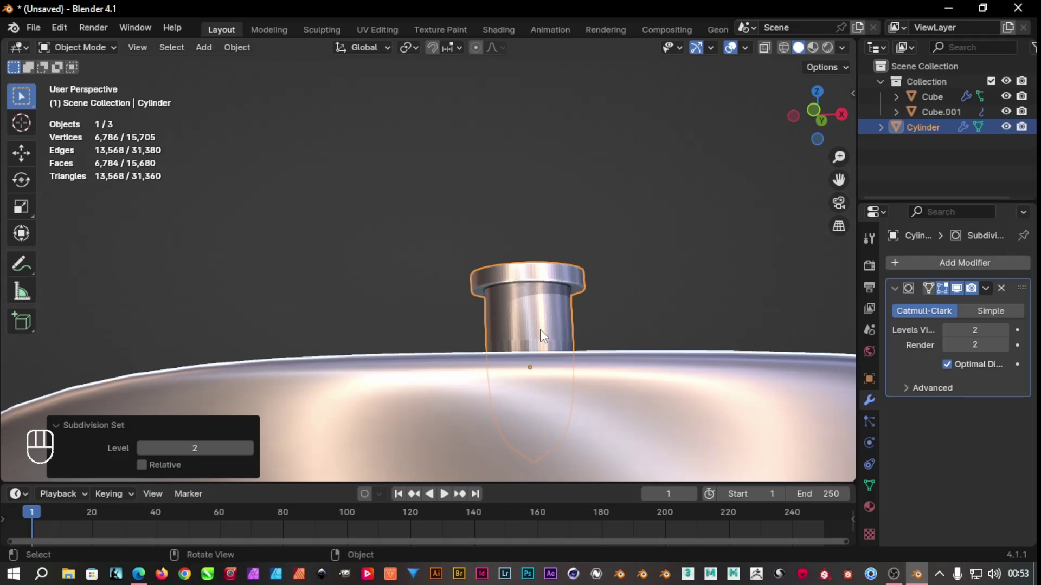
{"action": "key", "text": "Tab"}
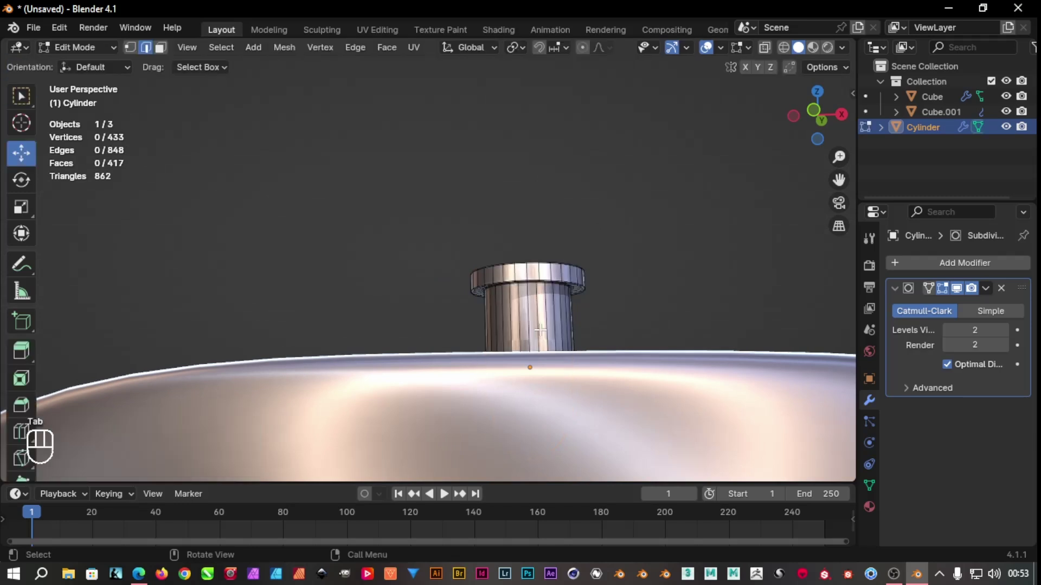
{"action": "key", "text": "ctrl+r"}
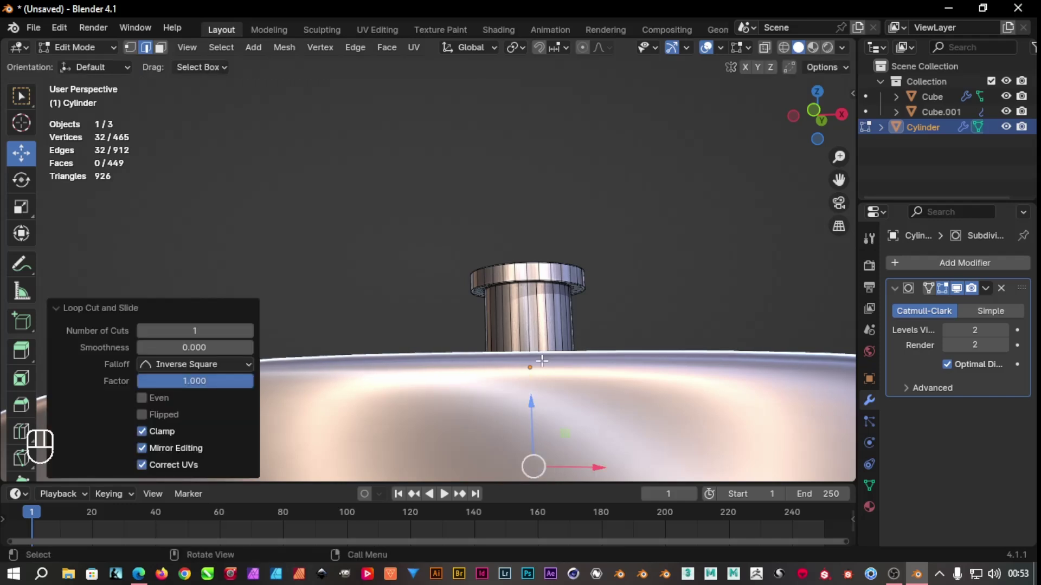
Return to Object Mode and orbit to check the smoothly rounded collar atop the body
{"action": "key", "text": "Tab"}
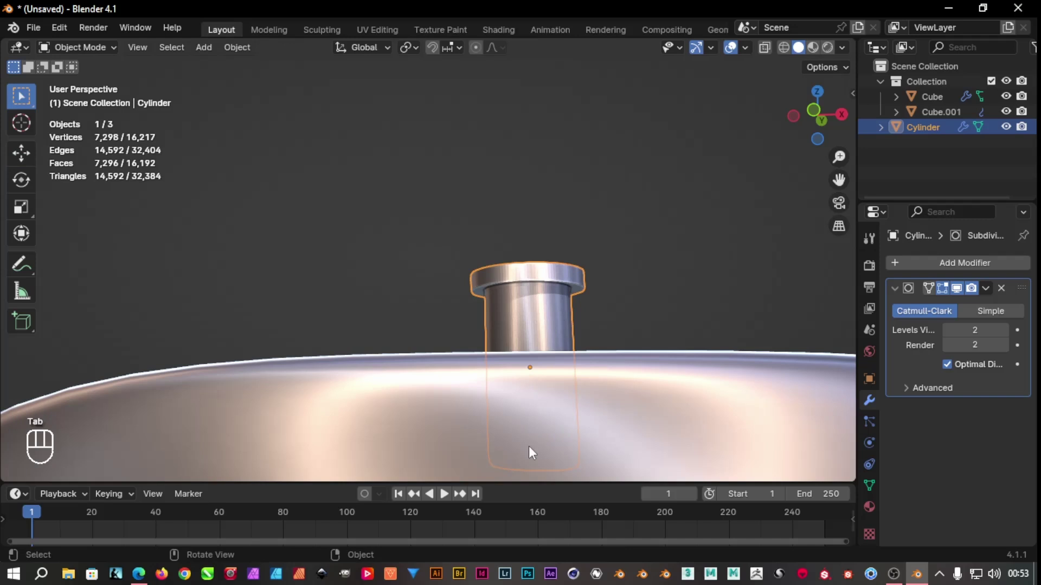
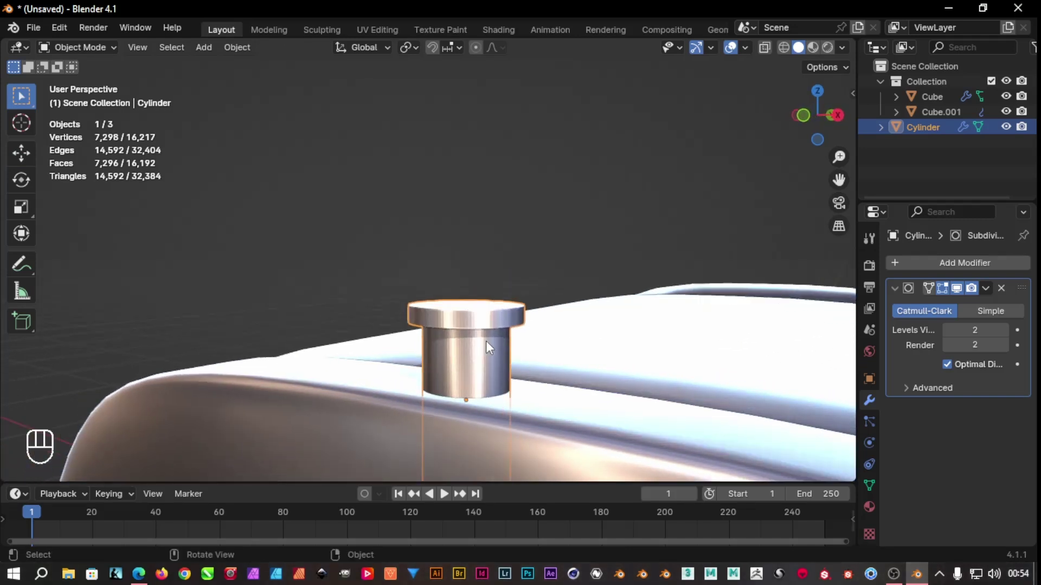
{"action": "left_click_drag", "start_coordinate": [497, 350], "coordinate": [485, 387]}
{"action": "left_click_drag", "start_coordinate": [398, 250], "coordinate": [507, 282]}
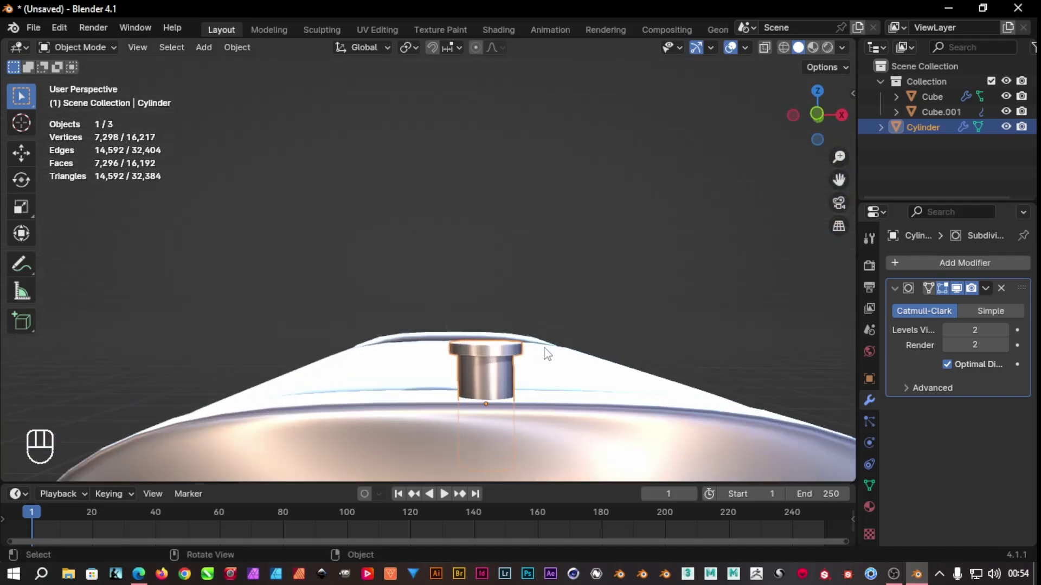
{"action": "middle_click", "coordinate": [542, 358]}
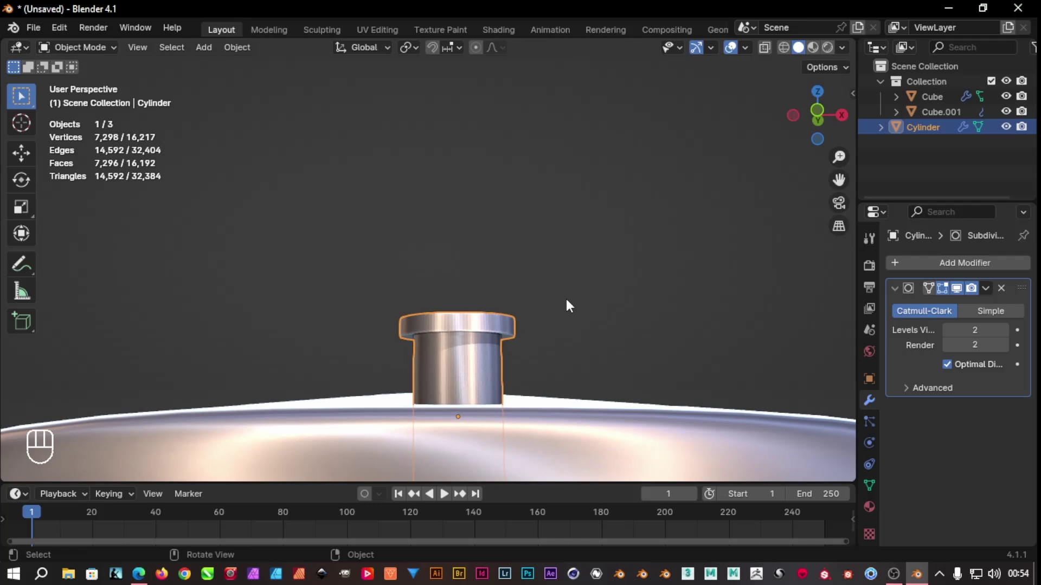
Select the cylinder's cap vertices and scale them taller along Z
{"action": "key", "text": "Tab"}
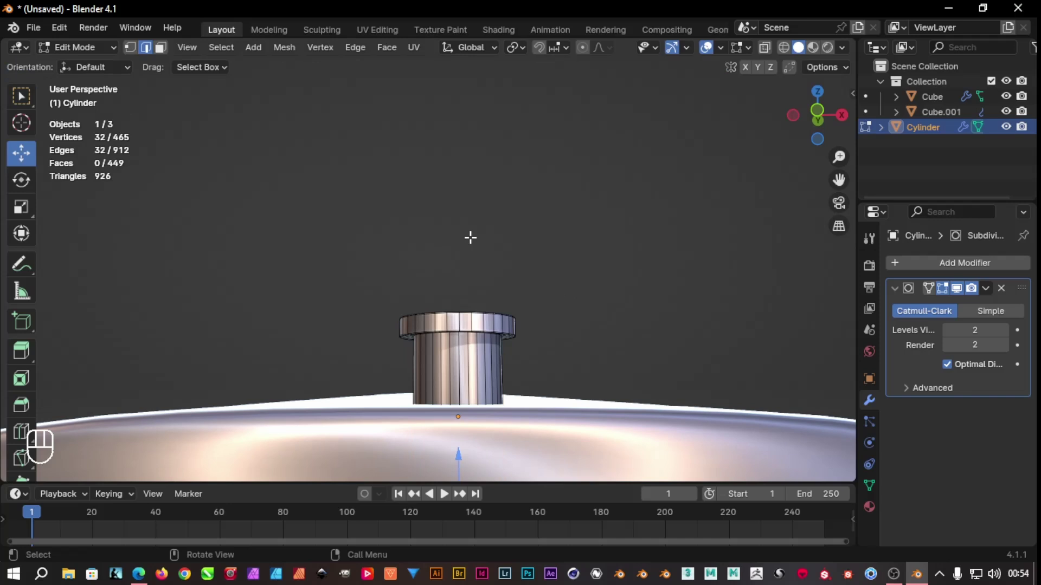
{"action": "key", "text": "1"}
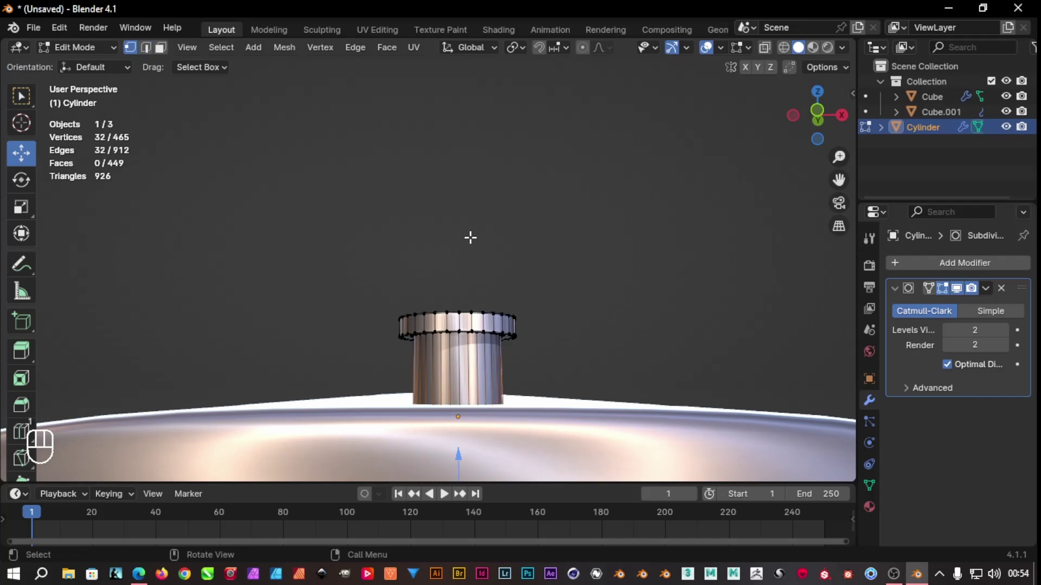
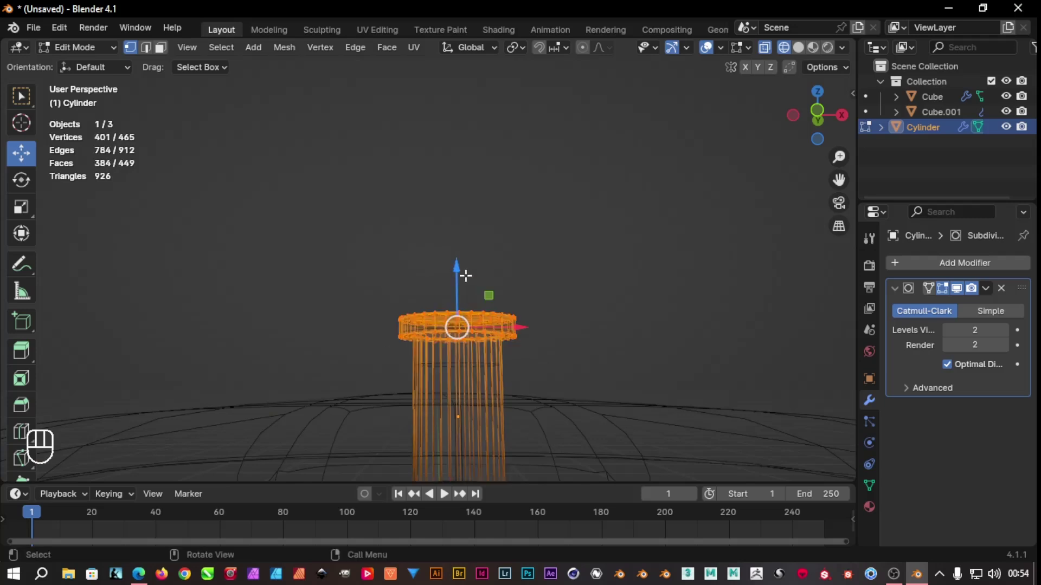
{"action": "key", "text": "s"}
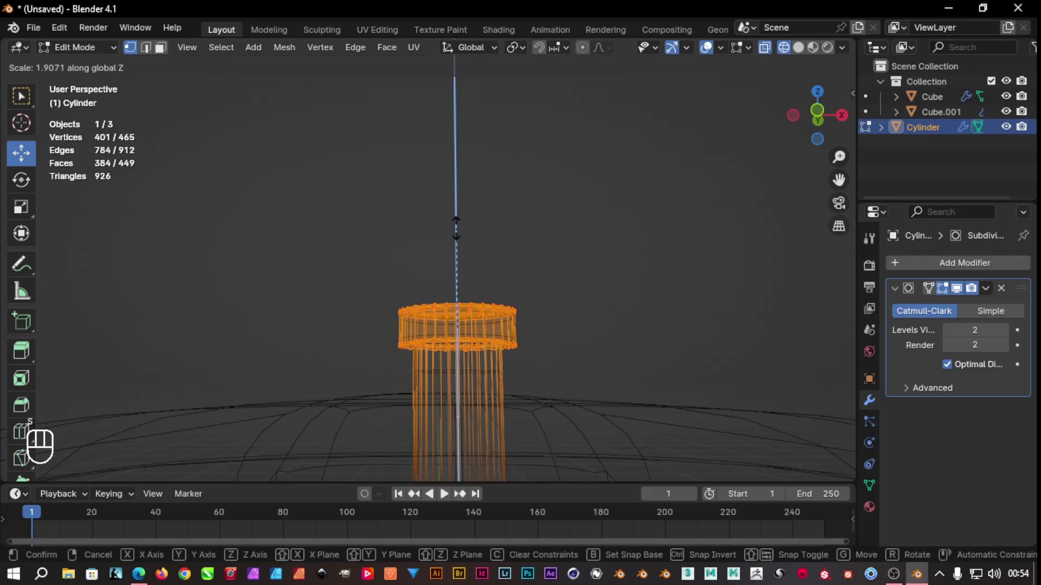
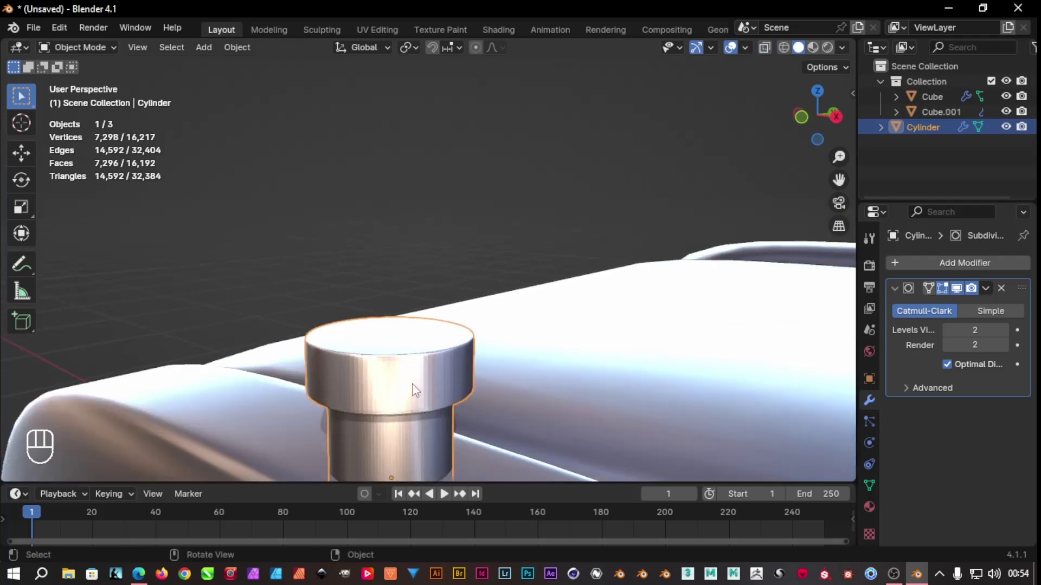
Apply Shade Smooth to the cylinder and orbit around the car body
{"action": "right_click", "coordinate": [416, 391]}
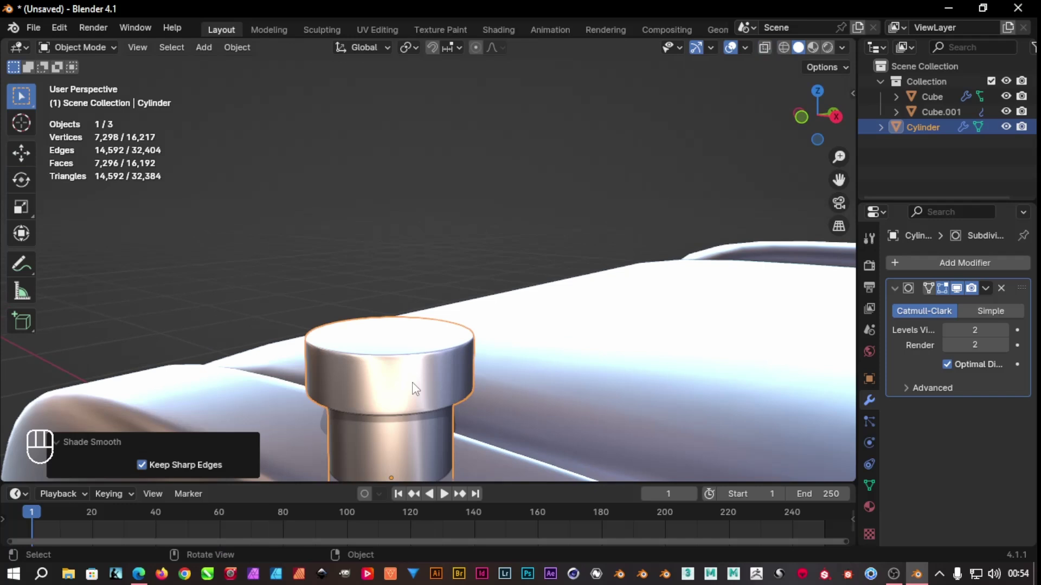
{"action": "left_click_drag", "start_coordinate": [415, 392], "coordinate": [532, 329]}
{"action": "left_click_drag", "start_coordinate": [519, 323], "coordinate": [394, 429]}
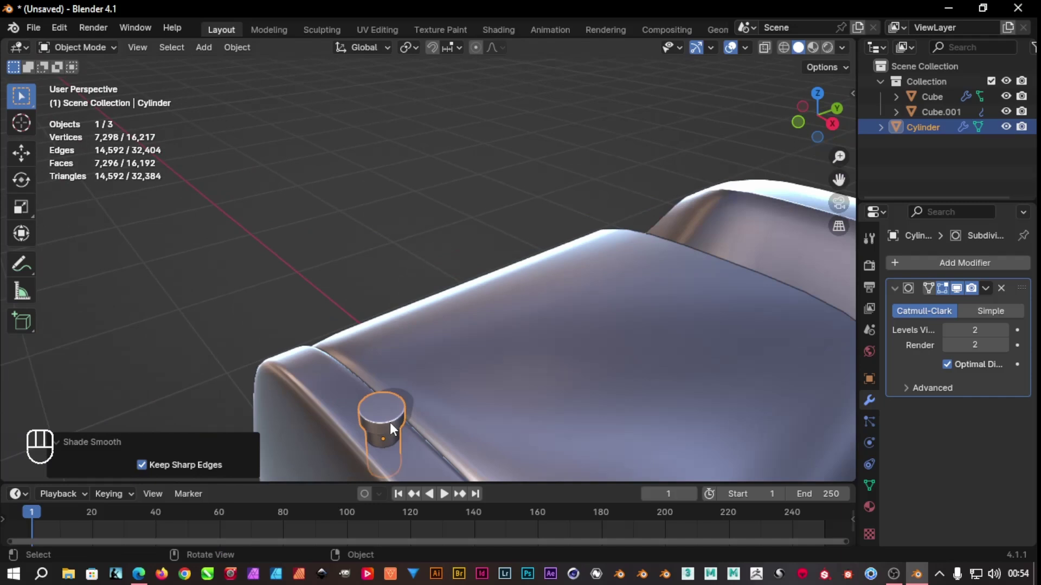
{"action": "middle_click", "coordinate": [359, 316]}
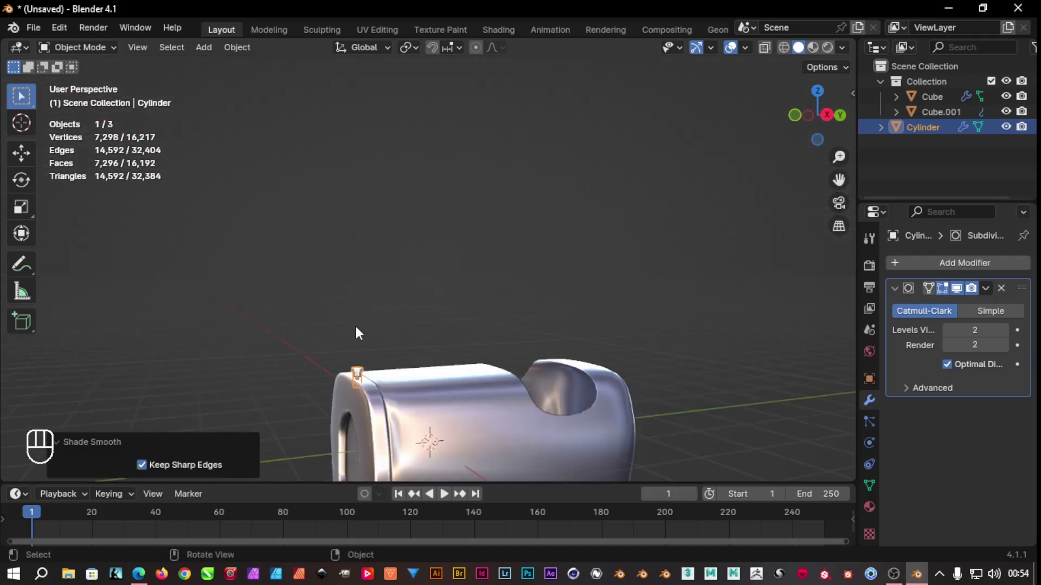
Inspect the body's window opening from the side and clear the selection
{"action": "left_click_drag", "start_coordinate": [407, 474], "coordinate": [429, 429]}
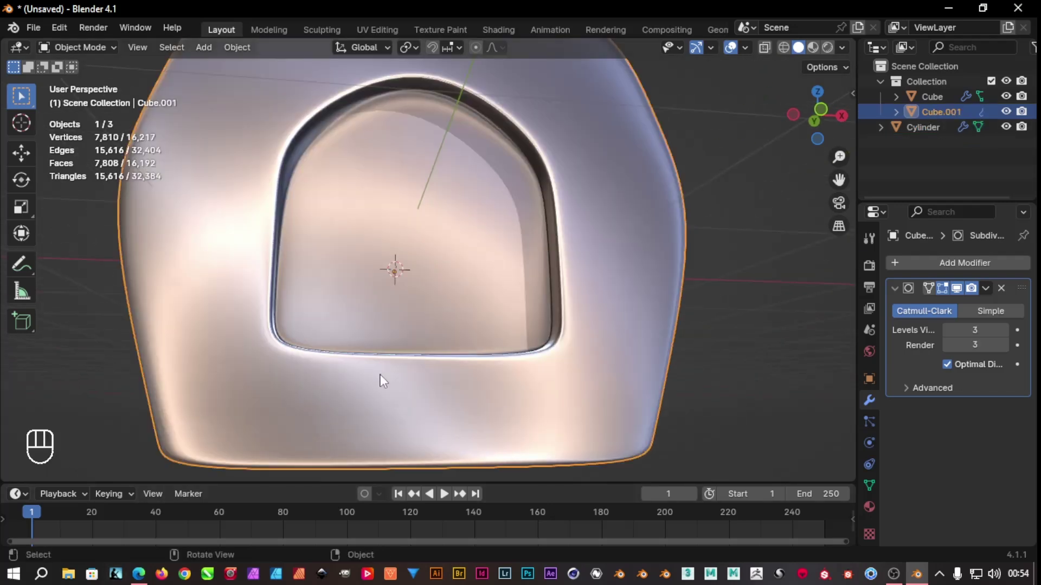
{"action": "left_click_drag", "start_coordinate": [679, 377], "coordinate": [705, 369]}
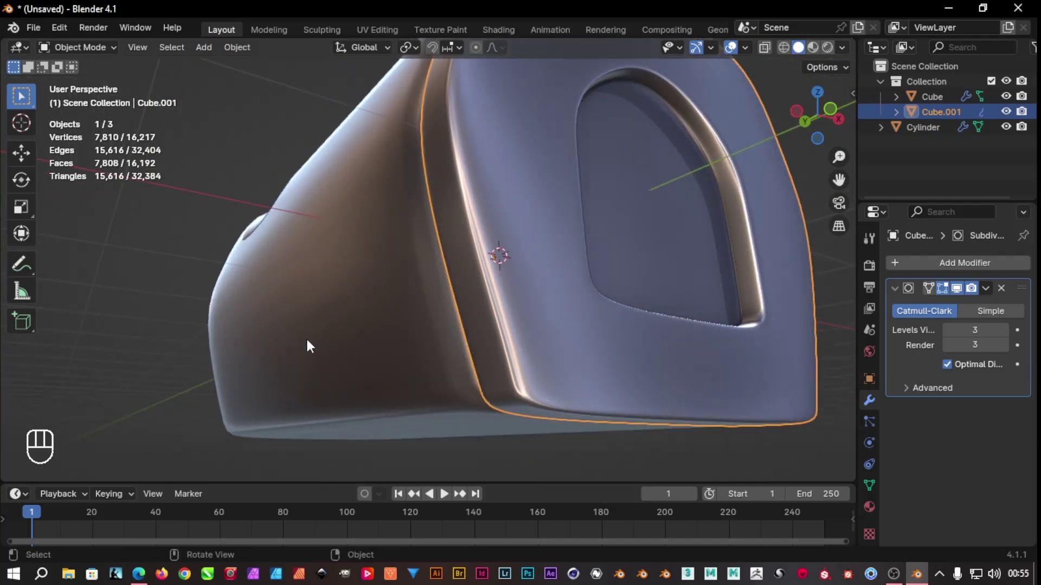
{"action": "left_click", "coordinate": [138, 403]}
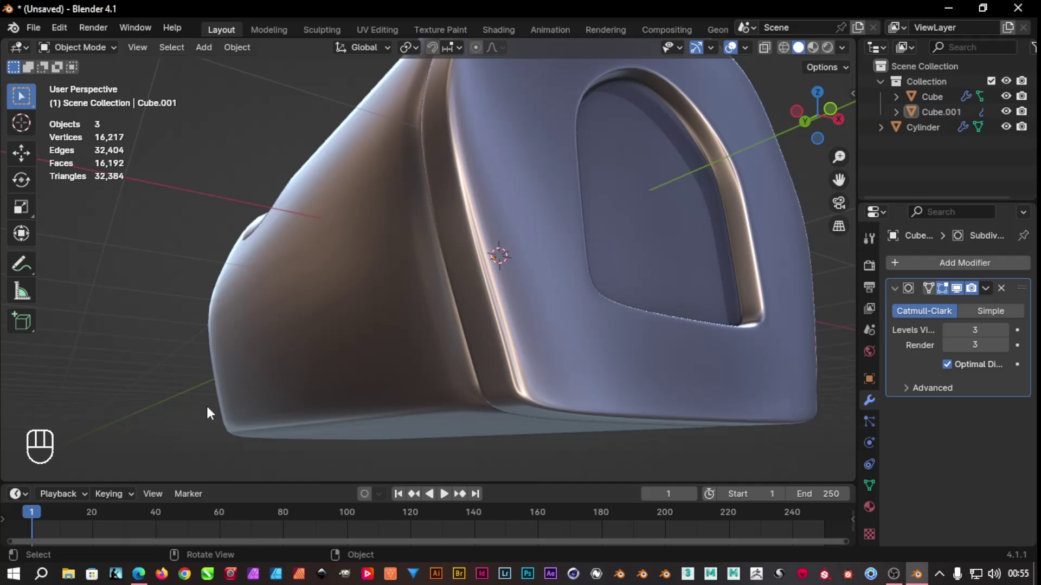
Add a Mesh > Torus through the front plate's opening and give it smooth shading
{"action": "left_click", "coordinate": [153, 423]}
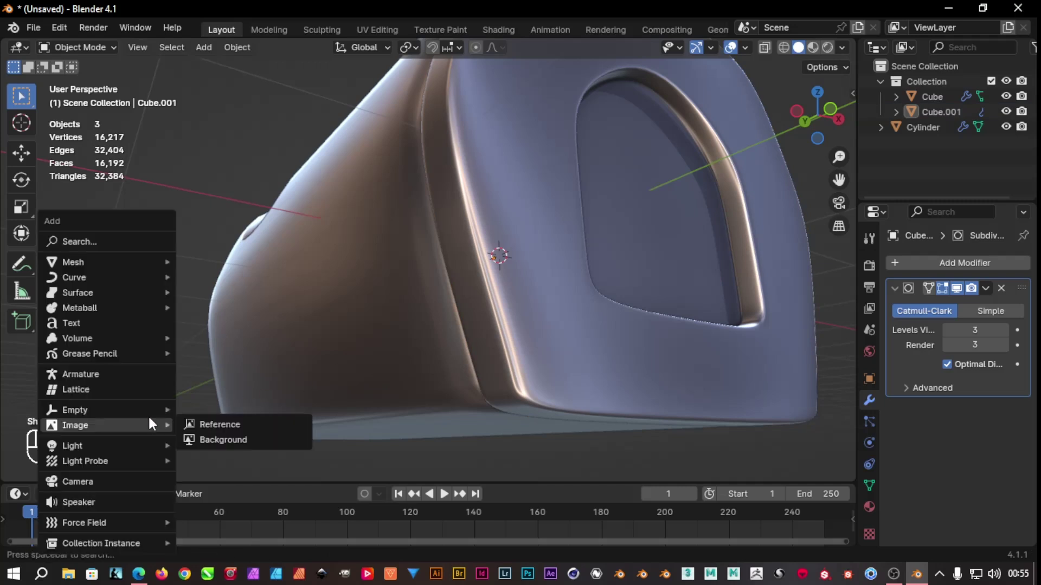
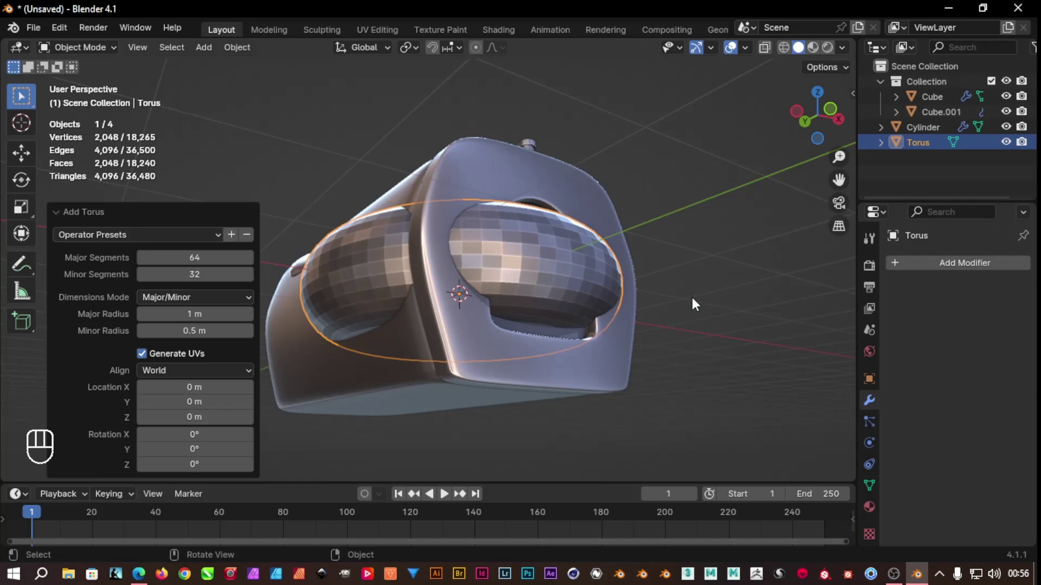
{"action": "left_click_drag", "start_coordinate": [554, 266], "coordinate": [517, 264]}
{"action": "left_click", "coordinate": [536, 259]}
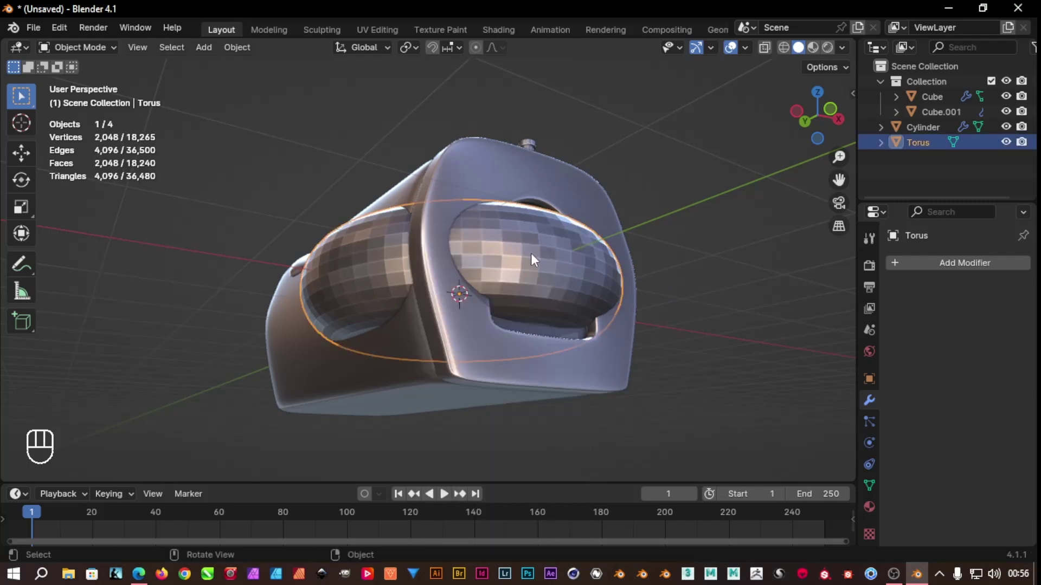
{"action": "left_click_drag", "start_coordinate": [534, 260], "coordinate": [513, 262]}
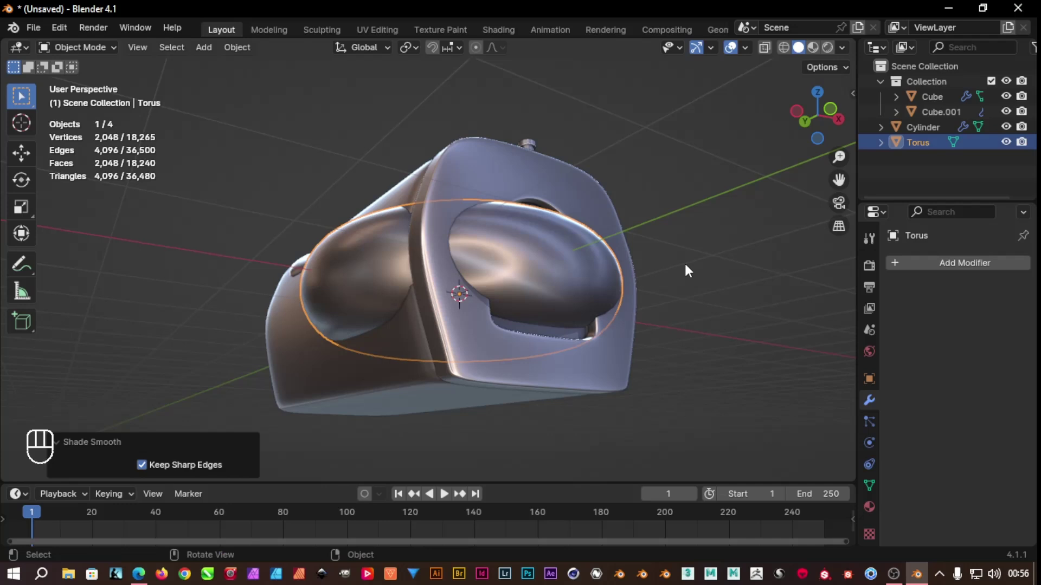
{"action": "middle_click", "coordinate": [689, 270]}
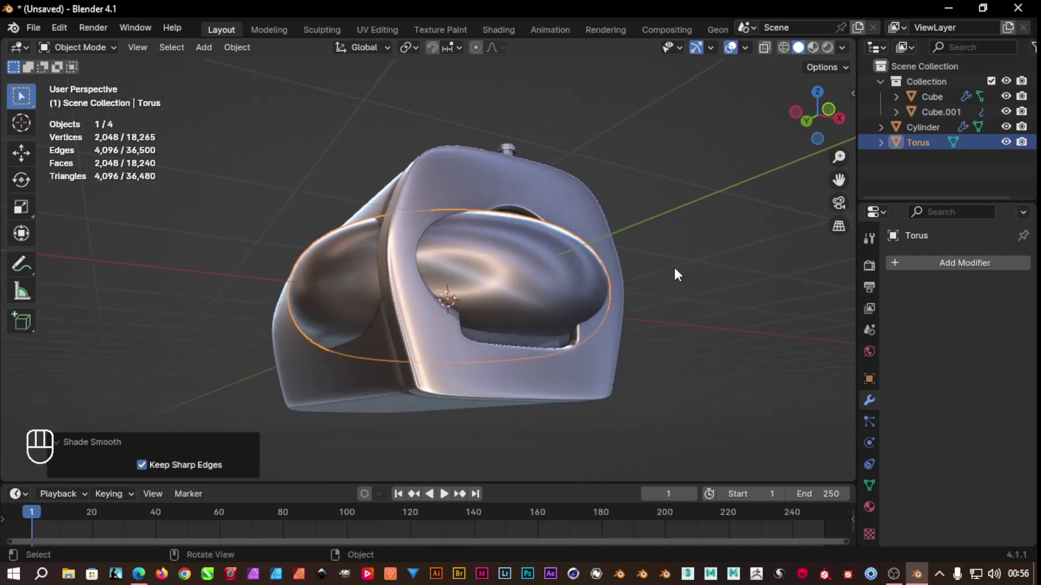
{"action": "left_click_drag", "start_coordinate": [654, 313], "coordinate": [721, 325]}
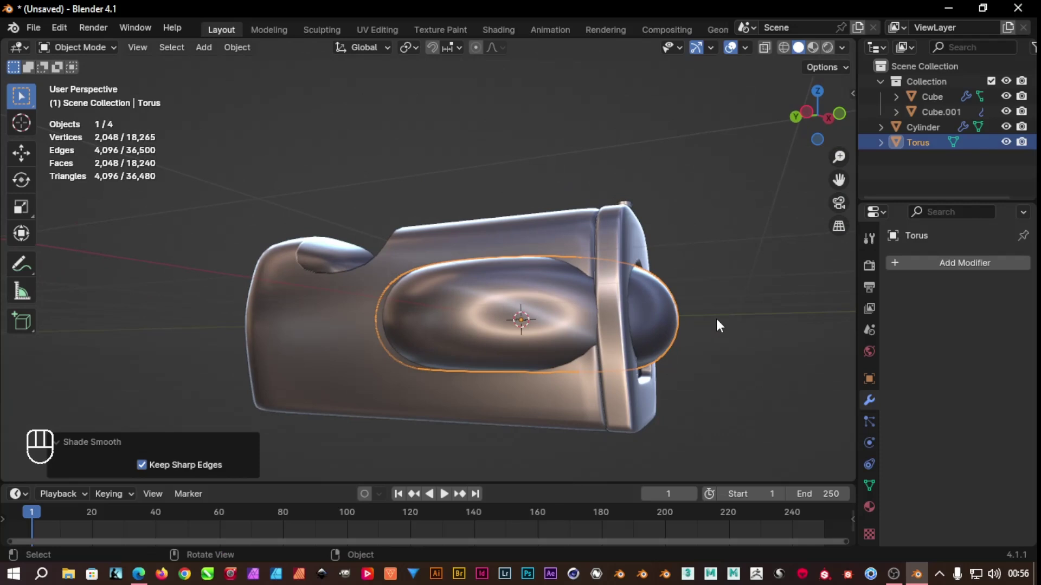
Rotate the torus upright around X and slide it along Y away from the body
{"action": "key", "text": "r"}
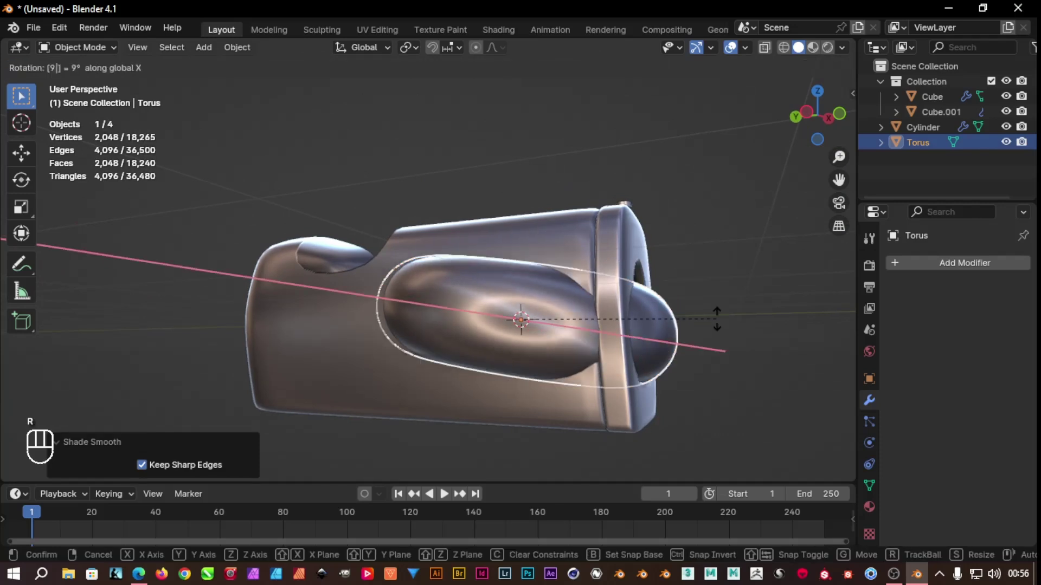
{"action": "left_click_drag", "start_coordinate": [718, 295], "coordinate": [705, 290]}
{"action": "left_click_drag", "start_coordinate": [724, 293], "coordinate": [762, 294]}
{"action": "key", "text": "g"}
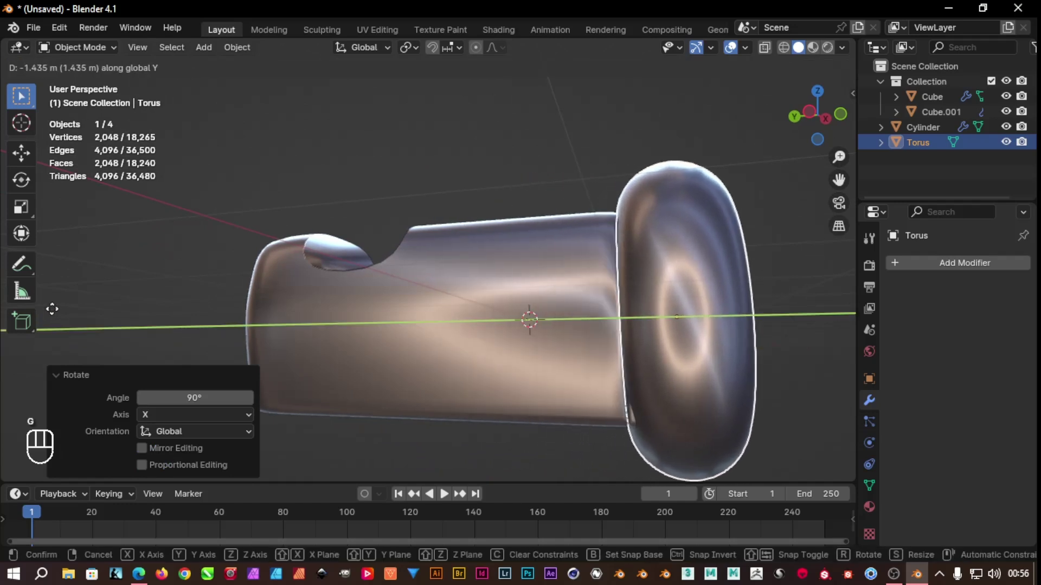
{"action": "left_click_drag", "start_coordinate": [389, 417], "coordinate": [295, 410]}
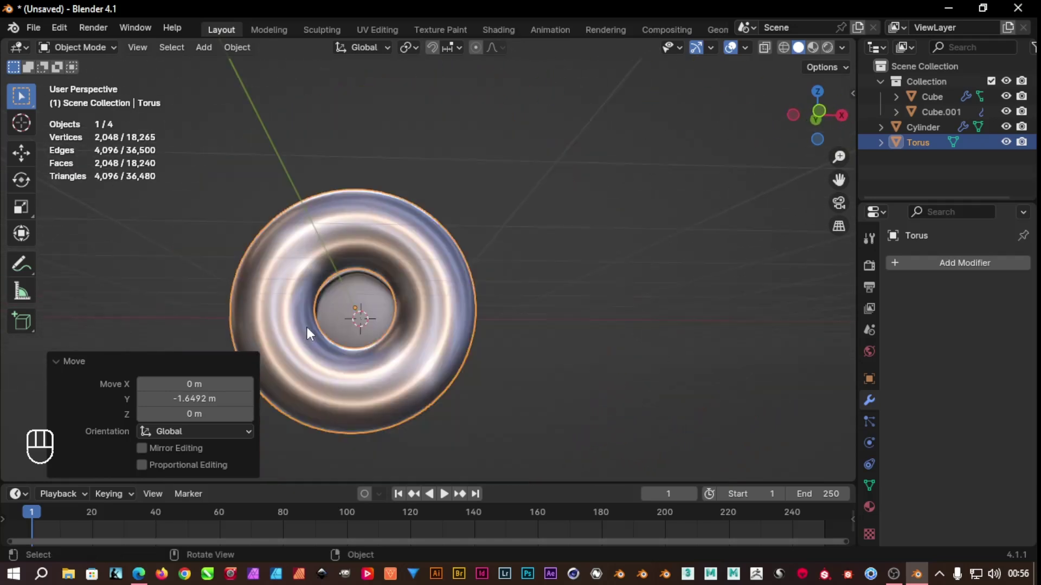
{"action": "left_click_drag", "start_coordinate": [382, 315], "coordinate": [428, 303]}
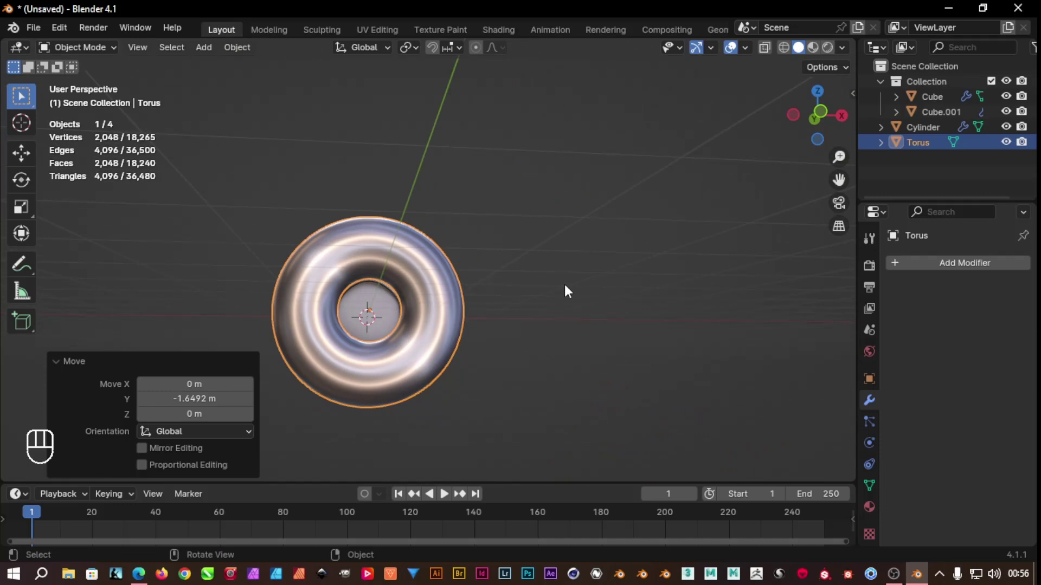
Scale the torus down to a small ring and view the scene from the top
{"action": "key", "text": "s"}
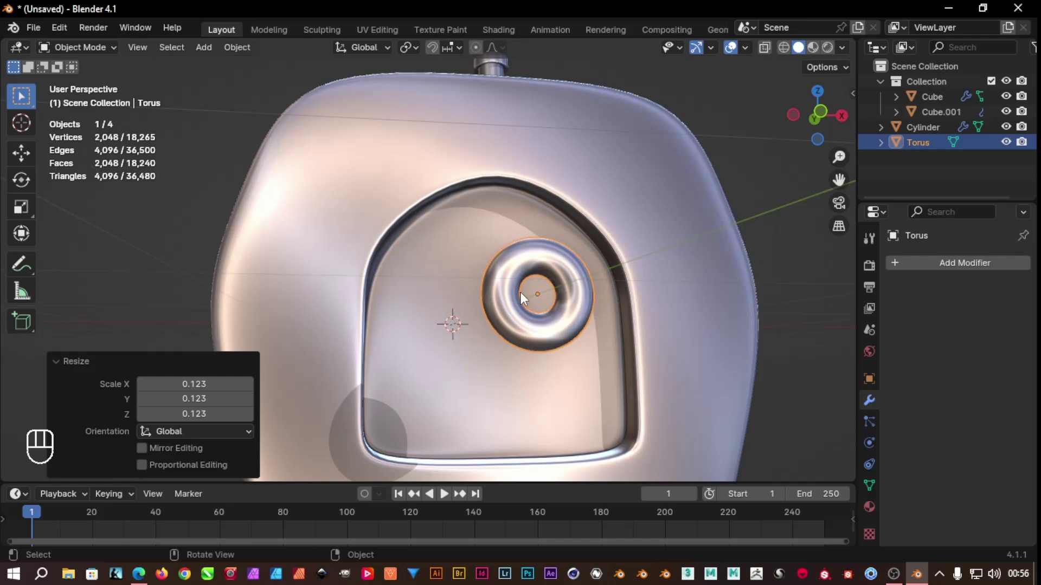
{"action": "key", "text": "KP_7"}
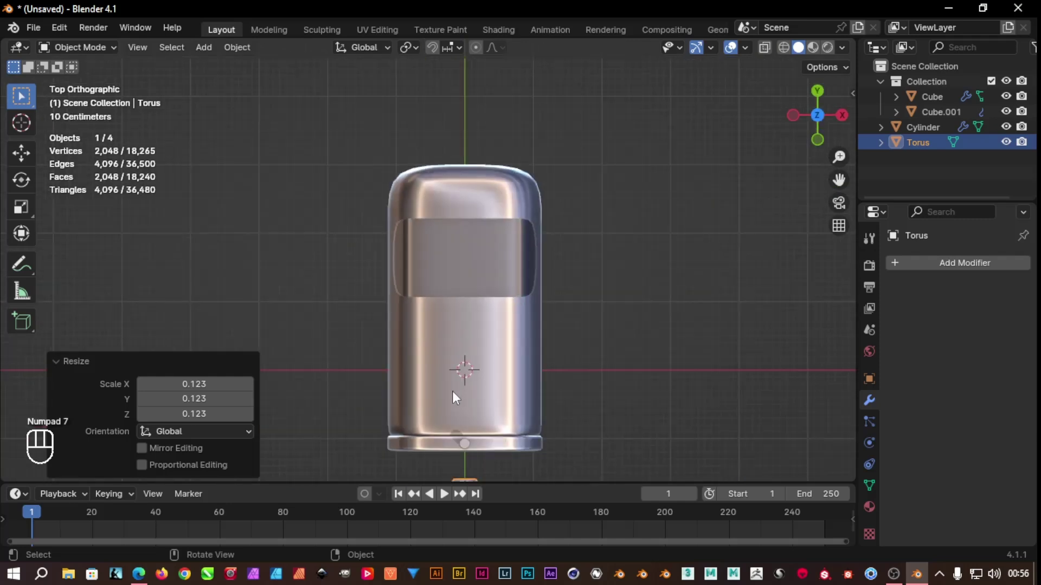
Move the torus toward the body in top view, then face the window opening from the front
{"action": "left_click_drag", "start_coordinate": [604, 393], "coordinate": [583, 219]}
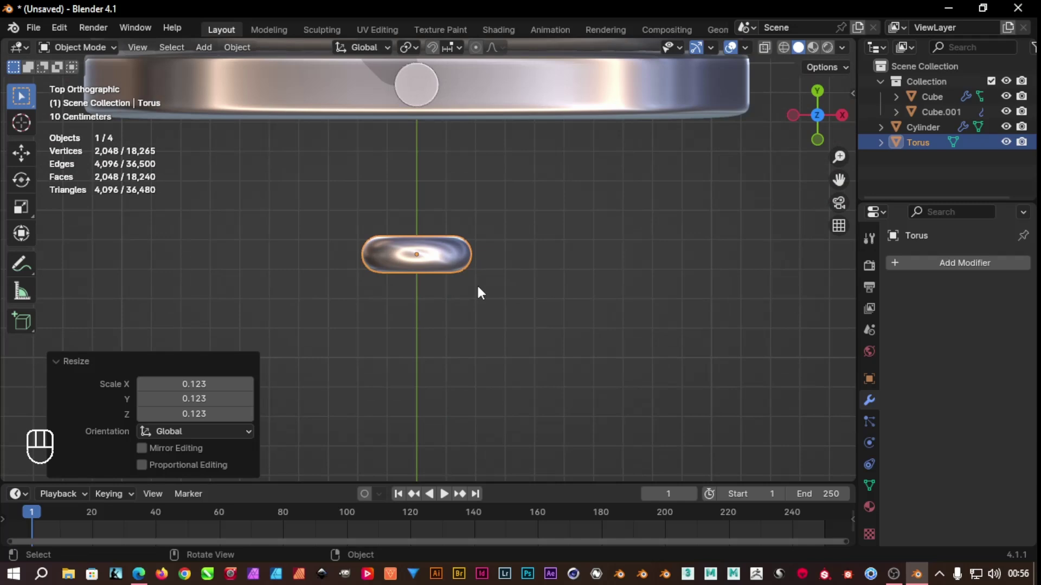
{"action": "key", "text": "g"}
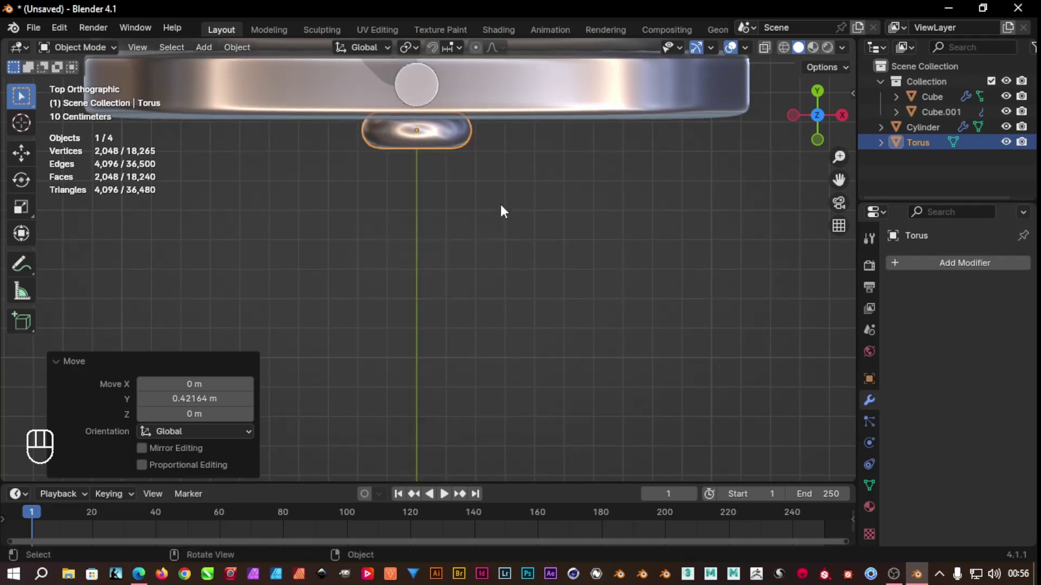
{"action": "left_click_drag", "start_coordinate": [505, 213], "coordinate": [512, 81]}
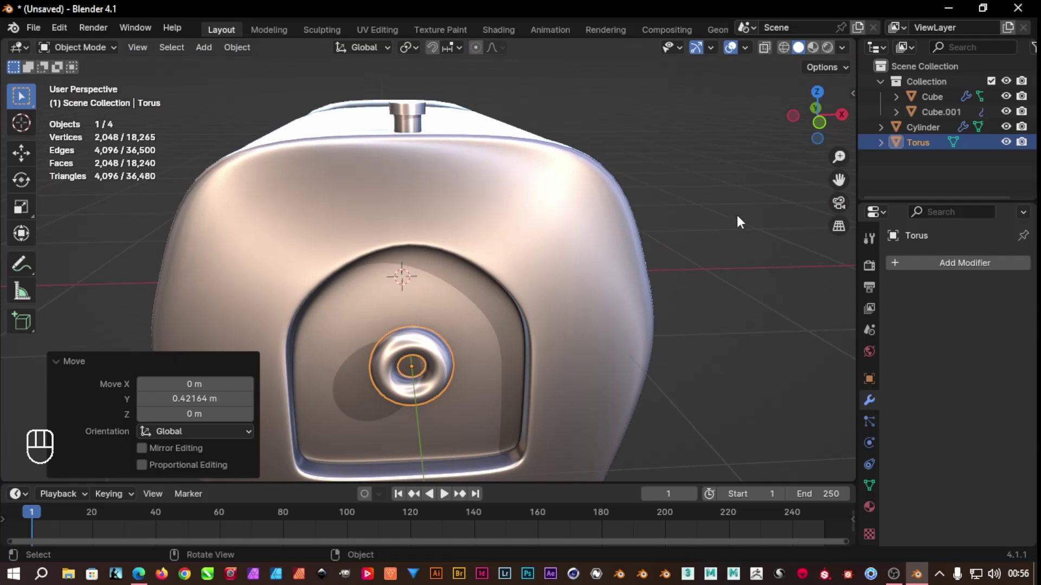
{"action": "key", "text": "KP_3"}
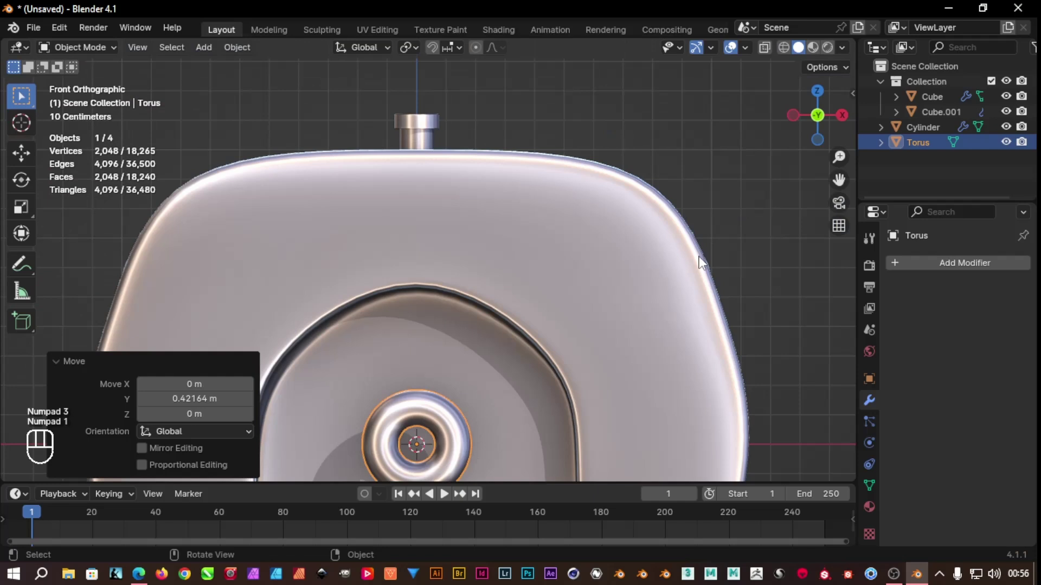
{"action": "left_click_drag", "start_coordinate": [742, 244], "coordinate": [761, 104]}
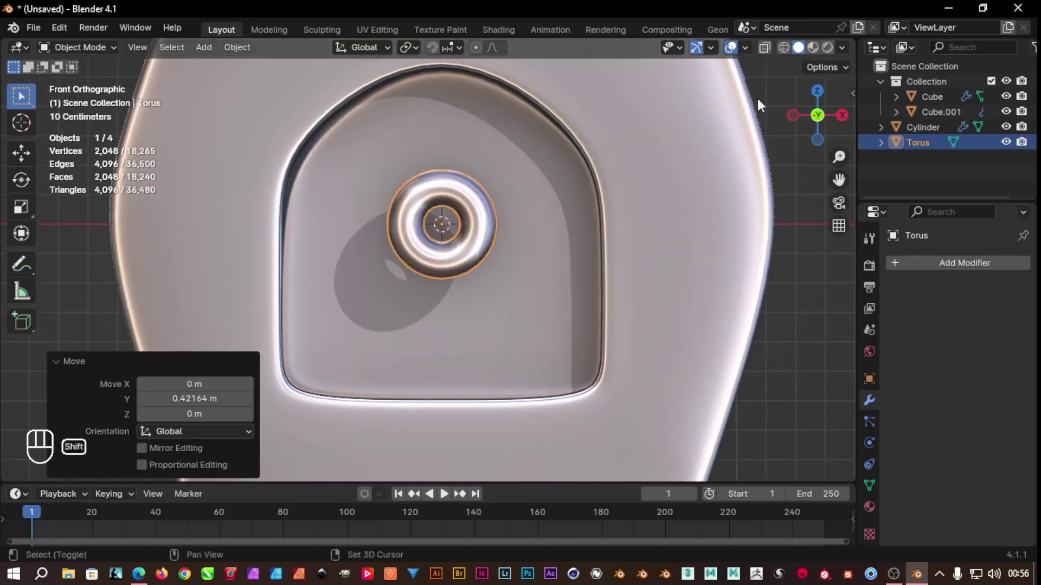
Lower the torus below the opening and push it flush against the body front from the side view
{"action": "key", "text": "g"}
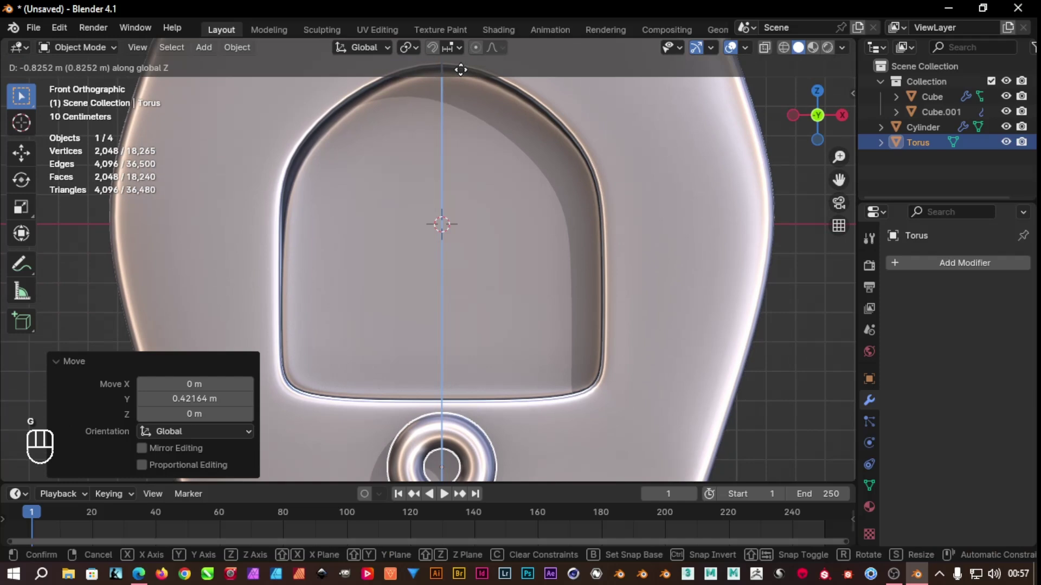
{"action": "left_click_drag", "start_coordinate": [800, 319], "coordinate": [801, 269]}
{"action": "key", "text": "s"}
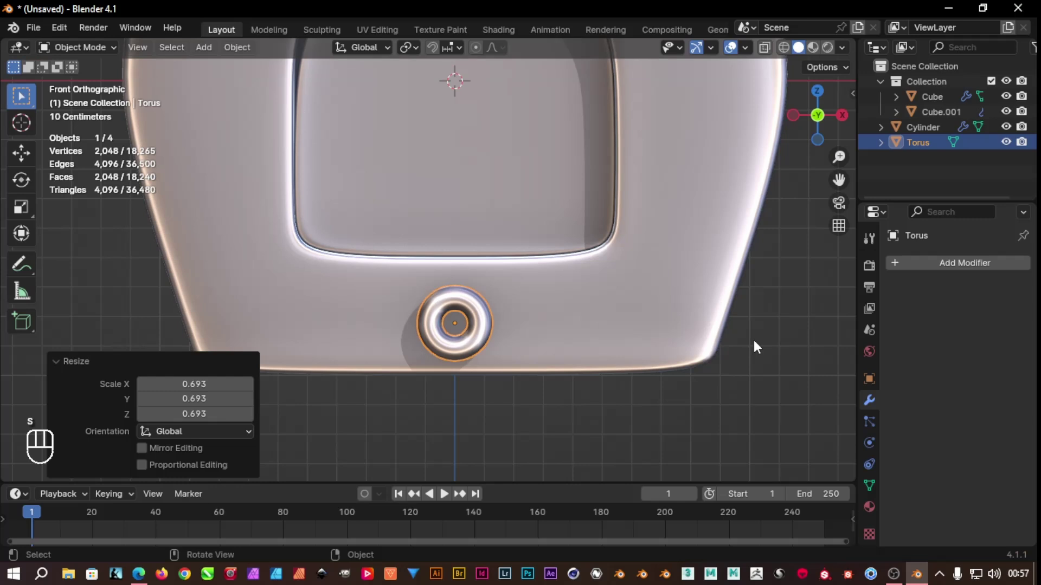
{"action": "key", "text": "KP_3"}
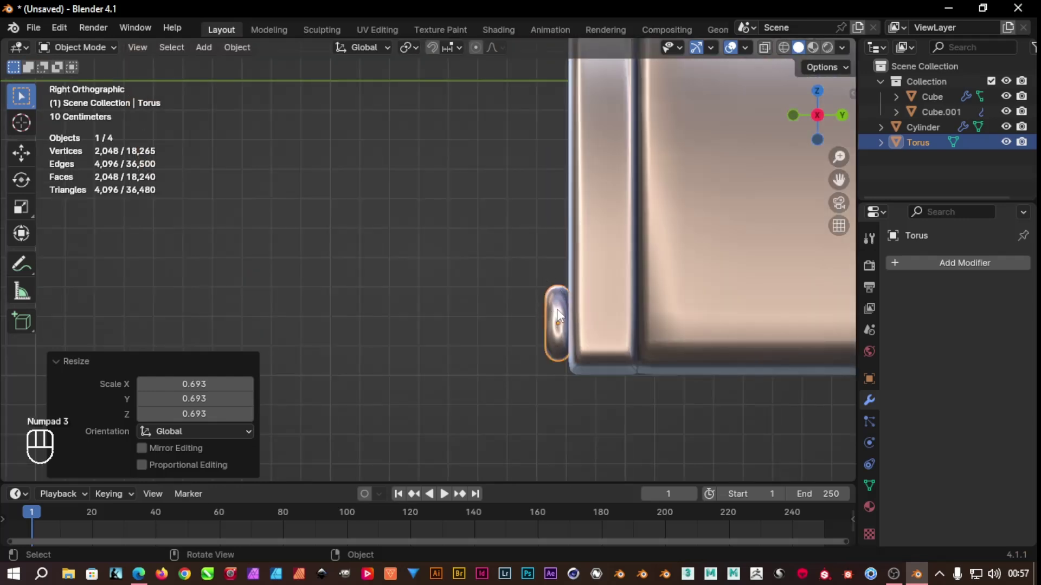
{"action": "key", "text": "g"}
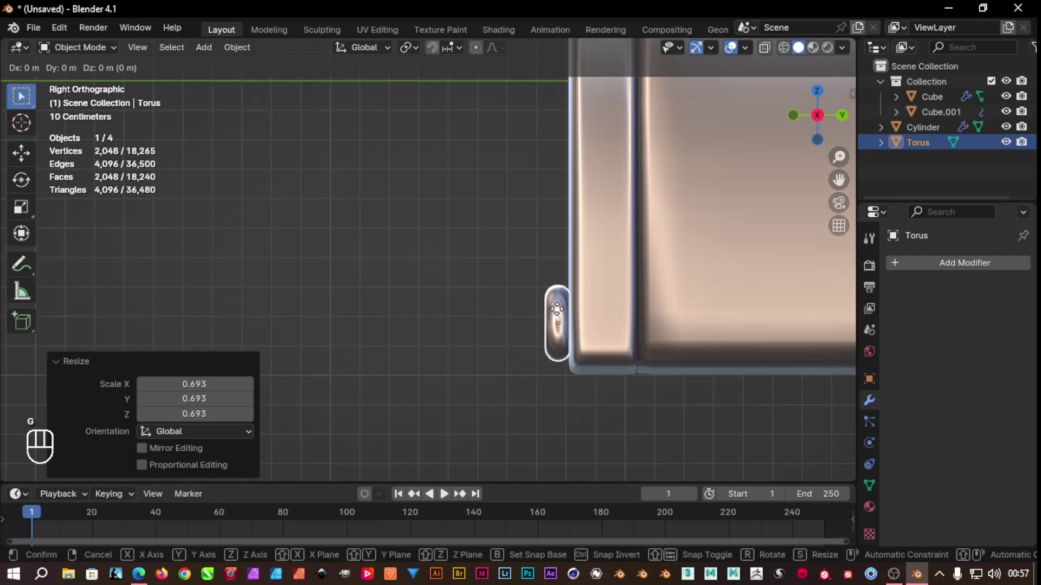
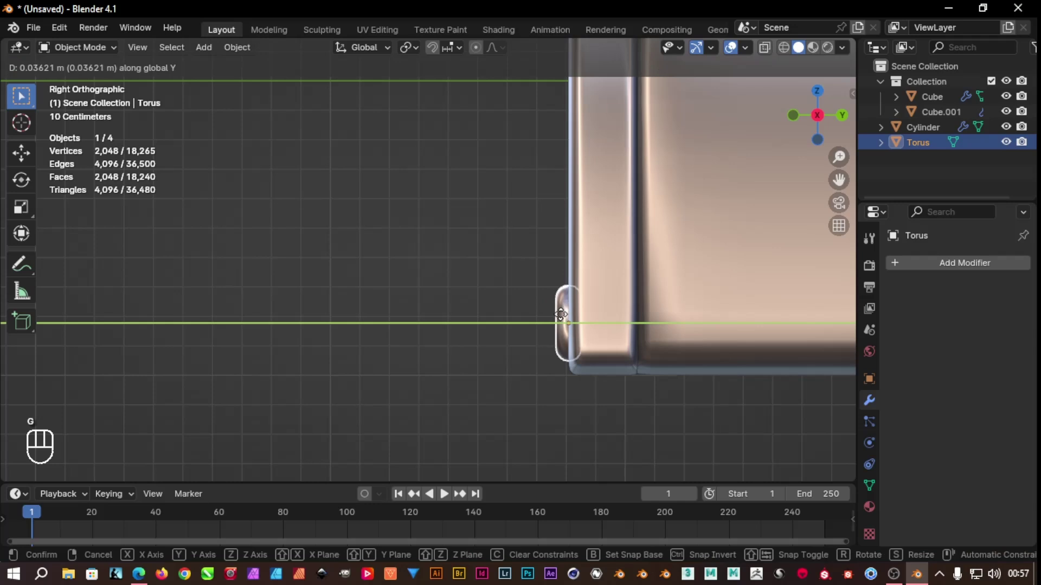
{"action": "left_click_drag", "start_coordinate": [511, 380], "coordinate": [679, 365]}
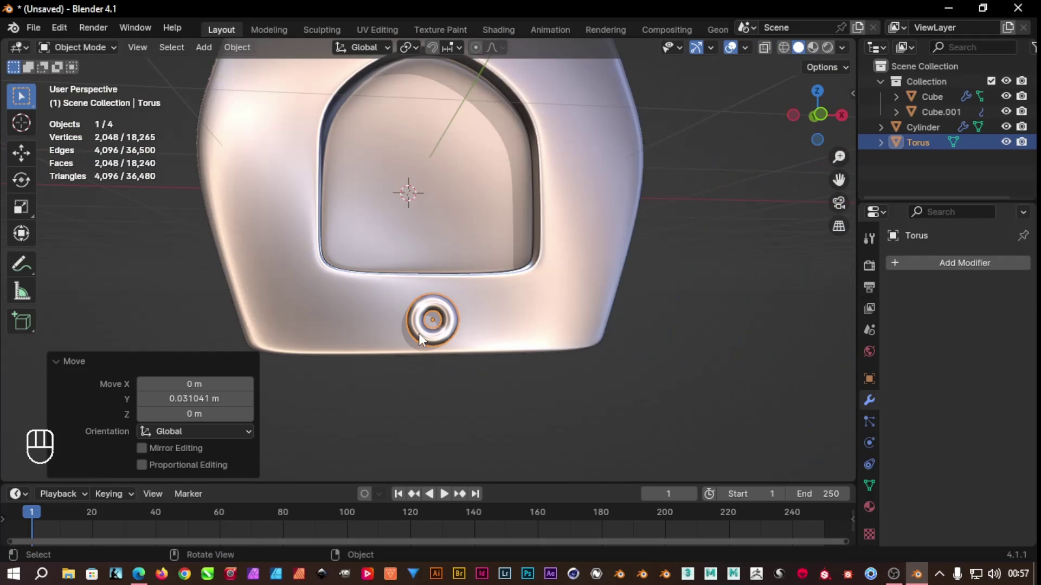
{"action": "left_click_drag", "start_coordinate": [591, 335], "coordinate": [417, 329]}
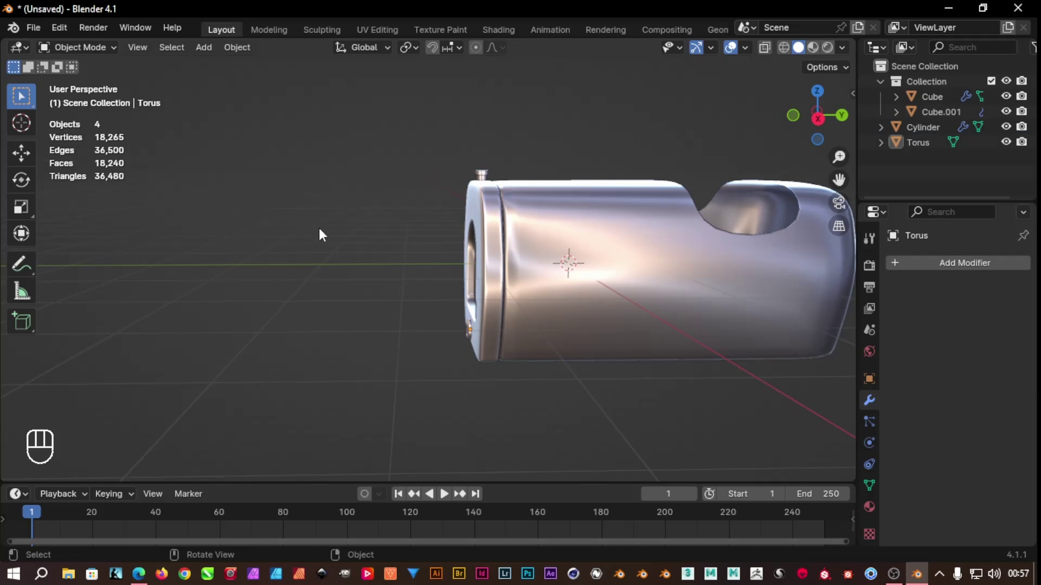
Add a new plane, select all its vertices and merge them at center
{"action": "key", "text": "shift+a"}
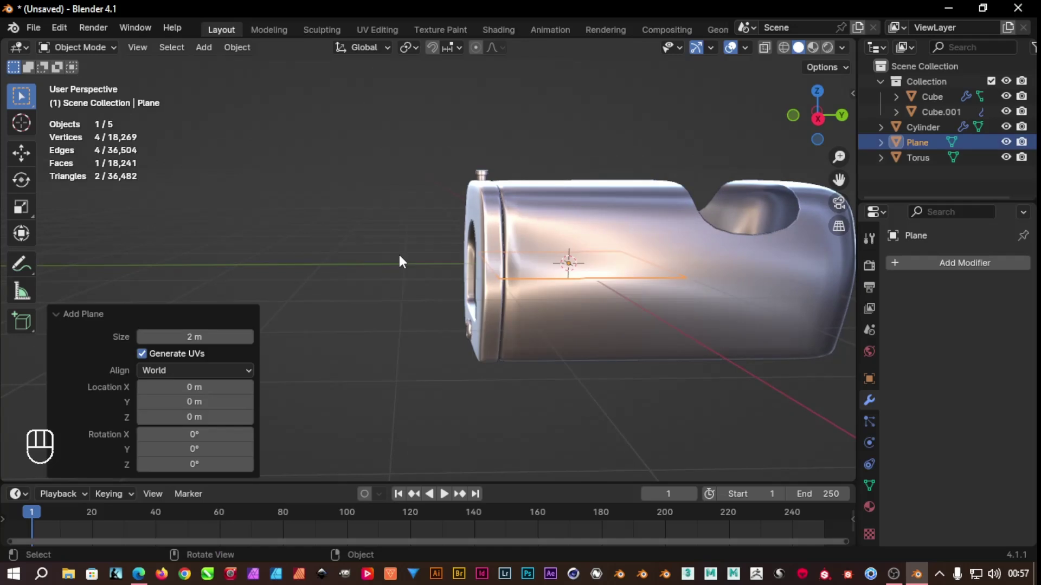
{"action": "key", "text": "Tab"}
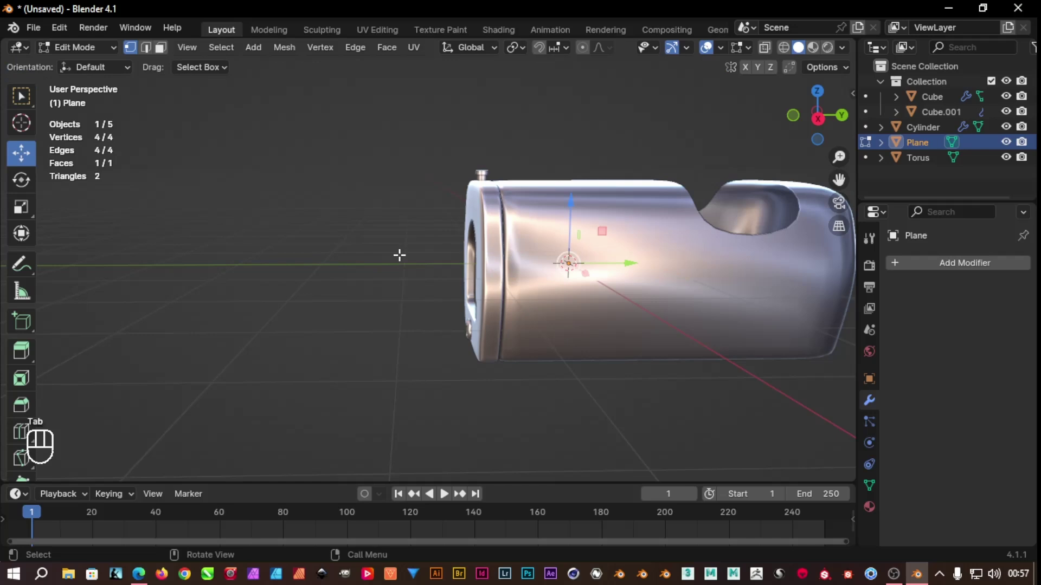
{"action": "key", "text": "a"}
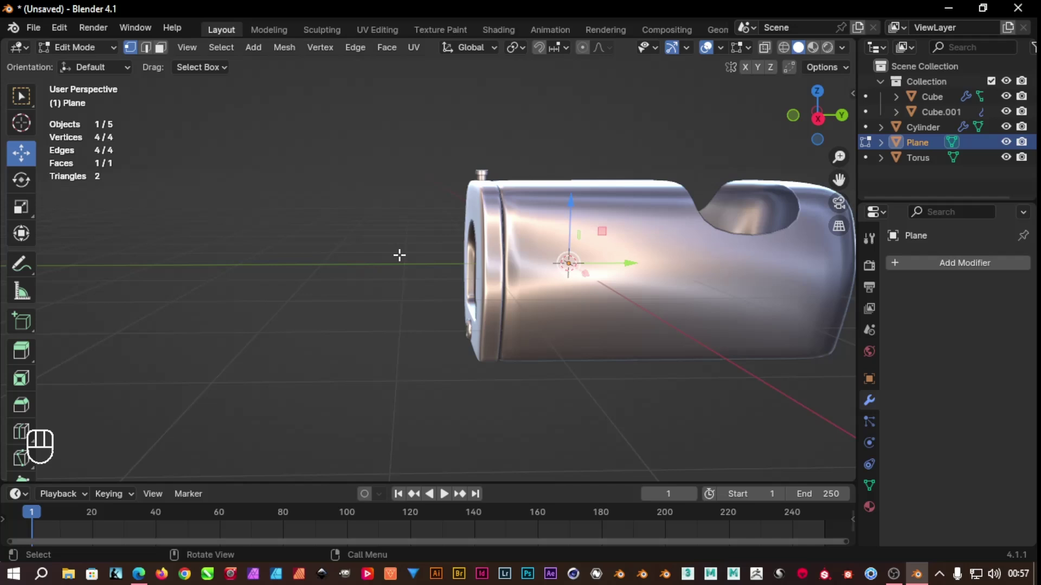
{"action": "key", "text": "m"}
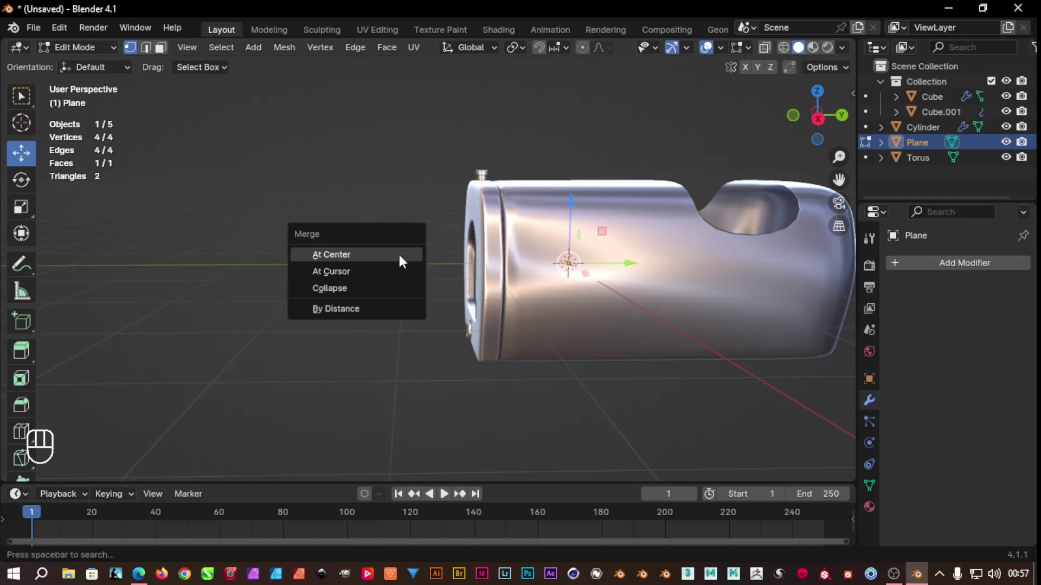
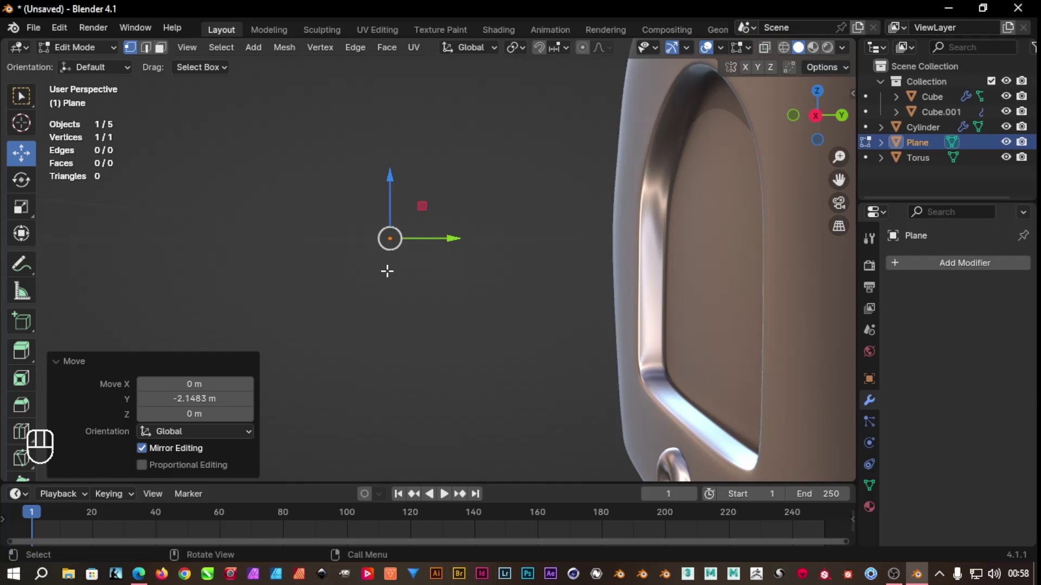
Extrude the single vertex three times into a step-shaped profile line
{"action": "key", "text": "e"}
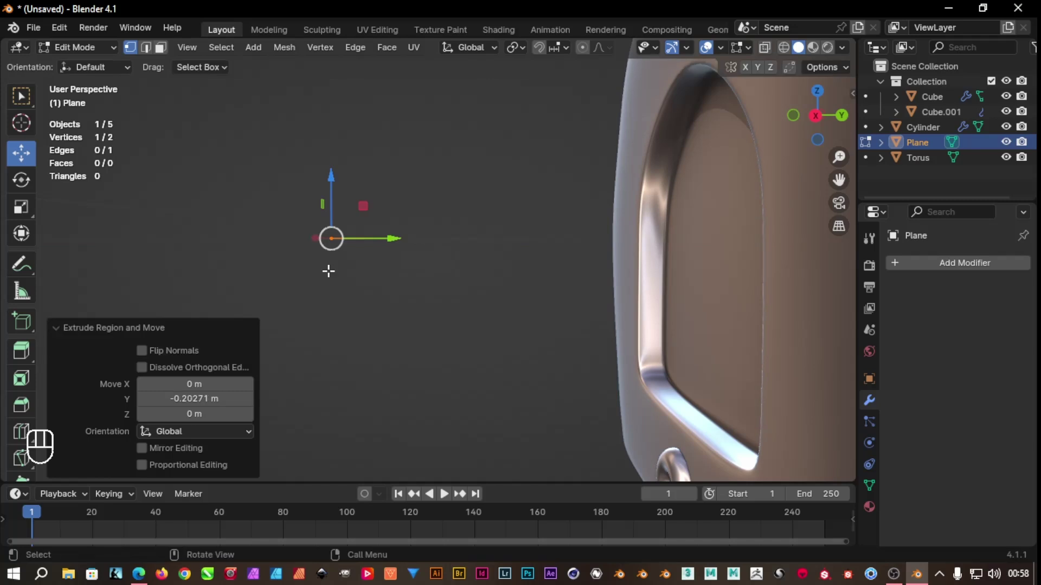
{"action": "key", "text": "e"}
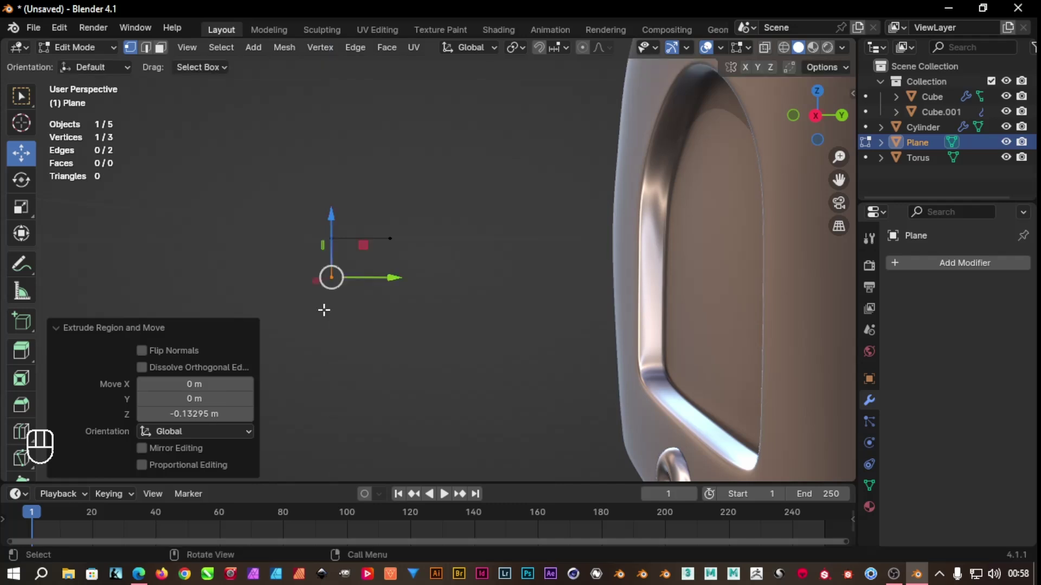
{"action": "key", "text": "e"}
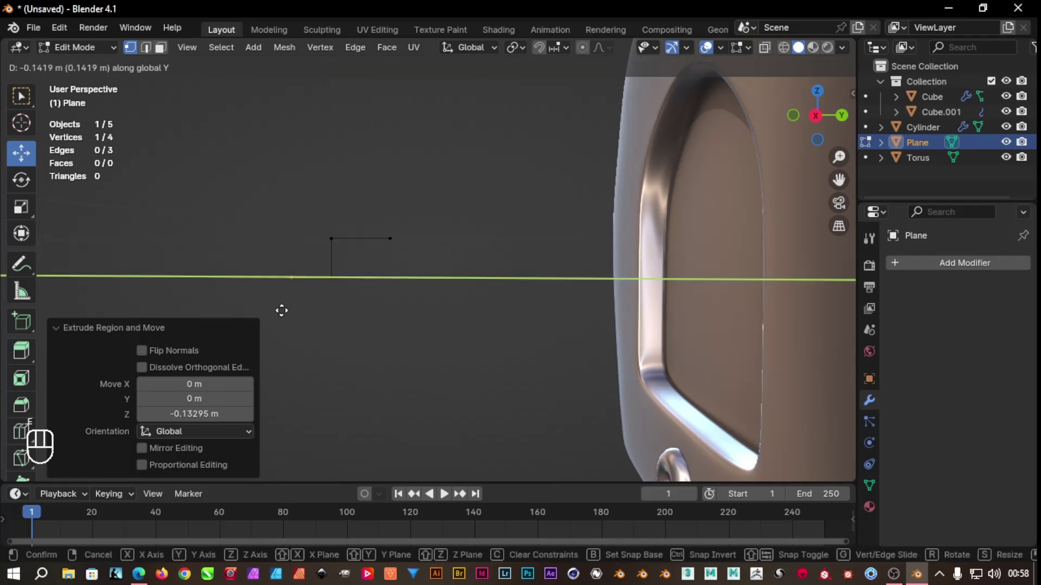
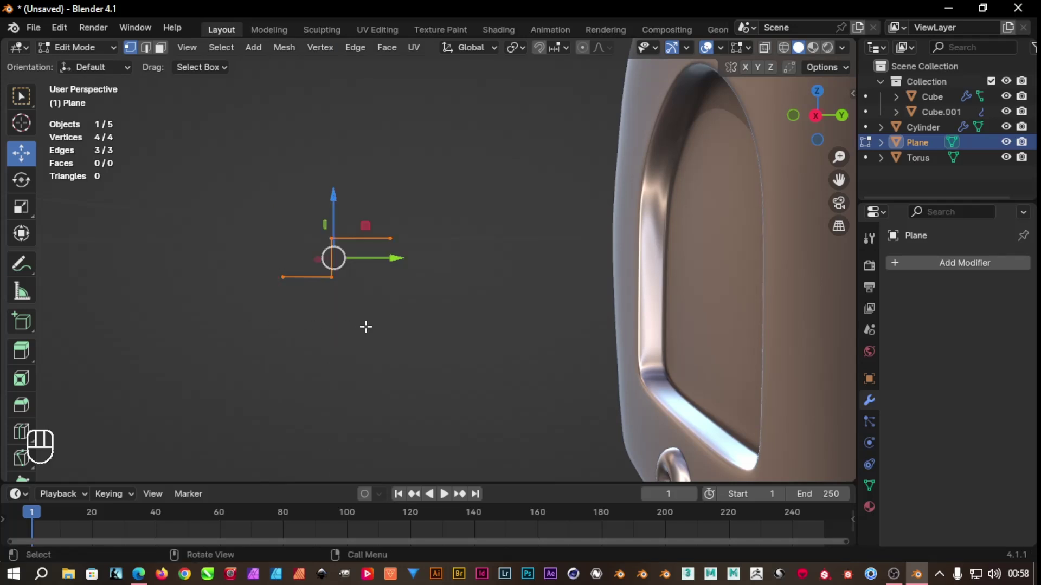
{"action": "key", "text": "Tab"}
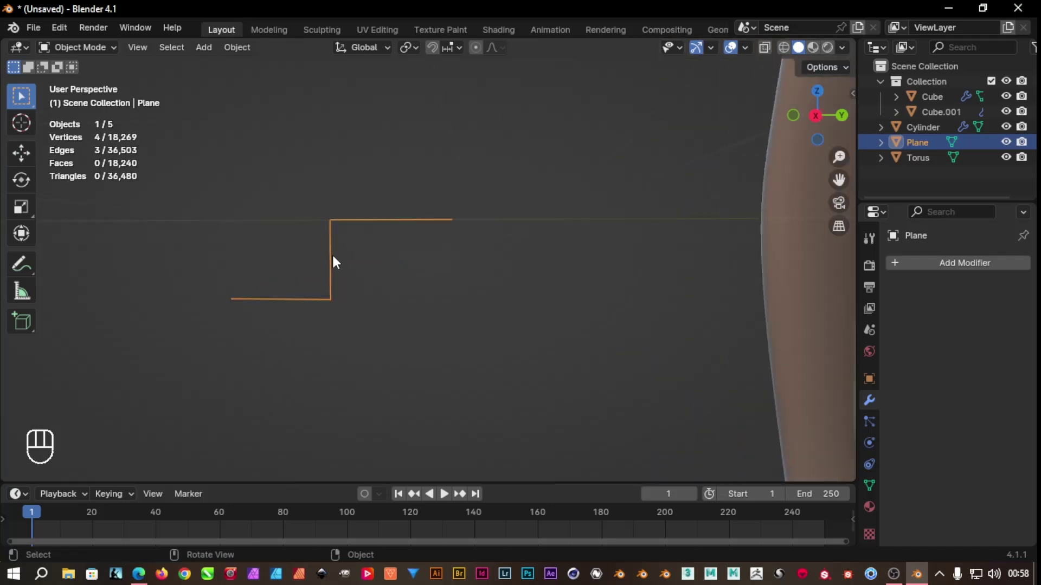
{"action": "left_click_drag", "start_coordinate": [450, 269], "coordinate": [423, 260]}
{"action": "left_click_drag", "start_coordinate": [481, 215], "coordinate": [189, 390]}
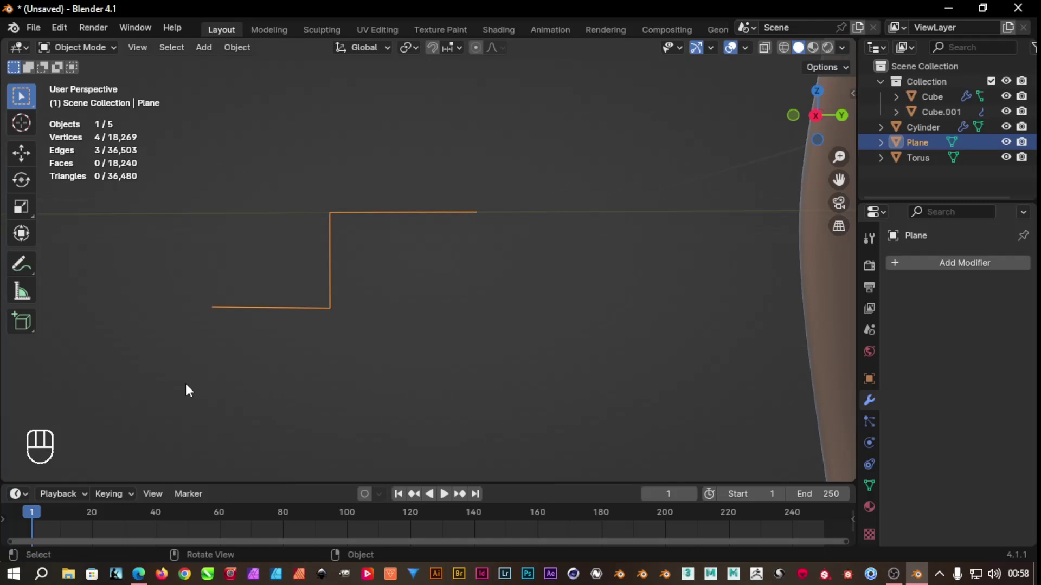
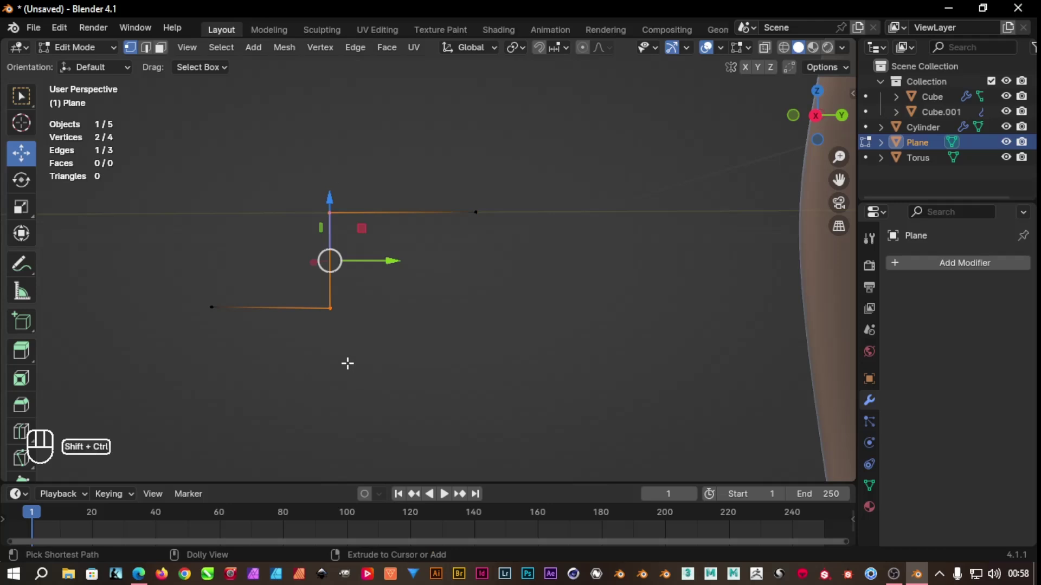
Bevel the two corner vertices to round the step line and return to Object Mode
{"action": "key", "text": "ctrl+shift+b"}
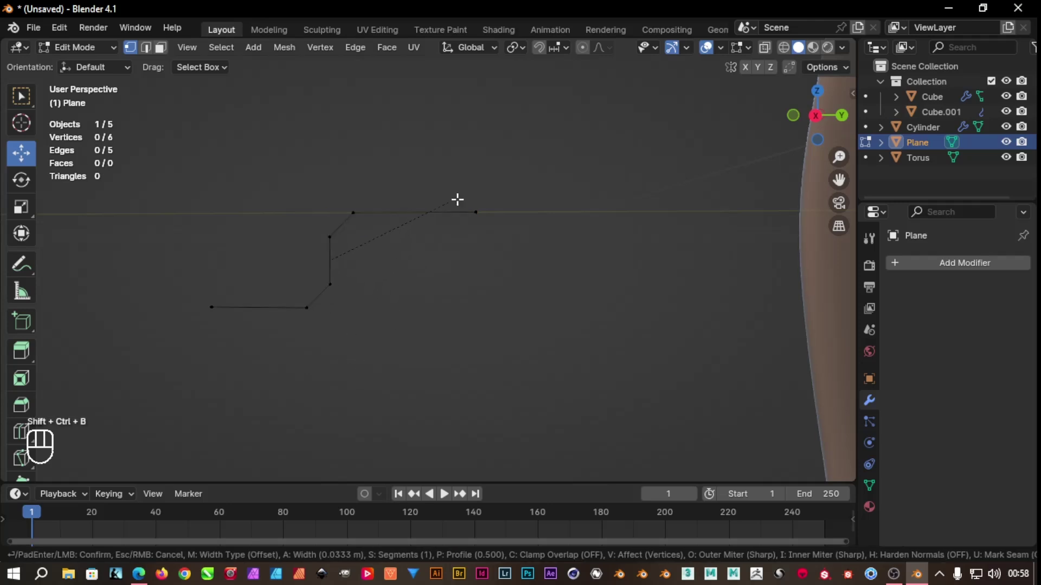
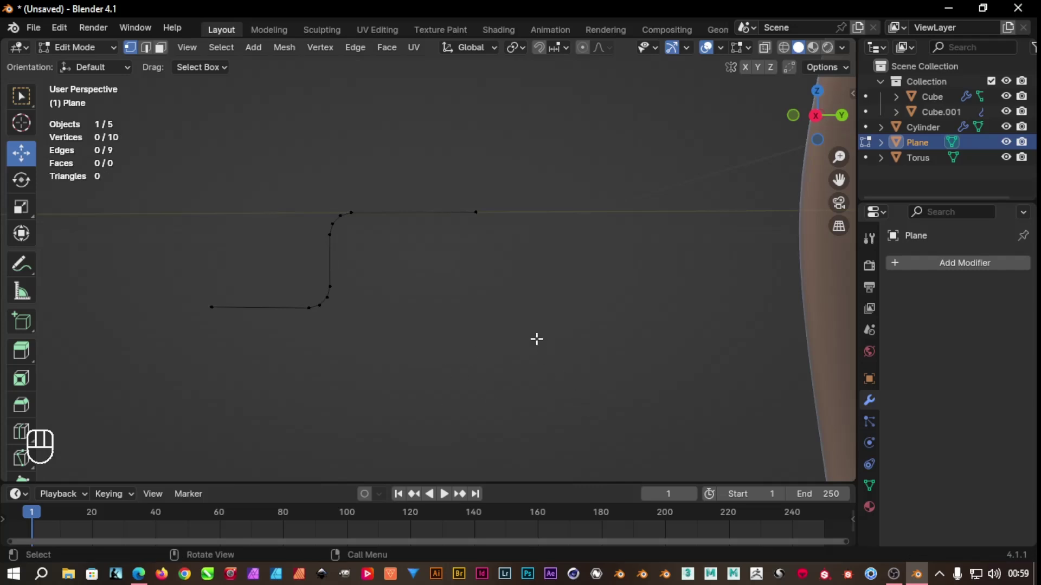
{"action": "key", "text": "Tab"}
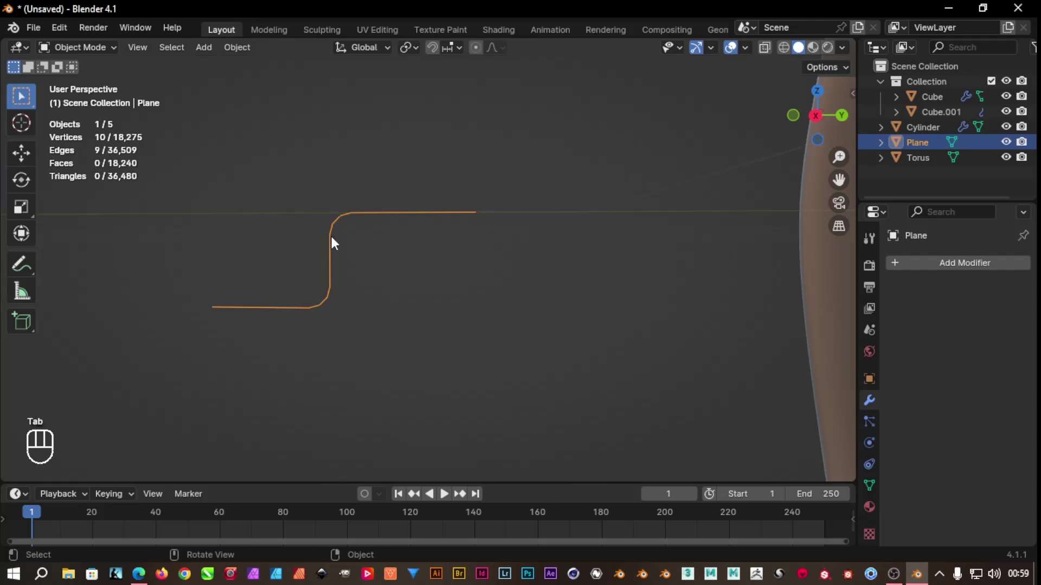
Convert the line to a curve and give it a round 0.04 m bevel depth in Geometry settings
{"action": "left_click_drag", "start_coordinate": [335, 241], "coordinate": [441, 294]}
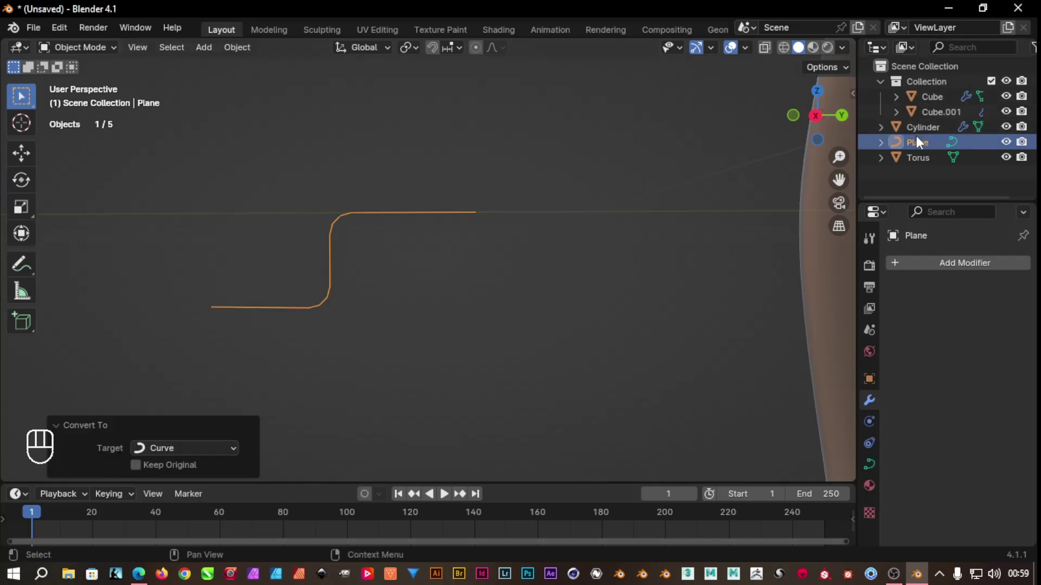
{"action": "left_click", "coordinate": [924, 148]}
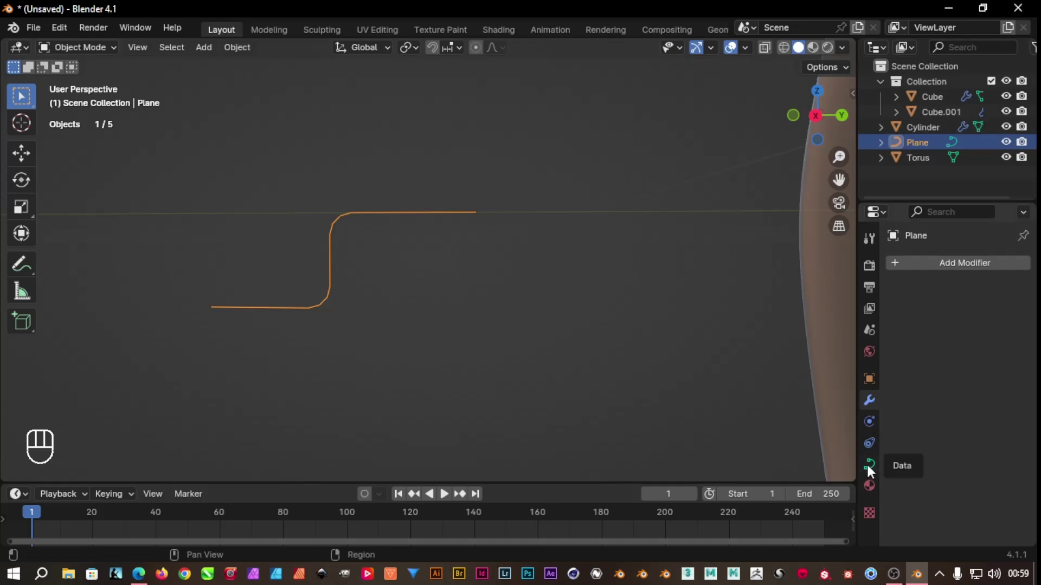
{"action": "left_click", "coordinate": [872, 471]}
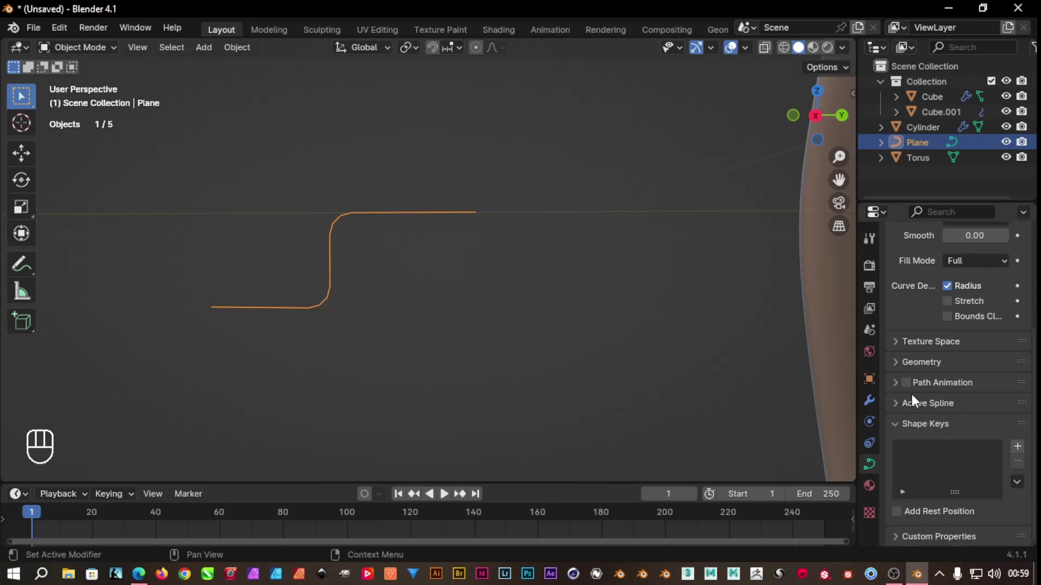
{"action": "left_click", "coordinate": [897, 369]}
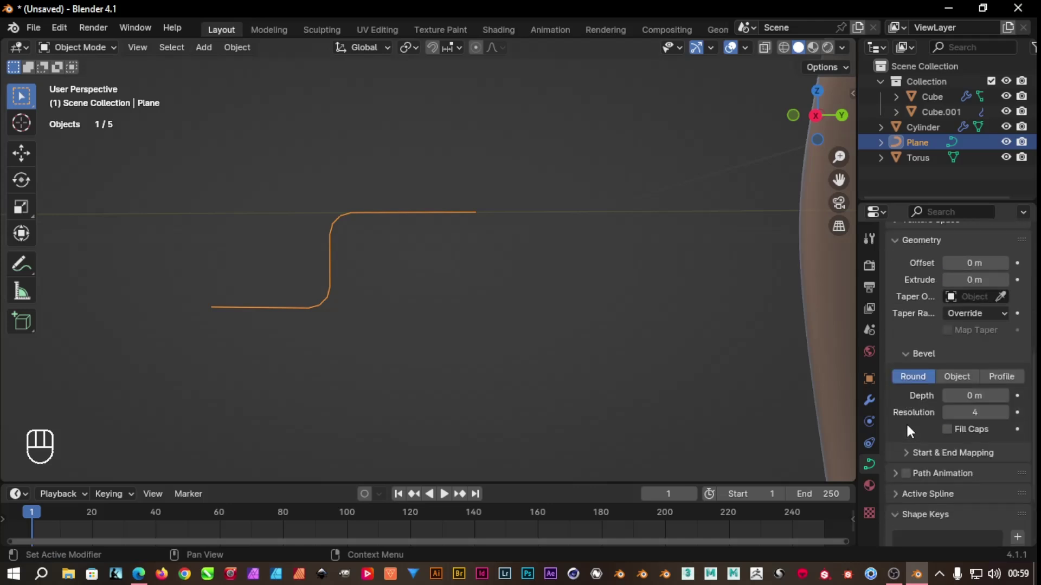
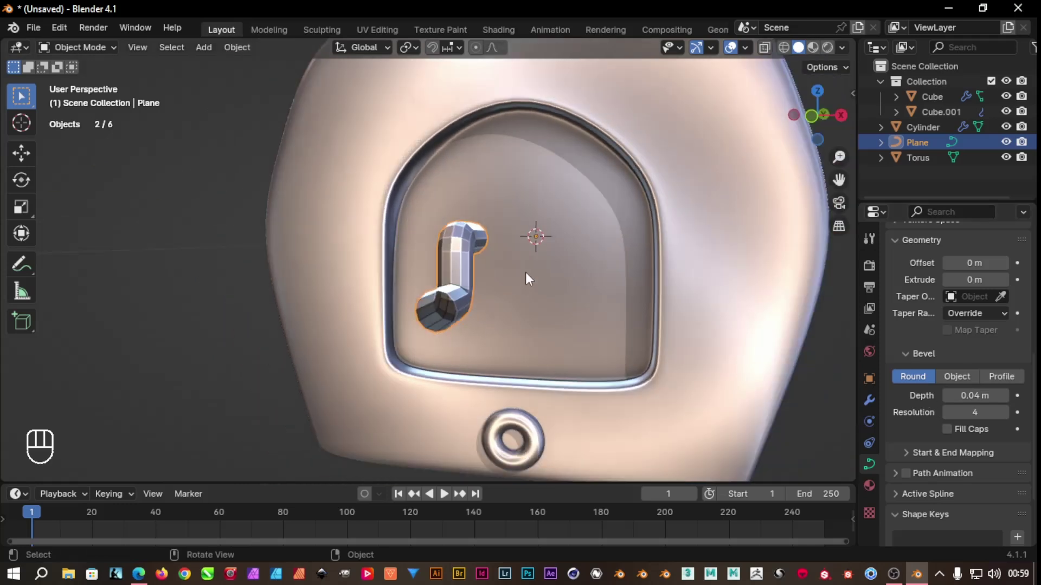
Convert the beveled tube into a mesh object and inspect it up close
{"action": "left_click_drag", "start_coordinate": [530, 279], "coordinate": [440, 280]}
{"action": "left_click_drag", "start_coordinate": [434, 280], "coordinate": [408, 280]}
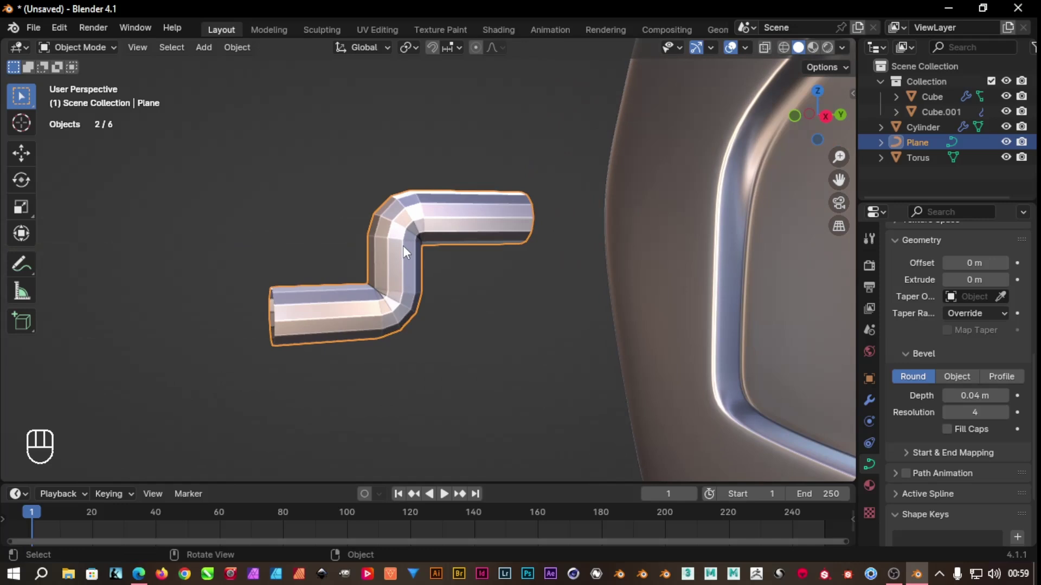
{"action": "left_click_drag", "start_coordinate": [406, 251], "coordinate": [500, 267]}
{"action": "left_click_drag", "start_coordinate": [459, 280], "coordinate": [444, 280]}
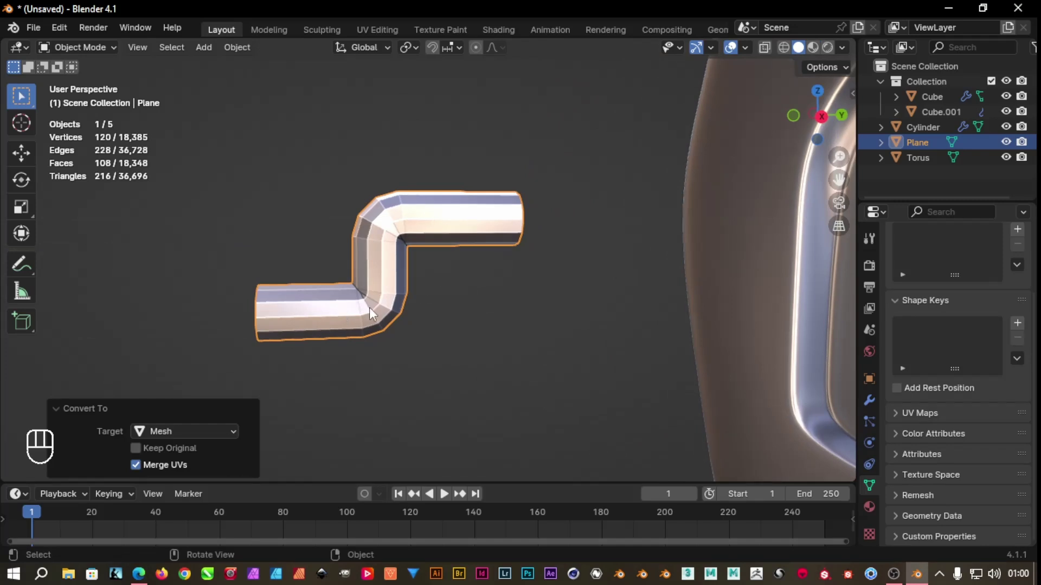
Slide edge loops around the tube's bends and scale the upper and lower loops down slightly
{"action": "key", "text": "Tab"}
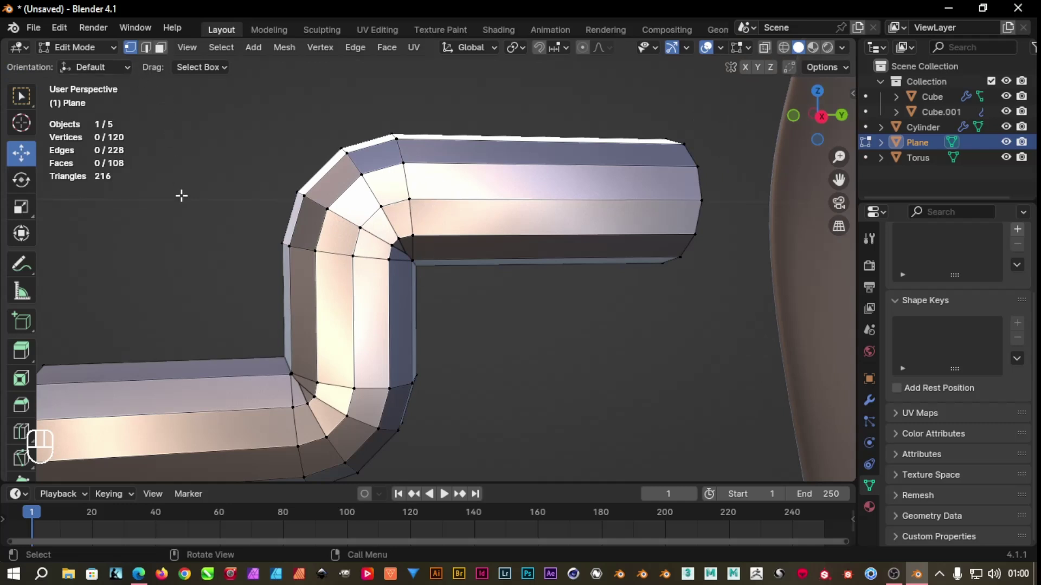
{"action": "key", "text": "2"}
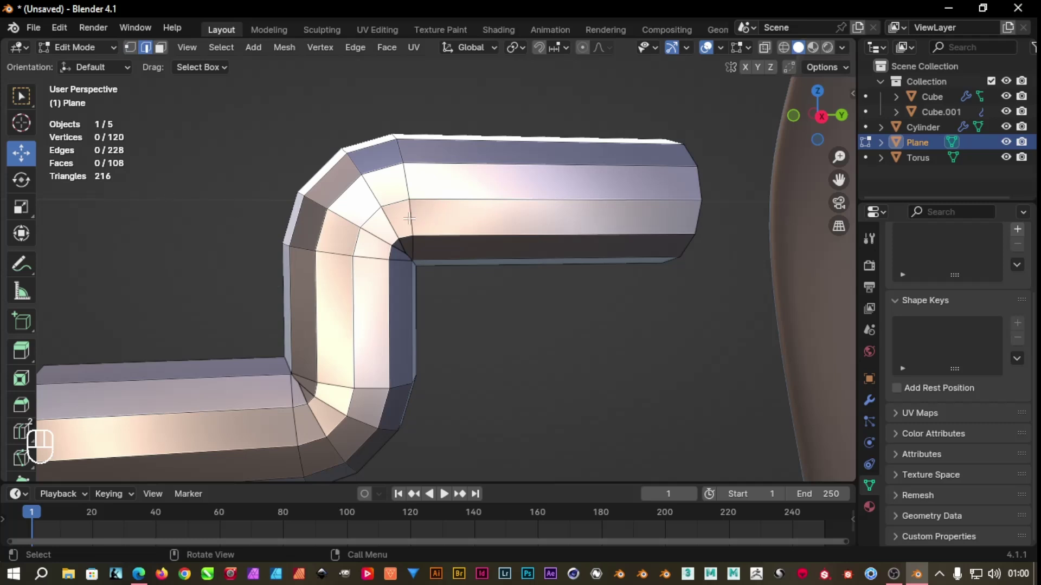
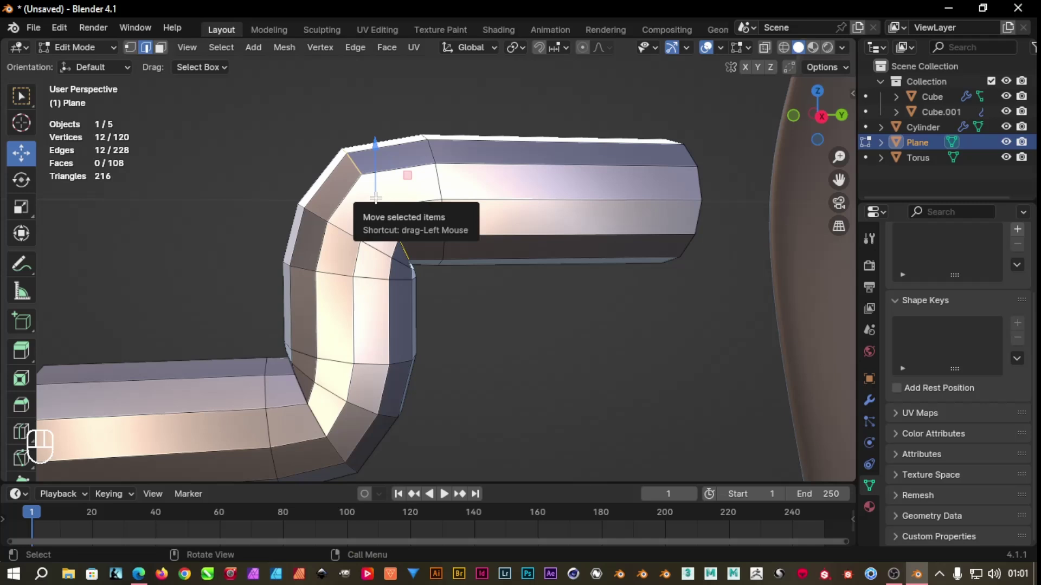
{"action": "key", "text": "g"}
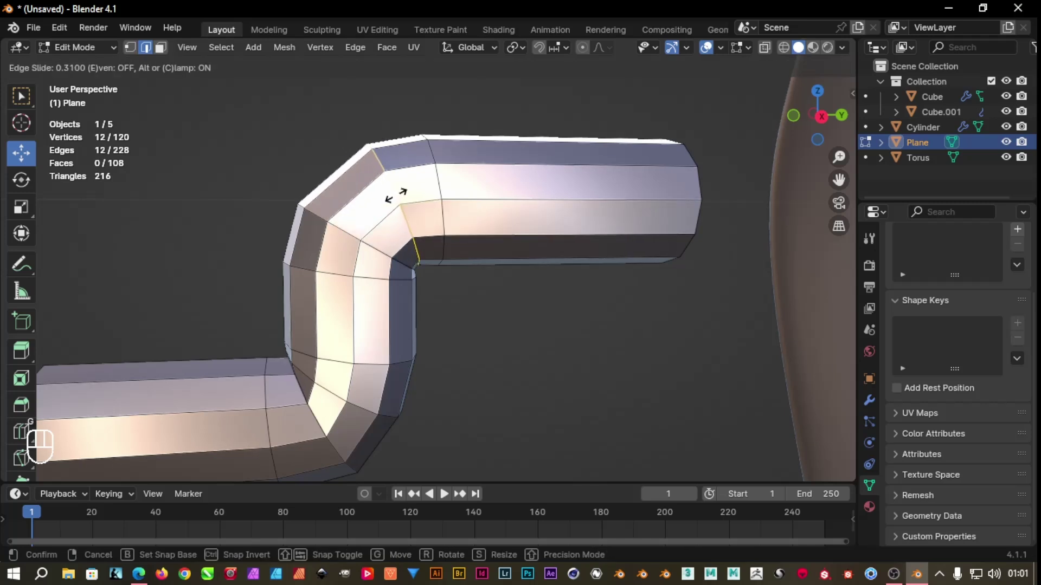
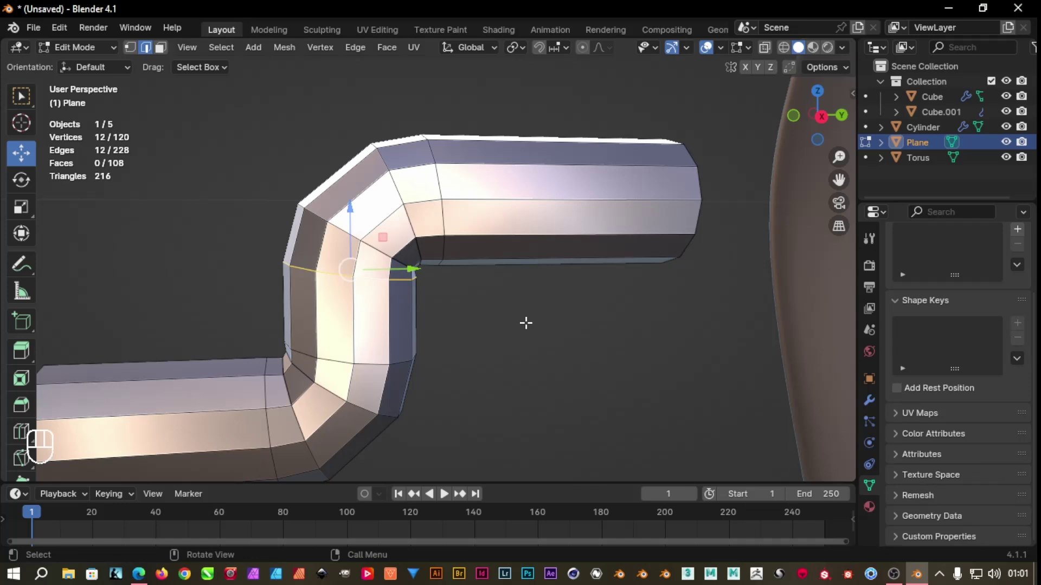
{"action": "key", "text": "s"}
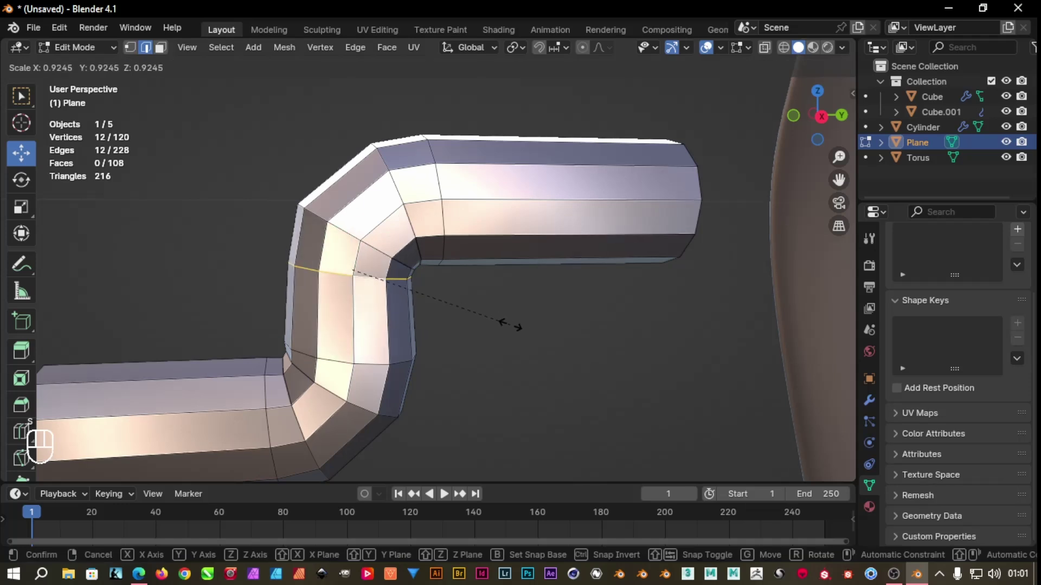
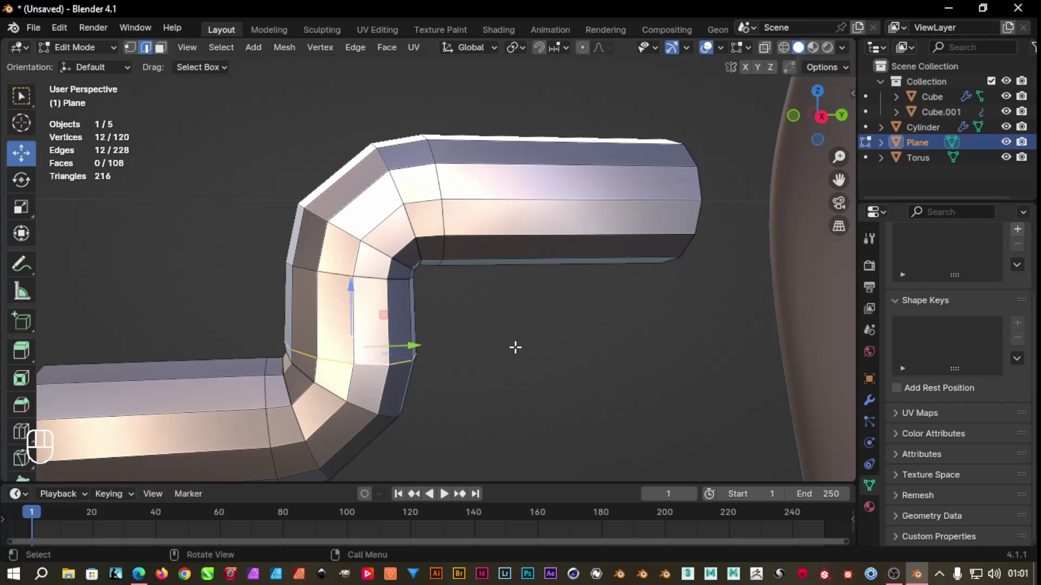
{"action": "key", "text": "s"}
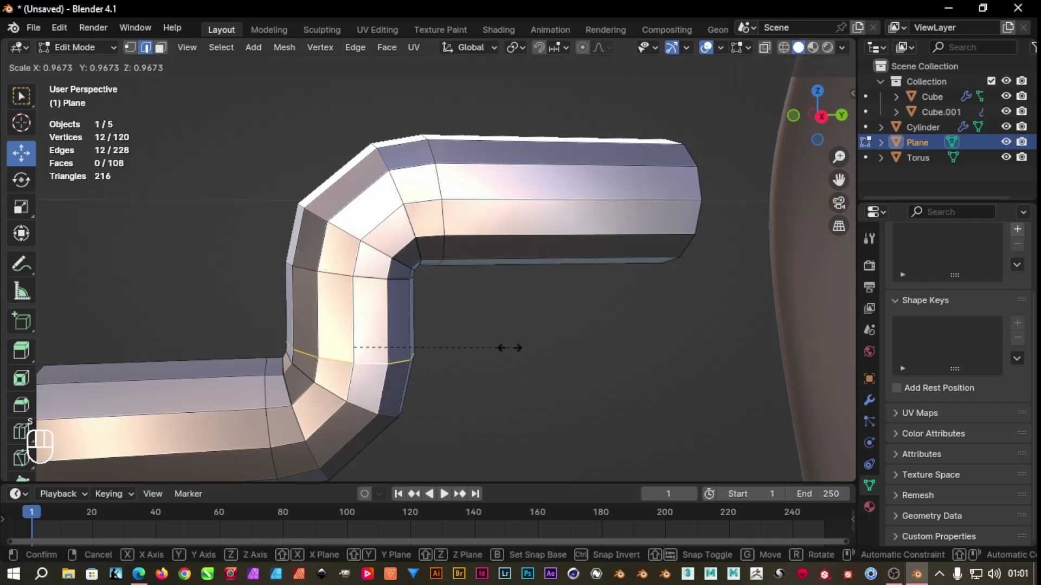
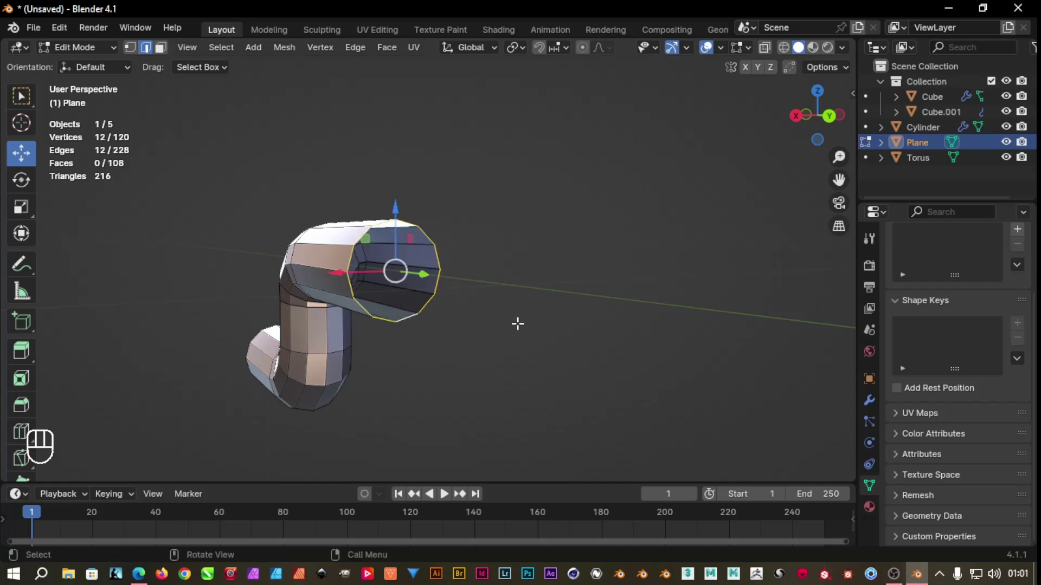
Extrude the tube's first end loop into a thick rim and fill it with faces
{"action": "key", "text": "e"}
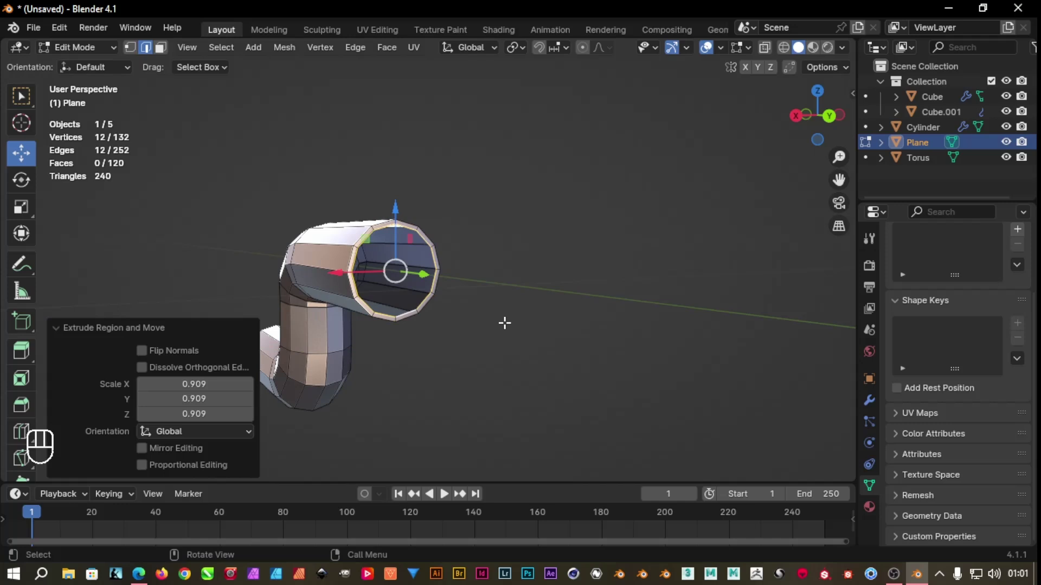
{"action": "key", "text": "e"}
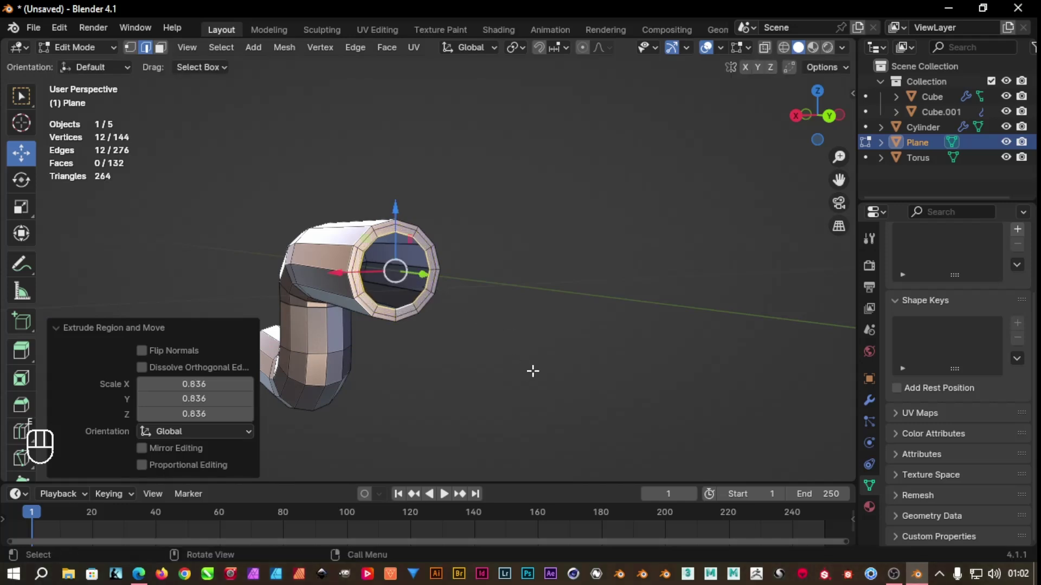
{"action": "key", "text": "ctrl+f"}
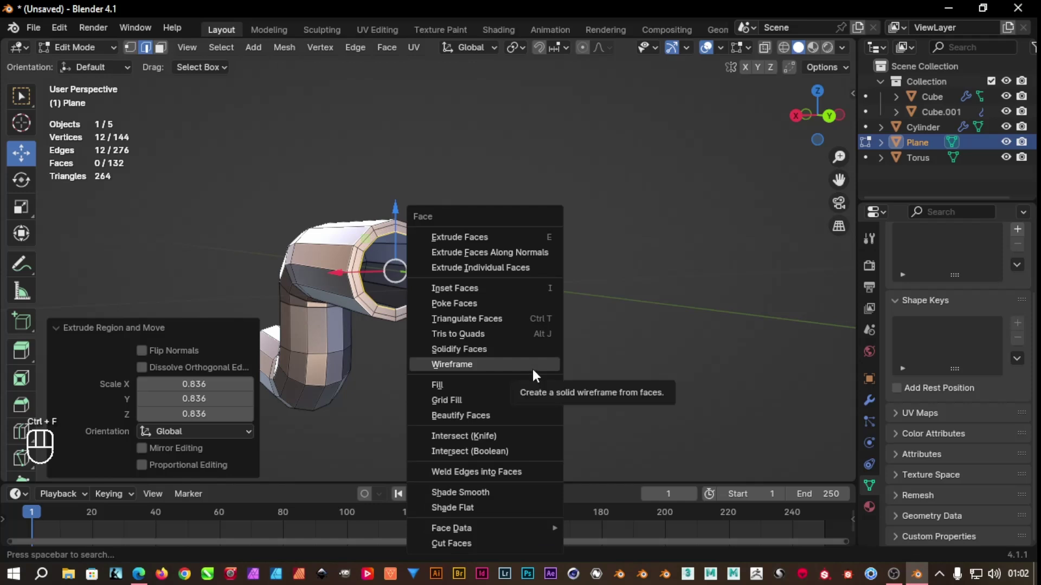
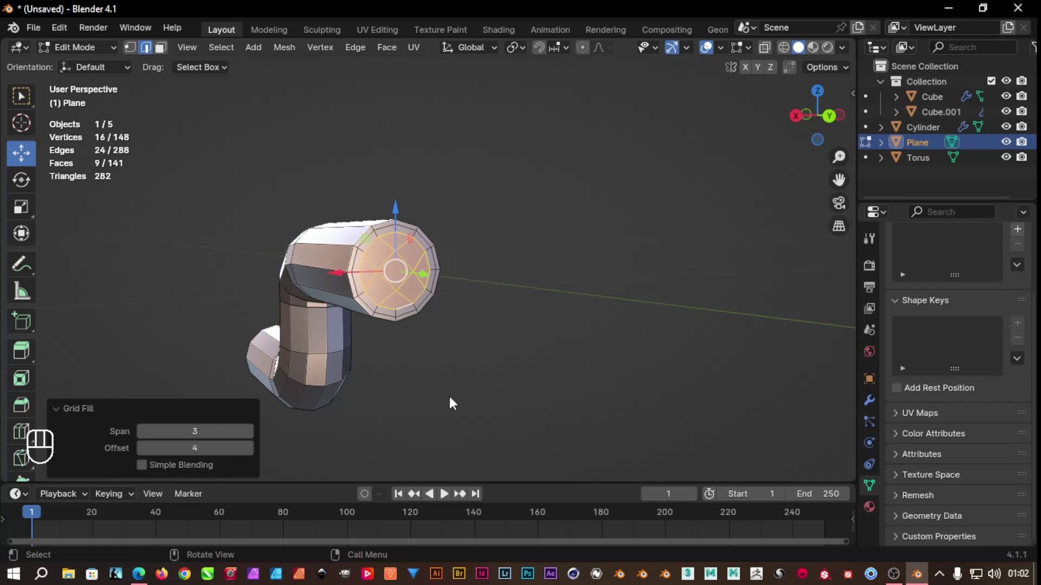
{"action": "left_click_drag", "start_coordinate": [441, 381], "coordinate": [568, 364]}
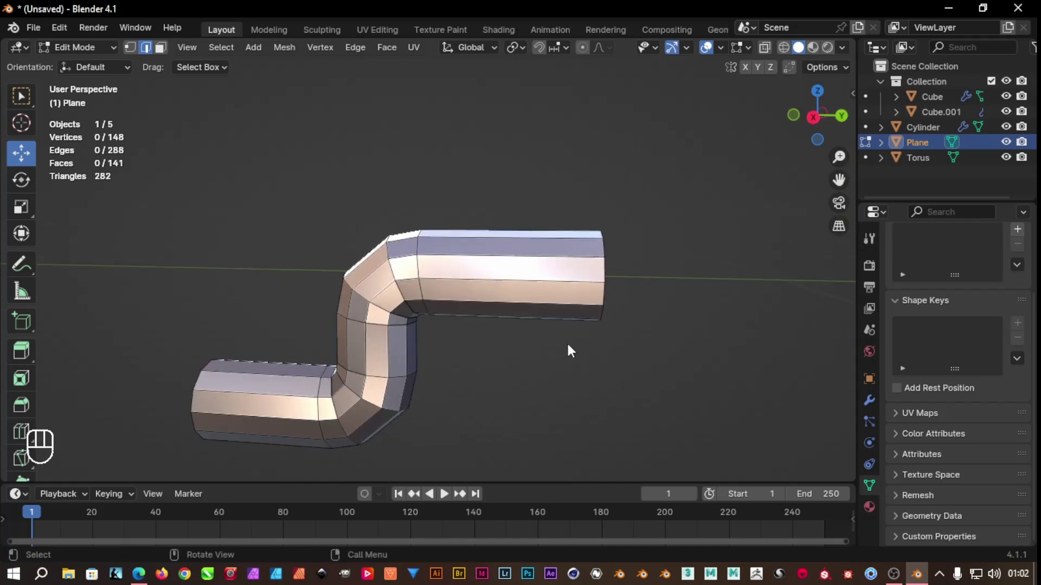
Add a Ctrl+R edge loop near each end of the tube
{"action": "key", "text": "ctrl+r"}
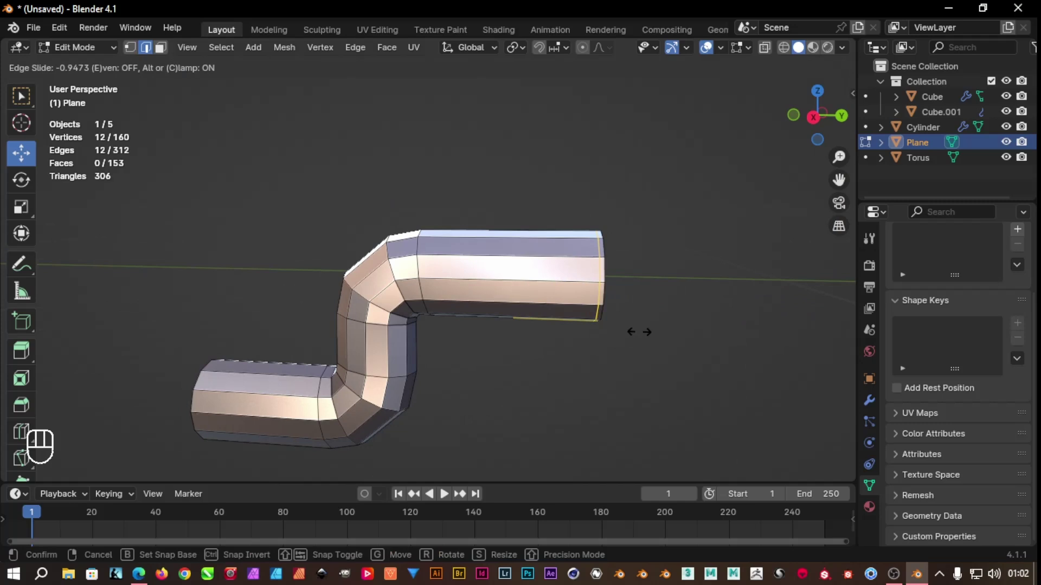
{"action": "left_click_drag", "start_coordinate": [529, 391], "coordinate": [512, 371]}
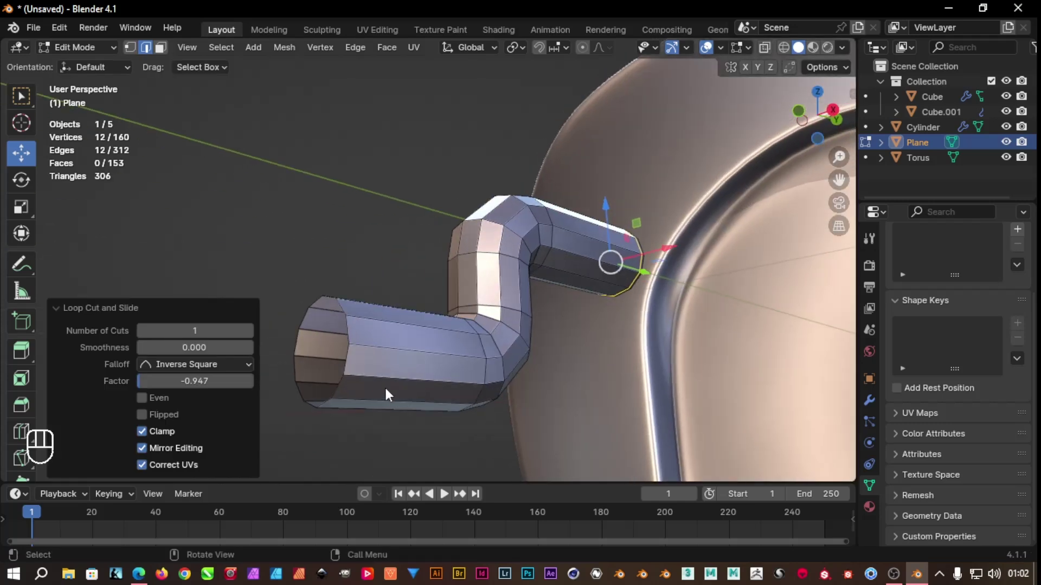
{"action": "key", "text": "ctrl+r"}
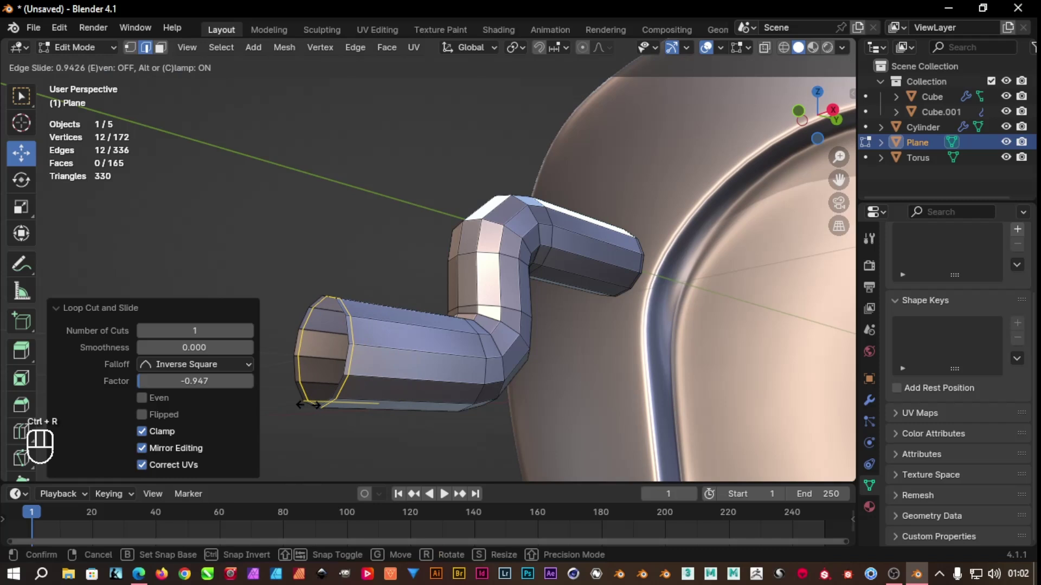
{"action": "left_click_drag", "start_coordinate": [386, 455], "coordinate": [417, 451]}
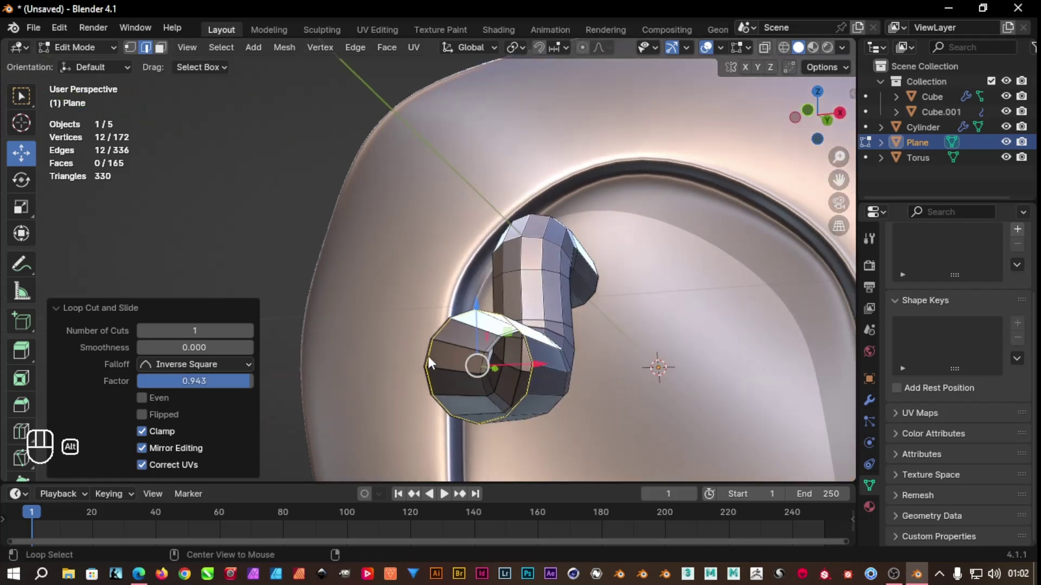
Extrude the other end's rim loop inward twice and fill the opening with faces
{"action": "left_click", "coordinate": [431, 361]}
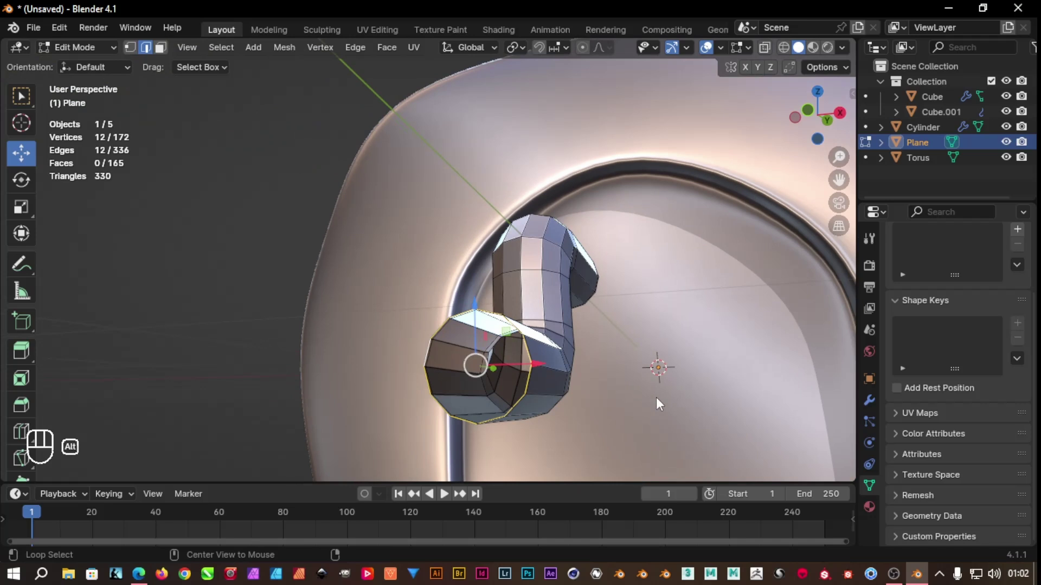
{"action": "key", "text": "e"}
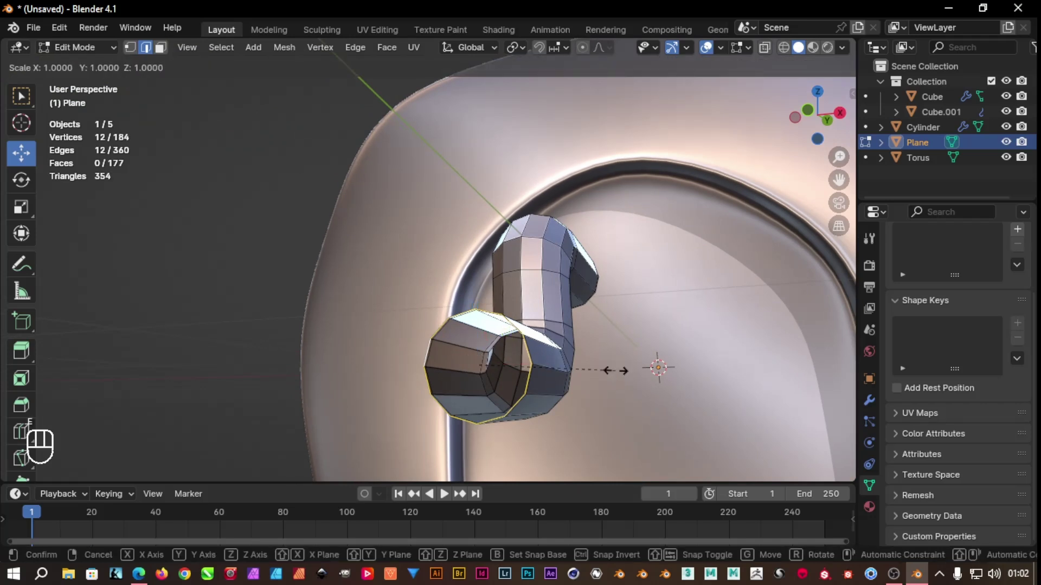
{"action": "key", "text": "e"}
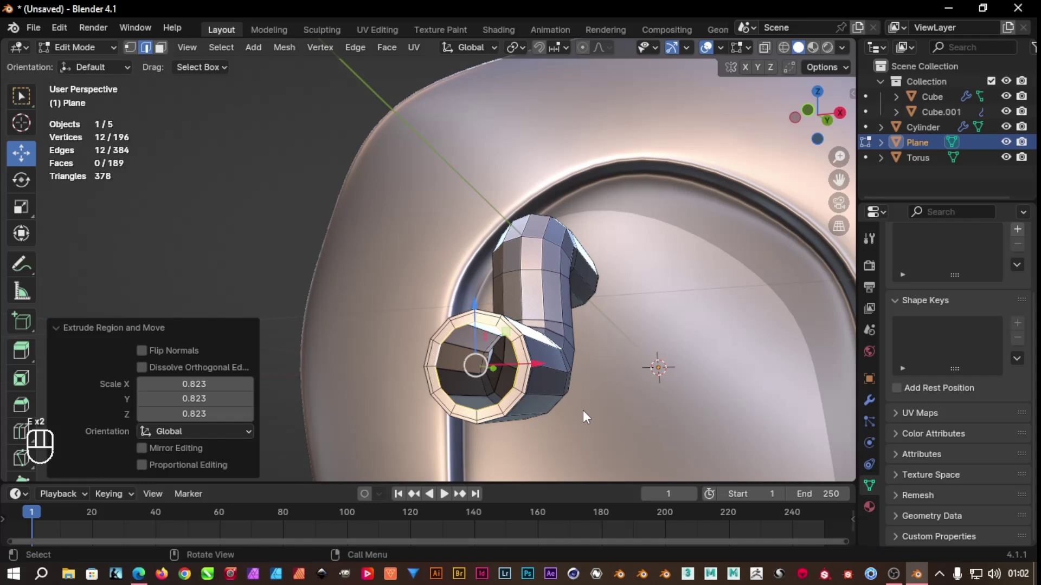
{"action": "key", "text": "ctrl+f"}
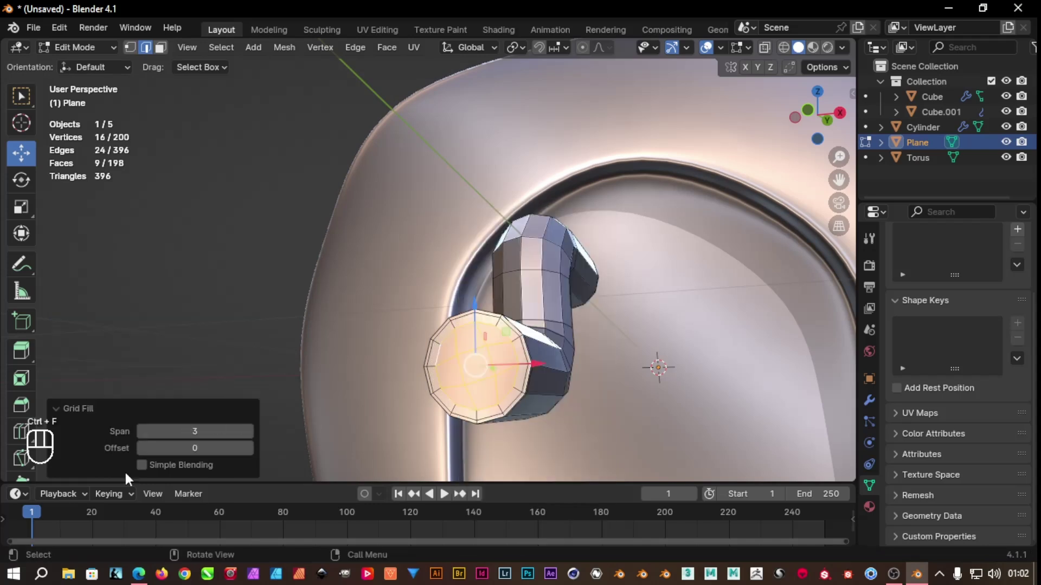
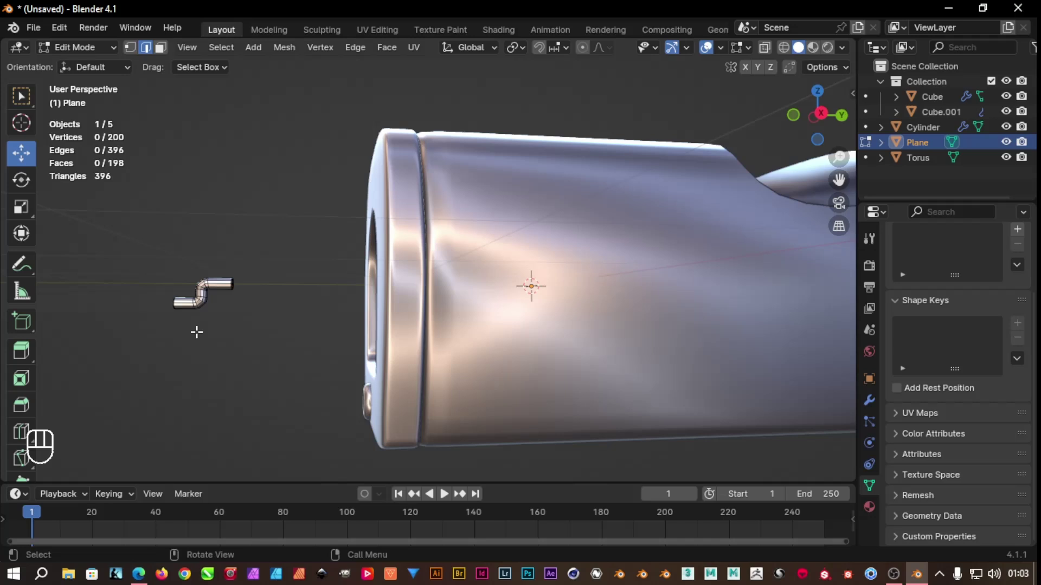
Move the bent tube against the body's lower front and centre one end inside the ring
{"action": "key", "text": "Tab"}
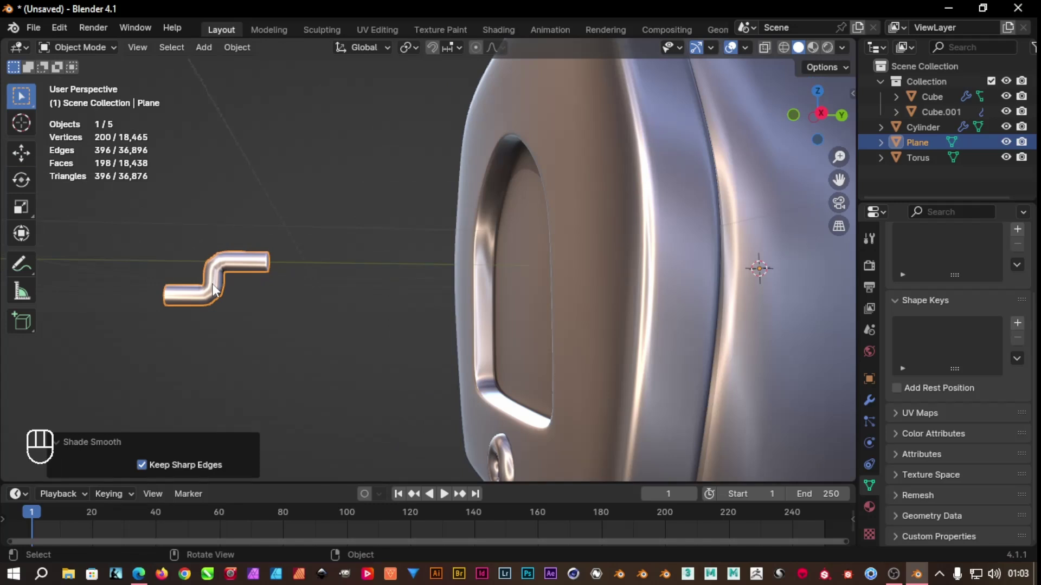
{"action": "key", "text": "KP_3"}
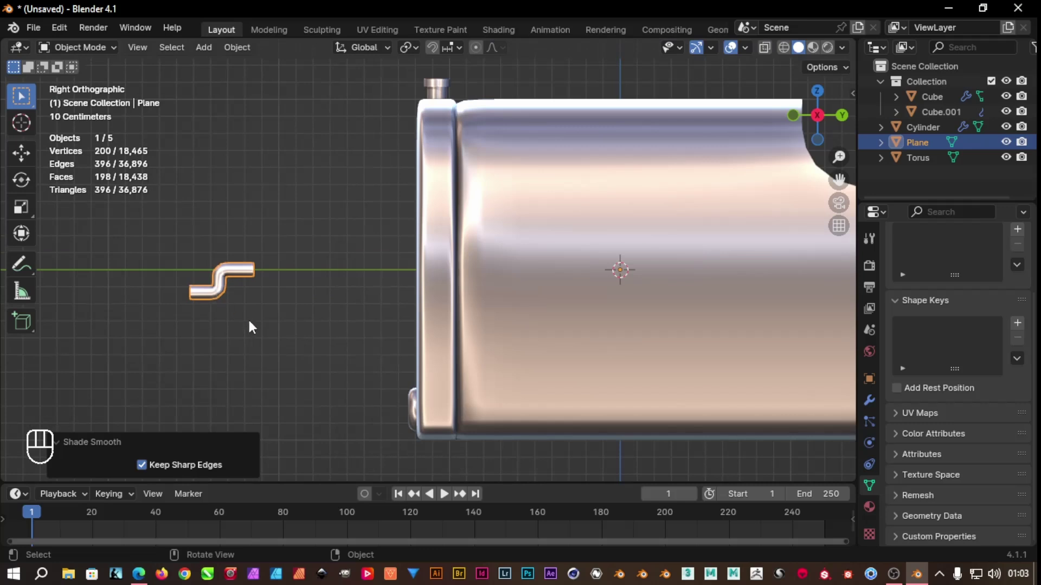
{"action": "key", "text": "g"}
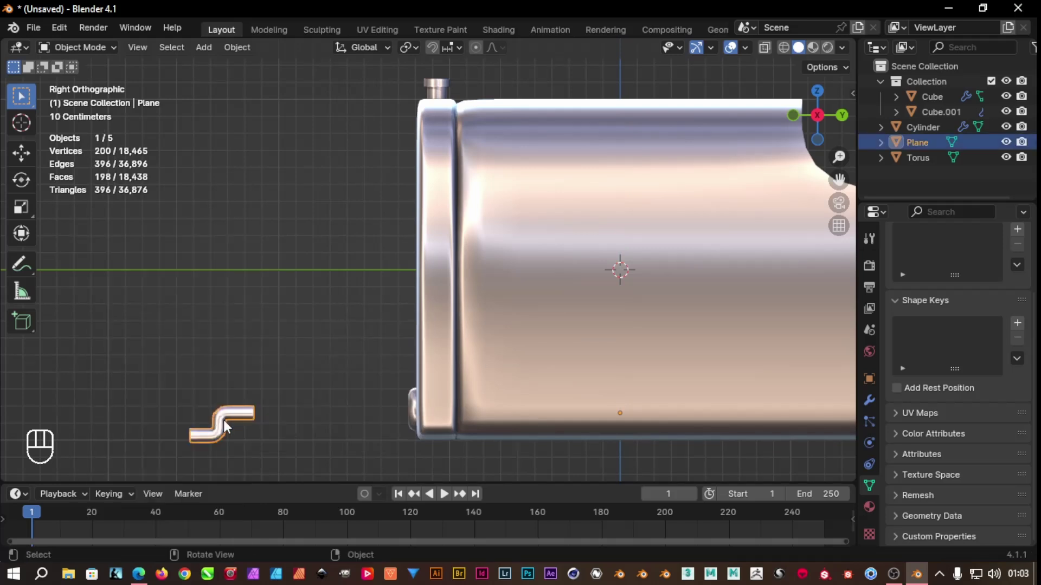
{"action": "left_click_drag", "start_coordinate": [229, 427], "coordinate": [259, 429]}
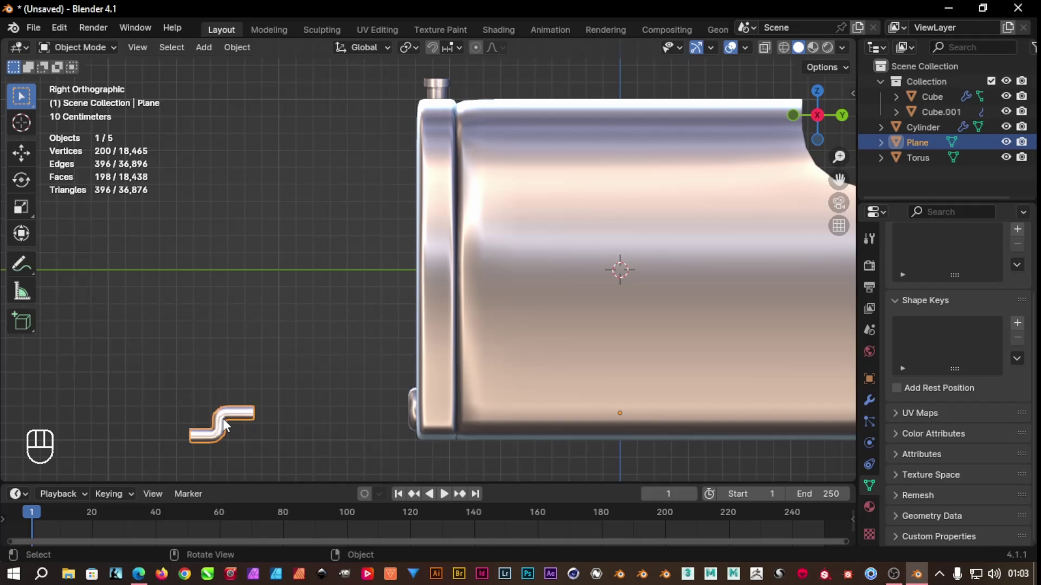
{"action": "left_click", "coordinate": [23, 160]}
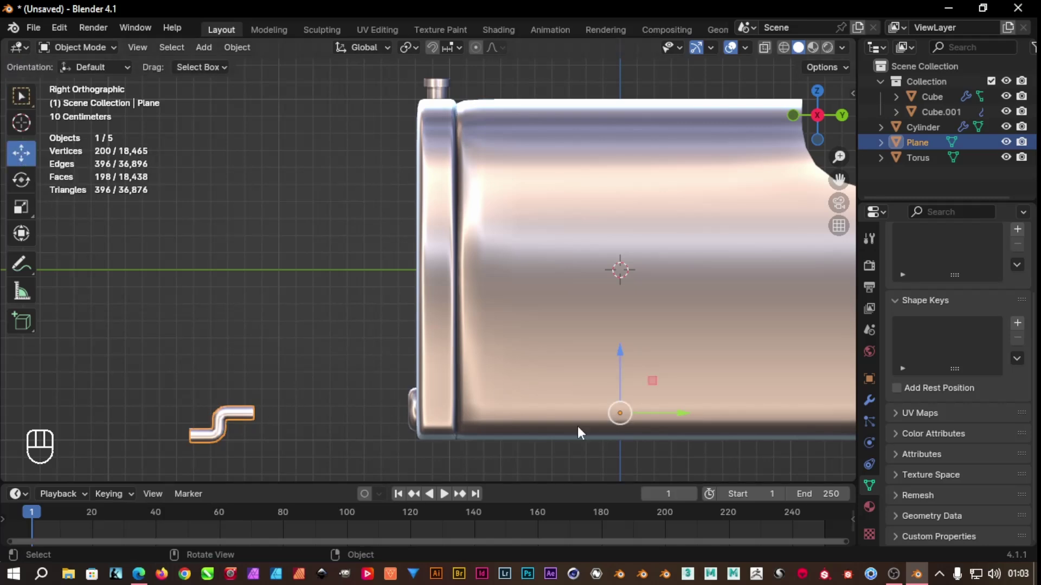
{"action": "left_click_drag", "start_coordinate": [218, 432], "coordinate": [329, 354]}
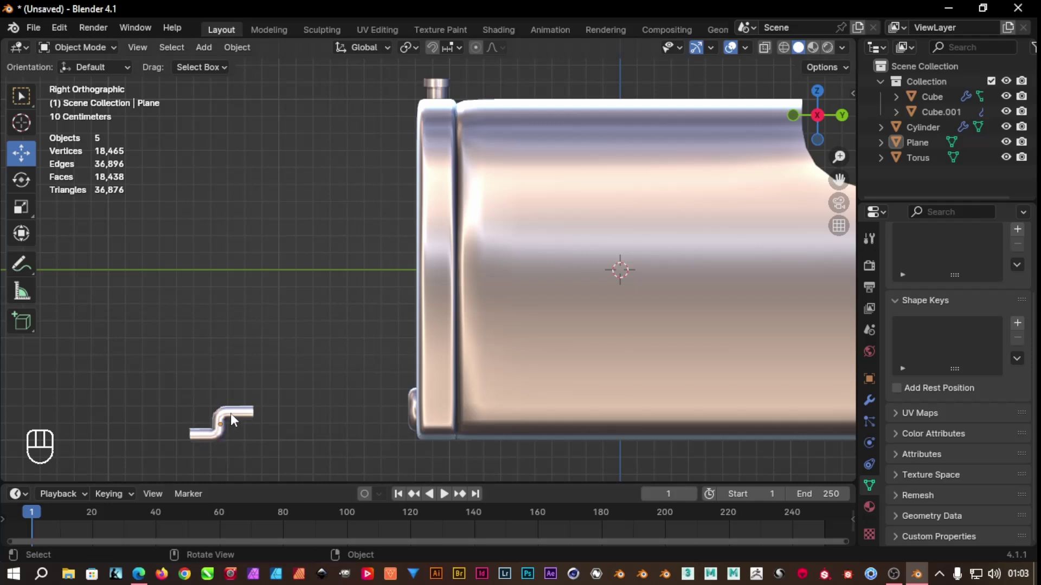
{"action": "left_click_drag", "start_coordinate": [288, 430], "coordinate": [433, 453]}
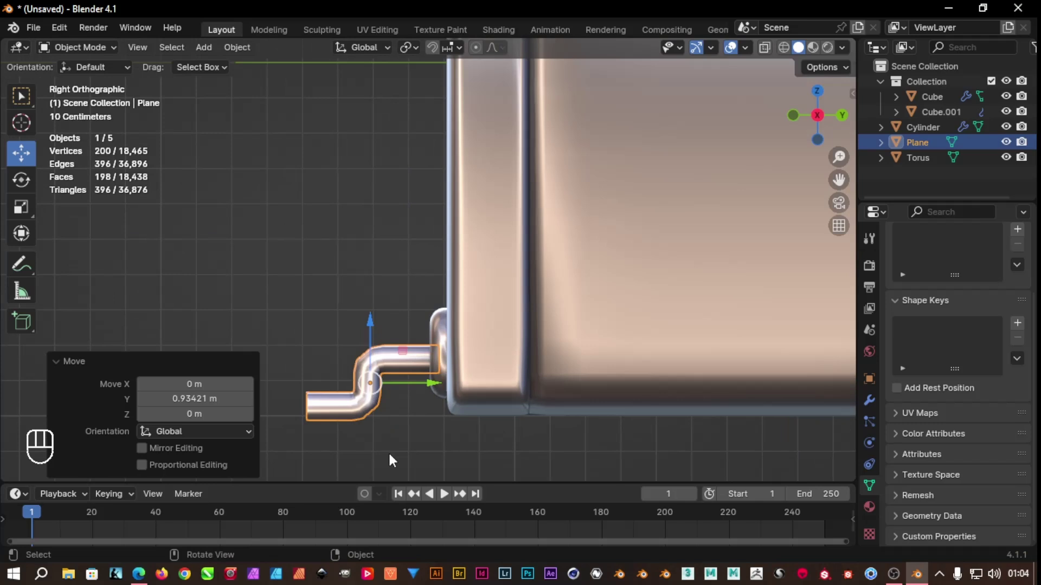
{"action": "left_click_drag", "start_coordinate": [452, 464], "coordinate": [561, 443]}
{"action": "left_click", "coordinate": [817, 119]}
{"action": "left_click_drag", "start_coordinate": [422, 314], "coordinate": [493, 321]}
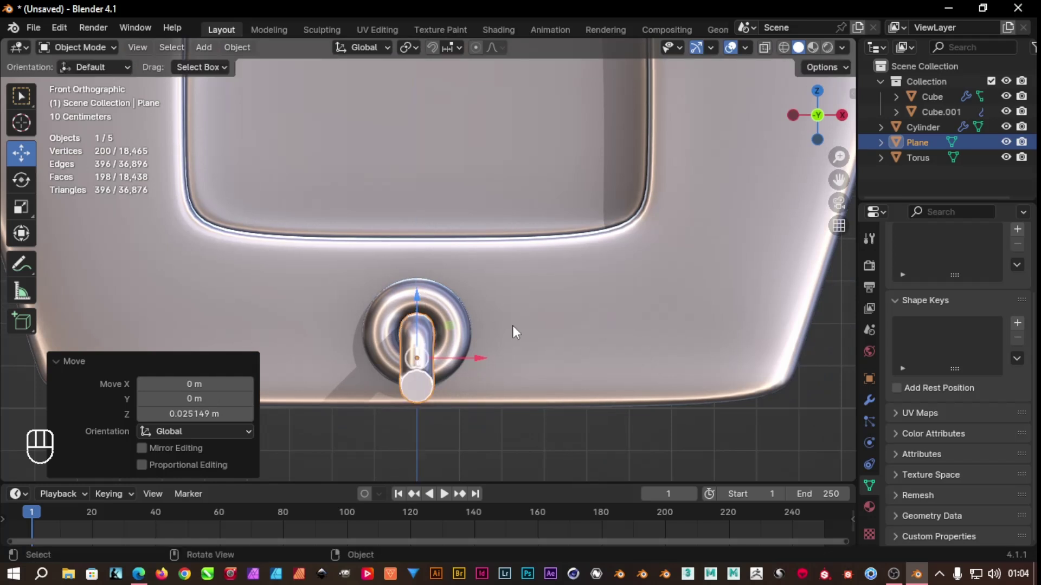
Scale the tube up so it fills the ring, checking it from several angles
{"action": "key", "text": "s"}
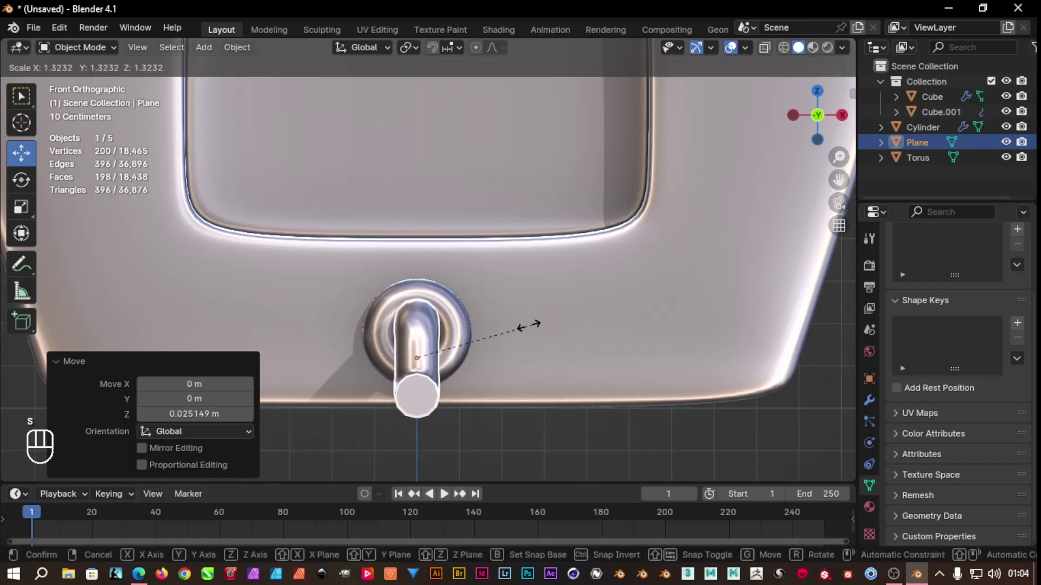
{"action": "left_click_drag", "start_coordinate": [526, 341], "coordinate": [479, 330]}
{"action": "left_click_drag", "start_coordinate": [389, 308], "coordinate": [382, 325]}
{"action": "middle_click", "coordinate": [447, 436]}
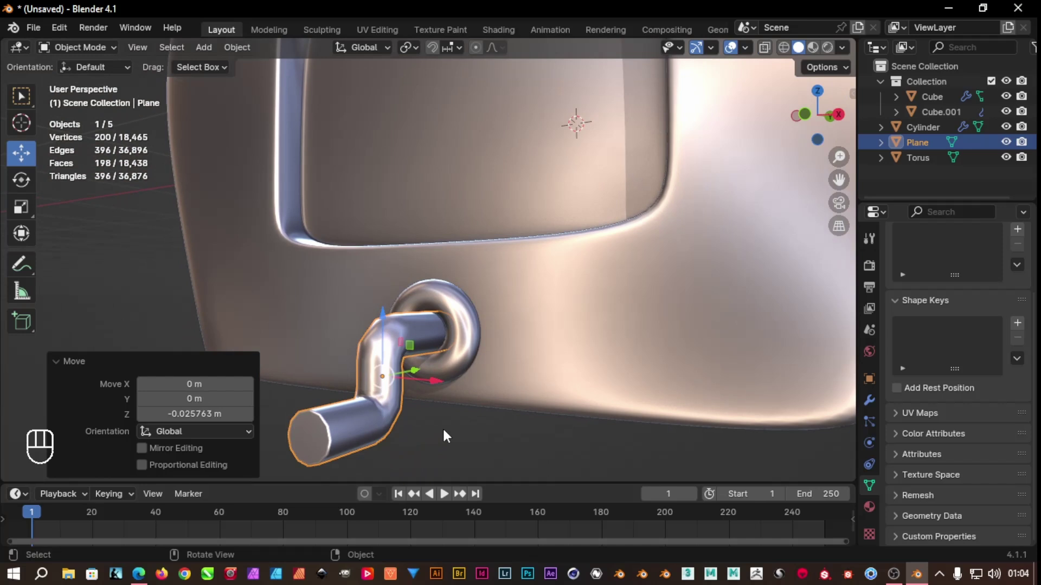
{"action": "left_click_drag", "start_coordinate": [424, 441], "coordinate": [518, 442]}
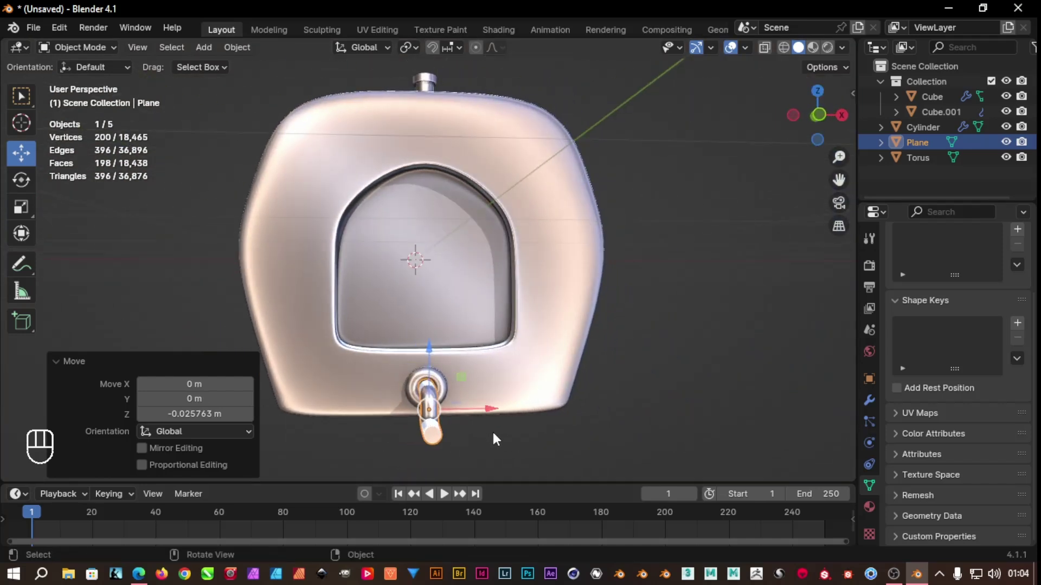
{"action": "left_click_drag", "start_coordinate": [464, 443], "coordinate": [340, 430]}
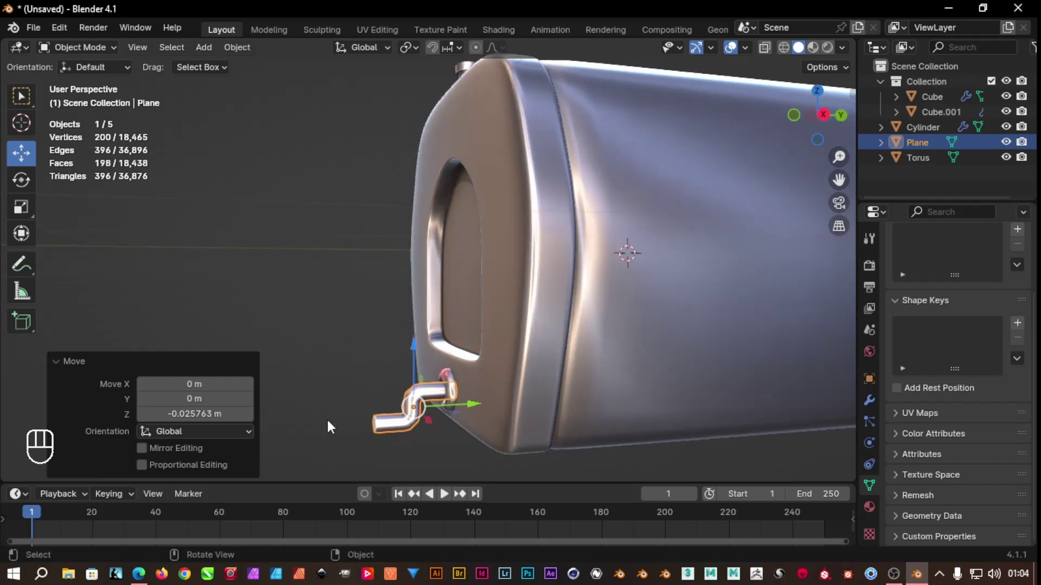
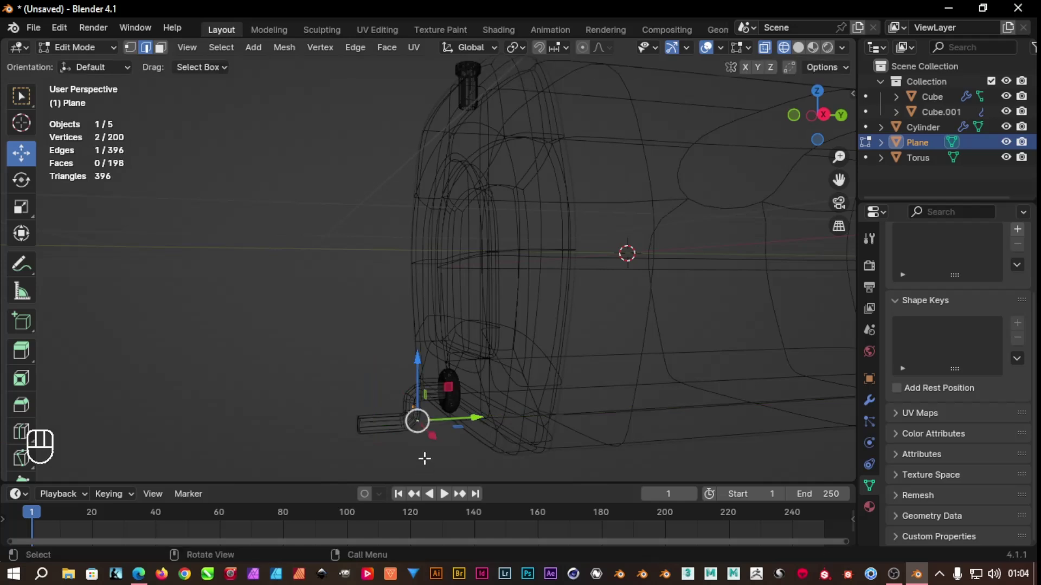
Return to solid Object Mode and smooth the tube with a level-2 Subdivision Surface
{"action": "key", "text": "Tab"}
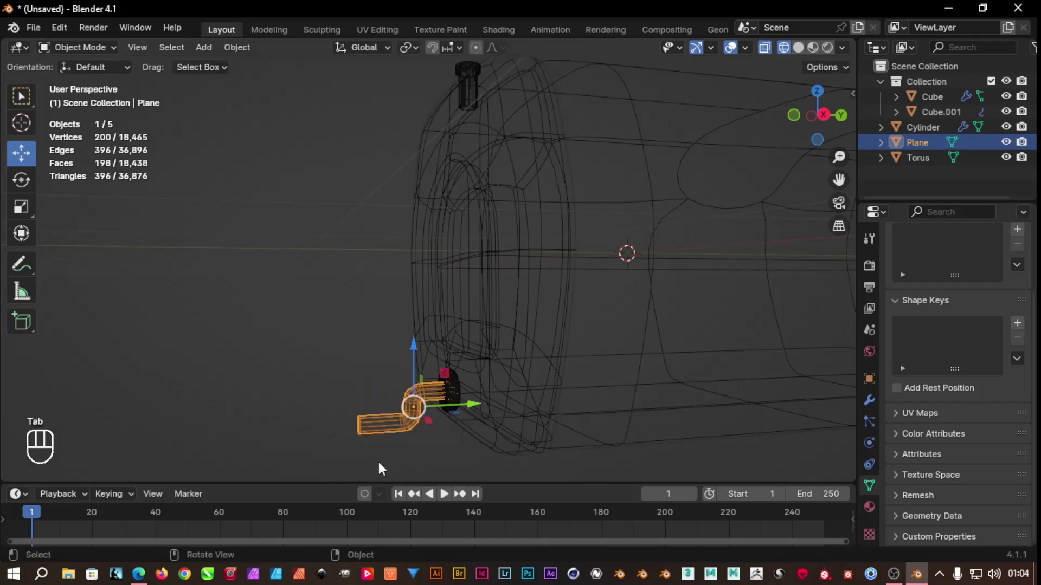
{"action": "key", "text": "shift+z"}
{"action": "left_click_drag", "start_coordinate": [345, 440], "coordinate": [436, 449]}
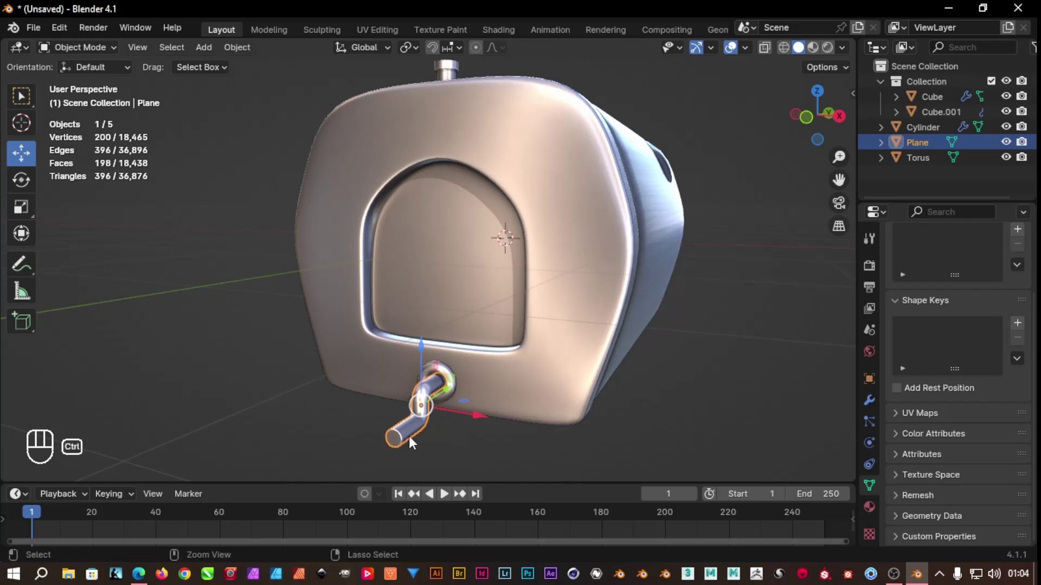
{"action": "key", "text": "ctrl+2"}
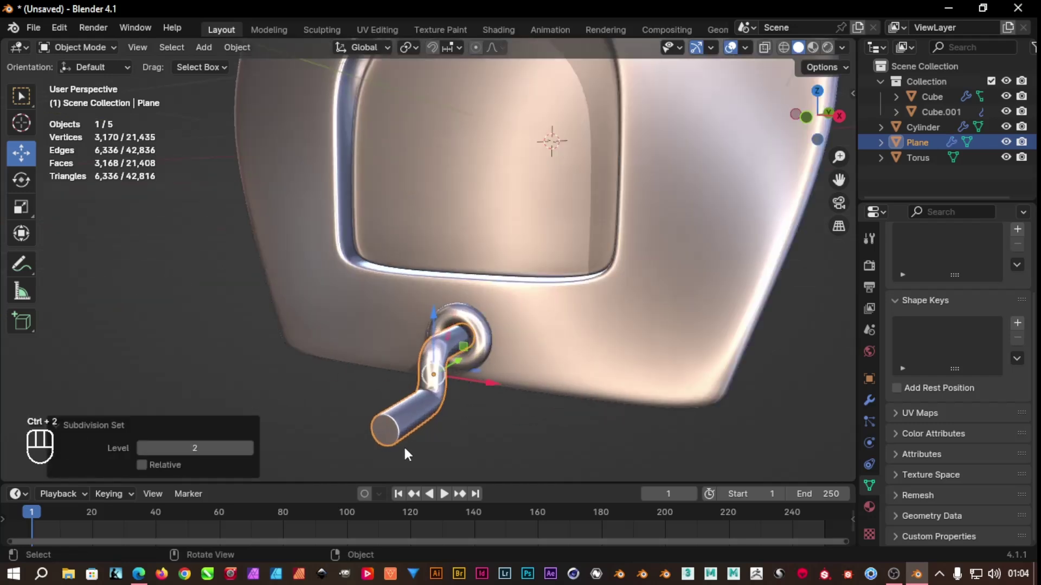
{"action": "left_click_drag", "start_coordinate": [466, 431], "coordinate": [413, 406]}
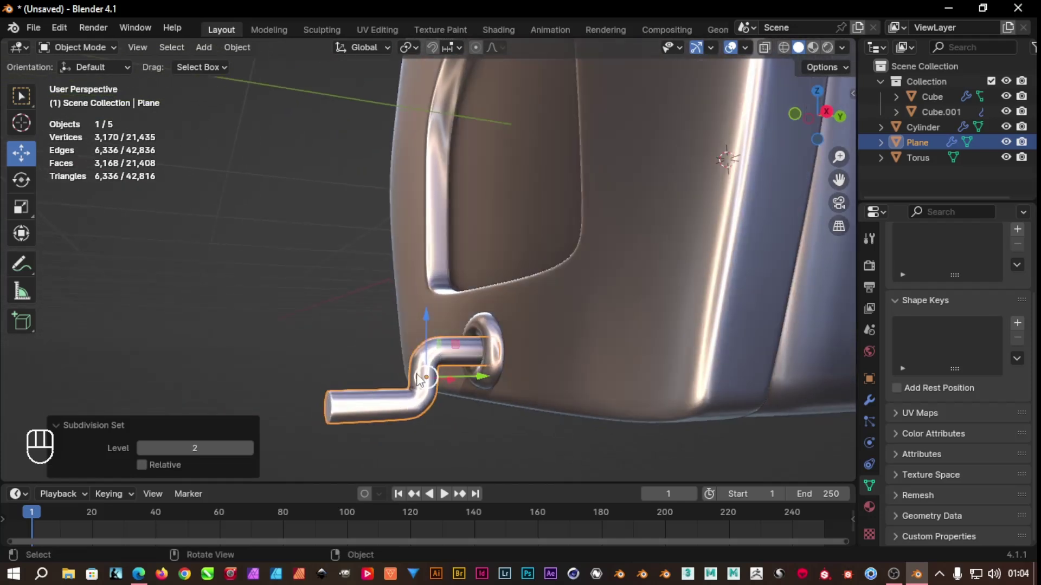
{"action": "left_click_drag", "start_coordinate": [374, 401], "coordinate": [502, 408]}
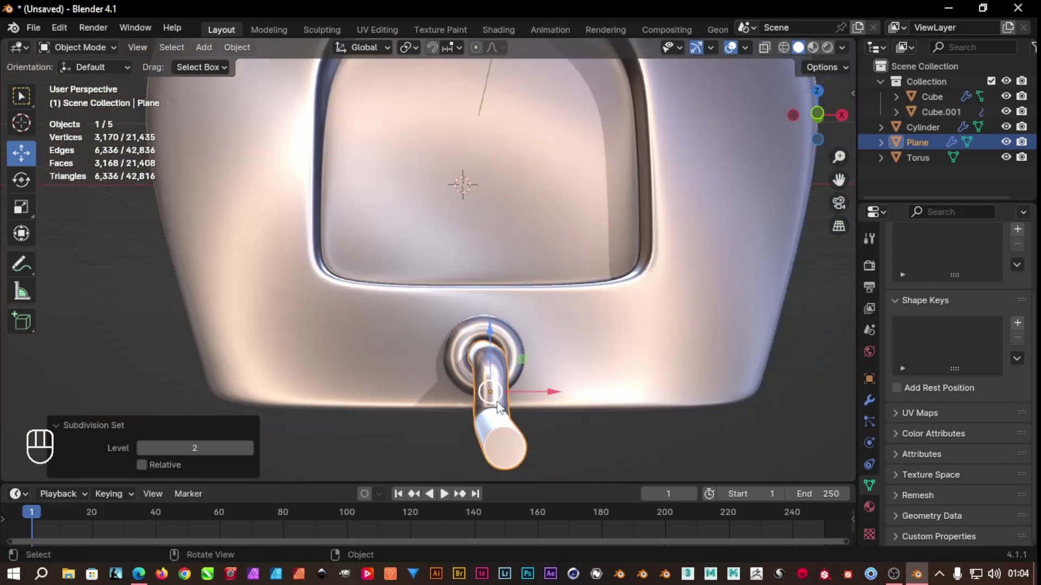
Rotate the tube to its new angle and select all the other objects
{"action": "key", "text": "r"}
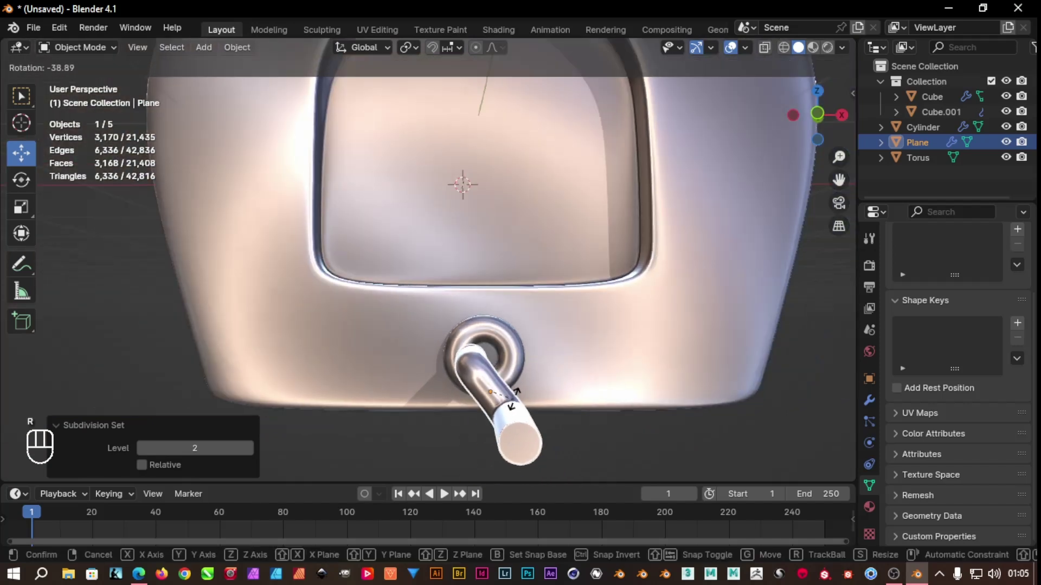
{"action": "key", "text": "ctrl+z"}
{"action": "left_click_drag", "start_coordinate": [384, 440], "coordinate": [214, 430]}
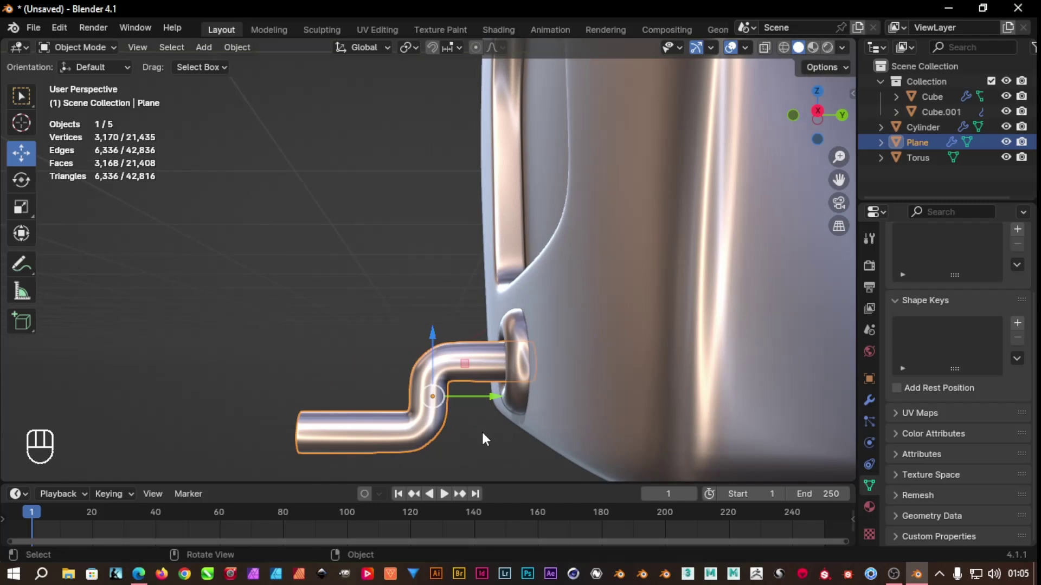
{"action": "key", "text": "ctrl+i"}
Hide everything except the tube and snap the 3D cursor to its inner end loop
{"action": "key", "text": "h"}
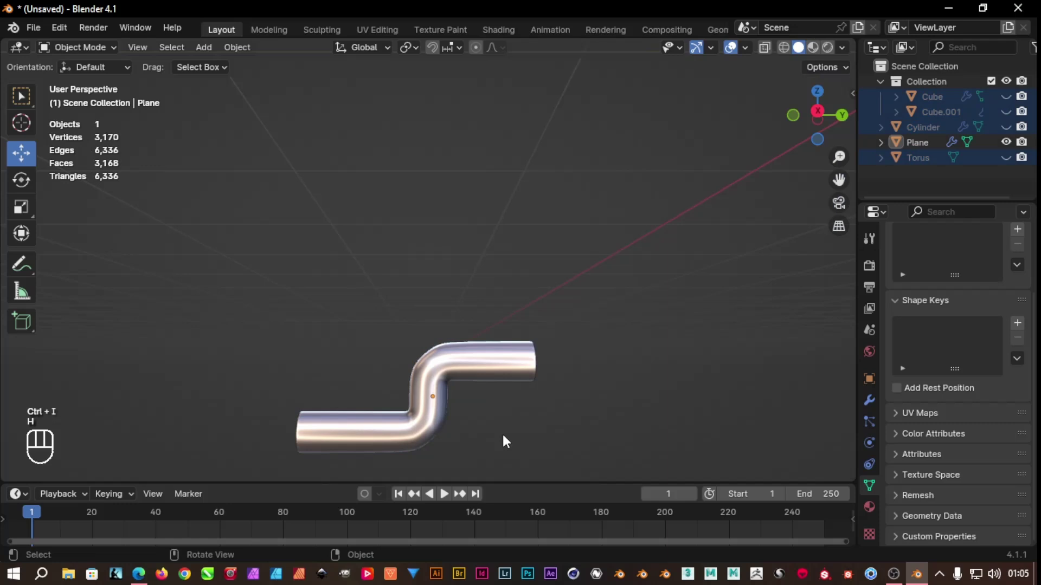
{"action": "key", "text": "Tab"}
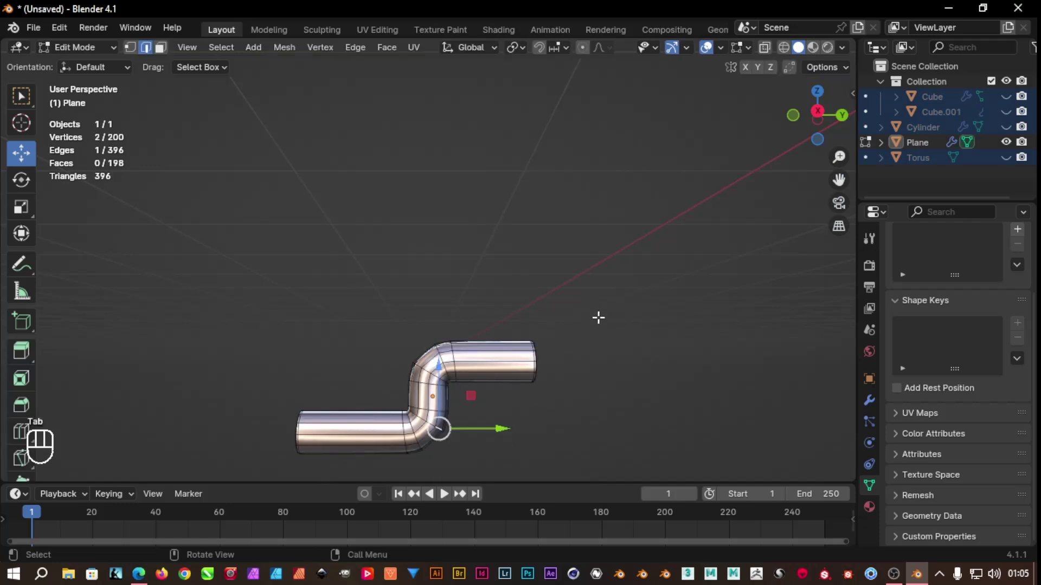
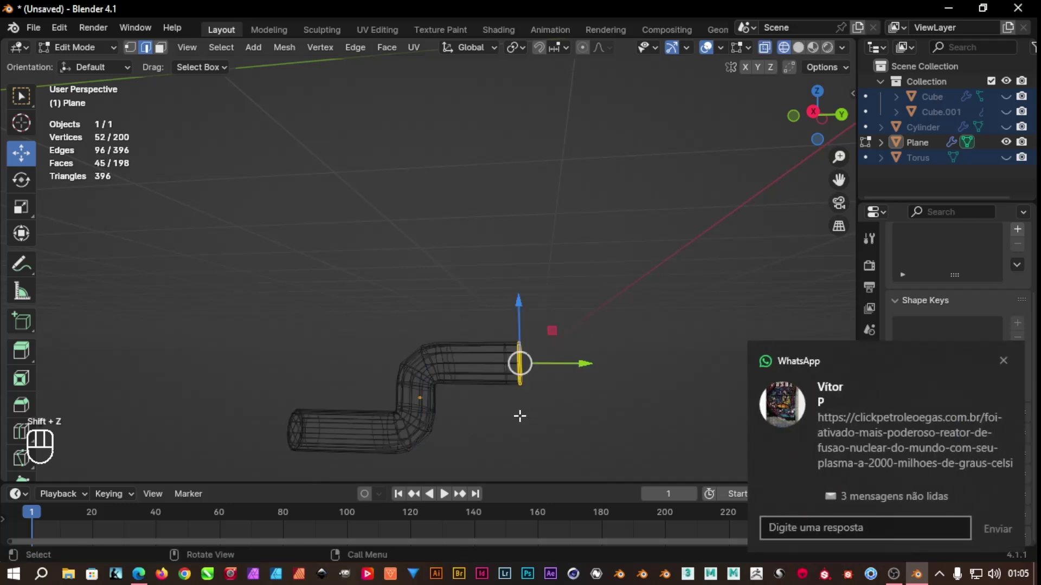
{"action": "key", "text": "shift+s"}
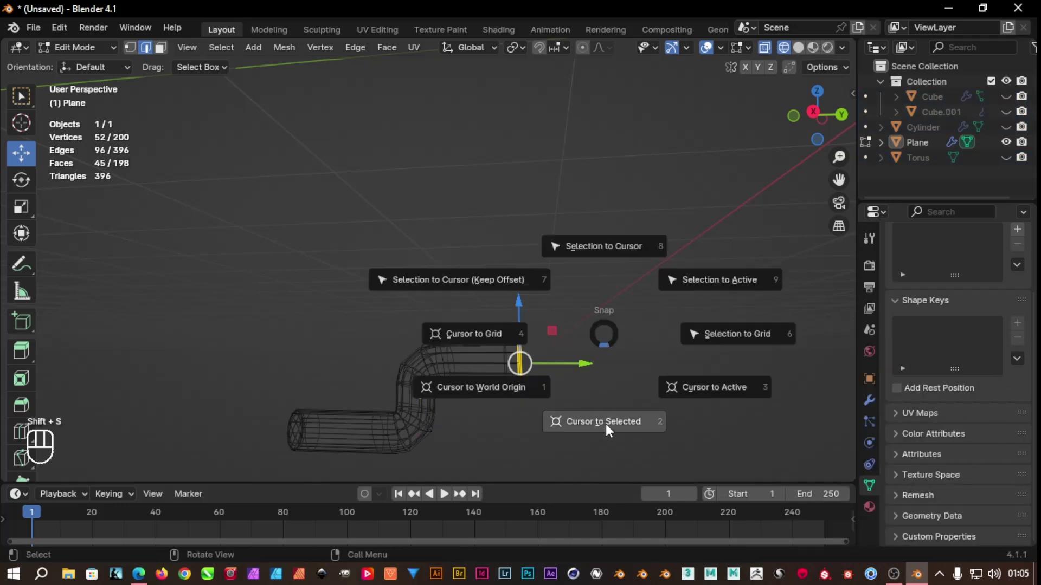
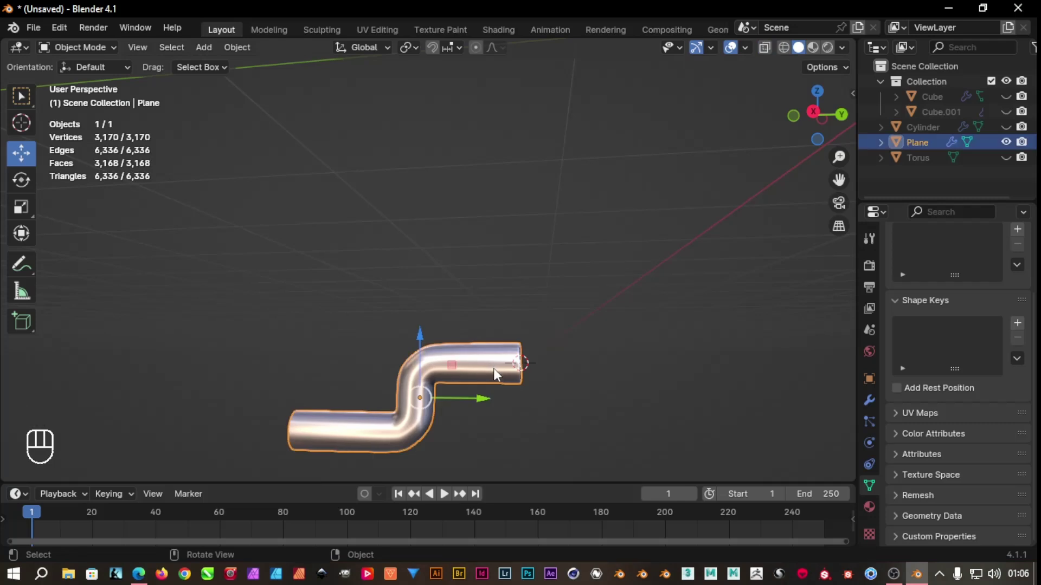
Set the tube's origin to the 3D cursor and return to Object Mode
{"action": "key", "text": "Tab"}
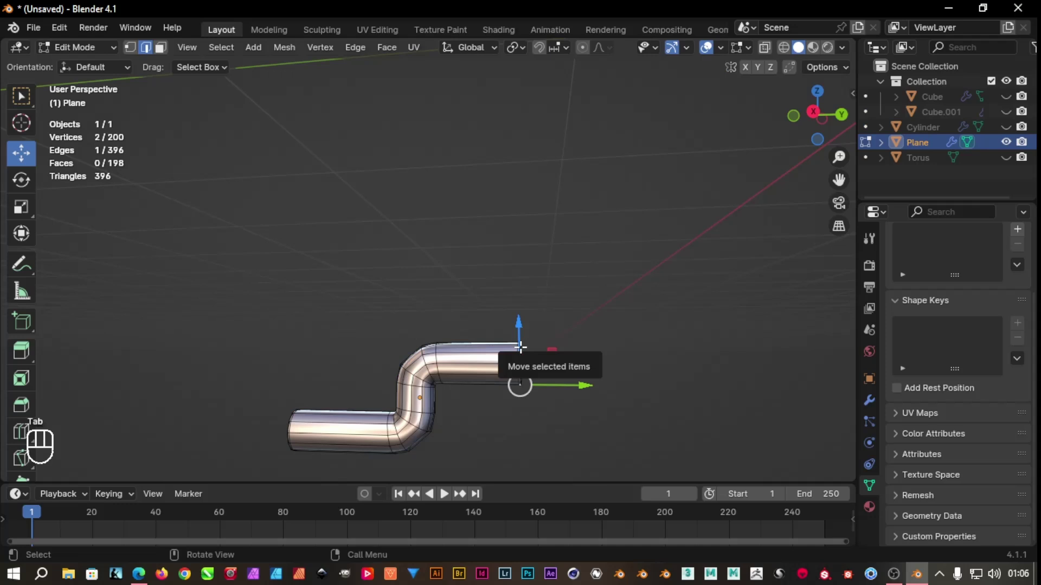
{"action": "key", "text": "a"}
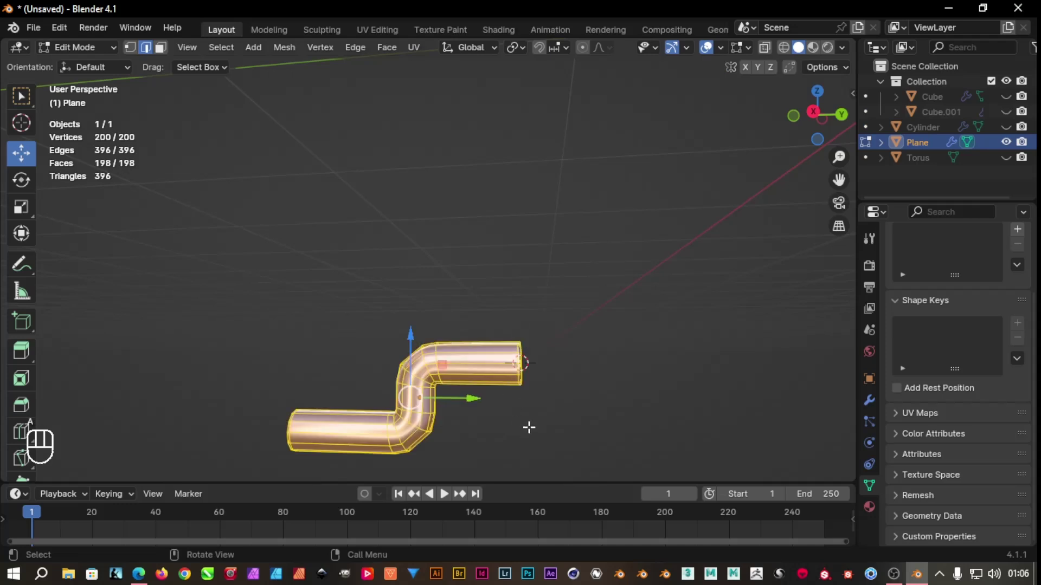
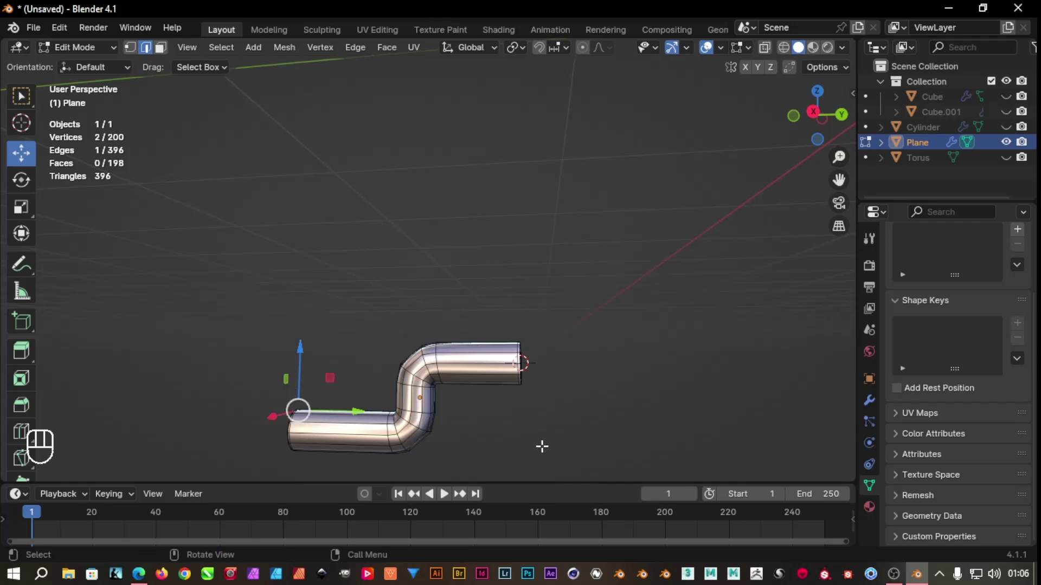
{"action": "key", "text": "Tab"}
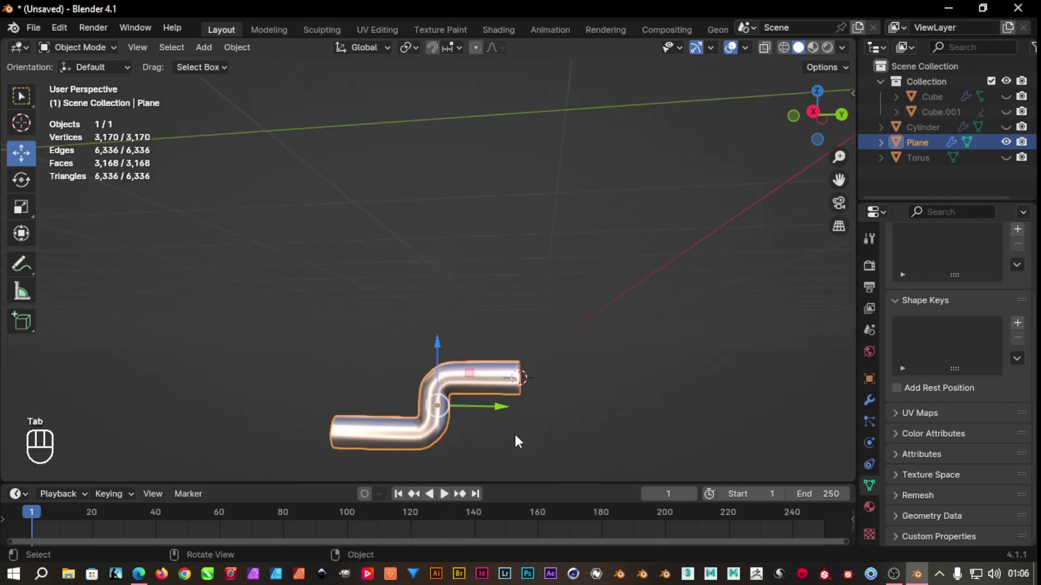
{"action": "key", "text": "Tab"}
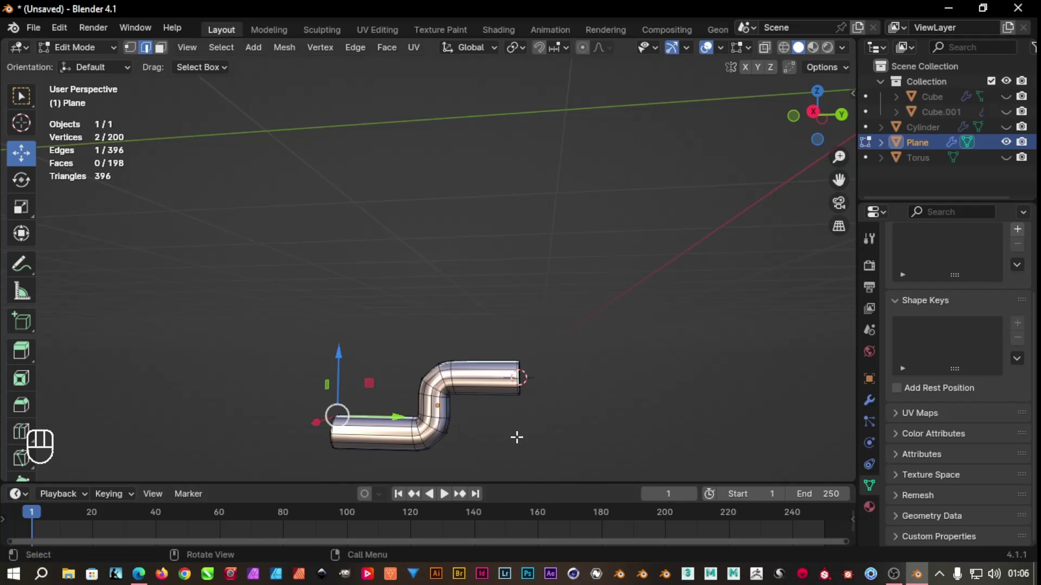
{"action": "key", "text": "Tab"}
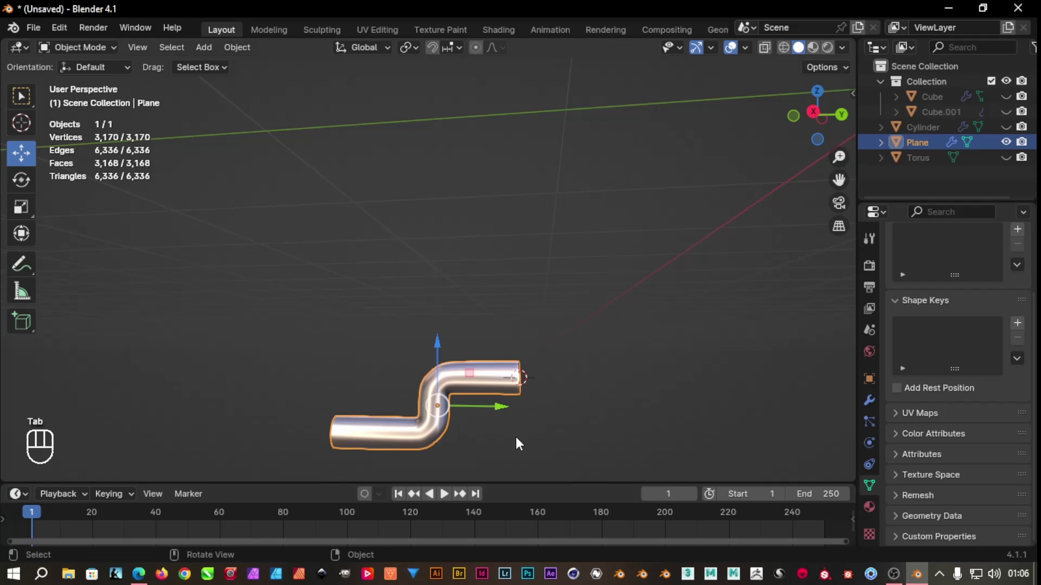
{"action": "left_click_drag", "start_coordinate": [435, 440], "coordinate": [560, 366]}
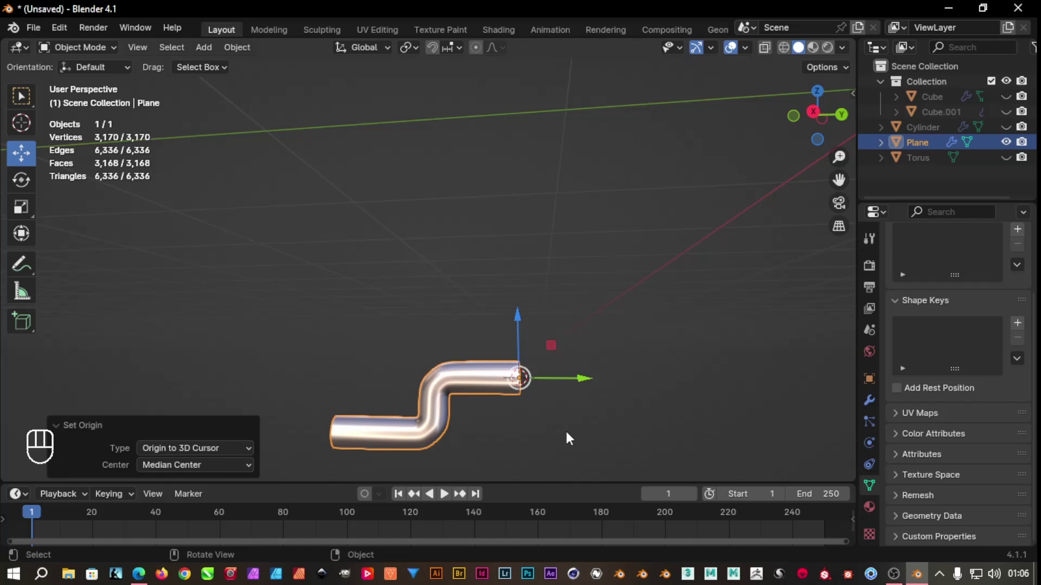
Reveal the hidden objects and rotate the crank handle around its knob off the body's front
{"action": "key", "text": "alt+h"}
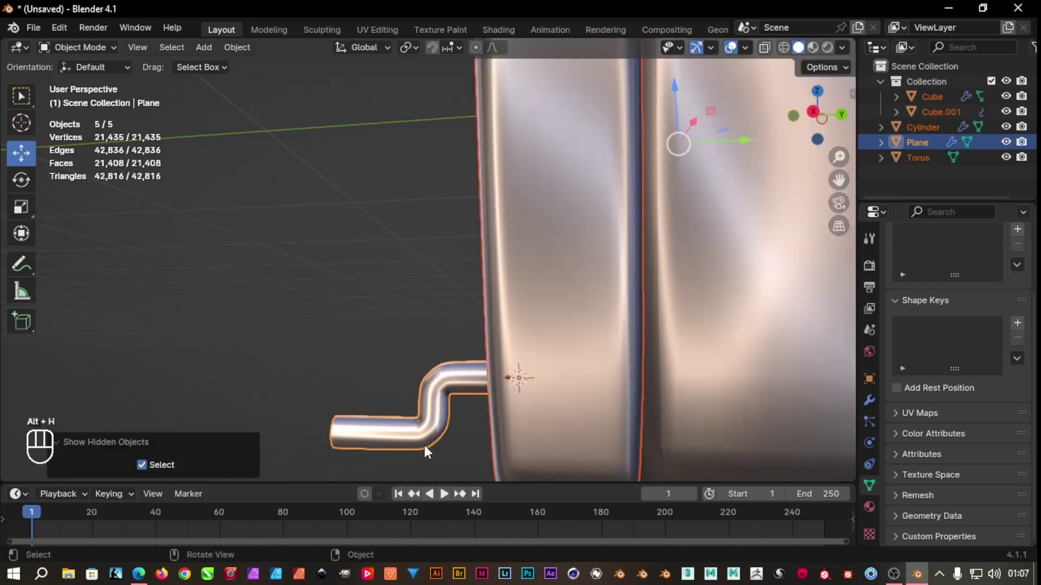
{"action": "left_click_drag", "start_coordinate": [460, 454], "coordinate": [617, 438]}
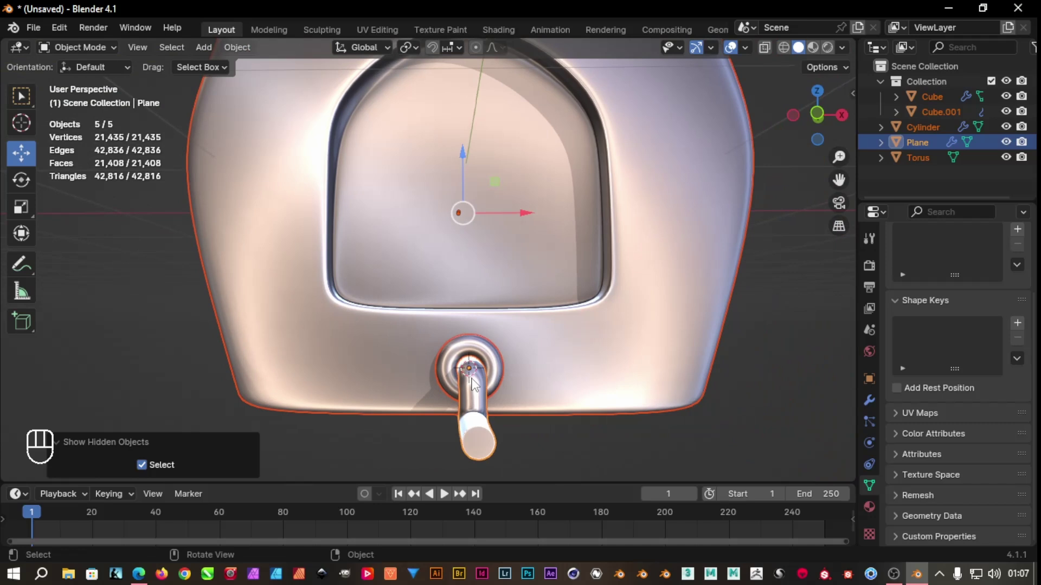
{"action": "key", "text": "r"}
{"action": "key", "text": "ctrl+z"}
{"action": "left_click", "coordinate": [549, 443]}
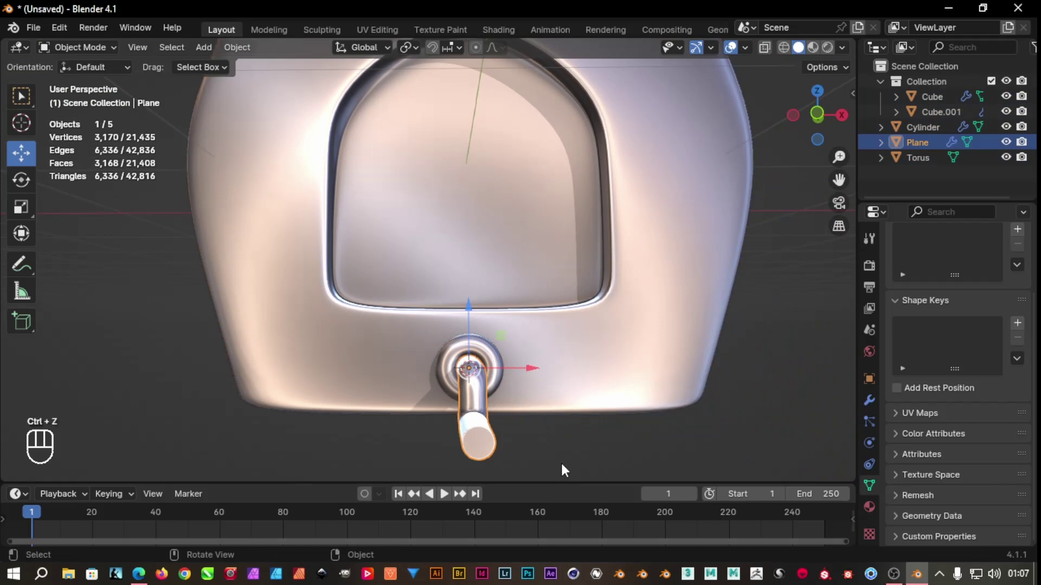
{"action": "key", "text": "r"}
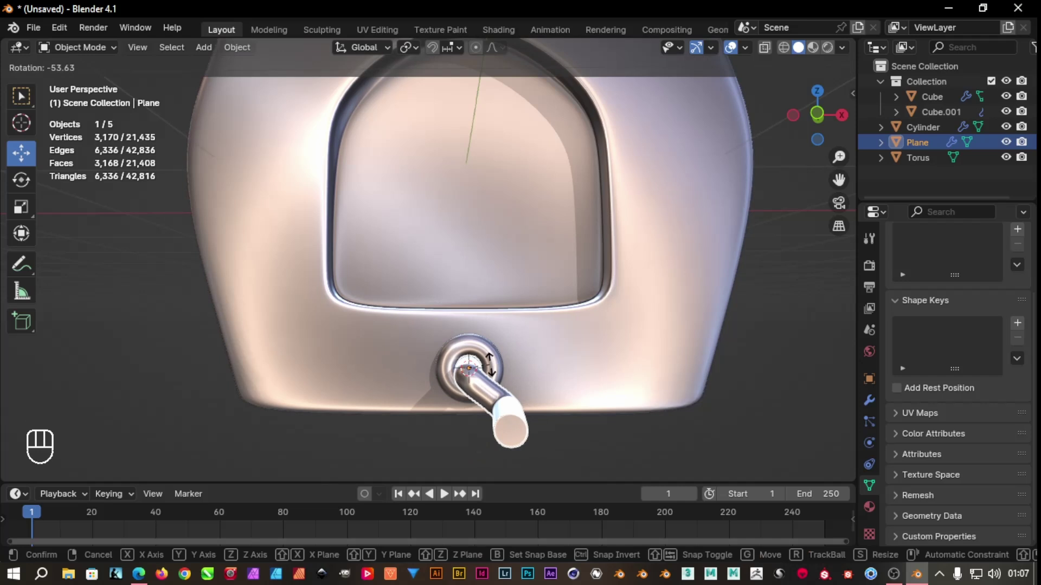
Orbit around the car body to inspect its side, front end and open top
{"action": "left_click_drag", "start_coordinate": [575, 449], "coordinate": [482, 452]}
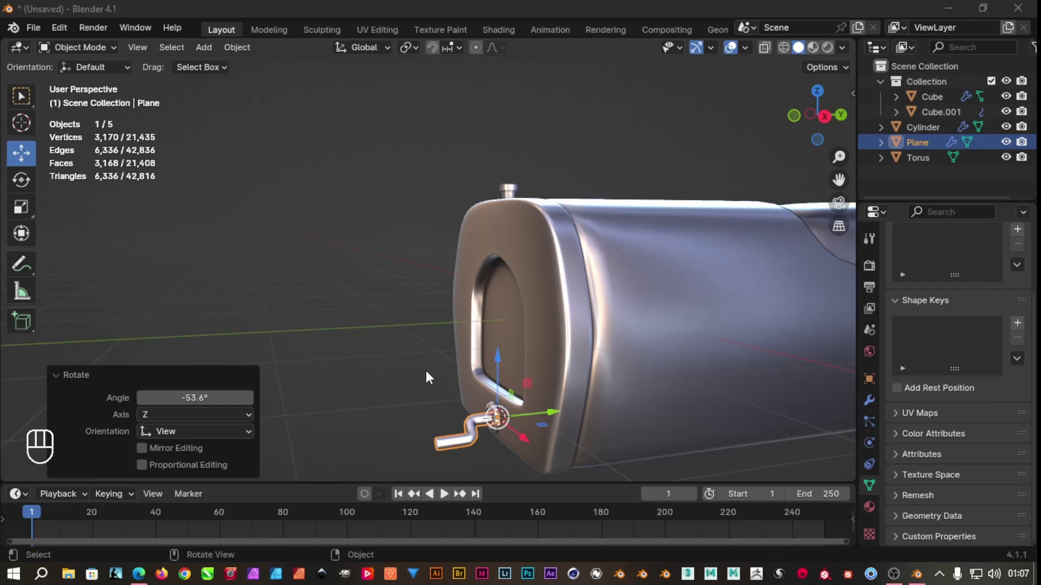
{"action": "left_click_drag", "start_coordinate": [394, 365], "coordinate": [479, 400]}
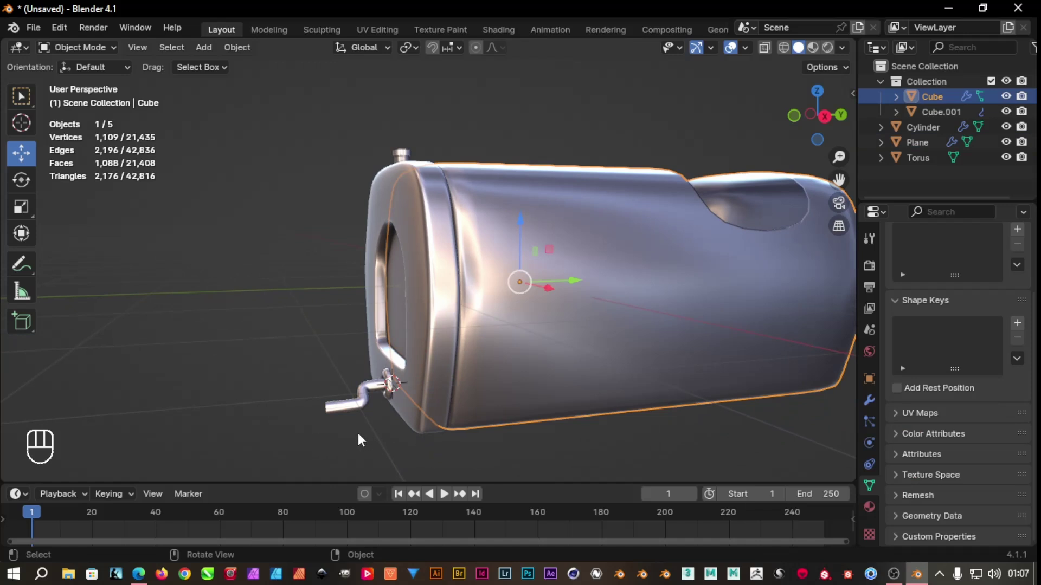
{"action": "key", "text": "shift+c"}
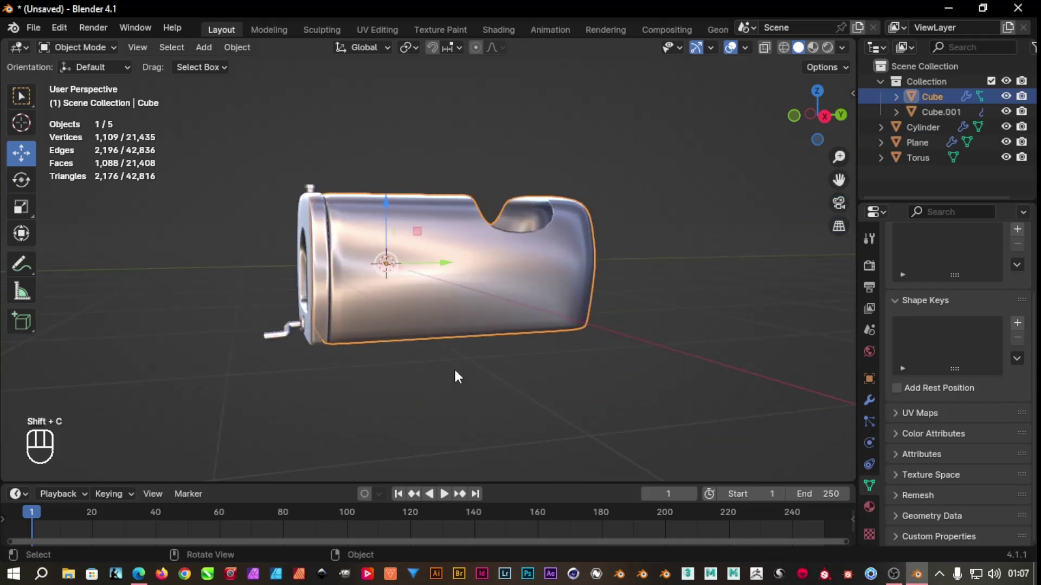
{"action": "left_click_drag", "start_coordinate": [442, 384], "coordinate": [498, 387]}
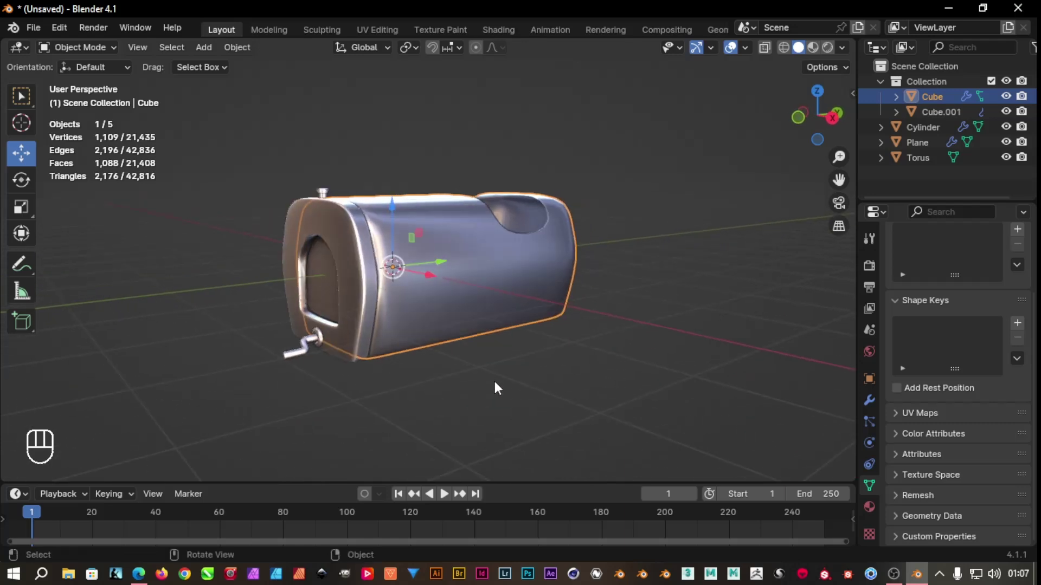
{"action": "left_click_drag", "start_coordinate": [499, 387], "coordinate": [453, 405]}
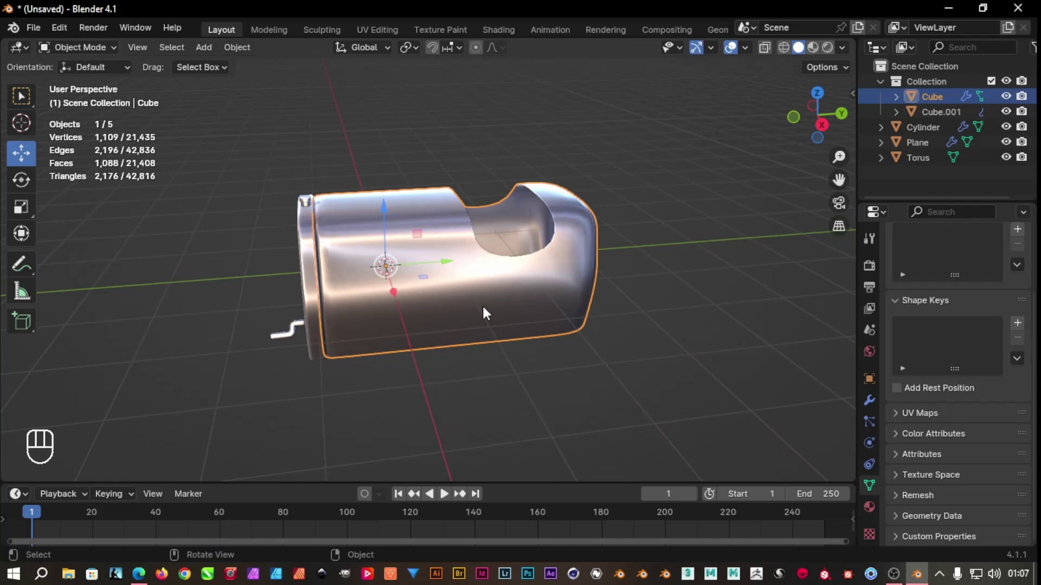
Remove the Subdivision Surface modifier from the car body's modifier stack
{"action": "left_click", "coordinate": [487, 313]}
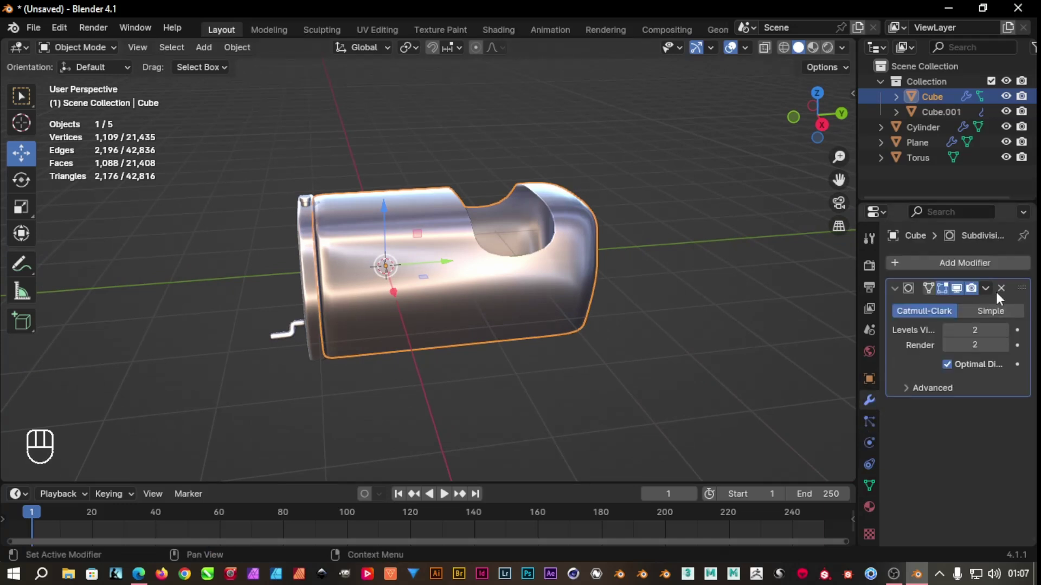
{"action": "left_click_drag", "start_coordinate": [990, 294], "coordinate": [956, 317]}
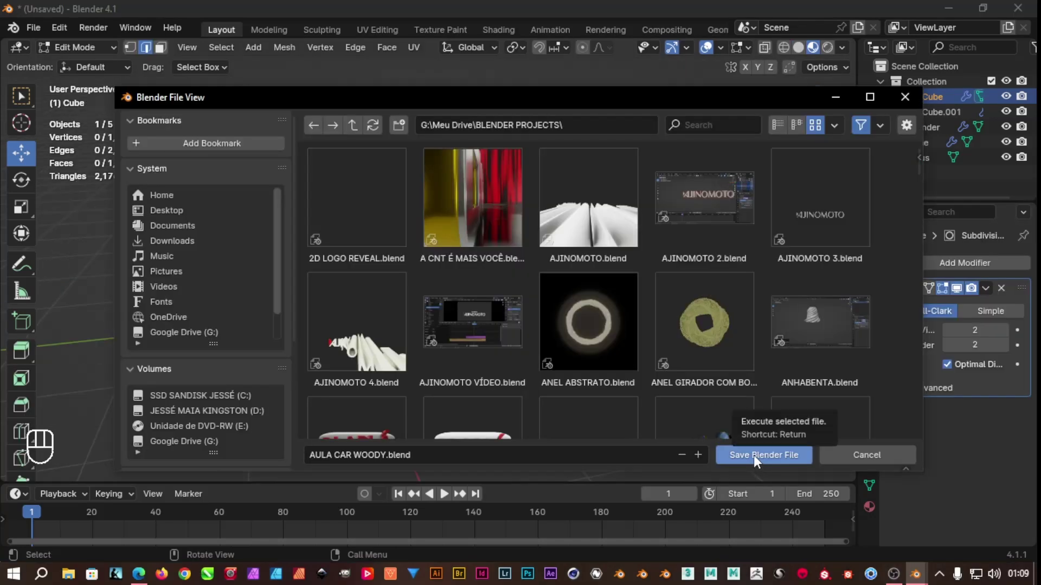
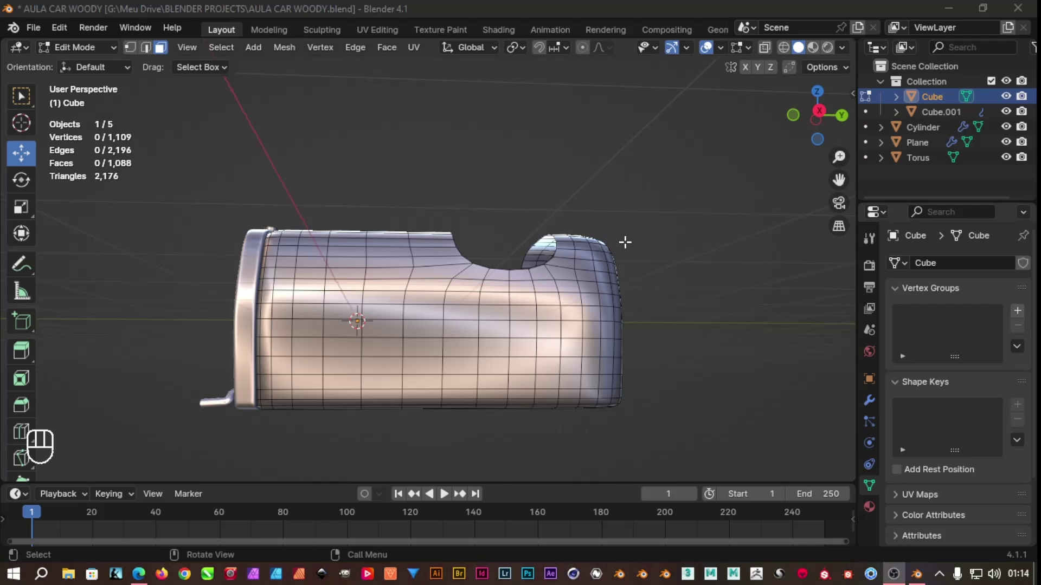
Save as AULA CAR WOODY.blend, then cut two edge loops near the body's front and slide one
{"action": "left_click", "coordinate": [948, 106]}
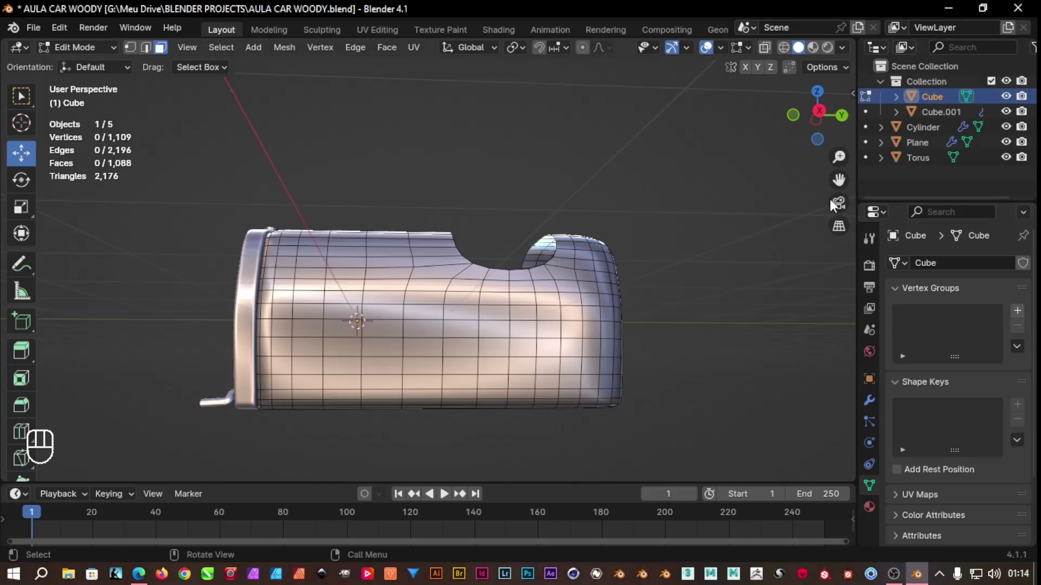
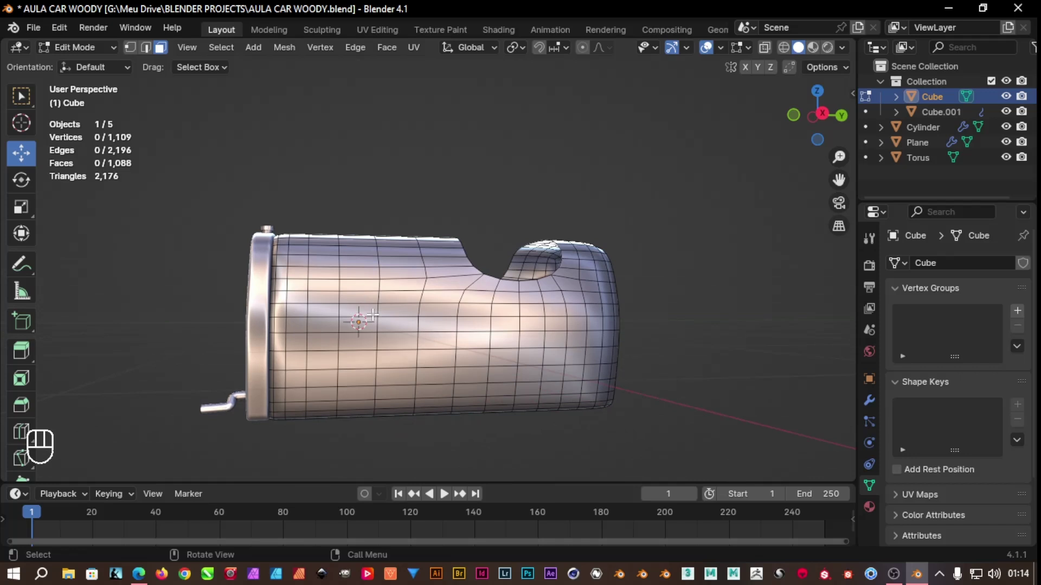
{"action": "key", "text": "ctrl+r"}
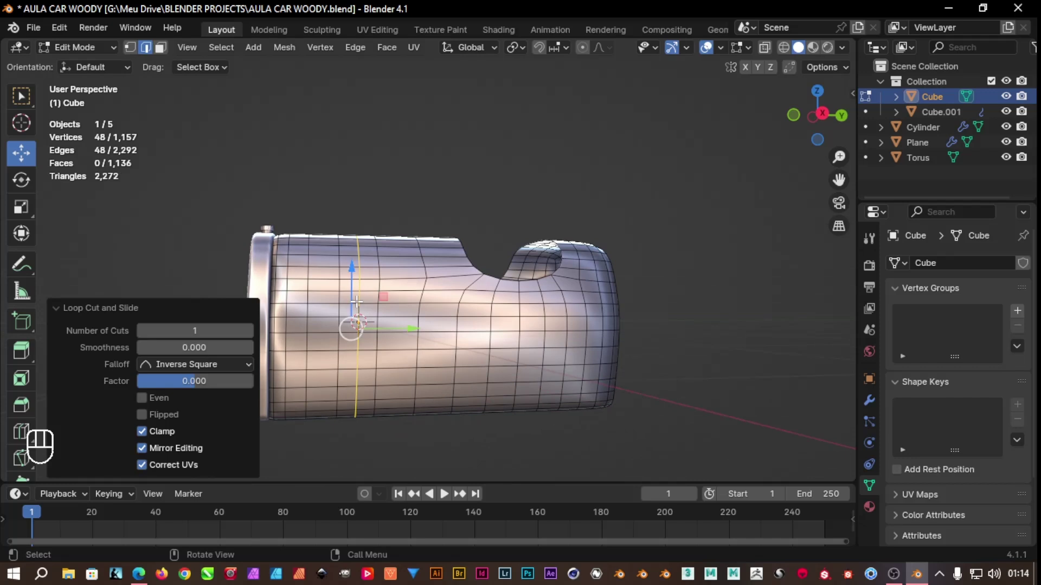
{"action": "key", "text": "ctrl+r"}
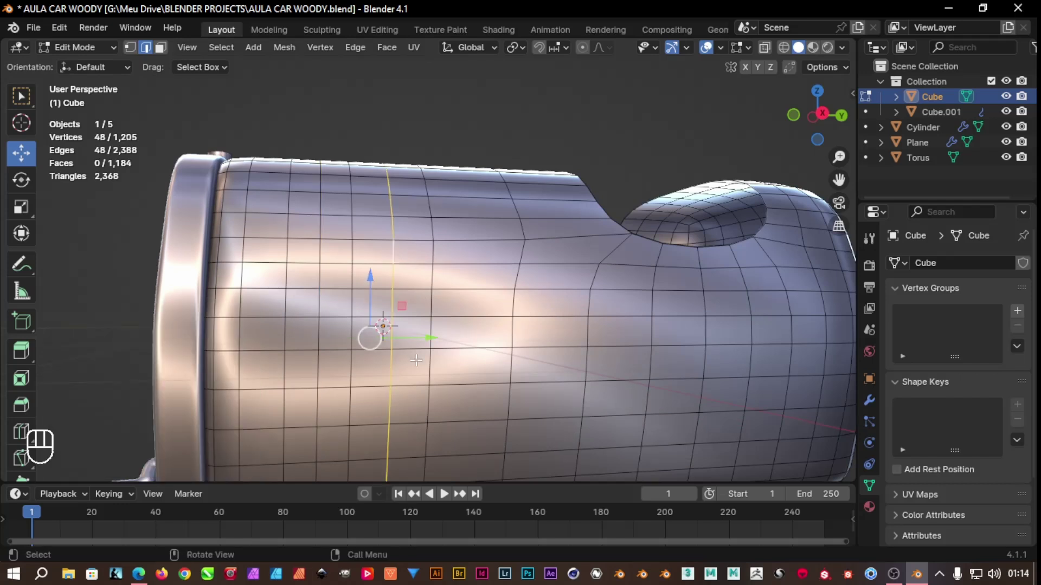
{"action": "key", "text": "g"}
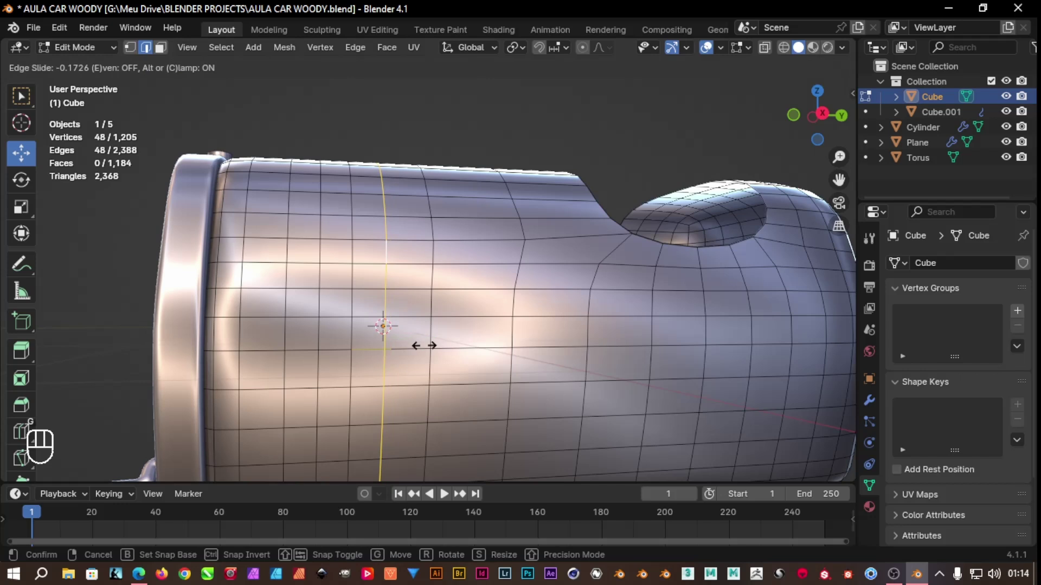
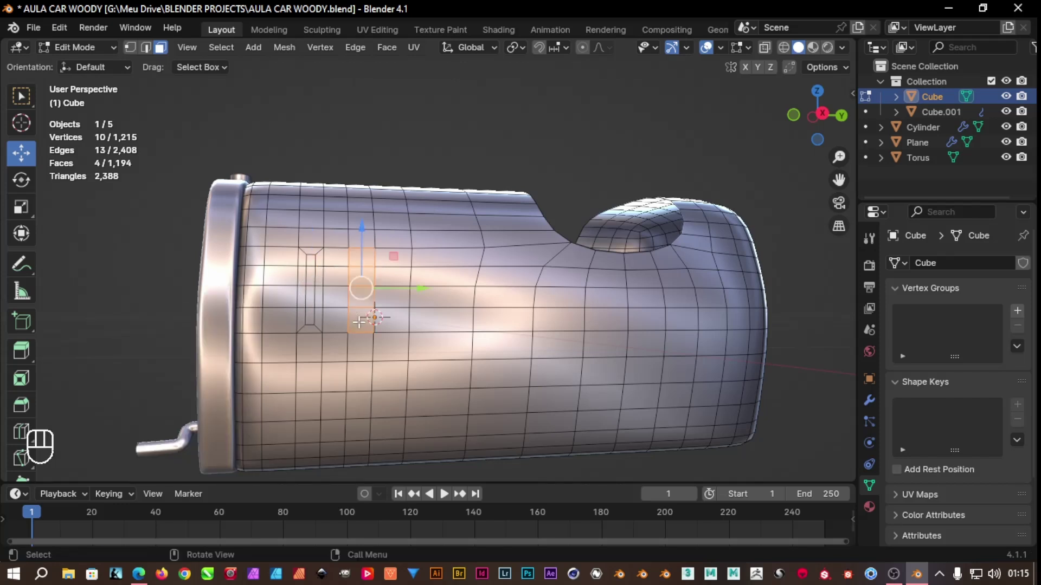
Repeat the inset on two neighbouring strips for three slots and delete the slot faces
{"action": "key", "text": "shift+r"}
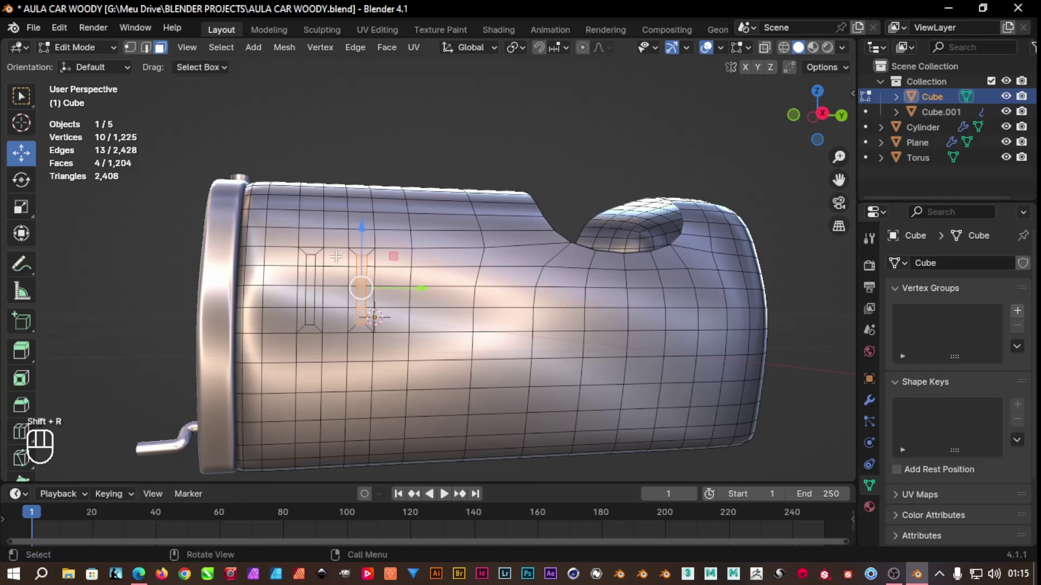
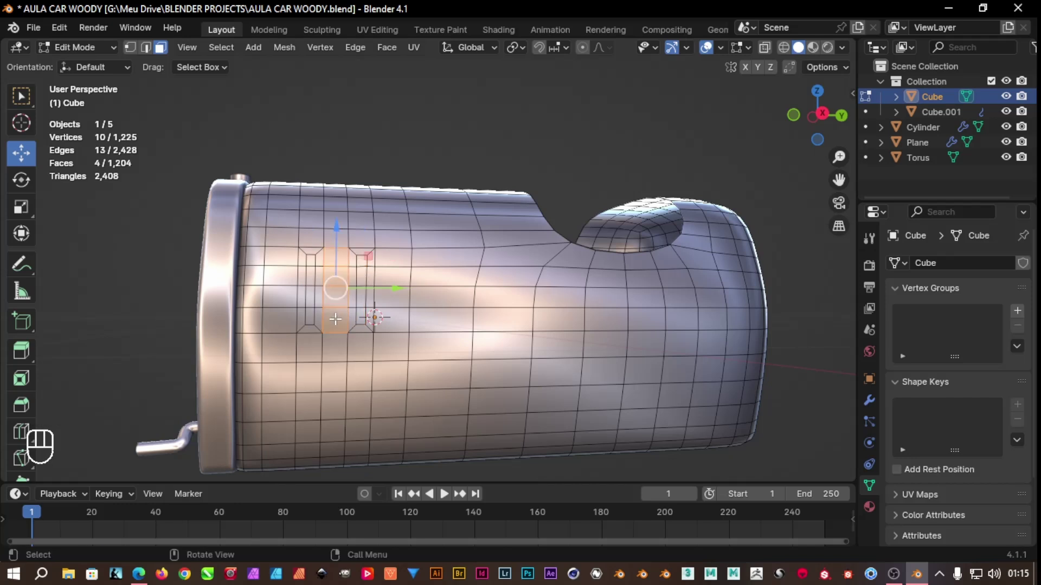
{"action": "key", "text": "shift+r"}
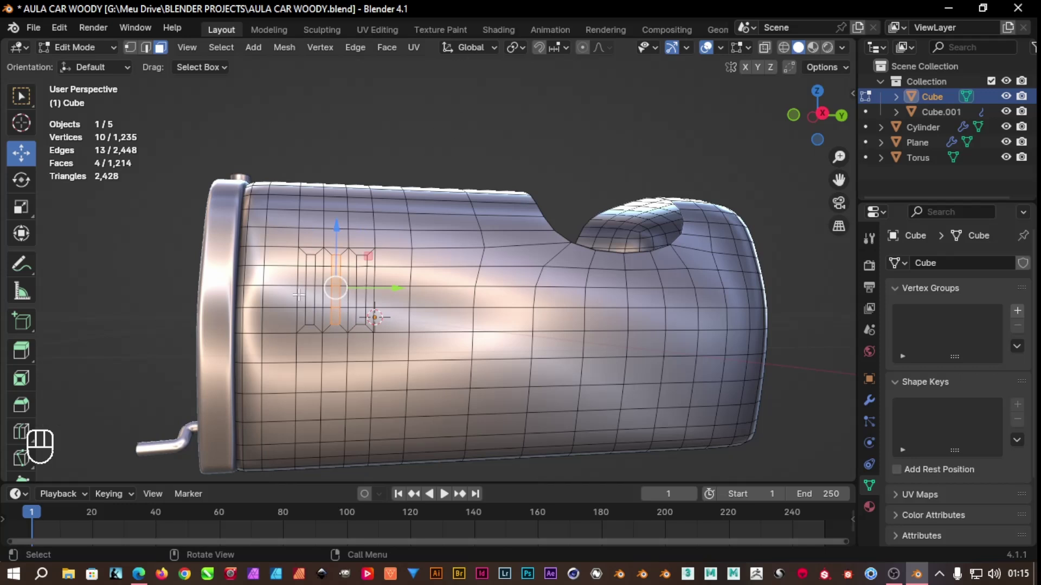
{"action": "key", "text": "Delete"}
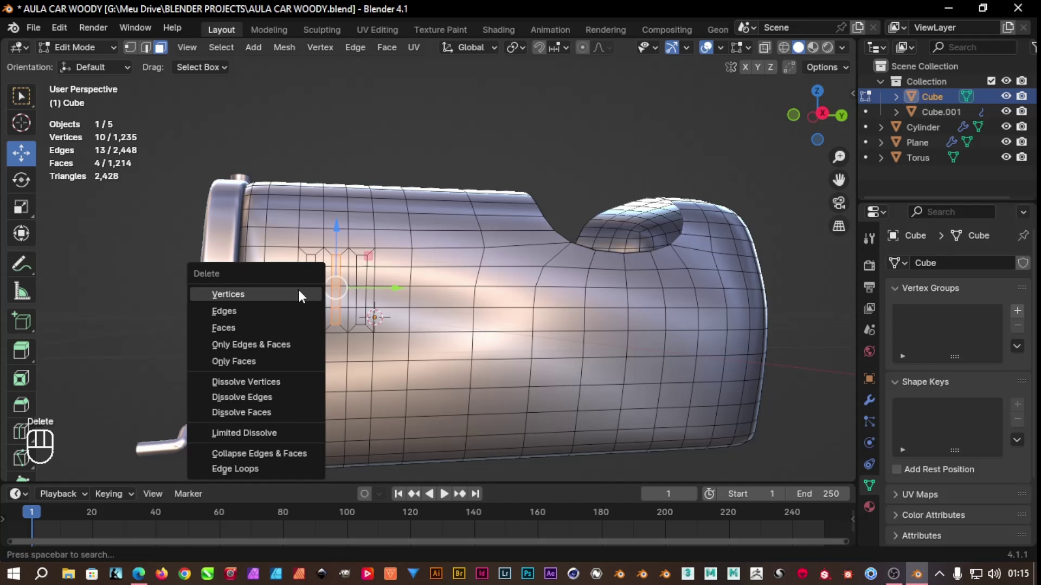
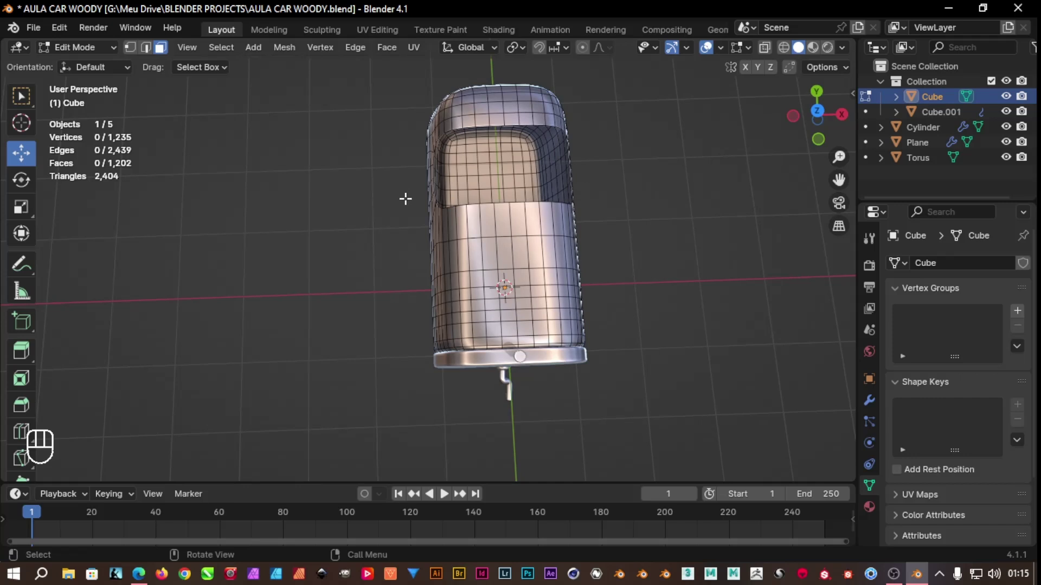
In wireframe, delete one lengthwise half of the body, undo it, and return to solid shading
{"action": "key", "text": "shift+z"}
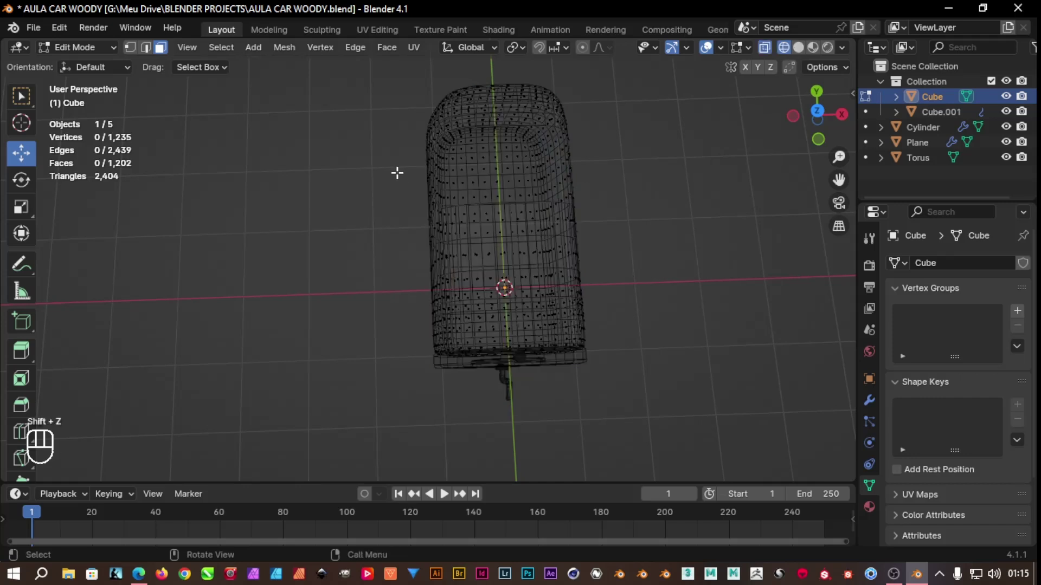
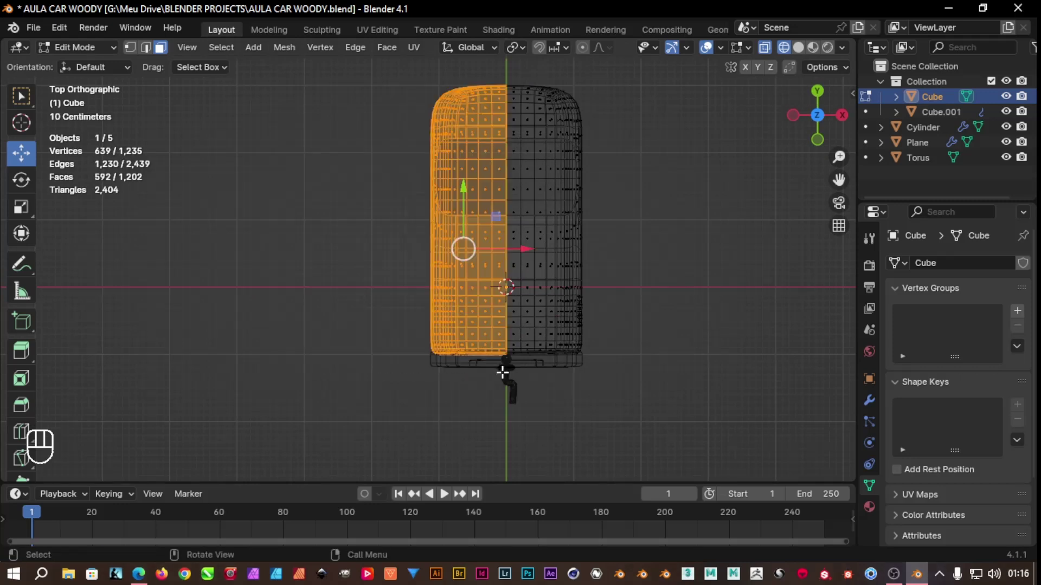
{"action": "key", "text": "Delete"}
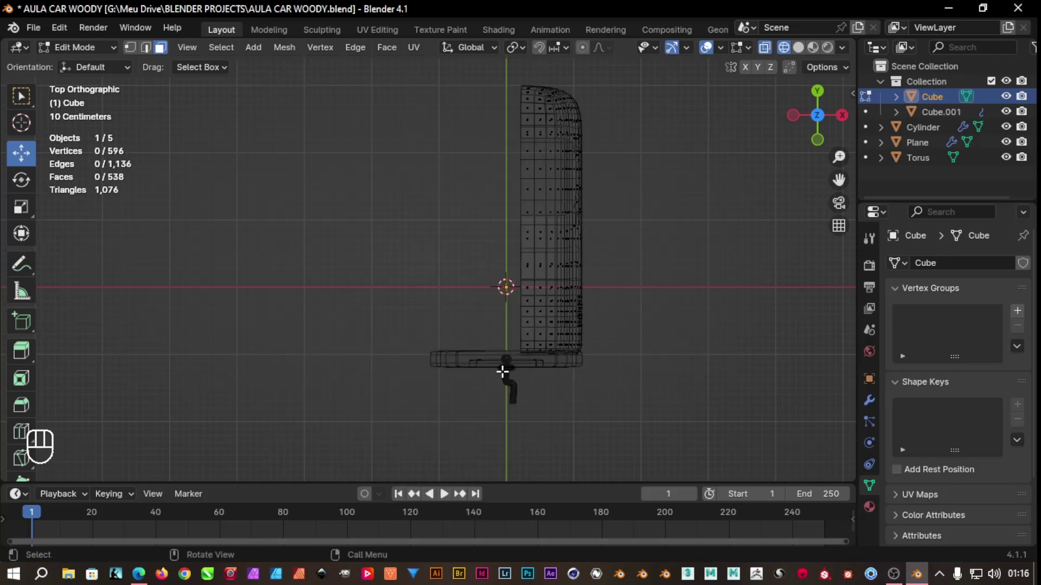
{"action": "key", "text": "ctrl+z"}
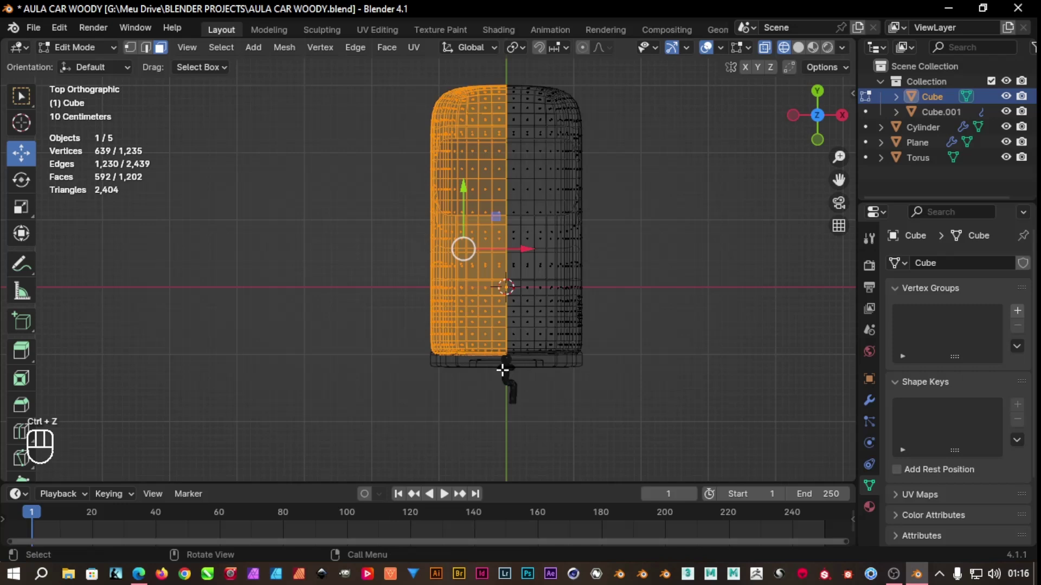
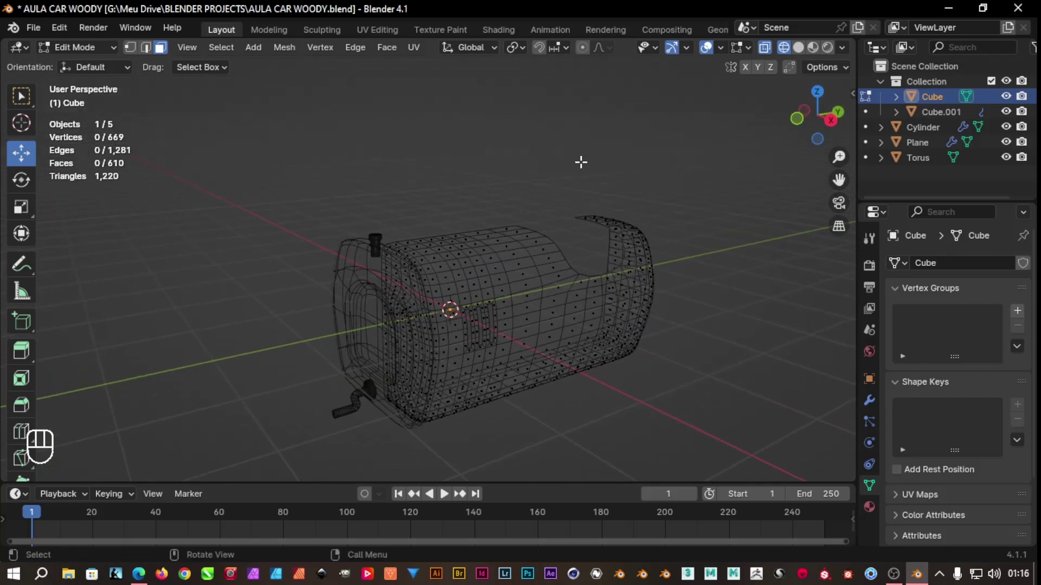
{"action": "key", "text": "shift+z"}
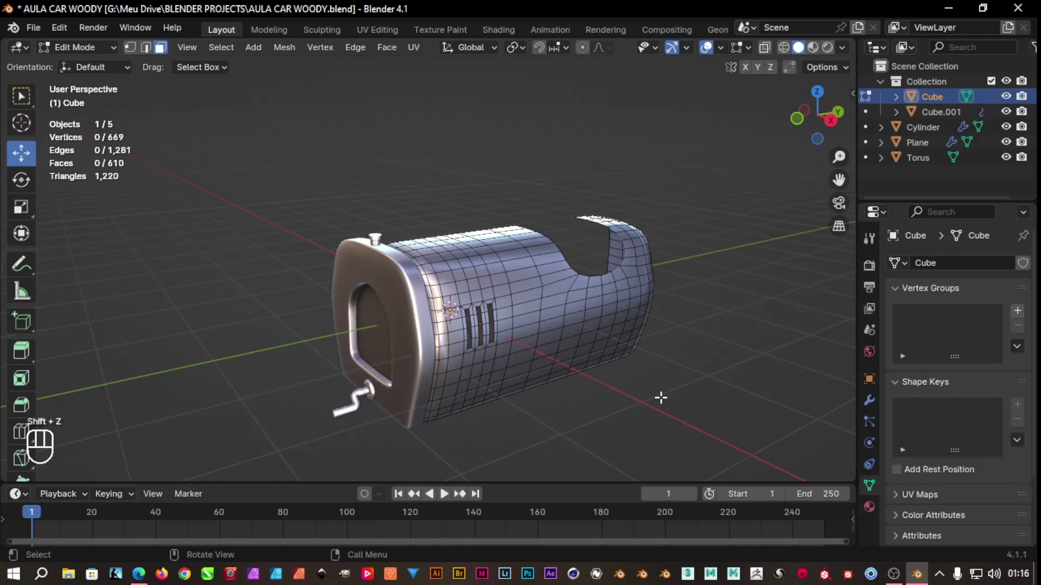
Add a Mirror modifier to the body with the halves joined at the centre
{"action": "key", "text": "Tab"}
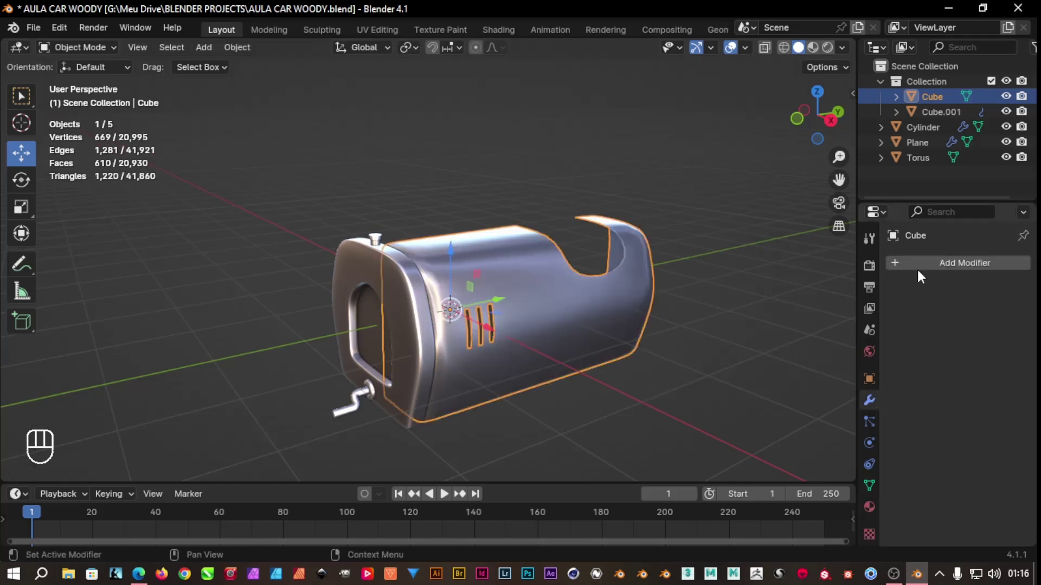
{"action": "left_click_drag", "start_coordinate": [926, 268], "coordinate": [841, 296]}
{"action": "key", "text": "r"}
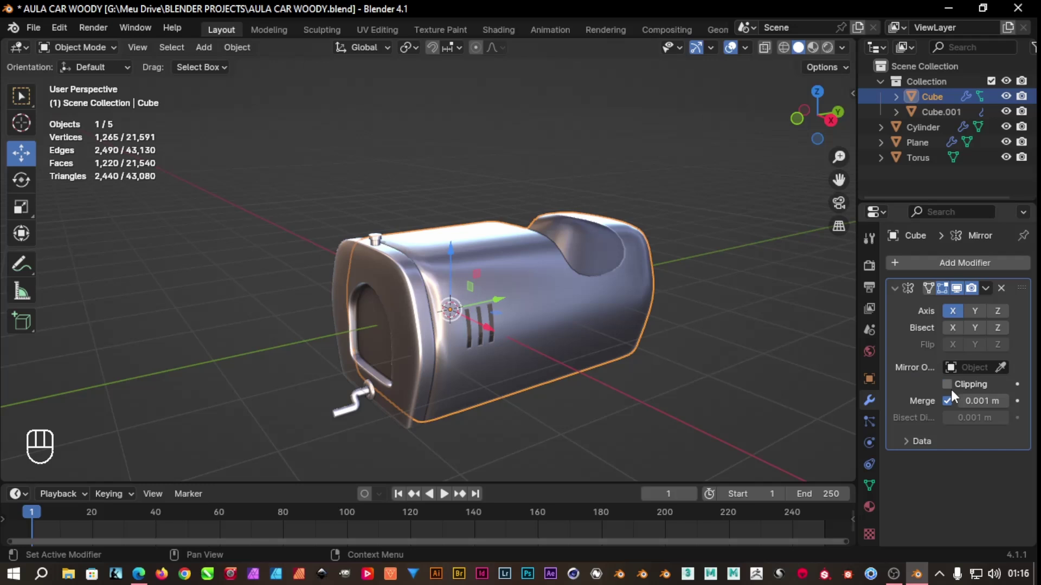
{"action": "left_click", "coordinate": [956, 396]}
Apply the Mirror modifier so the vent slots appear on both sides
{"action": "left_click_drag", "start_coordinate": [750, 428], "coordinate": [737, 408]}
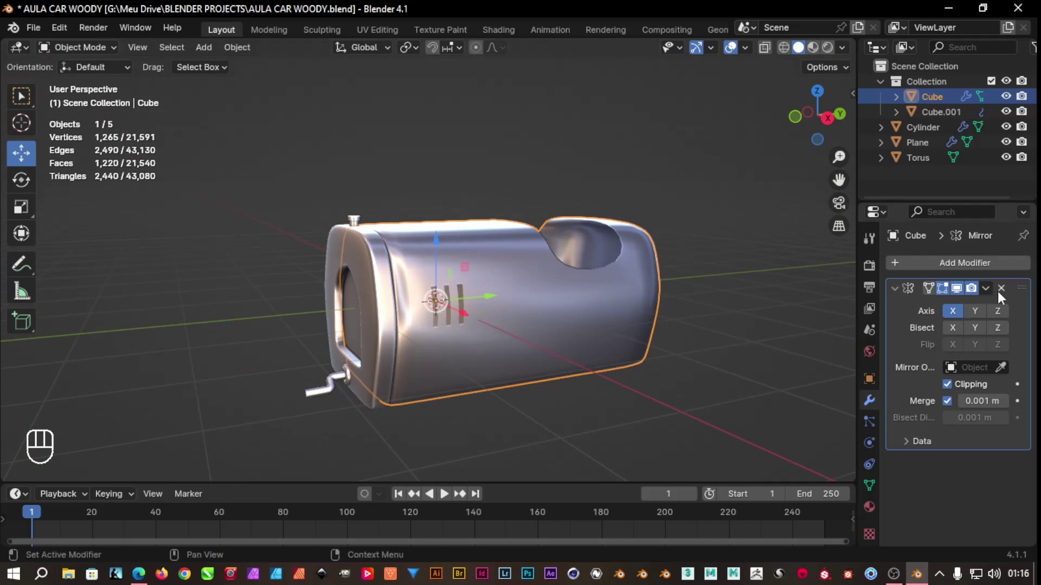
{"action": "left_click_drag", "start_coordinate": [991, 295], "coordinate": [964, 309]}
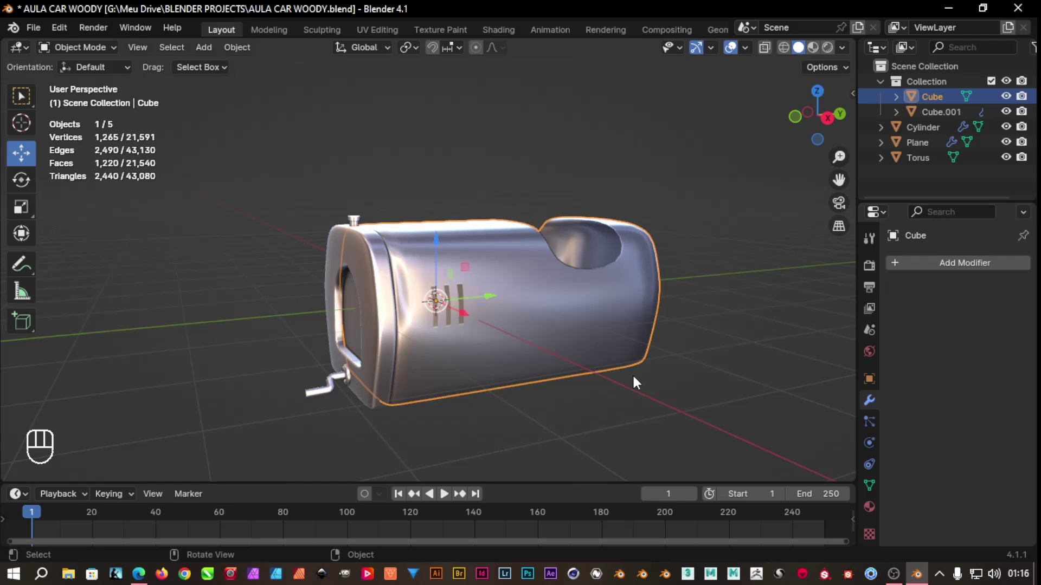
{"action": "left_click_drag", "start_coordinate": [586, 419], "coordinate": [600, 388]}
{"action": "left_click", "coordinate": [539, 325]}
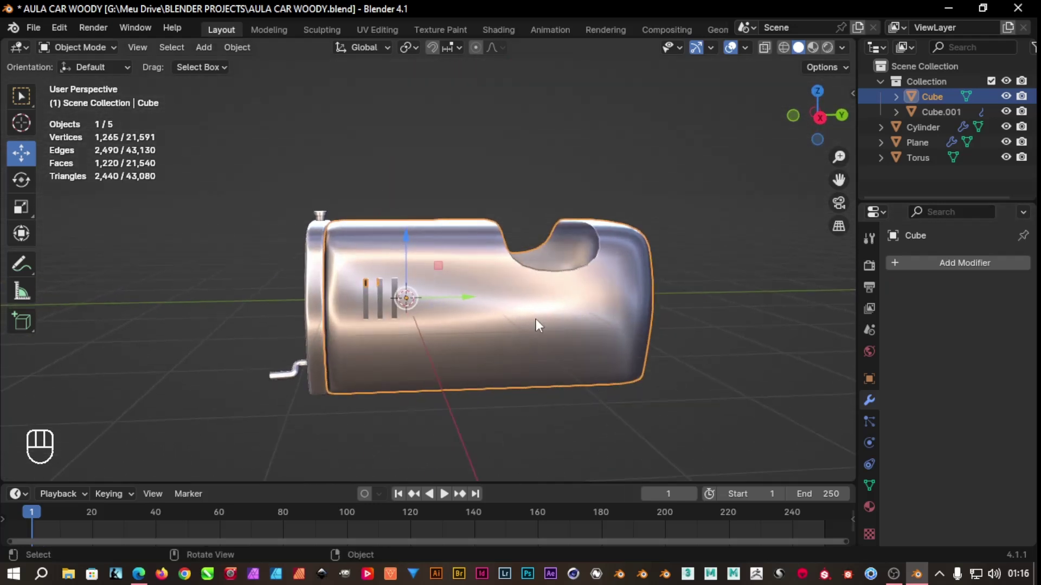
Smooth the body with level-2 subdivision and add a Solidify modifier at 0.1 m thickness
{"action": "key", "text": "ctrl+2"}
{"action": "left_click_drag", "start_coordinate": [607, 380], "coordinate": [610, 412]}
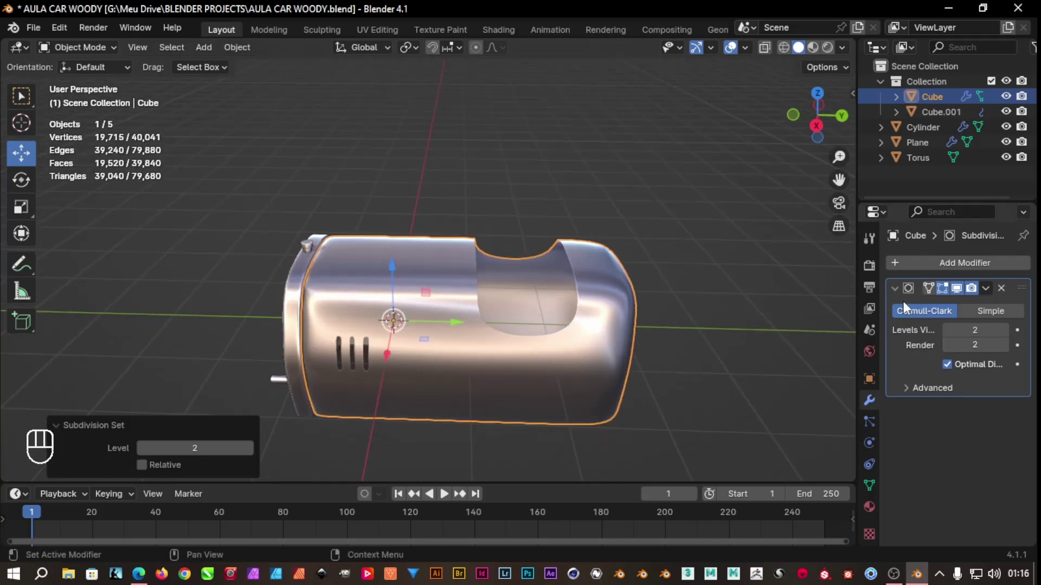
{"action": "left_click_drag", "start_coordinate": [983, 273], "coordinate": [881, 300]}
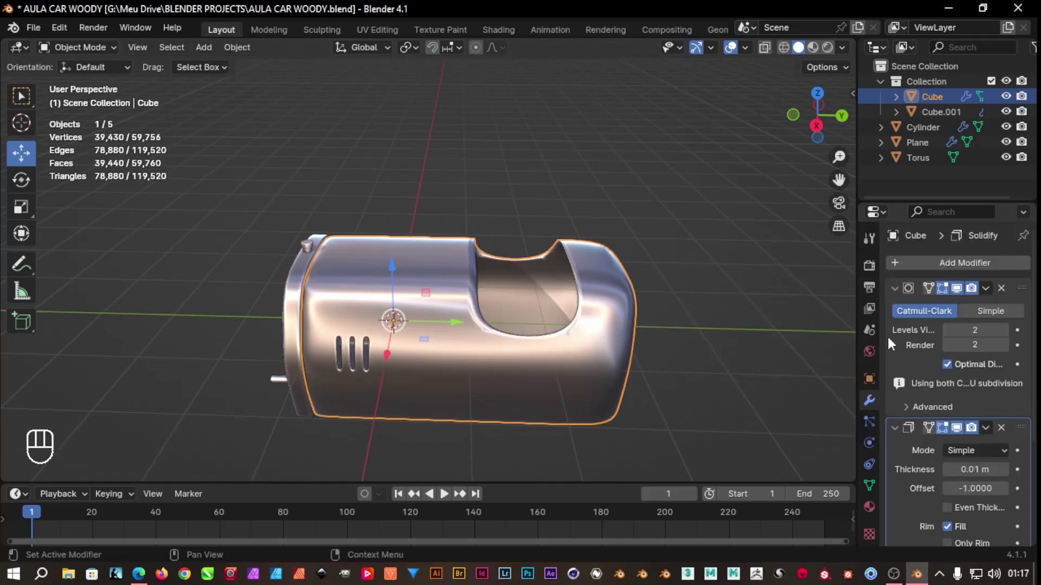
{"action": "left_click_drag", "start_coordinate": [1029, 432], "coordinate": [991, 291]}
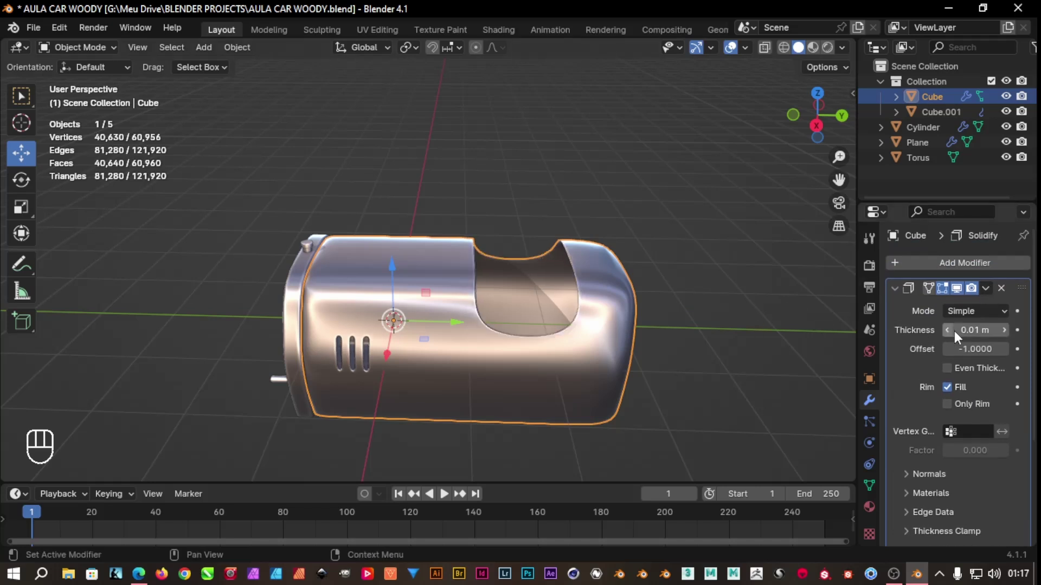
{"action": "left_click", "coordinate": [1008, 339]}
{"action": "left_click", "coordinate": [1008, 340]}
{"action": "left_click", "coordinate": [1008, 340]}
{"action": "left_click", "coordinate": [1008, 340]}
{"action": "left_click", "coordinate": [1008, 340]}
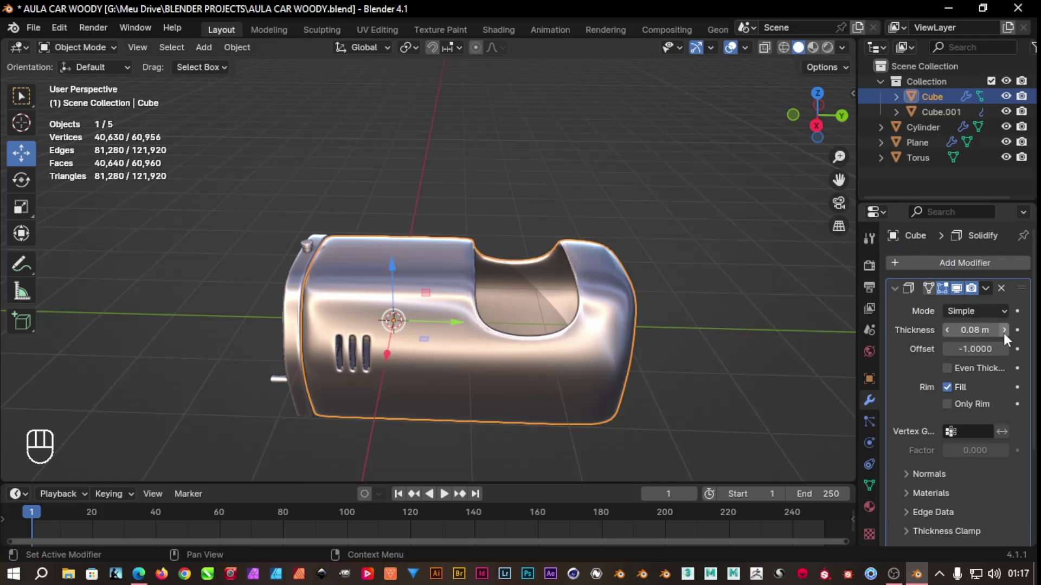
Orbit around the thickened, vented body to inspect it from the side and top
{"action": "left_click_drag", "start_coordinate": [652, 284], "coordinate": [686, 243]}
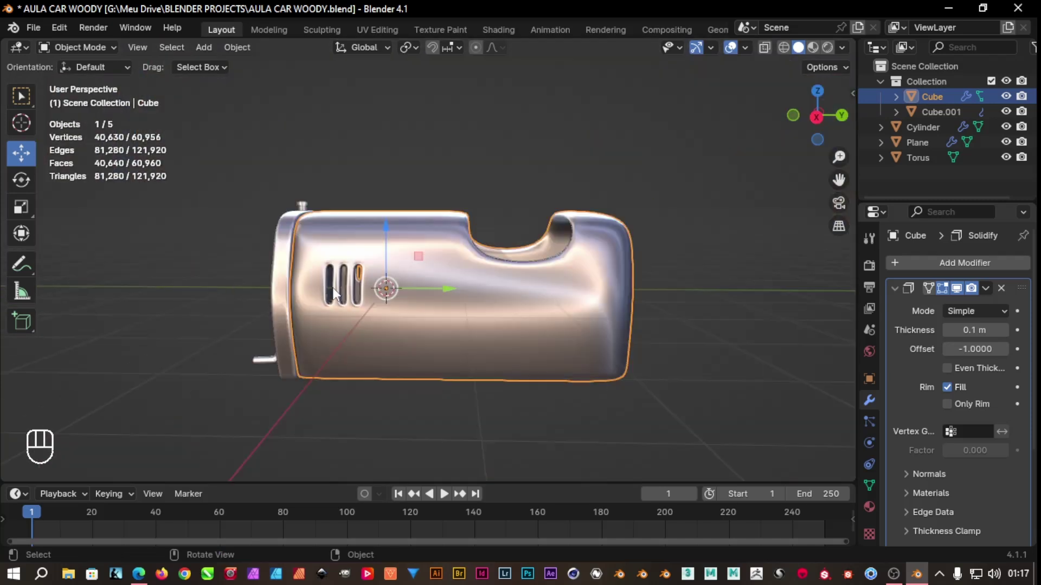
{"action": "left_click_drag", "start_coordinate": [417, 169], "coordinate": [509, 180]}
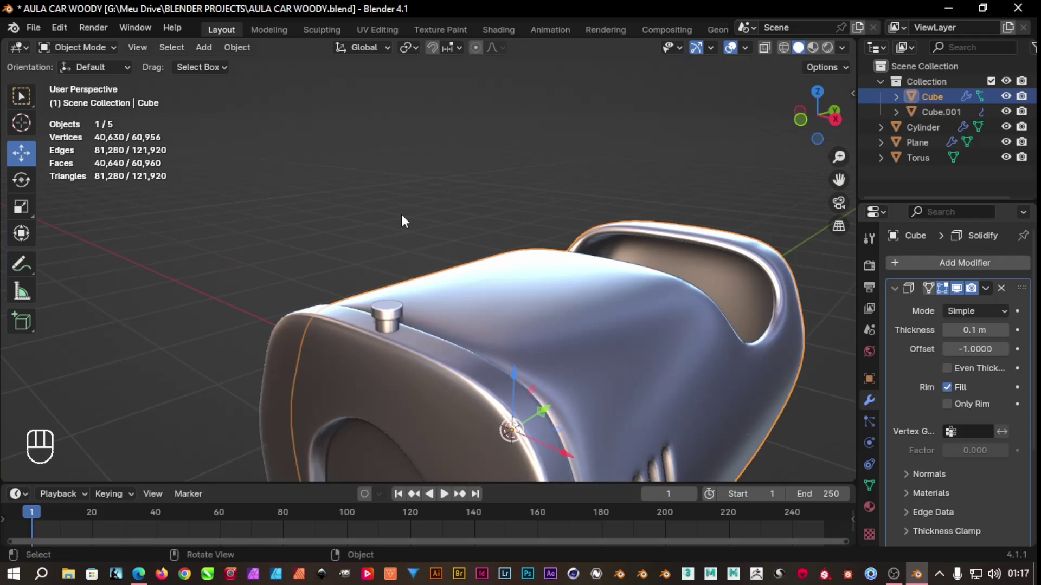
{"action": "left_click_drag", "start_coordinate": [377, 211], "coordinate": [383, 187]}
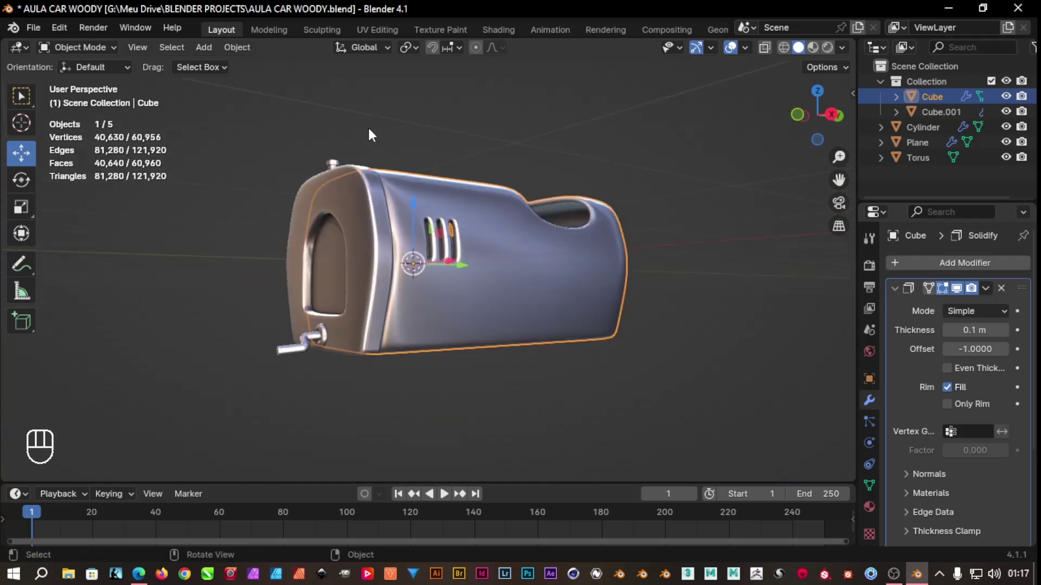
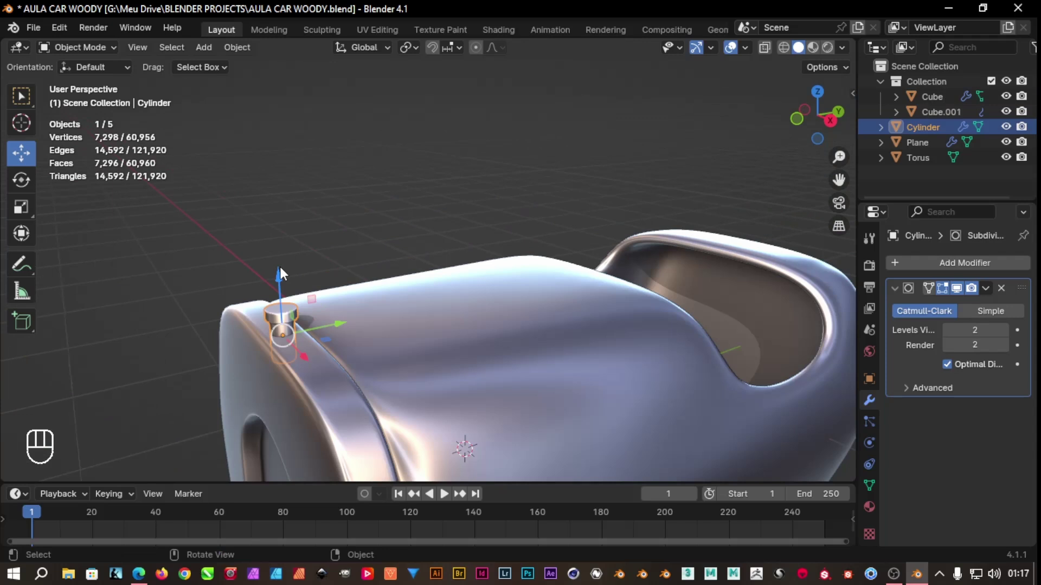
Scale the cap cylinder up and stretch it taller along Z
{"action": "key", "text": "s"}
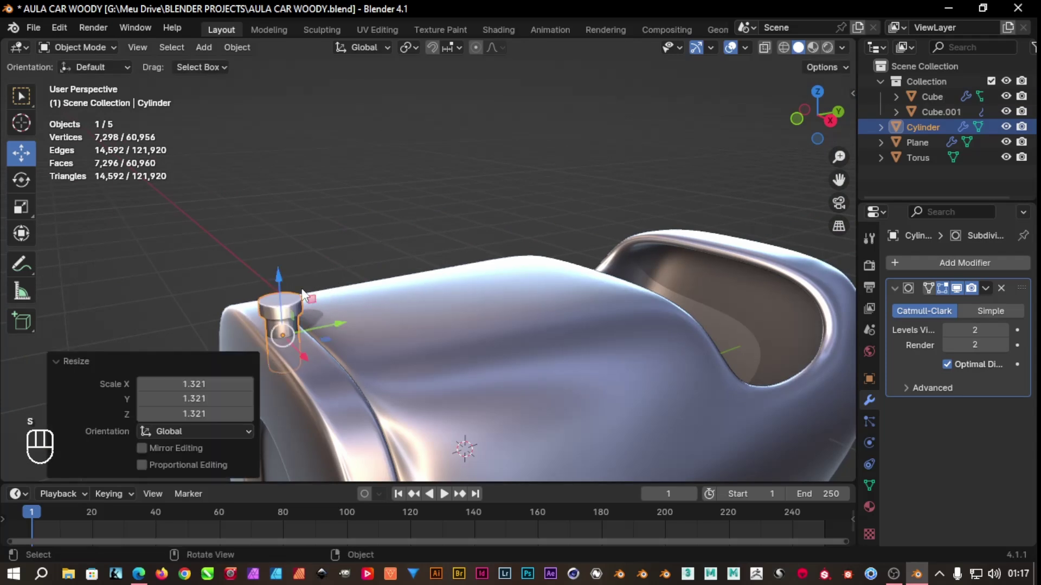
{"action": "key", "text": "s"}
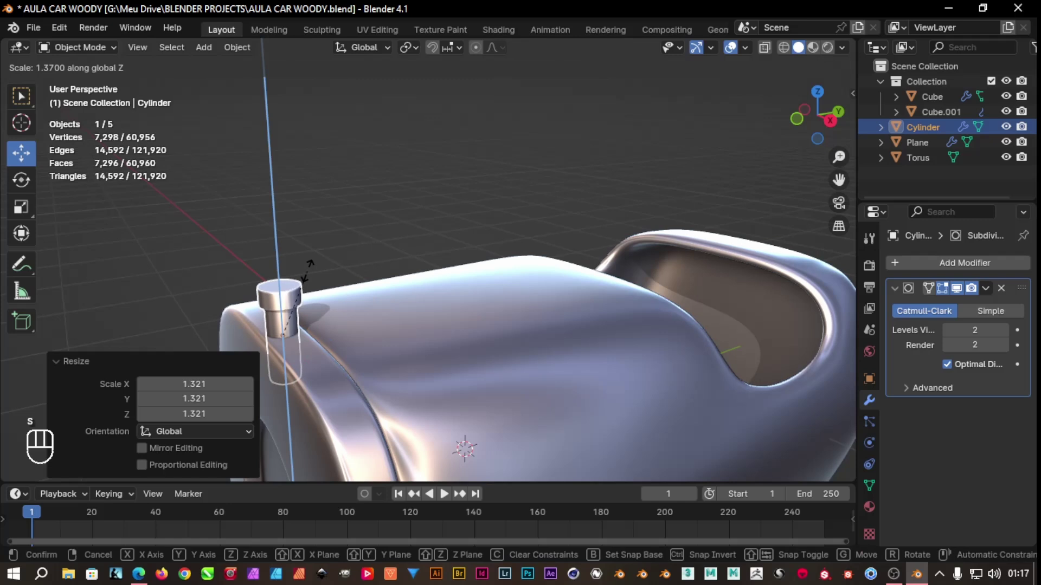
{"action": "left_click", "coordinate": [352, 221]}
{"action": "left_click", "coordinate": [292, 288]}
{"action": "left_click_drag", "start_coordinate": [353, 235], "coordinate": [348, 224]}
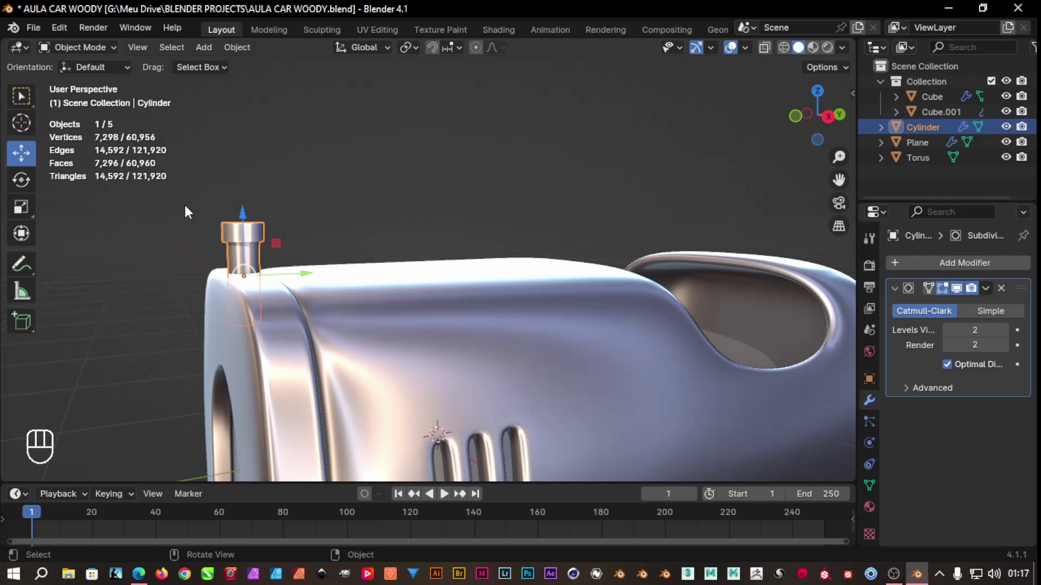
Widen the cap's top rim in Edit Mode and return to Object Mode
{"action": "key", "text": "Tab"}
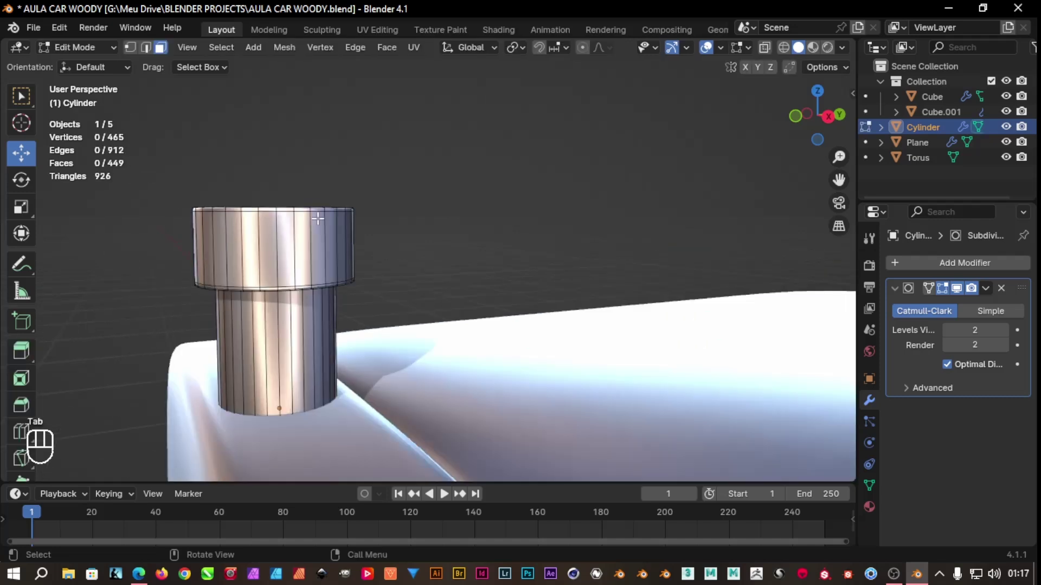
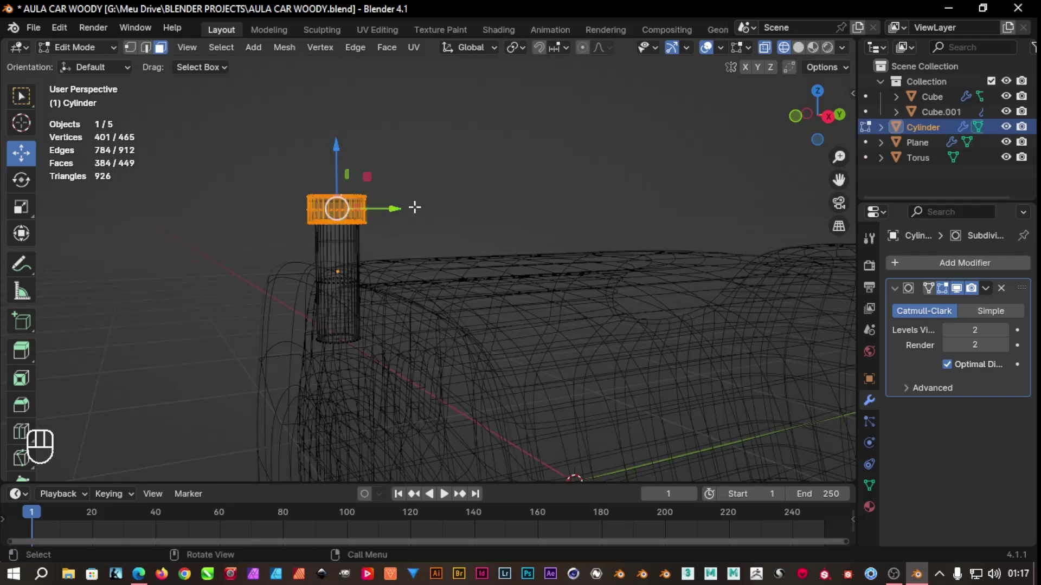
{"action": "key", "text": "s"}
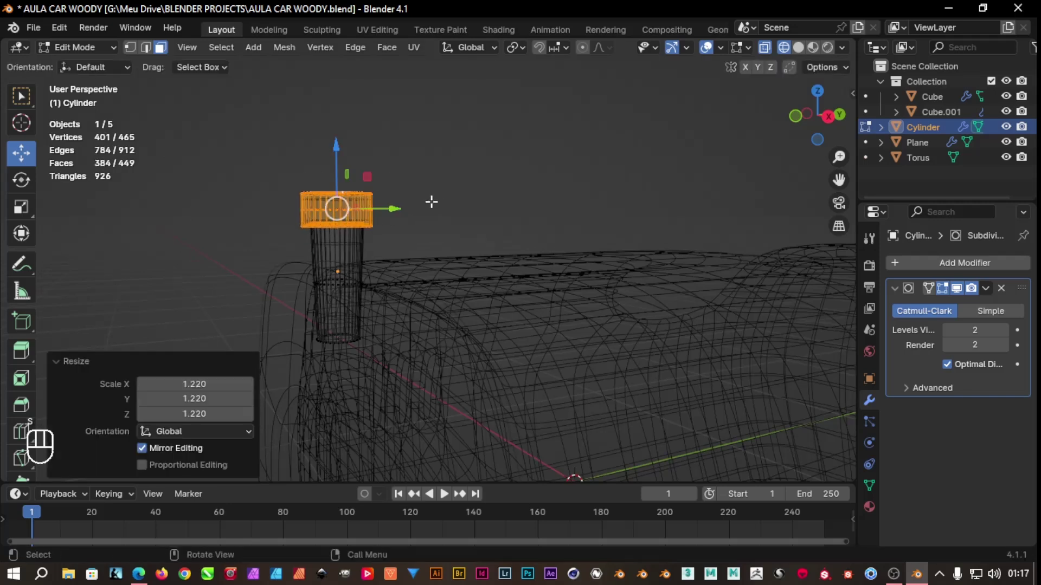
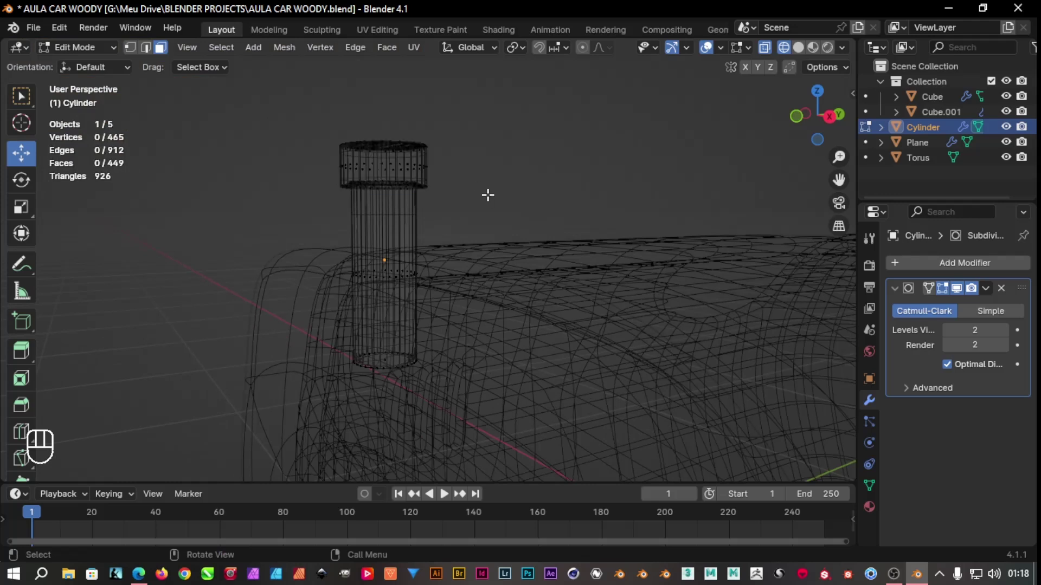
{"action": "key", "text": "shift+z"}
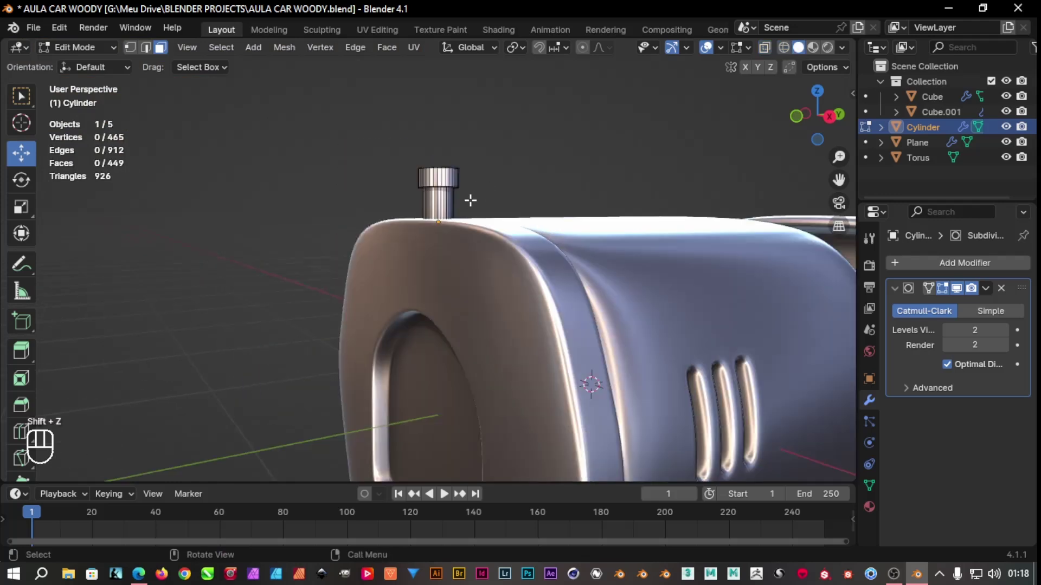
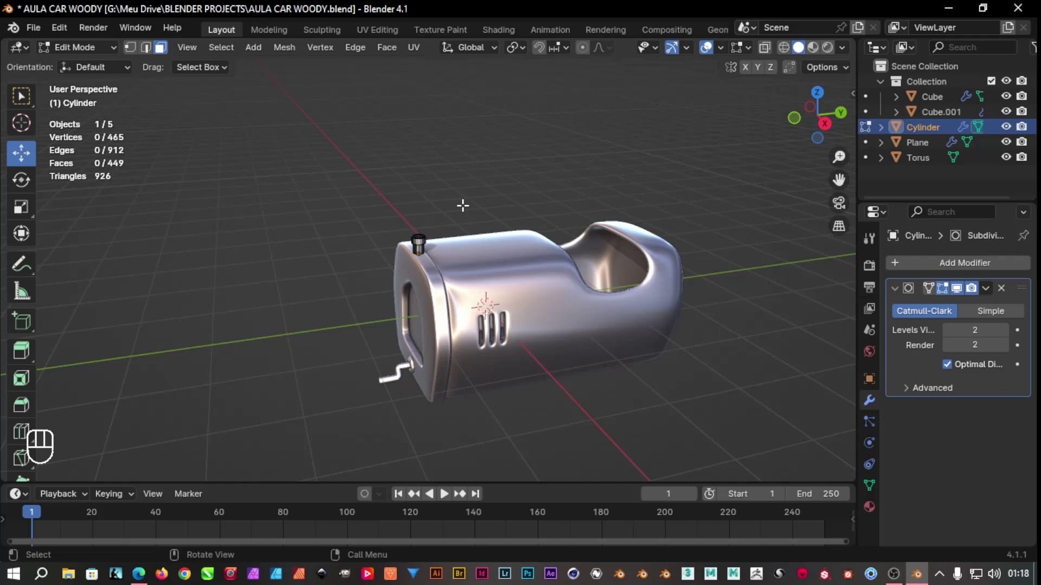
{"action": "key", "text": "Tab"}
{"action": "left_click_drag", "start_coordinate": [478, 200], "coordinate": [463, 343]}
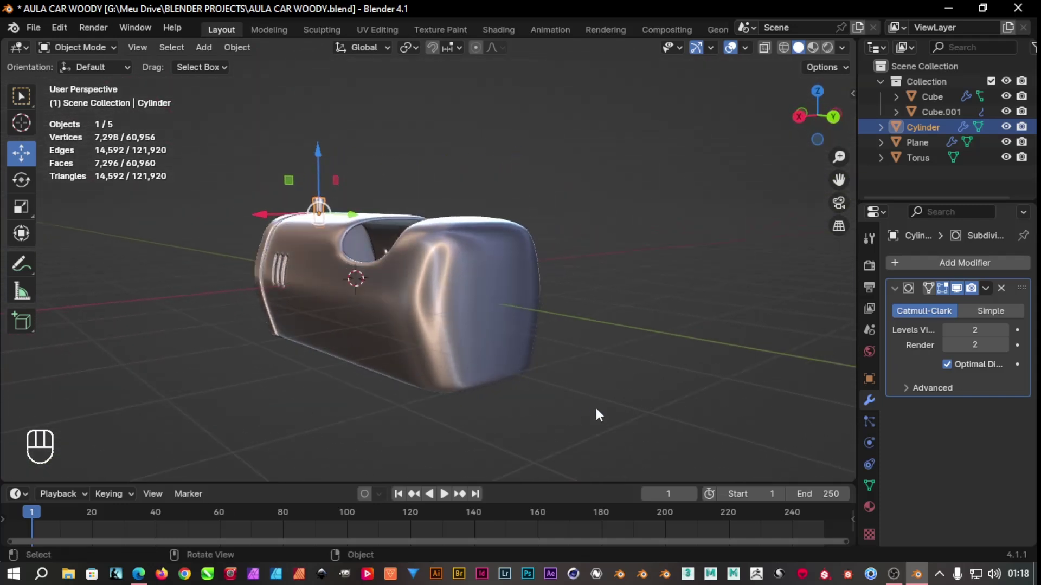
Add a mesh cylinder from the add-object search and rotate it onto its side
{"action": "left_click", "coordinate": [600, 411]}
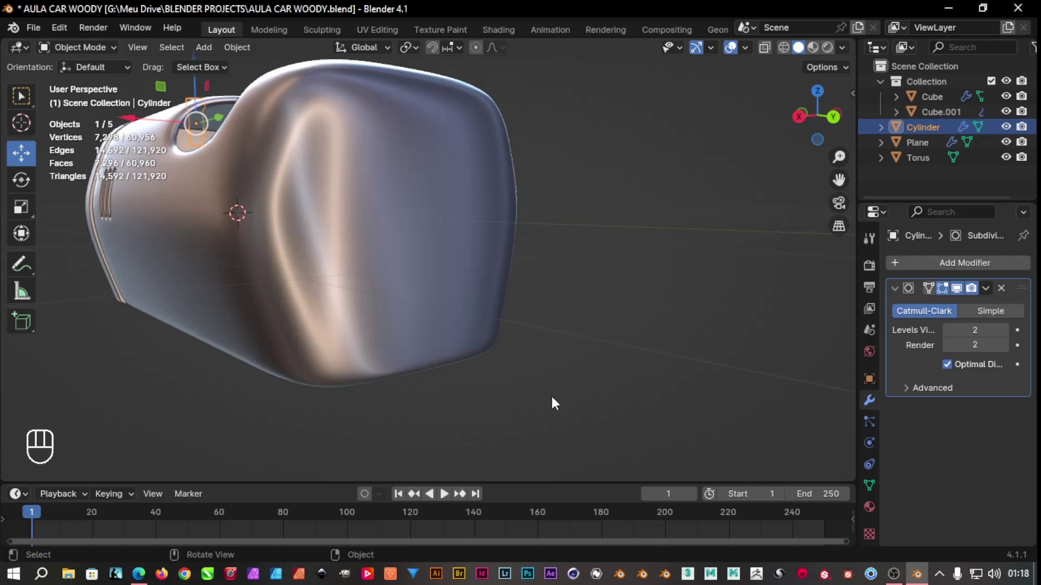
{"action": "key", "text": "shift+a"}
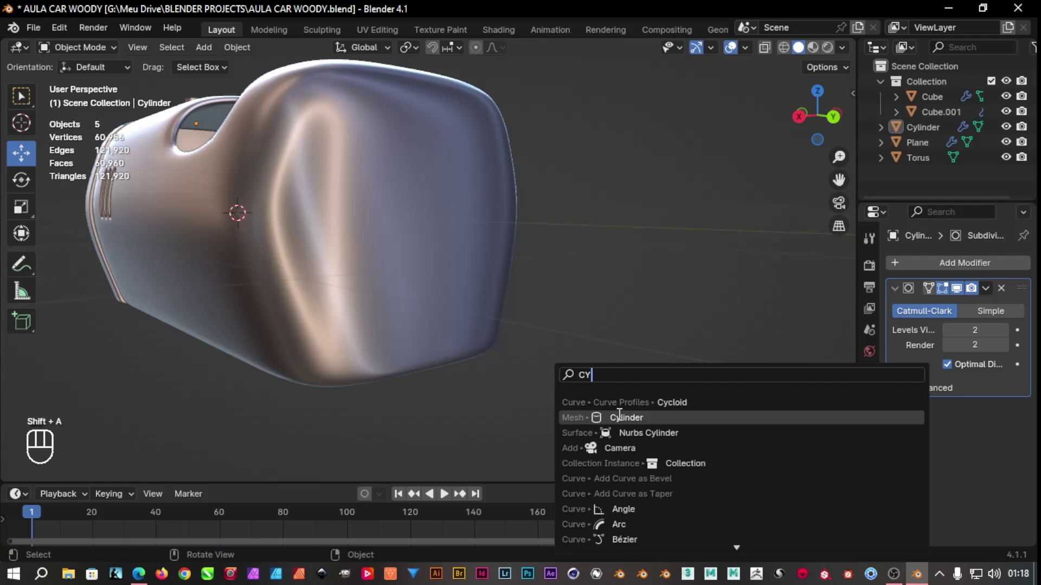
{"action": "left_click_drag", "start_coordinate": [464, 307], "coordinate": [514, 310]}
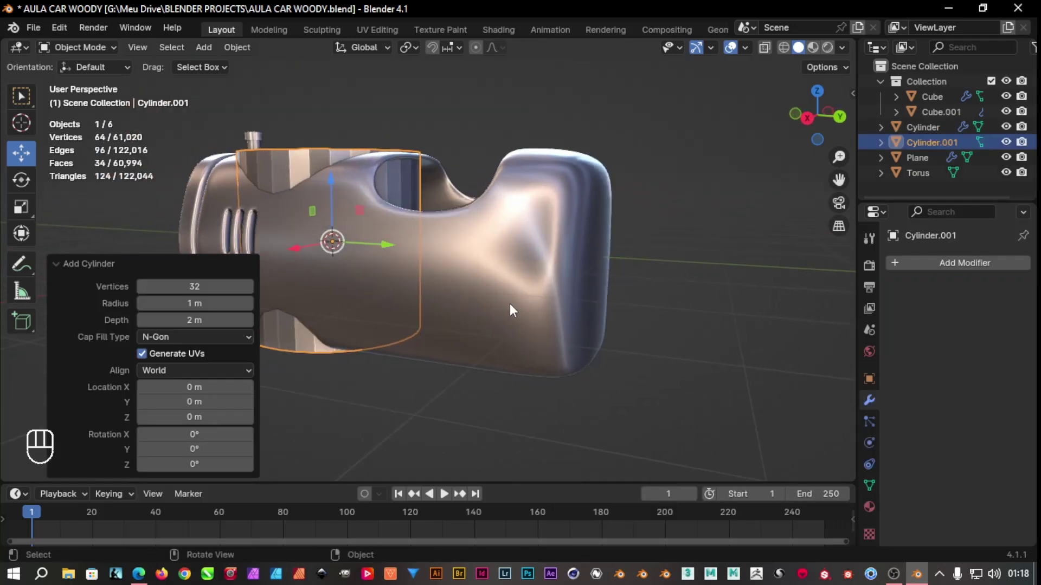
{"action": "key", "text": "r"}
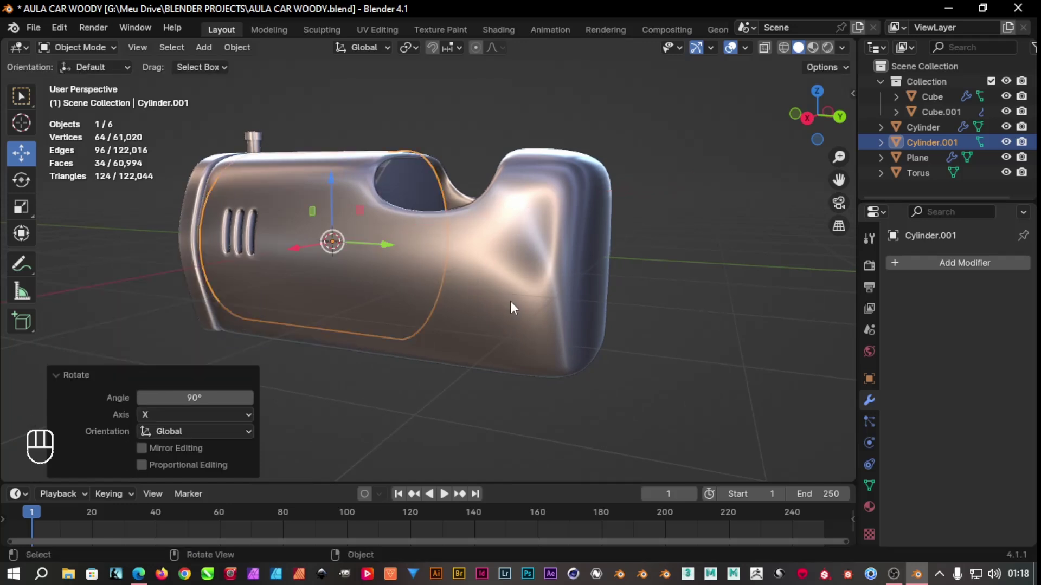
Move the cylinder along Y beside the body, shrink it, and lengthen it into a thin rod
{"action": "key", "text": "g"}
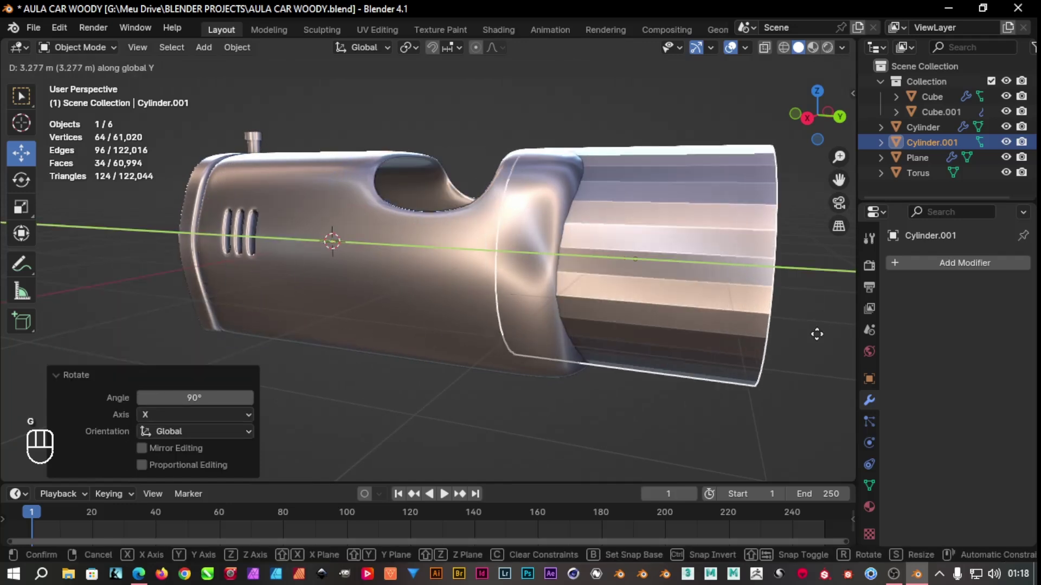
{"action": "key", "text": "s"}
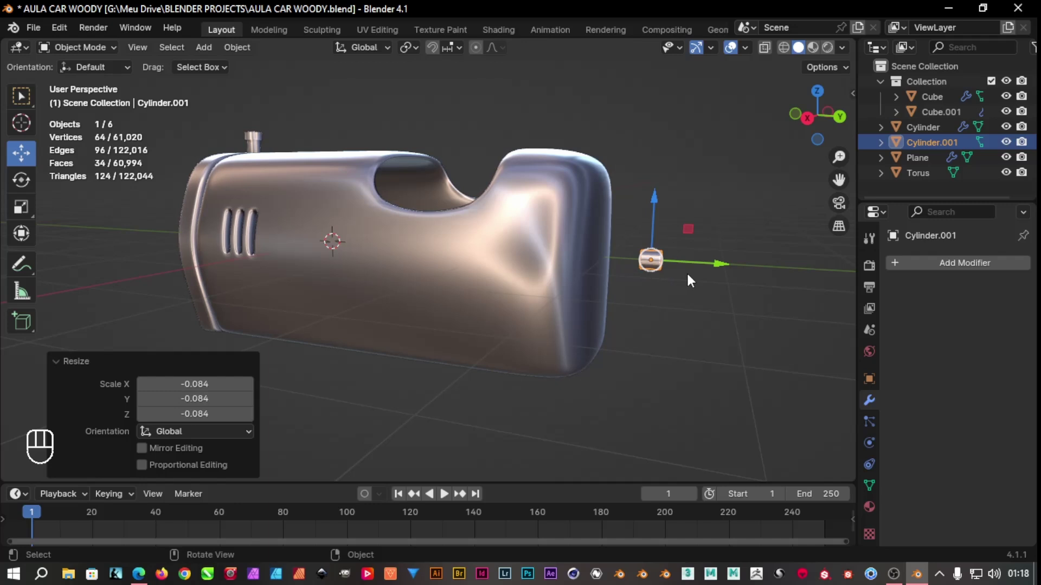
{"action": "key", "text": "s"}
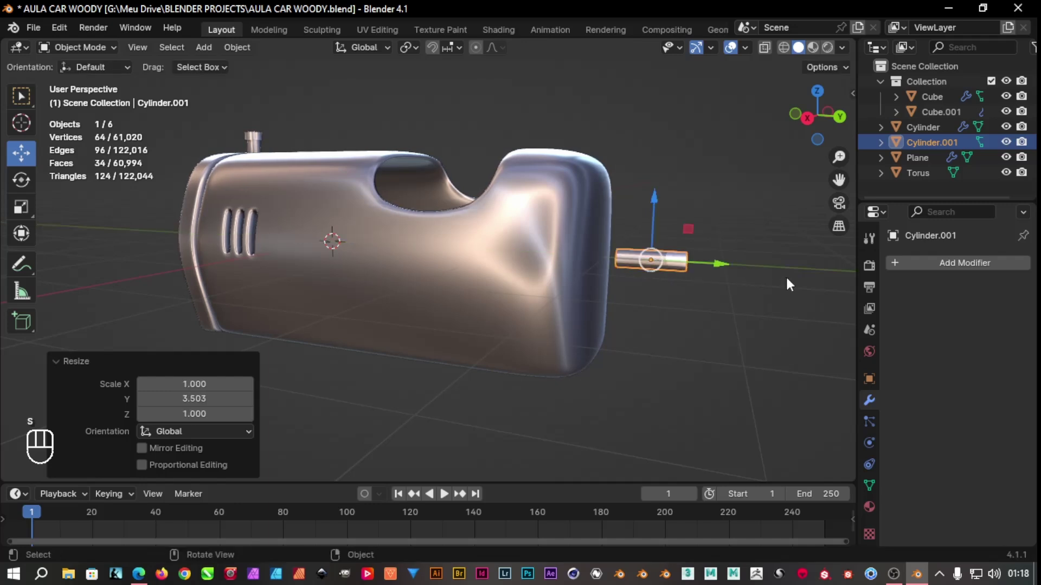
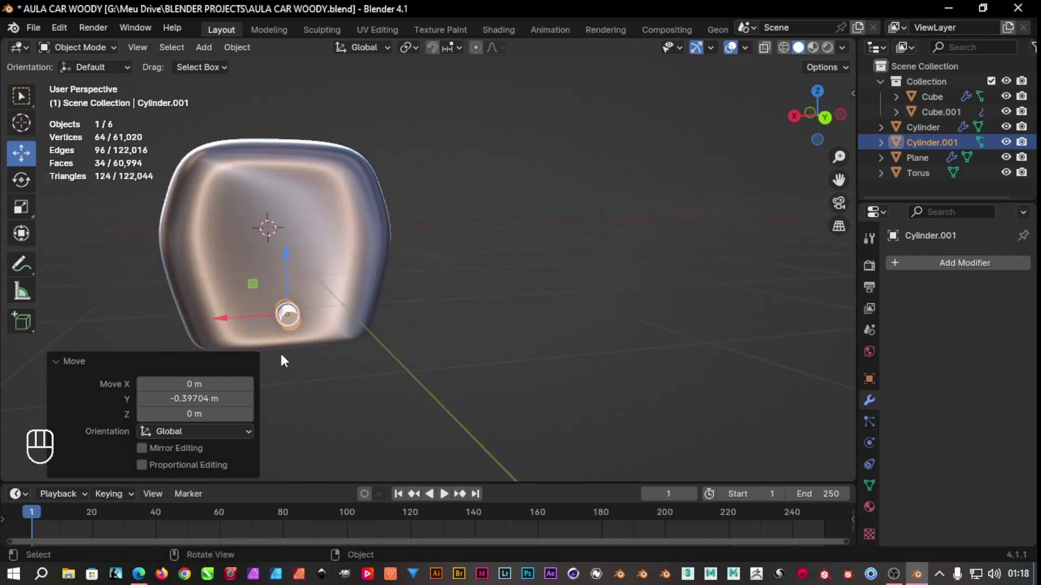
Edit the rod's mesh and flare its end ring wider to form the exhaust opening
{"action": "left_click_drag", "start_coordinate": [353, 361], "coordinate": [380, 357]}
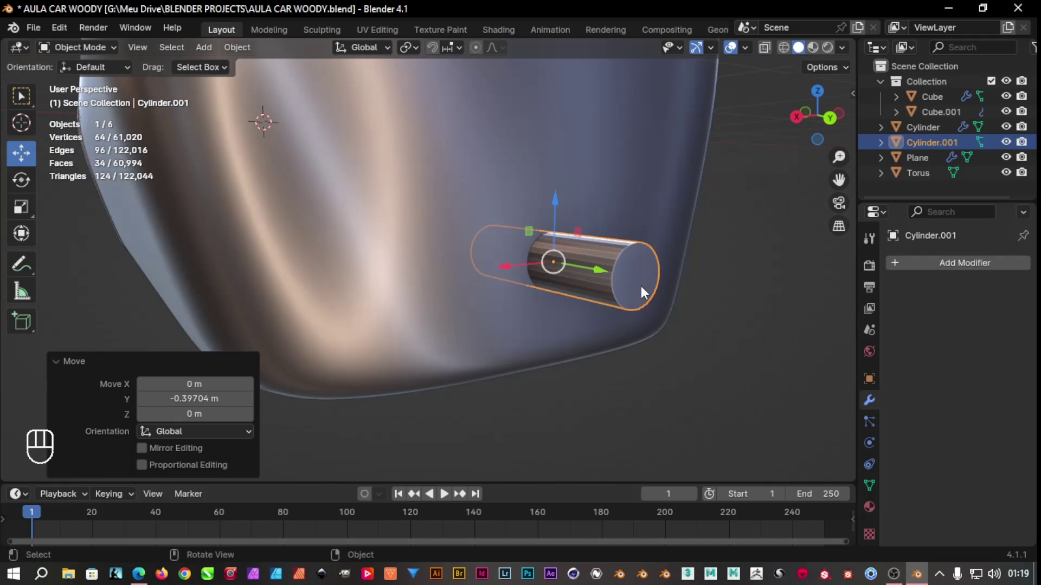
{"action": "key", "text": "Tab"}
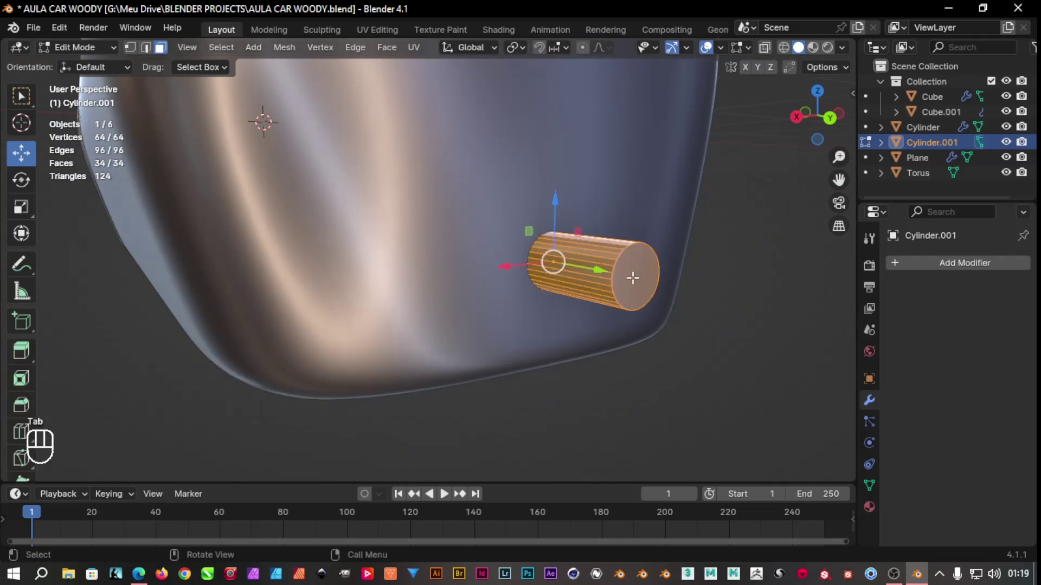
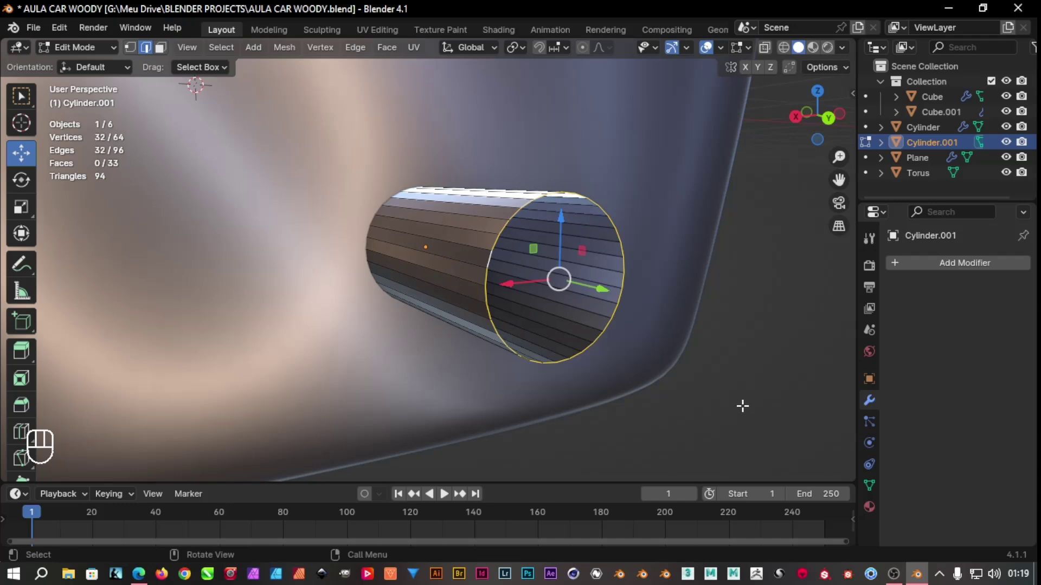
{"action": "key", "text": "s"}
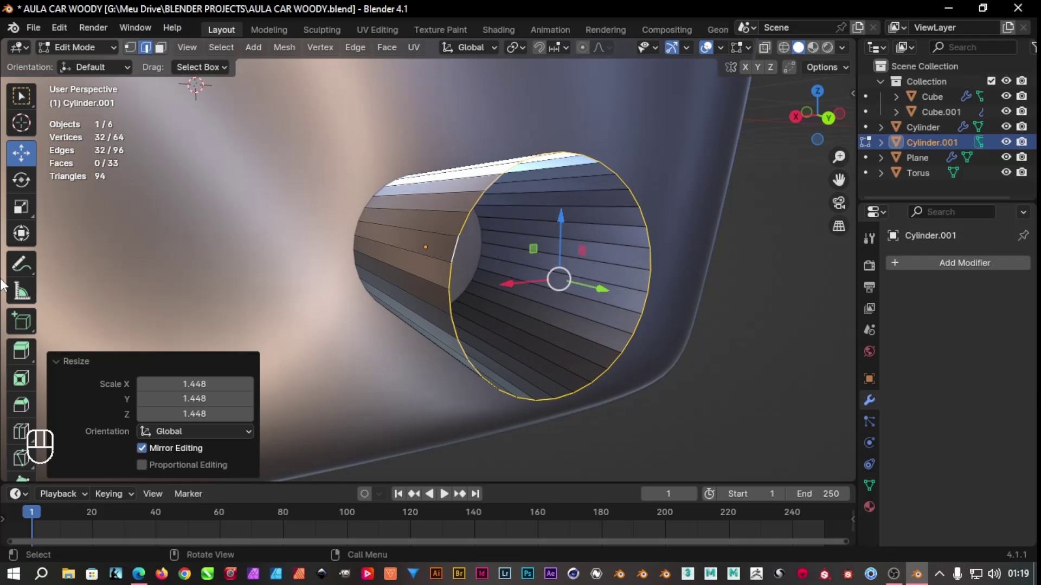
{"action": "left_click_drag", "start_coordinate": [380, 368], "coordinate": [386, 364]}
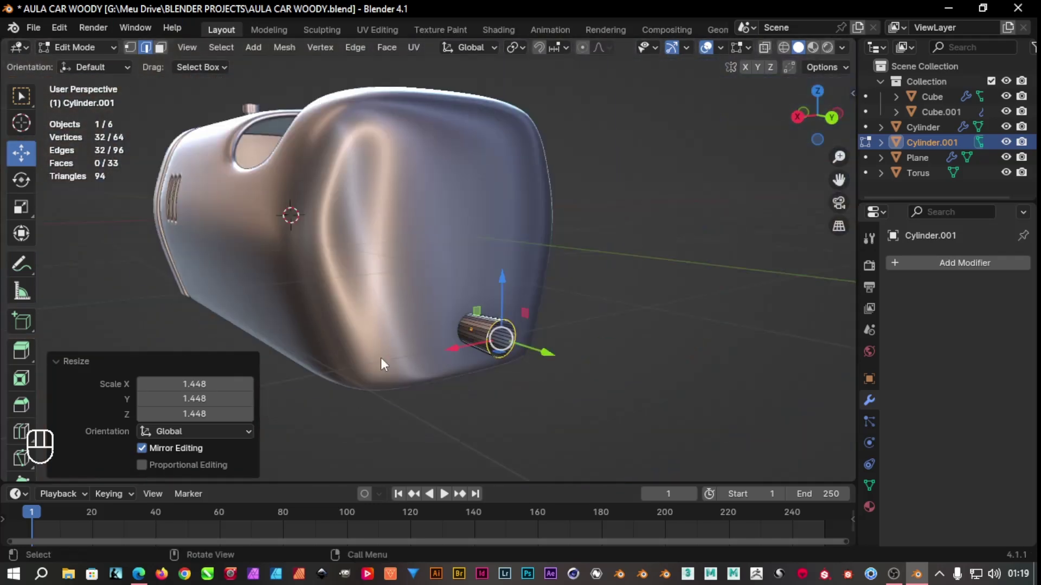
{"action": "middle_click", "coordinate": [460, 393]}
{"action": "left_click", "coordinate": [603, 372]}
Loop-cut and bevel the pipe's edges, then extrude and shrink the end ring into a rim
{"action": "key", "text": "ctrl+r"}
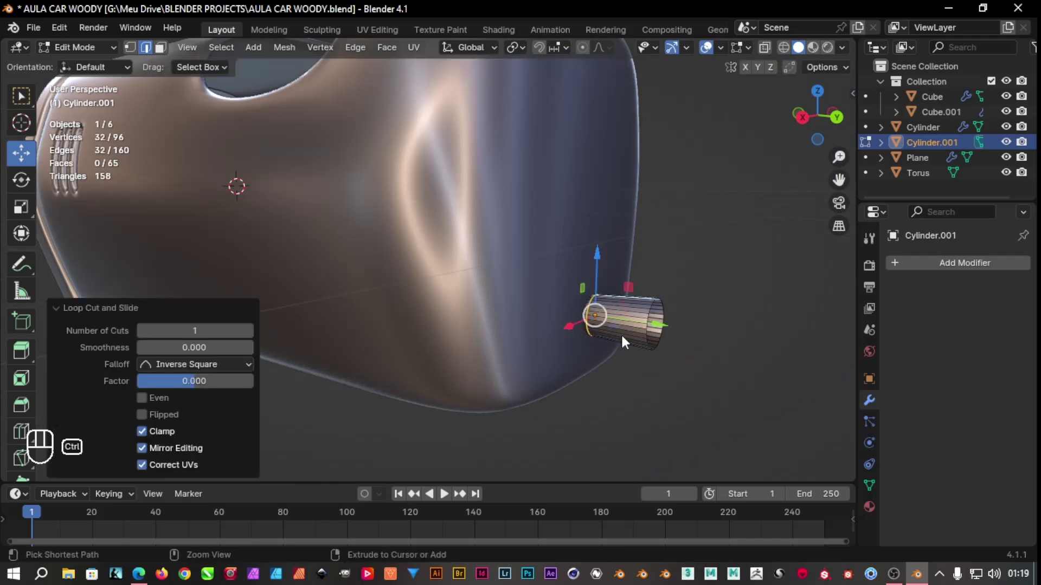
{"action": "key", "text": "ctrl+b"}
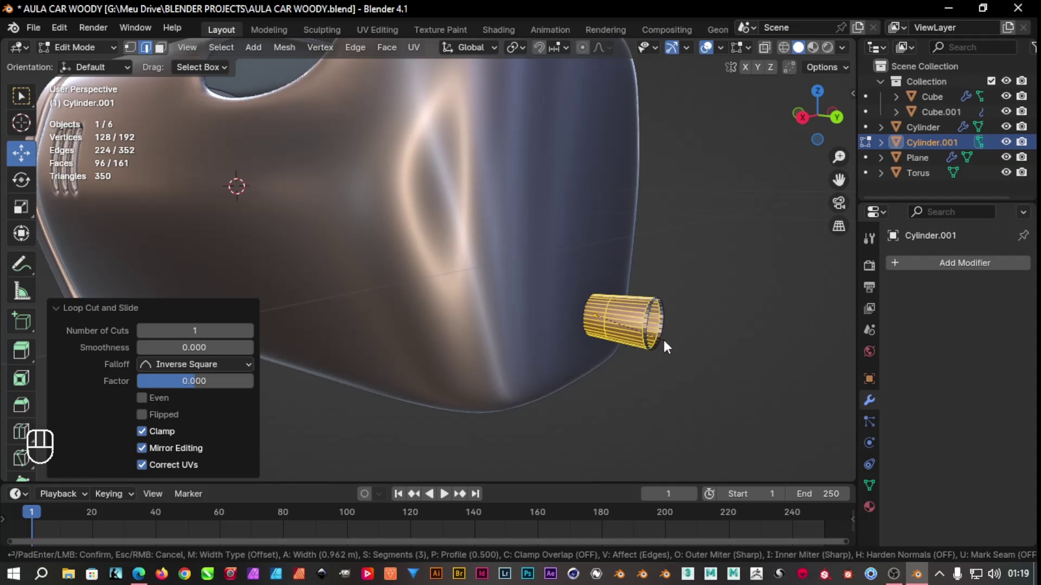
{"action": "left_click_drag", "start_coordinate": [688, 357], "coordinate": [499, 379]}
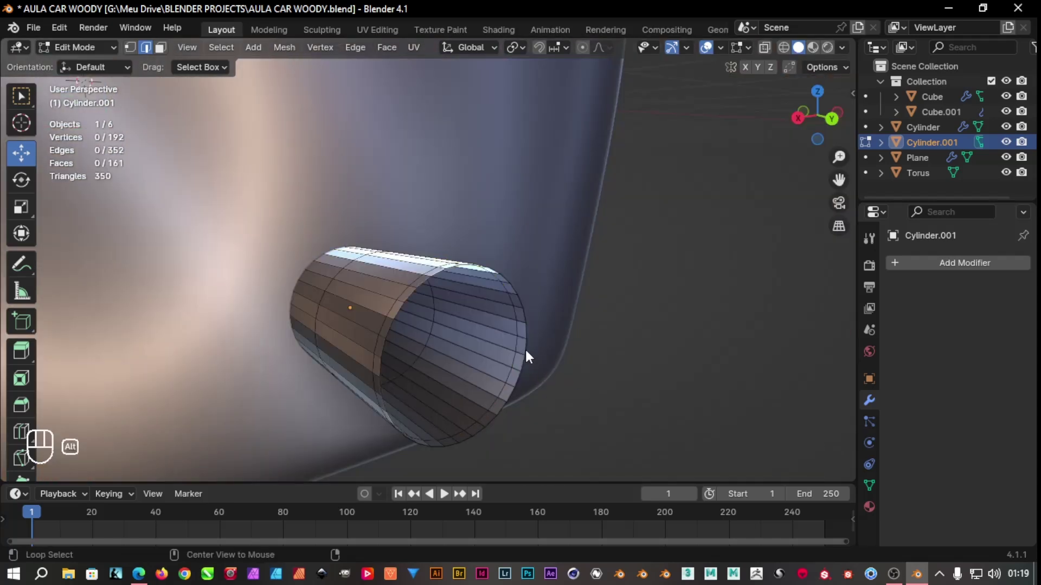
{"action": "left_click", "coordinate": [530, 356]}
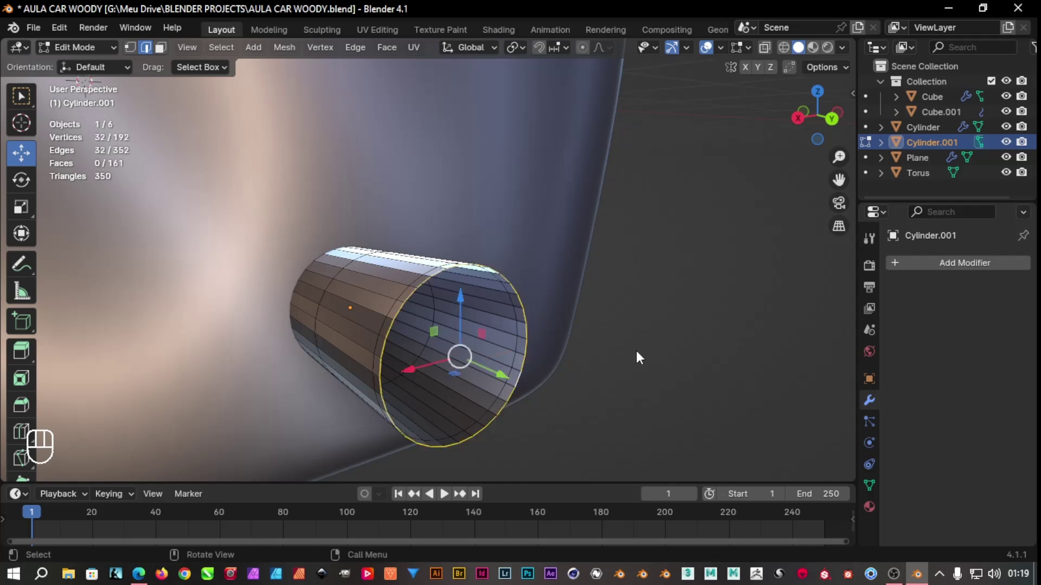
{"action": "key", "text": "e"}
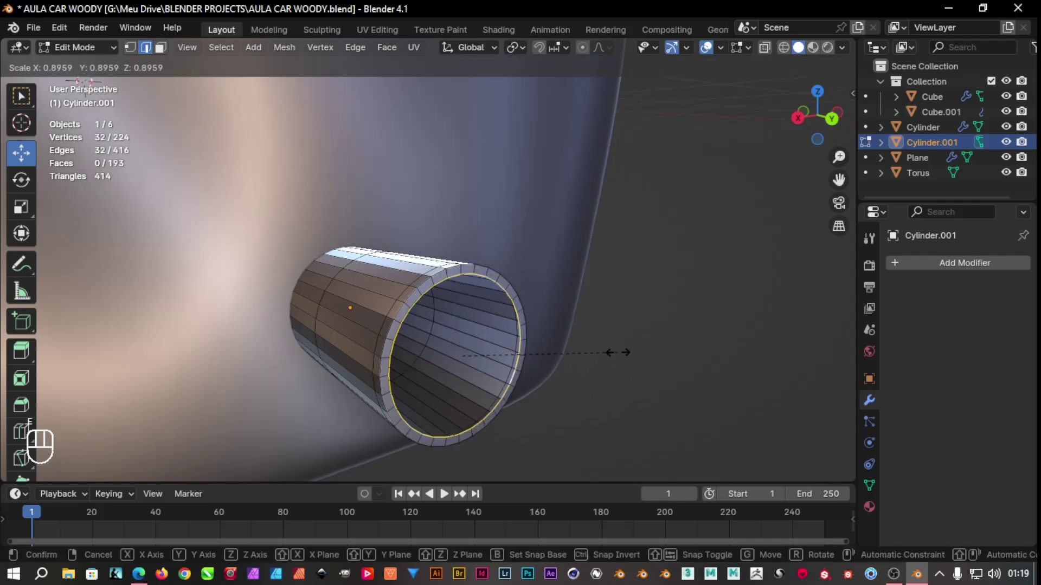
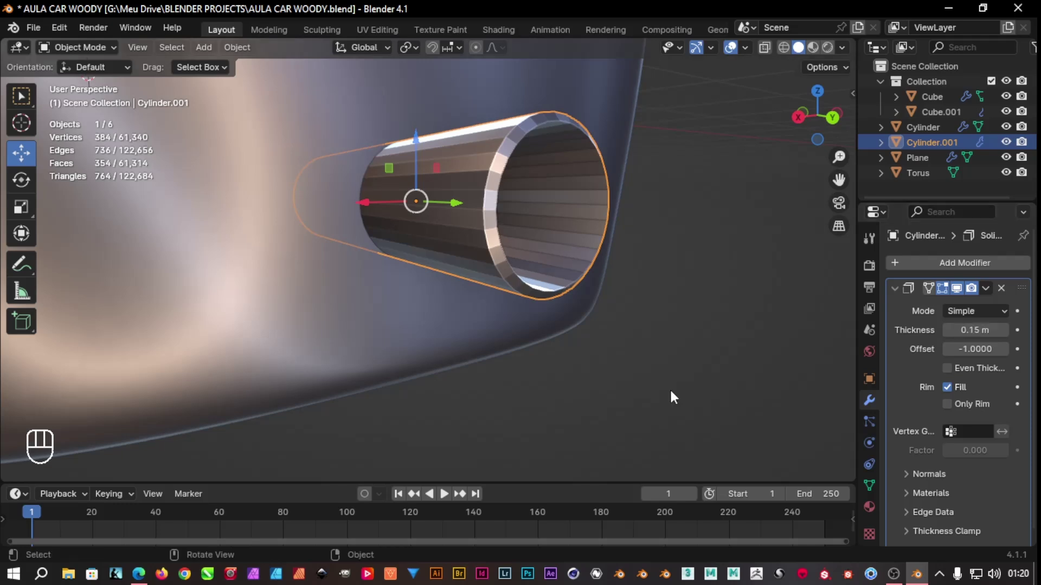
Give the exhaust pipe a Bevel modifier with a 0.15 m amount
{"action": "left_click", "coordinate": [675, 398]}
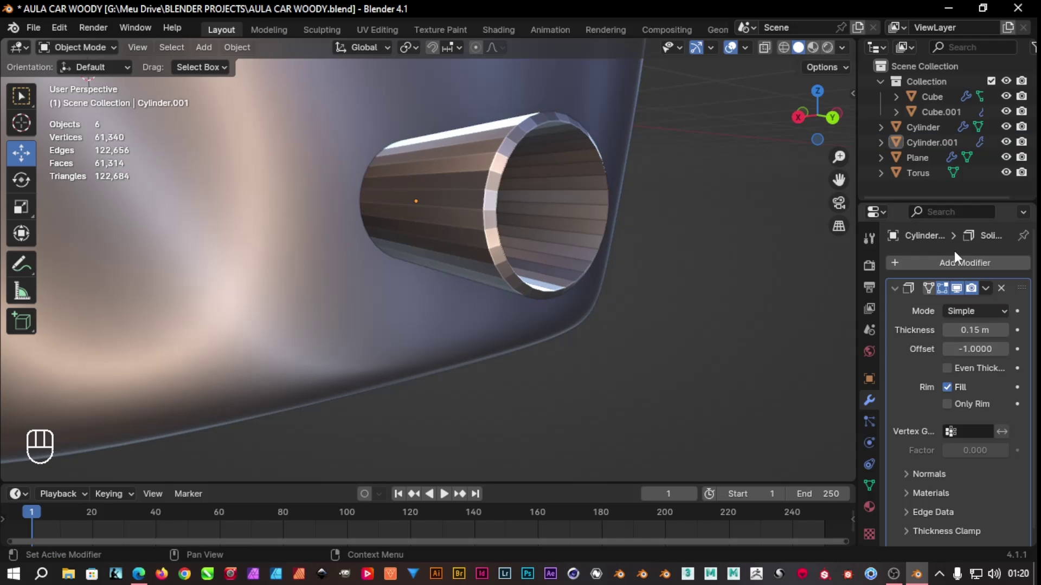
{"action": "left_click_drag", "start_coordinate": [979, 265], "coordinate": [916, 293]}
{"action": "left_click", "coordinate": [900, 294]}
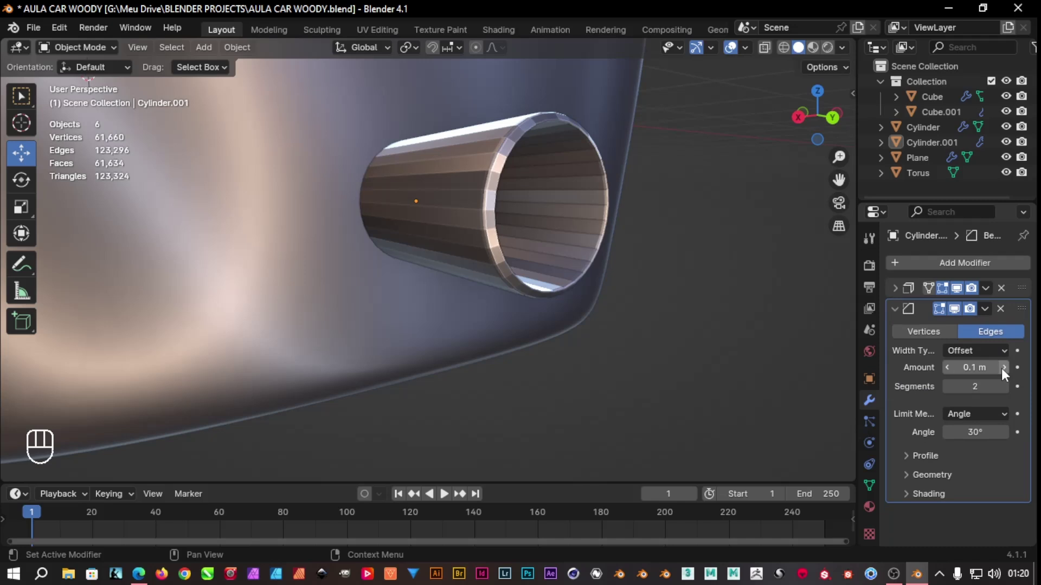
{"action": "left_click", "coordinate": [1006, 375]}
{"action": "left_click", "coordinate": [1005, 374]}
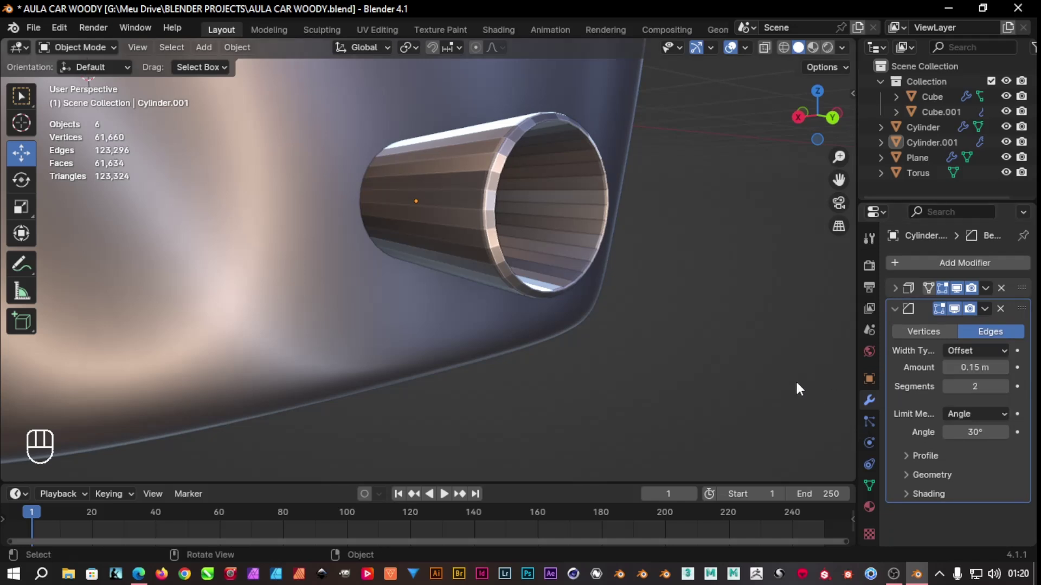
{"action": "left_click", "coordinate": [903, 314]}
Shade the pipe smooth and add a Subdivision Surface modifier on top
{"action": "left_click_drag", "start_coordinate": [453, 179], "coordinate": [420, 108]}
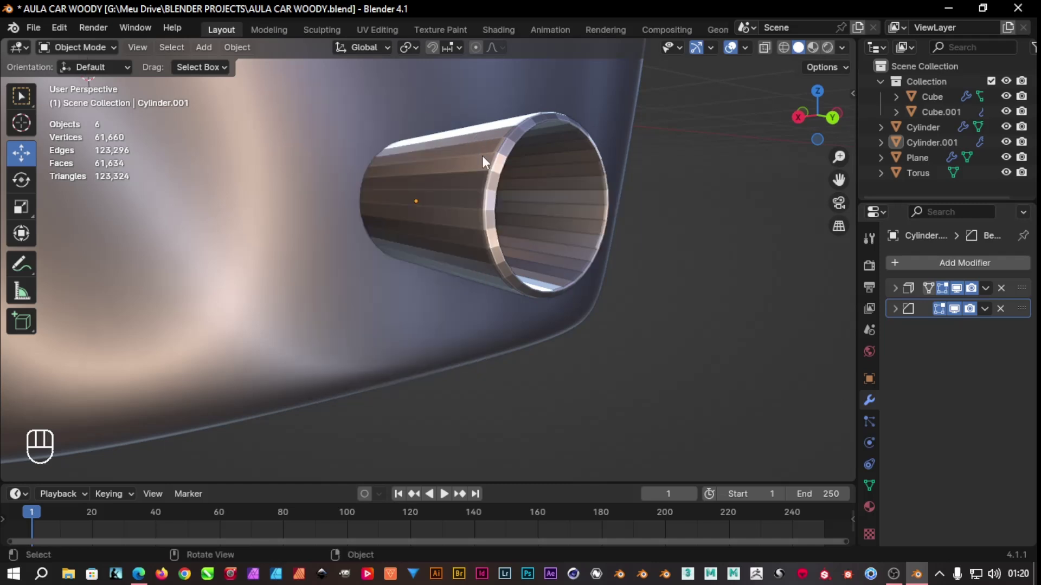
{"action": "left_click", "coordinate": [497, 174]}
{"action": "right_click", "coordinate": [498, 174]}
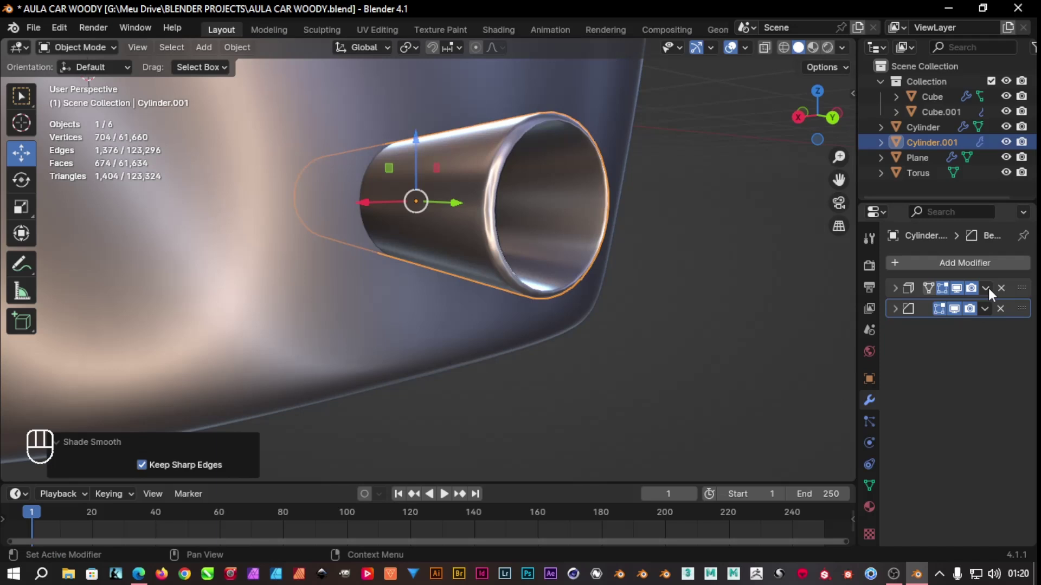
{"action": "left_click_drag", "start_coordinate": [977, 267], "coordinate": [868, 301]}
{"action": "key", "text": "BackSpace"}
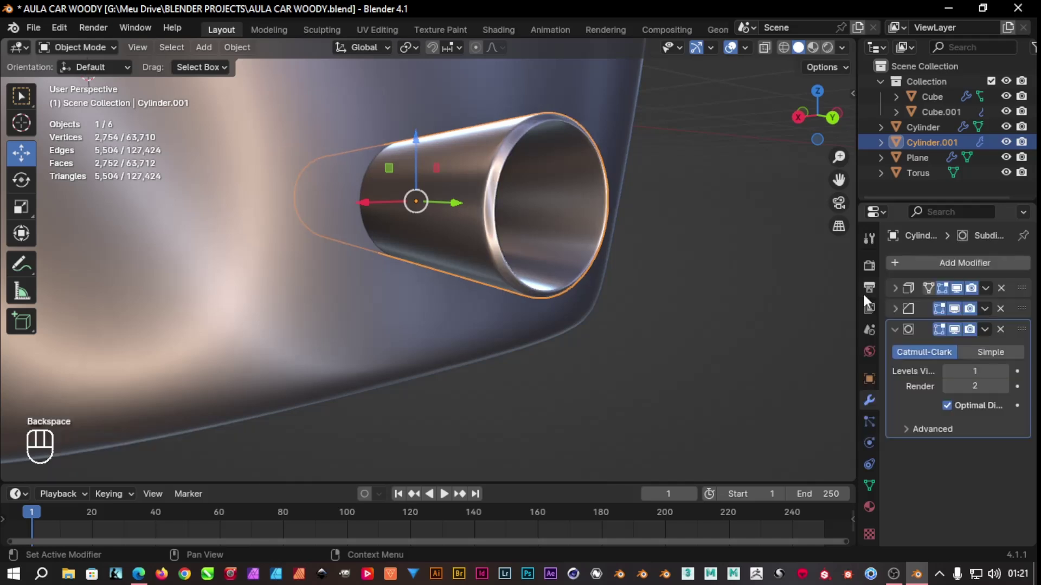
{"action": "left_click_drag", "start_coordinate": [738, 337], "coordinate": [733, 339]}
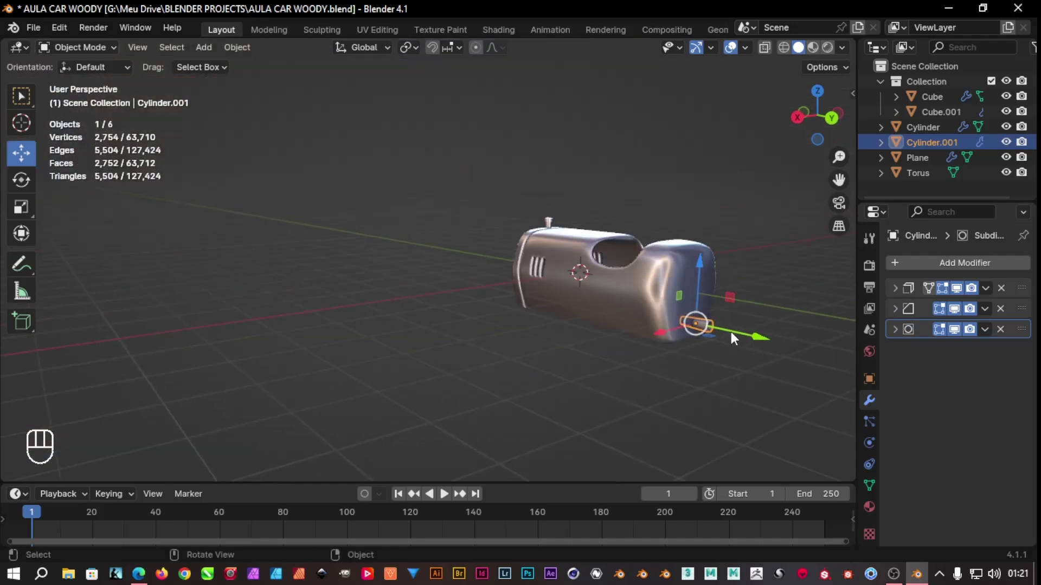
Orbit and zoom around the car body to inspect it from the front and sides
{"action": "middle_click", "coordinate": [764, 367]}
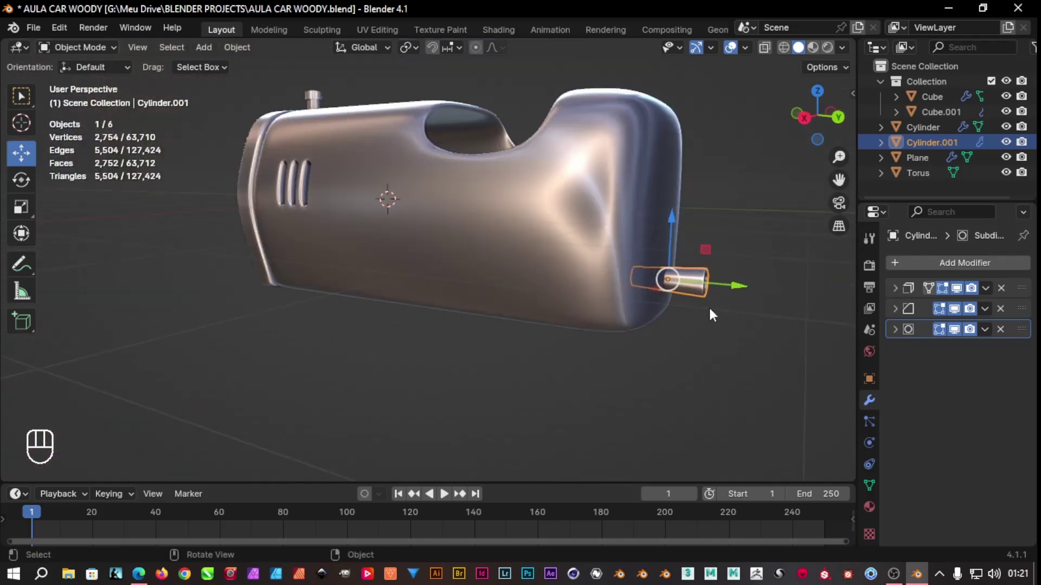
{"action": "left_click_drag", "start_coordinate": [729, 326], "coordinate": [740, 331]}
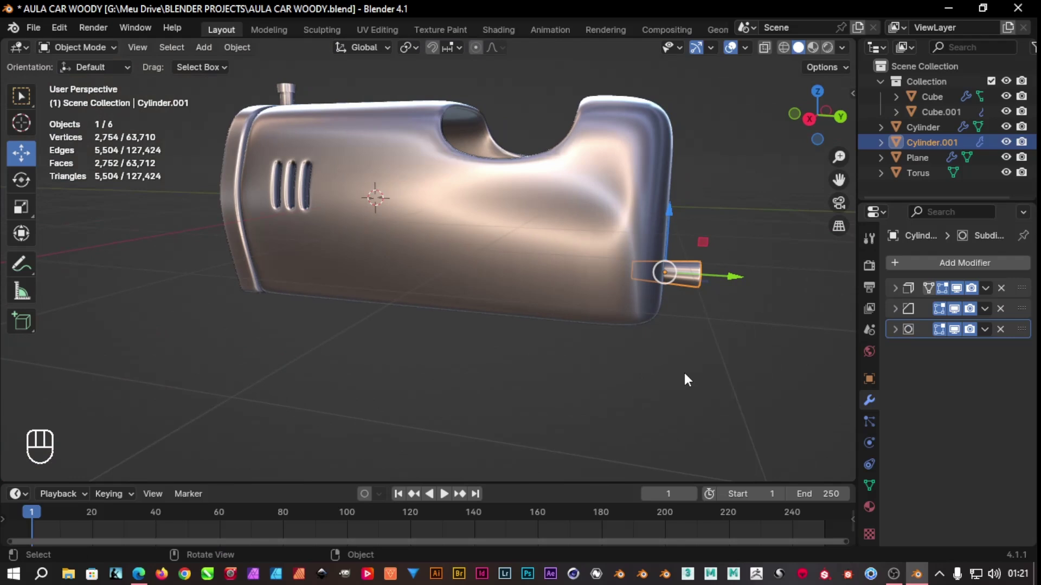
{"action": "left_click", "coordinate": [680, 382]}
{"action": "left_click_drag", "start_coordinate": [477, 380], "coordinate": [642, 298]}
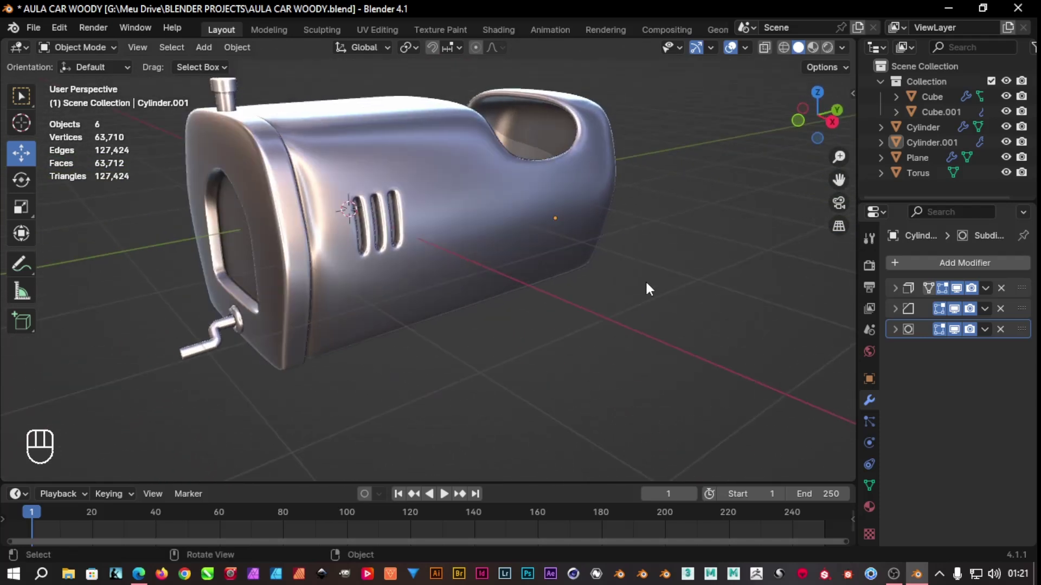
{"action": "left_click_drag", "start_coordinate": [651, 290], "coordinate": [621, 304]}
{"action": "left_click", "coordinate": [626, 315]}
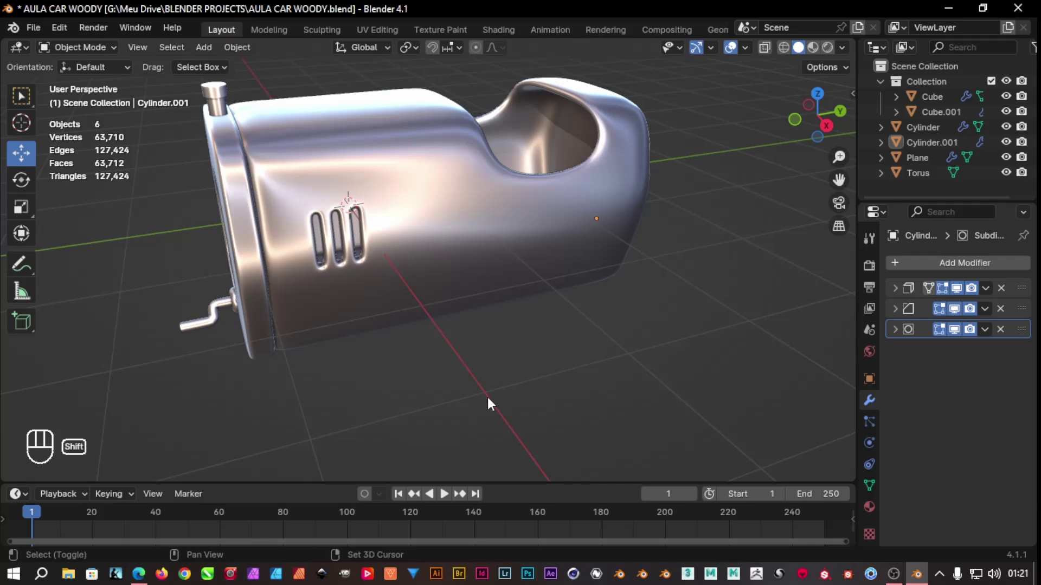
Bring up the add-object search to look for a cube
{"action": "key", "text": "shift+q"}
{"action": "key", "text": "shift+a"}
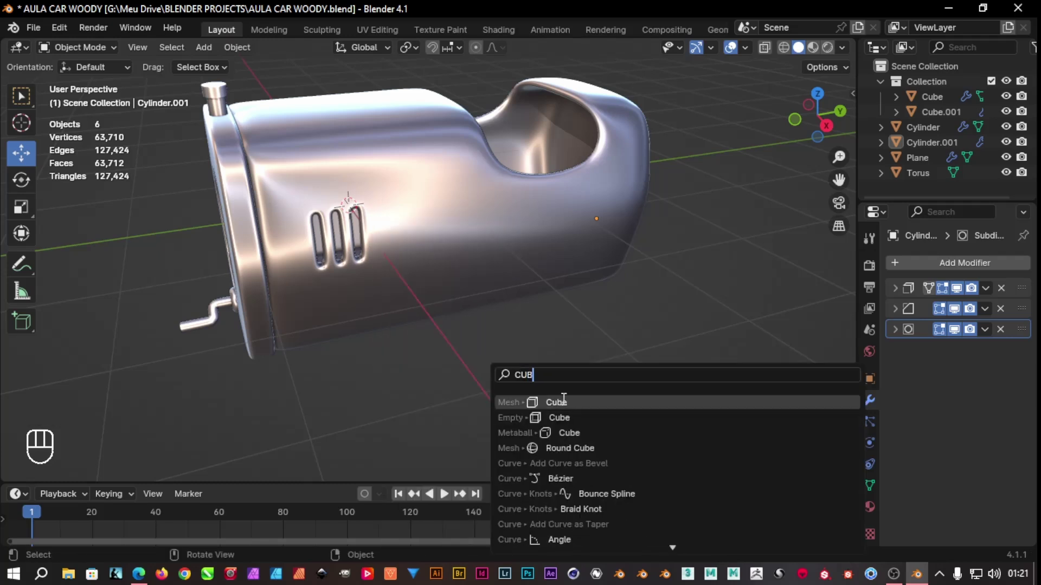
Add a cube by the car body and delete three faces to leave an open shell
{"action": "left_click_drag", "start_coordinate": [408, 204], "coordinate": [99, 275]}
{"action": "left_click_drag", "start_coordinate": [395, 343], "coordinate": [463, 291]}
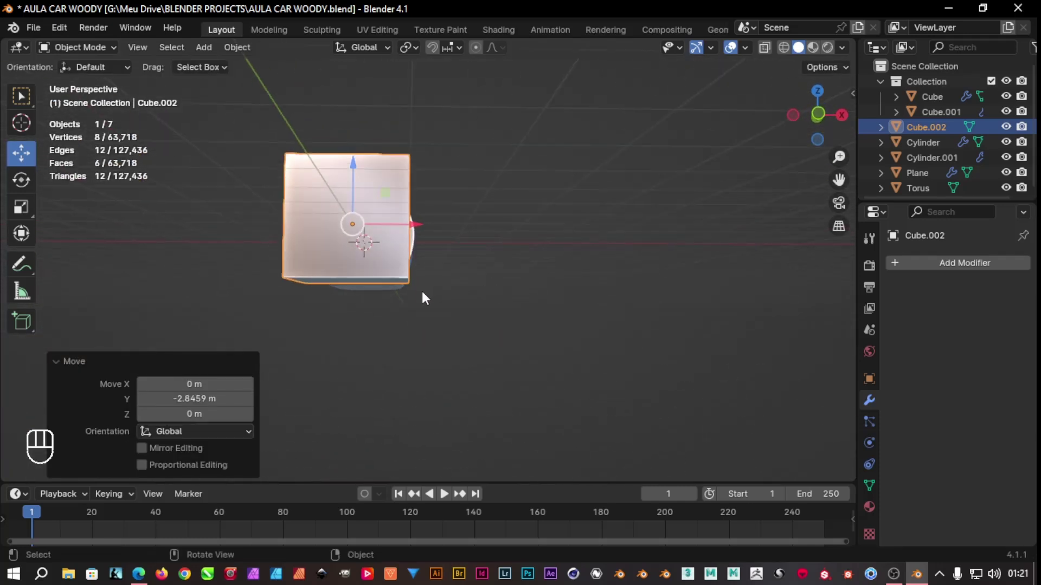
{"action": "key", "text": "Tab"}
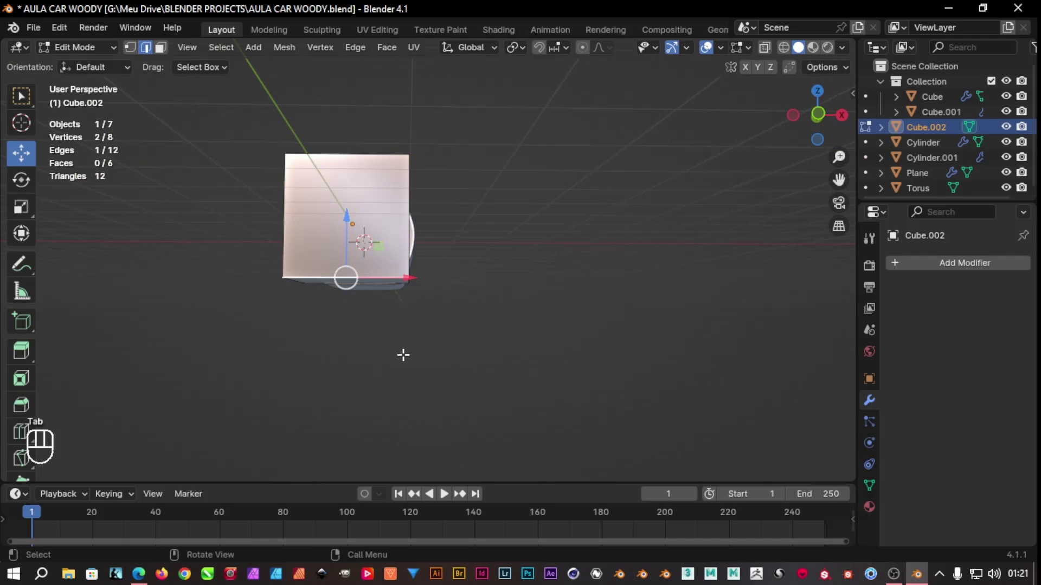
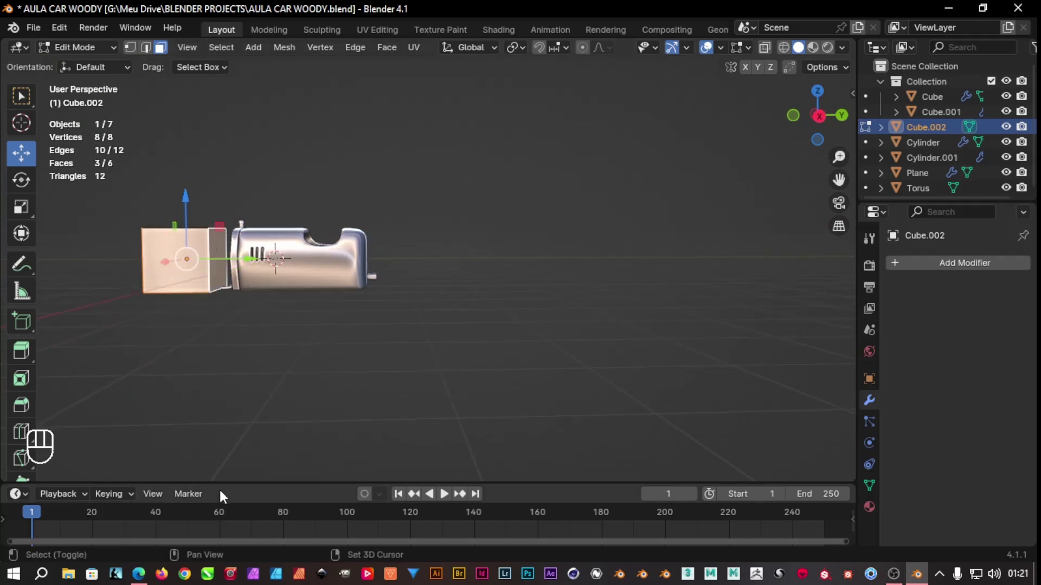
{"action": "key", "text": "Delete"}
{"action": "key", "text": "f"}
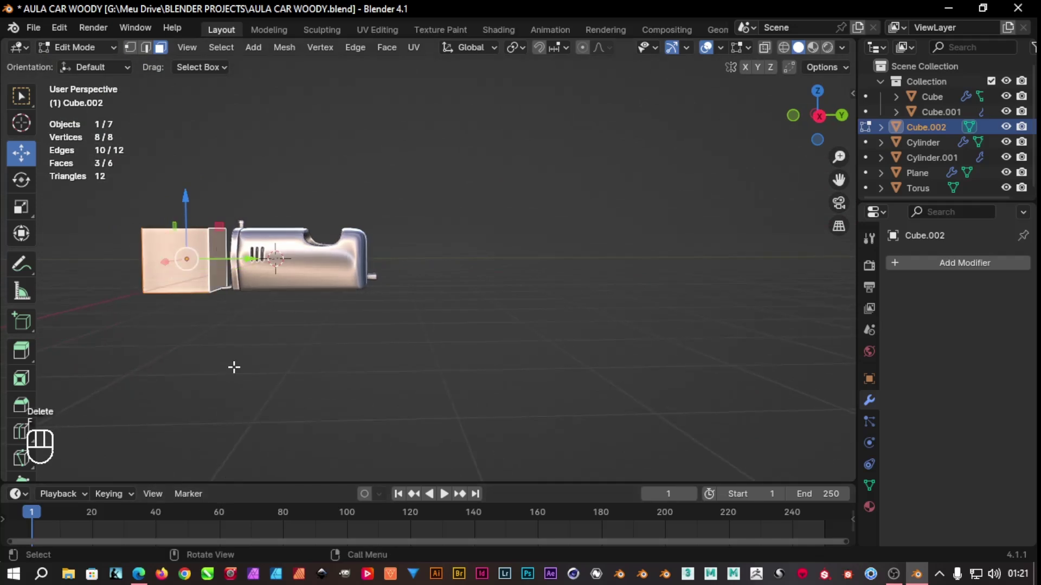
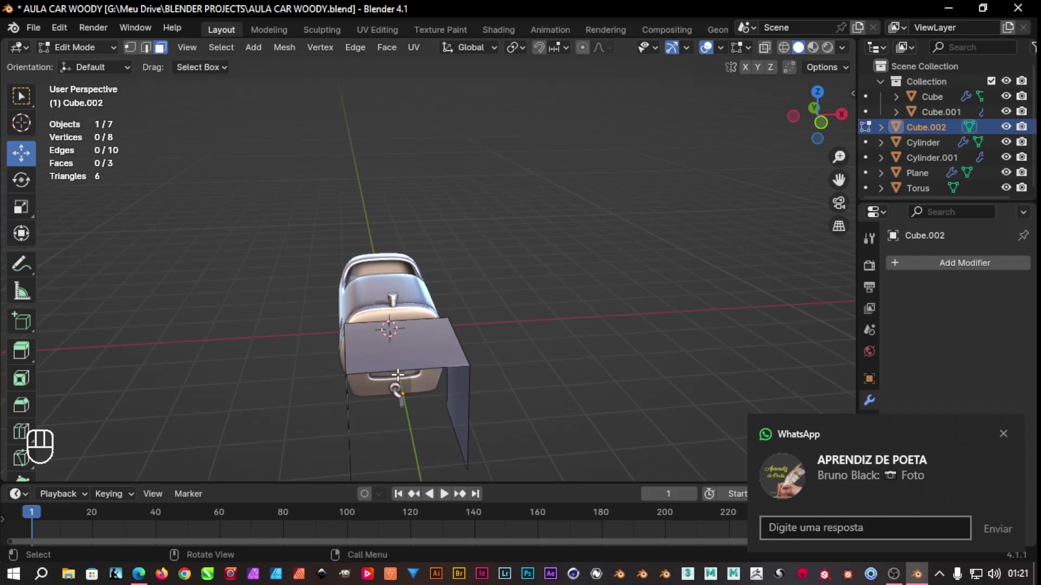
Loop-cut the shell twice, widen its lower edges, raise its top ridge, and resize along the car's length
{"action": "key", "text": "ctrl+r"}
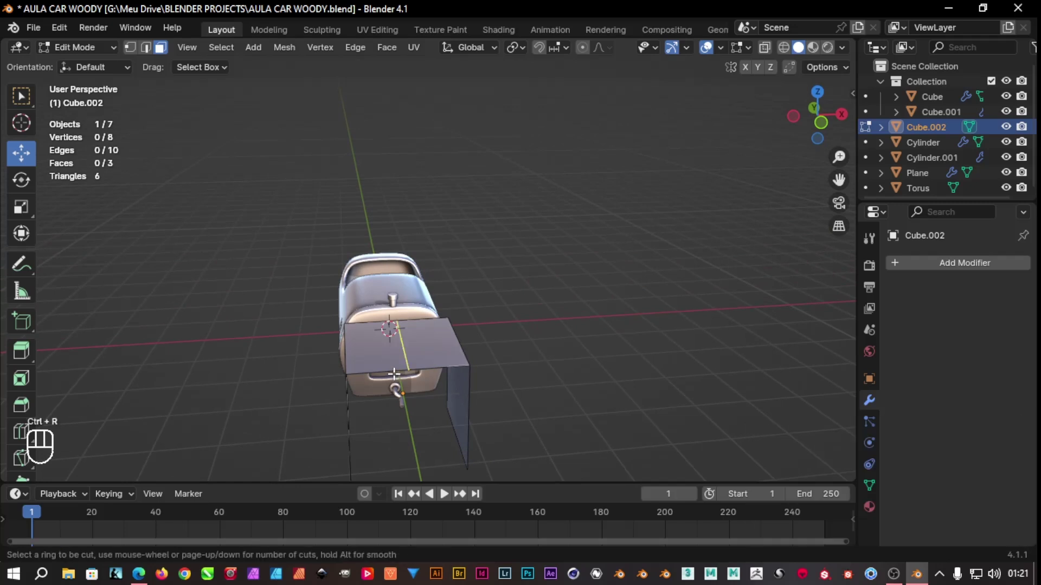
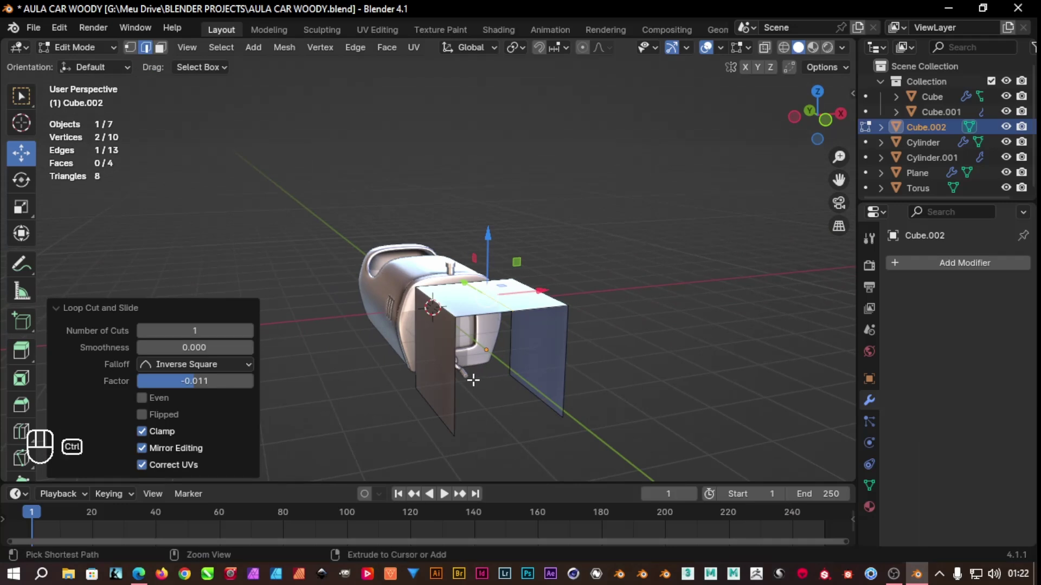
{"action": "key", "text": "ctrl+r"}
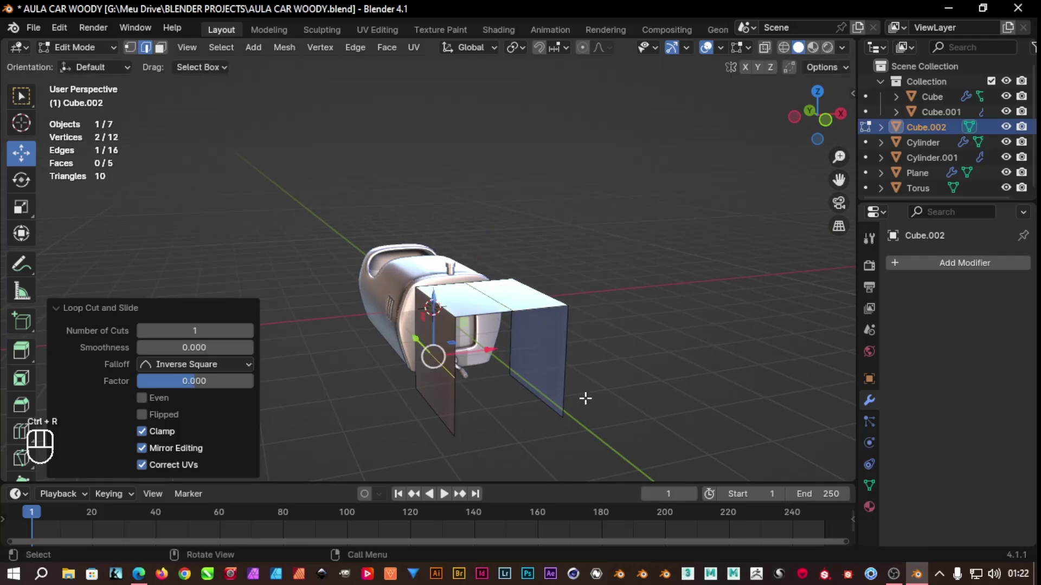
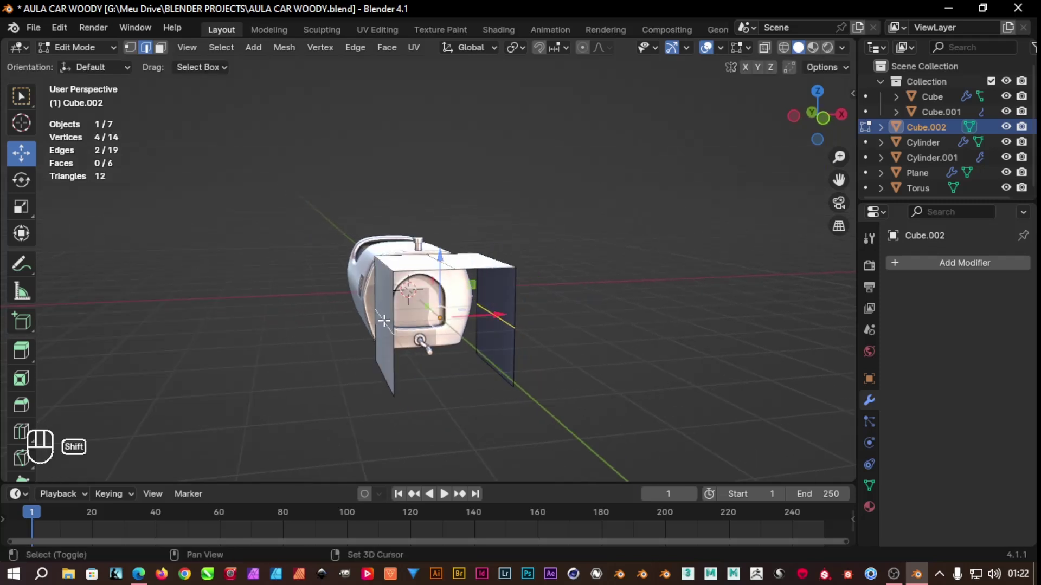
{"action": "key", "text": "s"}
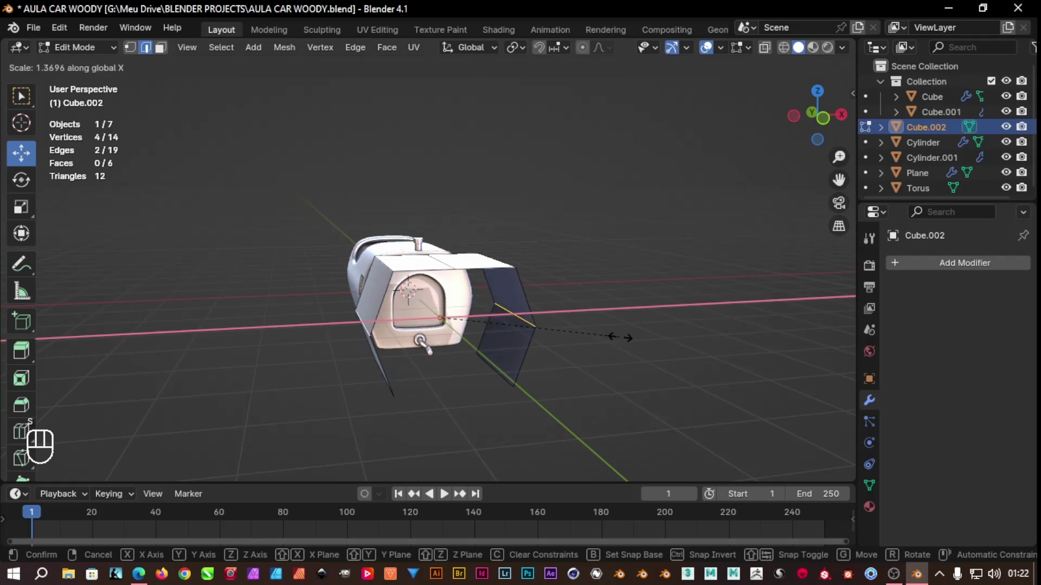
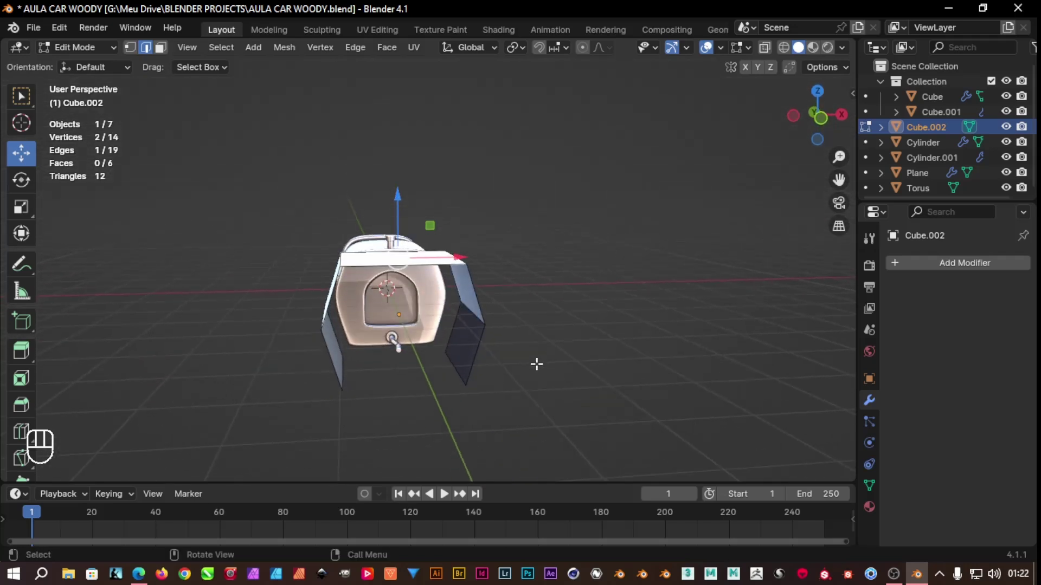
{"action": "key", "text": "g"}
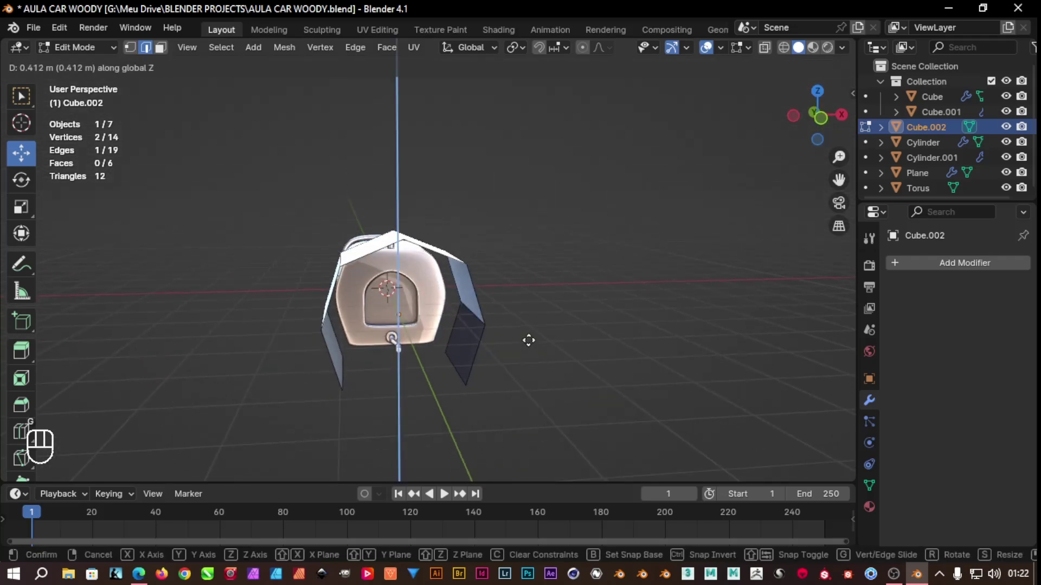
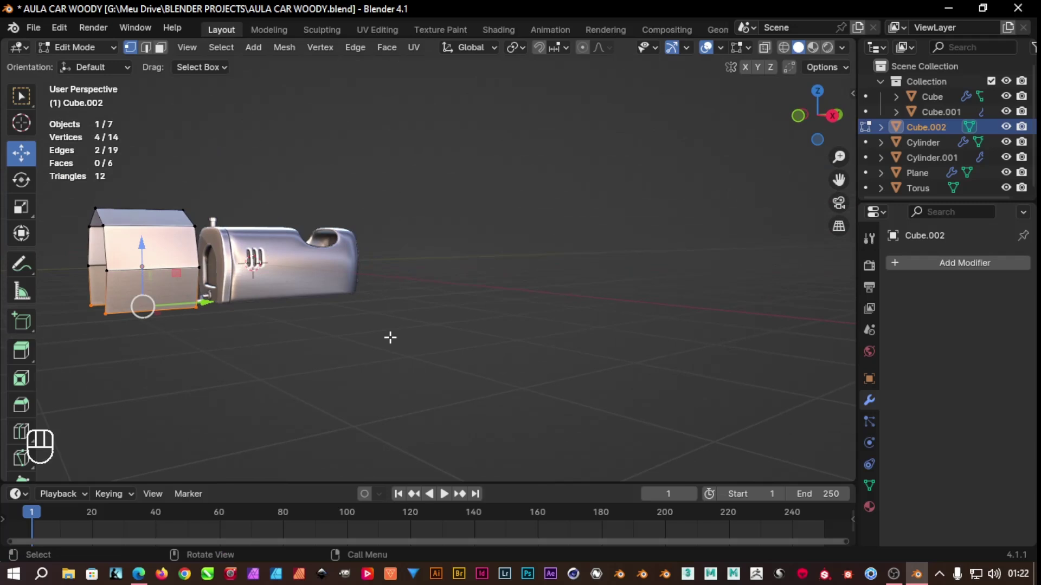
{"action": "key", "text": "s"}
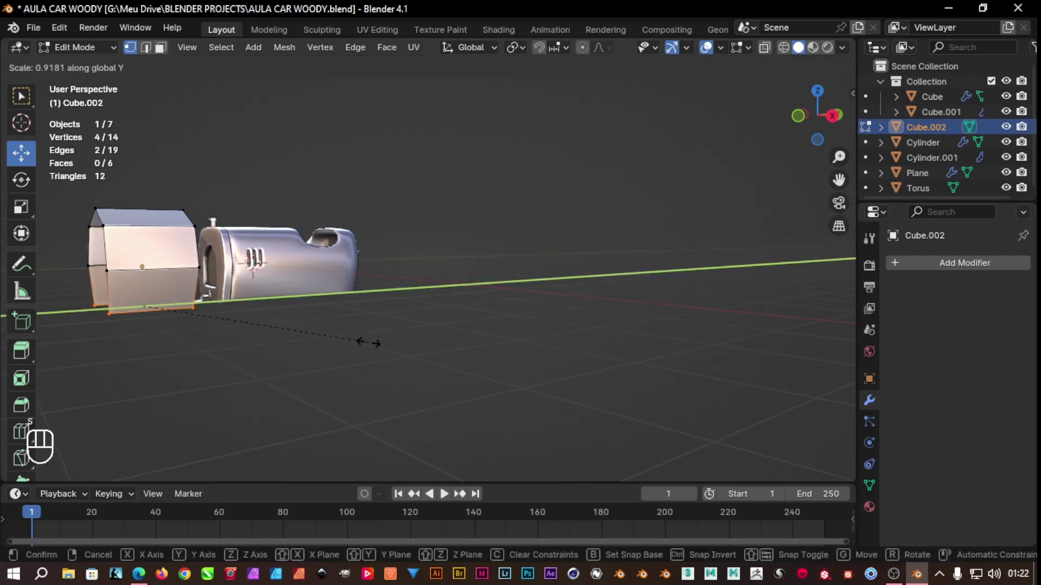
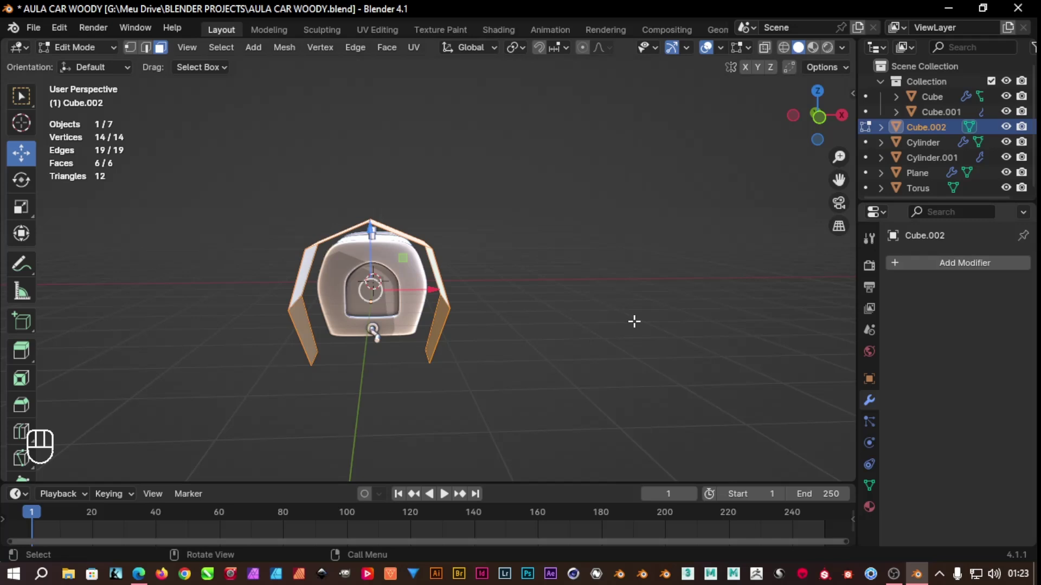
Solidify the arched panel to 0.07 m thickness, apply it, and reopen its mesh for editing
{"action": "key", "text": "Tab"}
{"action": "left_click_drag", "start_coordinate": [957, 273], "coordinate": [790, 300]}
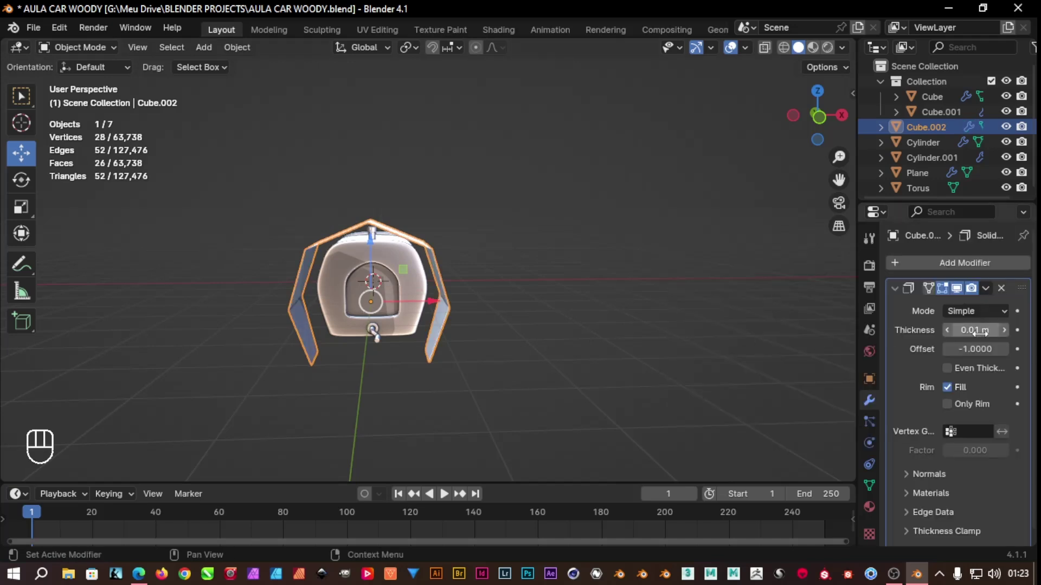
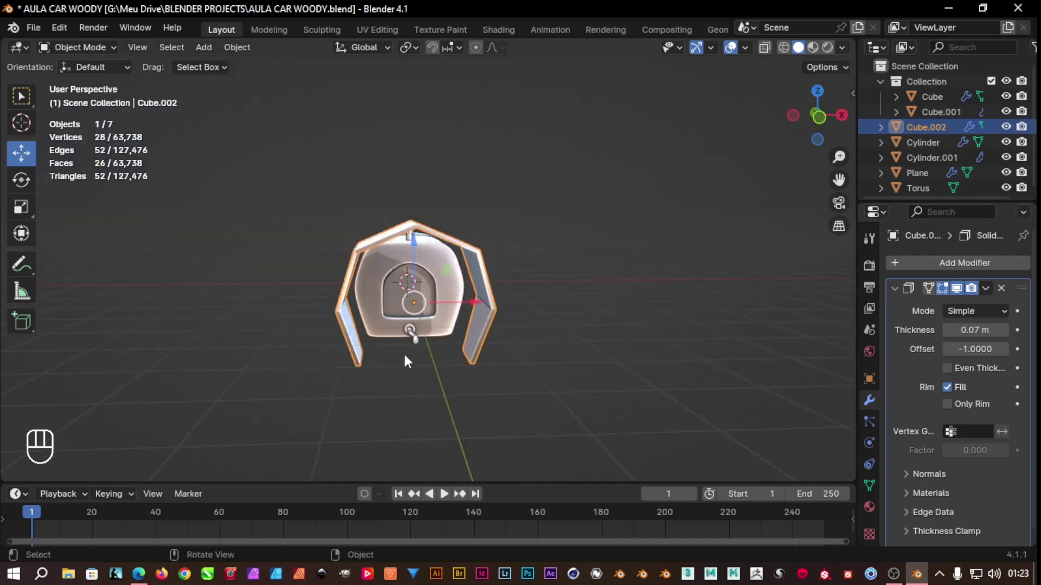
{"action": "left_click_drag", "start_coordinate": [989, 294], "coordinate": [923, 312]}
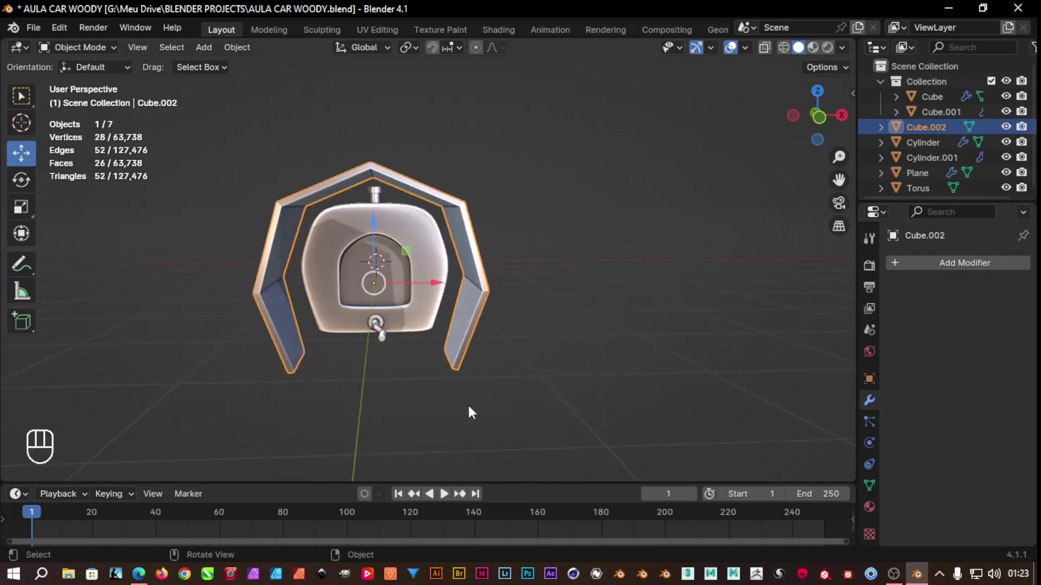
{"action": "key", "text": "ctrl+r"}
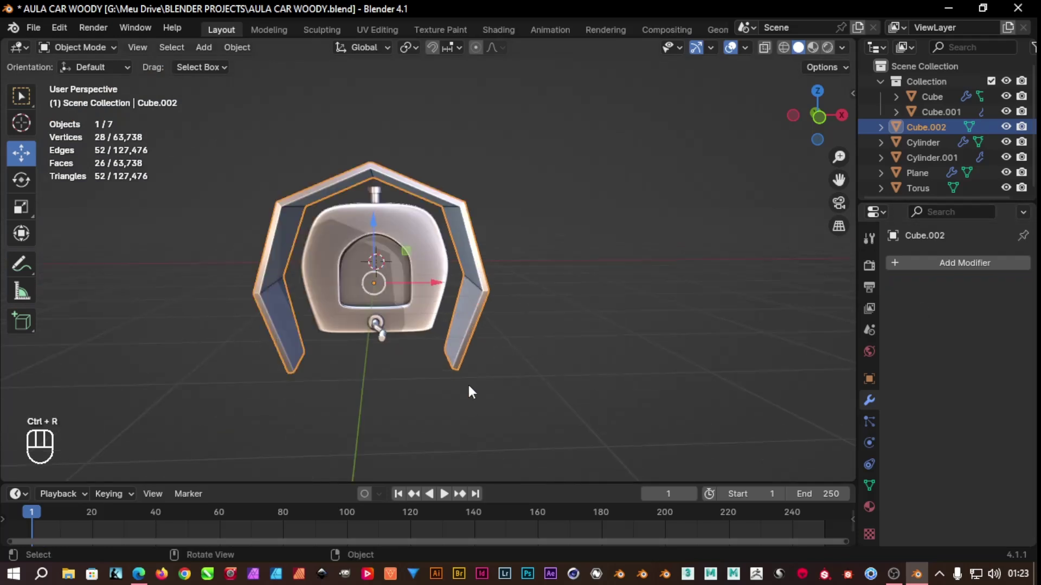
{"action": "key", "text": "Tab"}
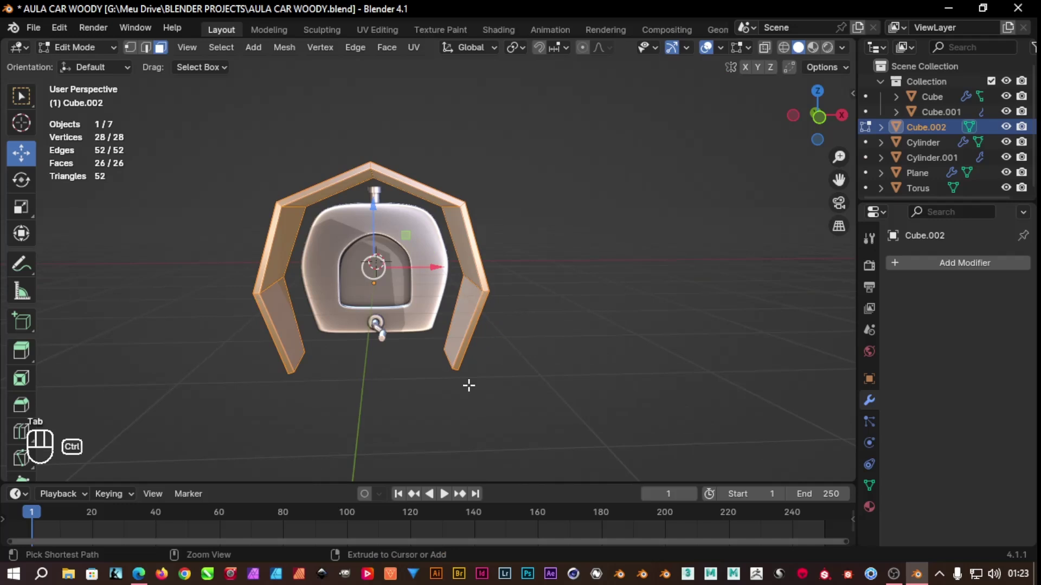
Add an edge loop along the panel and bevel its edges 0.03 m, then return to Object Mode
{"action": "key", "text": "ctrl+r"}
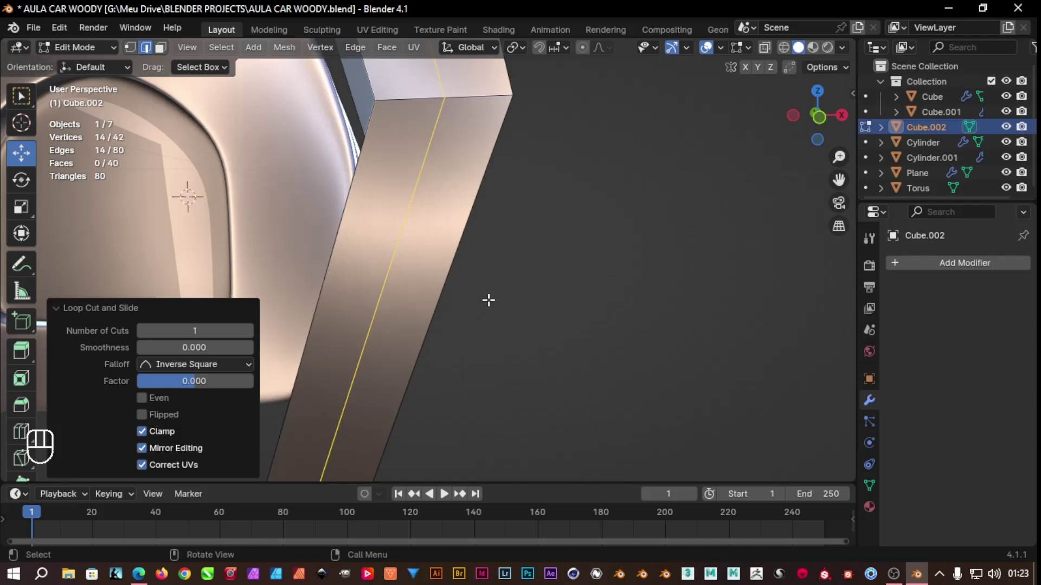
{"action": "key", "text": "ctrl+b"}
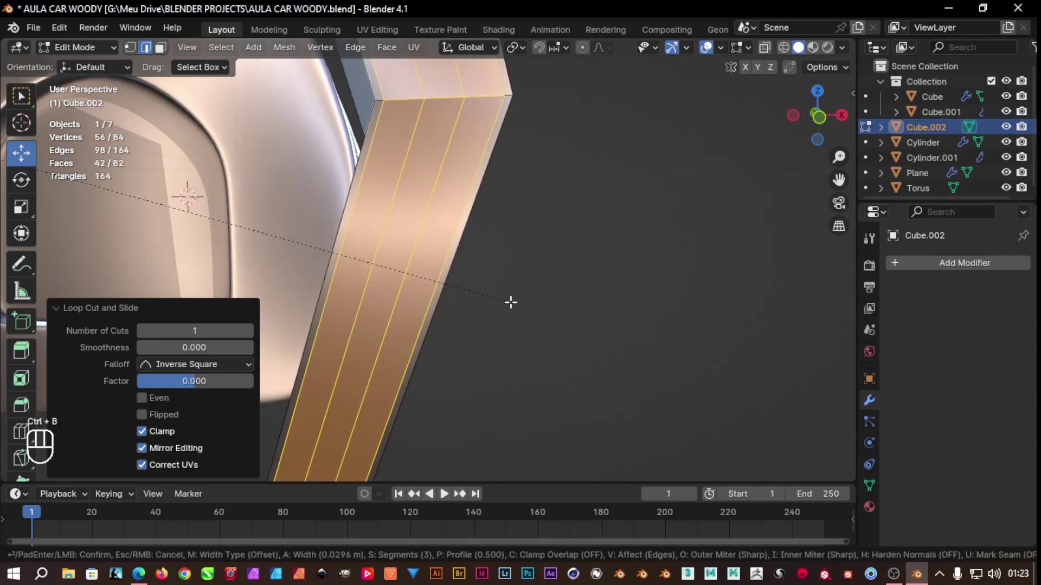
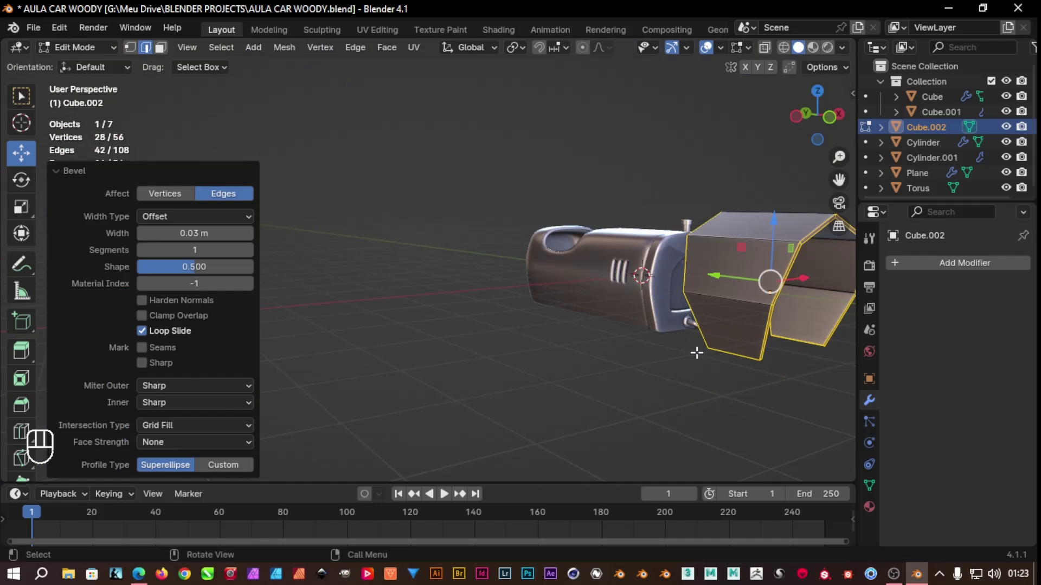
{"action": "key", "text": "Tab"}
{"action": "left_click_drag", "start_coordinate": [577, 348], "coordinate": [627, 371]}
{"action": "key", "text": "Tab"}
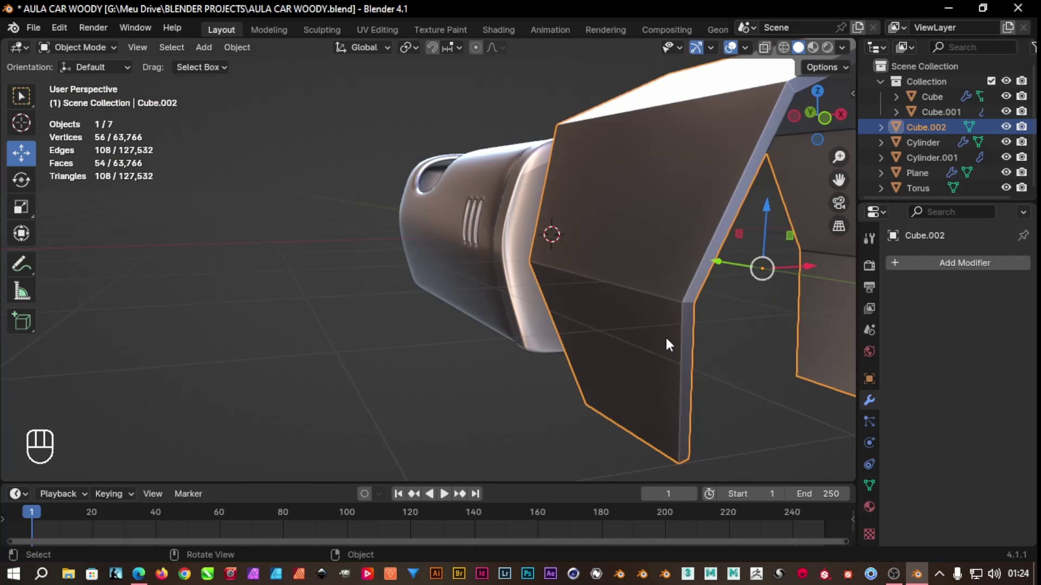
Give the panel level-2 subdivision smoothing and shade it smooth
{"action": "key", "text": "ctrl+2"}
{"action": "left_click_drag", "start_coordinate": [709, 359], "coordinate": [705, 350]}
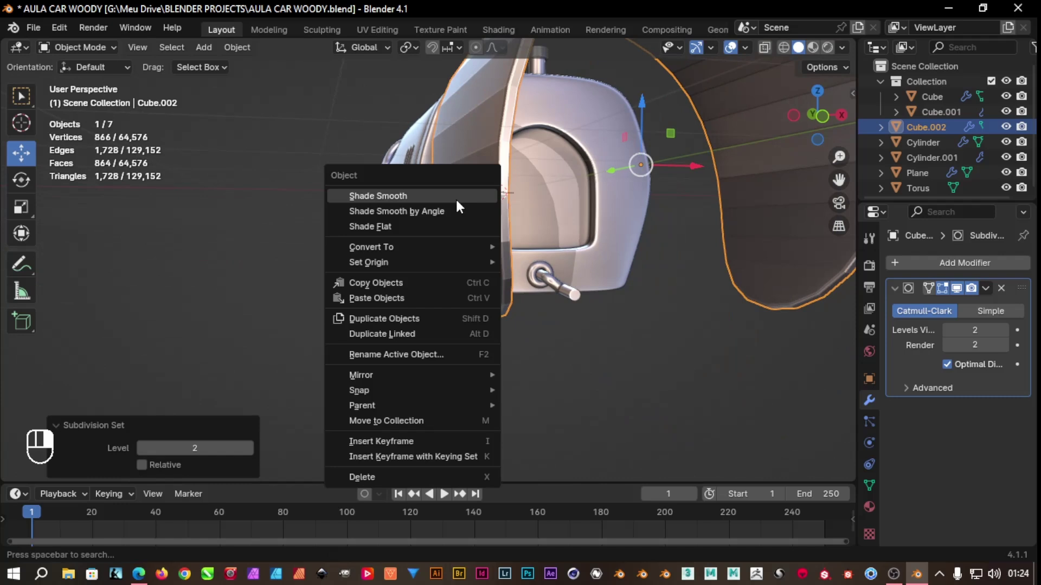
{"action": "left_click_drag", "start_coordinate": [543, 309], "coordinate": [485, 312]}
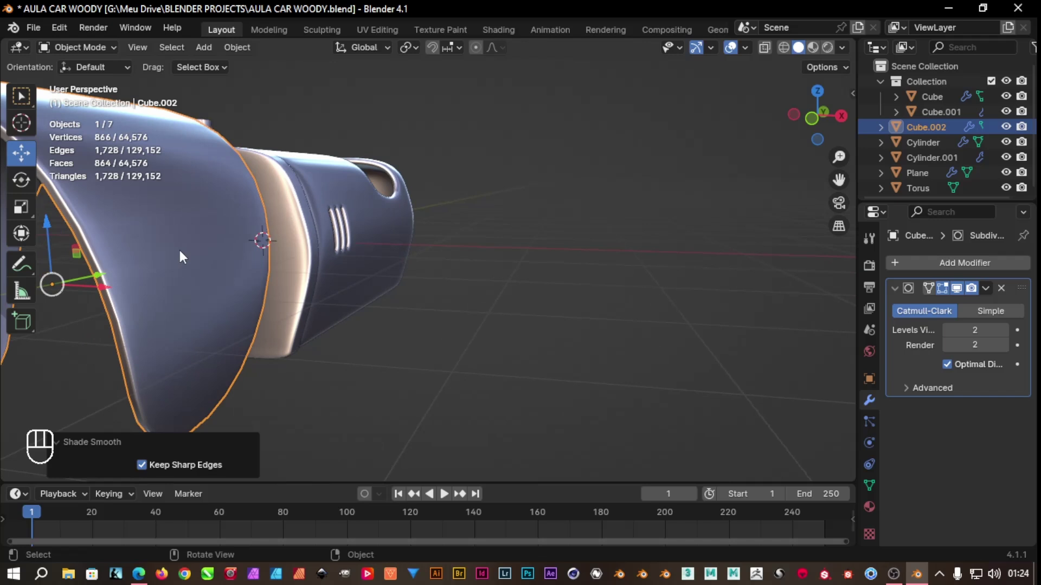
{"action": "left_click_drag", "start_coordinate": [489, 340], "coordinate": [325, 325]}
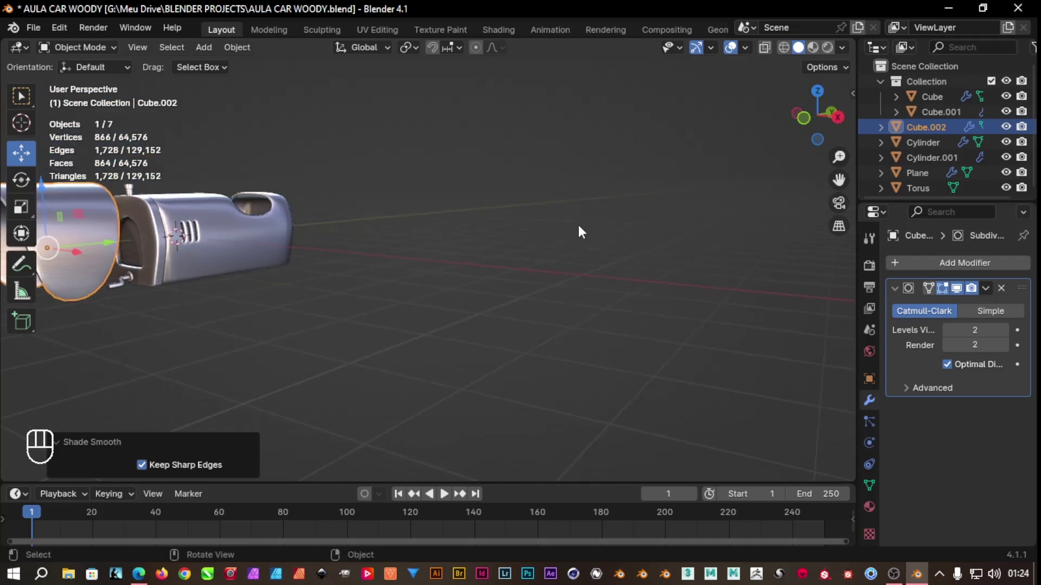
From side view, place the panel over the body's rear section and shrink it to about half size
{"action": "key", "text": "KP_3"}
{"action": "left_click_drag", "start_coordinate": [389, 310], "coordinate": [464, 336]}
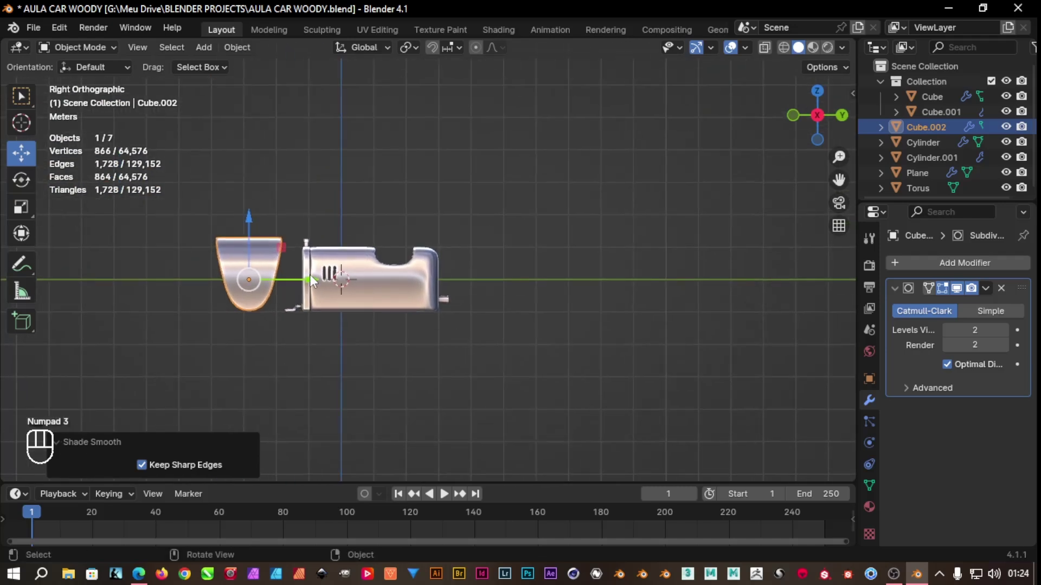
{"action": "left_click_drag", "start_coordinate": [313, 287], "coordinate": [489, 298]}
{"action": "left_click_drag", "start_coordinate": [435, 223], "coordinate": [494, 197]}
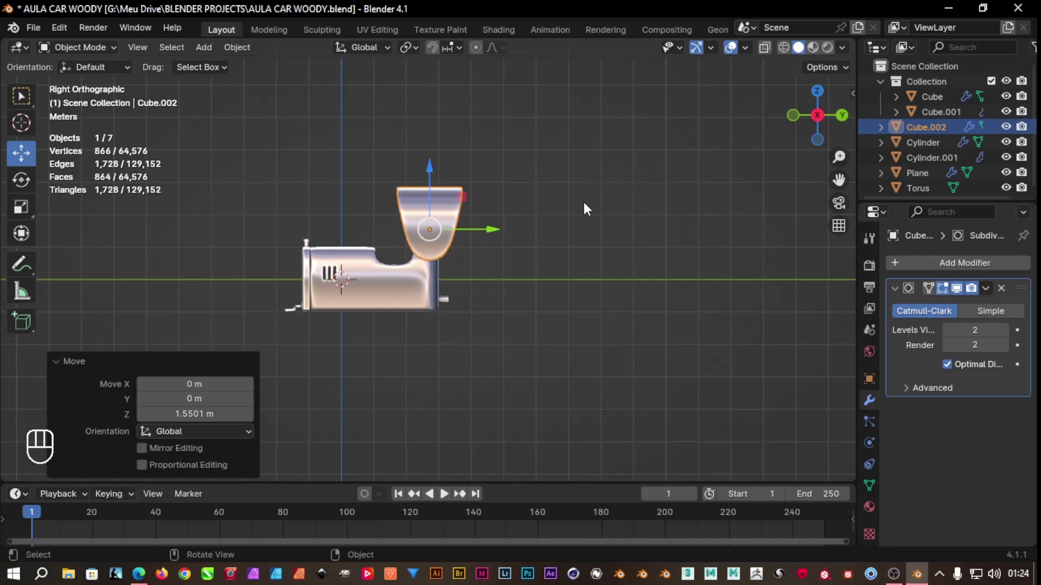
{"action": "key", "text": "s"}
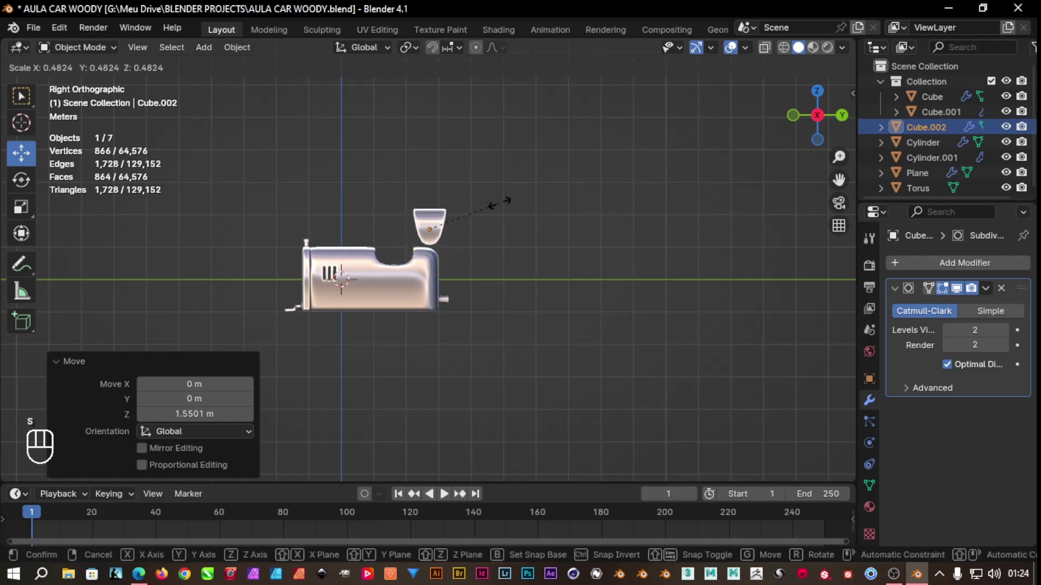
{"action": "left_click_drag", "start_coordinate": [441, 248], "coordinate": [648, 255]}
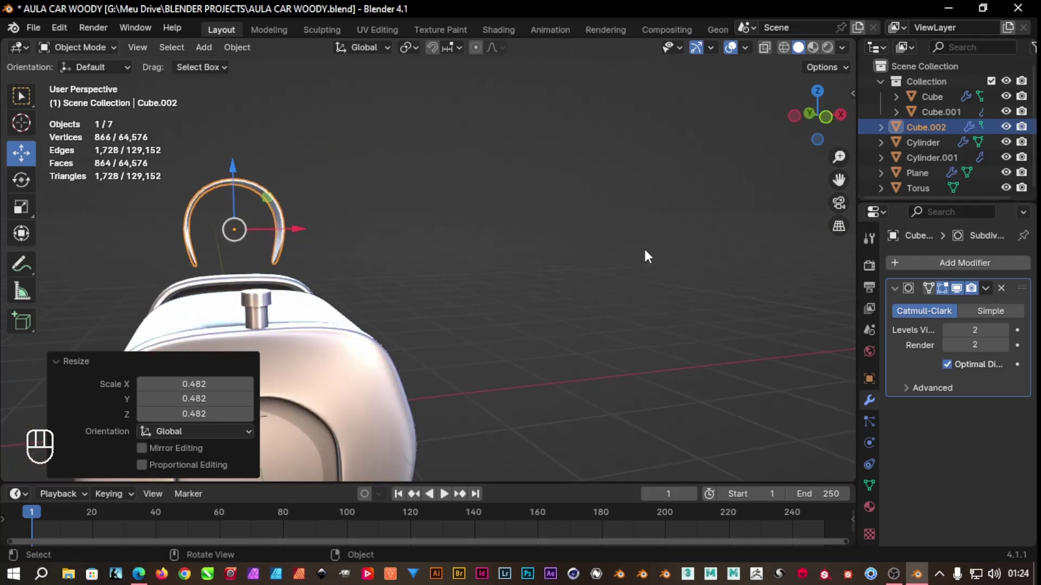
Stretch the panel about twice as wide along X and twice as tall along Z, then inspect it
{"action": "key", "text": "s"}
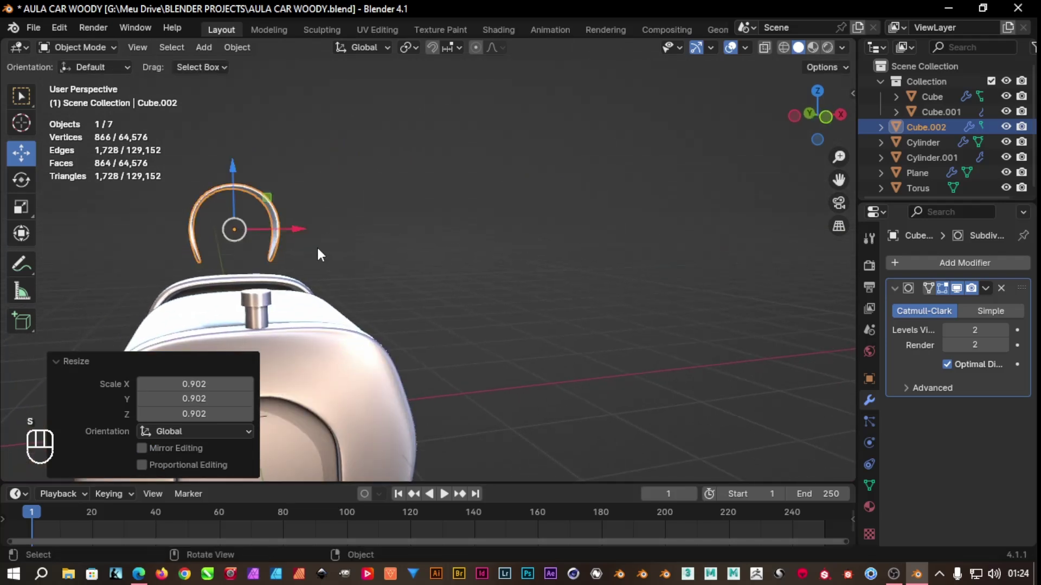
{"action": "key", "text": "s"}
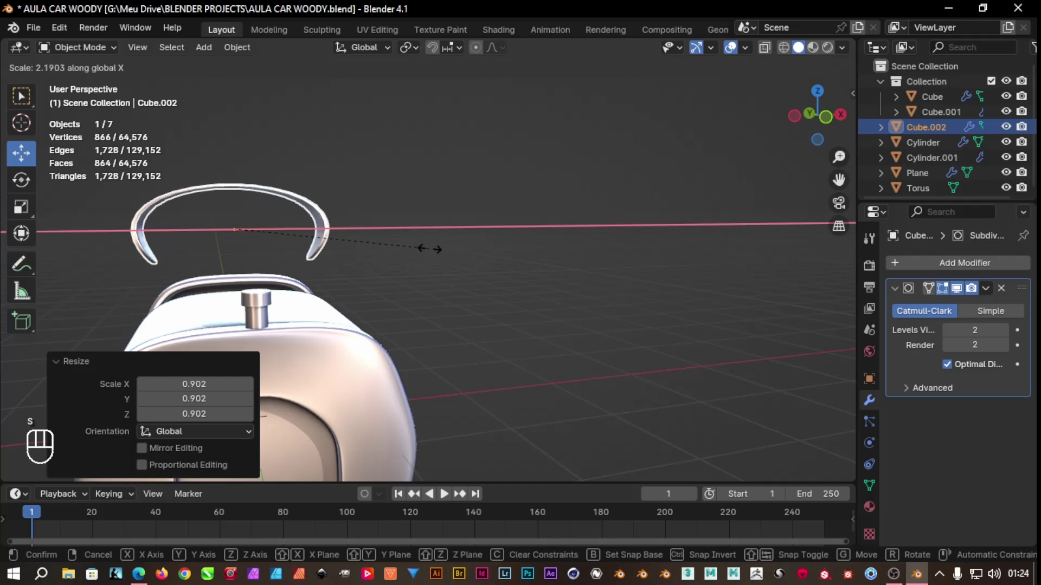
{"action": "left_click_drag", "start_coordinate": [381, 267], "coordinate": [239, 174]}
{"action": "key", "text": "s"}
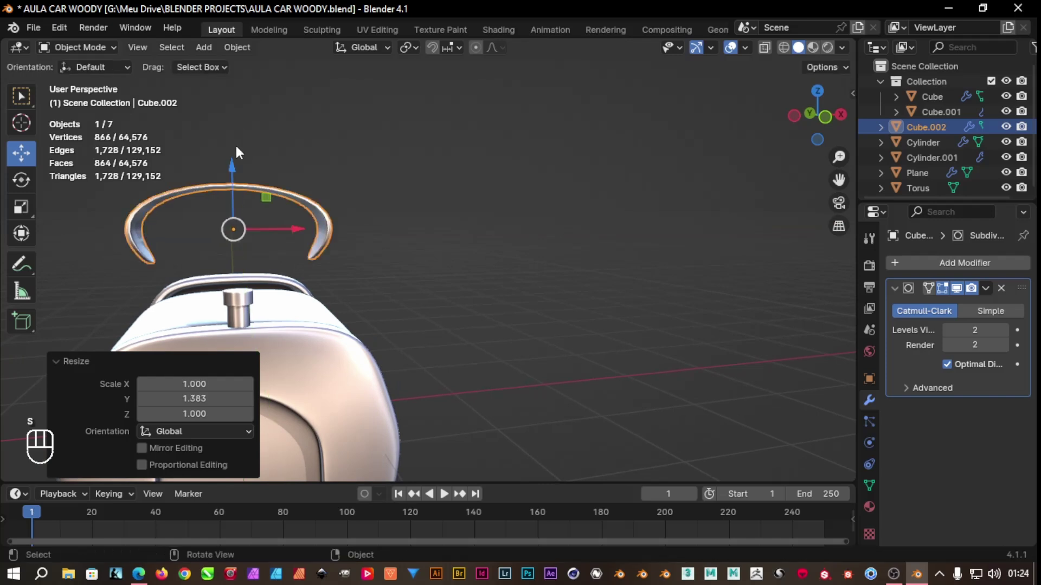
{"action": "key", "text": "ctrl+z"}
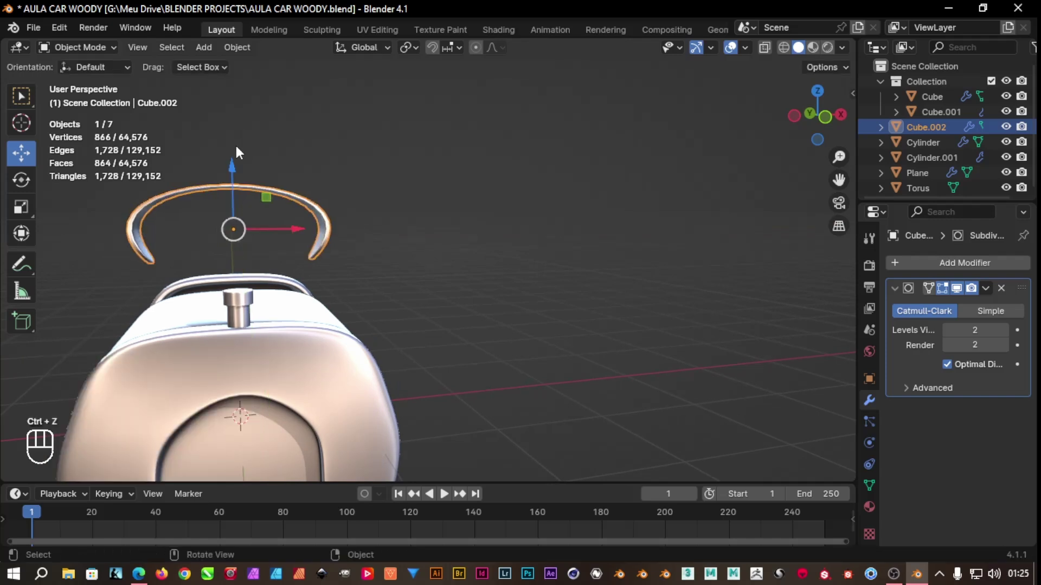
{"action": "key", "text": "s"}
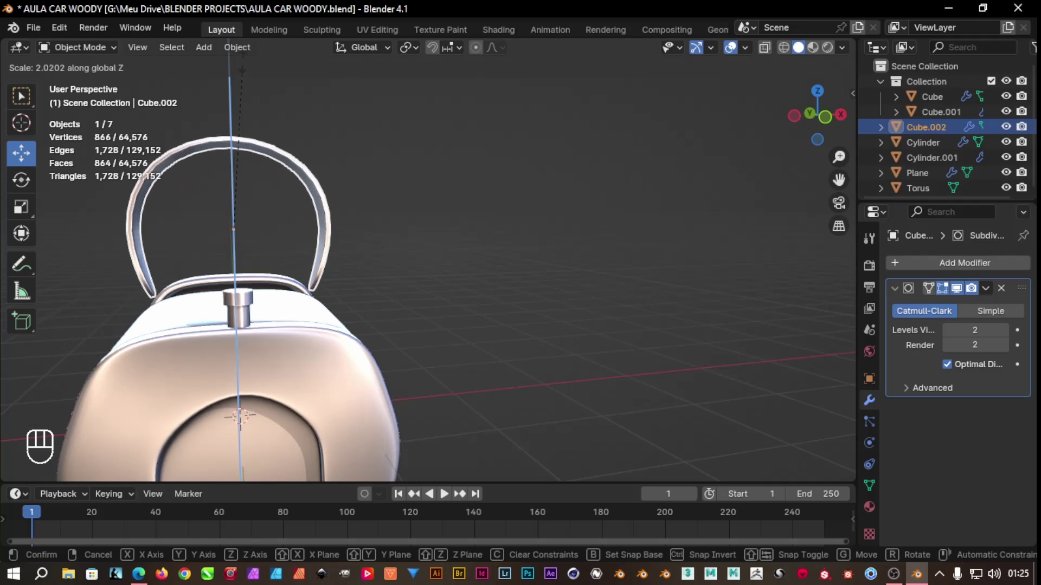
{"action": "left_click_drag", "start_coordinate": [486, 230], "coordinate": [363, 224]}
{"action": "left_click", "coordinate": [430, 224]}
{"action": "left_click_drag", "start_coordinate": [359, 162], "coordinate": [384, 193]}
{"action": "left_click_drag", "start_coordinate": [420, 233], "coordinate": [428, 235]}
{"action": "left_click_drag", "start_coordinate": [438, 257], "coordinate": [419, 246]}
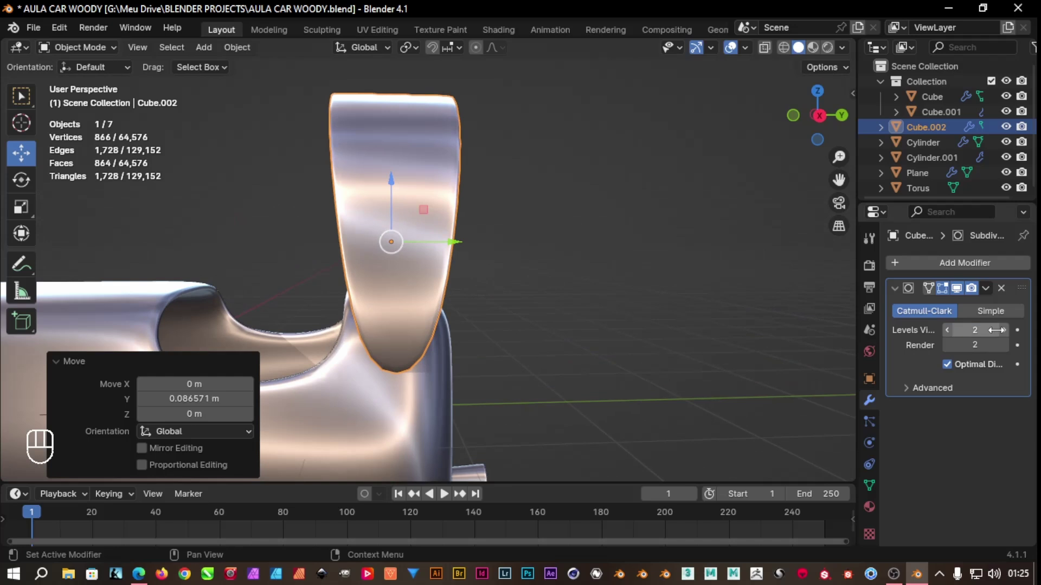
Raise the panel's viewport and render subdivision to level 3, tilt it back and shrink it
{"action": "left_click", "coordinate": [1008, 340]}
{"action": "left_click", "coordinate": [1007, 353]}
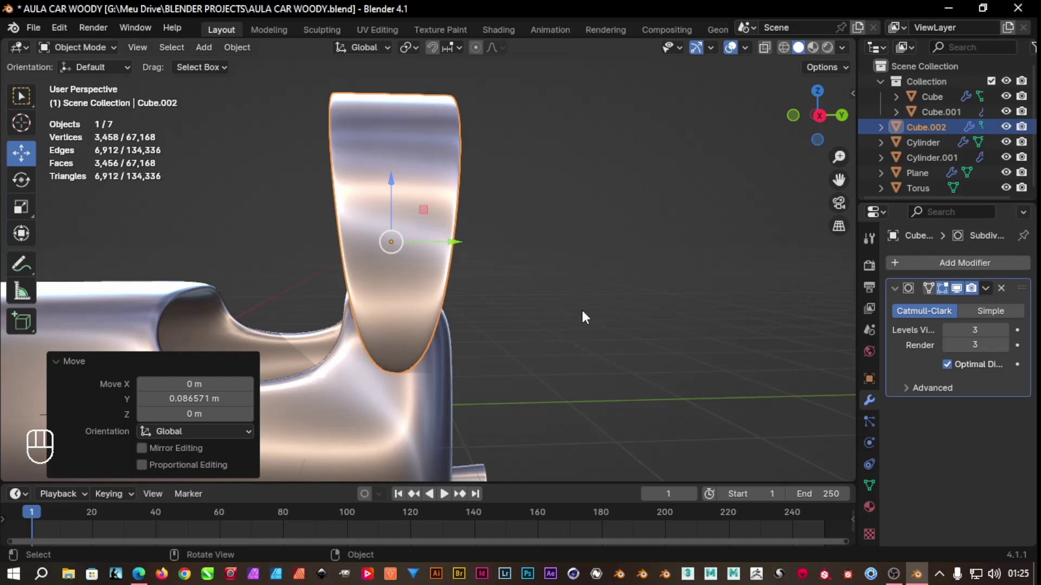
{"action": "key", "text": "r"}
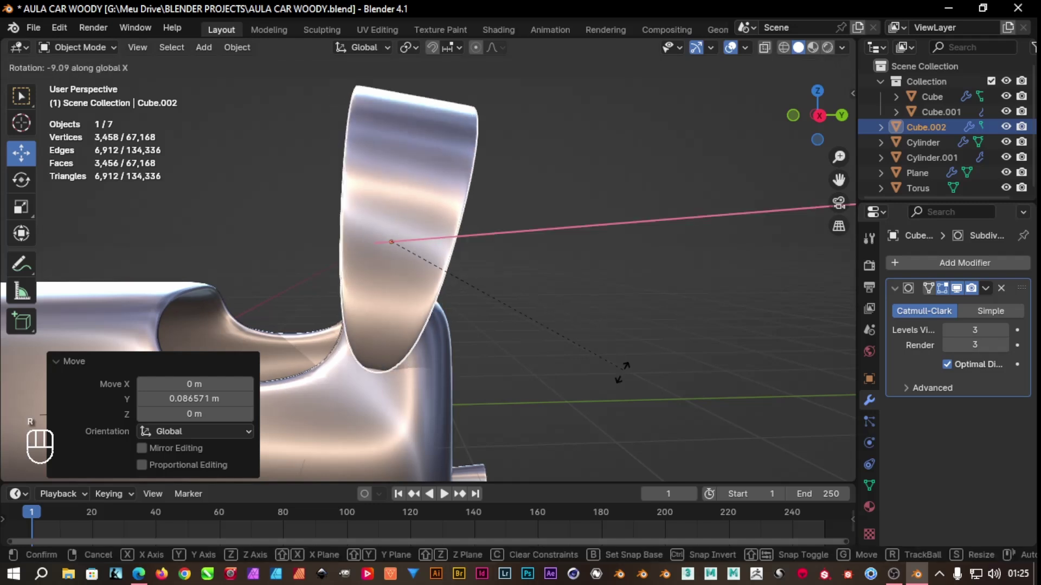
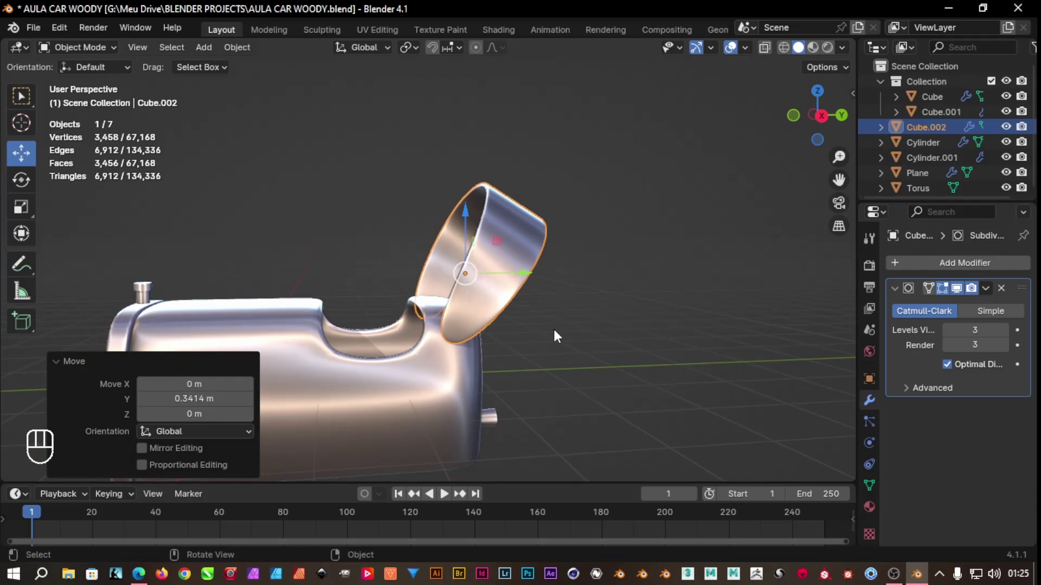
{"action": "key", "text": "s"}
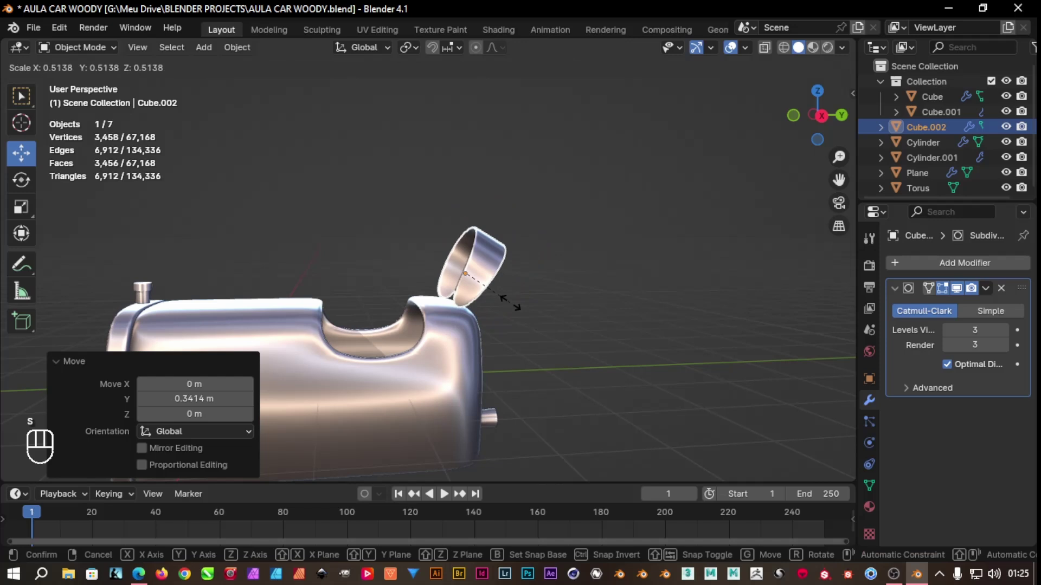
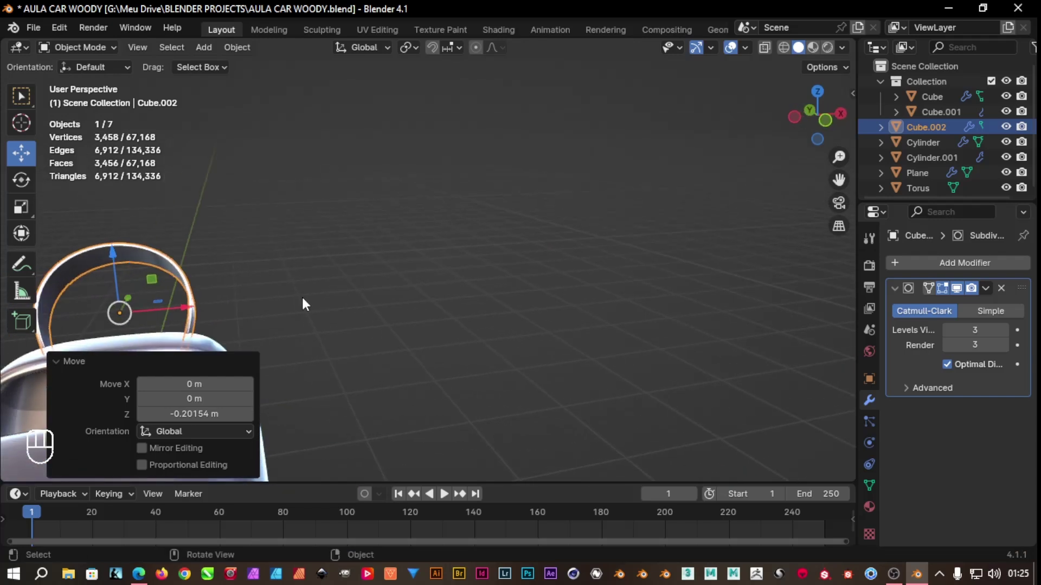
Widen the handle ring along X and orbit around it before editing its mesh
{"action": "key", "text": "s"}
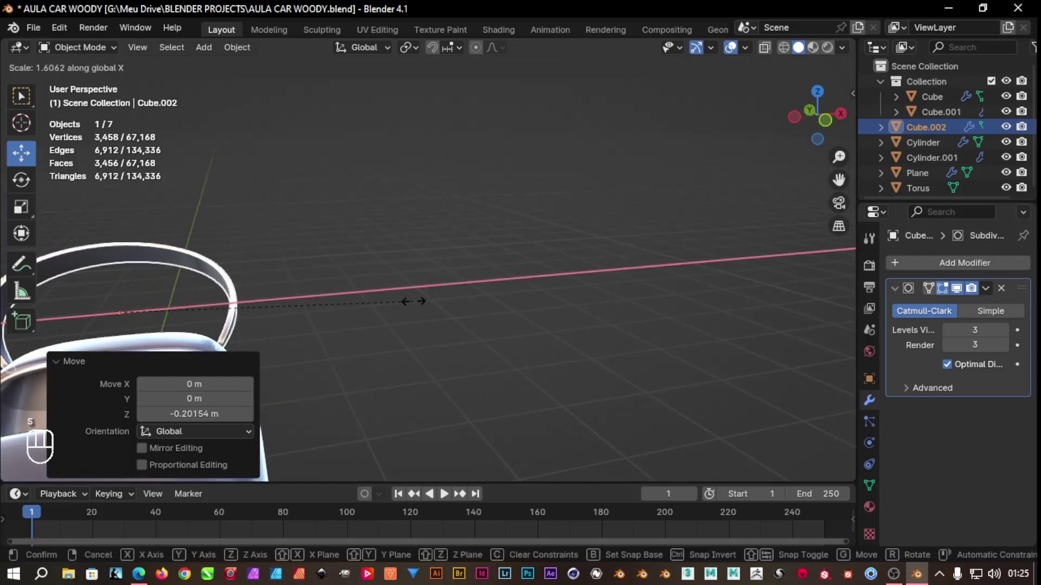
{"action": "key", "text": "ctrl+z"}
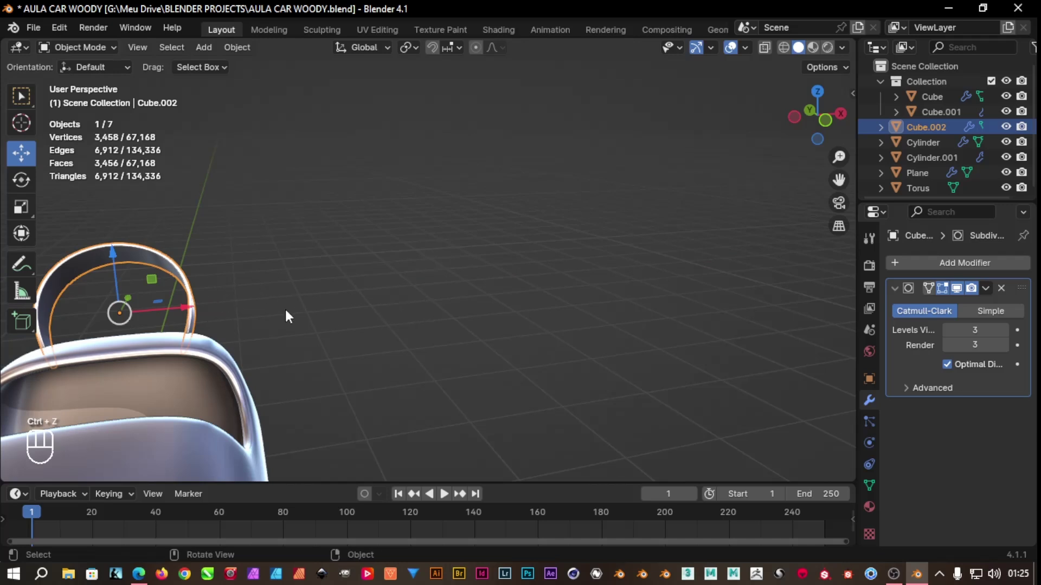
{"action": "middle_click", "coordinate": [403, 287]}
Edit the handle loop in vertex select with see-through shading to reach hidden vertices
{"action": "key", "text": "Tab"}
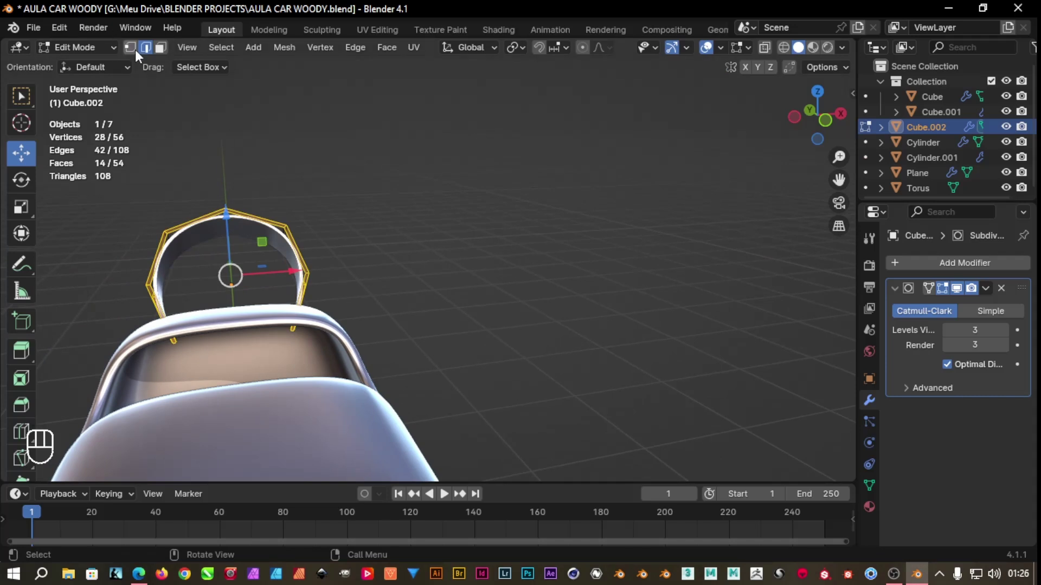
{"action": "left_click", "coordinate": [138, 54]}
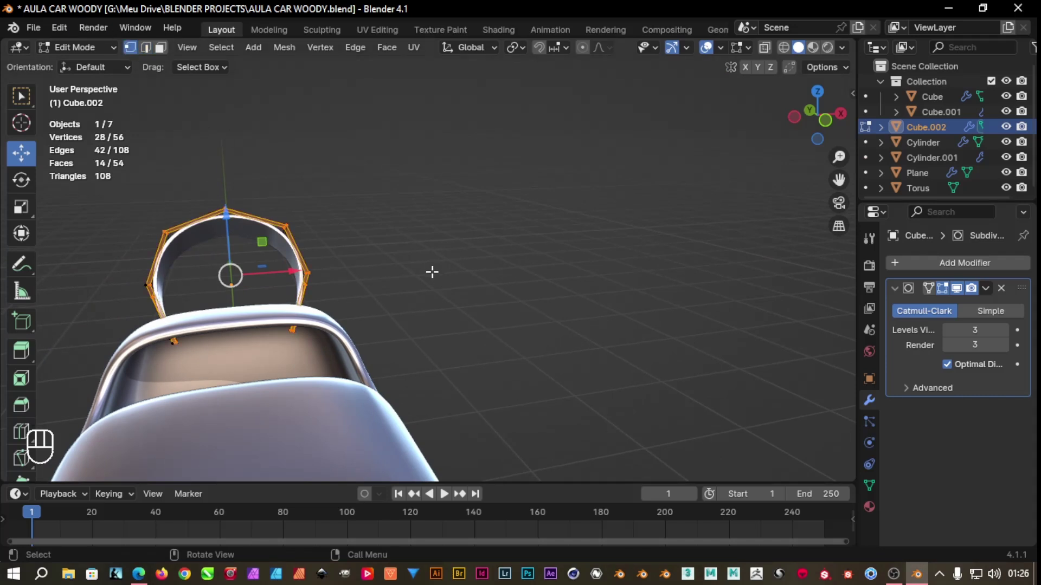
{"action": "key", "text": "shift+z"}
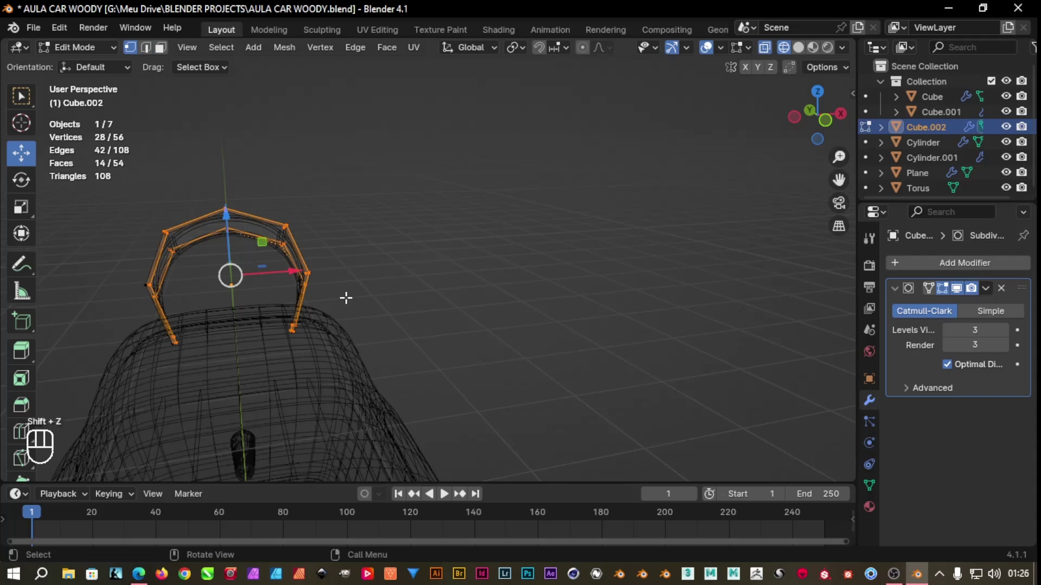
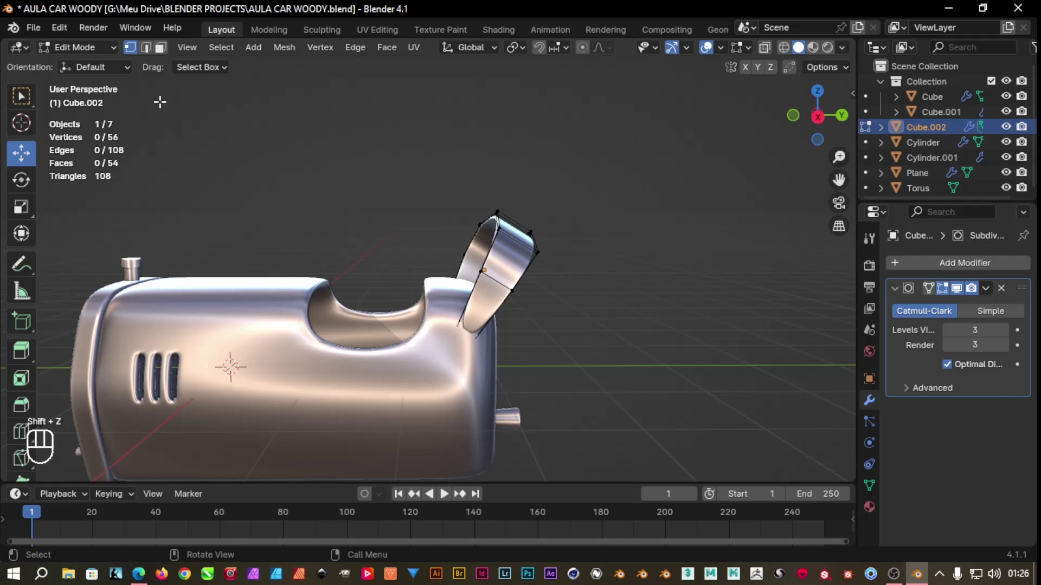
Back in Object Mode, lower the handle loop onto the car body and deselect it
{"action": "key", "text": "Tab"}
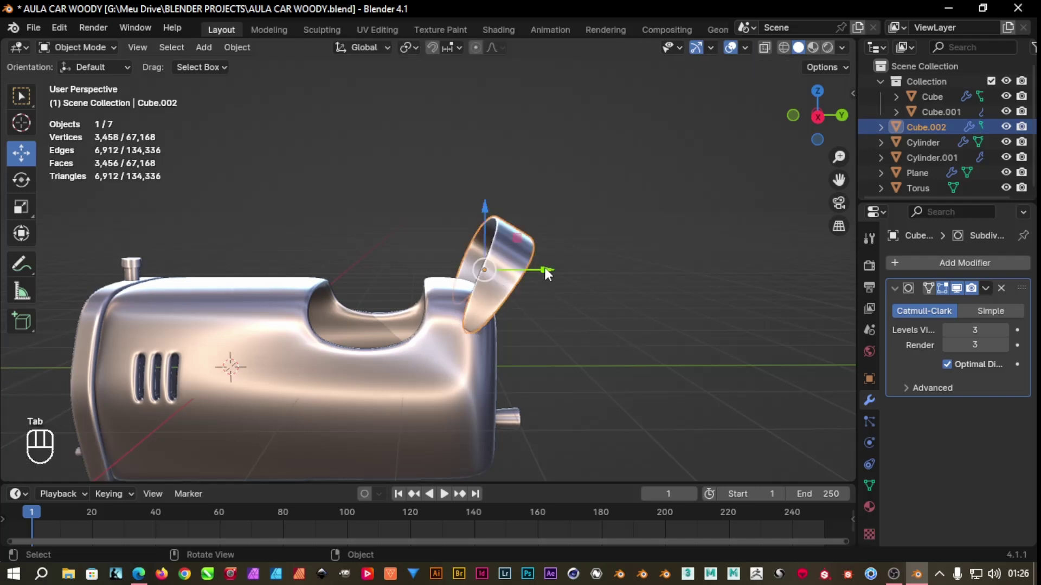
{"action": "left_click_drag", "start_coordinate": [547, 274], "coordinate": [499, 260]}
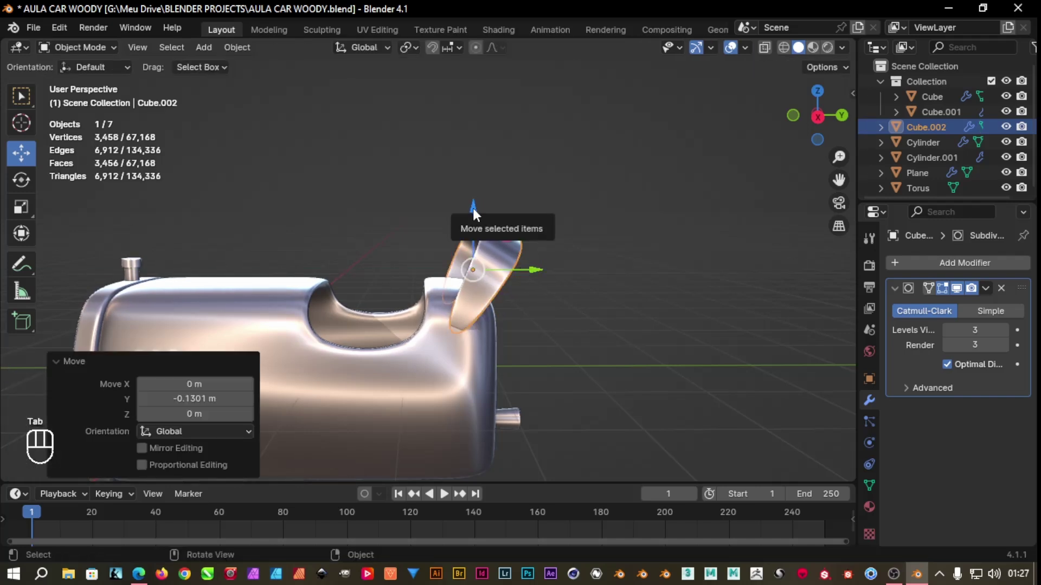
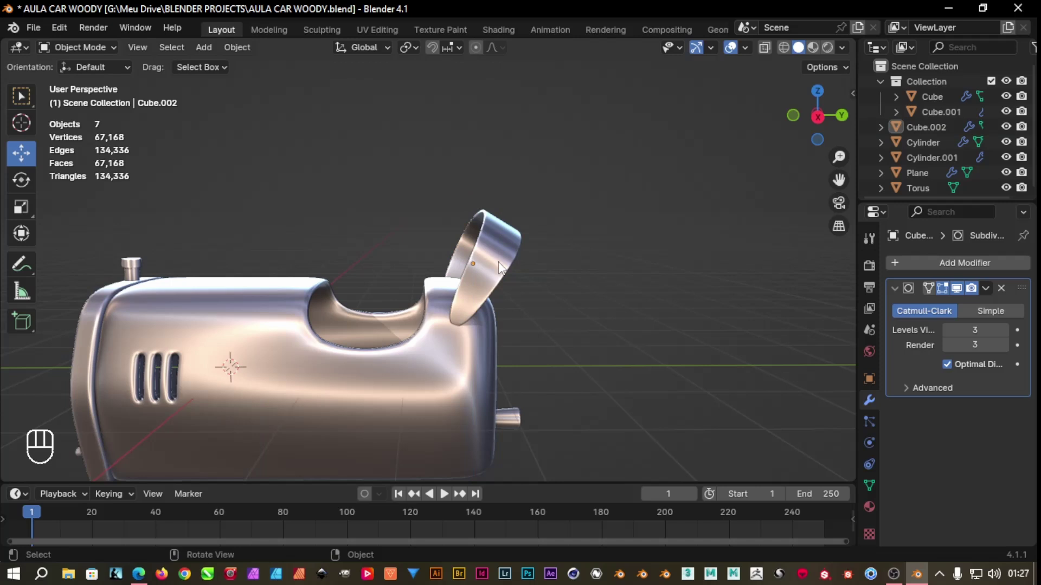
{"action": "left_click", "coordinate": [513, 253]}
{"action": "left_click", "coordinate": [478, 209]}
{"action": "left_click_drag", "start_coordinate": [478, 207], "coordinate": [515, 261]}
{"action": "left_click", "coordinate": [576, 345]}
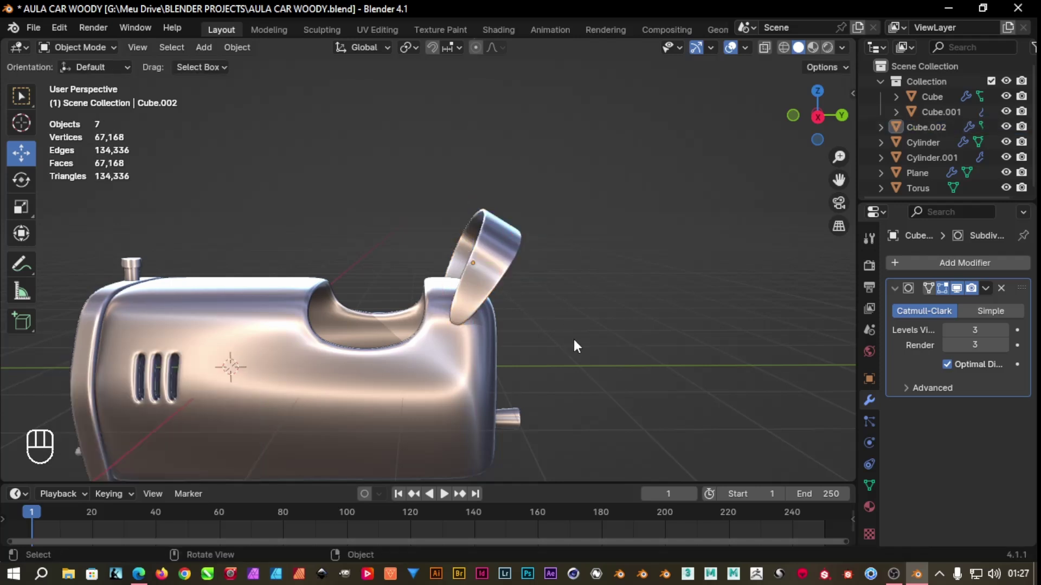
Orbit around the car body to view the handle from the front
{"action": "left_click_drag", "start_coordinate": [602, 336], "coordinate": [563, 329]}
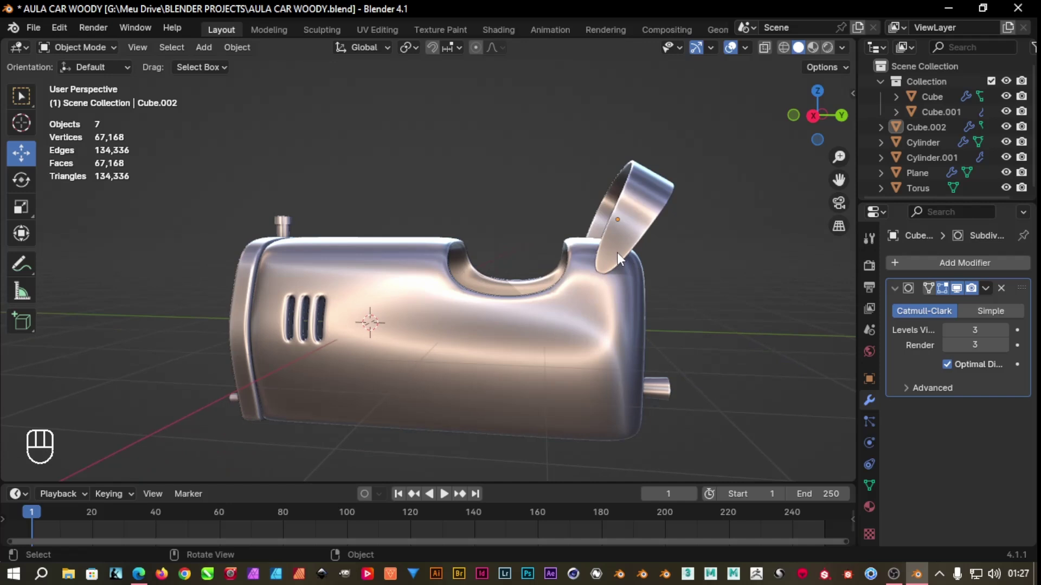
{"action": "left_click_drag", "start_coordinate": [701, 329], "coordinate": [639, 280]}
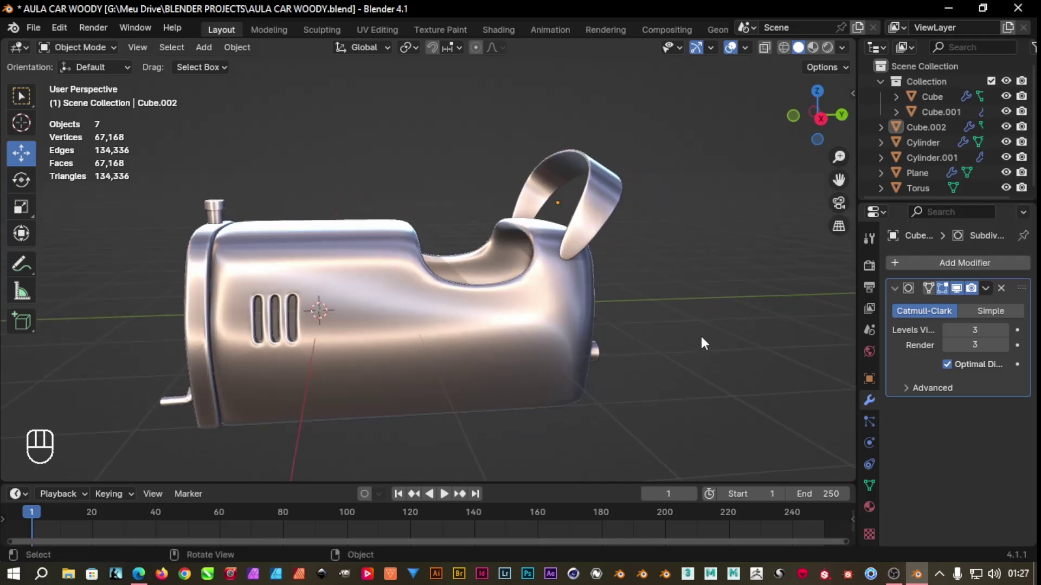
Add a cylinder at the handle pivot and scale it down into a thin crosswise pin
{"action": "key", "text": "shift+a"}
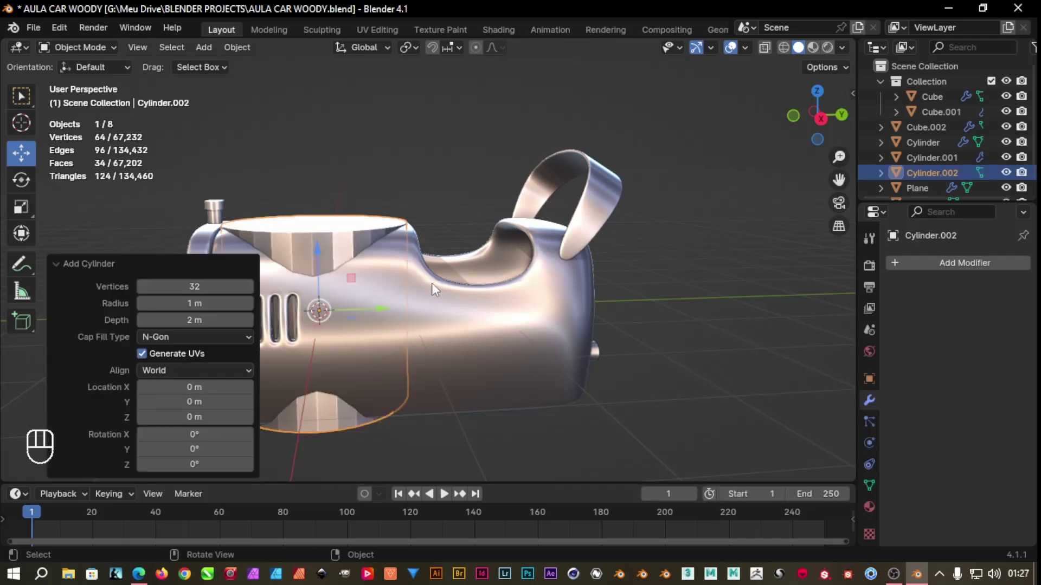
{"action": "key", "text": "r"}
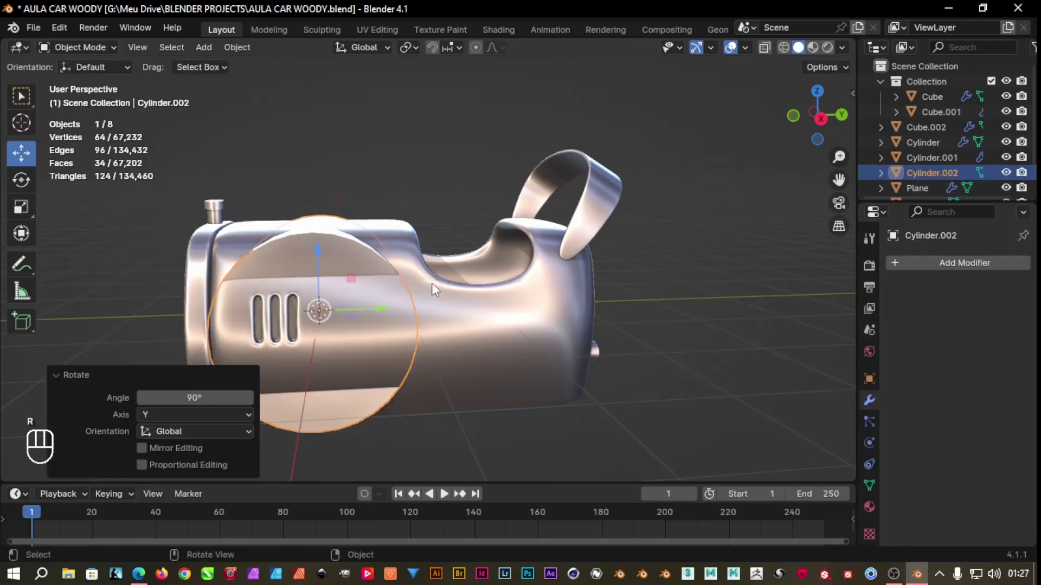
{"action": "left_click", "coordinate": [365, 315]}
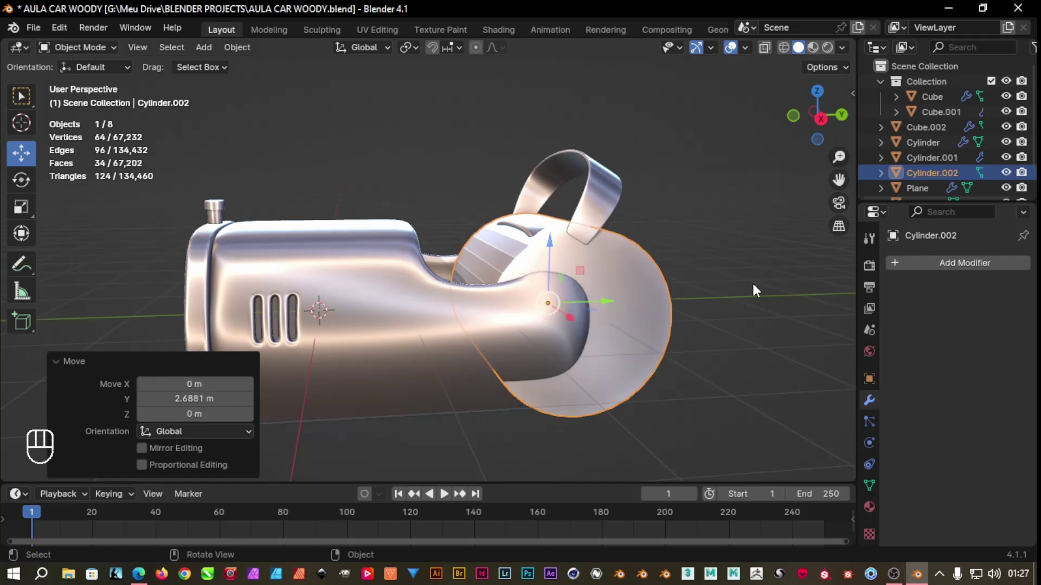
{"action": "key", "text": "s"}
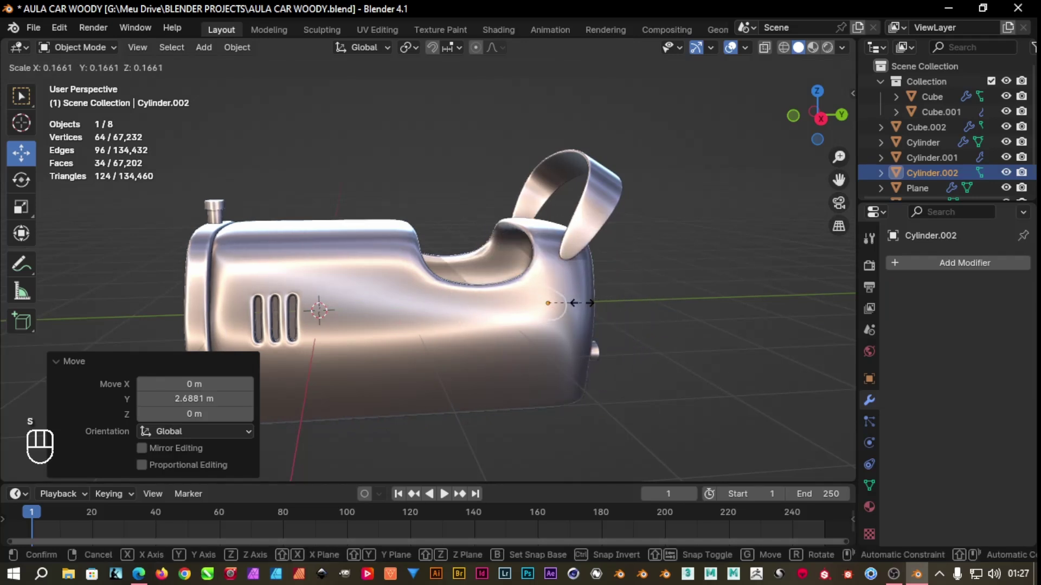
{"action": "key", "text": "s"}
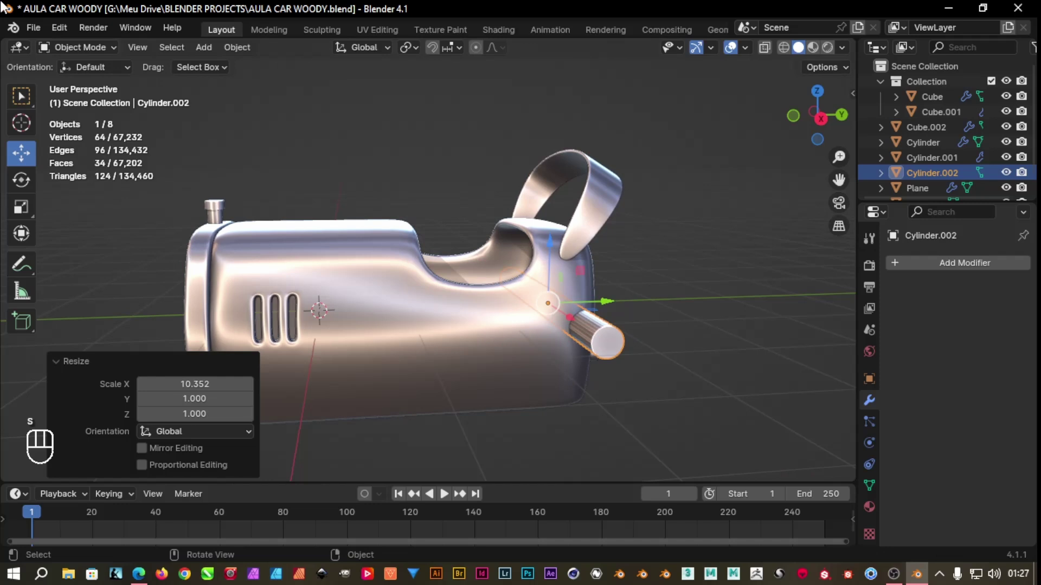
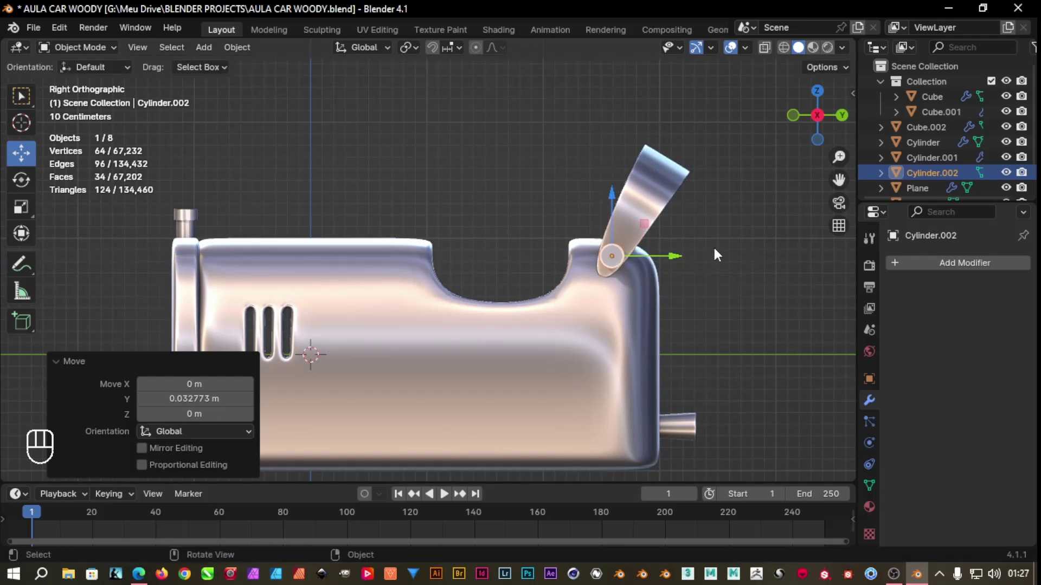
{"action": "key", "text": "s"}
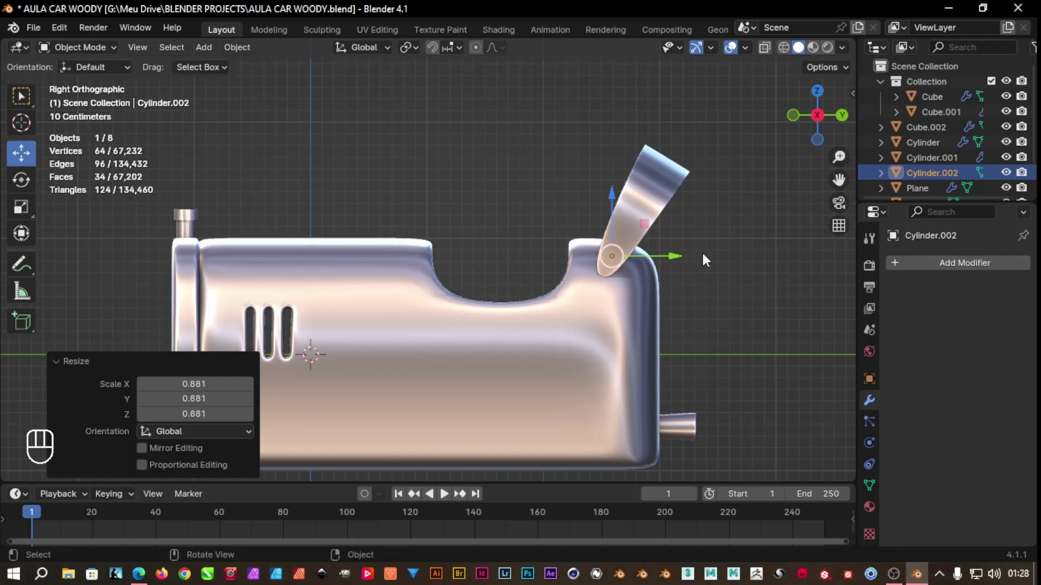
{"action": "key", "text": "s"}
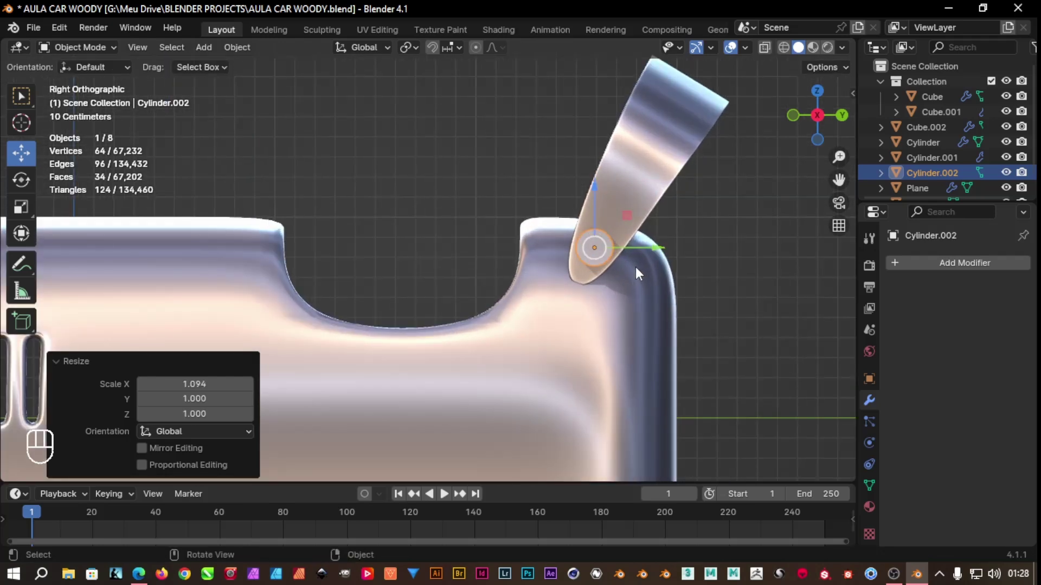
Orbit around the pivot to check the pin runs through the handle's base
{"action": "left_click_drag", "start_coordinate": [656, 254], "coordinate": [674, 263]}
{"action": "left_click_drag", "start_coordinate": [742, 307], "coordinate": [834, 352]}
{"action": "left_click_drag", "start_coordinate": [855, 360], "coordinate": [5, 249]}
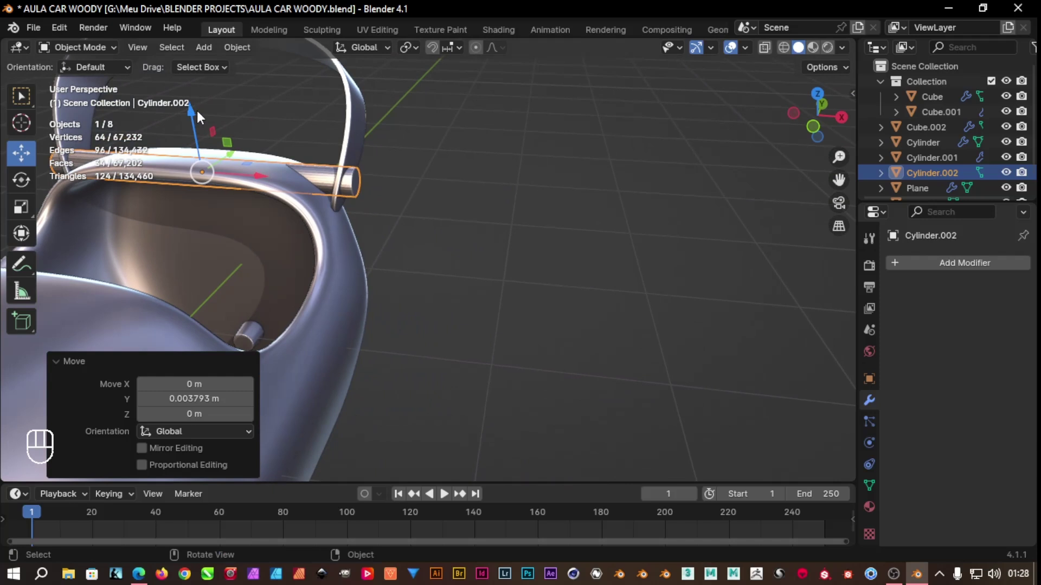
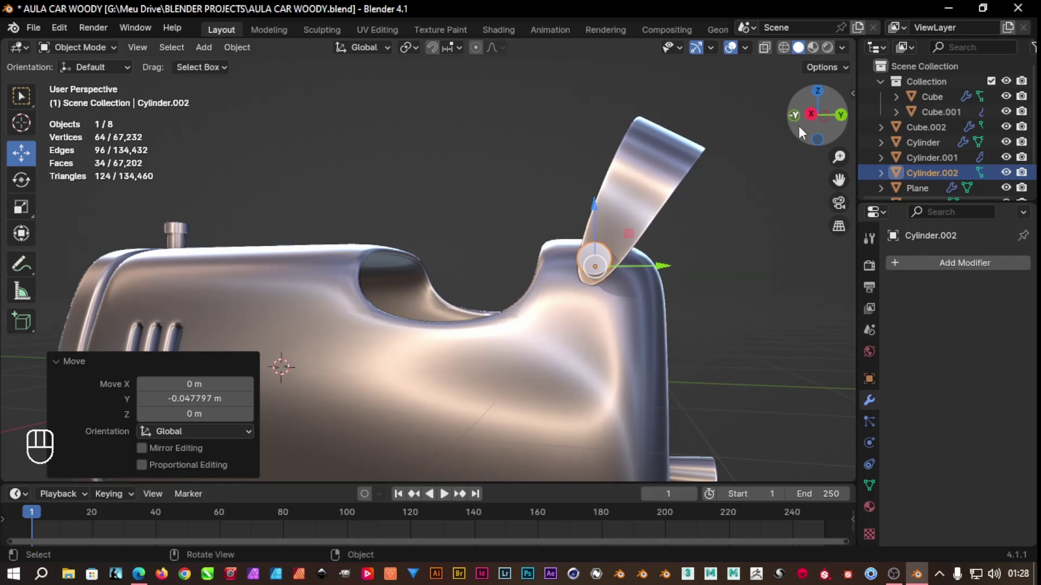
From the side view, shrink the hinge pin slightly in uniform scale
{"action": "left_click", "coordinate": [812, 123]}
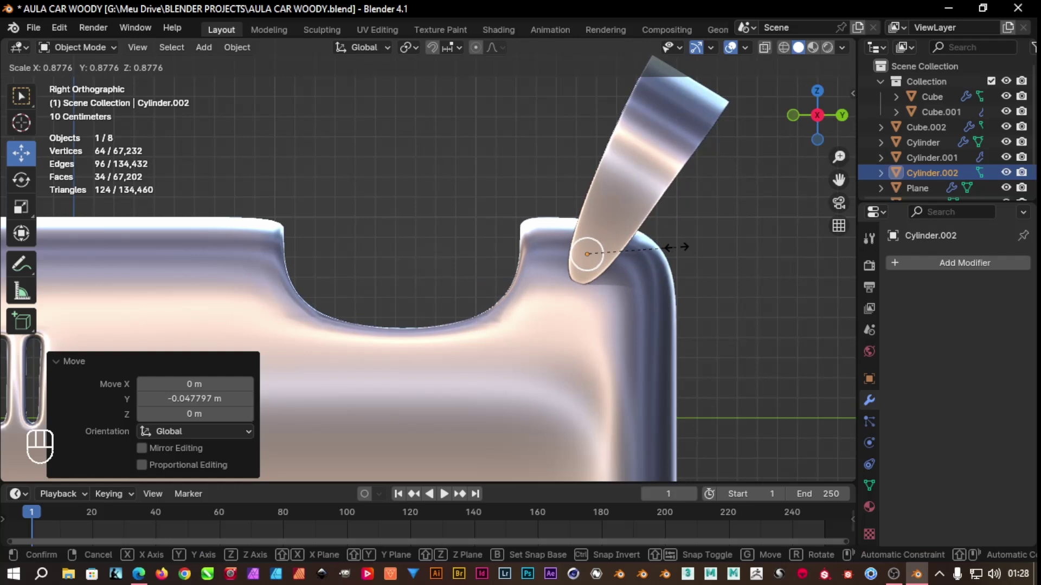
{"action": "left_click_drag", "start_coordinate": [659, 261], "coordinate": [677, 271]}
{"action": "left_click_drag", "start_coordinate": [688, 283], "coordinate": [727, 304]}
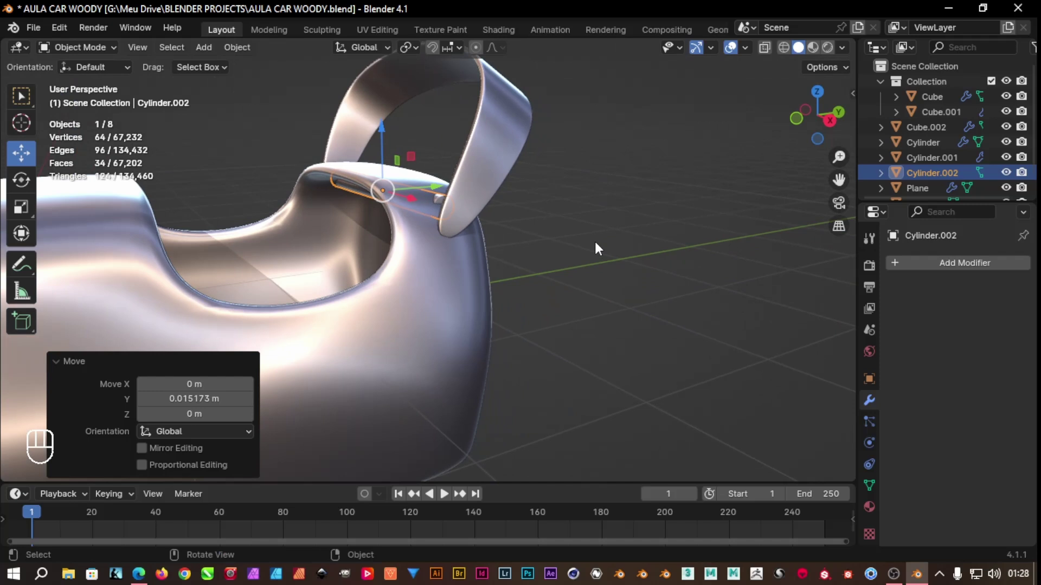
Stretch the pin along X so it spans past the handle's base, then inspect its end
{"action": "key", "text": "s"}
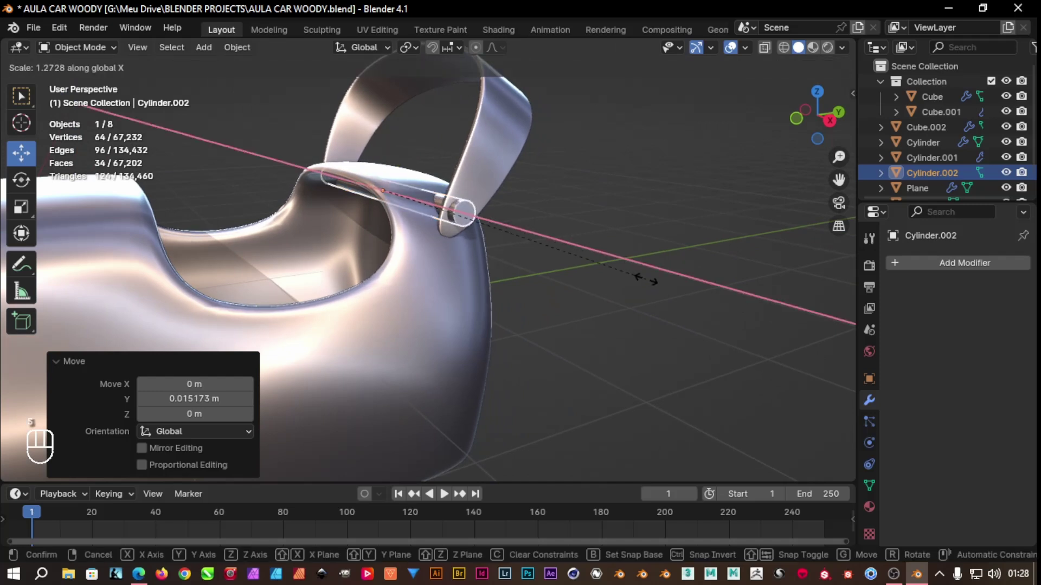
{"action": "key", "text": "s"}
{"action": "left_click_drag", "start_coordinate": [623, 300], "coordinate": [491, 281]}
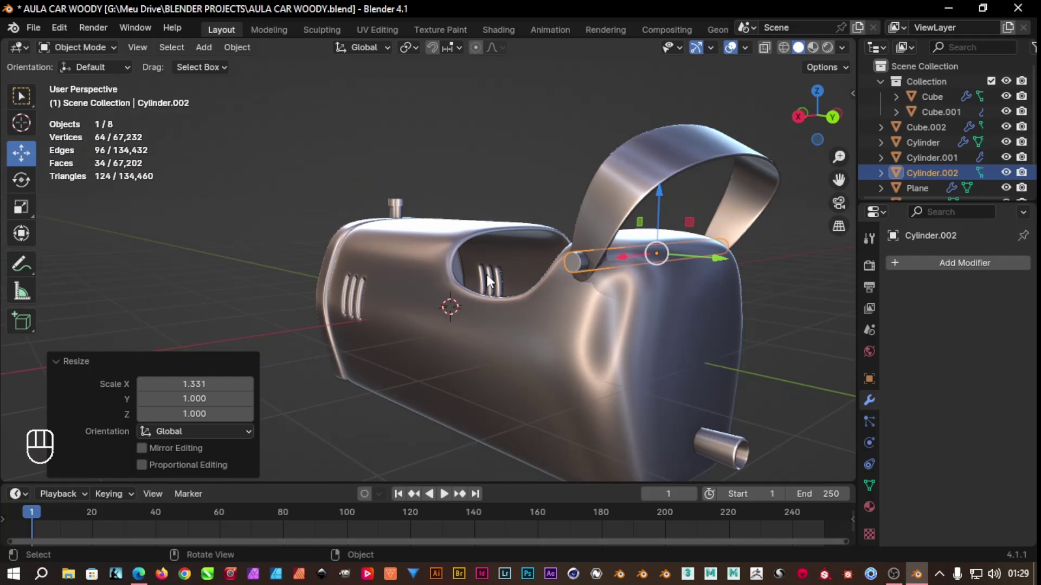
{"action": "left_click_drag", "start_coordinate": [743, 328], "coordinate": [570, 319]}
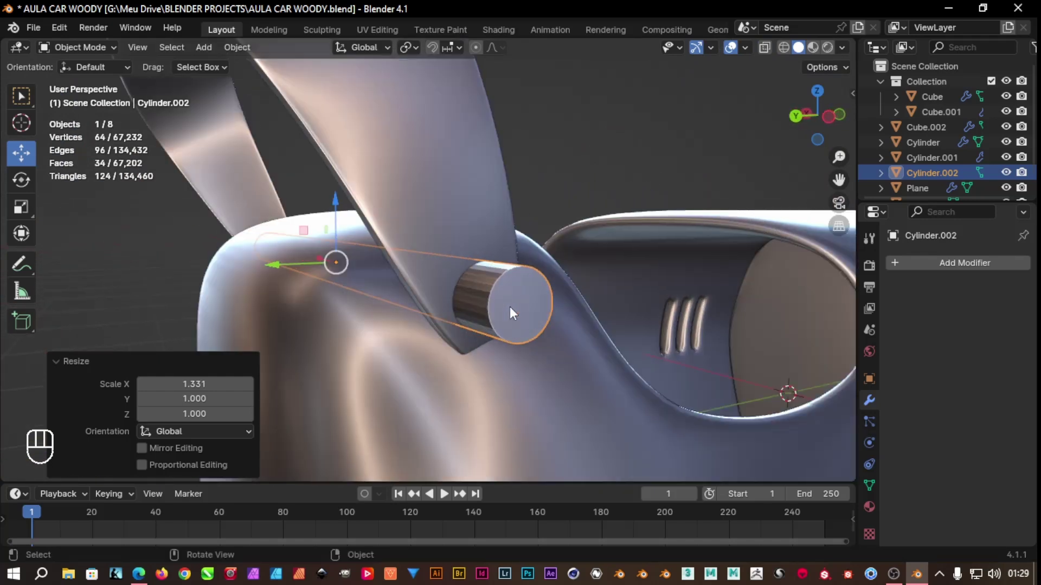
Extrude the pin's end face and widen it into a flared cap, selecting the cap's face ring
{"action": "key", "text": "Tab"}
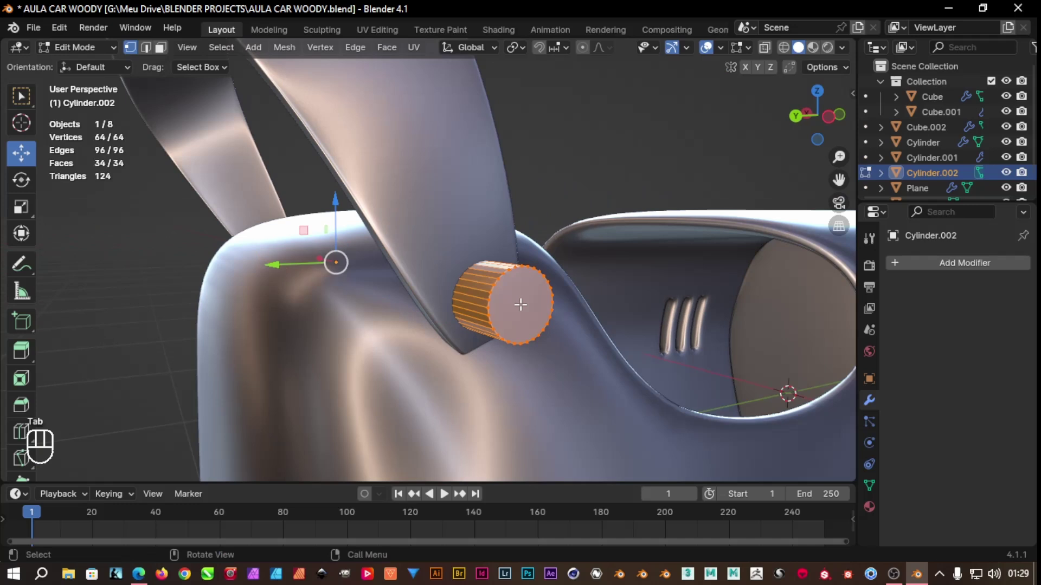
{"action": "left_click", "coordinate": [164, 47]}
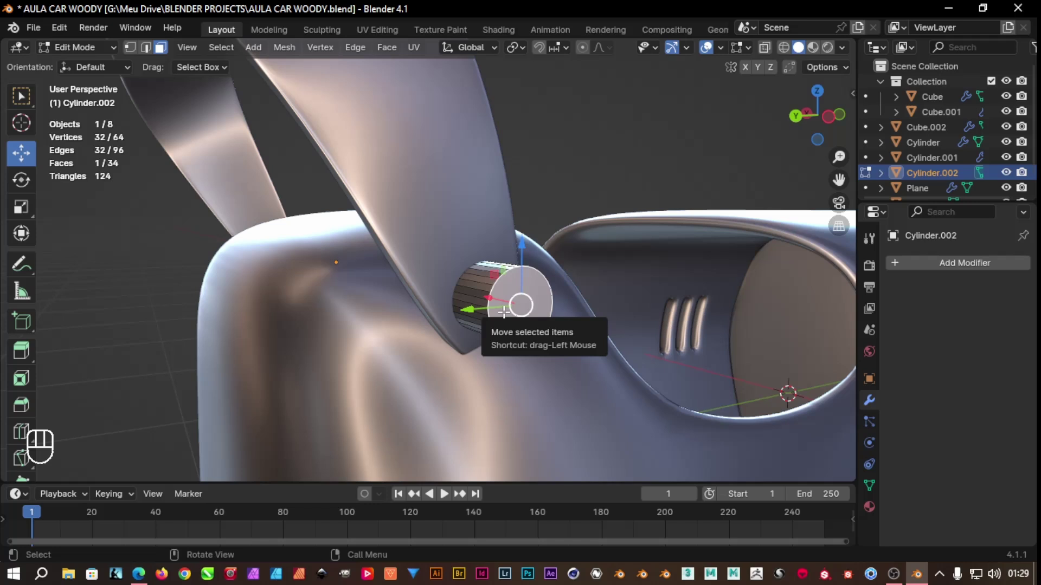
{"action": "key", "text": "e"}
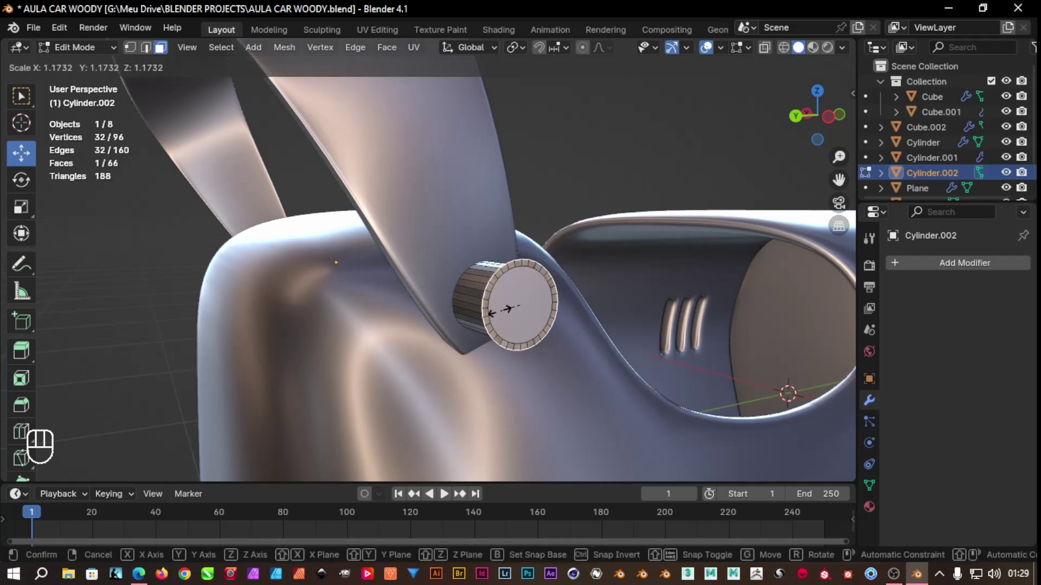
{"action": "key", "text": "e"}
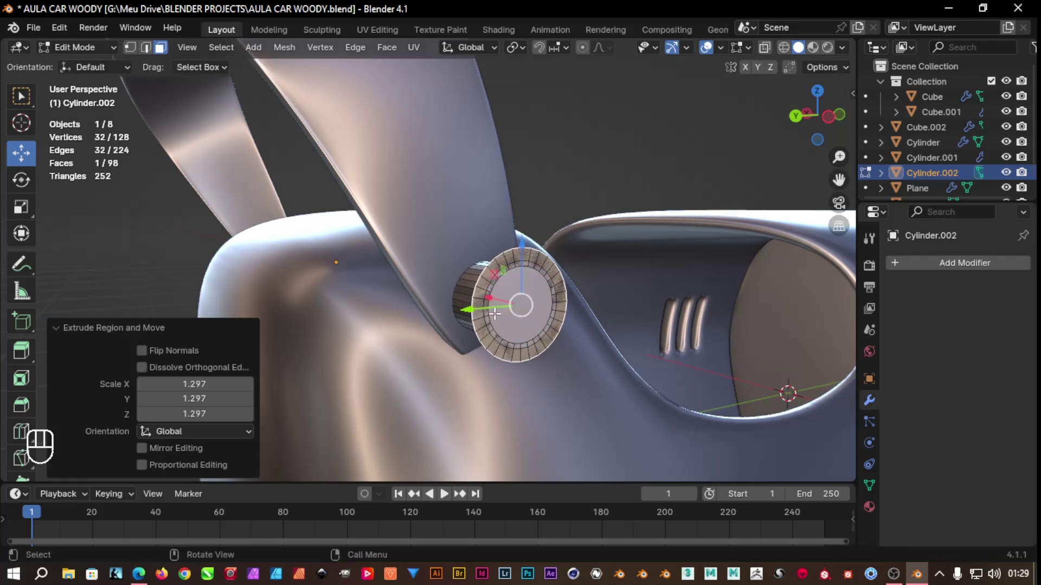
{"action": "key", "text": "e"}
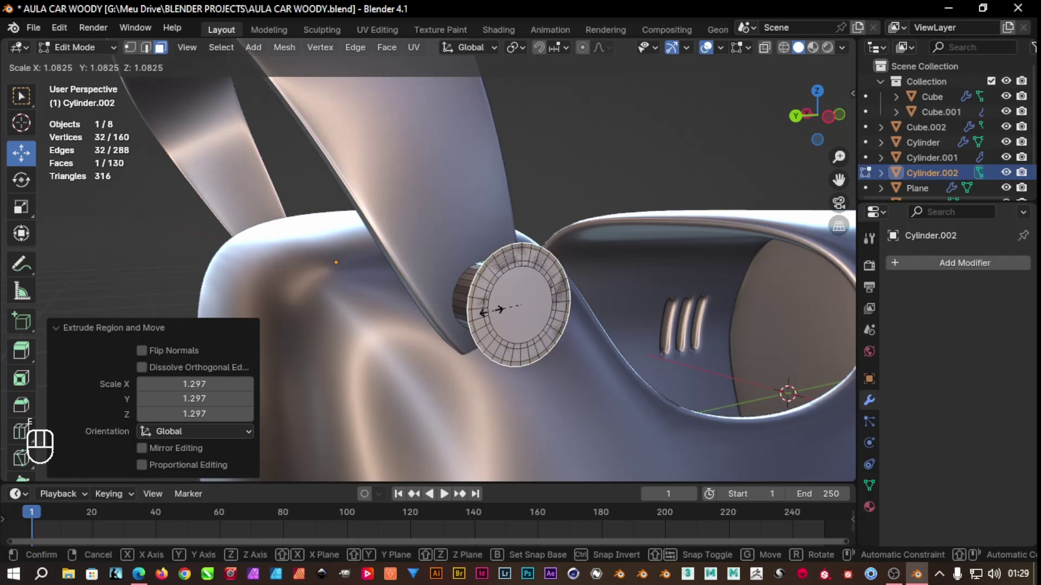
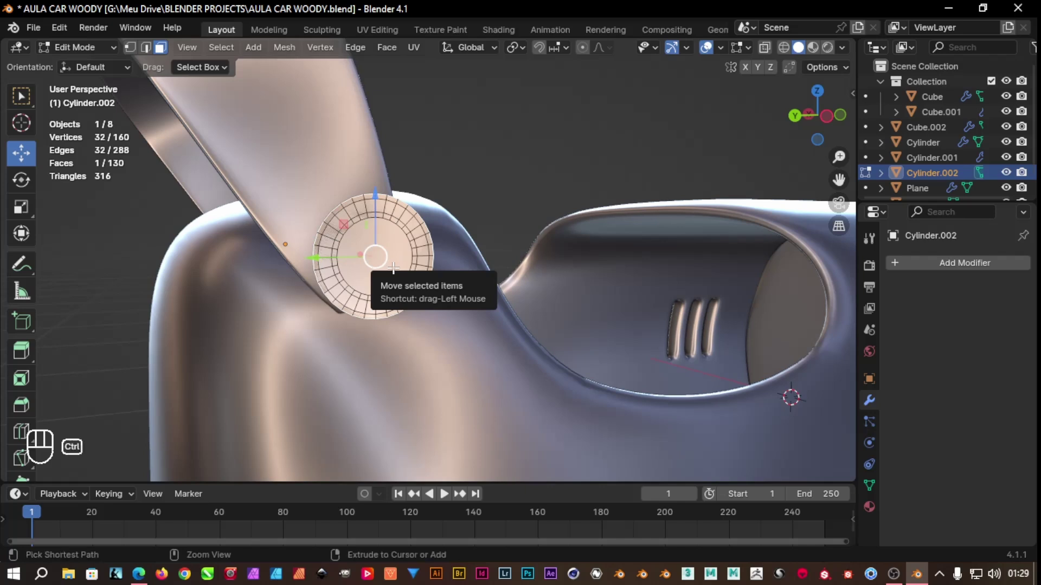
{"action": "key", "text": "ctrl+KP_Add"}
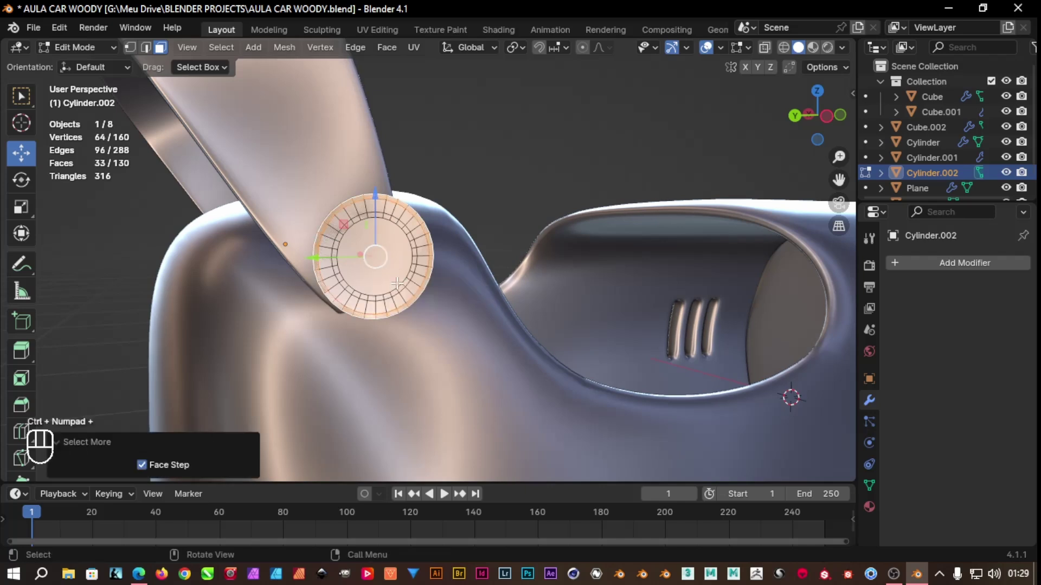
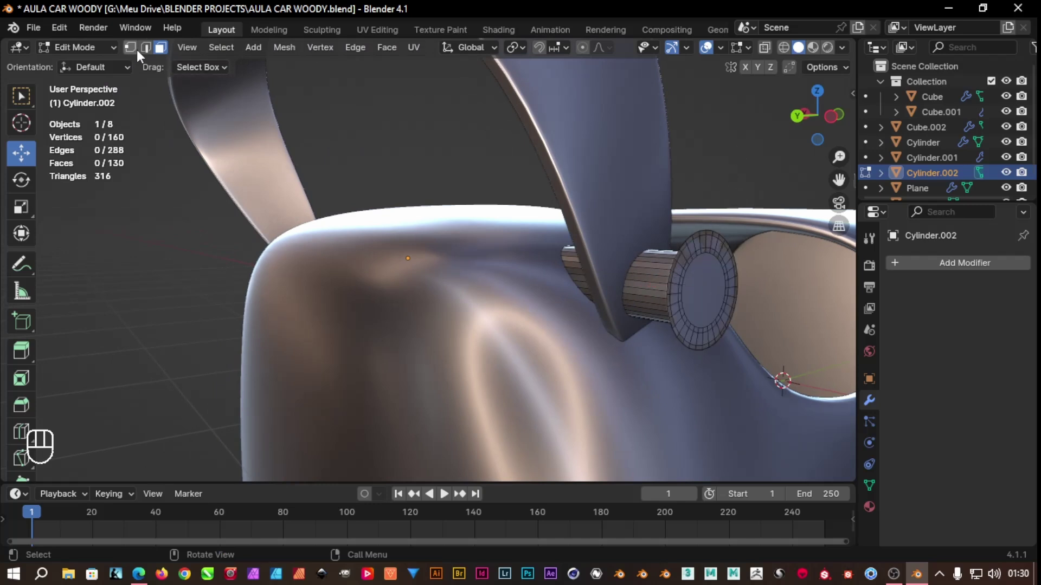
Extrude the axle's other end past the handle in several rings, then delete the centre face for an open tube
{"action": "left_click", "coordinate": [149, 53]}
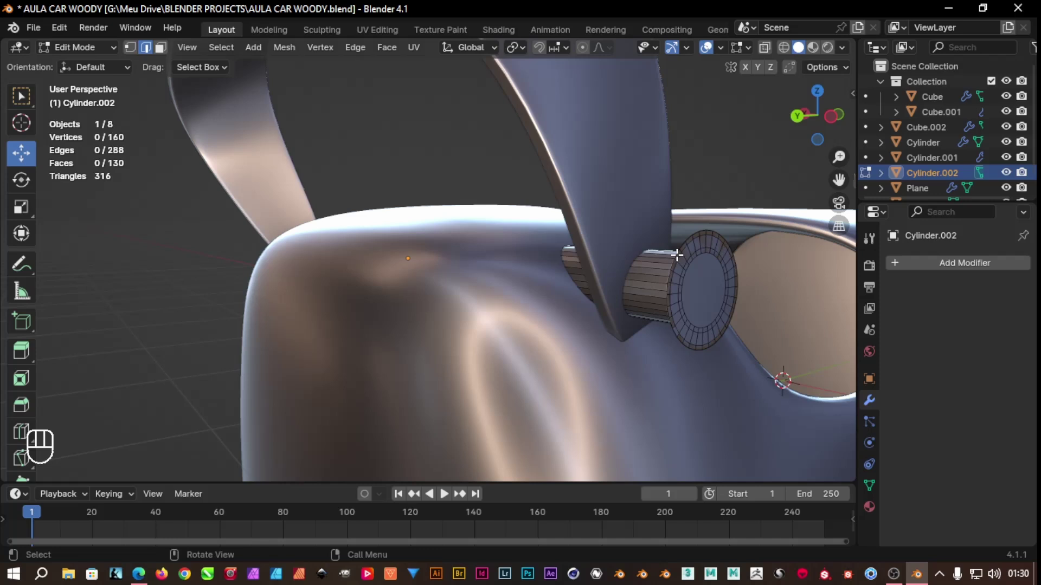
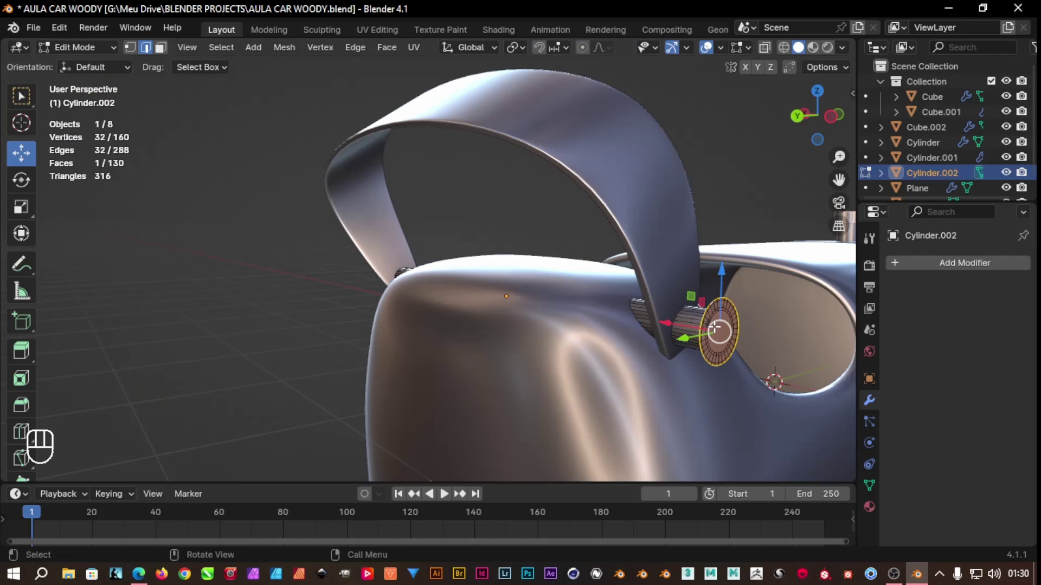
{"action": "key", "text": "e"}
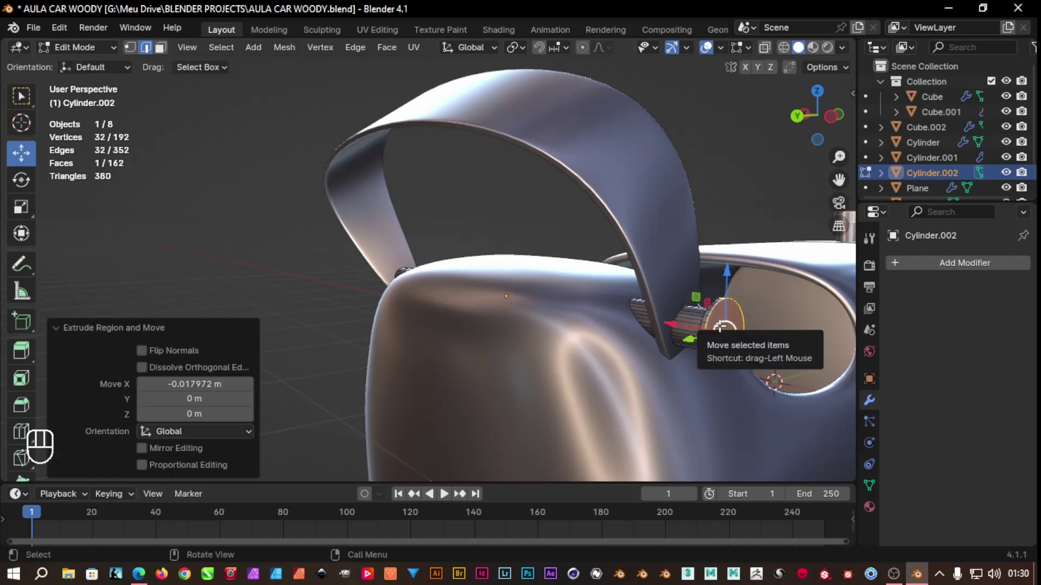
{"action": "key", "text": "e"}
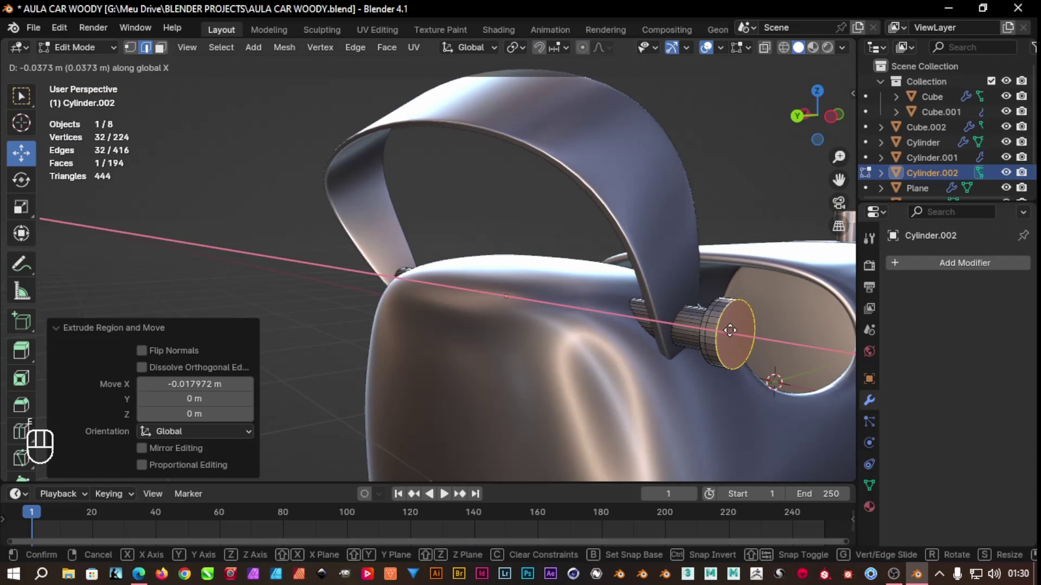
{"action": "key", "text": "e"}
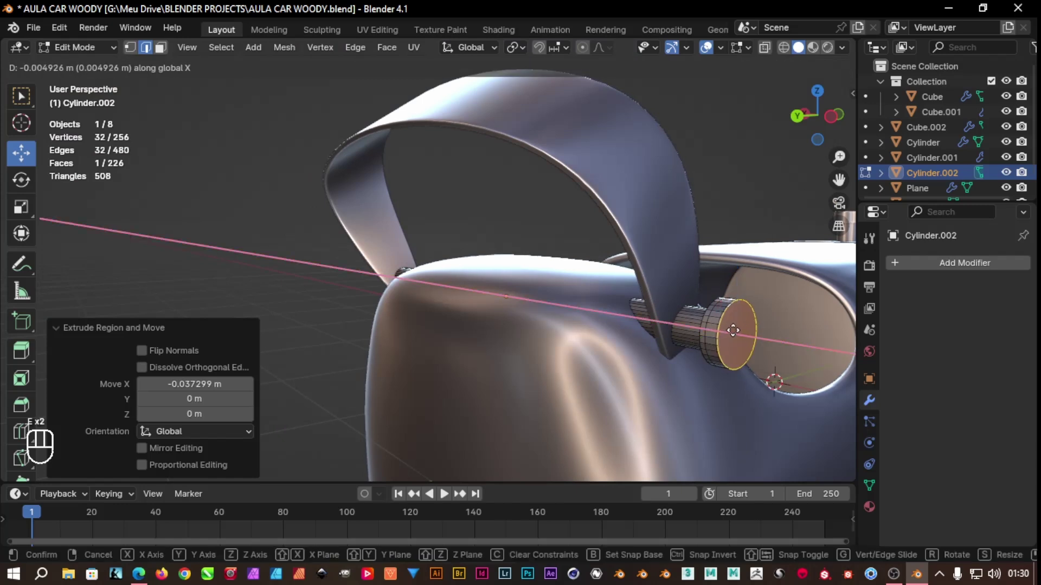
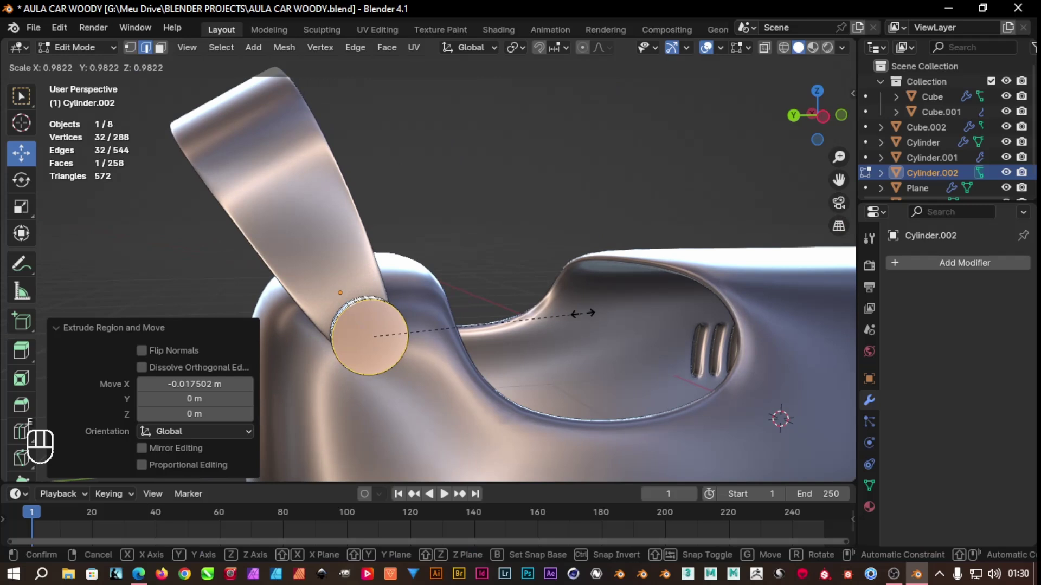
{"action": "key", "text": "e"}
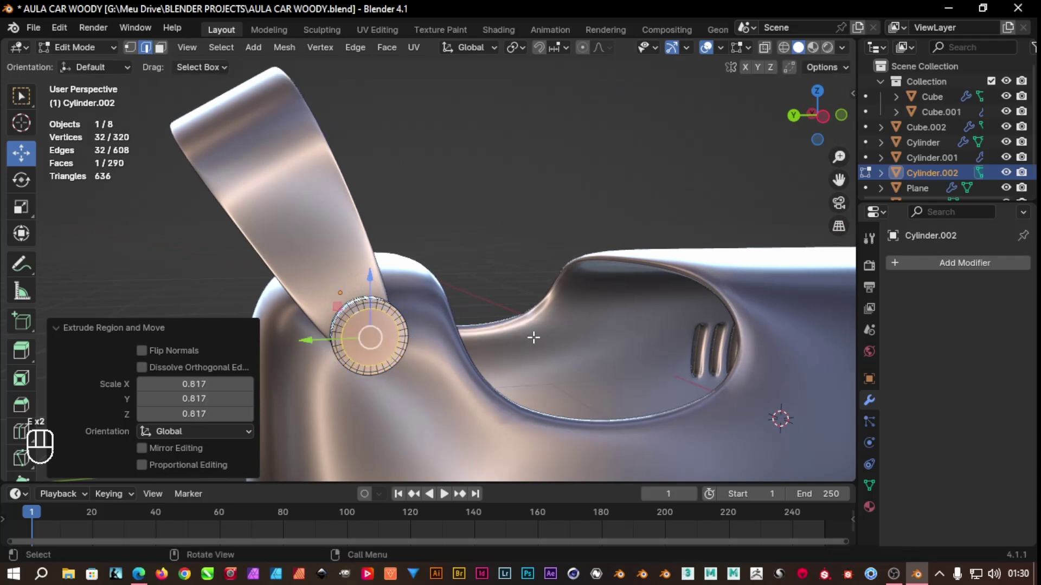
{"action": "key", "text": "Delete"}
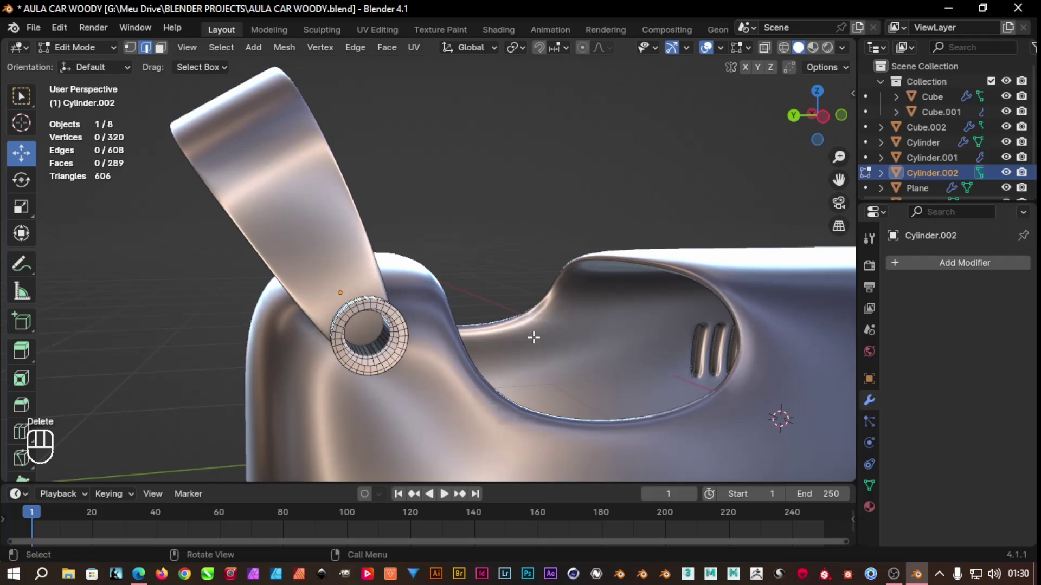
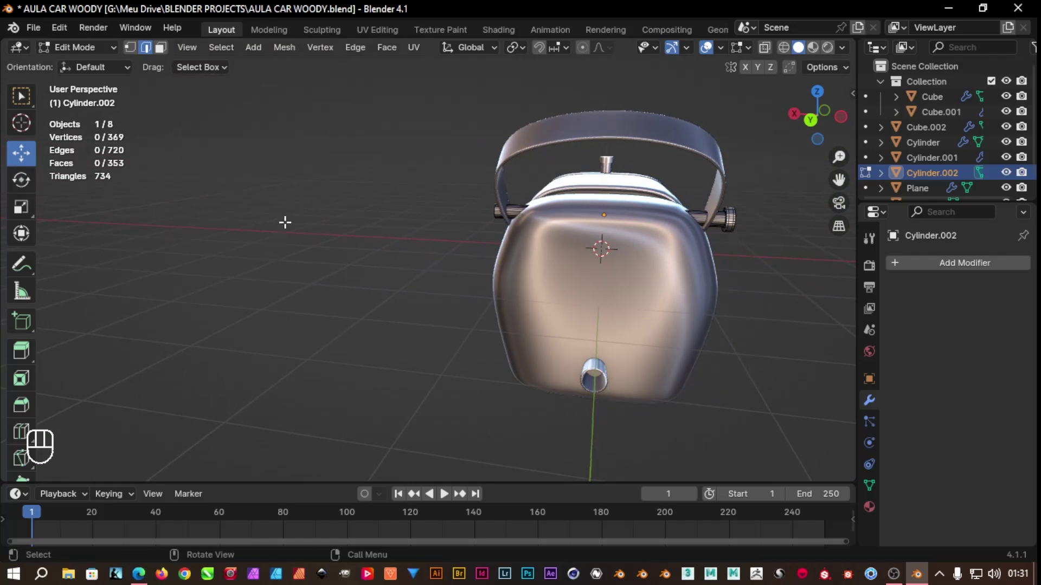
Shade the axle smooth and shorten it along its length across the body
{"action": "key", "text": "Tab"}
{"action": "key", "text": "s"}
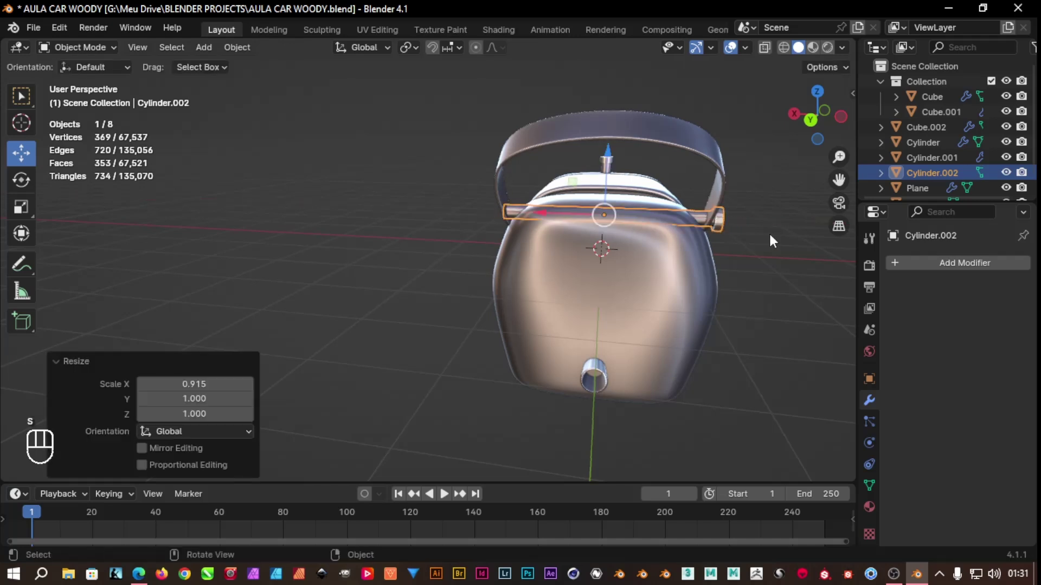
{"action": "left_click_drag", "start_coordinate": [749, 250], "coordinate": [688, 257]}
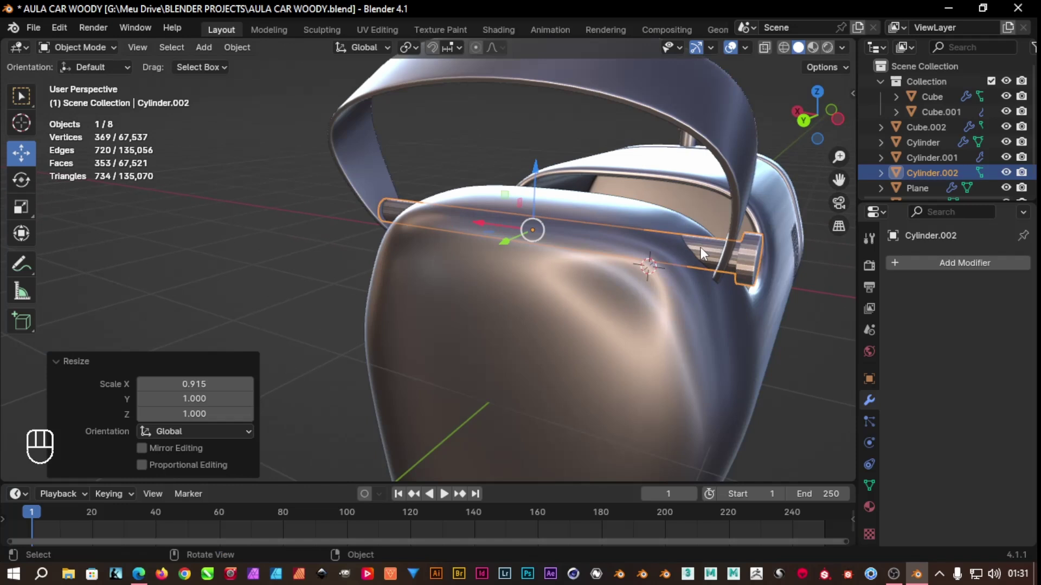
{"action": "right_click", "coordinate": [705, 253]}
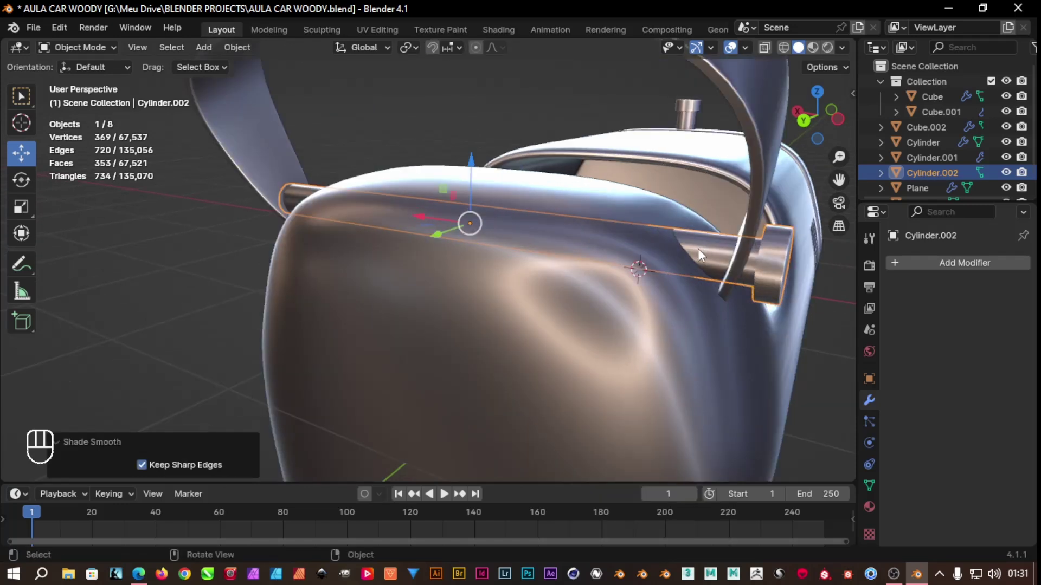
{"action": "key", "text": "s"}
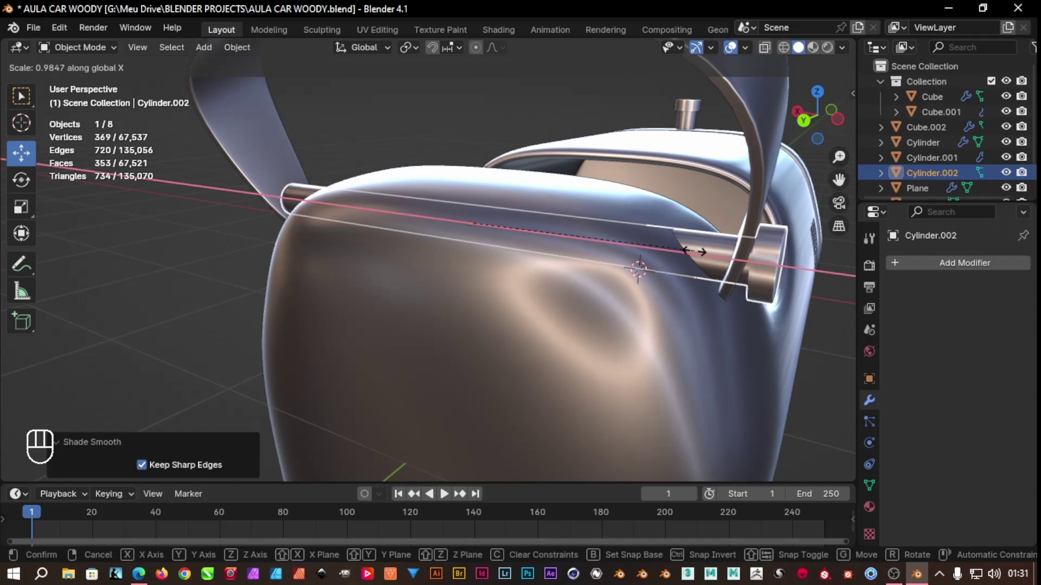
{"action": "left_click_drag", "start_coordinate": [683, 288], "coordinate": [711, 294]}
Cut an edge loop around the axle's middle, redoing a misplaced first cut
{"action": "key", "text": "Tab"}
{"action": "key", "text": "ctrl+r"}
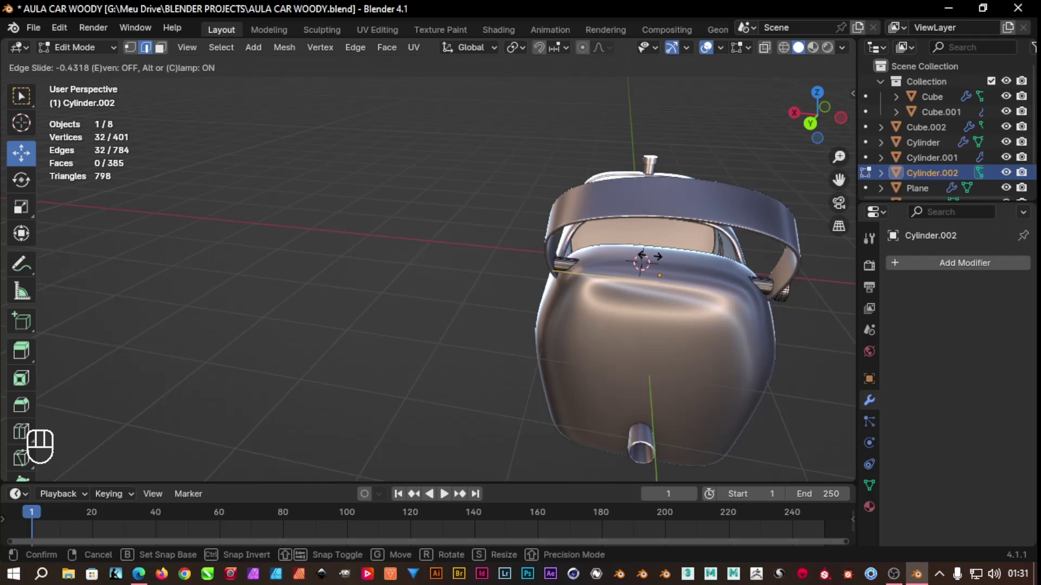
{"action": "key", "text": "ctrl+z"}
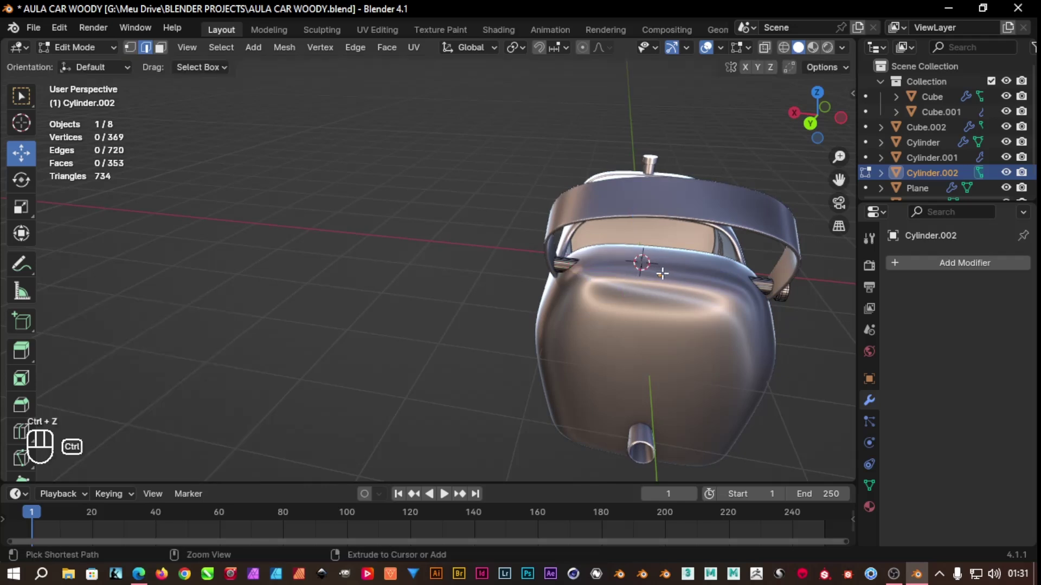
{"action": "key", "text": "ctrl+r"}
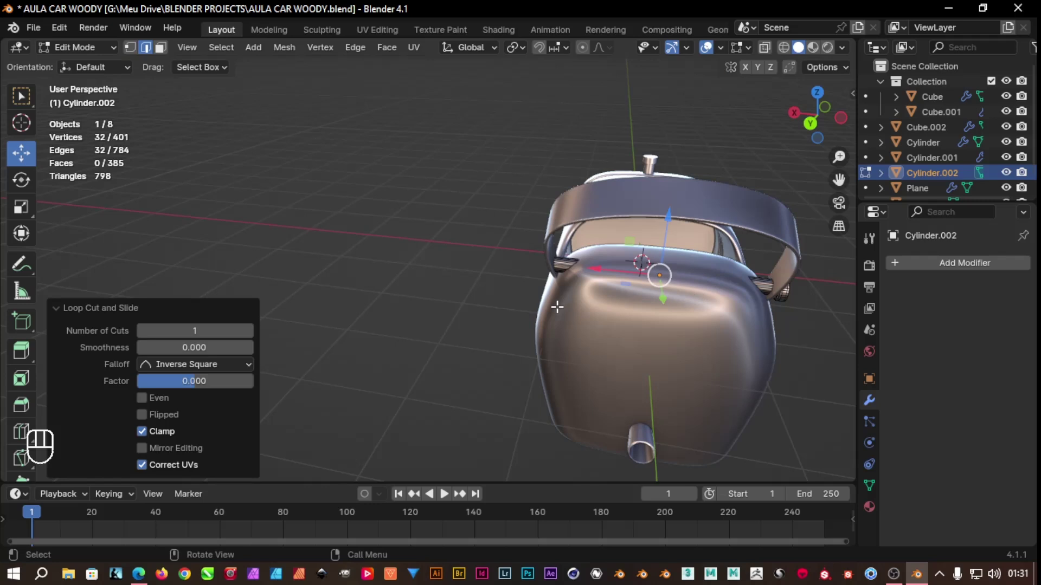
Remove half the axle in wireframe and add a Mirror modifier to rebuild the missing half
{"action": "key", "text": "shift+z"}
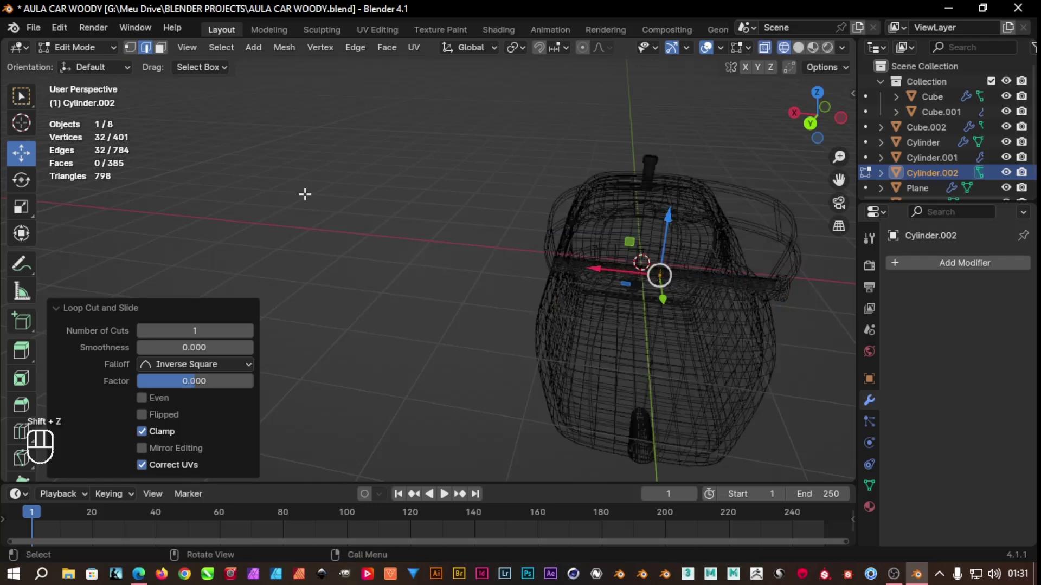
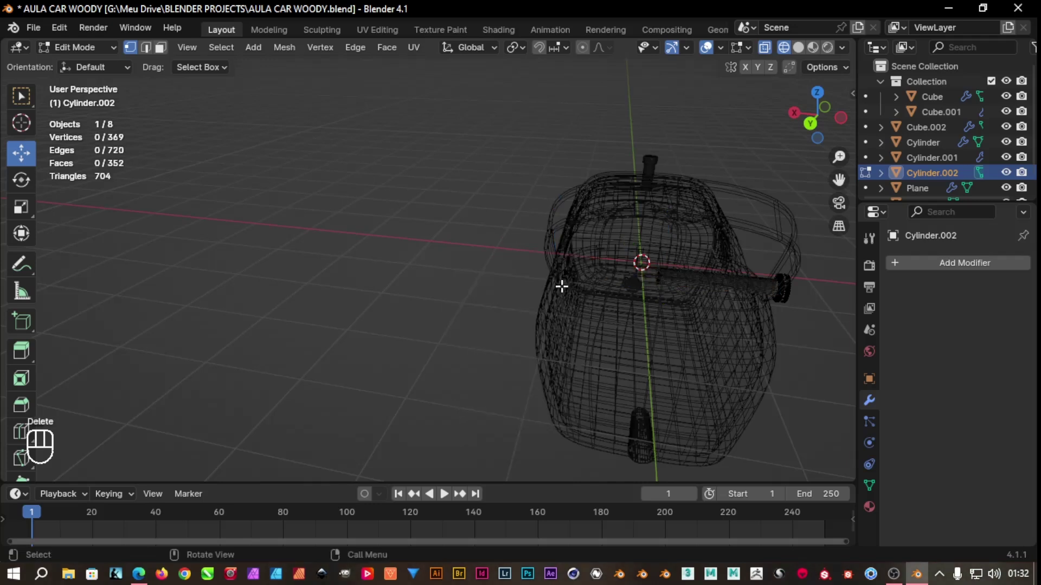
{"action": "key", "text": "Tab"}
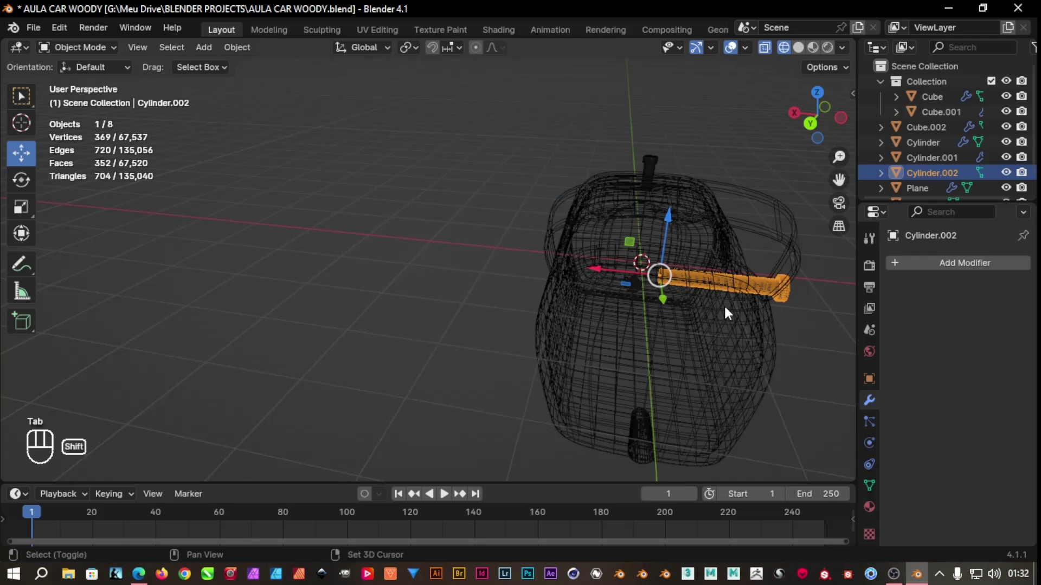
{"action": "key", "text": "shift+z"}
{"action": "left_click_drag", "start_coordinate": [935, 271], "coordinate": [825, 299]}
{"action": "key", "text": "r"}
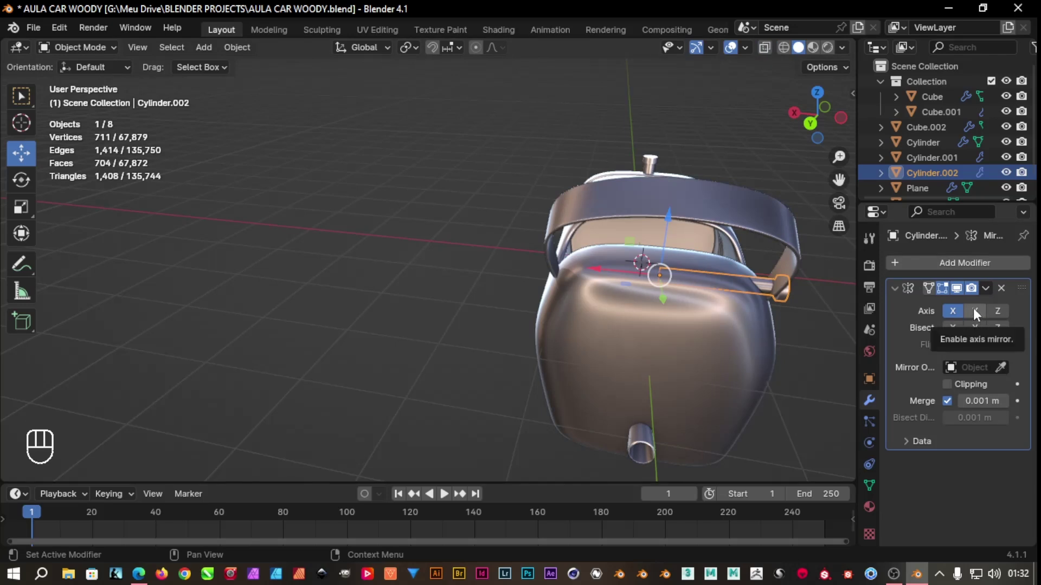
Set the Mirror modifier to the Z axis only with Clipping enabled
{"action": "left_click", "coordinate": [978, 314]}
{"action": "left_click", "coordinate": [960, 314]}
{"action": "left_click", "coordinate": [1010, 319]}
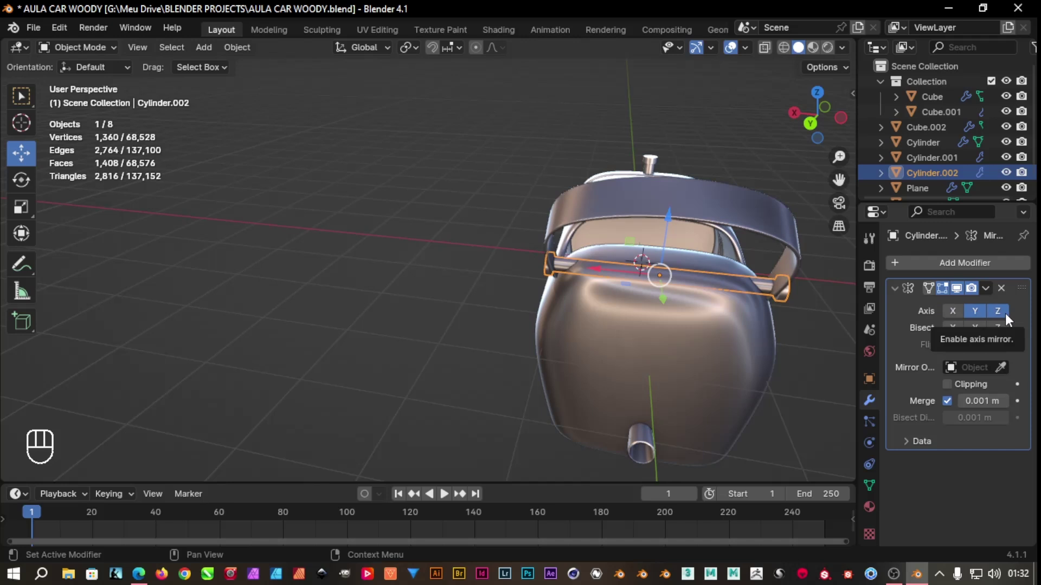
{"action": "left_click", "coordinate": [985, 315]}
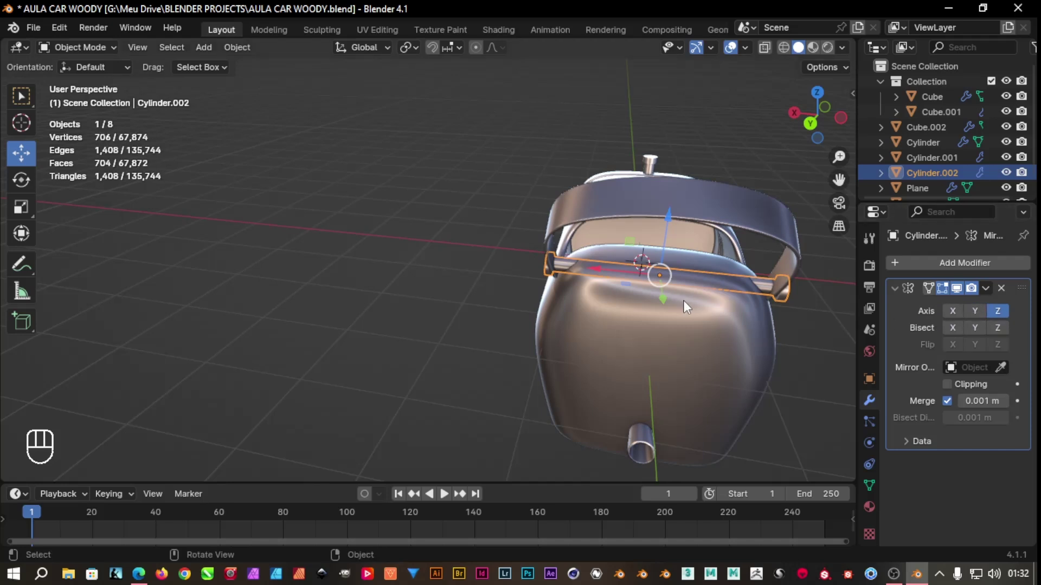
{"action": "left_click", "coordinate": [954, 391]}
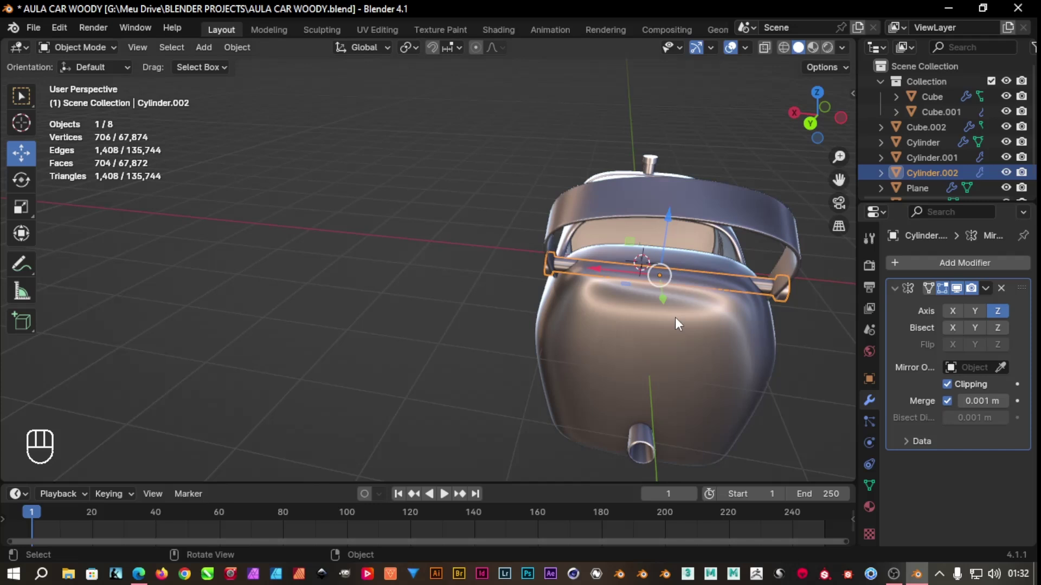
Orbit to the front and back views to check the mirrored axle through the handle
{"action": "left_click_drag", "start_coordinate": [635, 323], "coordinate": [617, 259]}
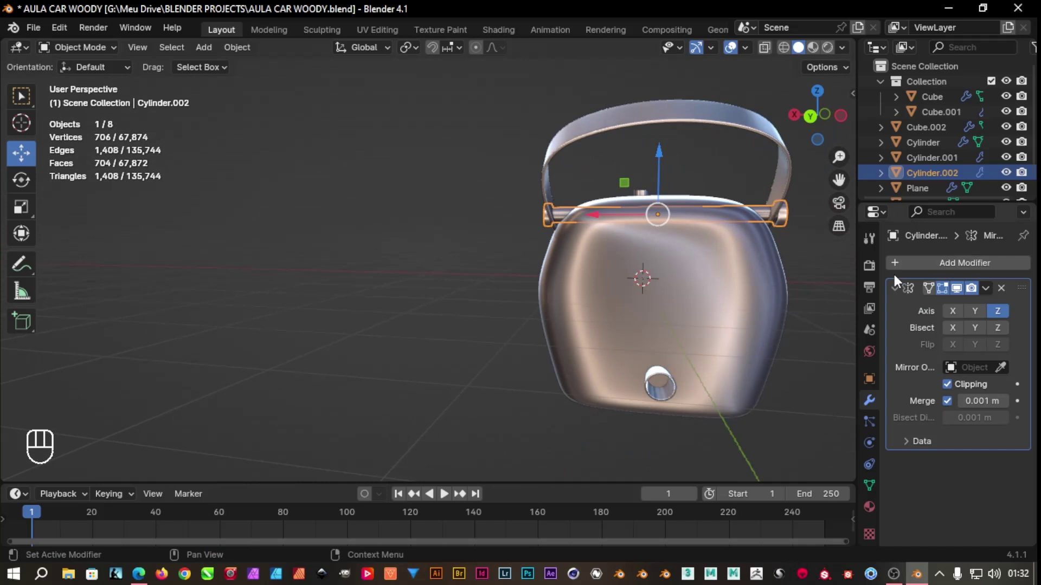
{"action": "left_click_drag", "start_coordinate": [995, 297], "coordinate": [962, 313]}
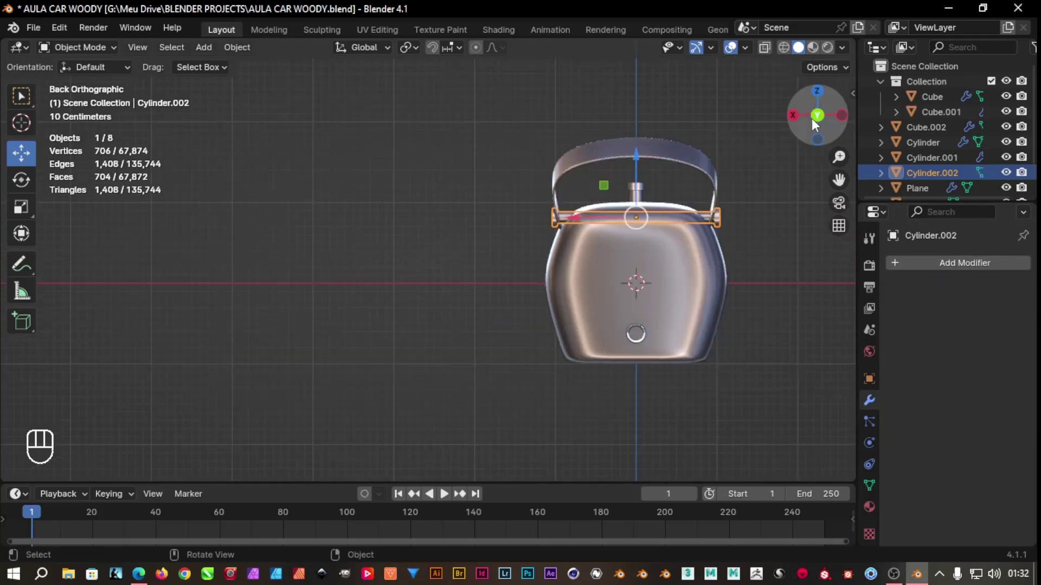
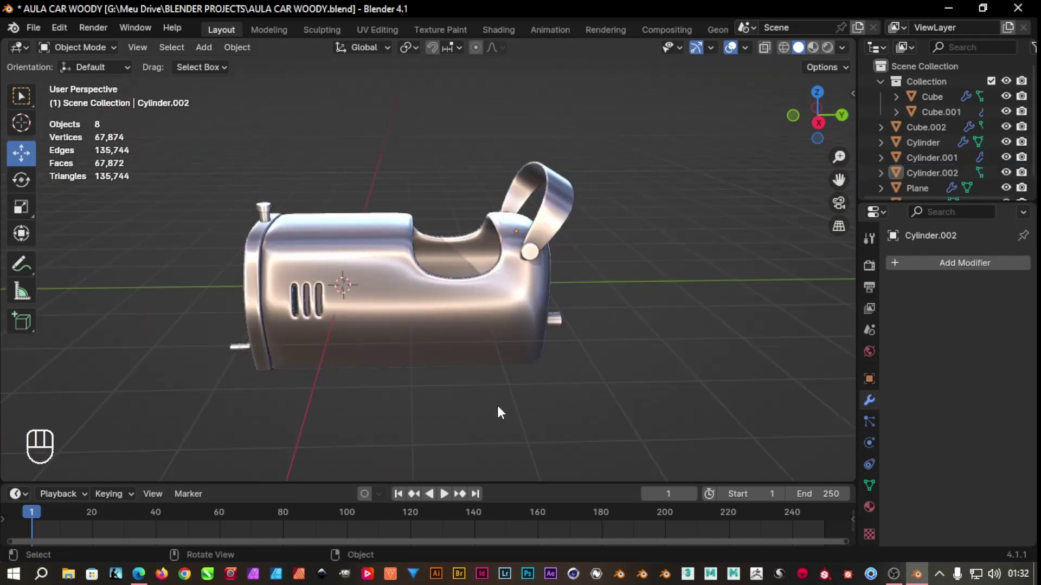
Clear the selection, zoom out to the whole car, and select the main body
{"action": "left_click_drag", "start_coordinate": [509, 414], "coordinate": [517, 406]}
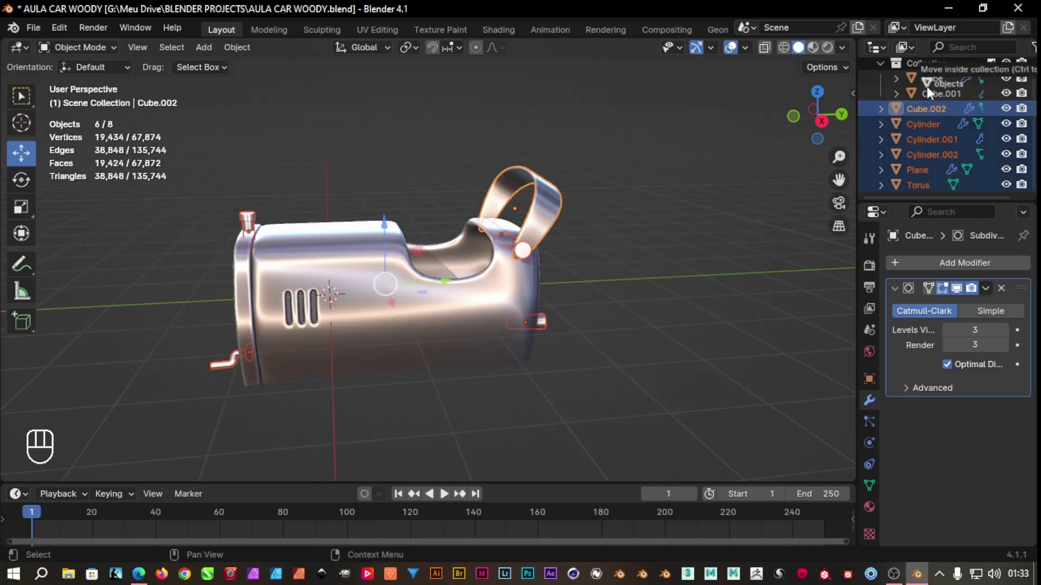
{"action": "left_click", "coordinate": [717, 204]}
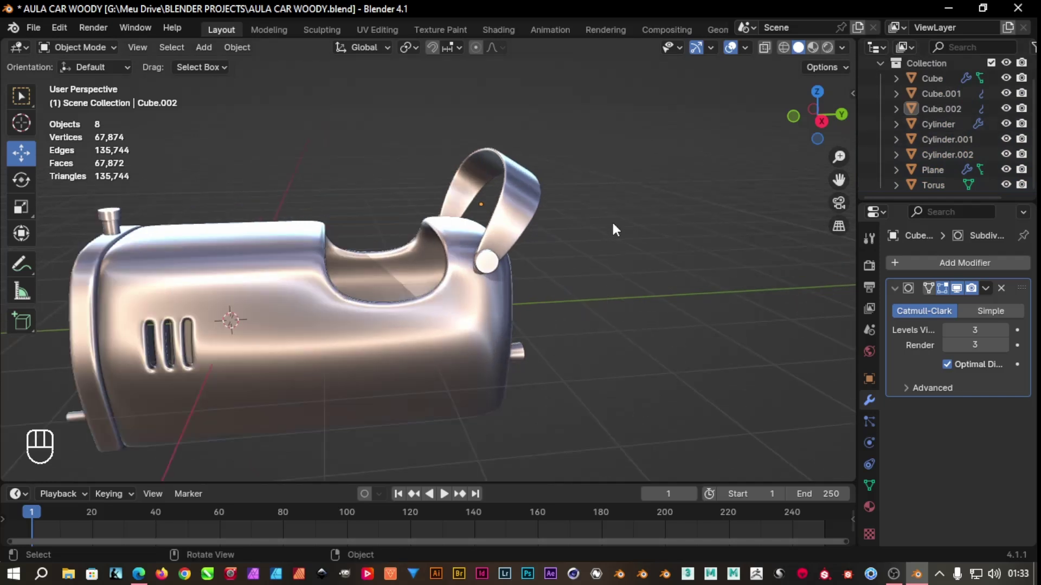
{"action": "middle_click", "coordinate": [579, 246]}
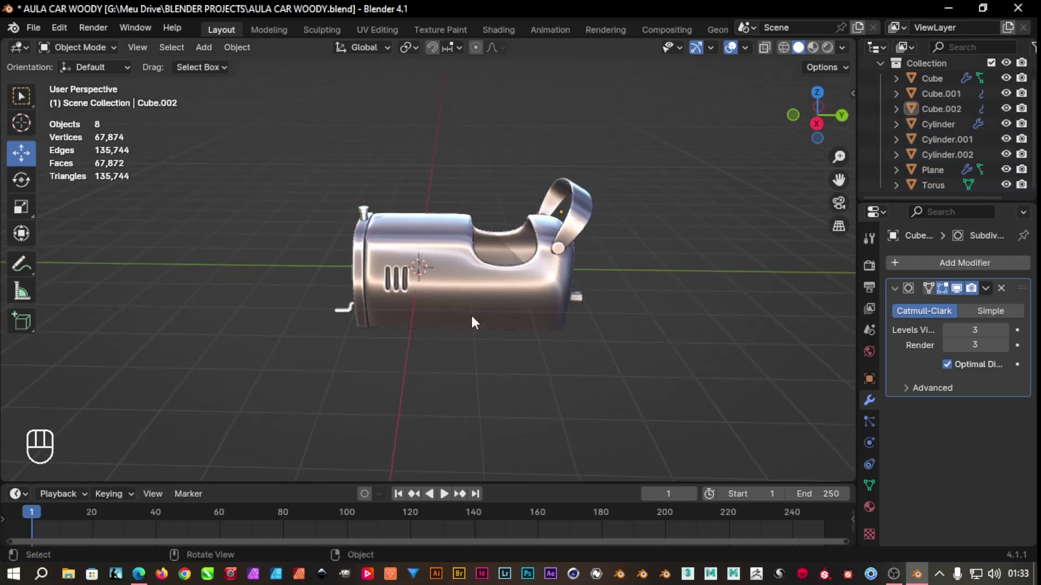
{"action": "left_click", "coordinate": [463, 346]}
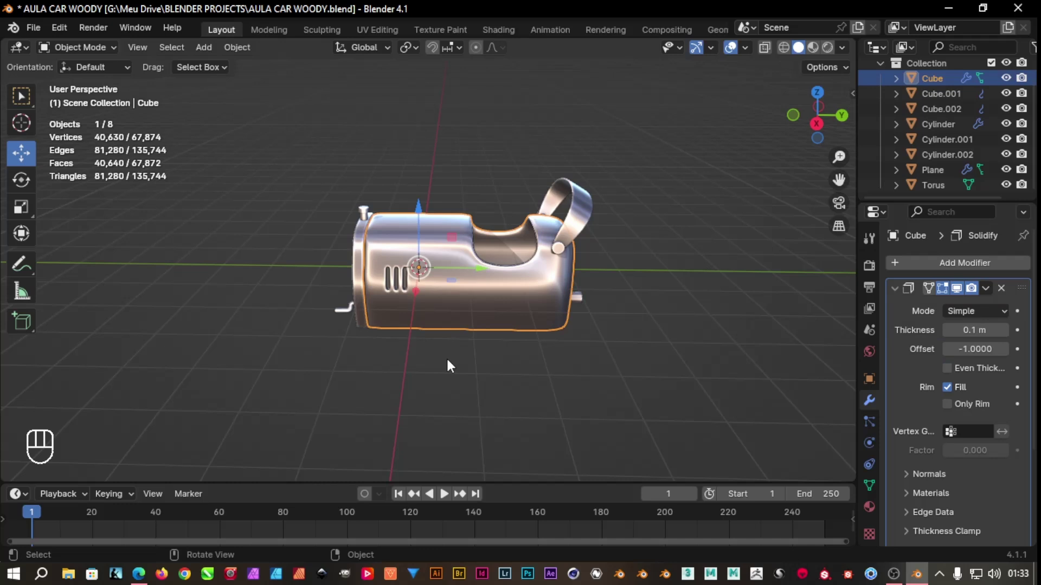
Add a cylinder and scale it down into a thin rod through the car body
{"action": "key", "text": "shift+a"}
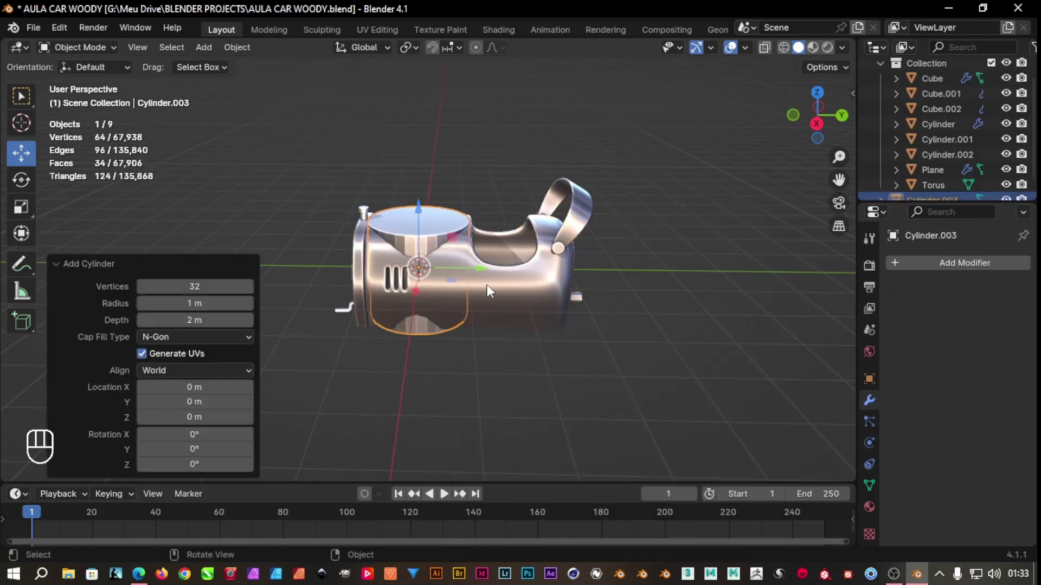
{"action": "key", "text": "s"}
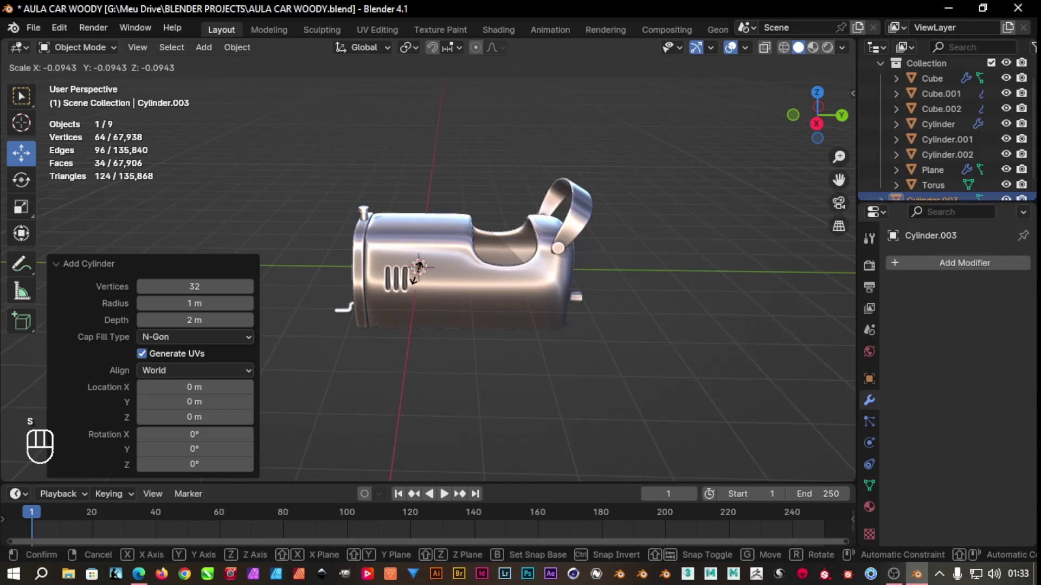
{"action": "key", "text": "s"}
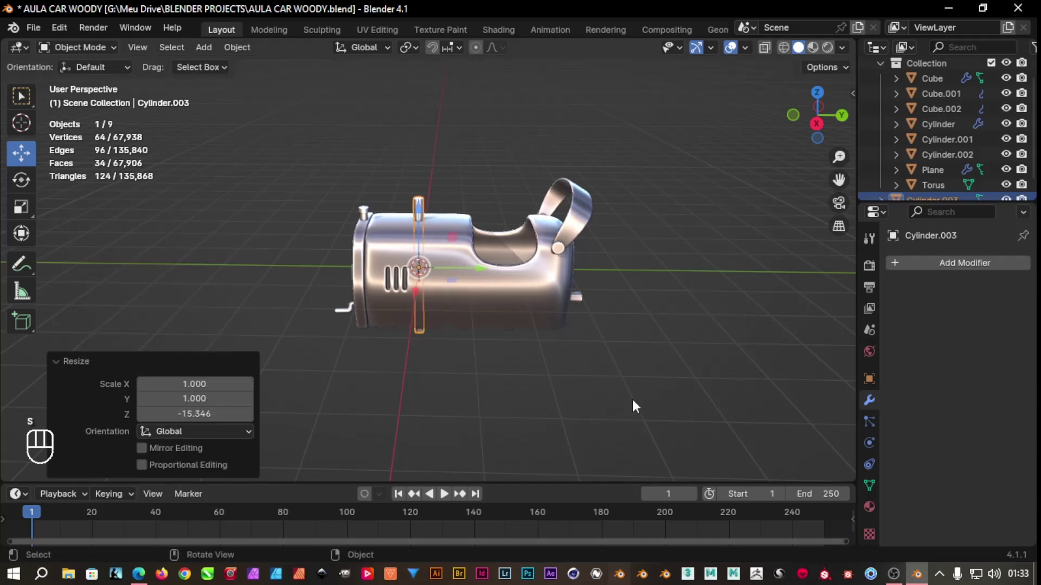
{"action": "left_click_drag", "start_coordinate": [478, 353], "coordinate": [534, 322]}
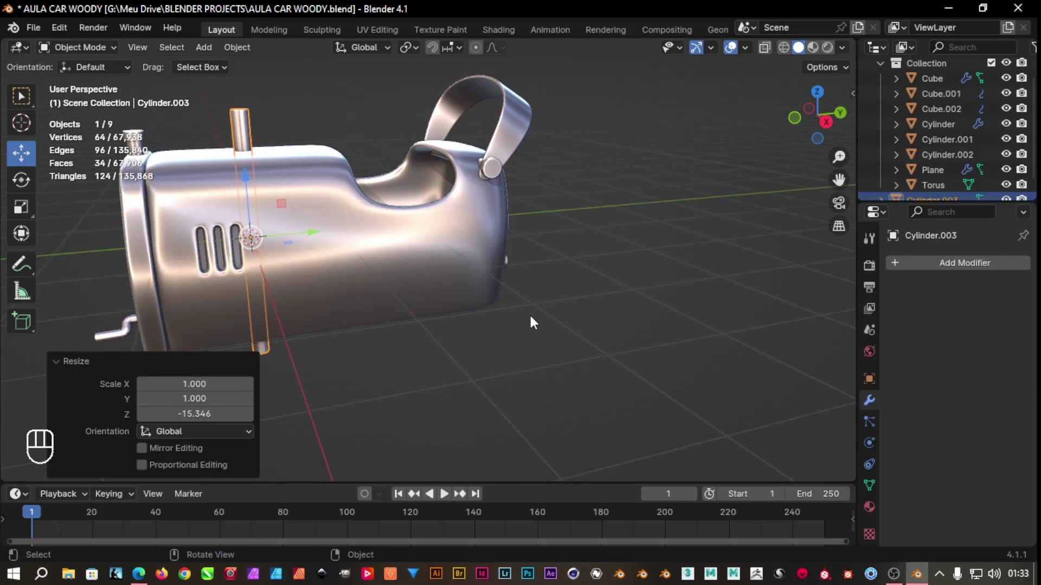
{"action": "middle_click", "coordinate": [247, 176]}
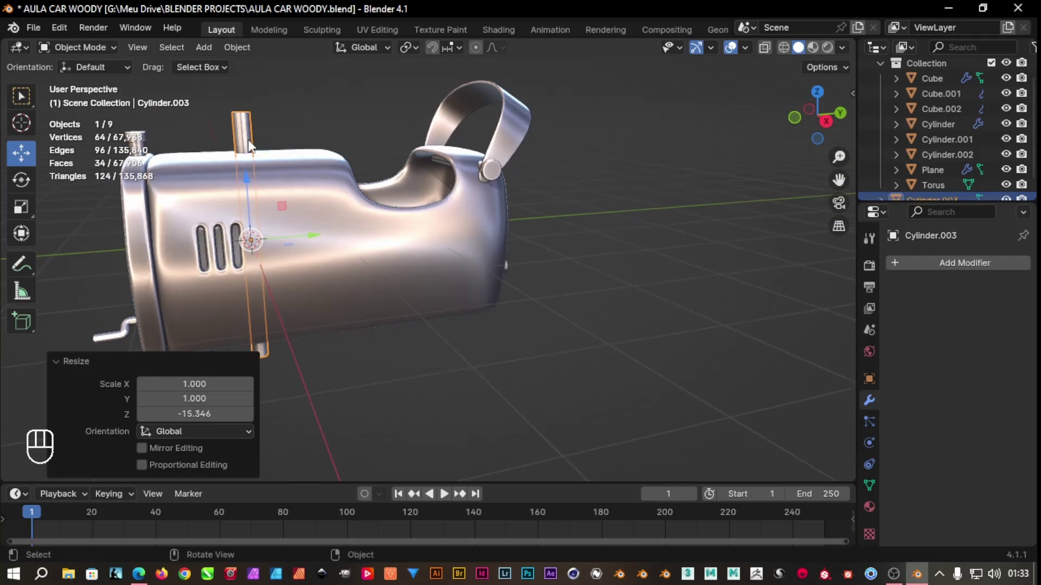
Give the rod an extra edge loop and bevel its end edges, then return to Object Mode
{"action": "key", "text": "ctrl+r"}
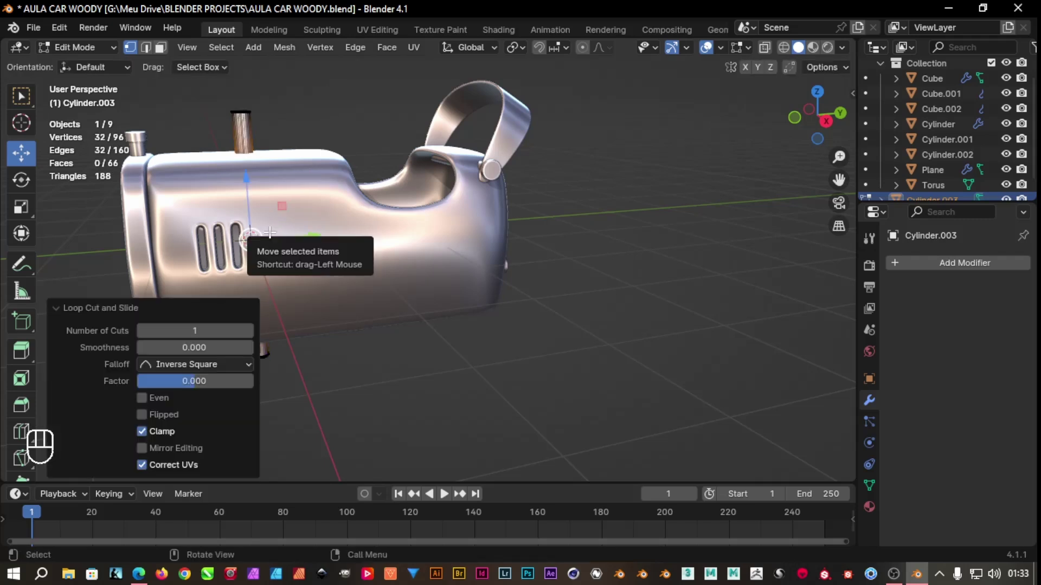
{"action": "key", "text": "ctrl+b"}
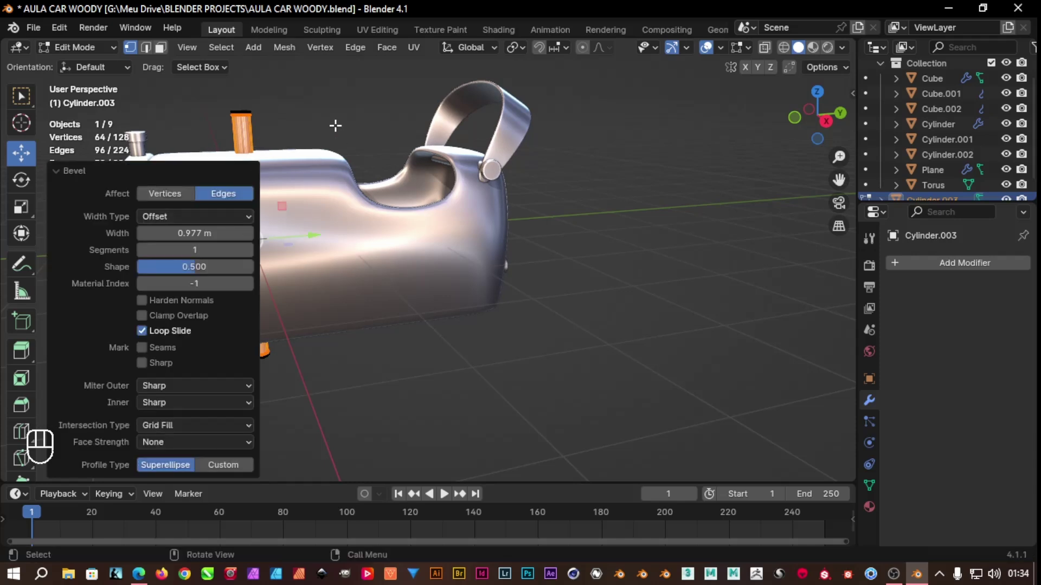
{"action": "key", "text": "Tab"}
{"action": "key", "text": "KP_Enter"}
{"action": "left_click_drag", "start_coordinate": [275, 134], "coordinate": [240, 156]}
{"action": "left_click", "coordinate": [154, 169]}
{"action": "right_click", "coordinate": [154, 169]}
{"action": "left_click_drag", "start_coordinate": [222, 123], "coordinate": [237, 85]}
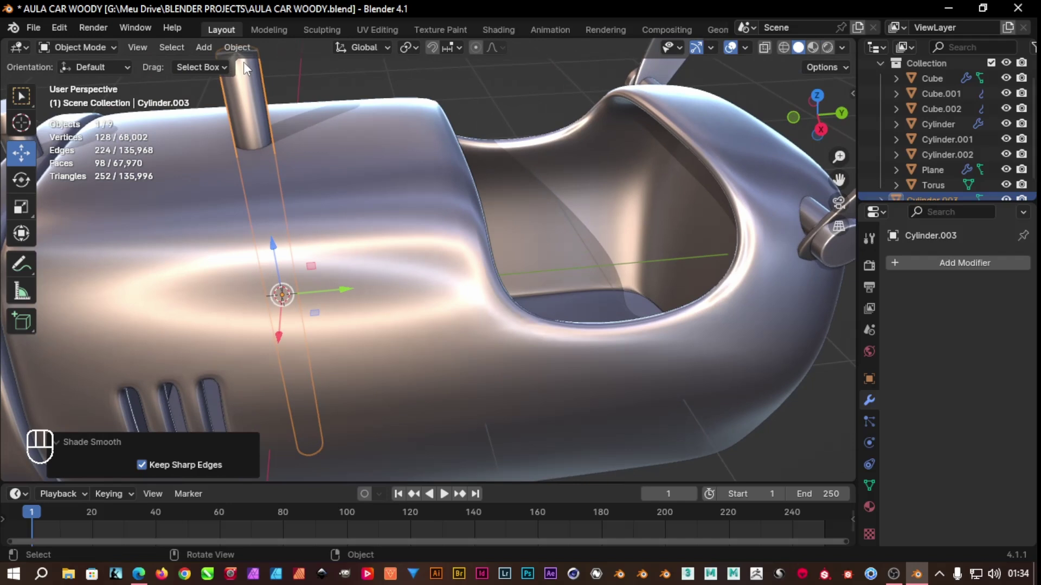
Select the rod's top cap face and inset it twice into a ring and inner circle
{"action": "left_click_drag", "start_coordinate": [284, 83], "coordinate": [296, 92]}
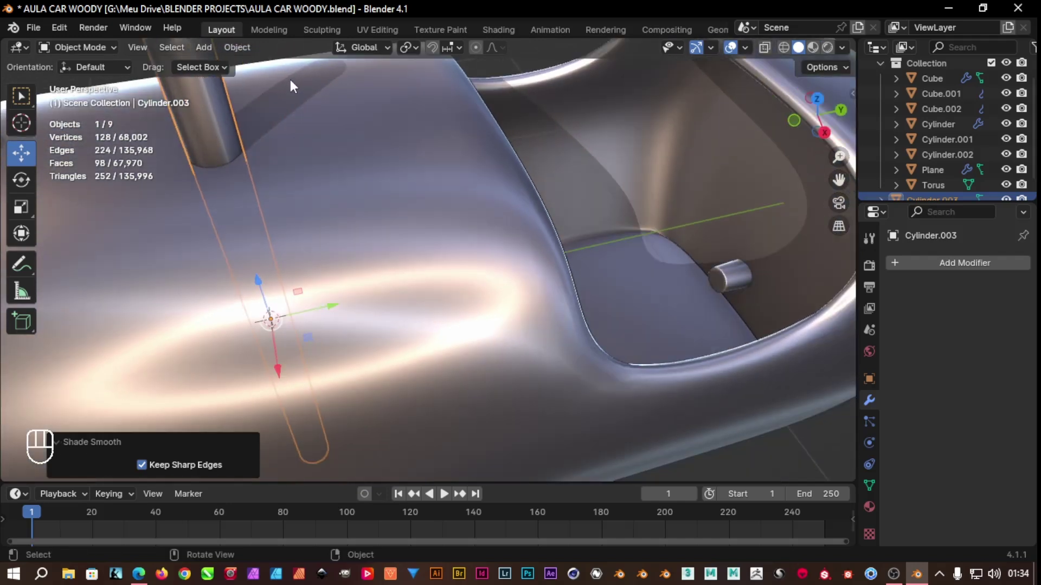
{"action": "left_click_drag", "start_coordinate": [383, 215], "coordinate": [410, 280]}
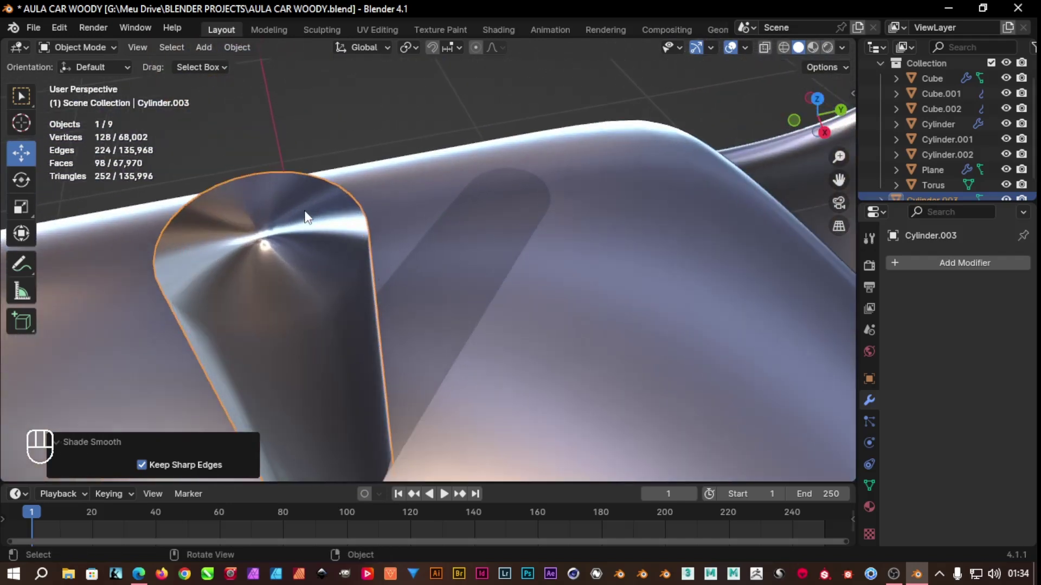
{"action": "left_click", "coordinate": [292, 270]}
{"action": "key", "text": "Tab"}
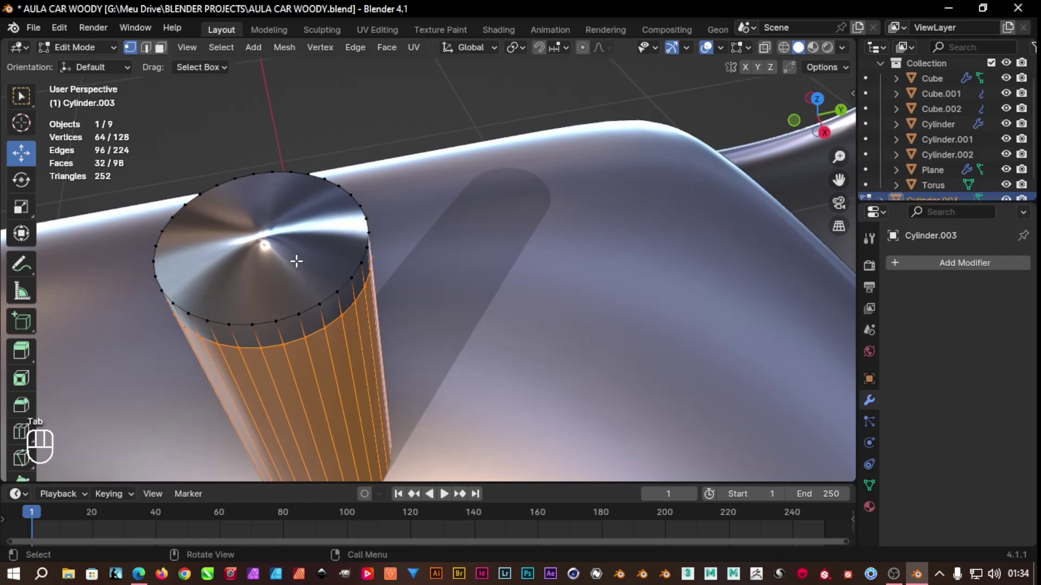
{"action": "left_click", "coordinate": [161, 60]}
{"action": "key", "text": "e"}
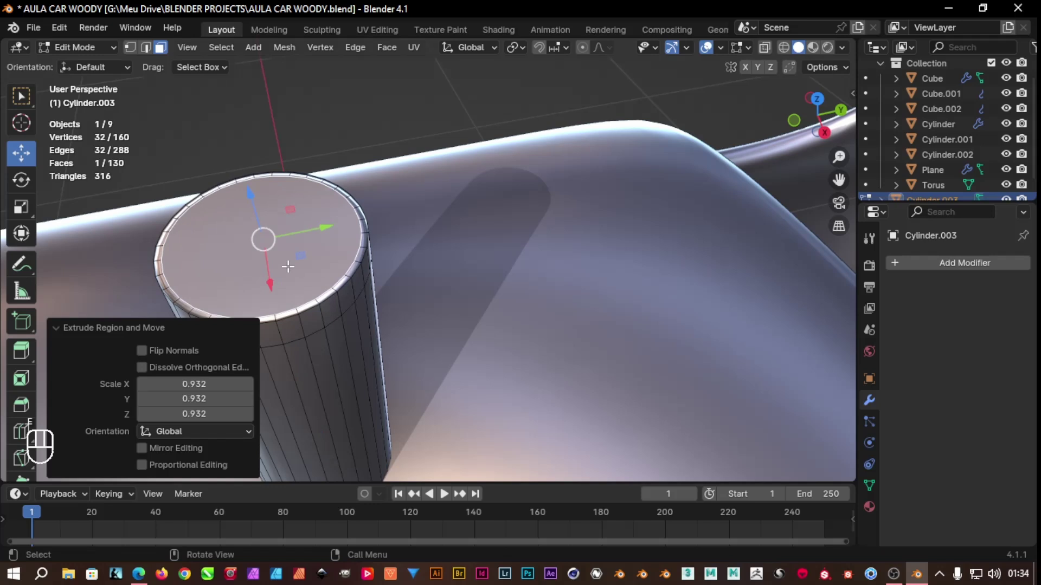
{"action": "key", "text": "e"}
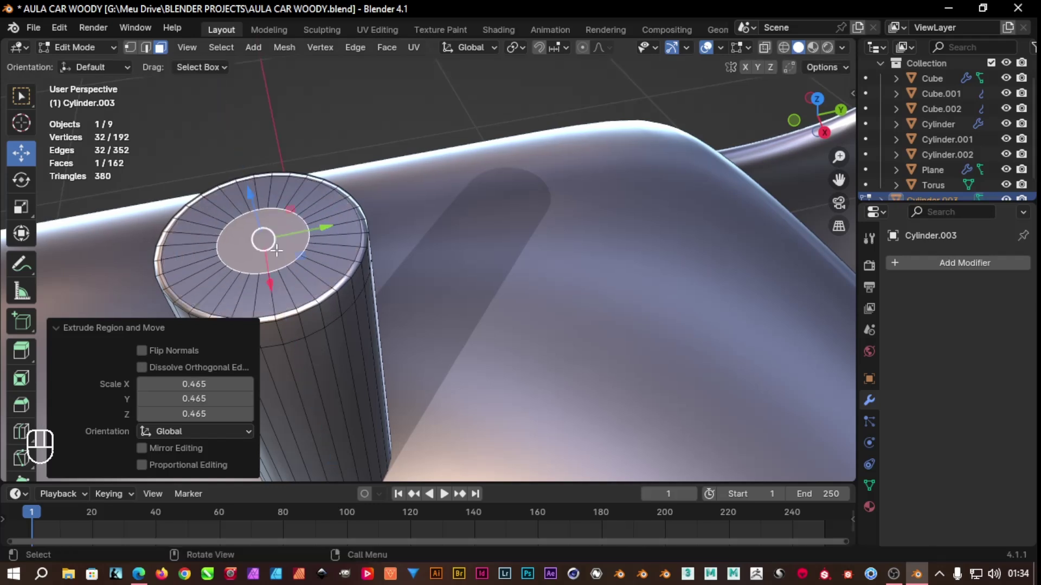
Delete the inner circular face and refill the hole with Grid Fill
{"action": "key", "text": "Delete"}
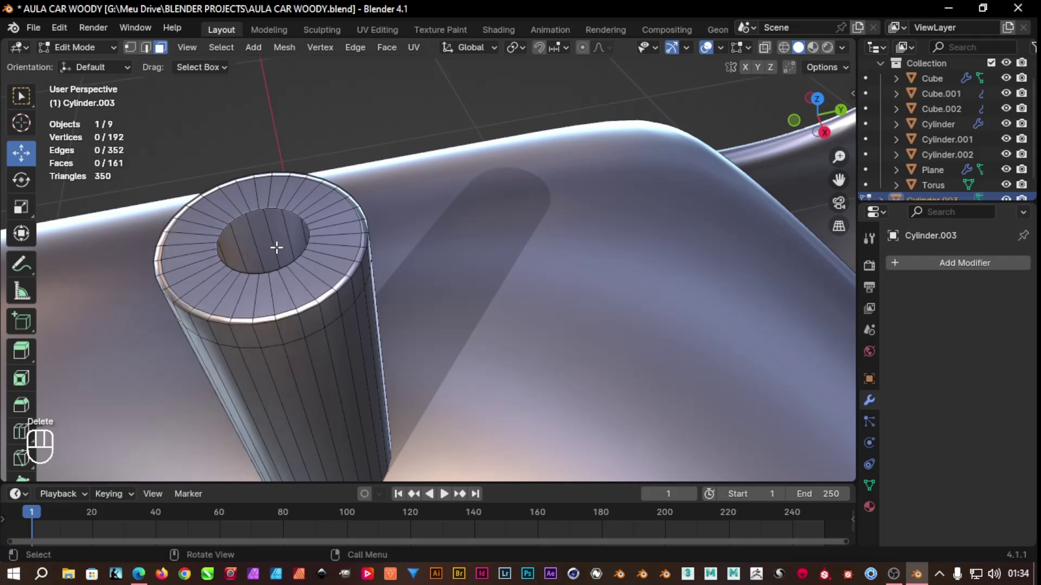
{"action": "key", "text": "2"}
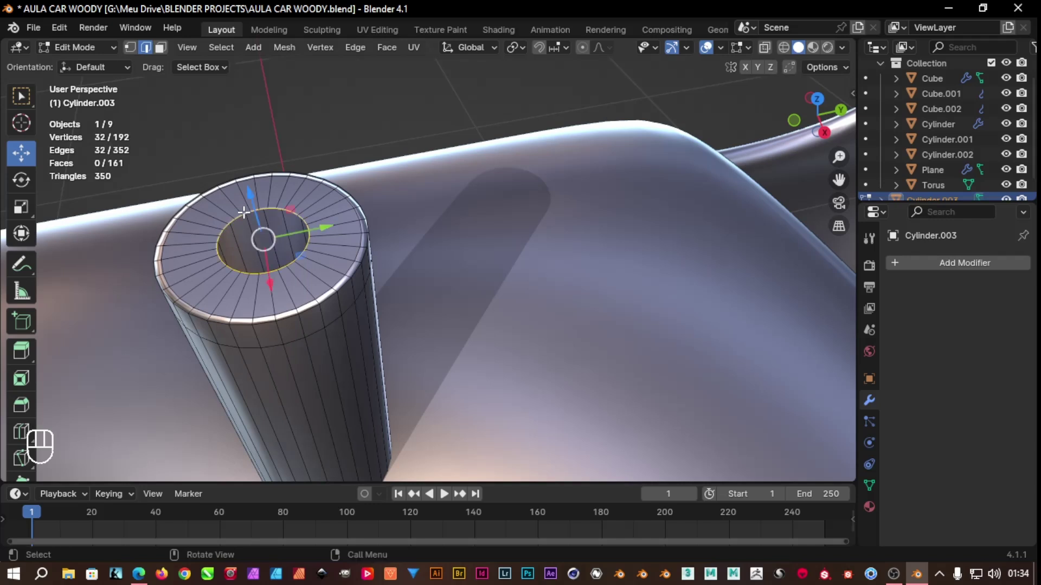
{"action": "key", "text": "ctrl+f"}
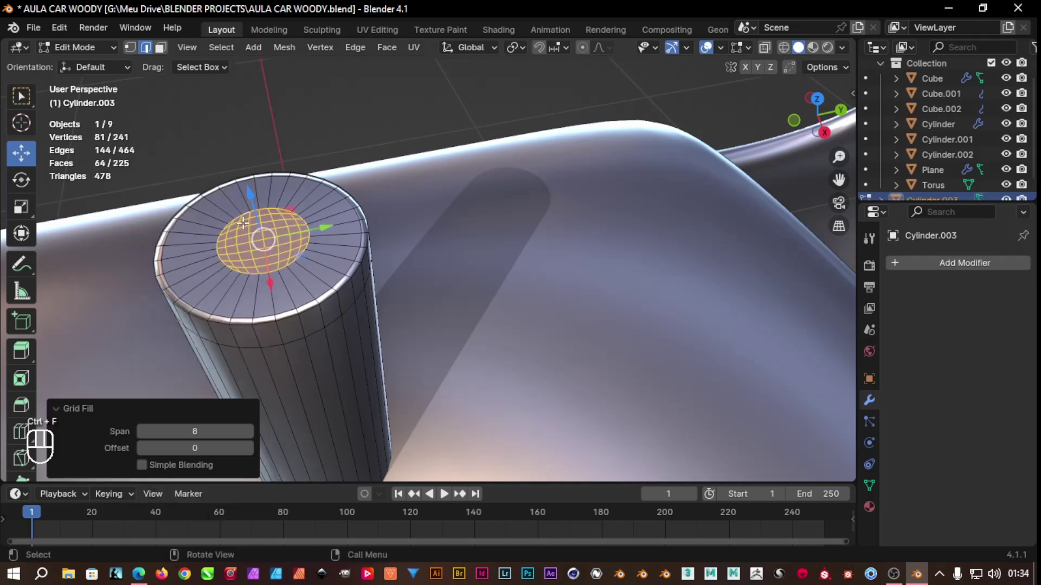
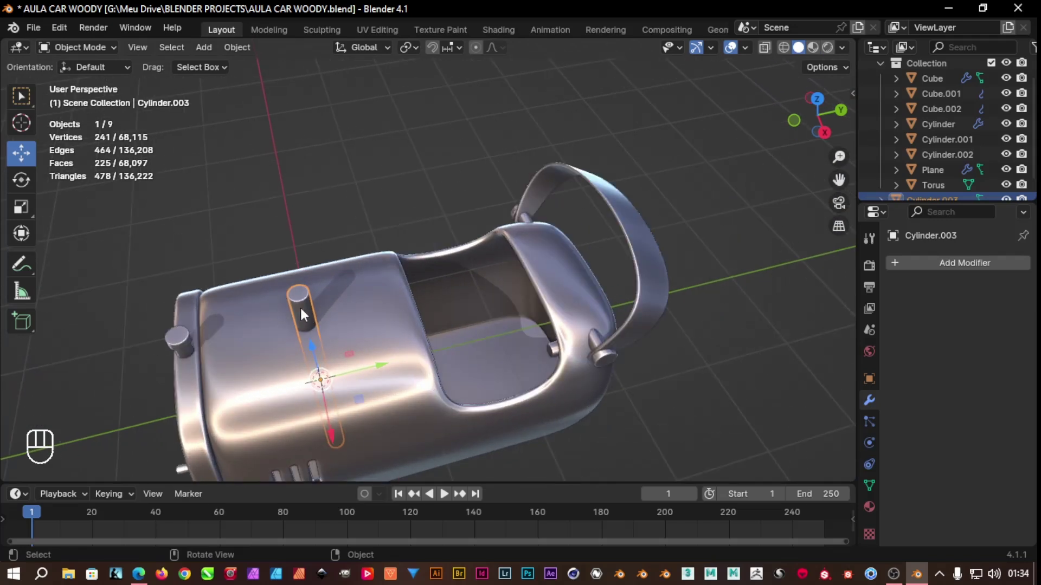
Rotate the rod 45 degrees about the X axis so it slants through the body
{"action": "key", "text": "r"}
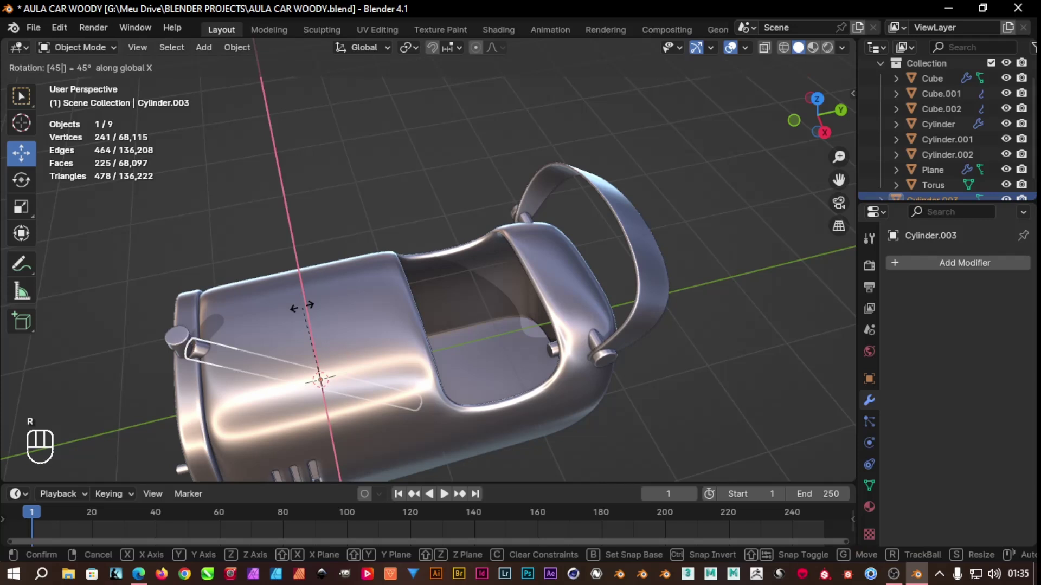
{"action": "key", "text": "ctrl+z"}
{"action": "key", "text": "r"}
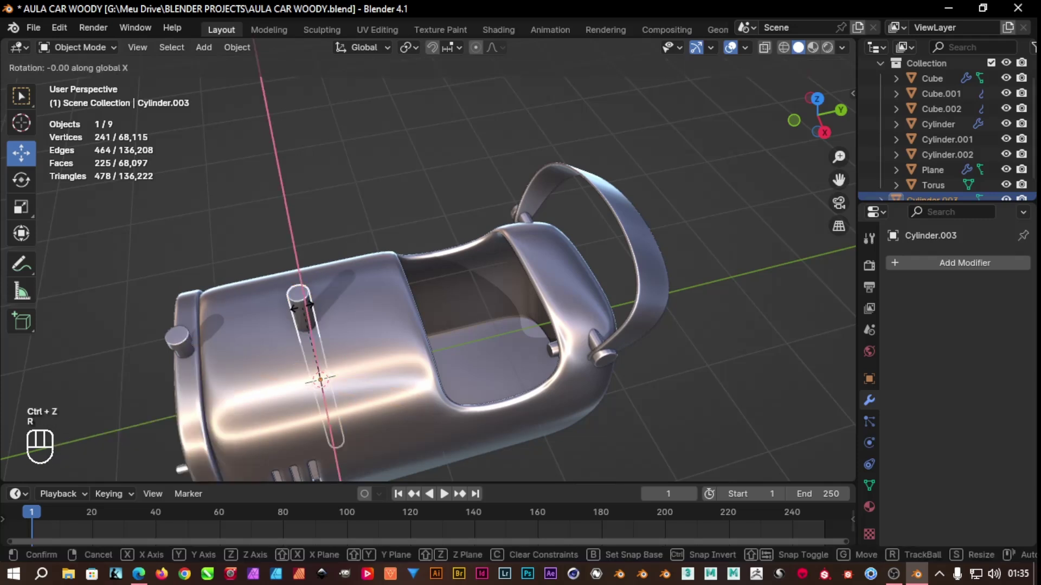
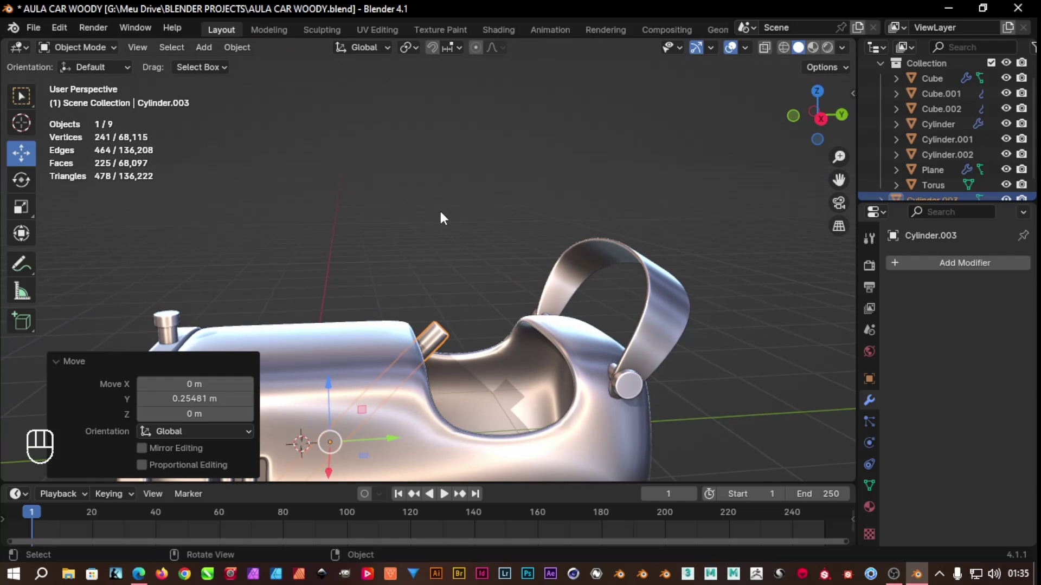
{"action": "left_click_drag", "start_coordinate": [433, 239], "coordinate": [470, 190]}
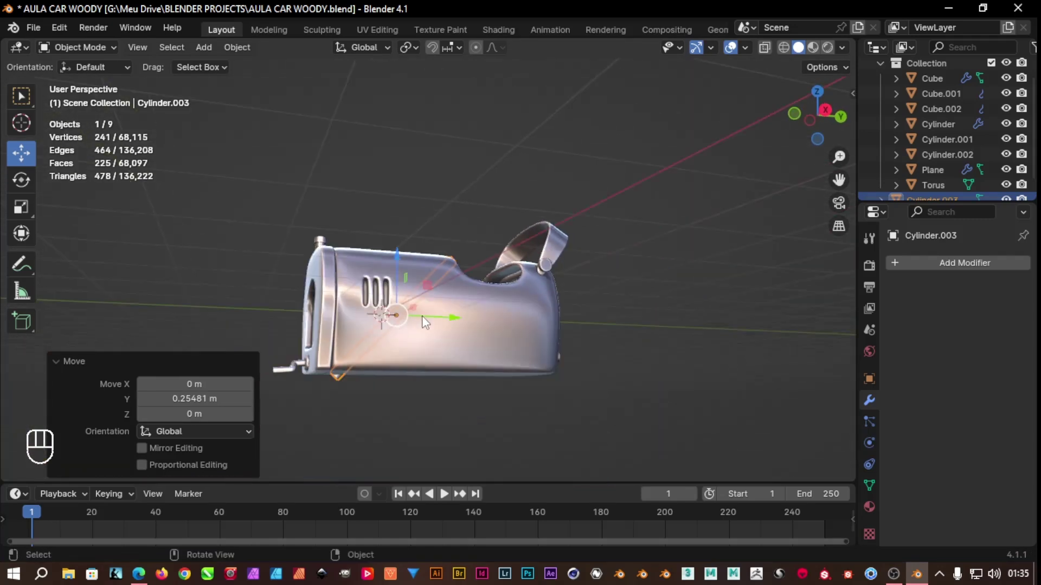
{"action": "left_click_drag", "start_coordinate": [386, 55], "coordinate": [307, 119]}
Check the rod in wireframe, return to solid shading and shorten it along its local Z
{"action": "key", "text": "z"}
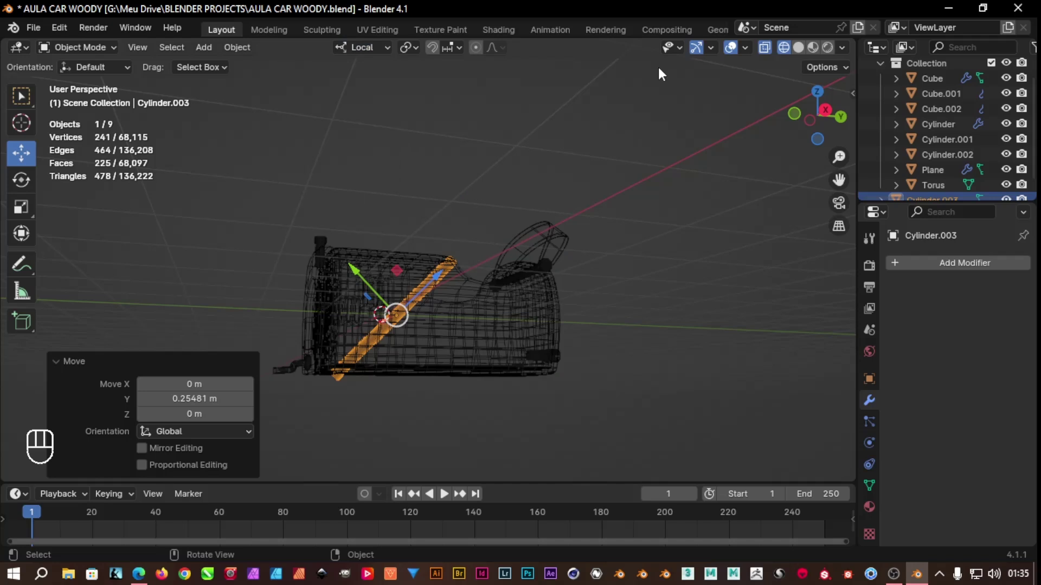
{"action": "key", "text": "shift+z"}
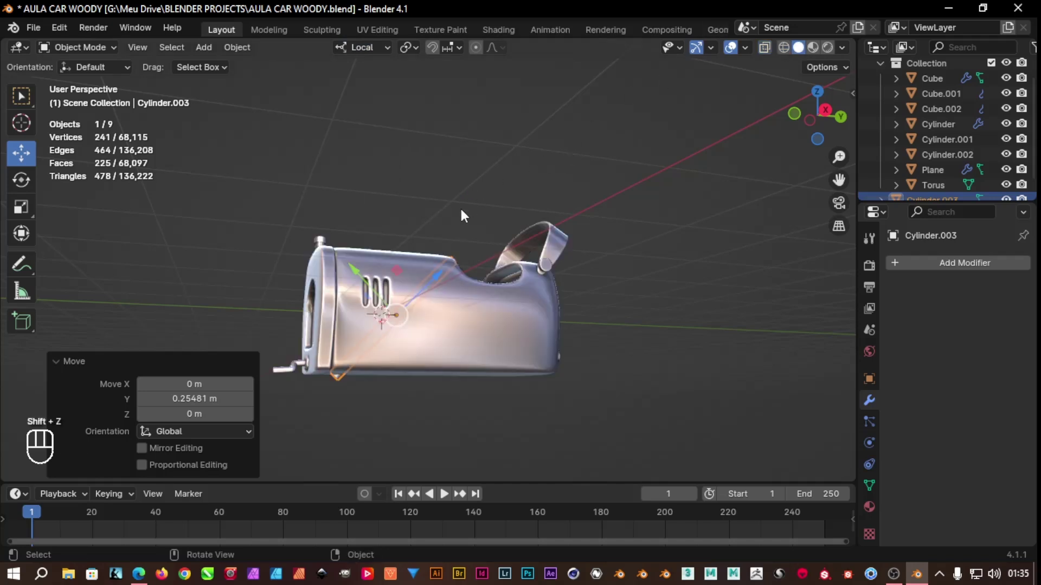
{"action": "key", "text": "s"}
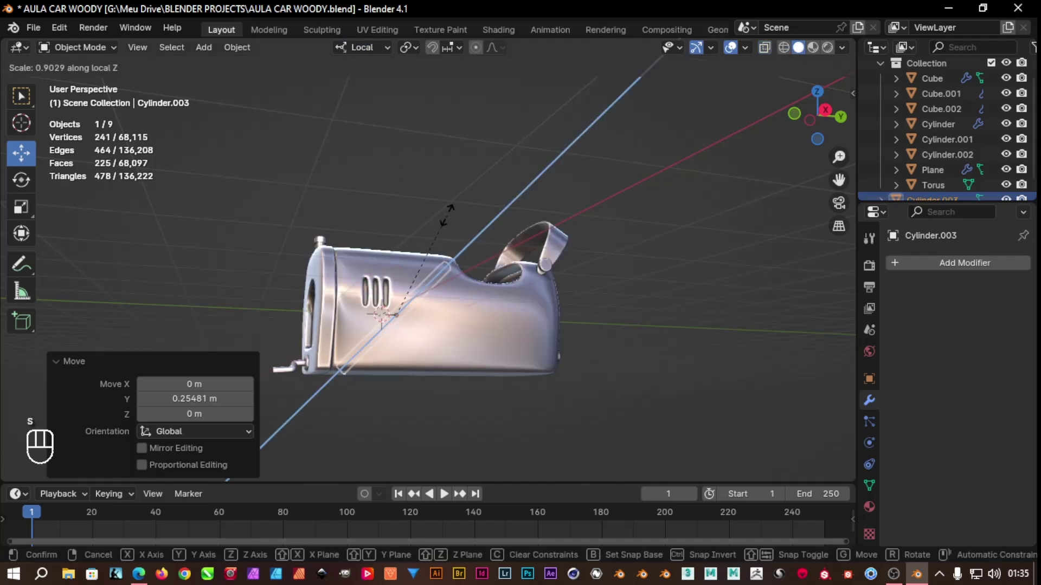
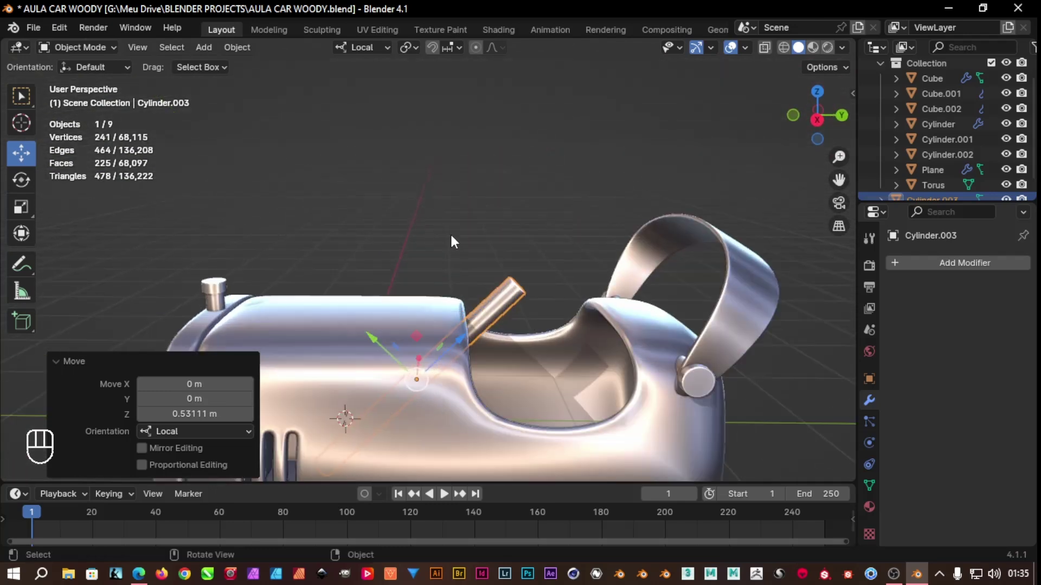
{"action": "left_click_drag", "start_coordinate": [455, 240], "coordinate": [442, 237]}
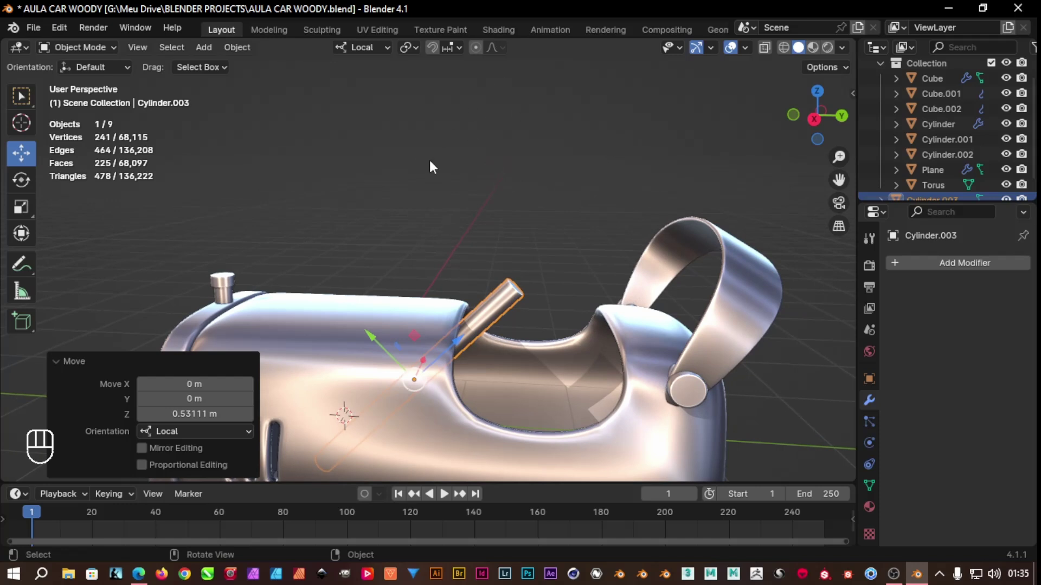
{"action": "left_click_drag", "start_coordinate": [441, 224], "coordinate": [356, 263]}
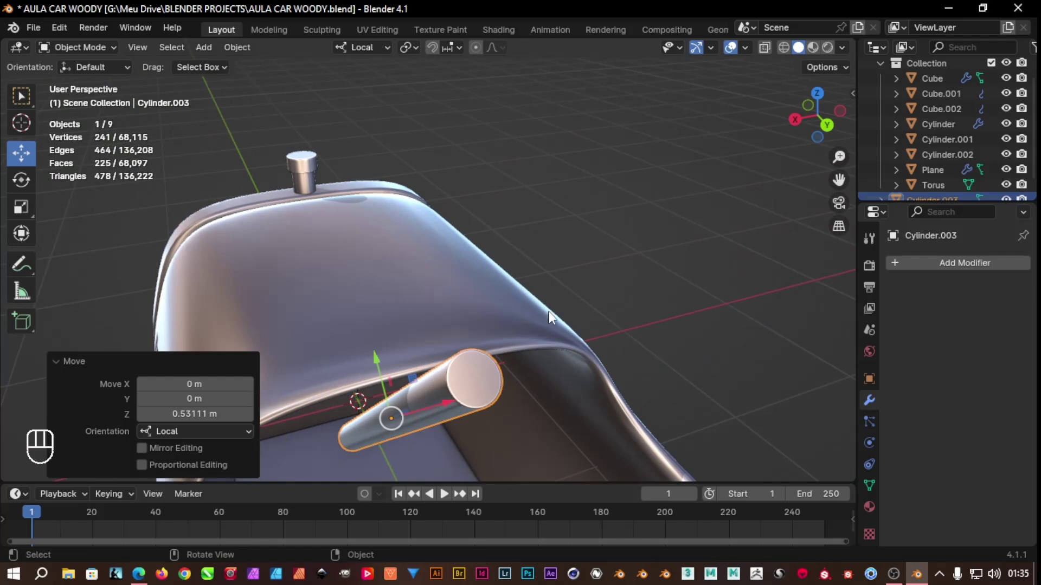
{"action": "left_click", "coordinate": [684, 305]}
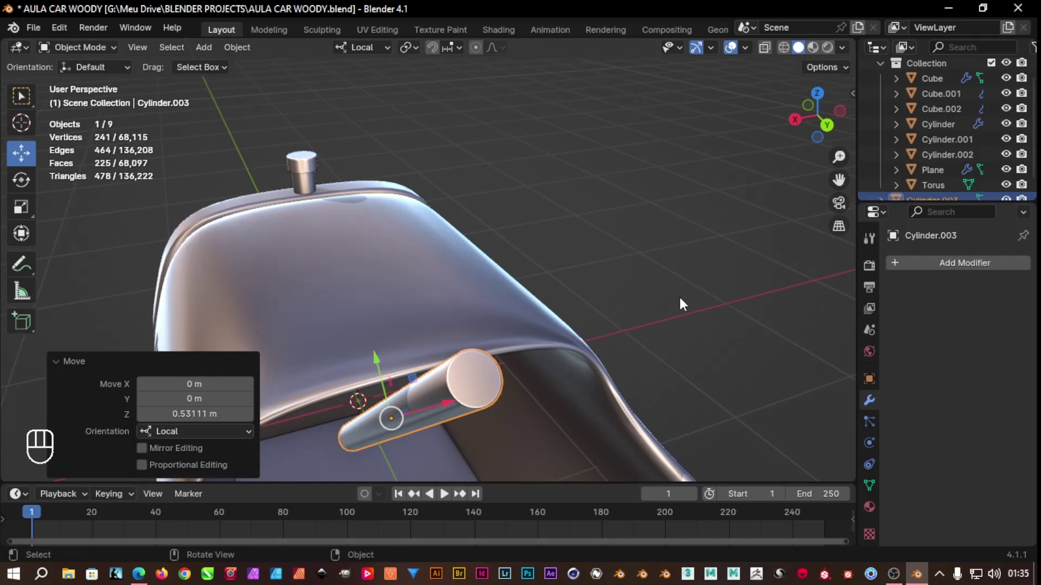
{"action": "left_click_drag", "start_coordinate": [674, 305], "coordinate": [656, 304]}
{"action": "left_click", "coordinate": [656, 304]}
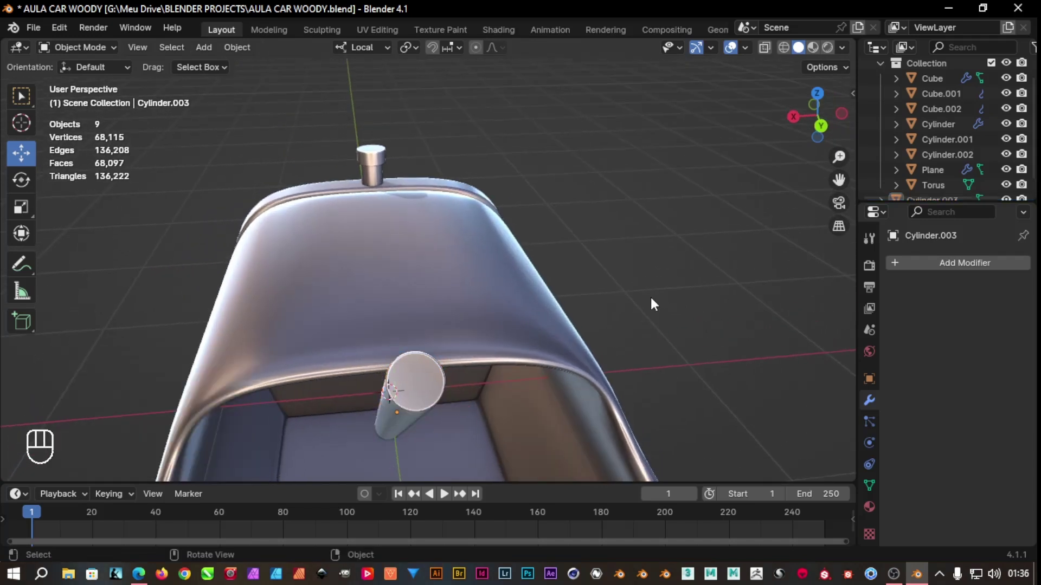
{"action": "left_click_drag", "start_coordinate": [655, 304], "coordinate": [594, 321]}
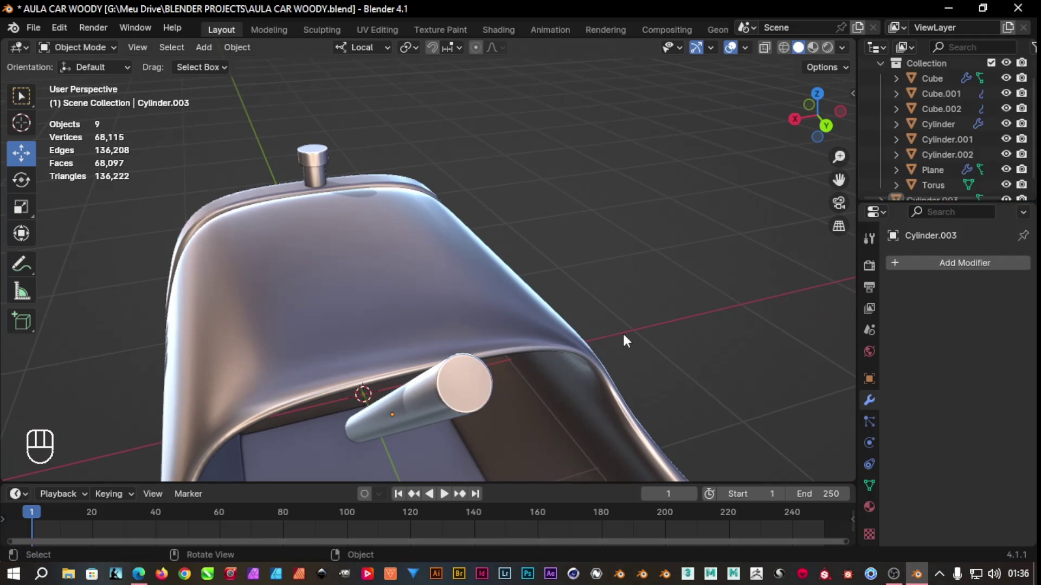
{"action": "left_click_drag", "start_coordinate": [653, 321], "coordinate": [587, 340]}
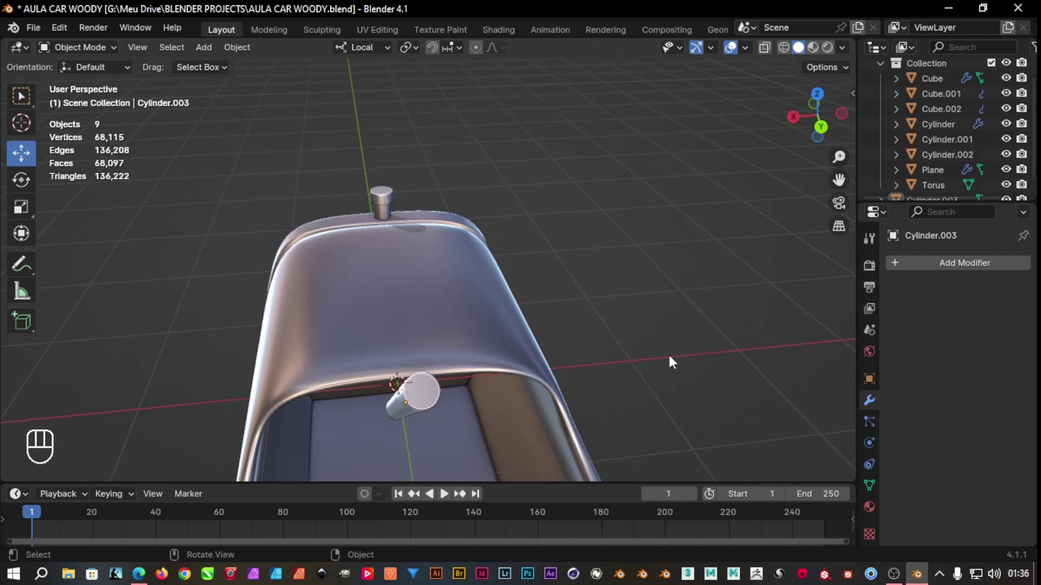
{"action": "left_click", "coordinate": [674, 362]}
Add a torus at the car's front, Shade Smooth it and orbit to a side view
{"action": "key", "text": "shift+a"}
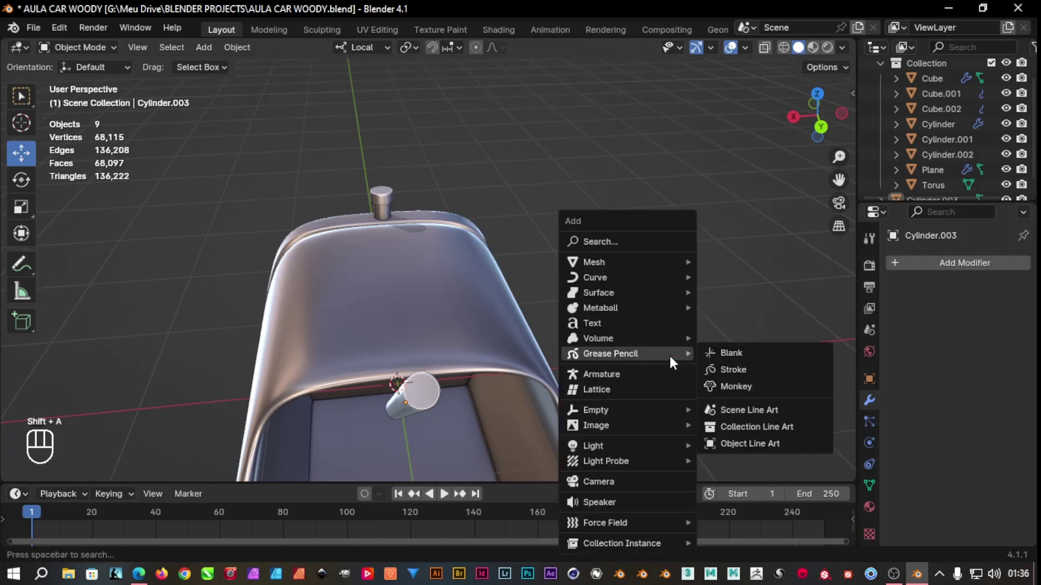
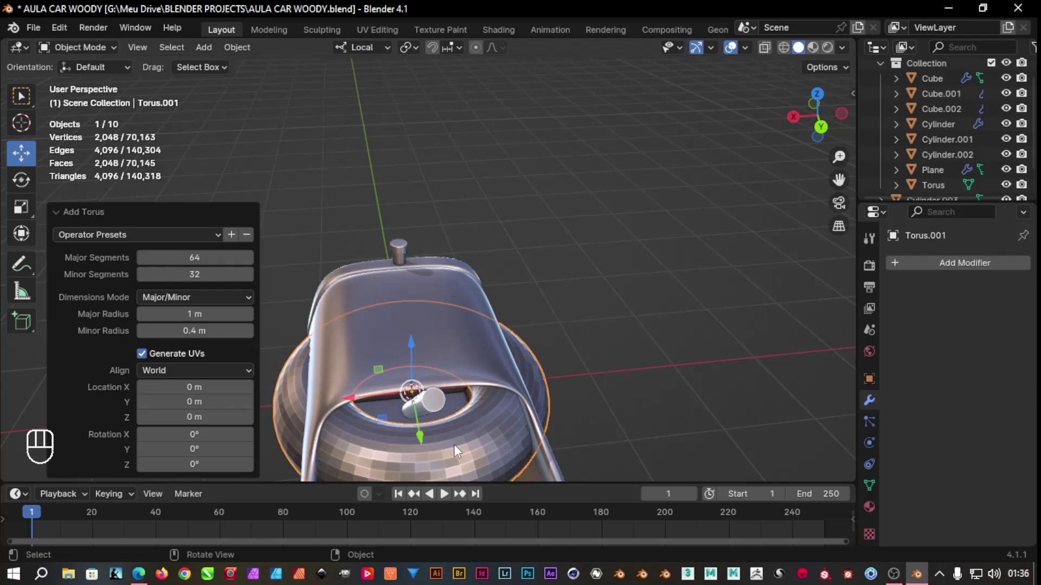
{"action": "key", "text": "Tab"}
{"action": "key", "text": "Tab"}
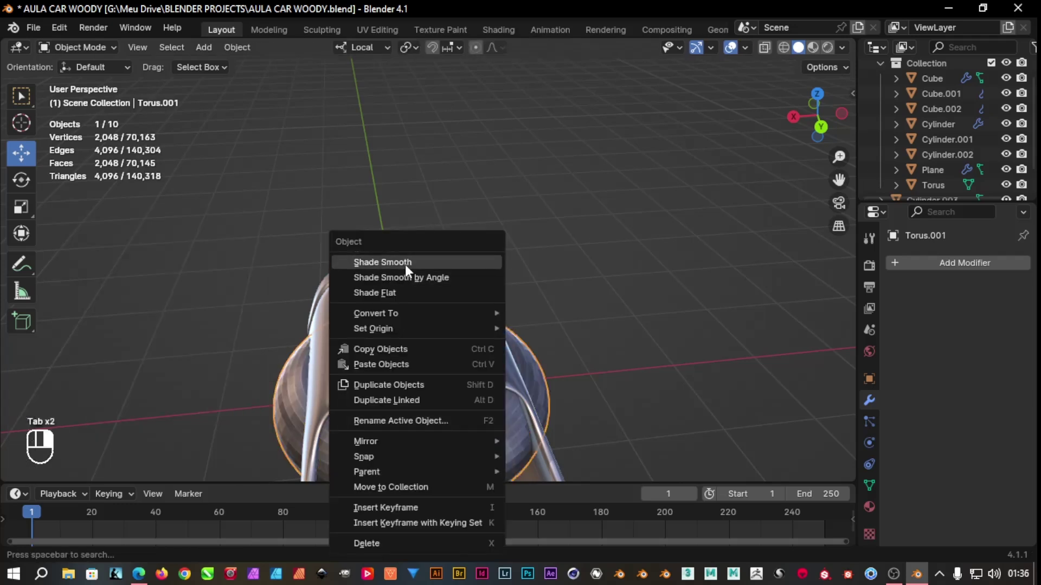
{"action": "middle_click", "coordinate": [584, 372]}
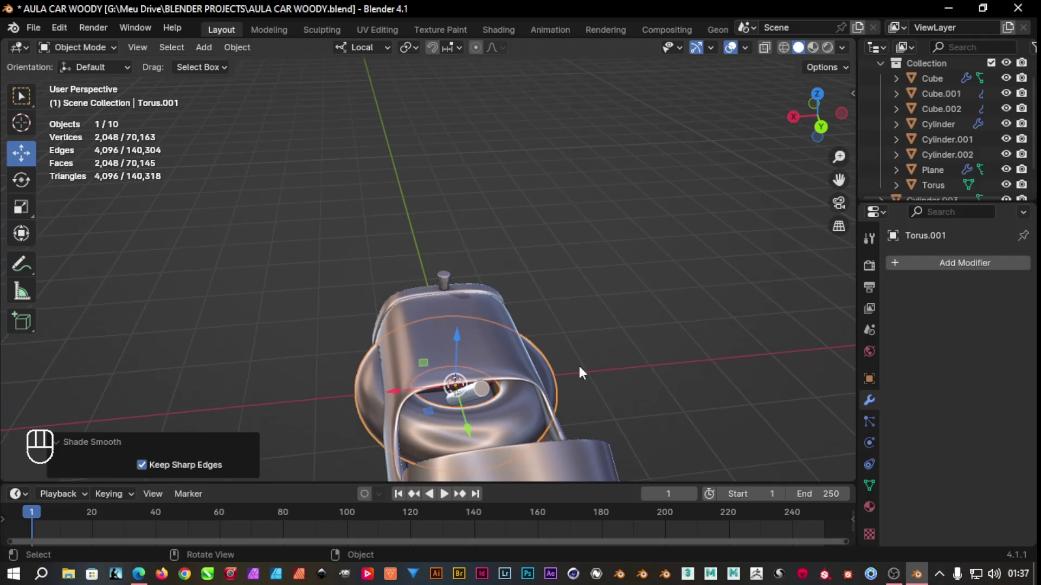
{"action": "left_click_drag", "start_coordinate": [585, 376], "coordinate": [743, 351]}
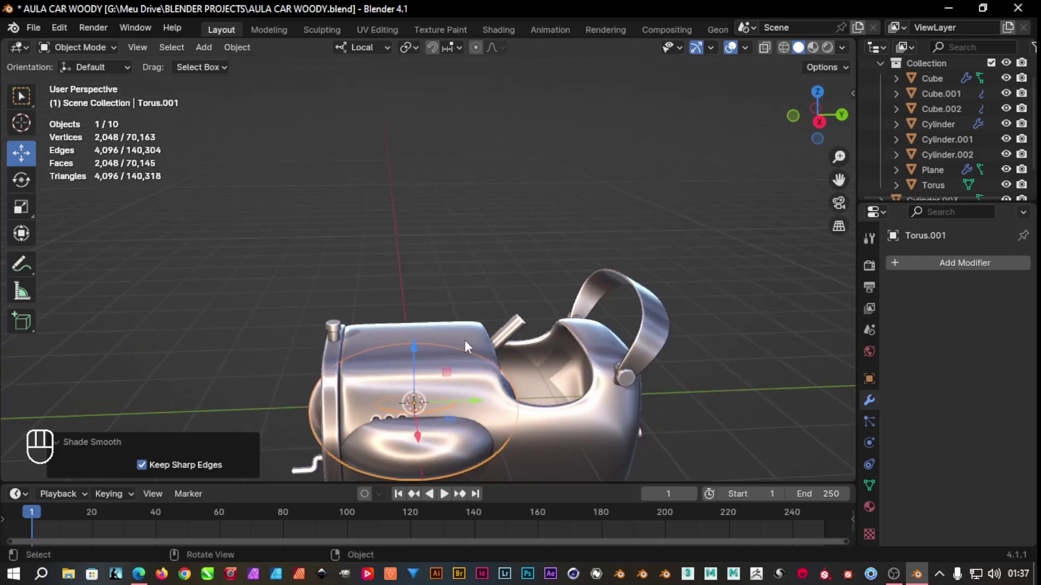
Rotate the torus upright on its local X axis and shrink it to about 0.23
{"action": "key", "text": "r"}
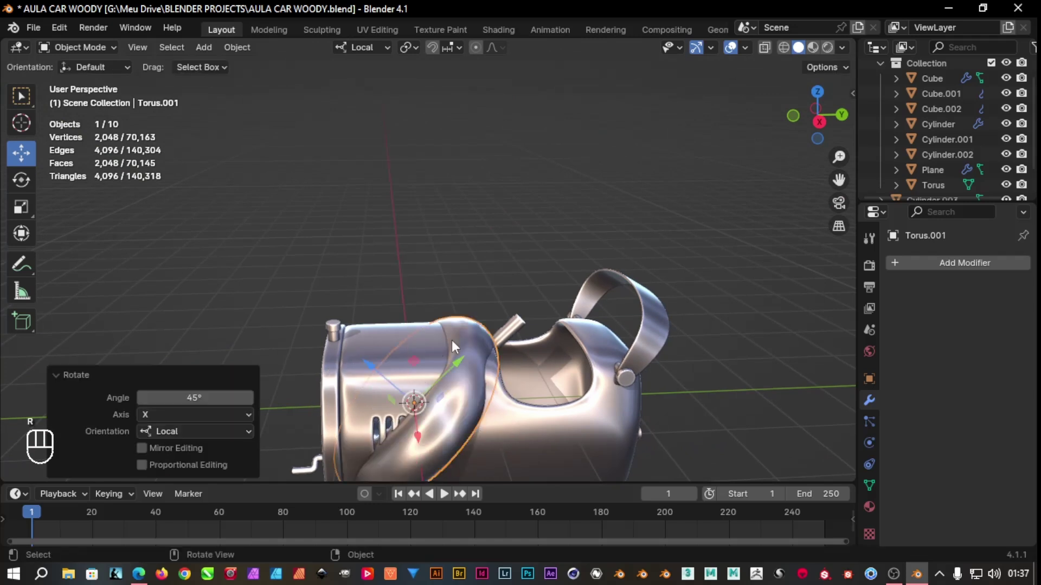
{"action": "key", "text": "ctrl+z"}
{"action": "key", "text": "r"}
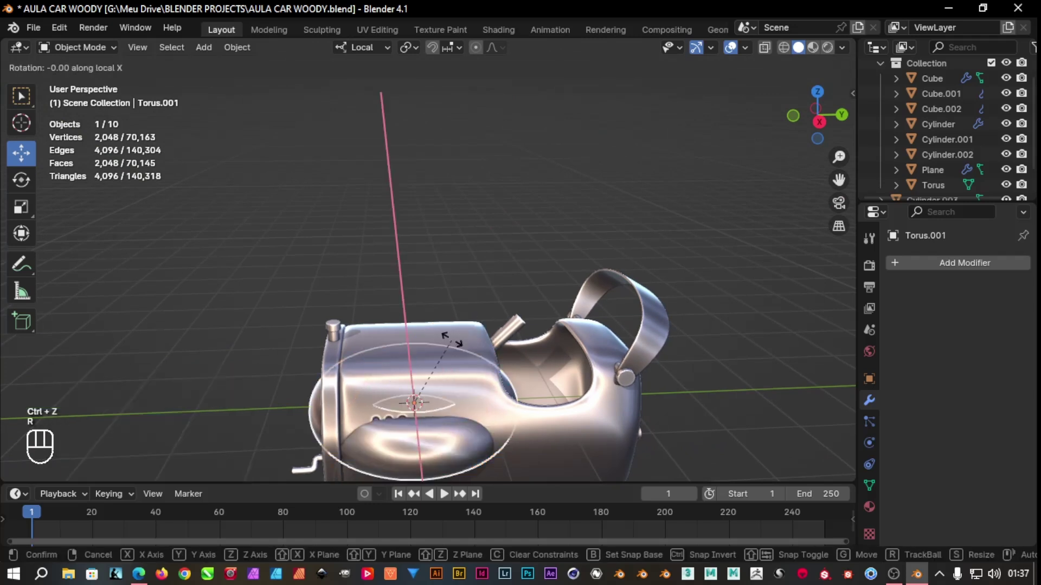
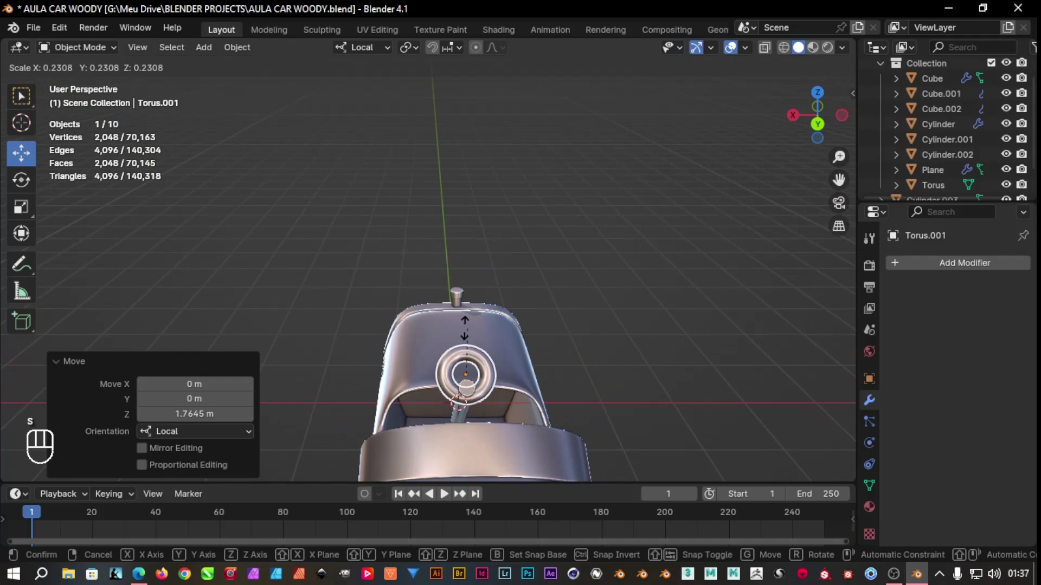
{"action": "left_click_drag", "start_coordinate": [469, 438], "coordinate": [462, 451]}
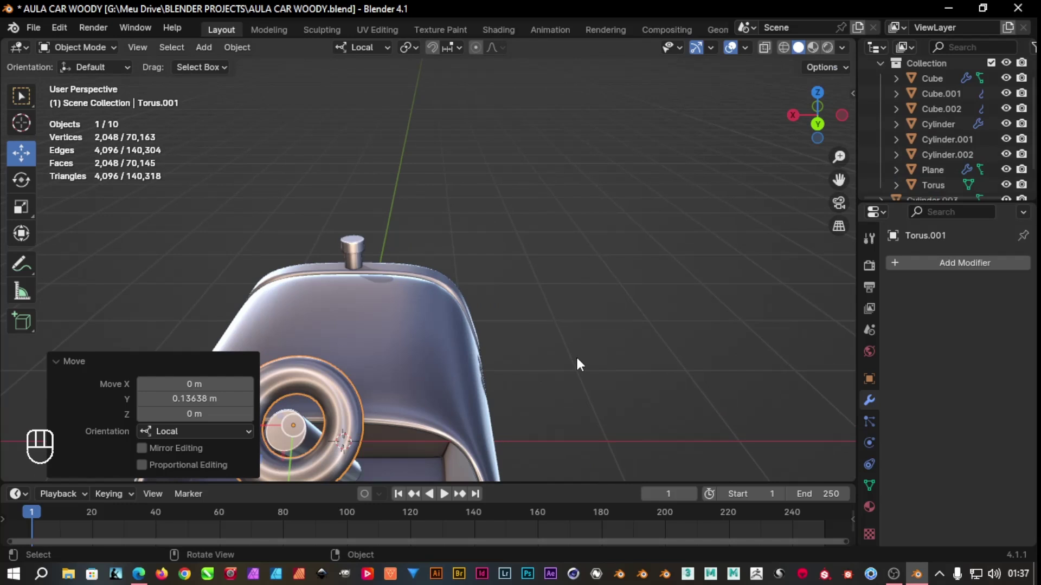
{"action": "left_click_drag", "start_coordinate": [622, 331], "coordinate": [651, 272]}
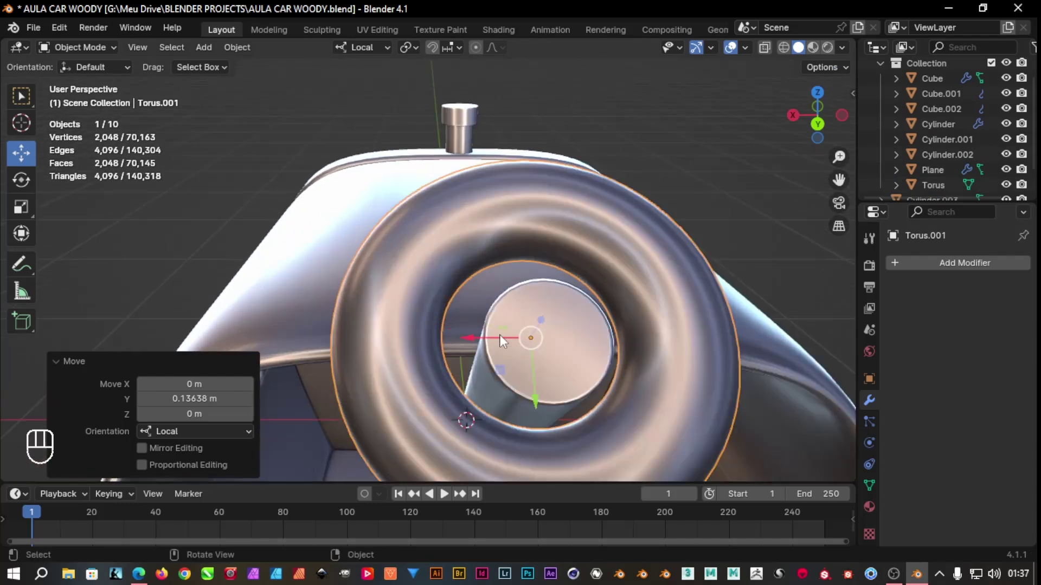
{"action": "left_click_drag", "start_coordinate": [787, 282], "coordinate": [755, 286]}
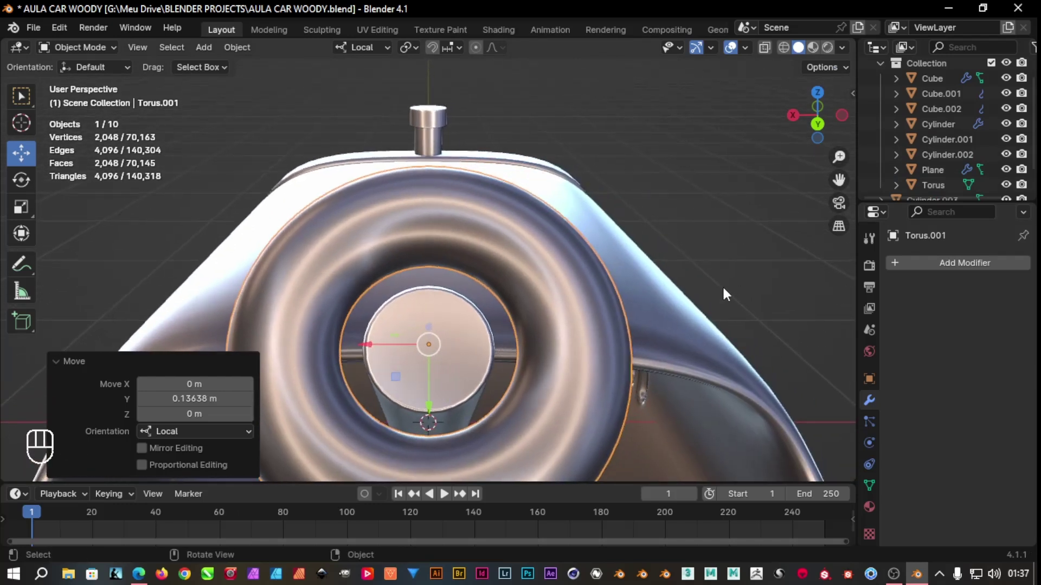
Rescale the ring to fit around the slanted rod's tip, checking from several angles
{"action": "key", "text": "s"}
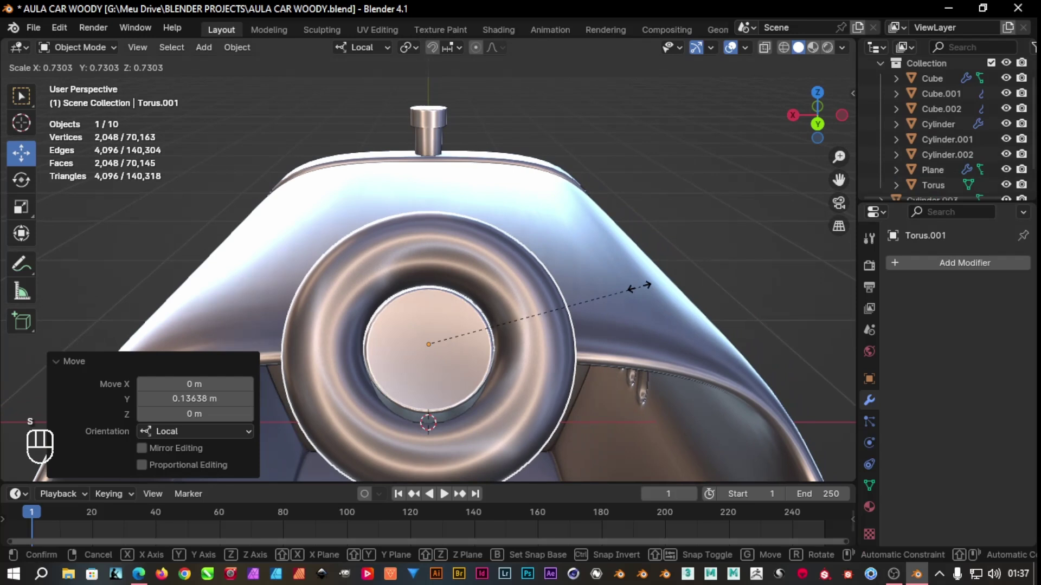
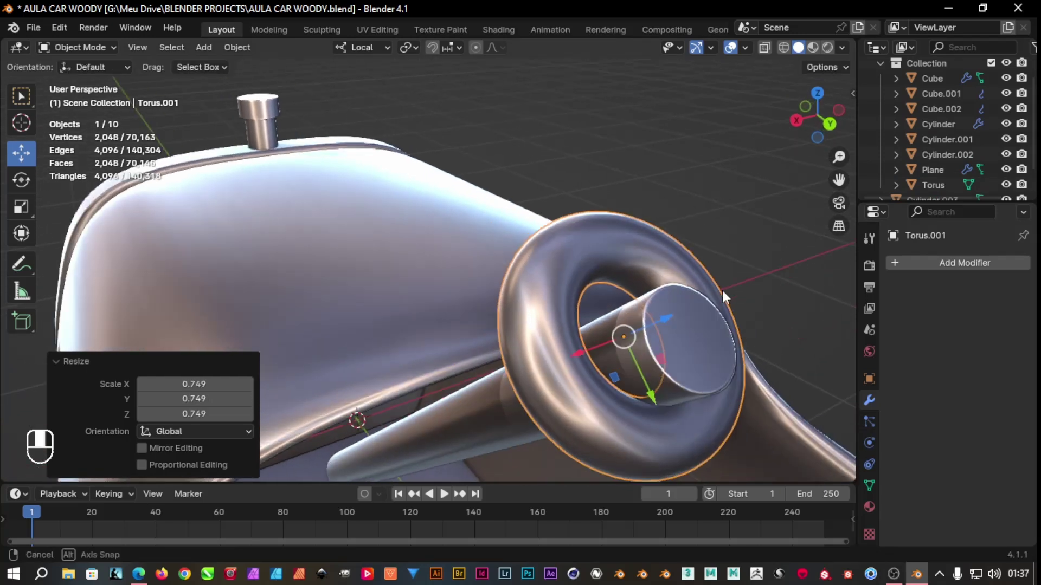
{"action": "left_click_drag", "start_coordinate": [617, 413], "coordinate": [631, 398]}
{"action": "left_click_drag", "start_coordinate": [636, 361], "coordinate": [737, 328]}
{"action": "left_click_drag", "start_coordinate": [695, 318], "coordinate": [528, 354]}
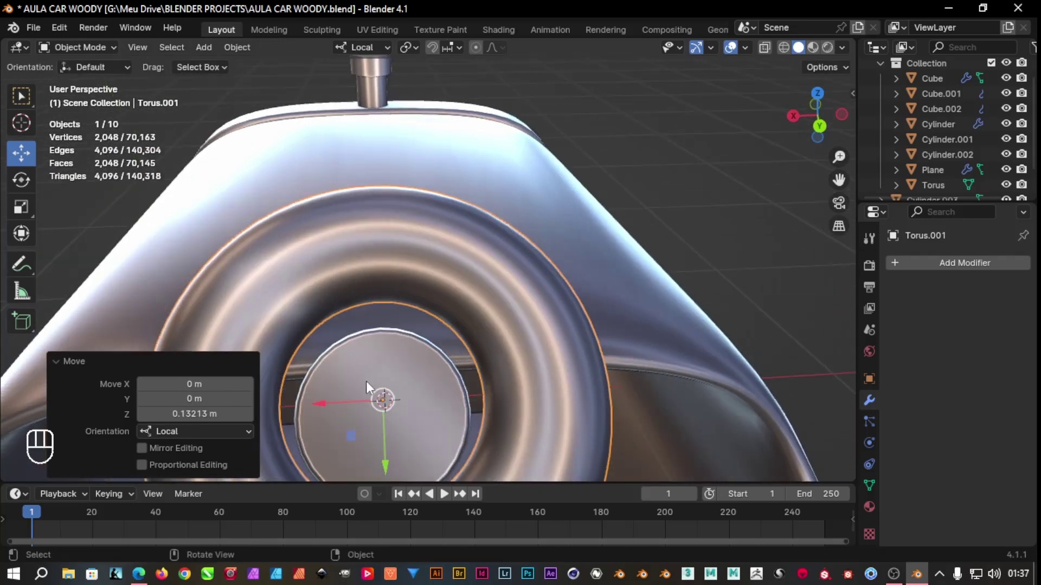
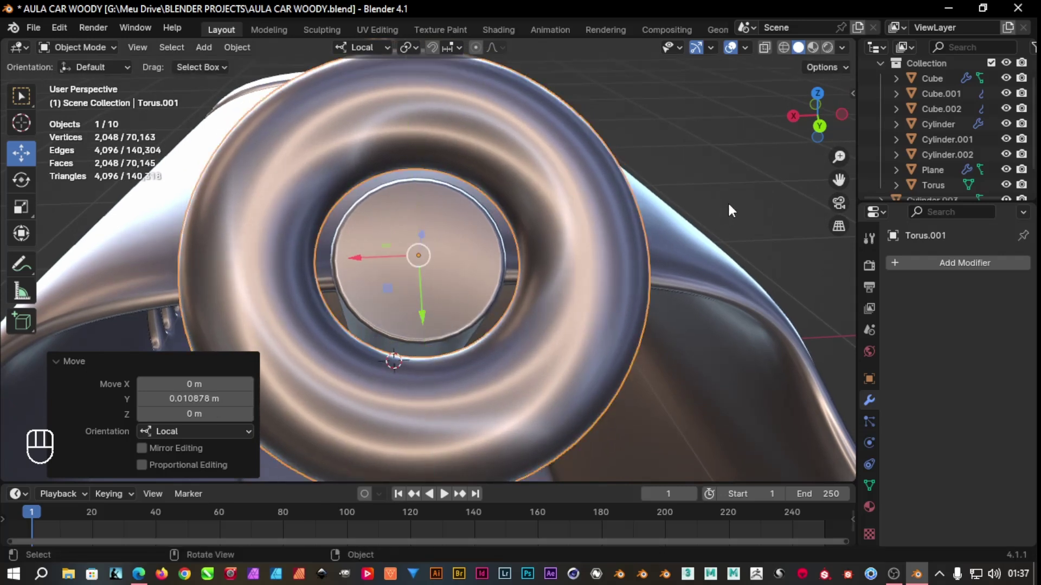
{"action": "key", "text": "s"}
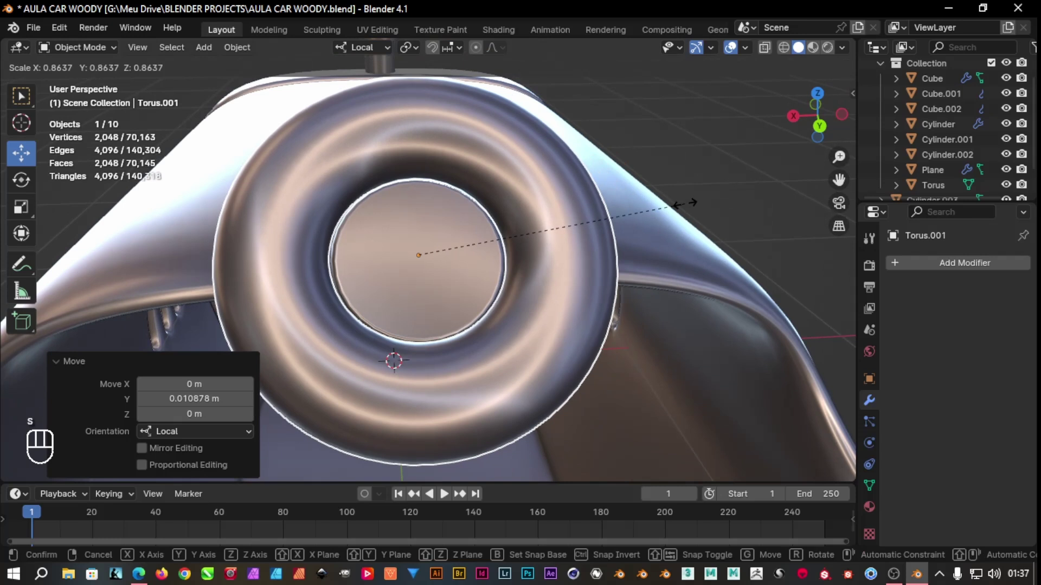
{"action": "left_click_drag", "start_coordinate": [702, 199], "coordinate": [702, 216]}
Fine-tune the ring's size once more and inspect its fit on the rod from above
{"action": "left_click_drag", "start_coordinate": [700, 213], "coordinate": [440, 313]}
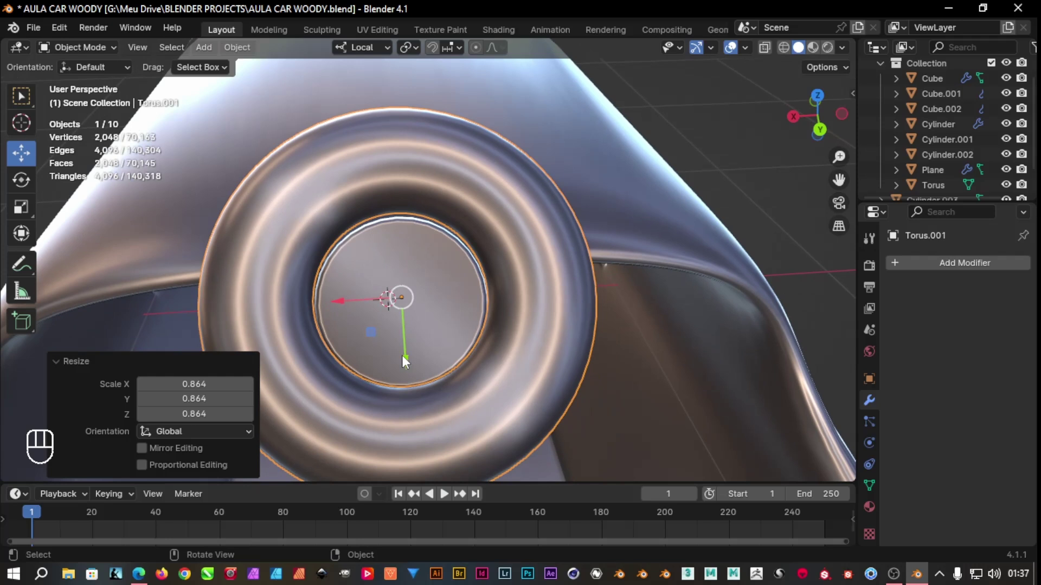
{"action": "left_click_drag", "start_coordinate": [410, 367], "coordinate": [418, 365]}
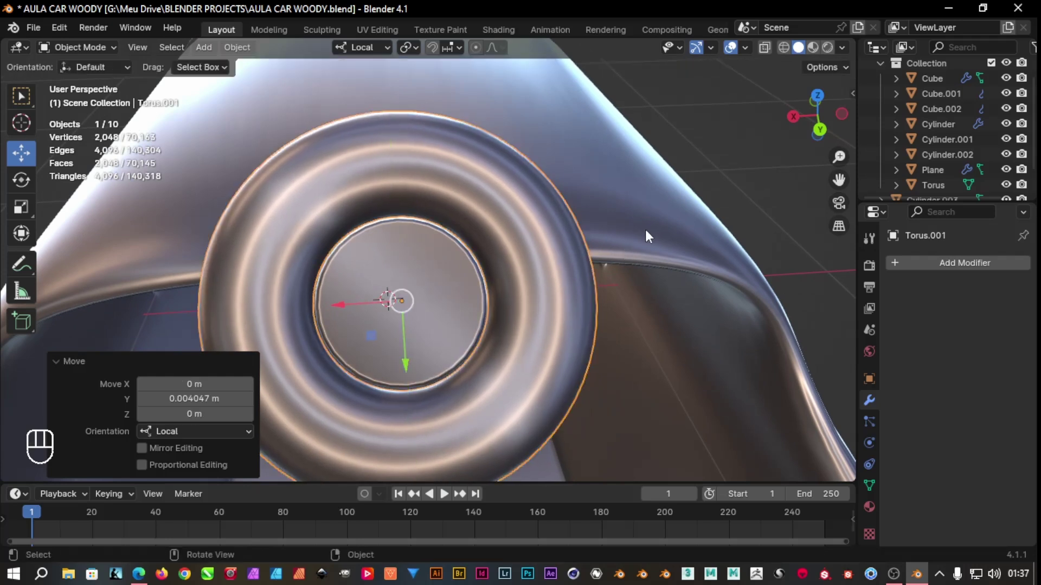
{"action": "key", "text": "s"}
{"action": "left_click_drag", "start_coordinate": [654, 224], "coordinate": [718, 228]}
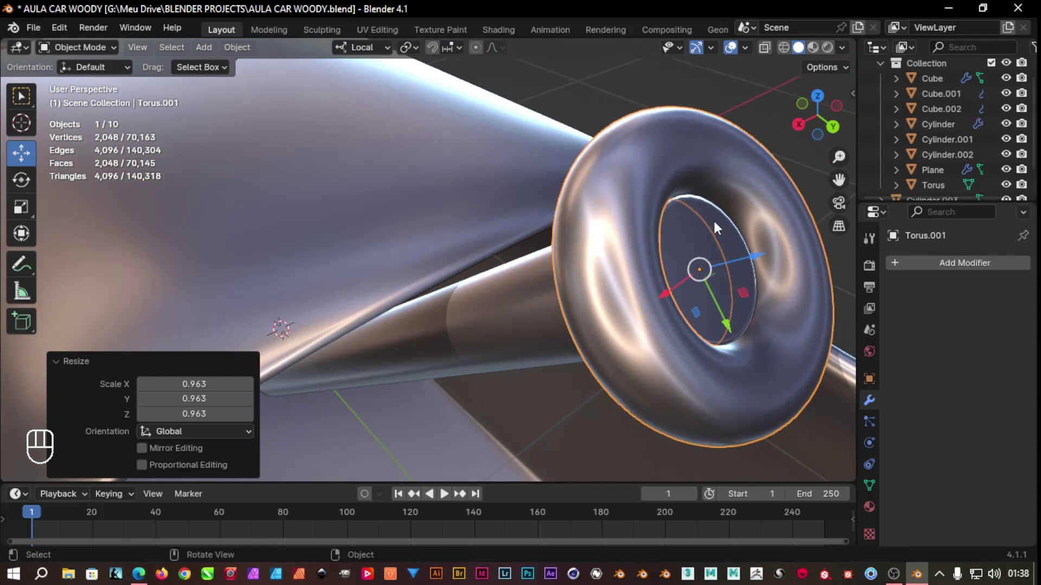
{"action": "left_click_drag", "start_coordinate": [752, 263], "coordinate": [742, 269]}
{"action": "left_click_drag", "start_coordinate": [742, 271], "coordinate": [693, 271]}
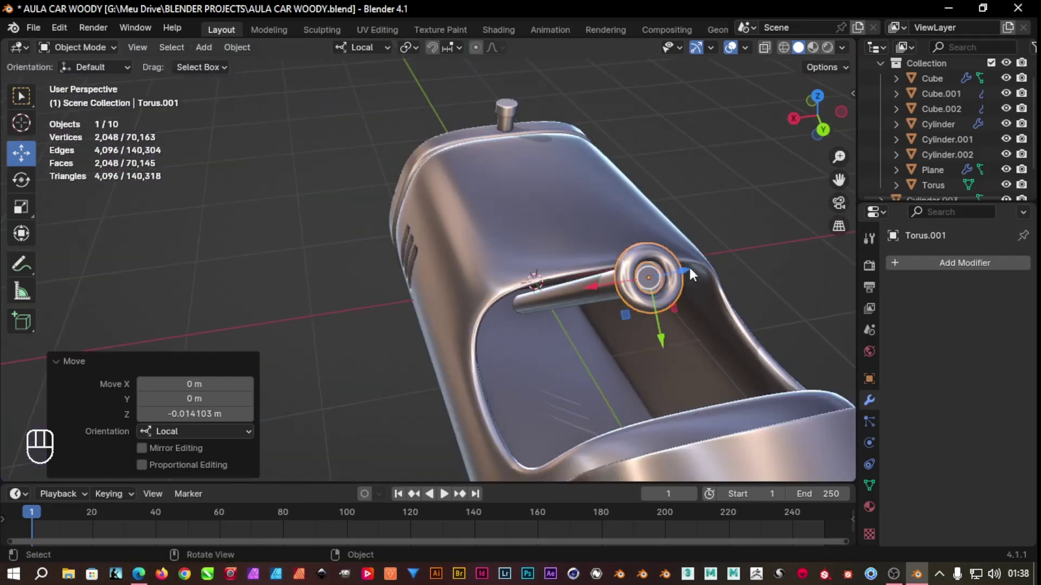
Move the rod and ring deeper into the body, deselect and review the car from several angles
{"action": "left_click_drag", "start_coordinate": [710, 318], "coordinate": [830, 257]}
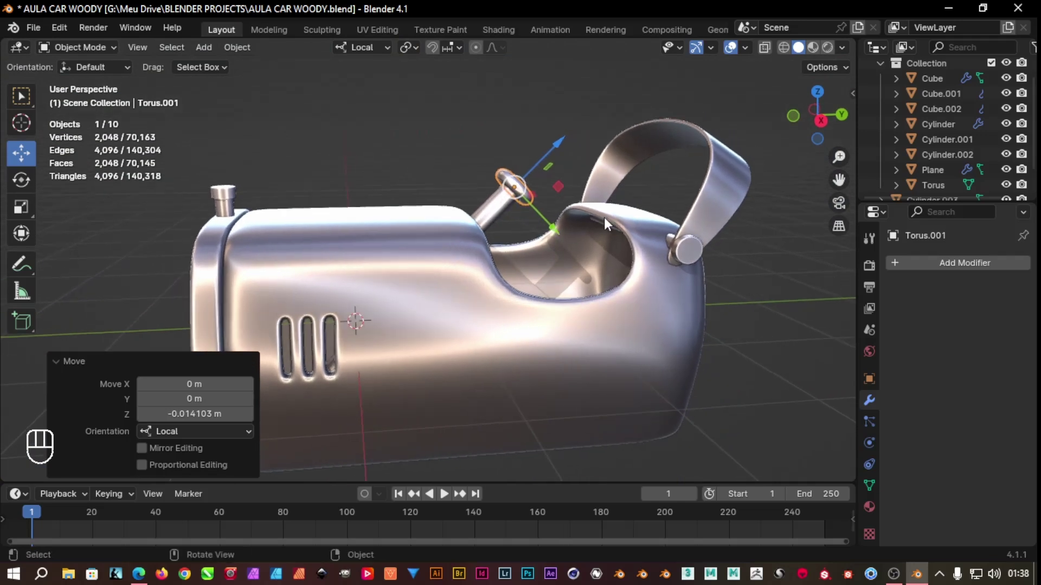
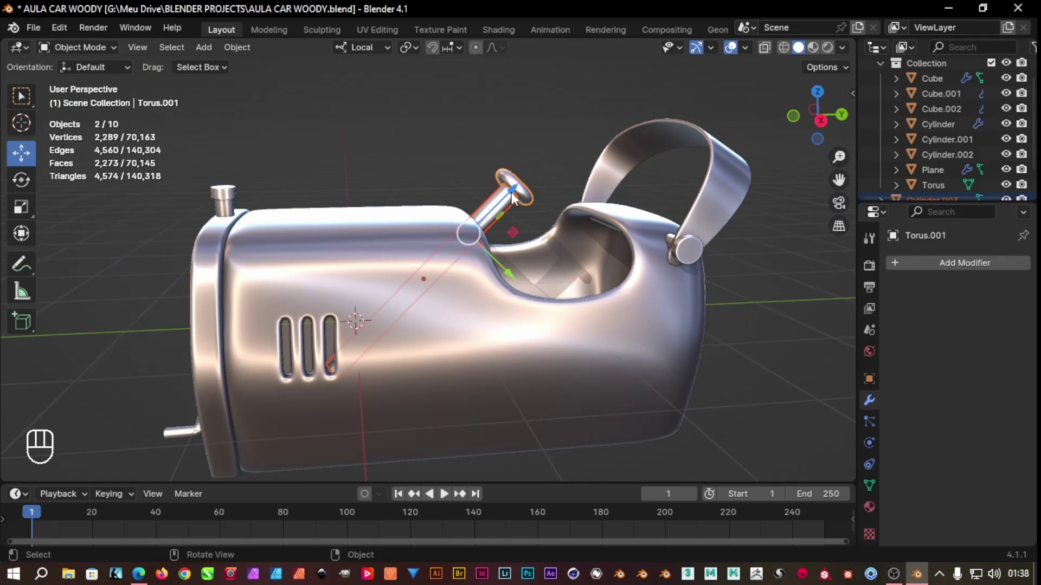
{"action": "left_click_drag", "start_coordinate": [514, 199], "coordinate": [473, 181]}
{"action": "left_click", "coordinate": [457, 161]}
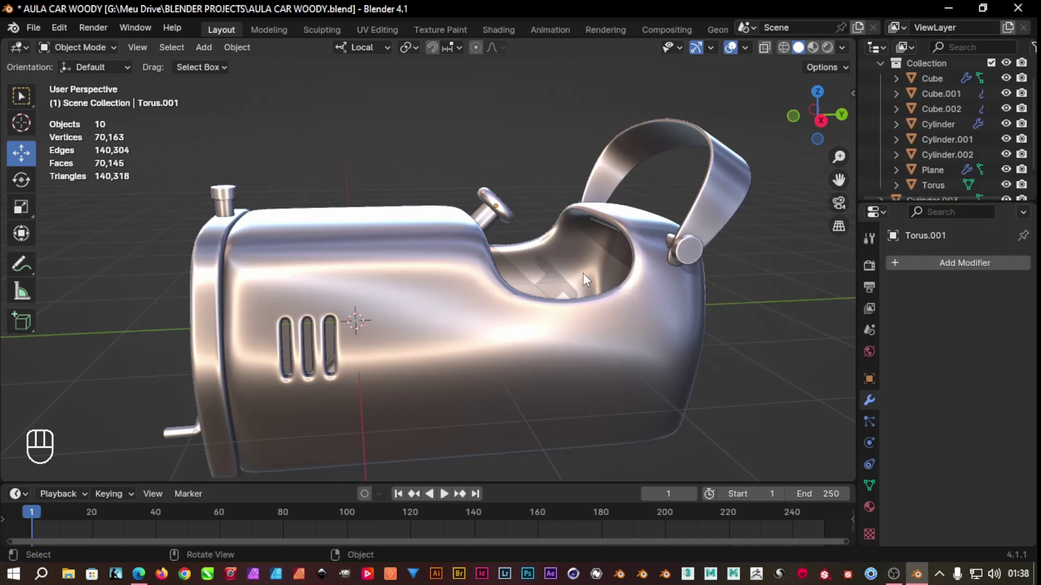
{"action": "left_click_drag", "start_coordinate": [536, 182], "coordinate": [548, 184]}
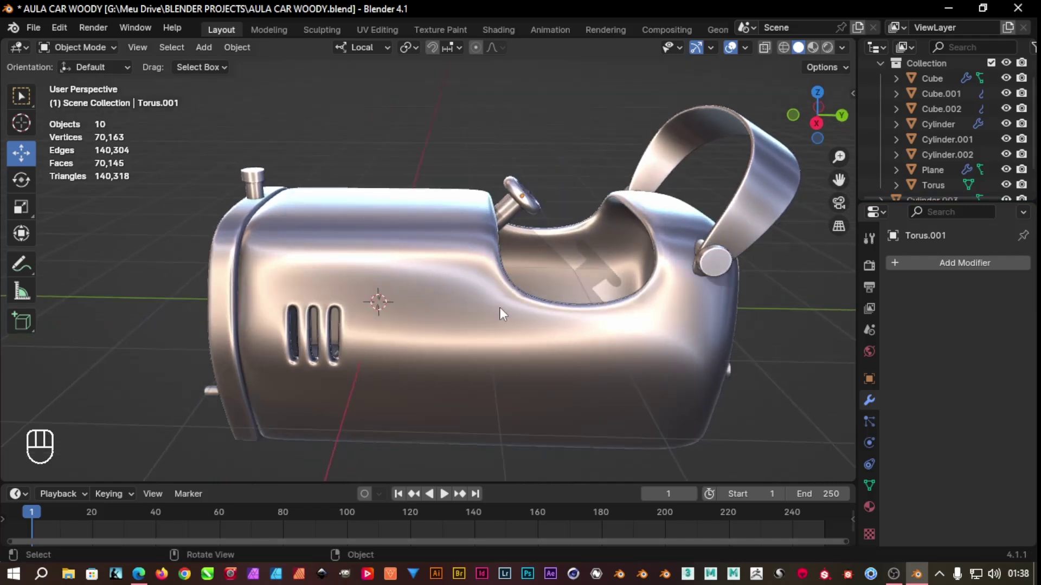
{"action": "left_click_drag", "start_coordinate": [526, 313], "coordinate": [537, 318]}
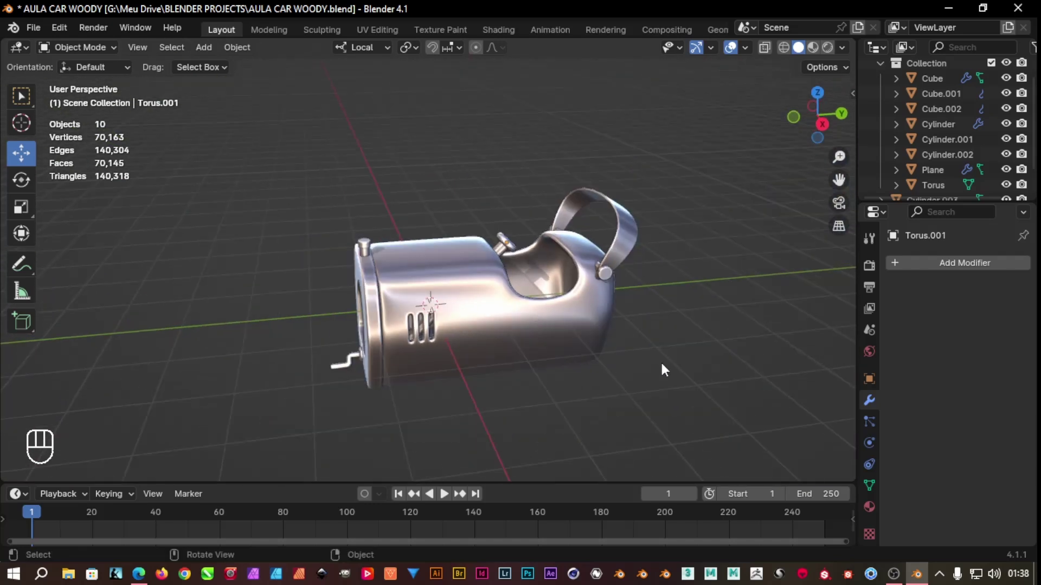
{"action": "left_click_drag", "start_coordinate": [641, 369], "coordinate": [697, 358]}
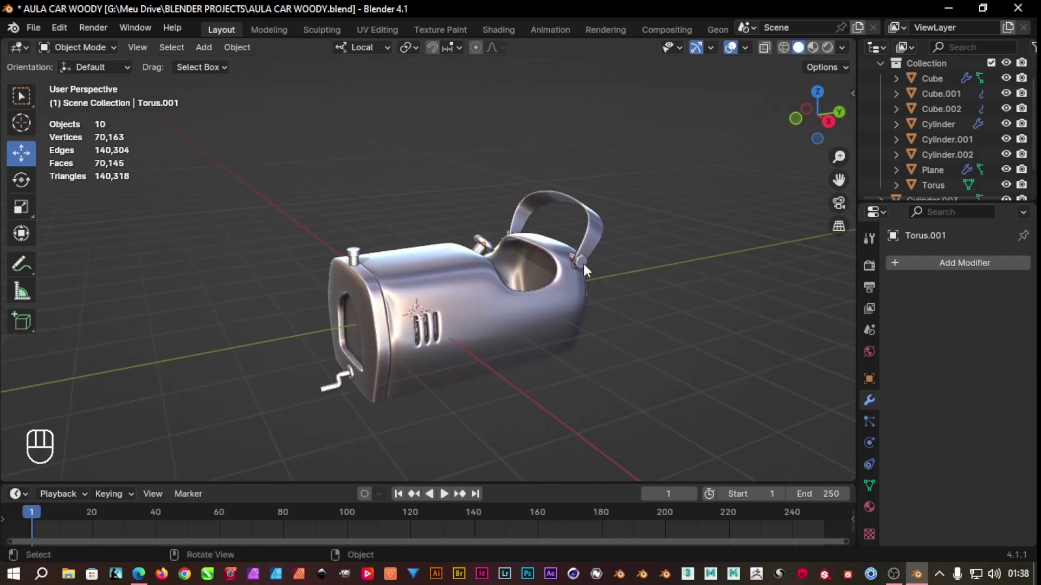
Select the small rod and duplicate it as a new axle piece
{"action": "left_click", "coordinate": [585, 268]}
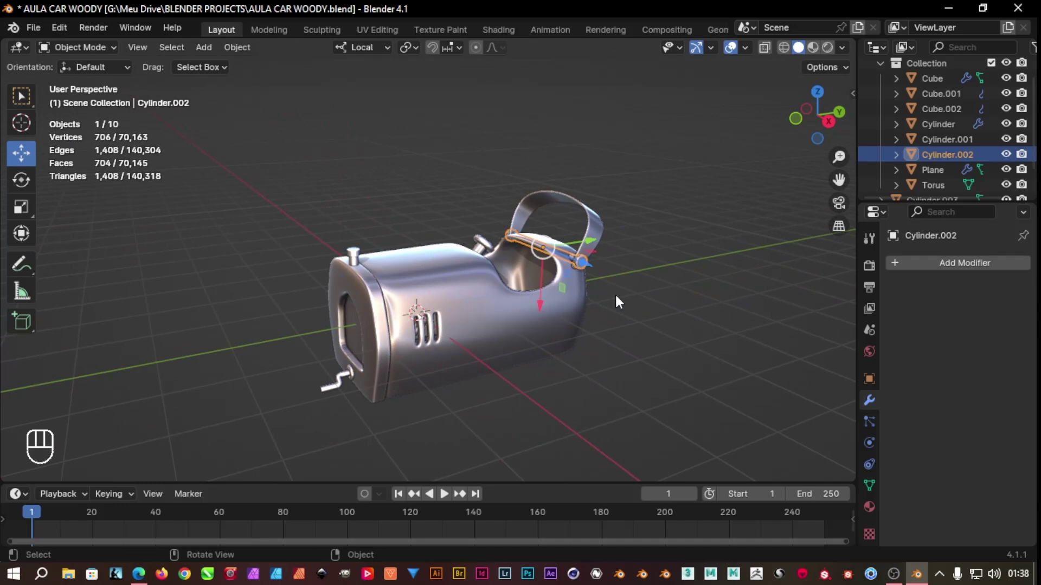
{"action": "left_click_drag", "start_coordinate": [367, 52], "coordinate": [566, 245]}
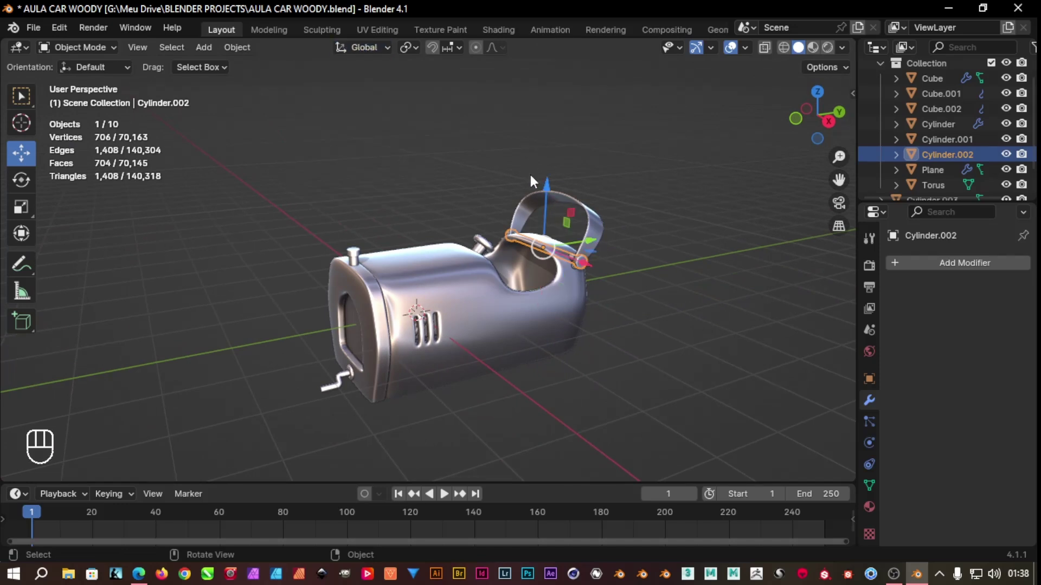
{"action": "left_click_drag", "start_coordinate": [651, 265], "coordinate": [627, 266]}
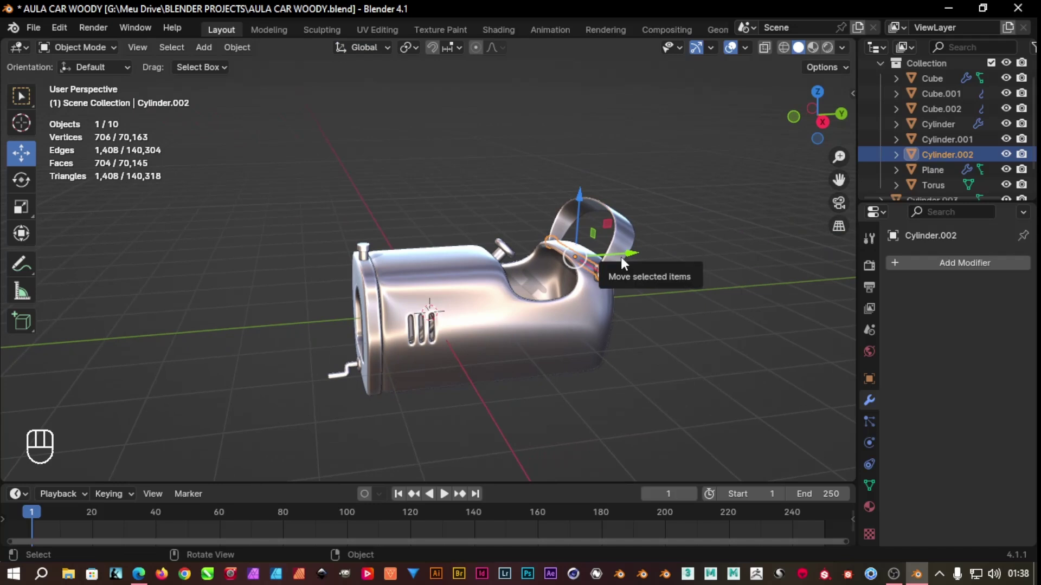
{"action": "key", "text": "shift+d"}
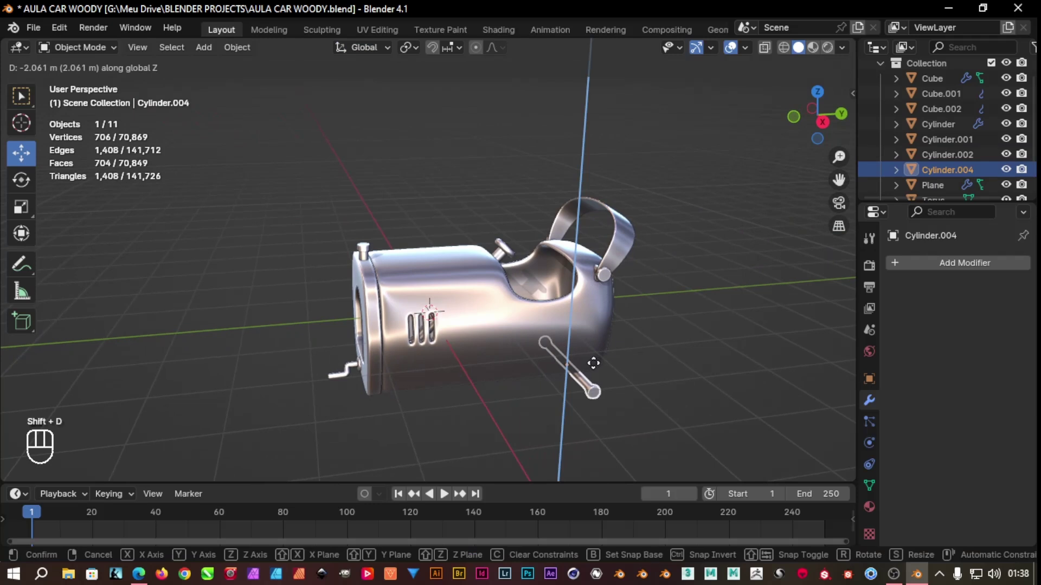
{"action": "left_click_drag", "start_coordinate": [630, 403], "coordinate": [639, 401]}
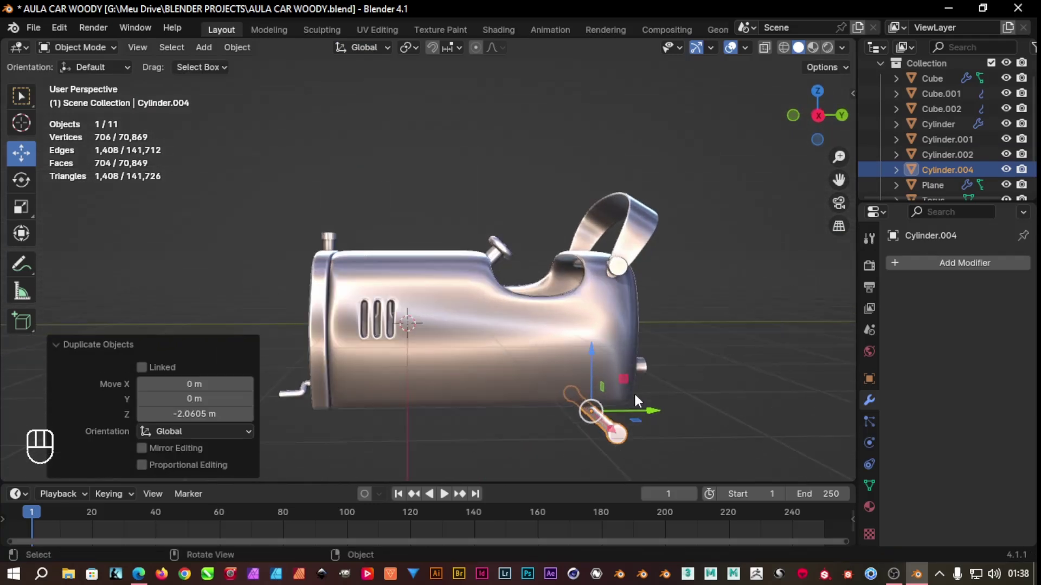
In Right Orthographic view, place the axle at the bottom rear corner under the body
{"action": "left_click", "coordinate": [821, 120]}
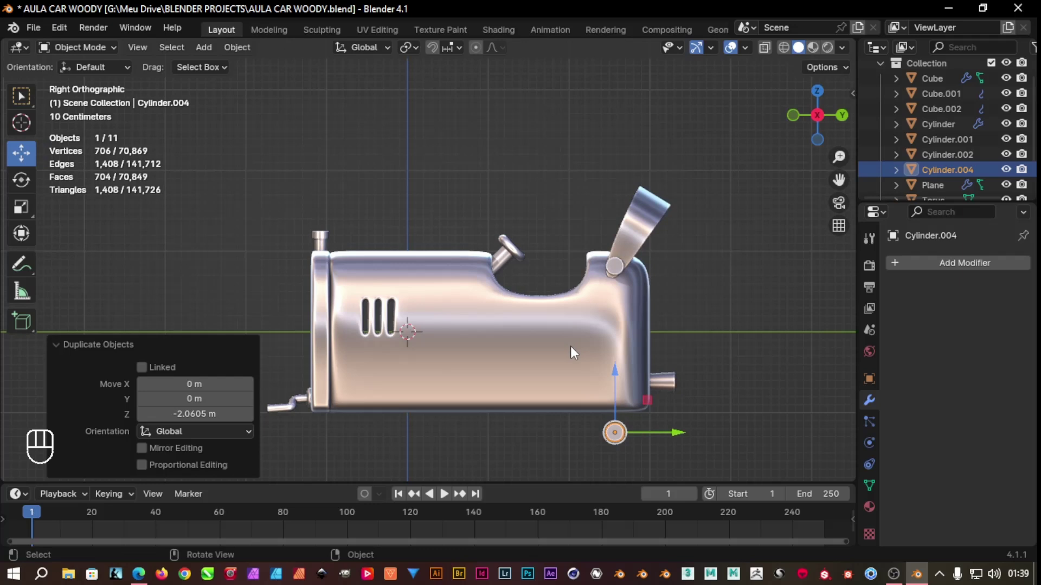
{"action": "left_click_drag", "start_coordinate": [620, 374], "coordinate": [633, 377]}
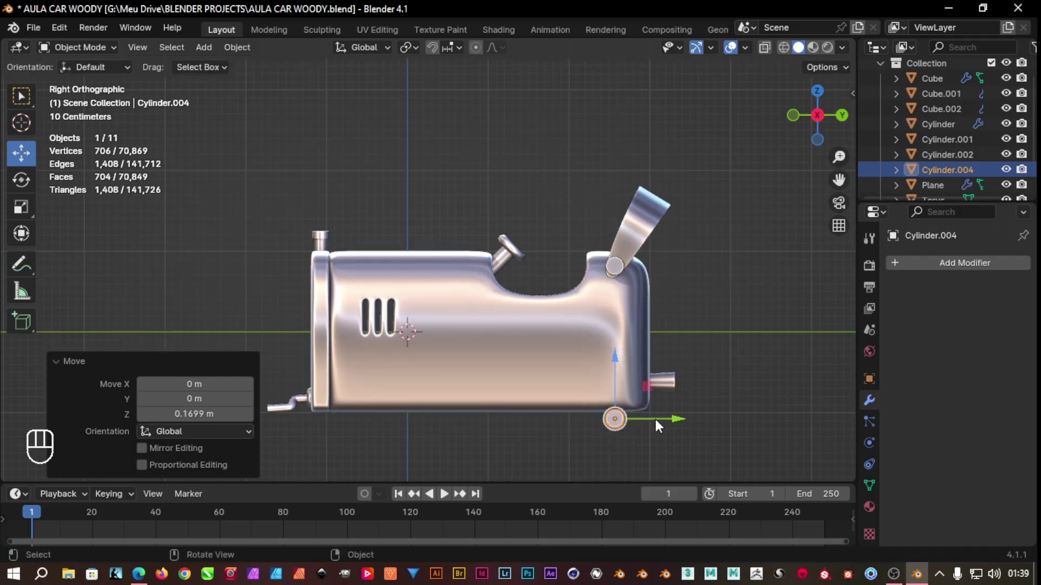
{"action": "left_click_drag", "start_coordinate": [685, 424], "coordinate": [665, 427]}
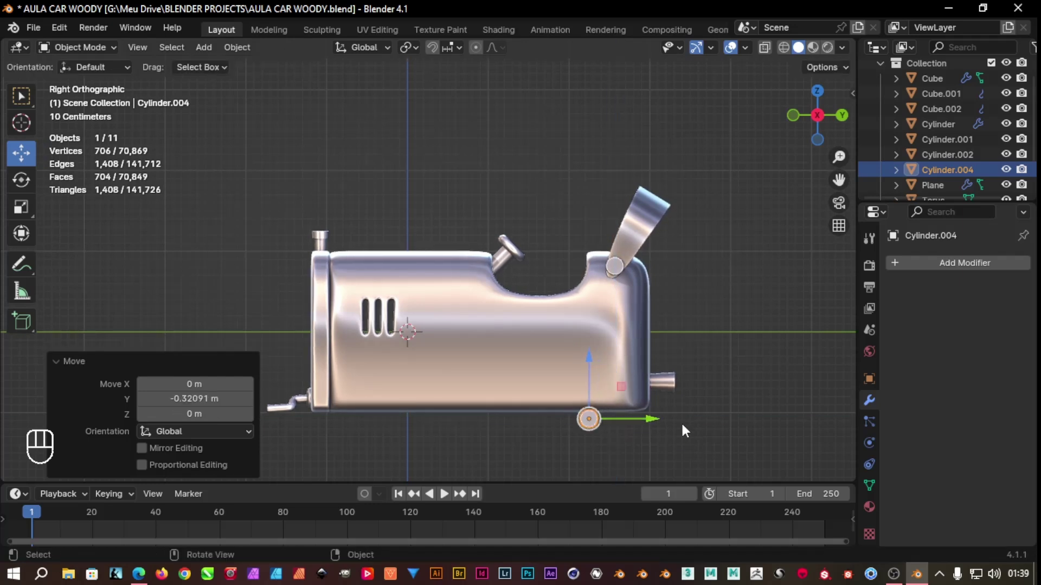
{"action": "left_click_drag", "start_coordinate": [705, 436], "coordinate": [675, 419]}
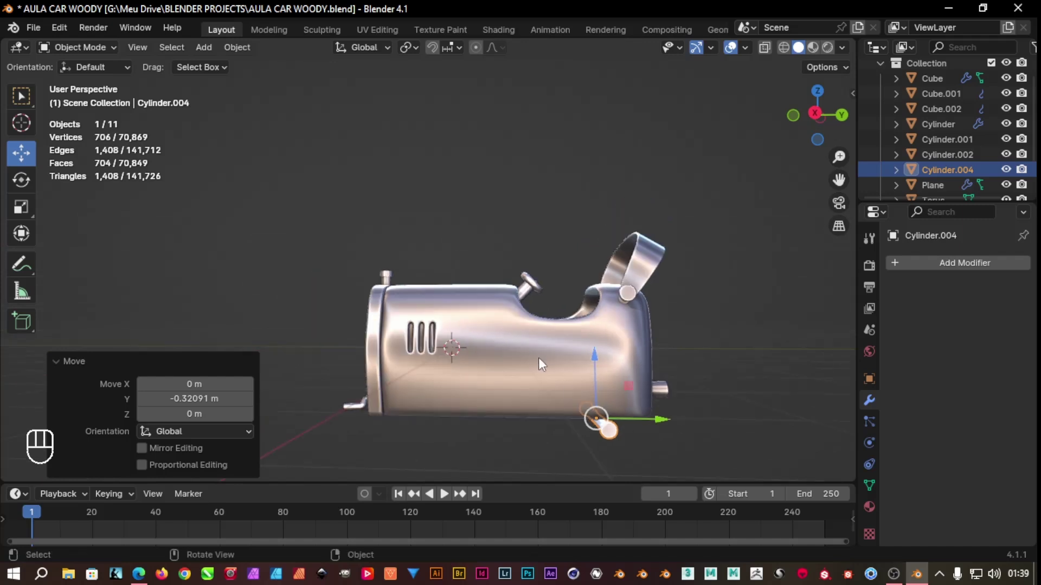
{"action": "left_click_drag", "start_coordinate": [469, 168], "coordinate": [487, 214]}
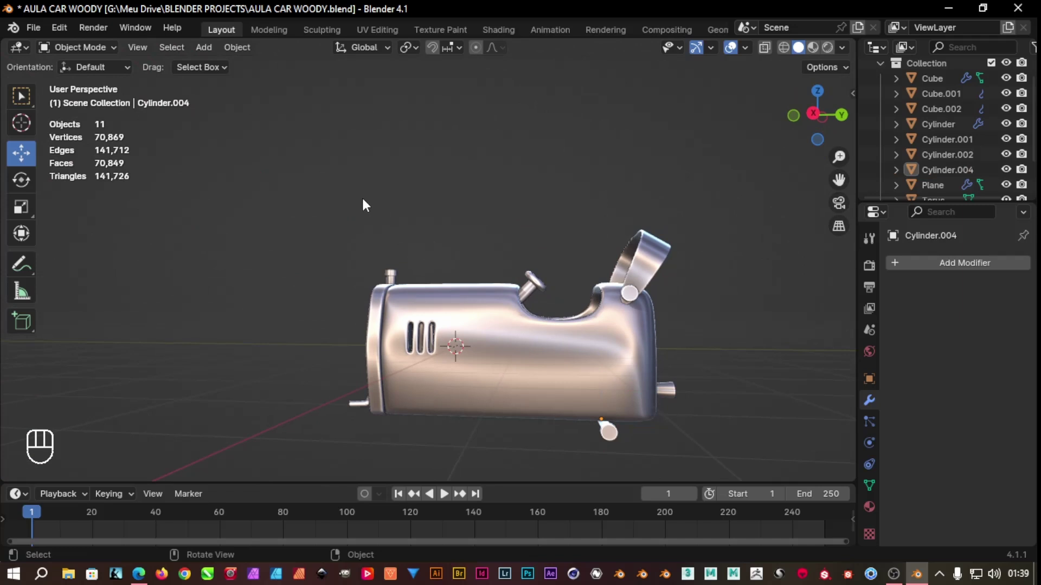
Add a torus, rotate it 90 degrees upright and move it onto the rear axle
{"action": "key", "text": "shift+a"}
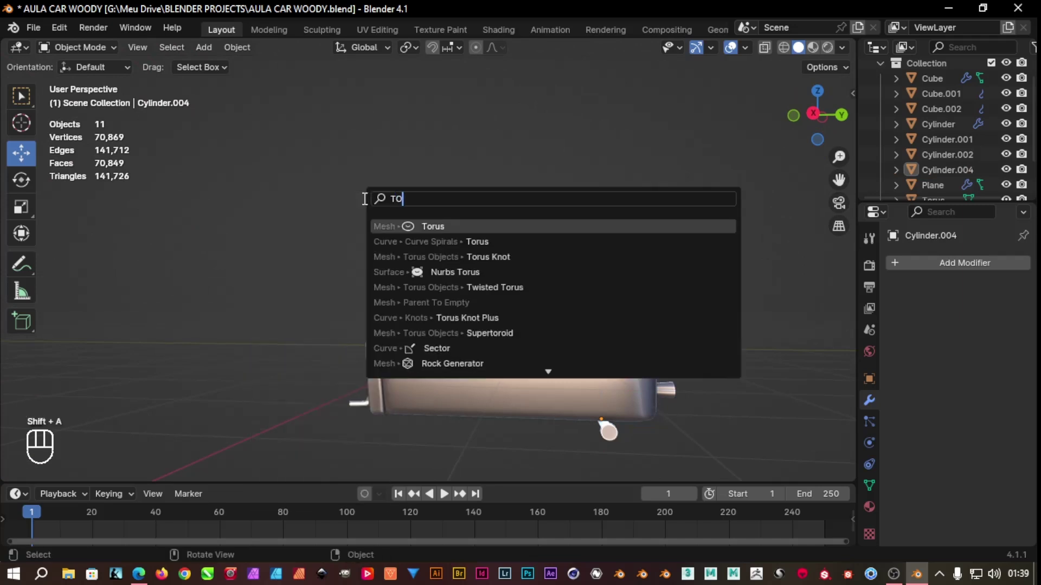
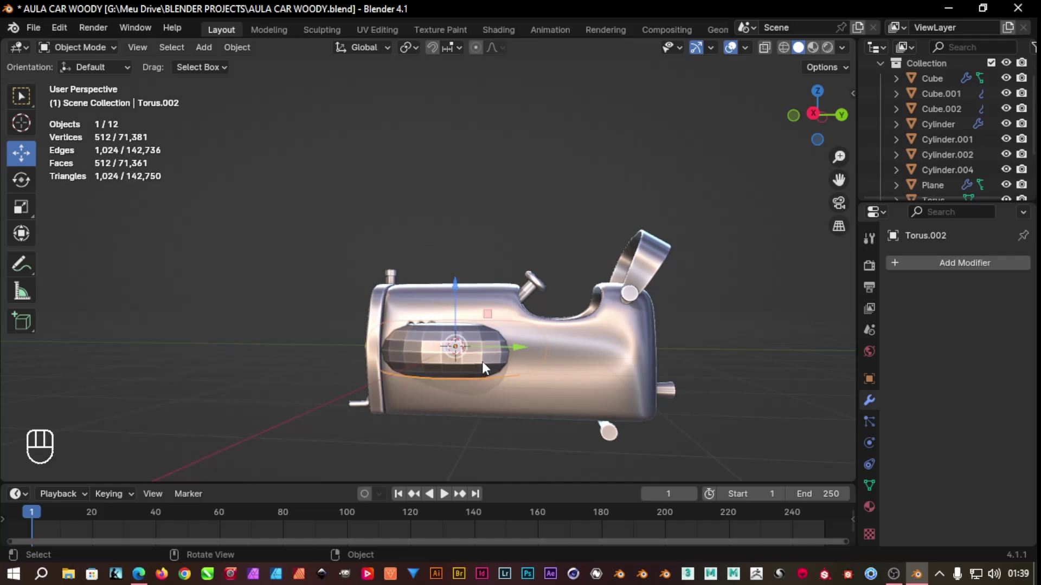
{"action": "key", "text": "r"}
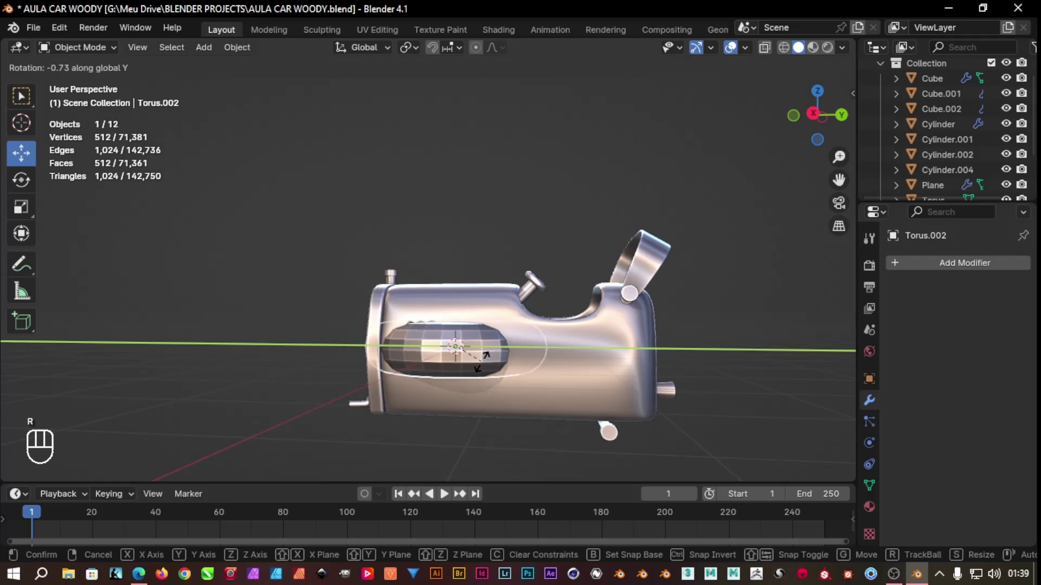
{"action": "left_click_drag", "start_coordinate": [524, 354], "coordinate": [647, 325]}
{"action": "left_click_drag", "start_coordinate": [604, 290], "coordinate": [606, 392]}
{"action": "left_click_drag", "start_coordinate": [724, 422], "coordinate": [666, 440]}
{"action": "left_click_drag", "start_coordinate": [568, 430], "coordinate": [690, 416]}
Scale the torus into a wheel sized around the axle stub and check it in Right Orthographic view
{"action": "key", "text": "s"}
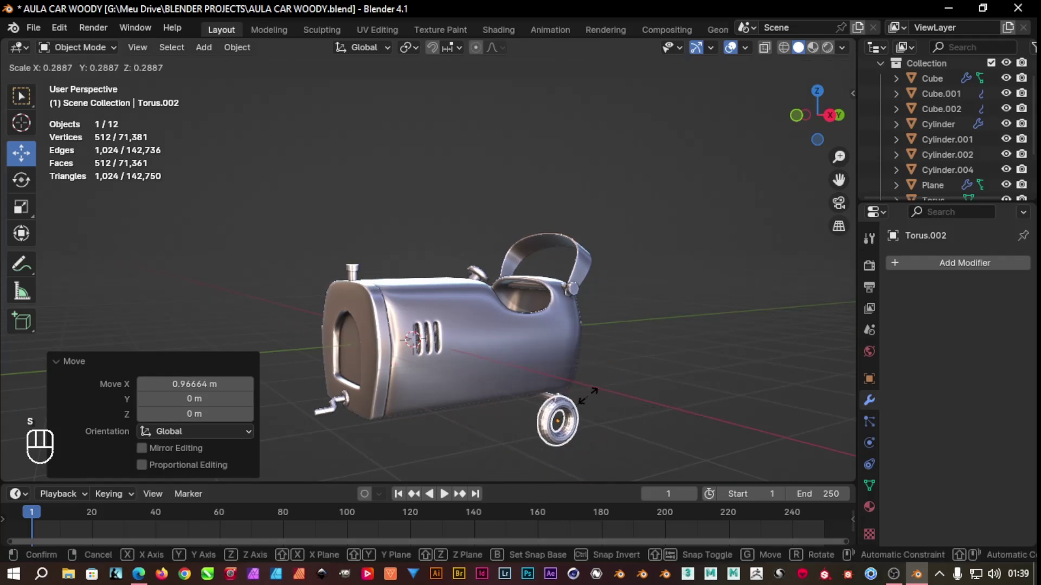
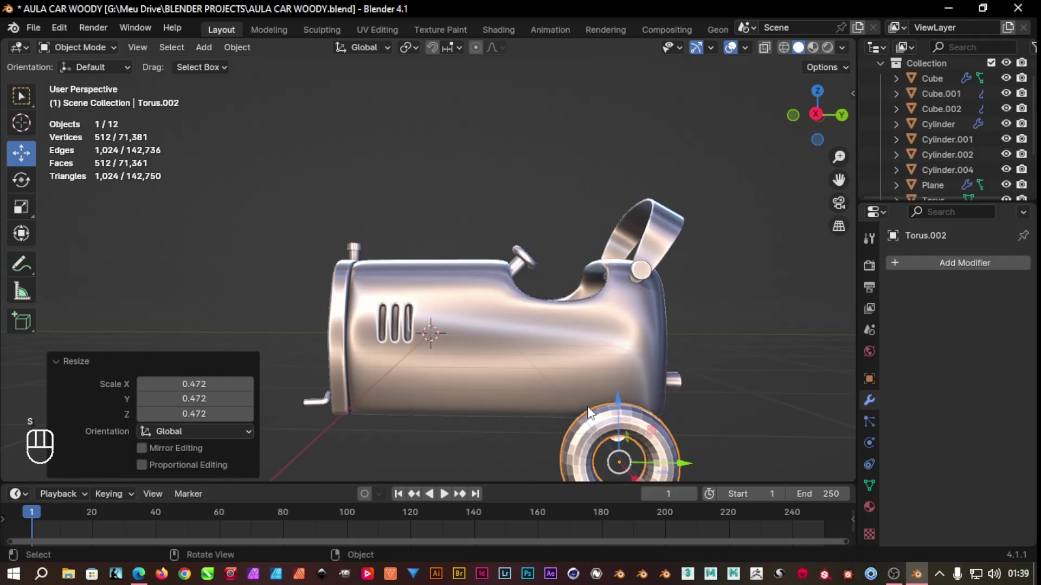
{"action": "left_click_drag", "start_coordinate": [623, 397], "coordinate": [623, 368]}
{"action": "left_click_drag", "start_coordinate": [722, 426], "coordinate": [757, 429]}
{"action": "key", "text": "s"}
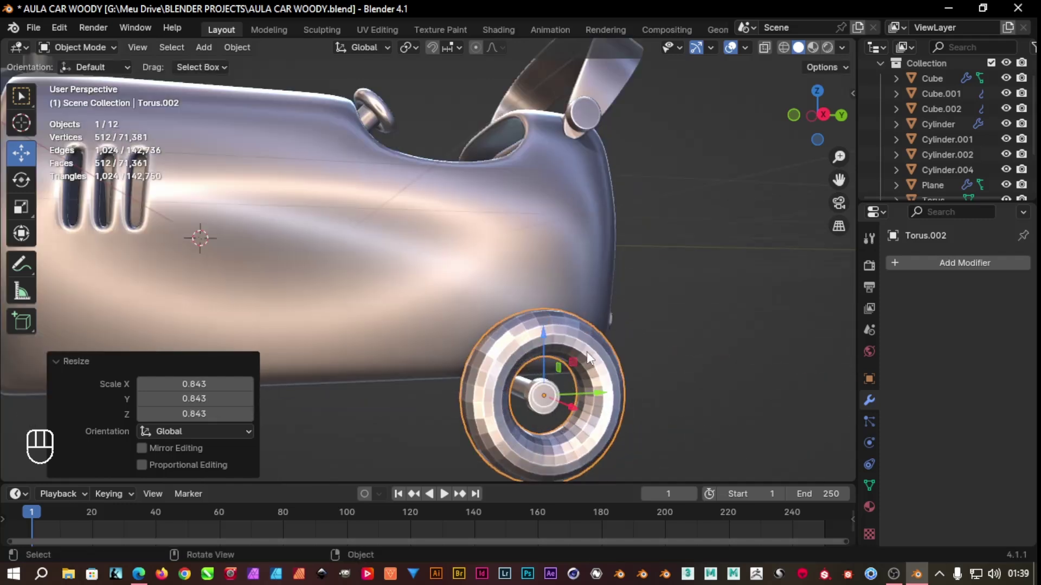
{"action": "key", "text": "s"}
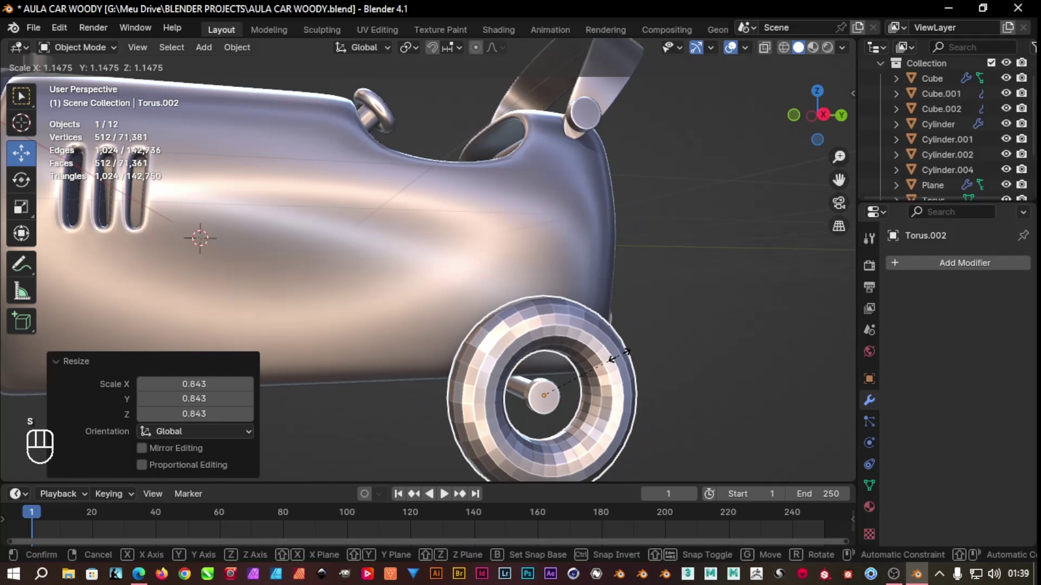
{"action": "left_click", "coordinate": [556, 411]}
{"action": "key", "text": "s"}
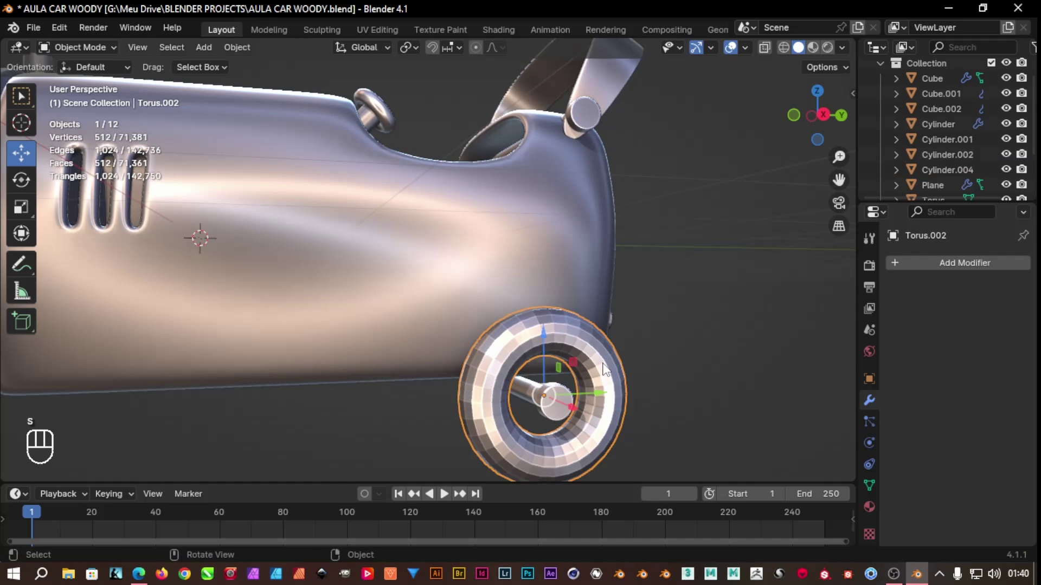
{"action": "left_click_drag", "start_coordinate": [667, 415], "coordinate": [673, 390]}
{"action": "left_click", "coordinate": [820, 120]}
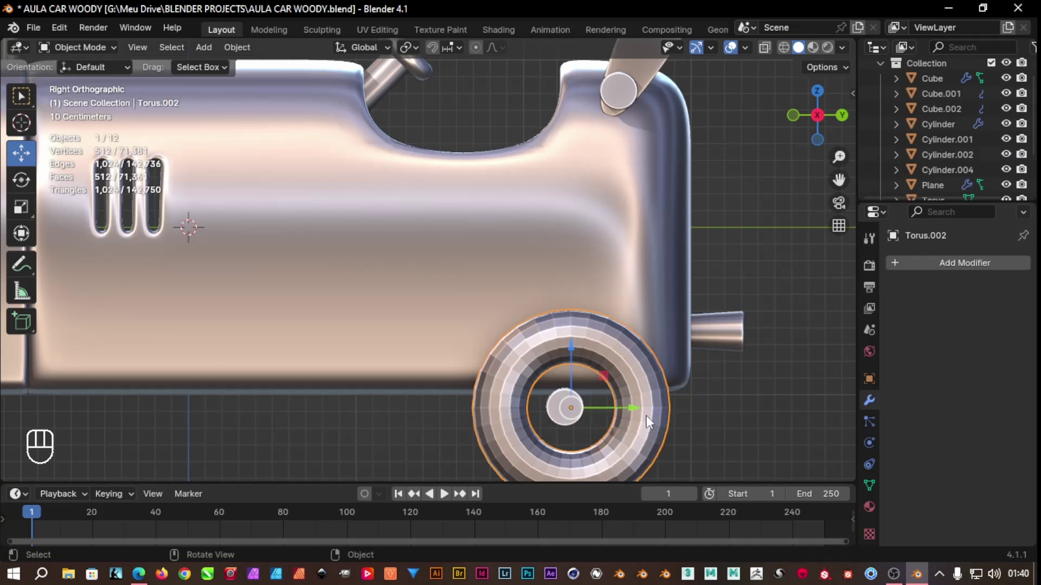
Enlarge the axle end to fill the wheel centre and flatten it on X into a hub disc
{"action": "left_click_drag", "start_coordinate": [637, 417], "coordinate": [632, 417]}
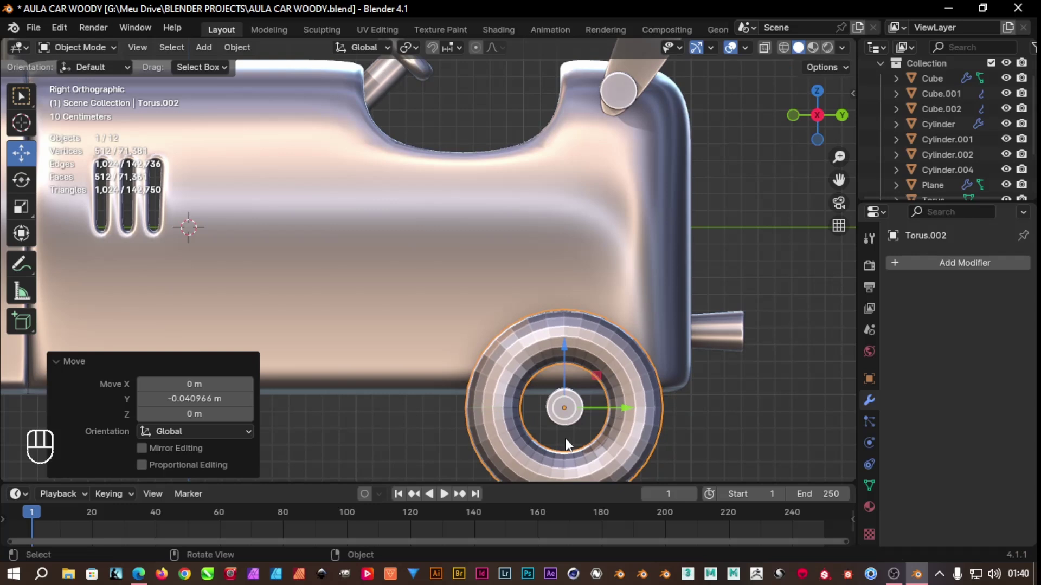
{"action": "left_click", "coordinate": [717, 443]}
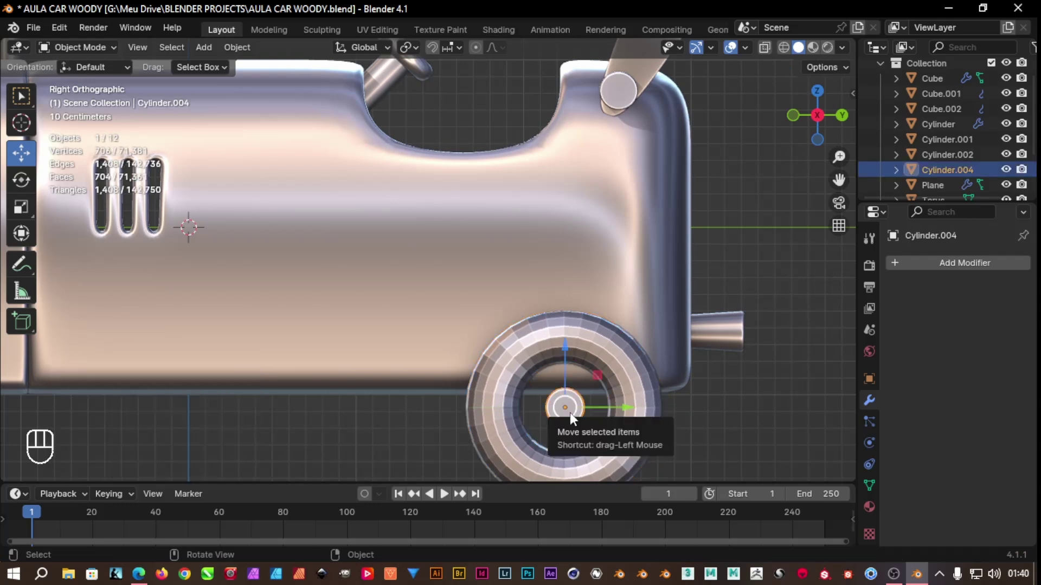
{"action": "key", "text": "s"}
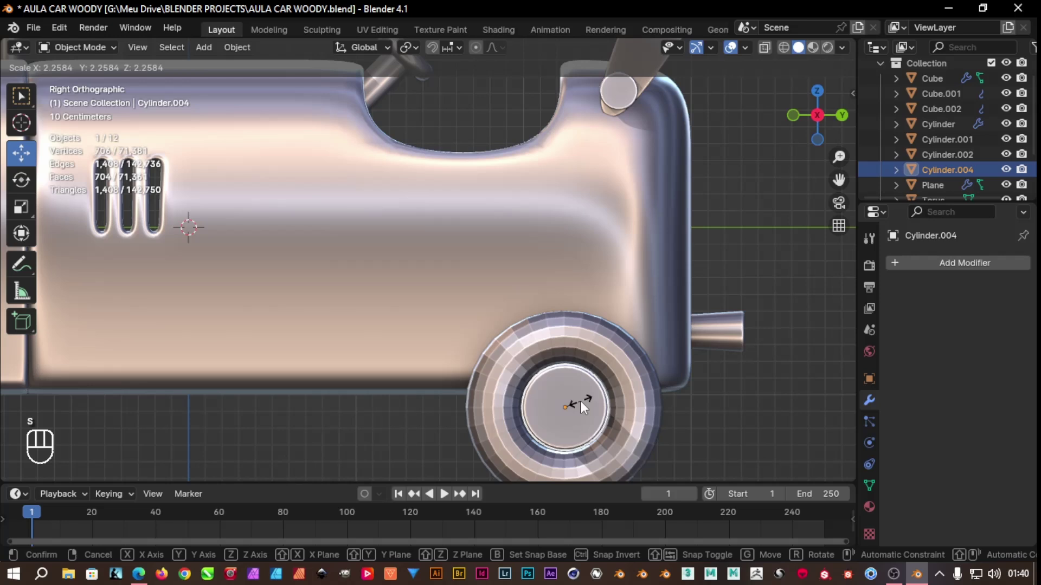
{"action": "left_click_drag", "start_coordinate": [649, 433], "coordinate": [753, 438]}
{"action": "key", "text": "s"}
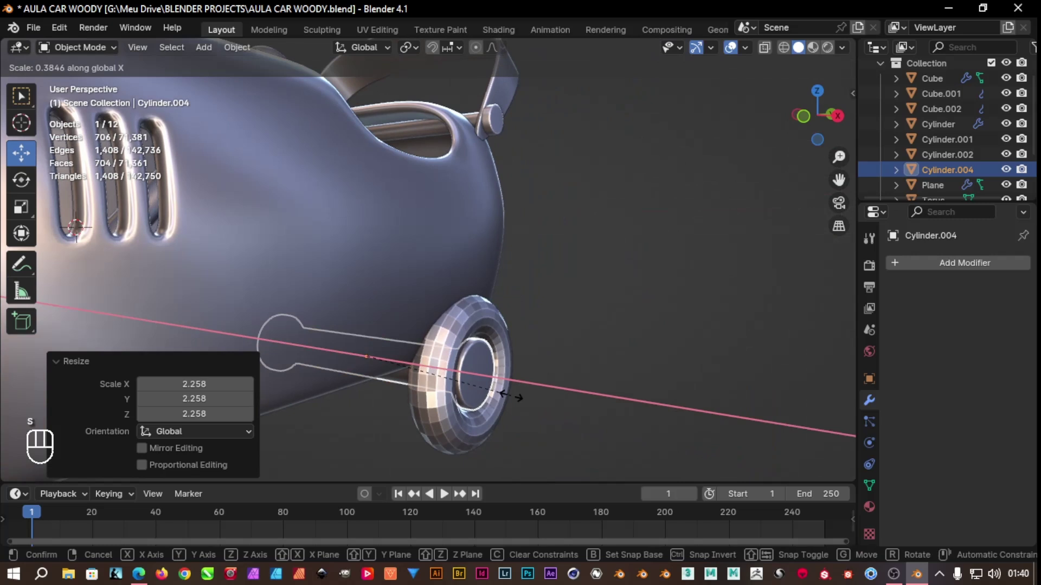
{"action": "left_click_drag", "start_coordinate": [592, 417], "coordinate": [497, 405]}
{"action": "left_click_drag", "start_coordinate": [769, 47], "coordinate": [797, 64]}
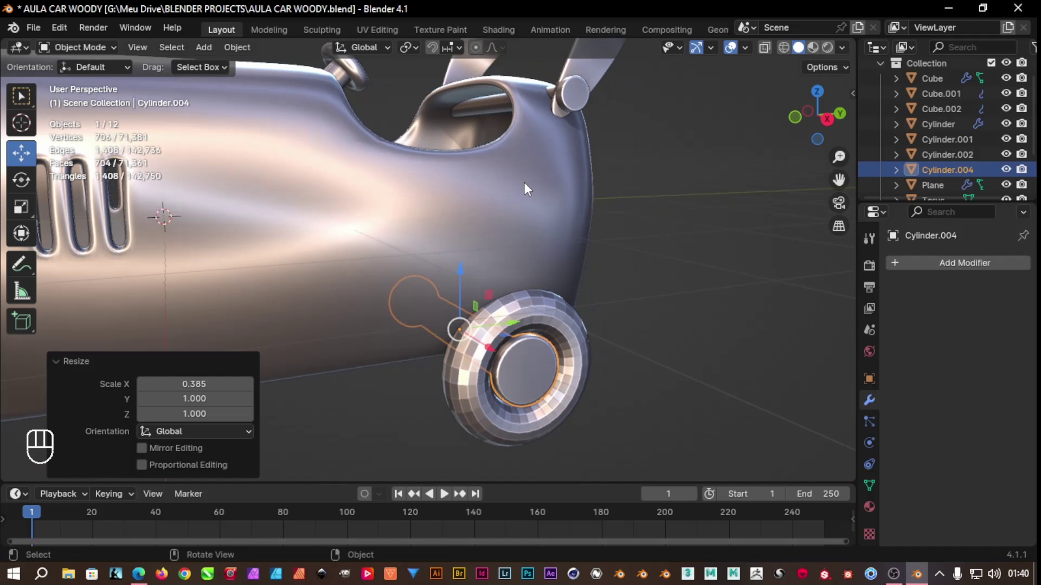
Set the hub into the wheel opening and frame the rear wheel in Right Orthographic view
{"action": "key", "text": "s"}
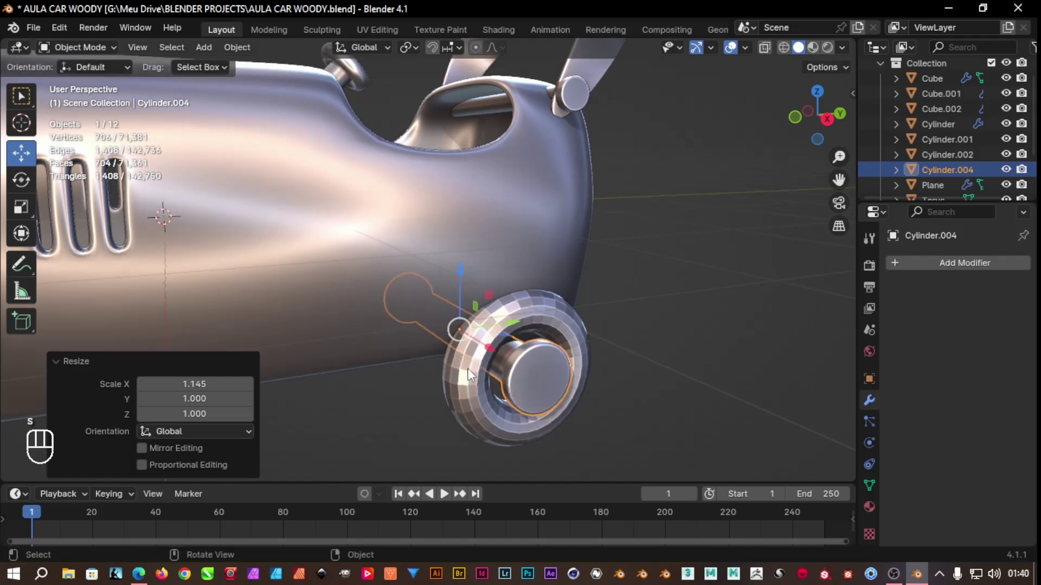
{"action": "left_click_drag", "start_coordinate": [560, 394], "coordinate": [572, 410]}
{"action": "left_click_drag", "start_coordinate": [599, 432], "coordinate": [543, 416]}
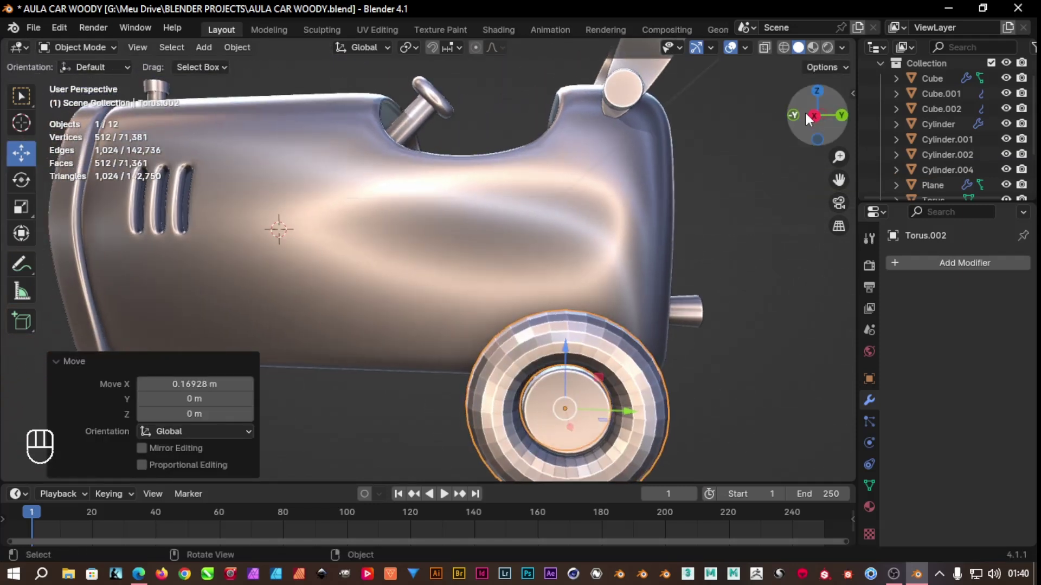
{"action": "left_click", "coordinate": [816, 123]}
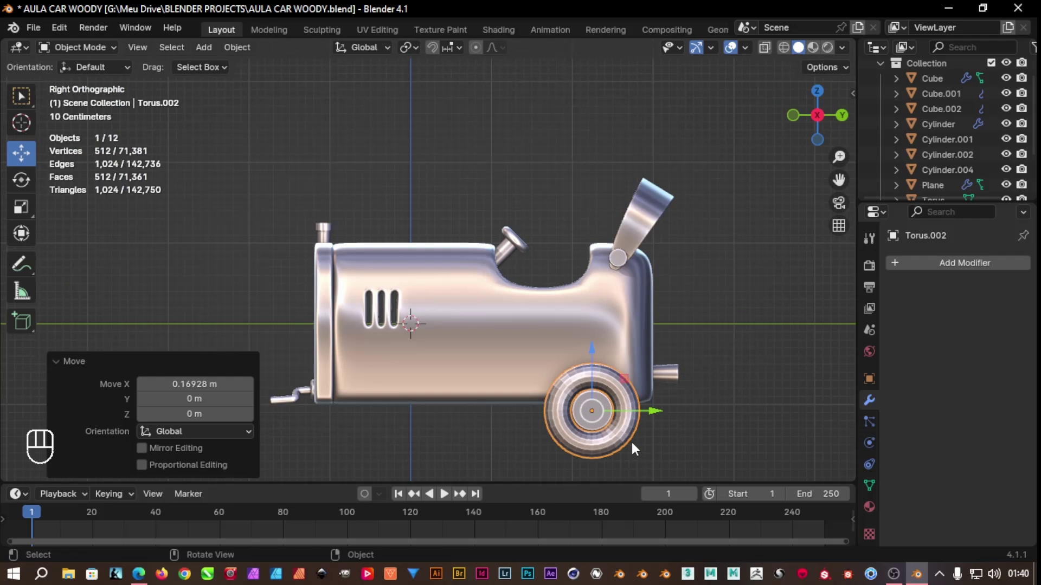
{"action": "left_click_drag", "start_coordinate": [644, 455], "coordinate": [637, 360]}
{"action": "left_click_drag", "start_coordinate": [607, 354], "coordinate": [563, 326]}
{"action": "left_click_drag", "start_coordinate": [646, 323], "coordinate": [640, 354]}
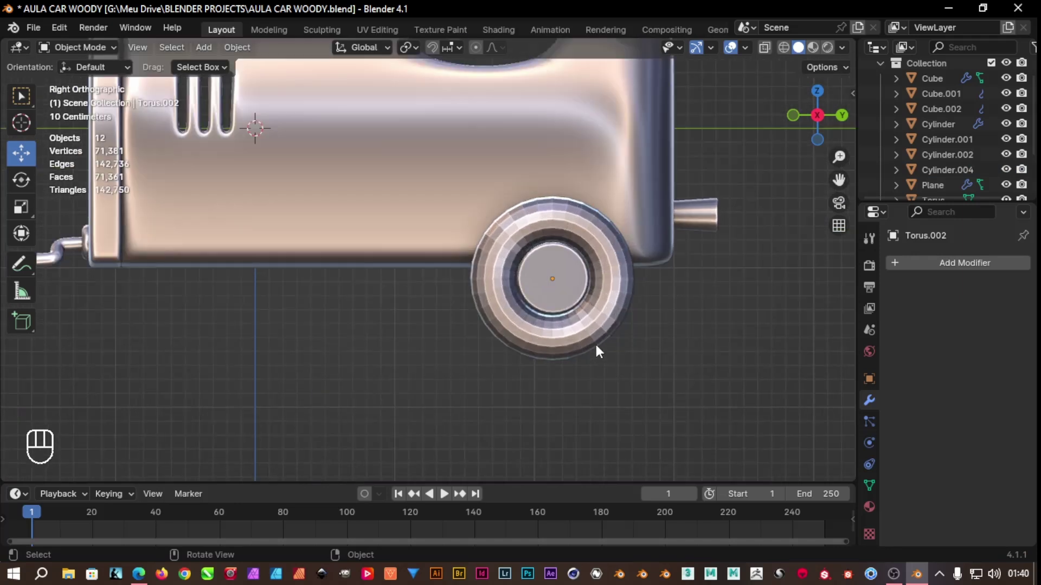
Duplicate the selected tyre faces and separate them into their own object, Torus.003
{"action": "left_click_drag", "start_coordinate": [584, 386], "coordinate": [637, 403]}
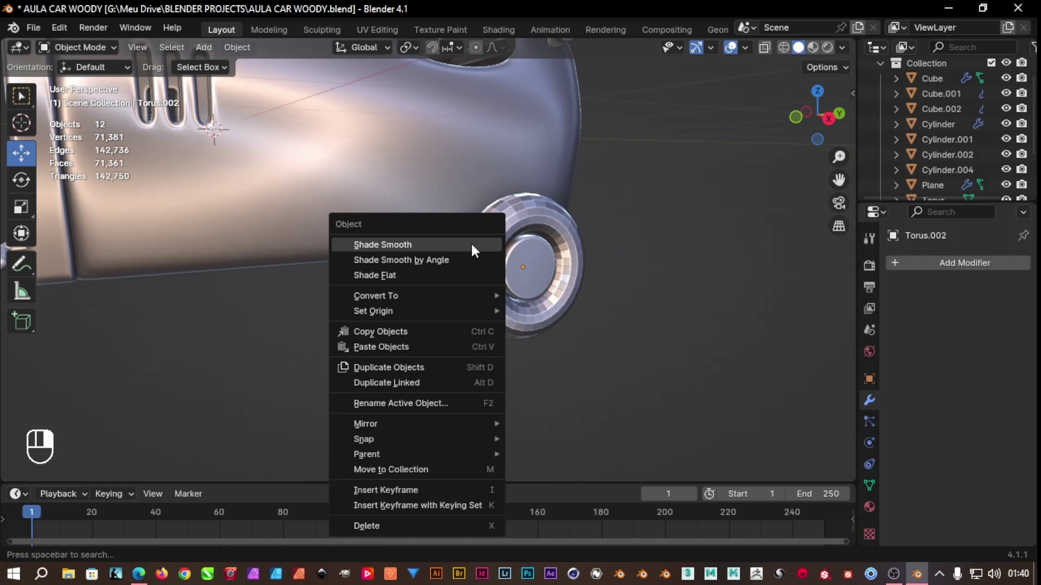
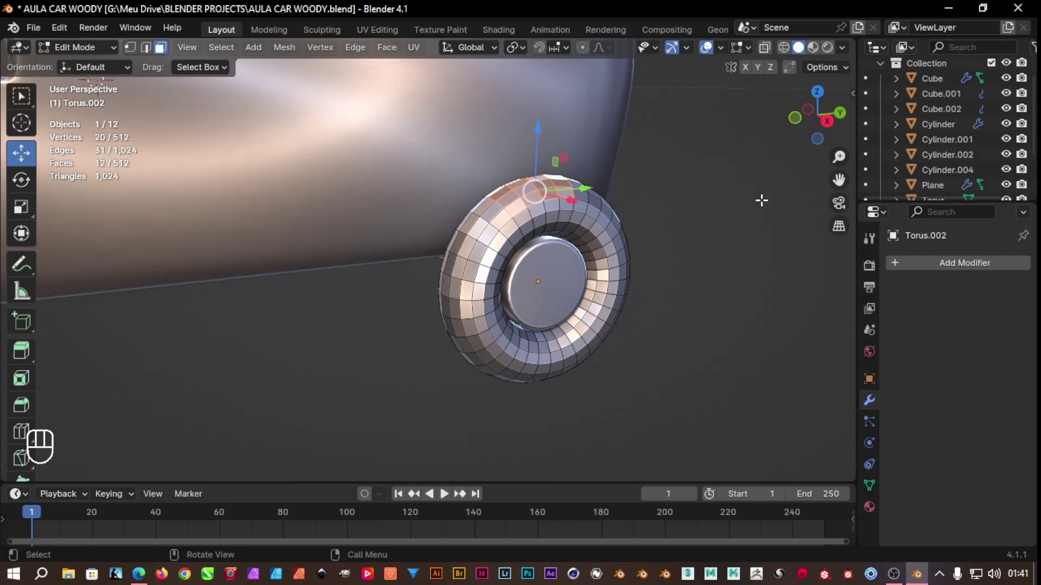
{"action": "key", "text": "shift+d"}
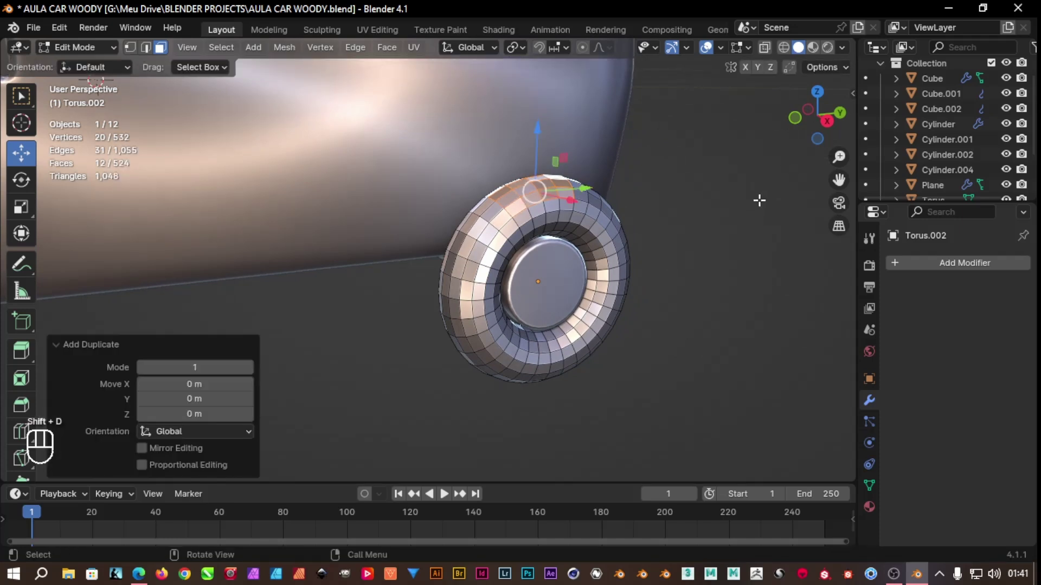
{"action": "key", "text": "p"}
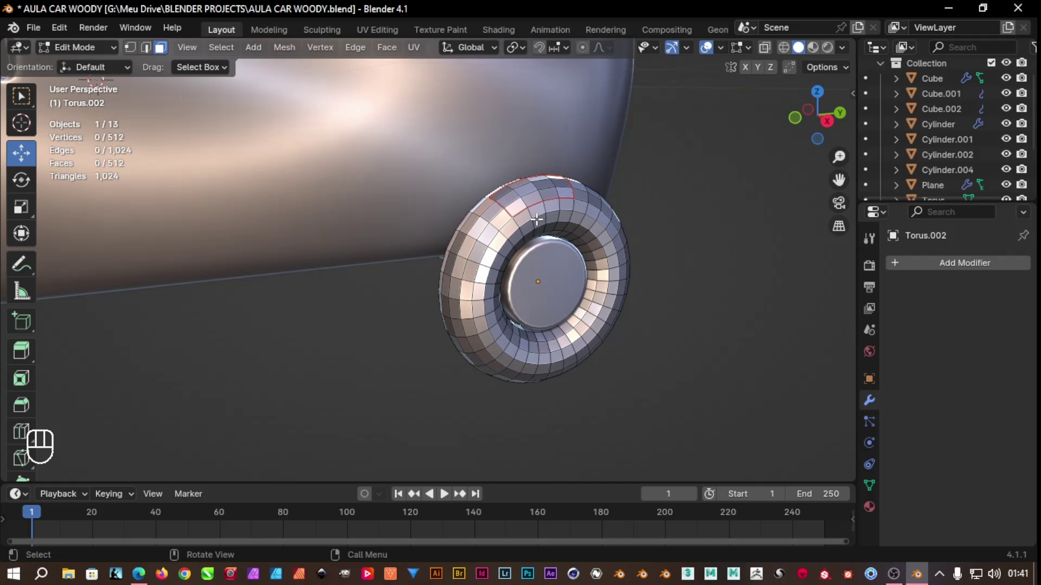
{"action": "key", "text": "Tab"}
Shade the tyre torus smooth from the object context menu
{"action": "right_click", "coordinate": [532, 207]}
{"action": "right_click", "coordinate": [491, 254]}
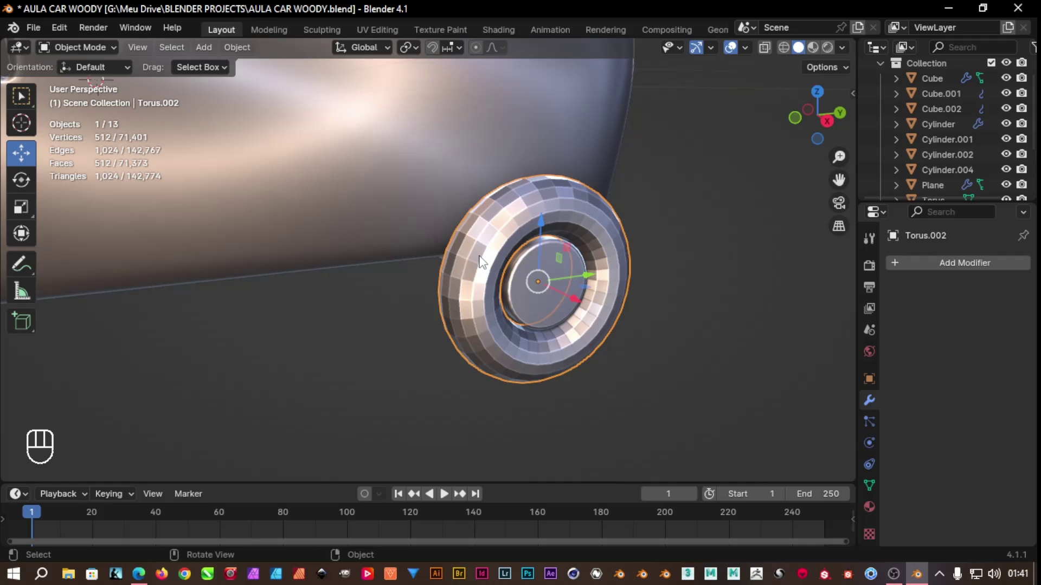
{"action": "right_click", "coordinate": [483, 262]}
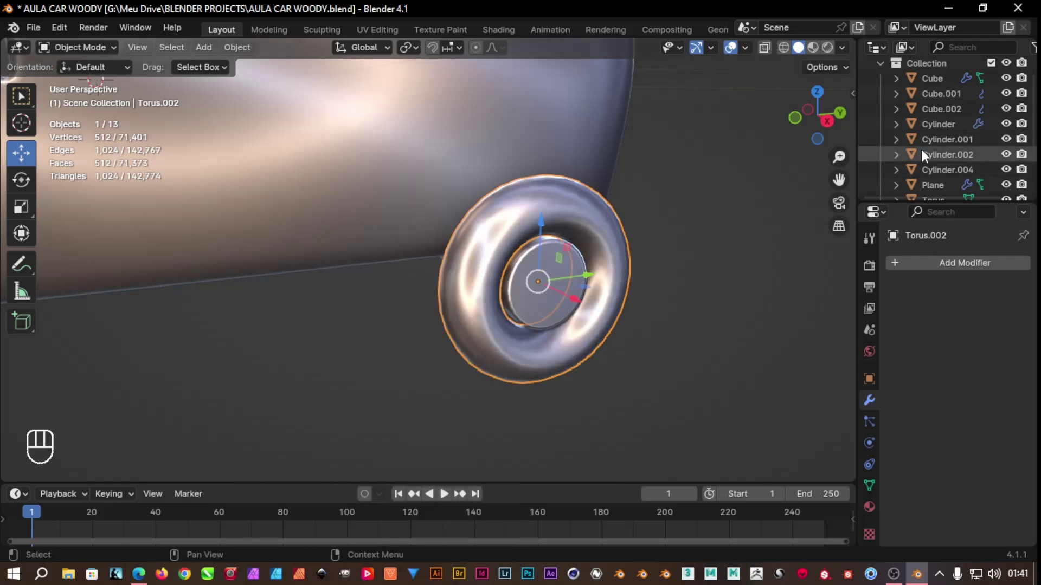
{"action": "left_click_drag", "start_coordinate": [512, 162], "coordinate": [578, 211]}
Select the separated fender piece Torus.003 in the Outliner
{"action": "left_click", "coordinate": [699, 219]}
{"action": "left_click", "coordinate": [551, 200]}
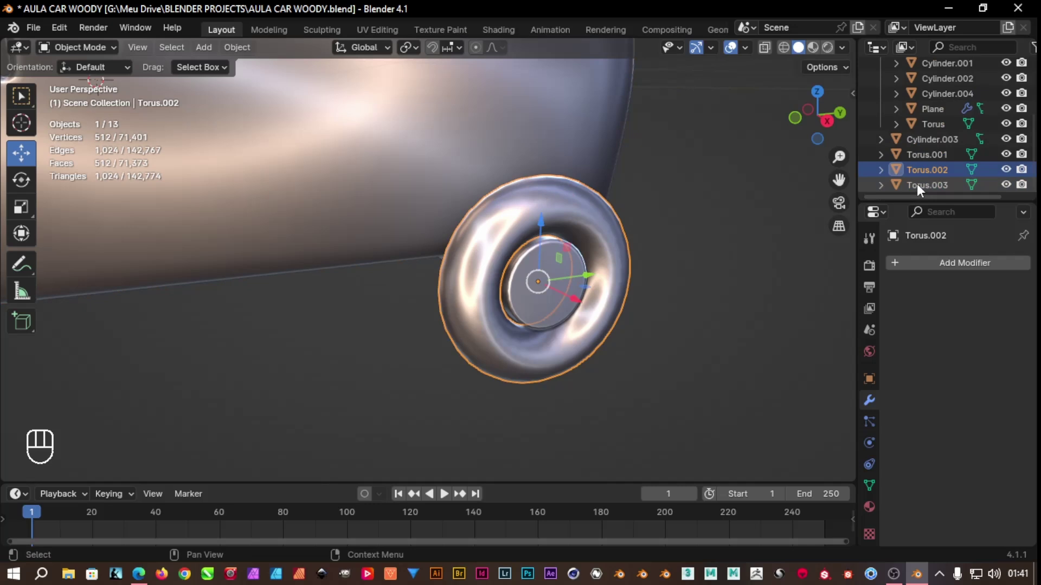
{"action": "left_click", "coordinate": [921, 191]}
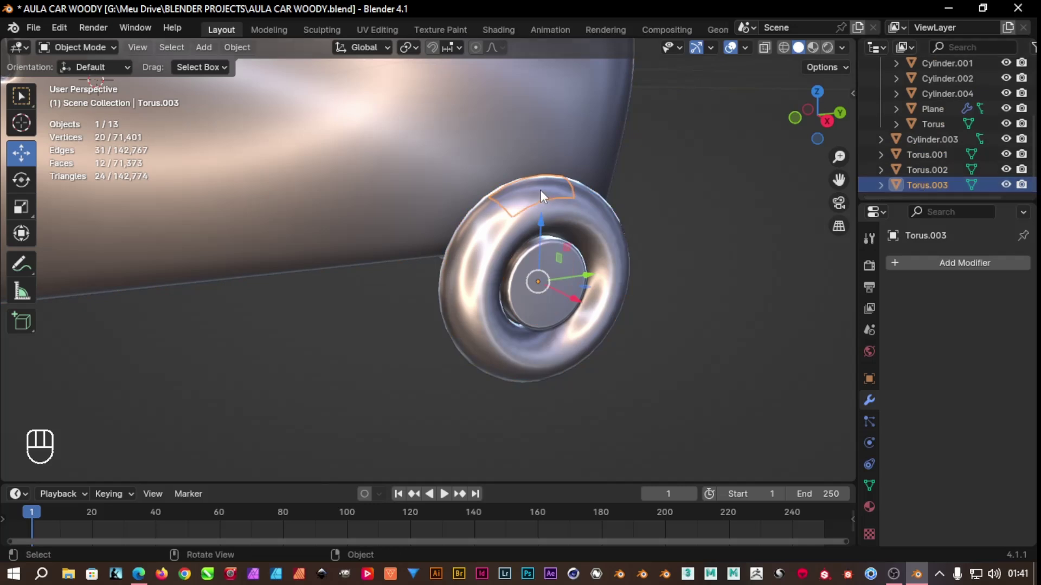
{"action": "left_click_drag", "start_coordinate": [545, 197], "coordinate": [532, 196]}
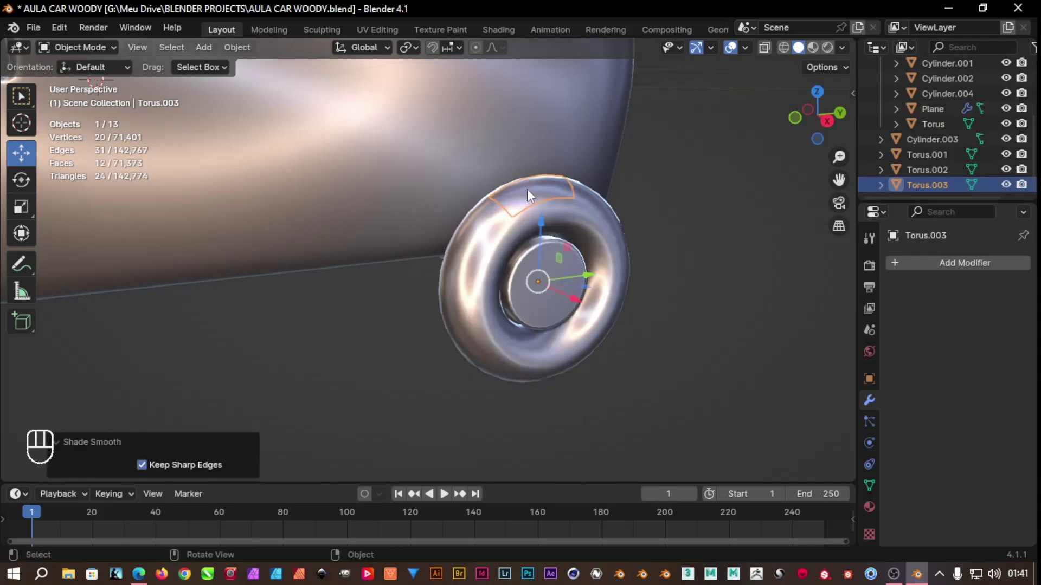
Set the fender piece Torus.003's Solidify to Thickness 0.02 m, Offset 1, and inspect it
{"action": "left_click_drag", "start_coordinate": [926, 268], "coordinate": [793, 303]}
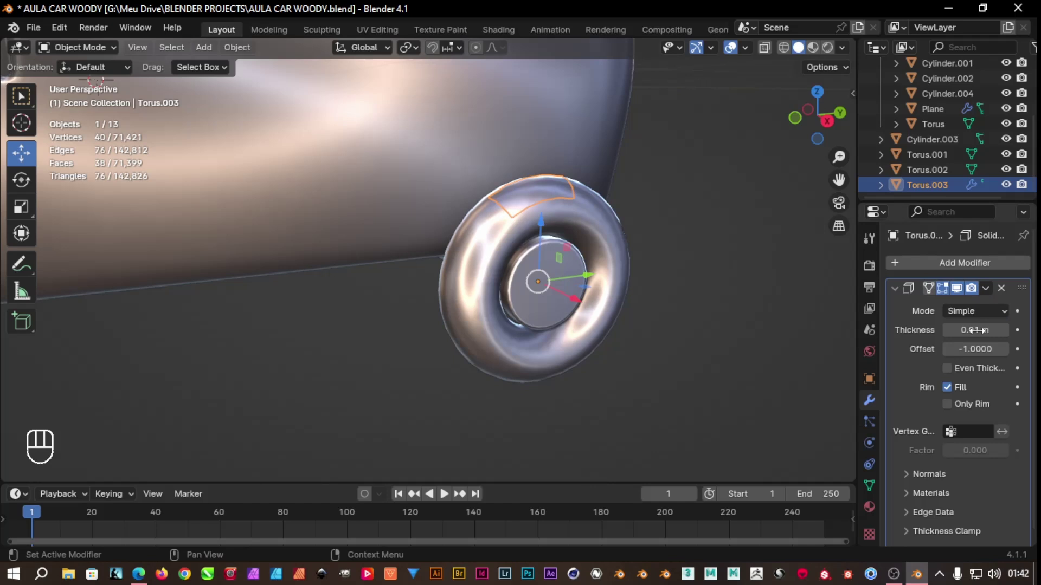
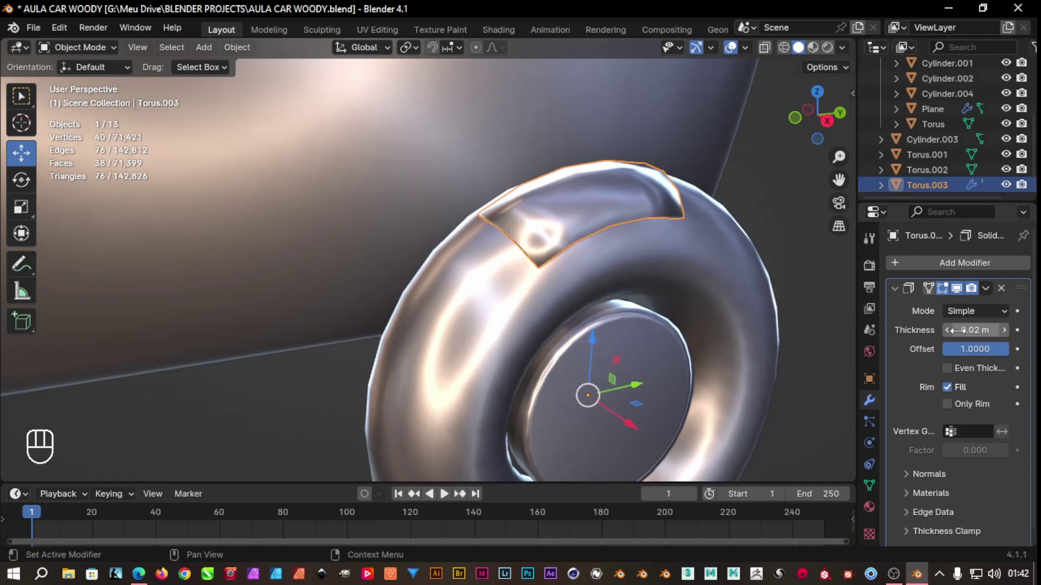
{"action": "left_click", "coordinate": [806, 279]}
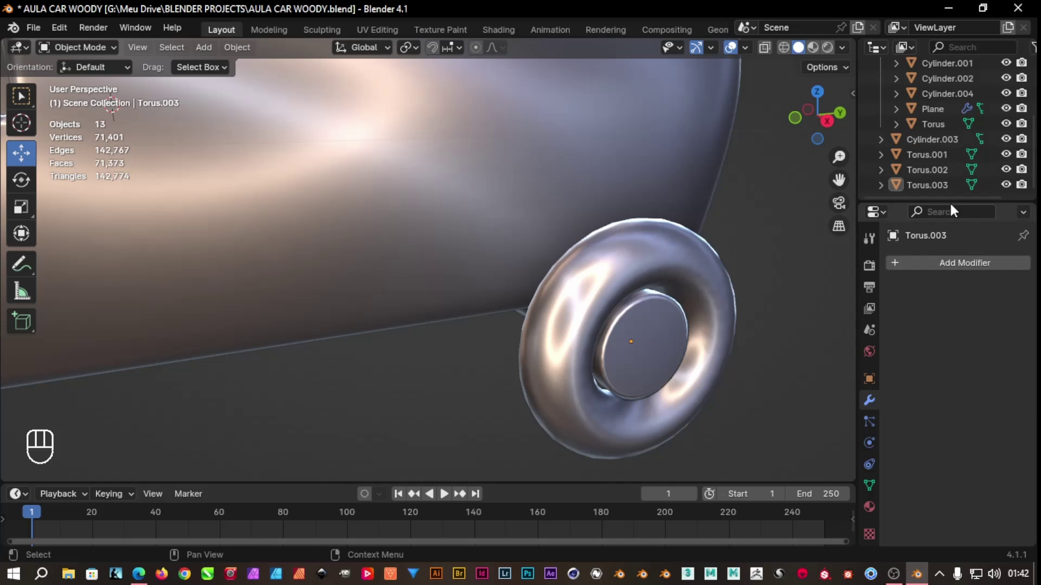
{"action": "left_click", "coordinate": [936, 198]}
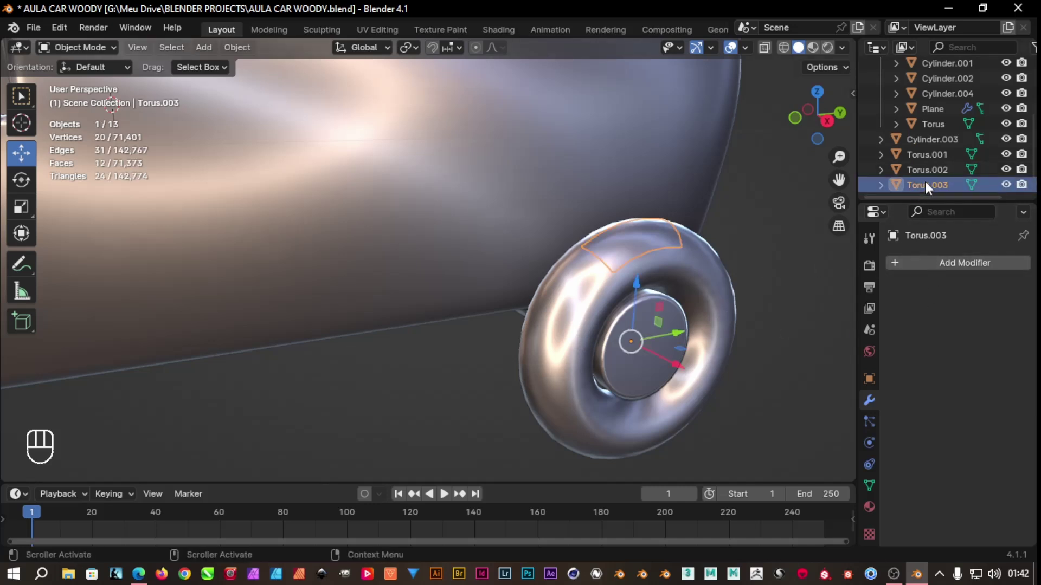
{"action": "left_click", "coordinate": [933, 190]}
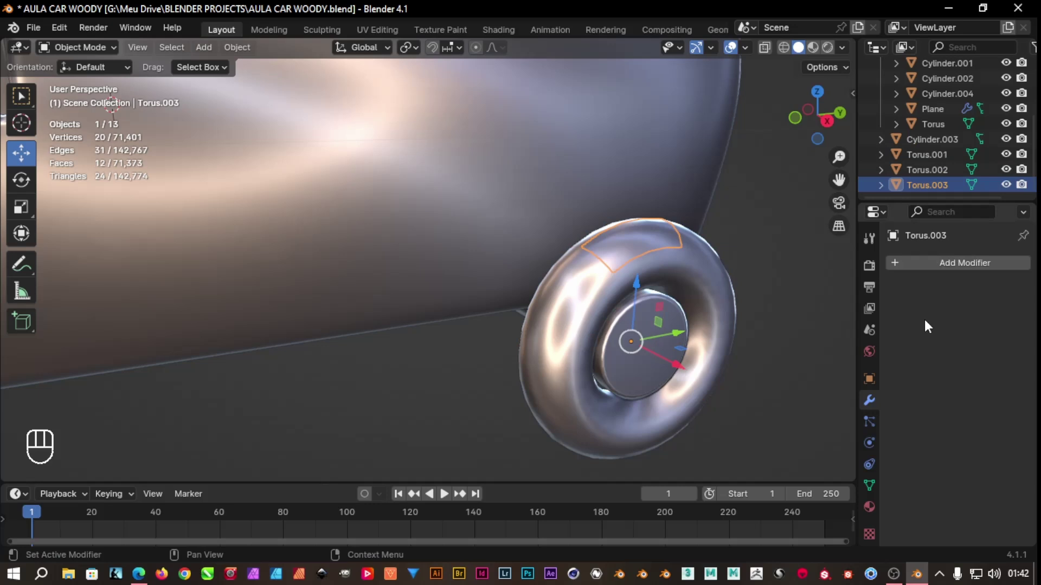
{"action": "key", "text": "ctrl+z"}
{"action": "key", "text": "ctrl+z"}
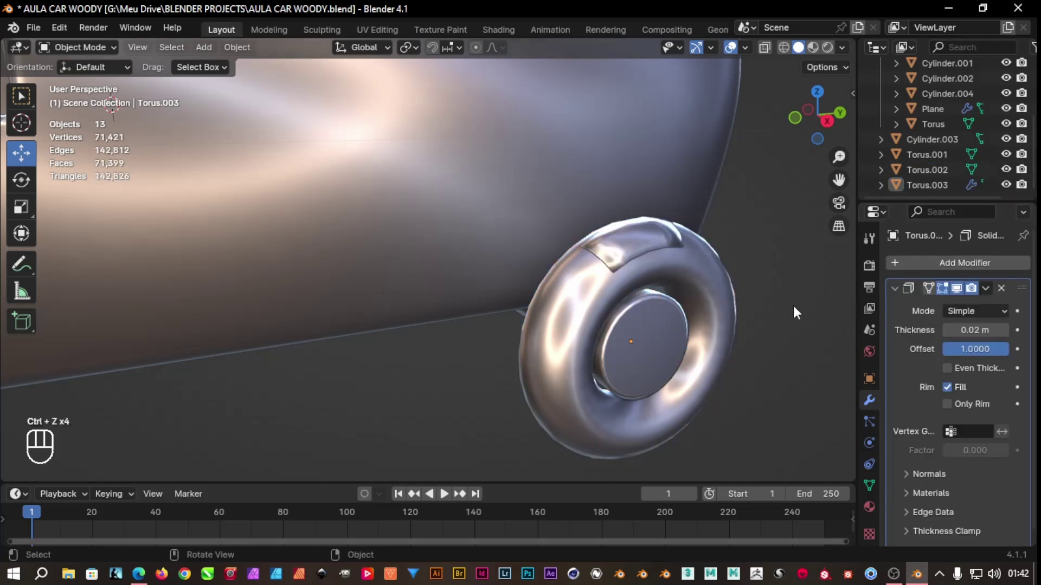
Apply the Solidify modifier on Torus.003, then select the tyre Torus.002
{"action": "left_click", "coordinate": [709, 282]}
{"action": "left_click", "coordinate": [656, 245]}
{"action": "left_click_drag", "start_coordinate": [993, 295], "coordinate": [882, 325]}
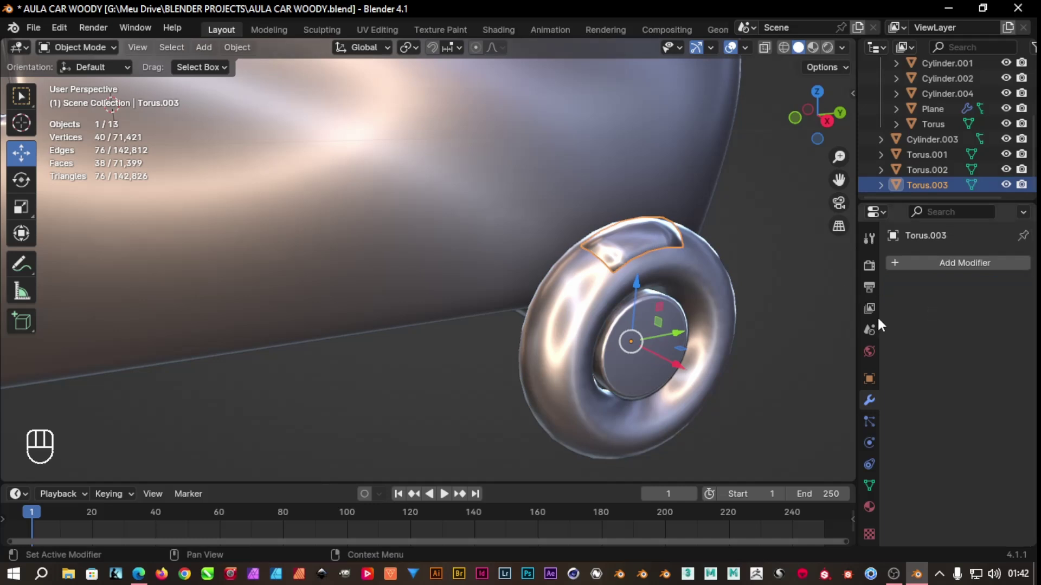
{"action": "left_click", "coordinate": [816, 329]}
{"action": "left_click", "coordinate": [605, 294]}
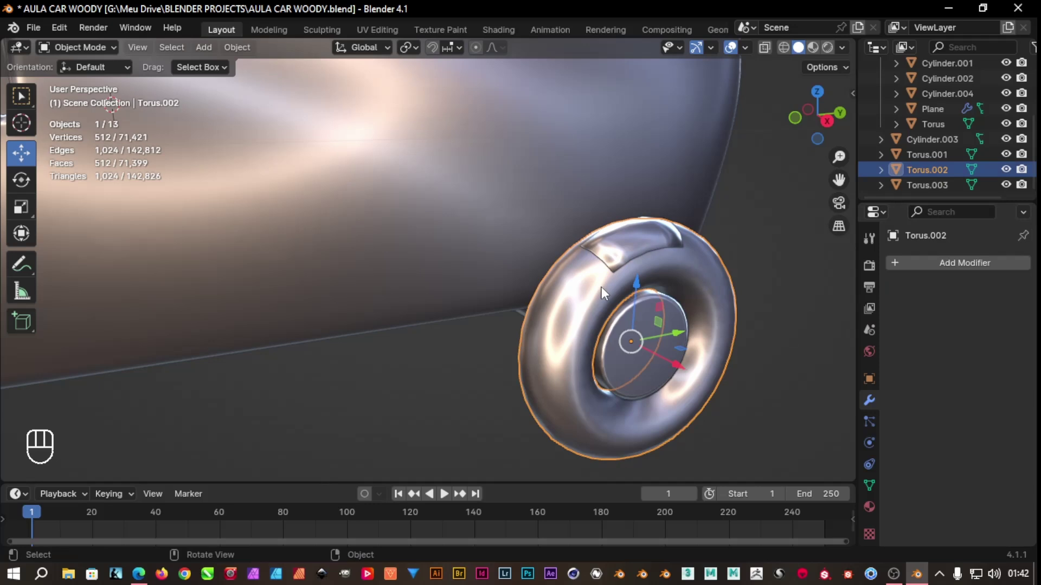
Add level-2 Subdivision Surface (Ctrl+2) to the tyre, fender and hub Cylinder.004
{"action": "left_click", "coordinate": [643, 248]}
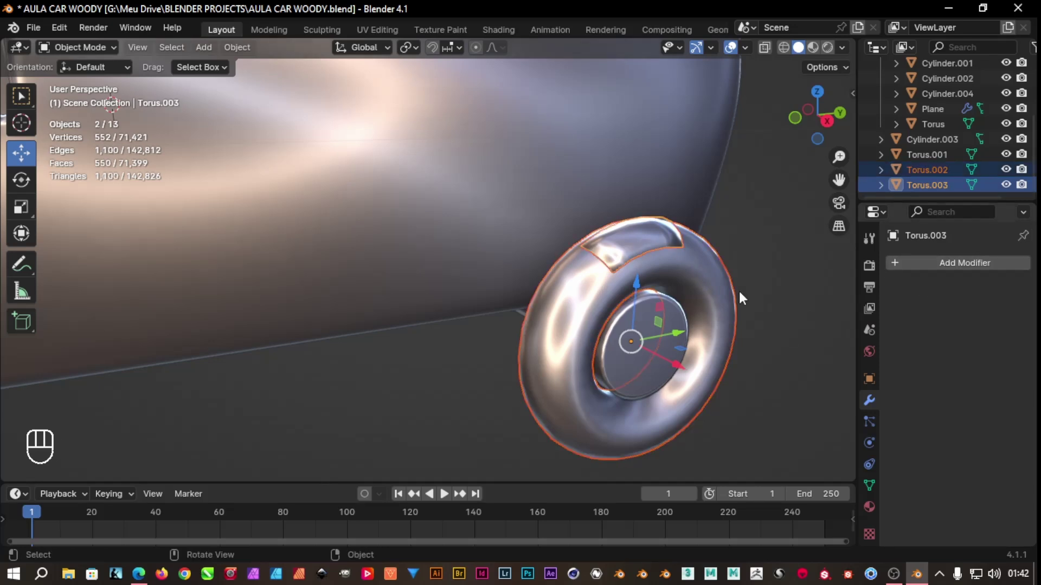
{"action": "key", "text": "ctrl+2"}
{"action": "left_click", "coordinate": [750, 282]}
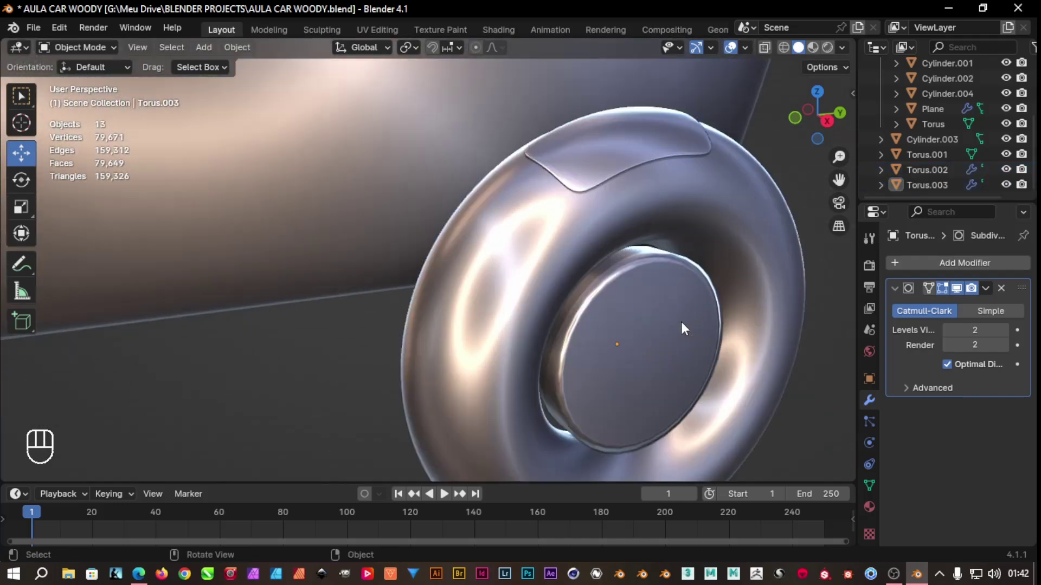
{"action": "left_click", "coordinate": [672, 320]}
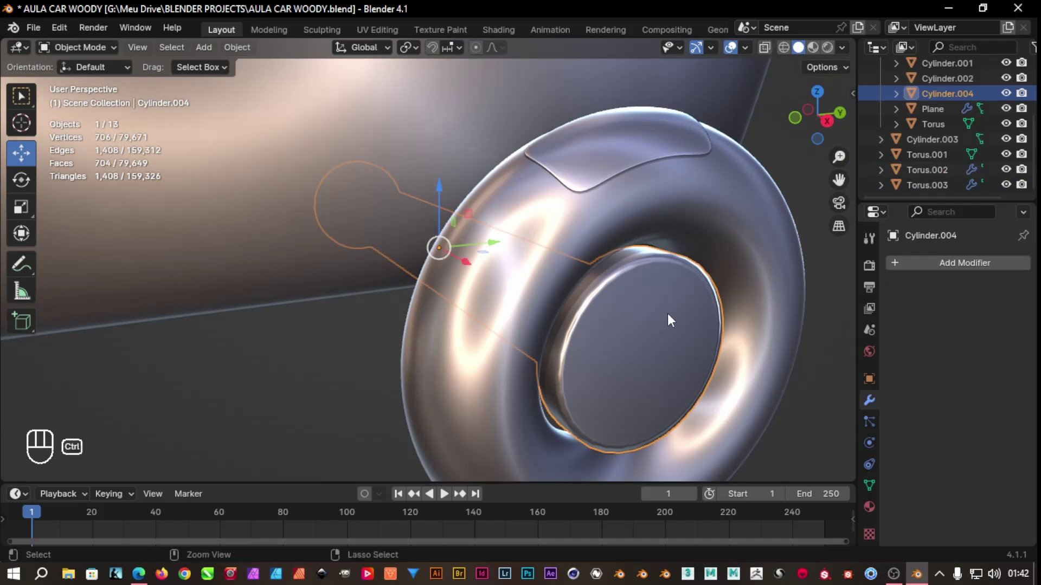
{"action": "key", "text": "ctrl+2"}
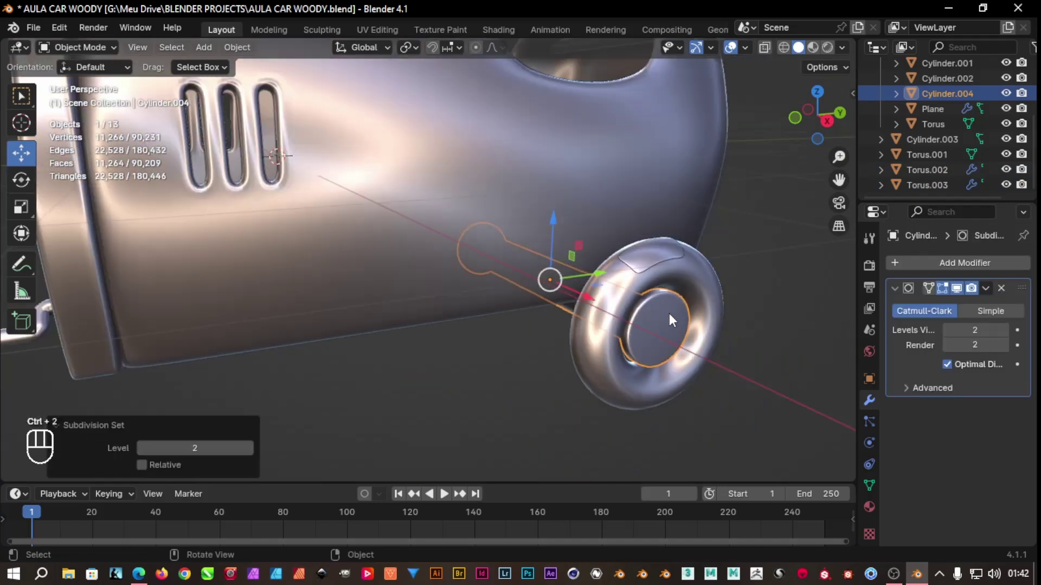
Subdivide the cockpit rim piece Cylinder.002 as well and turn to a side view of the car
{"action": "left_click", "coordinate": [710, 145]}
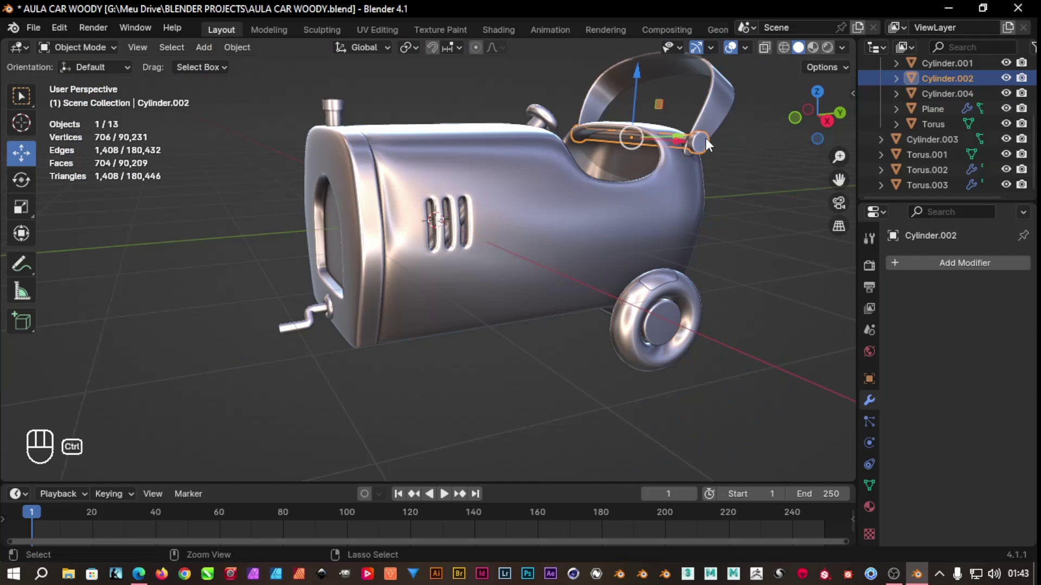
{"action": "key", "text": "ctrl+2"}
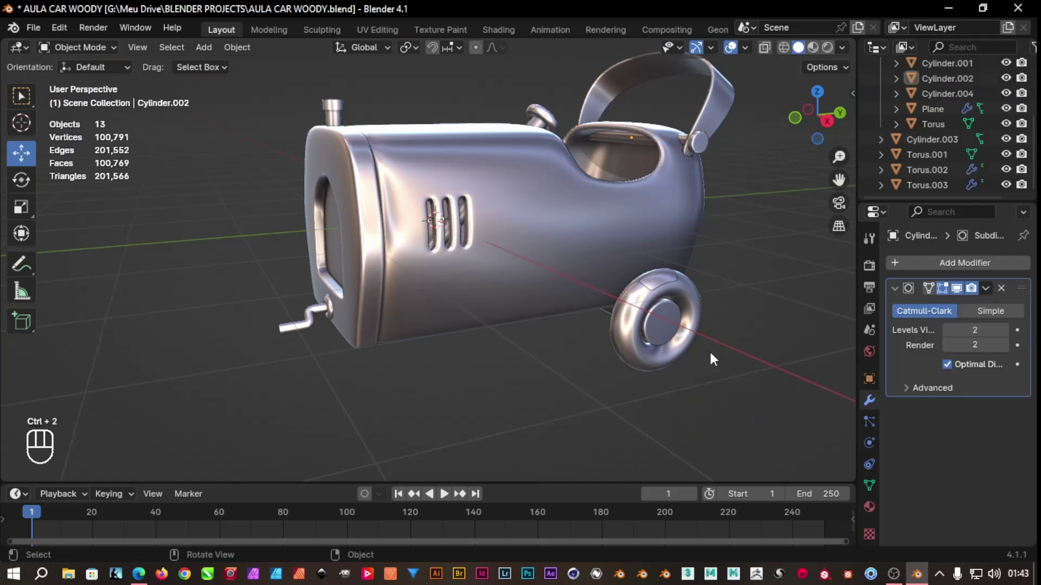
{"action": "left_click_drag", "start_coordinate": [703, 357], "coordinate": [676, 325]}
{"action": "left_click_drag", "start_coordinate": [767, 421], "coordinate": [622, 356]}
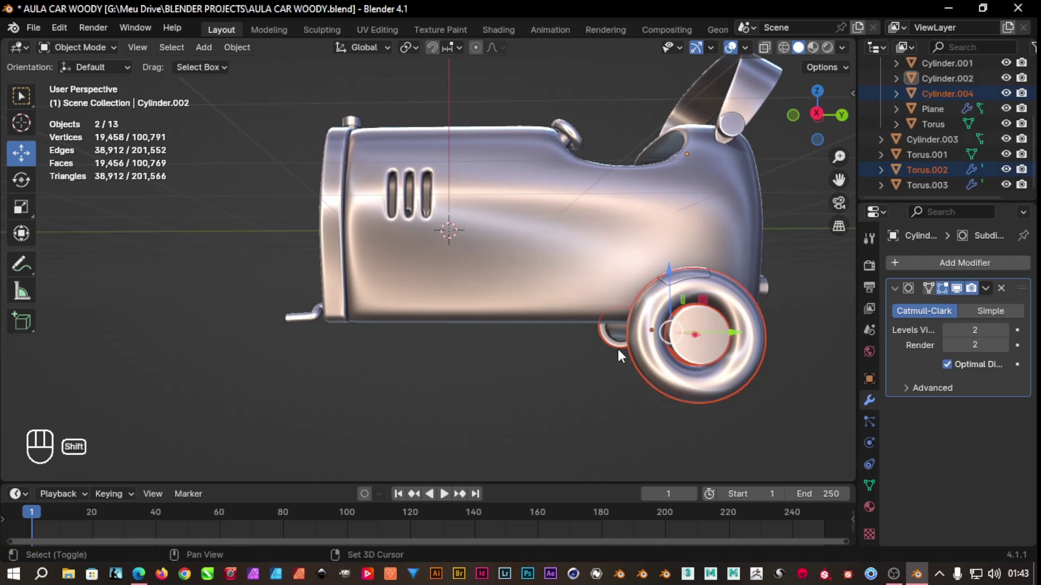
Make a first Shift+D wheel copy along Y, check it from the front, and undo it
{"action": "key", "text": "shift+d"}
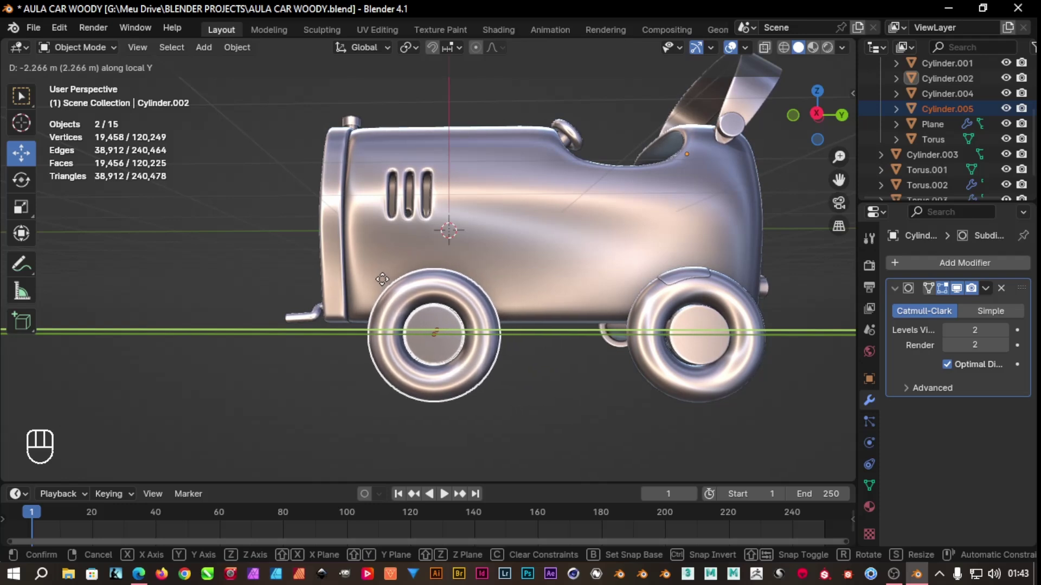
{"action": "left_click_drag", "start_coordinate": [525, 370], "coordinate": [684, 389]}
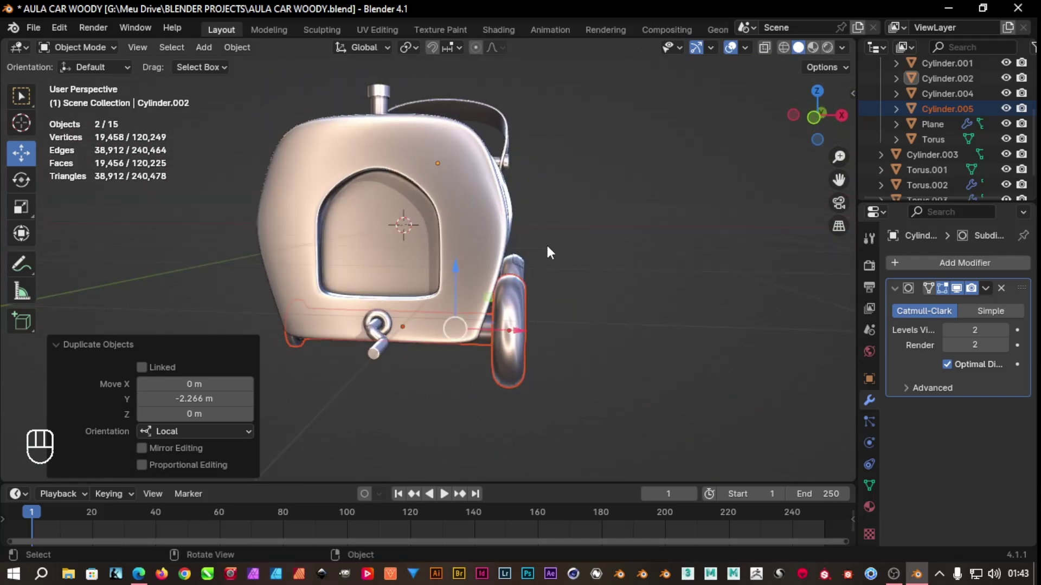
{"action": "left_click_drag", "start_coordinate": [609, 298], "coordinate": [474, 303]}
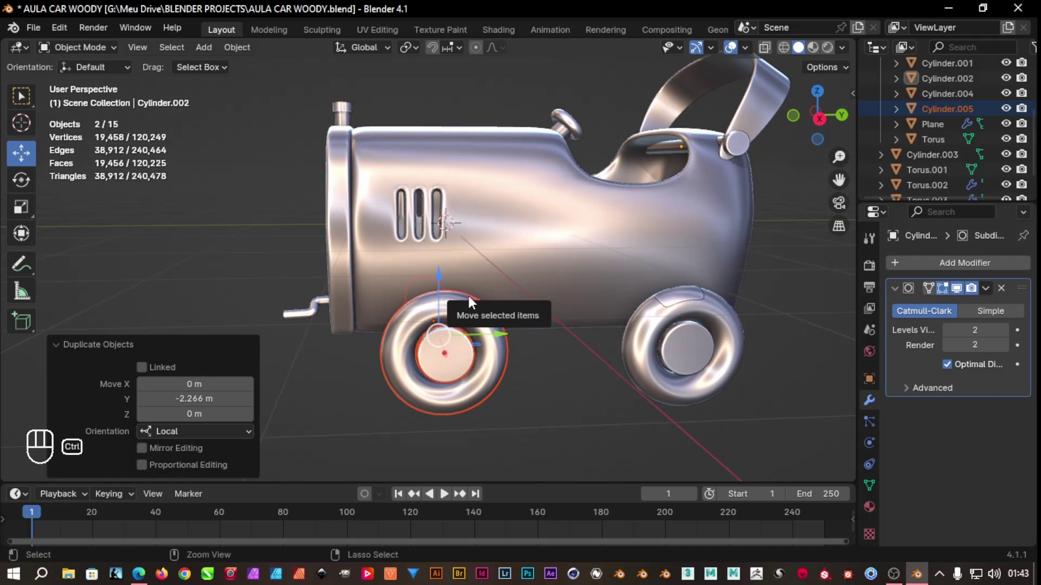
{"action": "key", "text": "ctrl+z"}
{"action": "left_click_drag", "start_coordinate": [738, 425], "coordinate": [675, 305]}
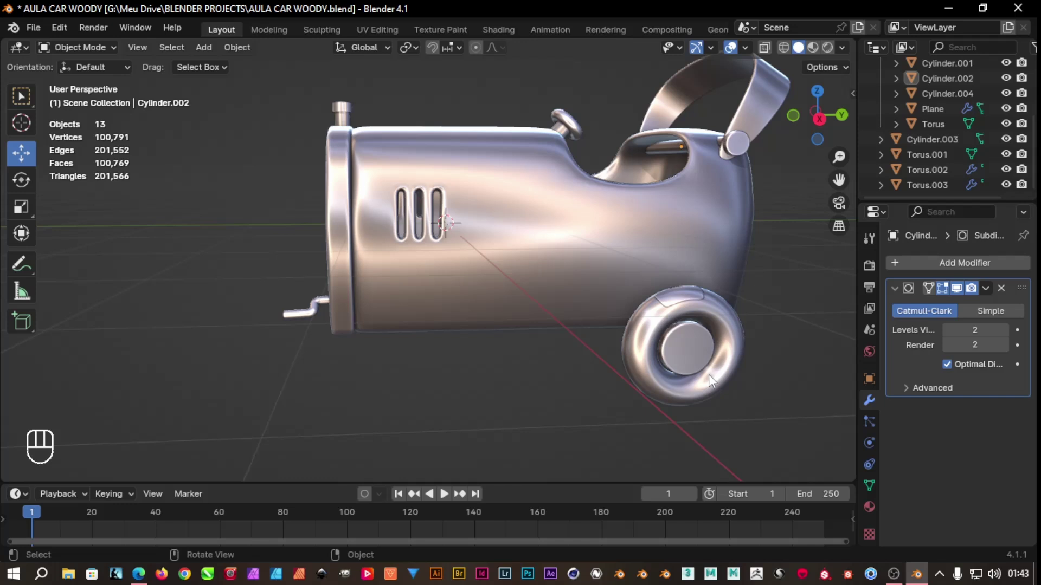
Select tyre, fender and hub without the body, duplicate them and slide the copy to the front wheel position
{"action": "left_click_drag", "start_coordinate": [693, 421], "coordinate": [678, 299]}
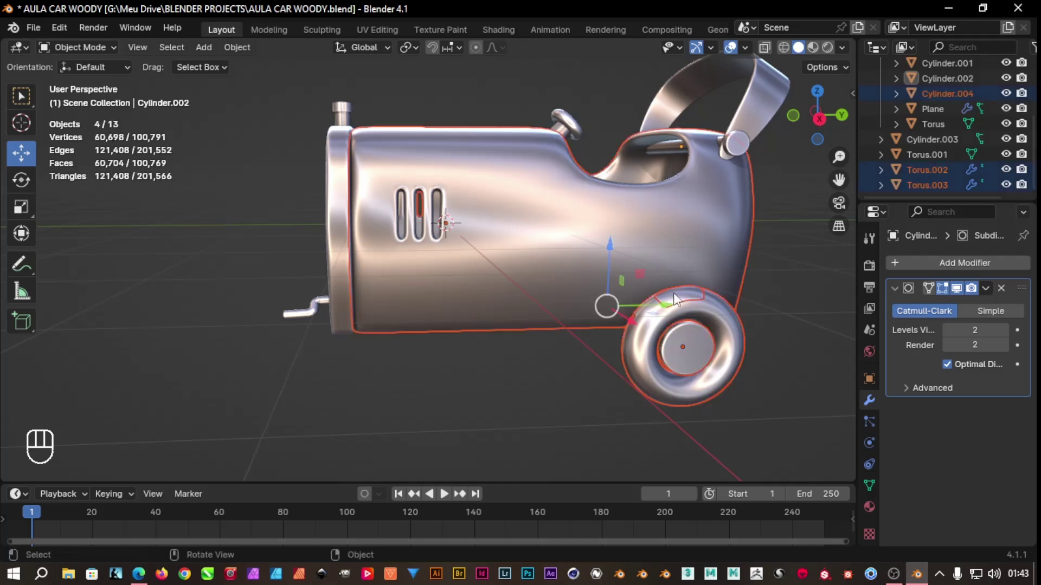
{"action": "left_click", "coordinate": [698, 452]}
{"action": "left_click_drag", "start_coordinate": [690, 419], "coordinate": [680, 342]}
{"action": "left_click", "coordinate": [676, 302]}
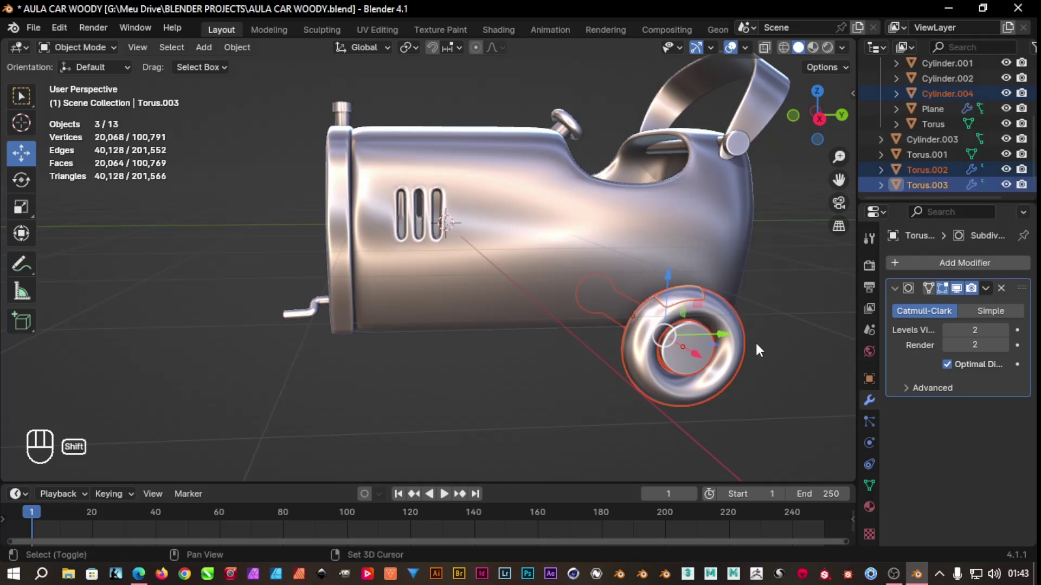
{"action": "key", "text": "shift+d"}
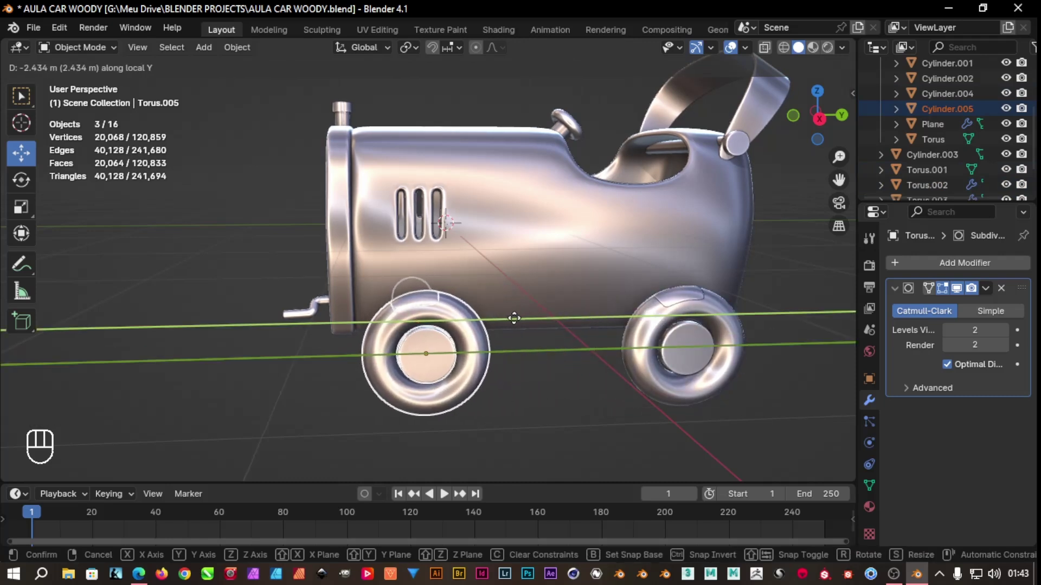
{"action": "left_click_drag", "start_coordinate": [549, 368], "coordinate": [597, 397]}
{"action": "left_click_drag", "start_coordinate": [594, 407], "coordinate": [632, 392]}
{"action": "left_click", "coordinate": [515, 302]}
{"action": "left_click", "coordinate": [499, 382]}
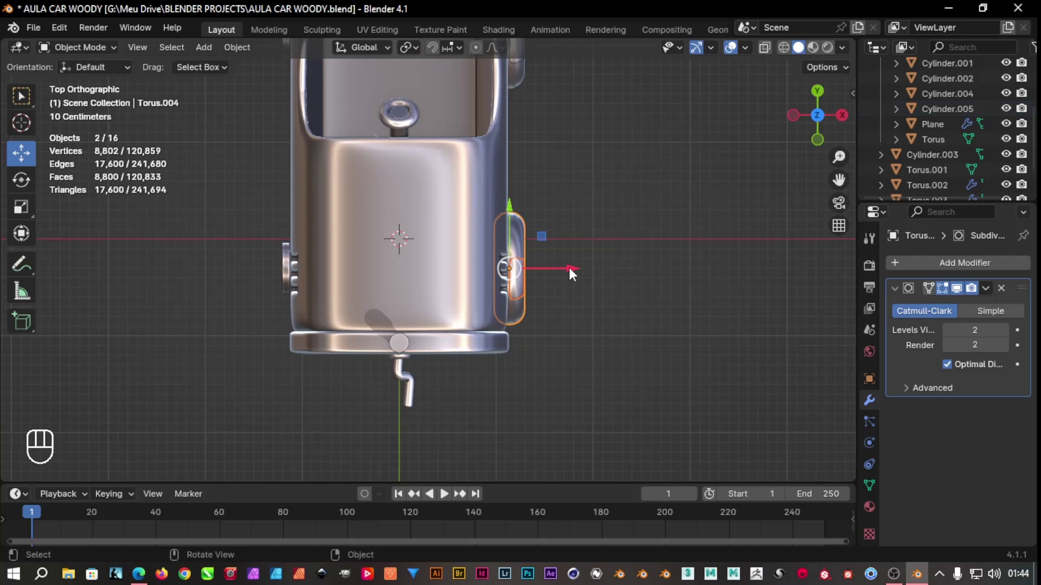
{"action": "key", "text": "shift+d"}
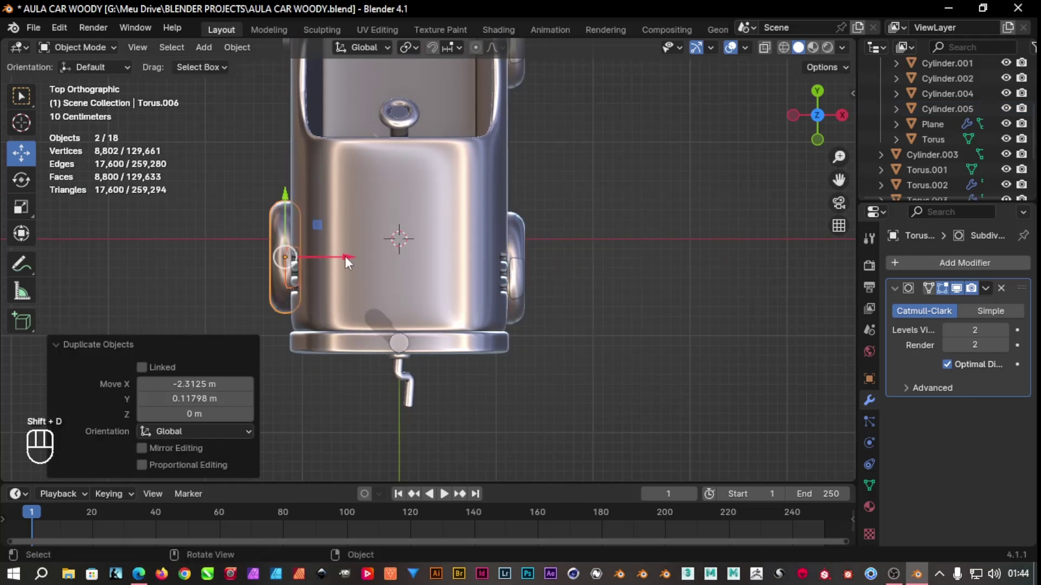
{"action": "key", "text": "ctrl+z"}
{"action": "key", "text": "shift+d"}
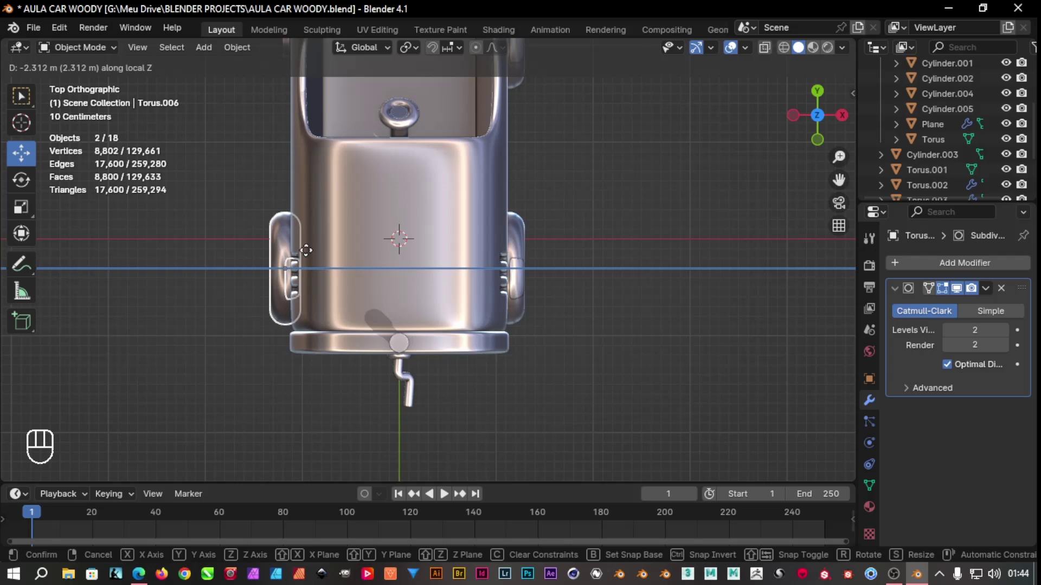
{"action": "left_click_drag", "start_coordinate": [589, 307], "coordinate": [762, 158]}
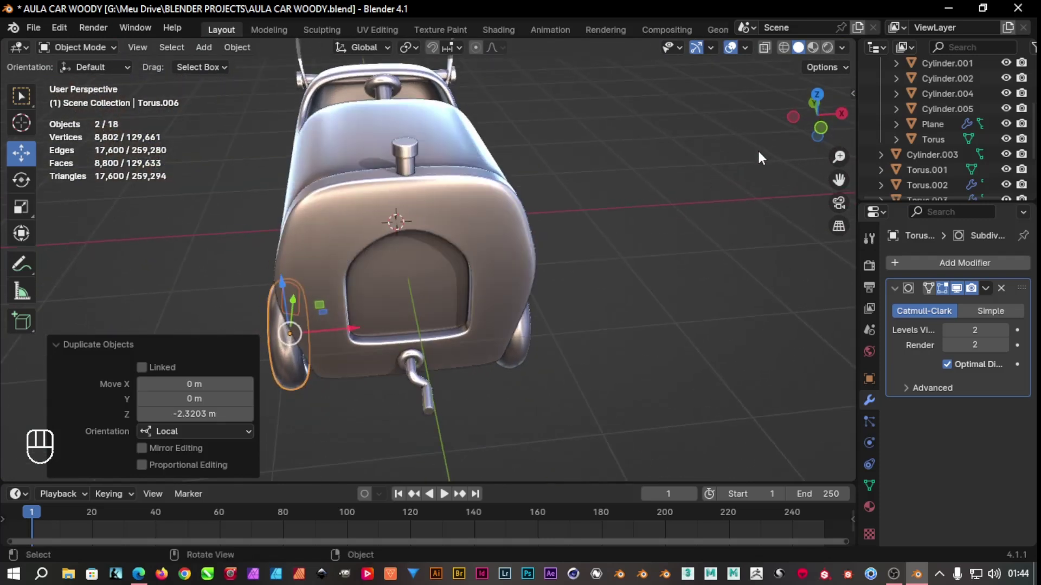
{"action": "left_click", "coordinate": [823, 99]}
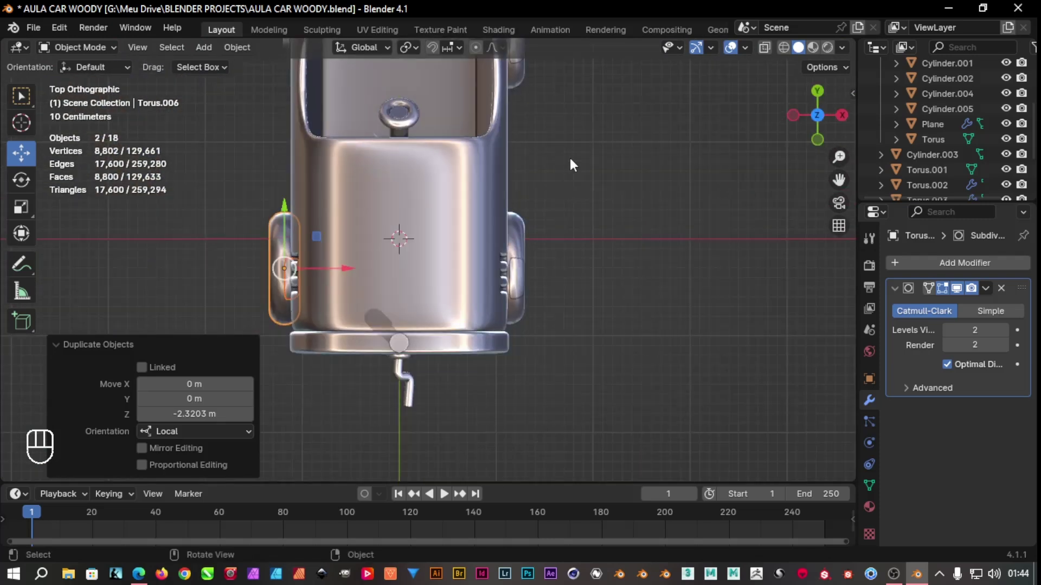
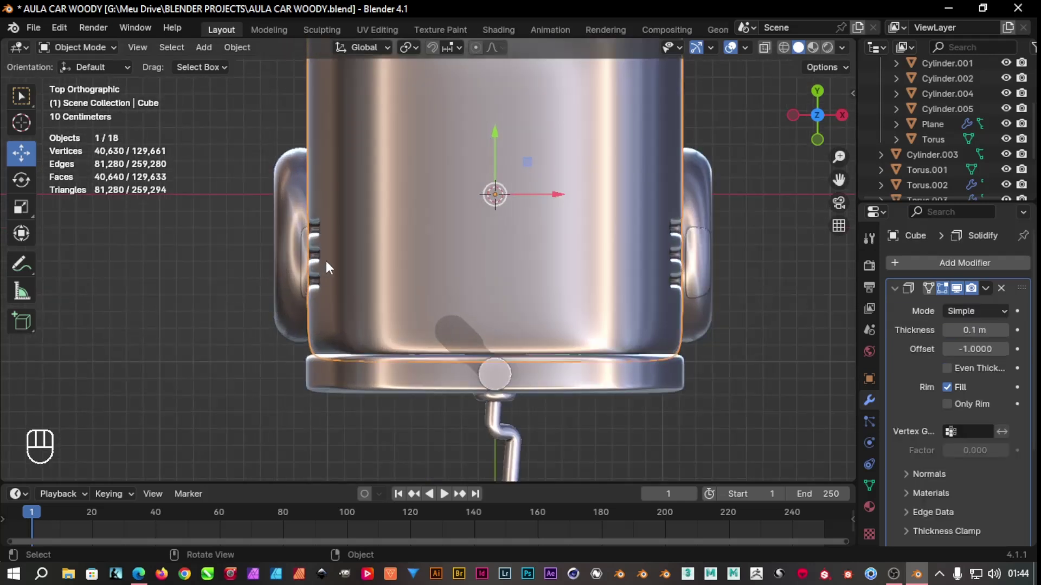
{"action": "left_click", "coordinate": [308, 269]}
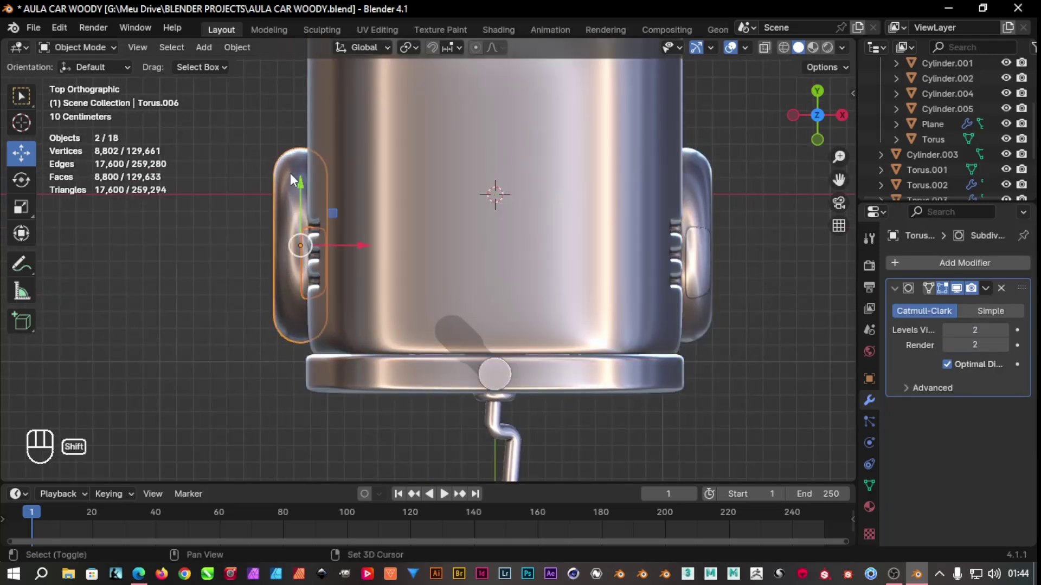
{"action": "key", "text": "s"}
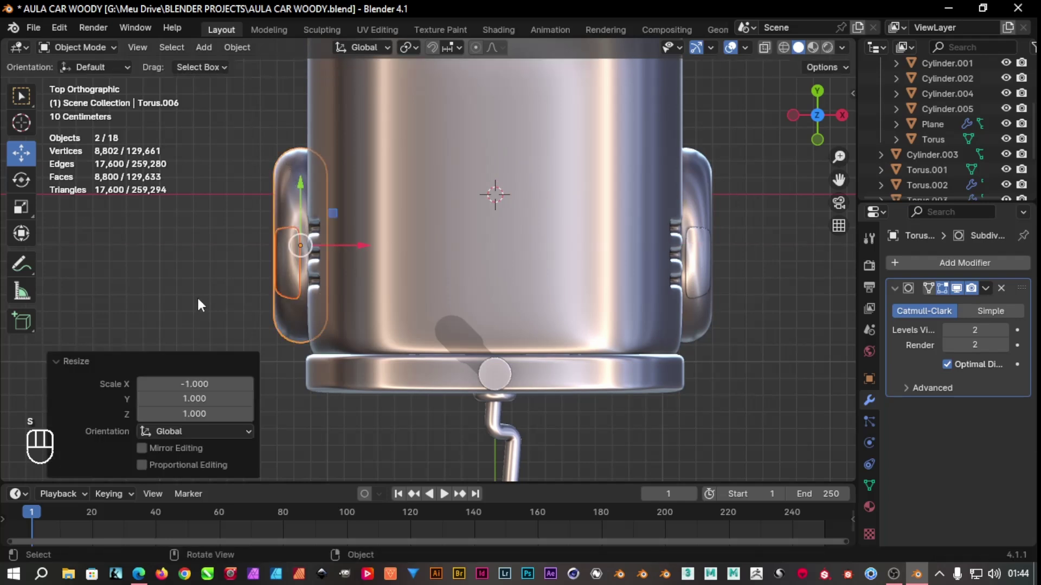
{"action": "left_click", "coordinate": [202, 300]}
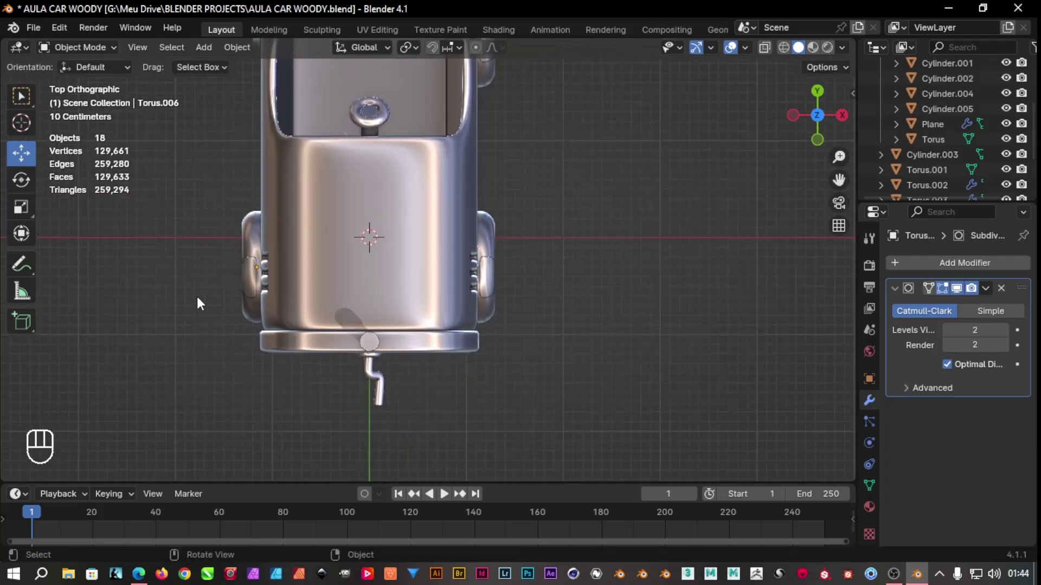
{"action": "left_click_drag", "start_coordinate": [228, 280], "coordinate": [244, 290]}
{"action": "left_click_drag", "start_coordinate": [230, 291], "coordinate": [359, 171]}
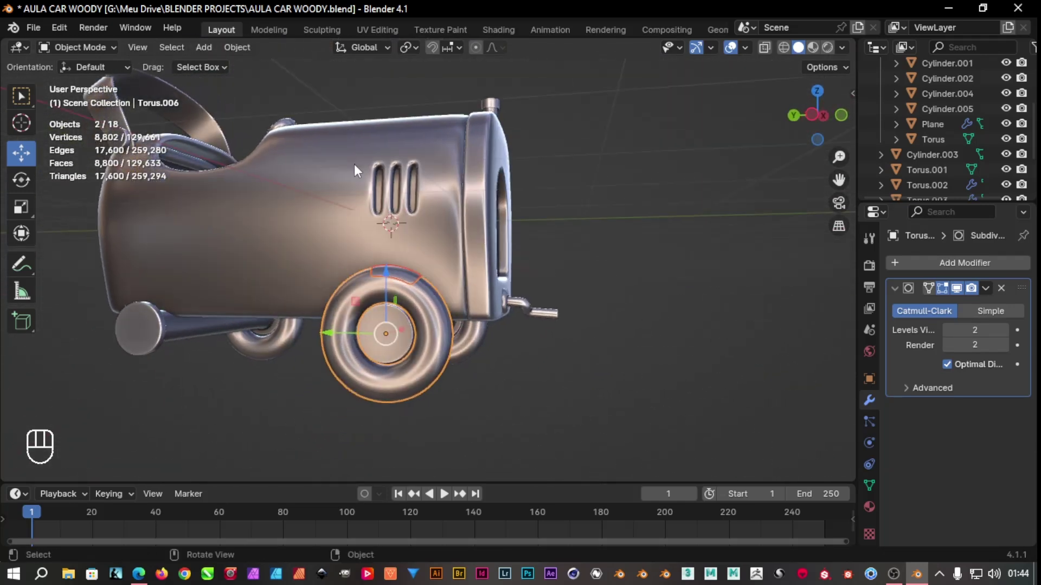
{"action": "left_click", "coordinate": [533, 400]}
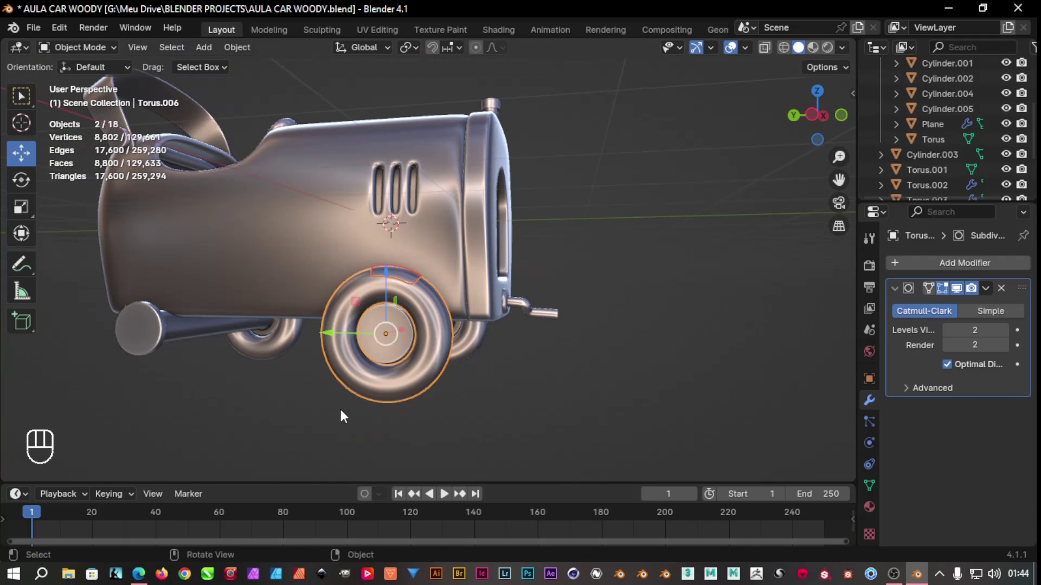
{"action": "key", "text": "KP_7"}
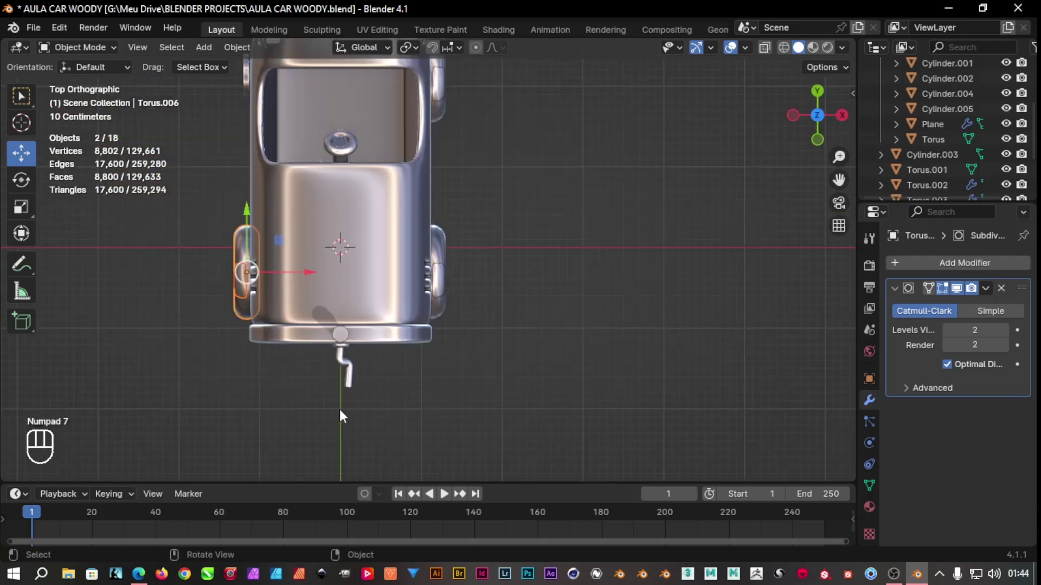
Duplicate the wheel and hub with Shift+D and place the copy further along the same side
{"action": "left_click_drag", "start_coordinate": [542, 263], "coordinate": [596, 355]}
{"action": "key", "text": "shift+d"}
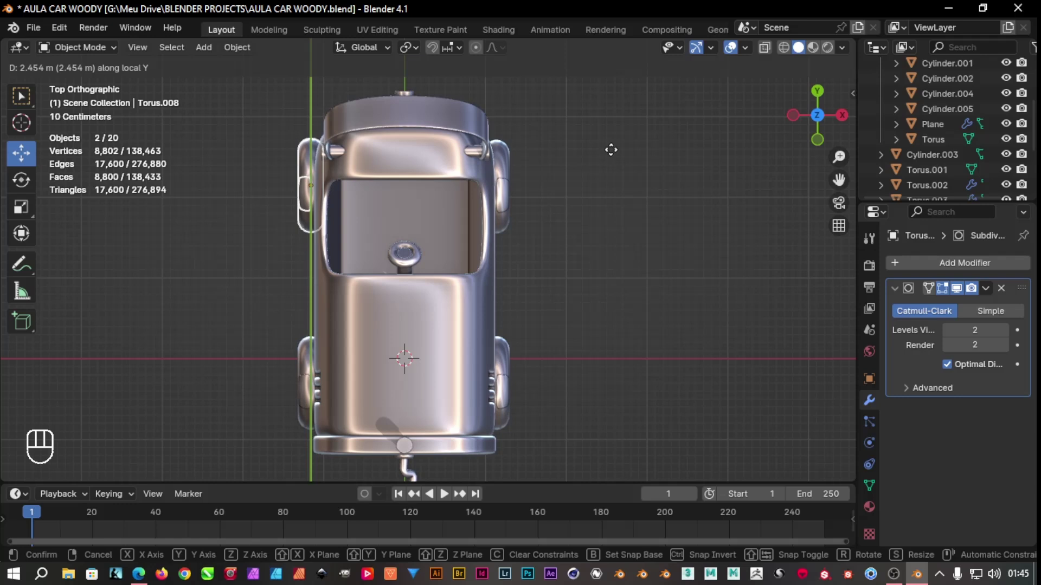
{"action": "left_click_drag", "start_coordinate": [590, 279], "coordinate": [725, 133]}
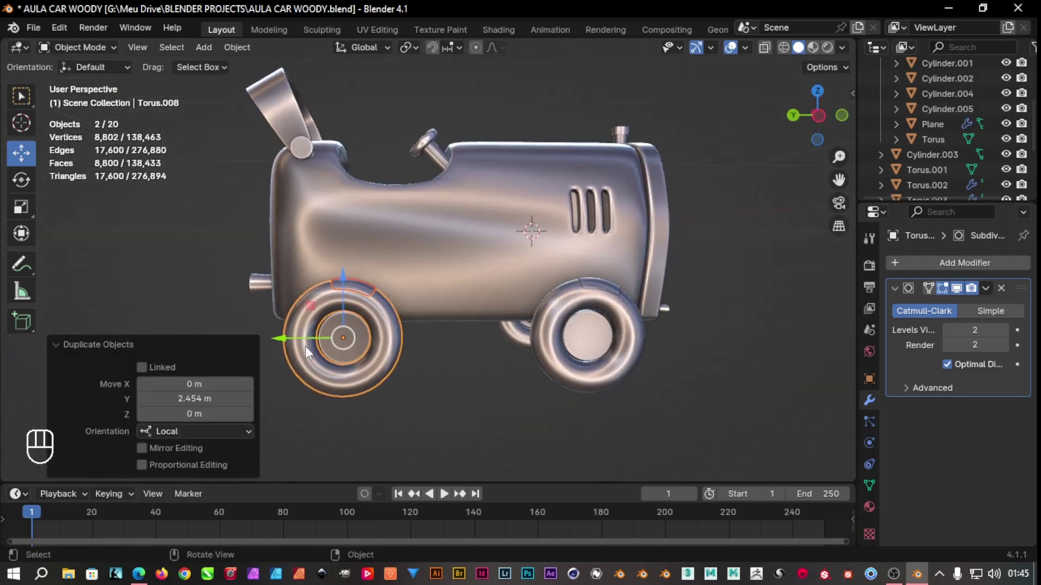
{"action": "left_click_drag", "start_coordinate": [288, 344], "coordinate": [296, 346]}
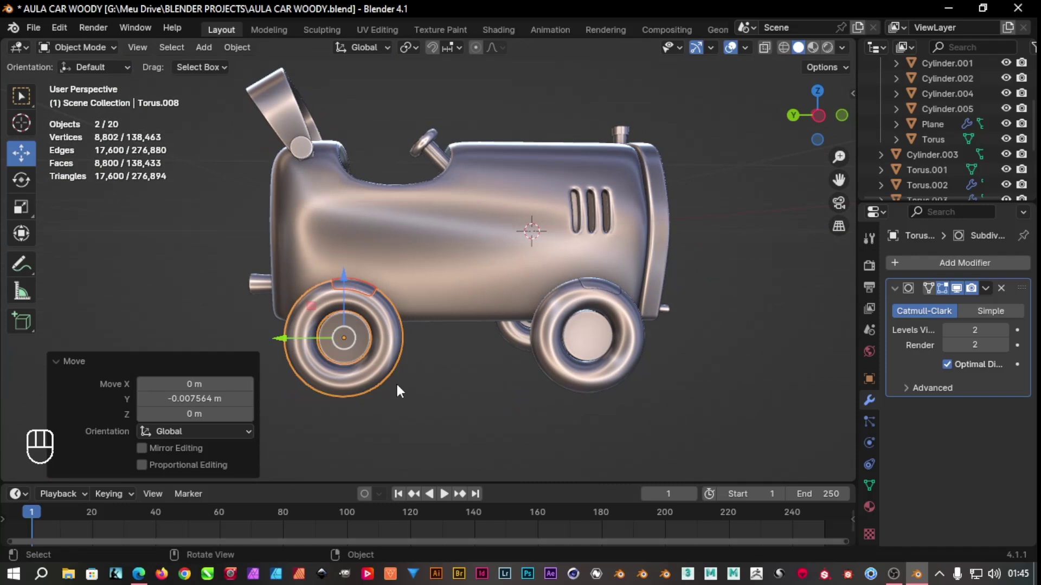
{"action": "left_click", "coordinate": [473, 412]}
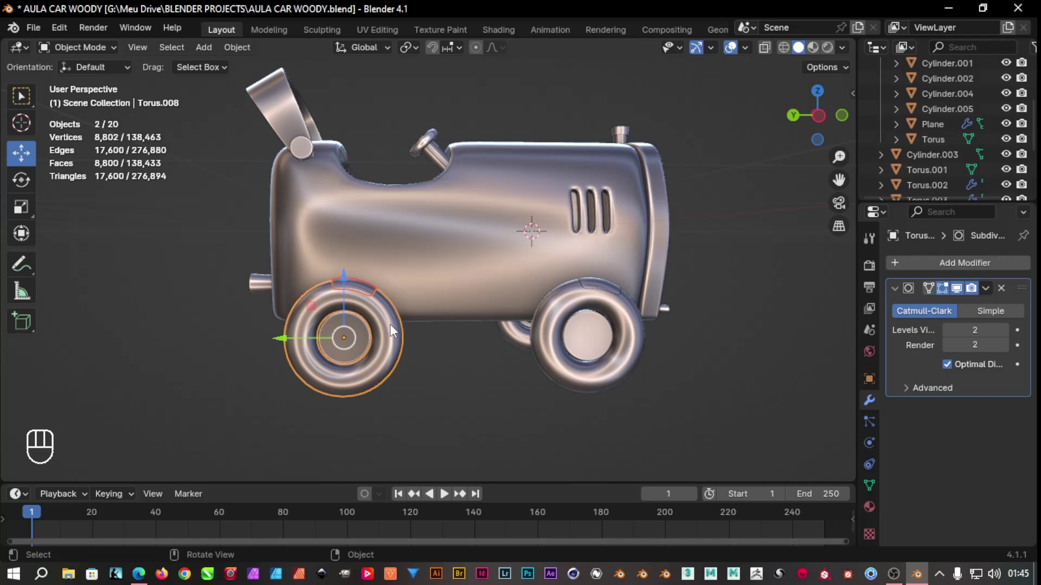
Select the other wheel's tyre and hub and spin them about the X axle
{"action": "key", "text": "r"}
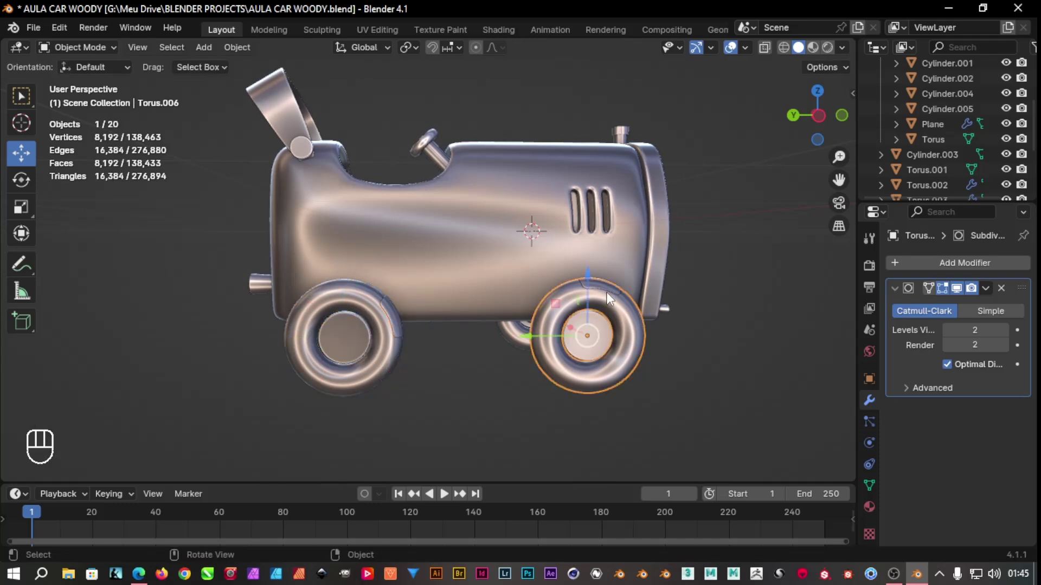
{"action": "left_click", "coordinate": [597, 296]}
{"action": "left_click", "coordinate": [705, 339]}
{"action": "left_click", "coordinate": [613, 293]}
{"action": "left_click", "coordinate": [633, 328]}
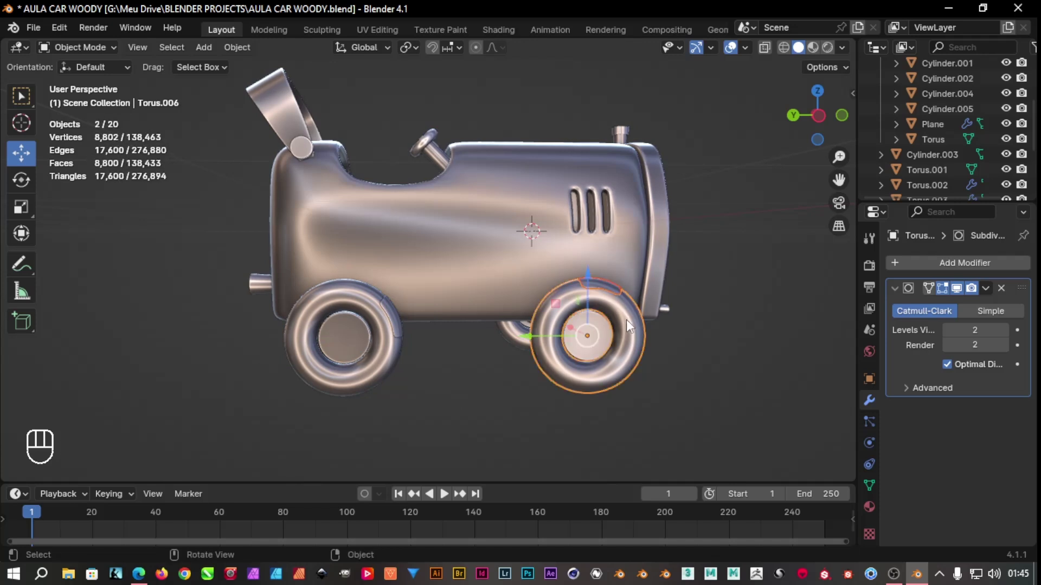
{"action": "key", "text": "r"}
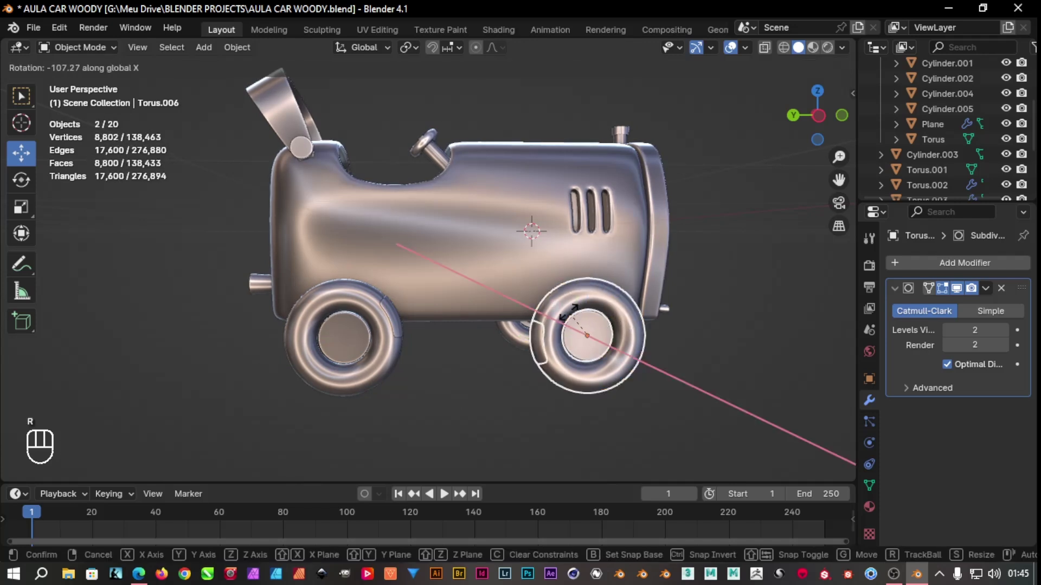
Rotate the wheels seen from the far side, then start spinning the copied wheel Torus.008 about its axle
{"action": "left_click_drag", "start_coordinate": [705, 447], "coordinate": [288, 311]}
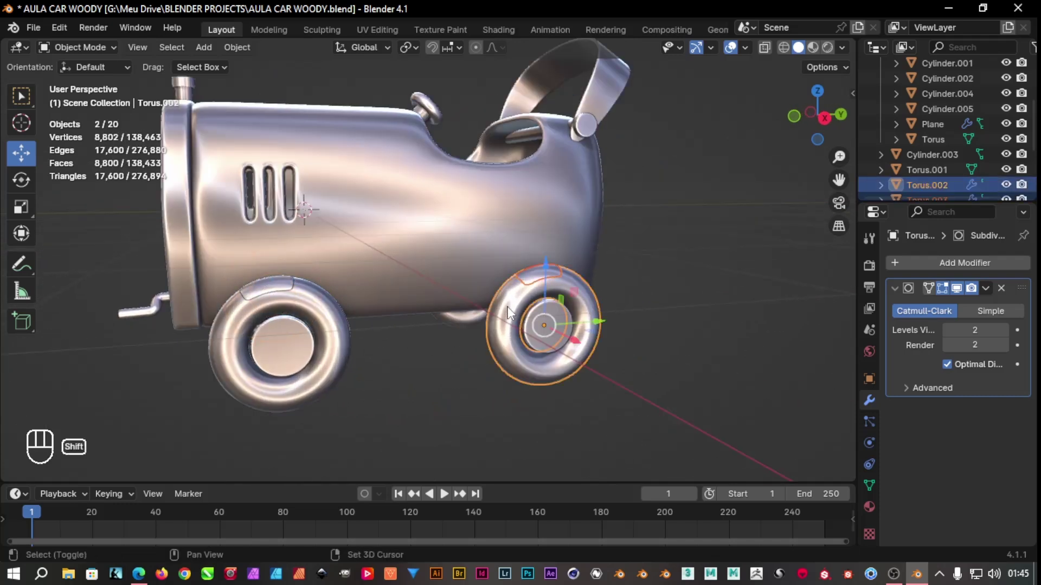
{"action": "key", "text": "r"}
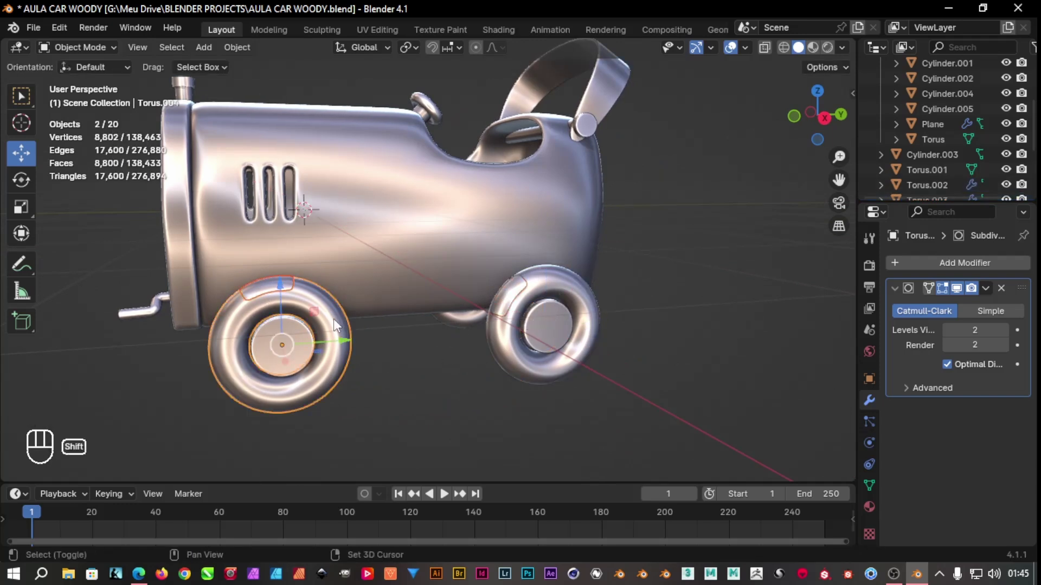
{"action": "key", "text": "r"}
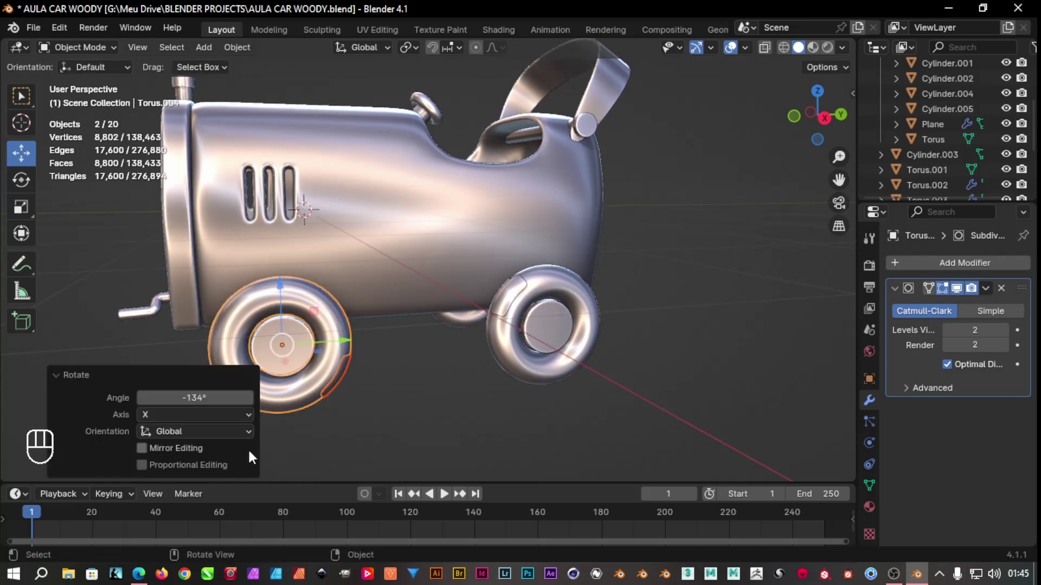
{"action": "left_click_drag", "start_coordinate": [416, 435], "coordinate": [493, 384]}
{"action": "left_click", "coordinate": [382, 335]}
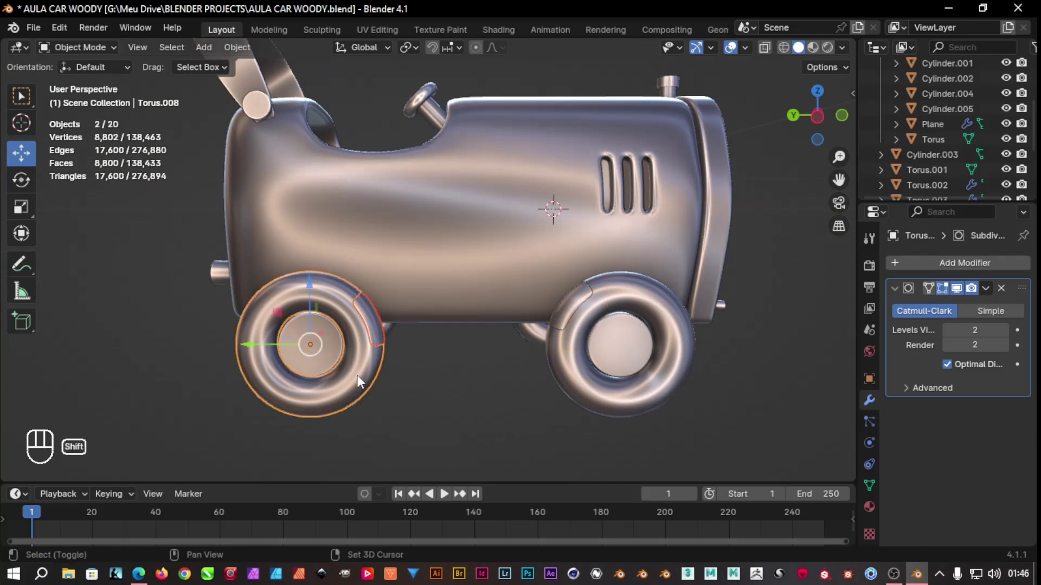
{"action": "key", "text": "r"}
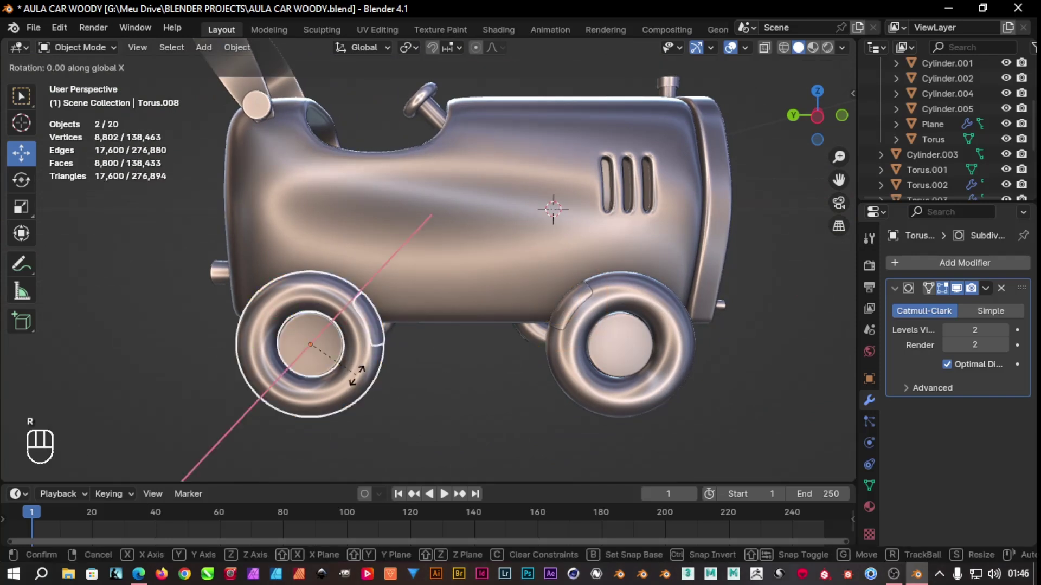
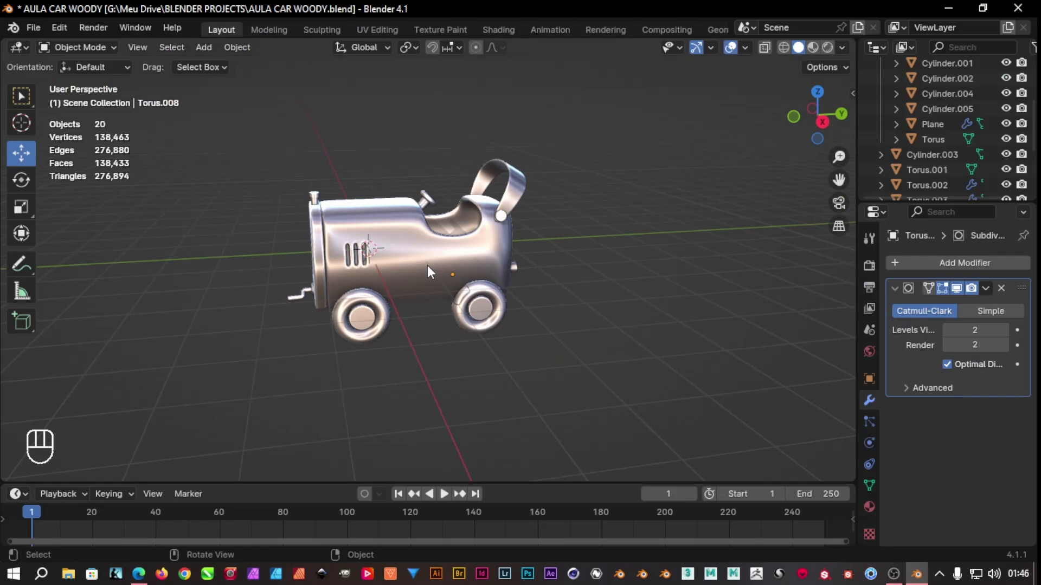
{"action": "left_click", "coordinate": [414, 263]}
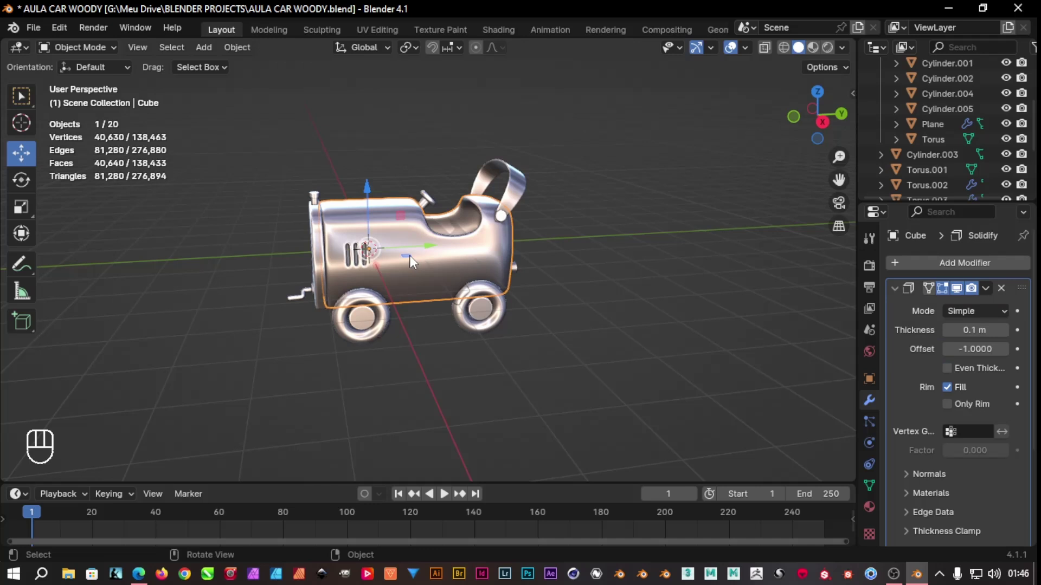
{"action": "key", "text": "s"}
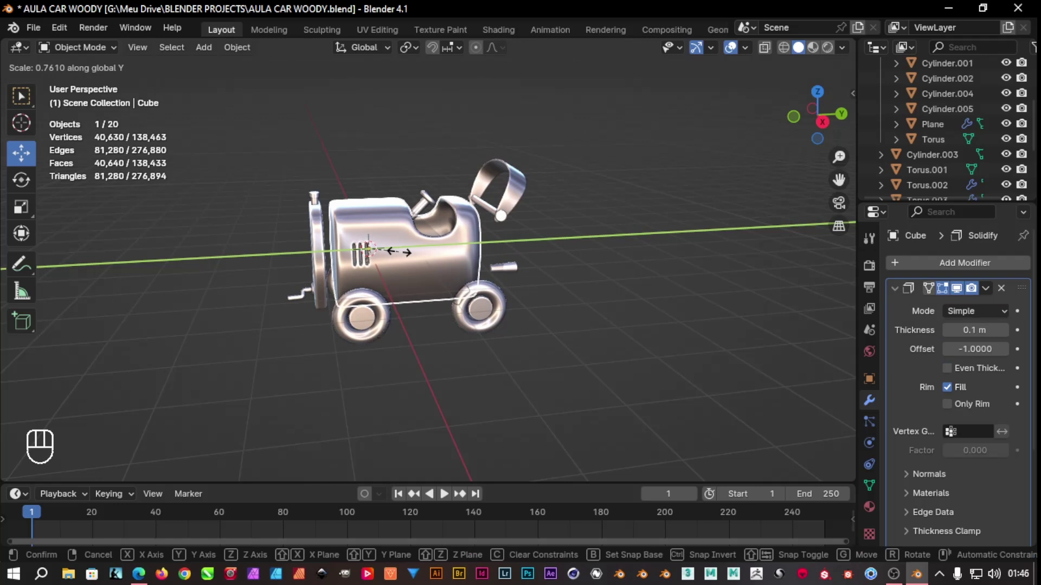
{"action": "left_click_drag", "start_coordinate": [433, 252], "coordinate": [419, 257]}
{"action": "left_click_drag", "start_coordinate": [546, 371], "coordinate": [559, 352]}
{"action": "left_click_drag", "start_coordinate": [559, 238], "coordinate": [506, 284]}
{"action": "left_click_drag", "start_coordinate": [560, 231], "coordinate": [519, 239]}
{"action": "left_click_drag", "start_coordinate": [551, 272], "coordinate": [489, 345]}
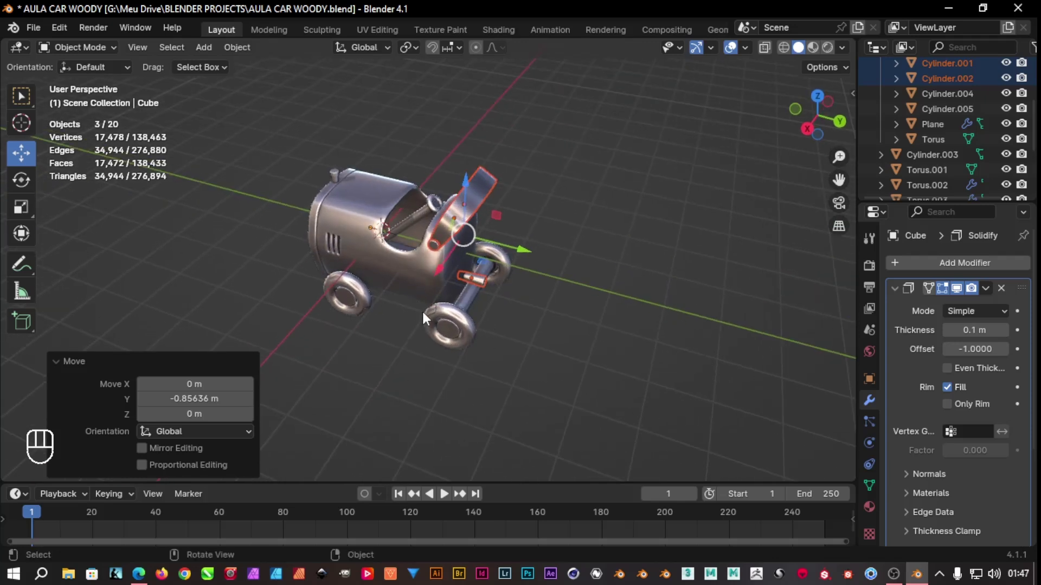
{"action": "left_click_drag", "start_coordinate": [455, 344], "coordinate": [469, 357]}
{"action": "left_click_drag", "start_coordinate": [562, 355], "coordinate": [347, 349]}
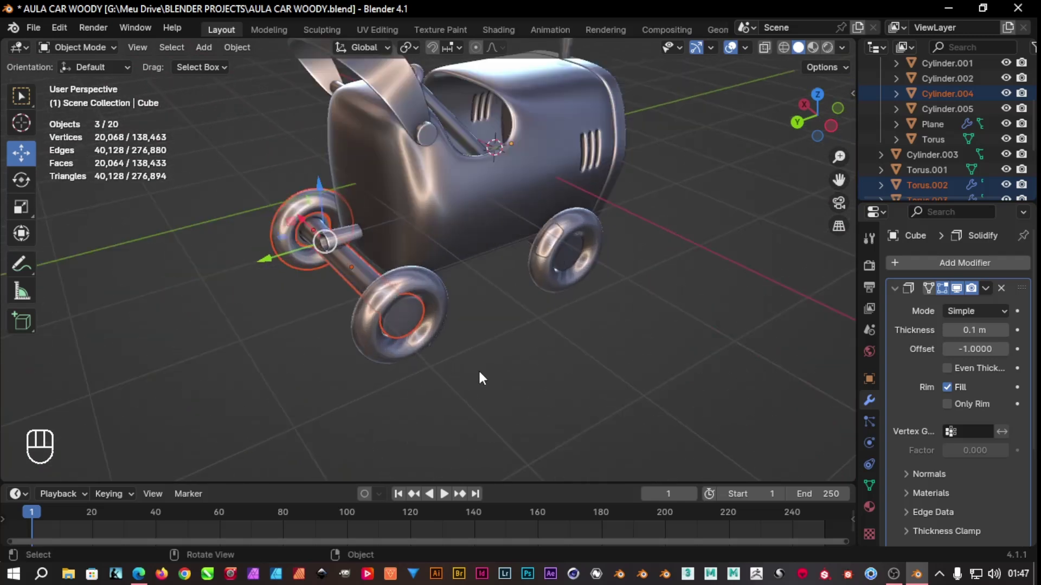
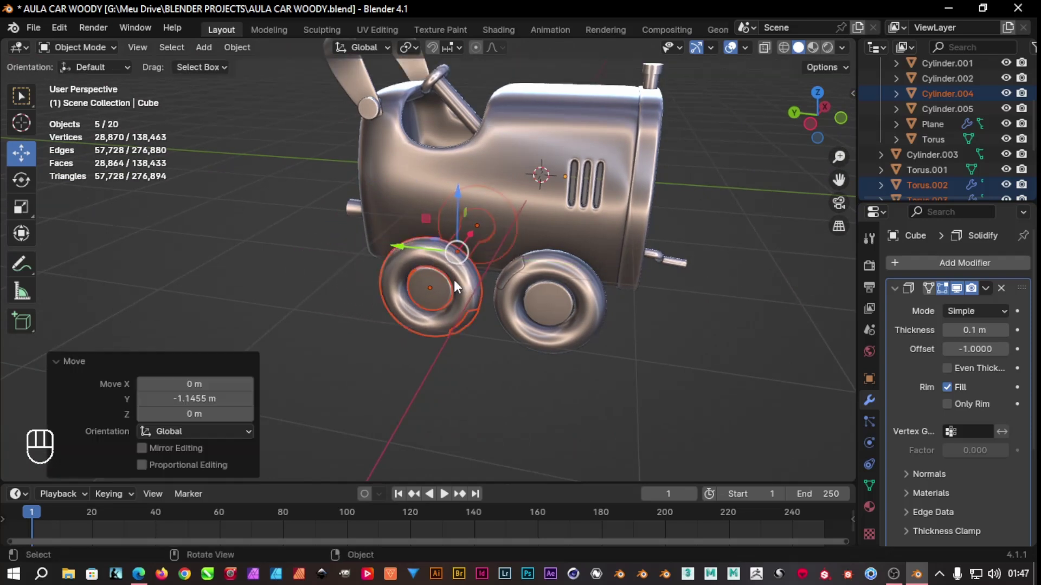
{"action": "left_click_drag", "start_coordinate": [665, 382], "coordinate": [412, 391]}
{"action": "left_click_drag", "start_coordinate": [495, 366], "coordinate": [518, 319]}
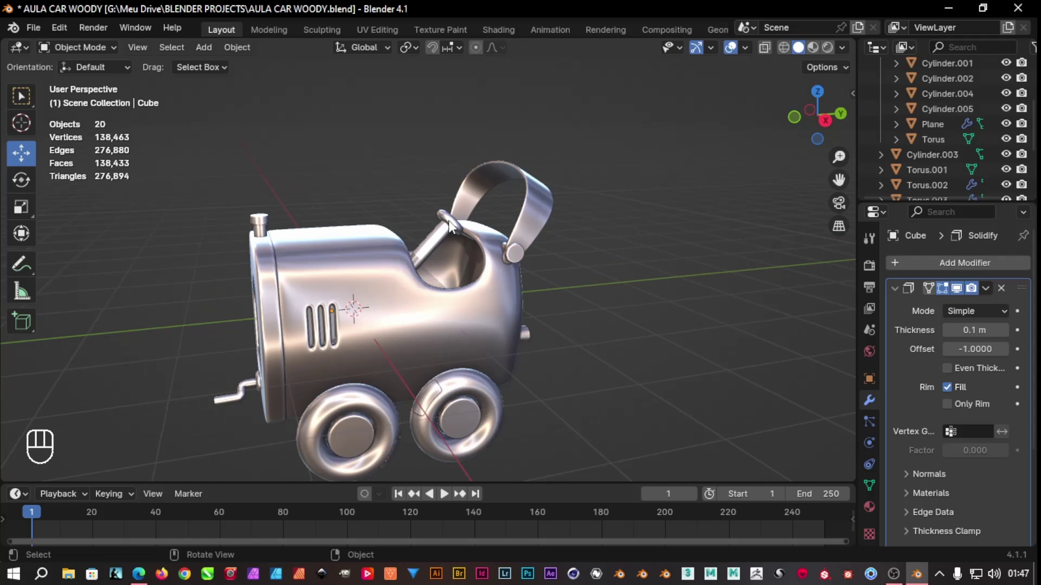
{"action": "left_click", "coordinate": [444, 242]}
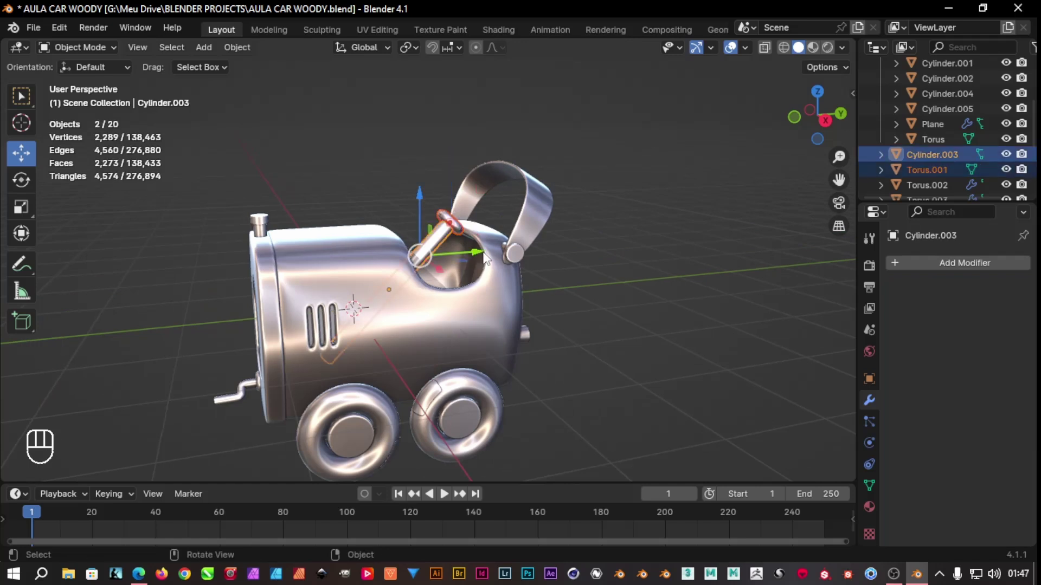
{"action": "left_click_drag", "start_coordinate": [475, 258], "coordinate": [524, 323]}
{"action": "left_click_drag", "start_coordinate": [625, 363], "coordinate": [645, 350]}
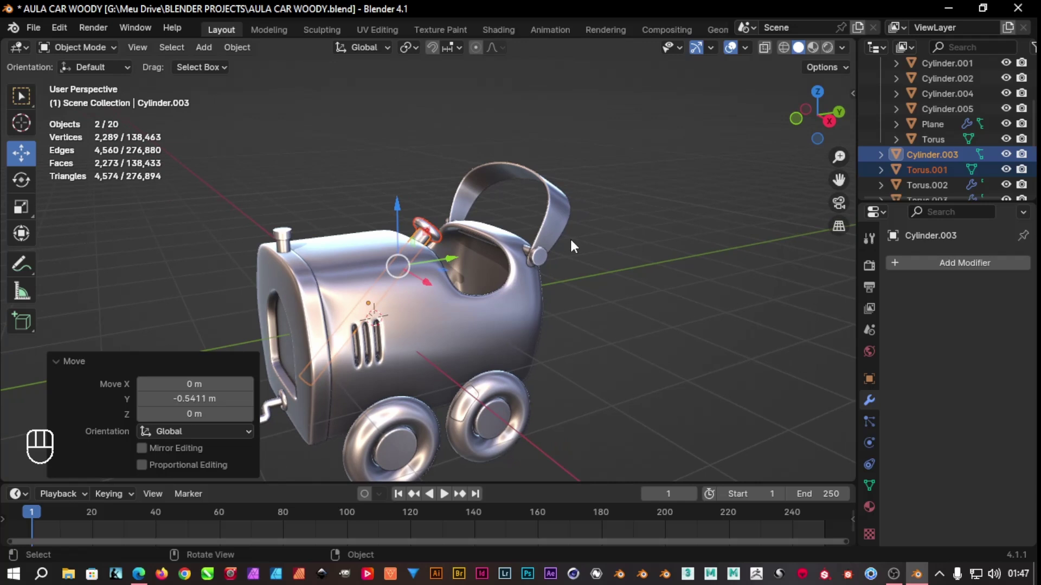
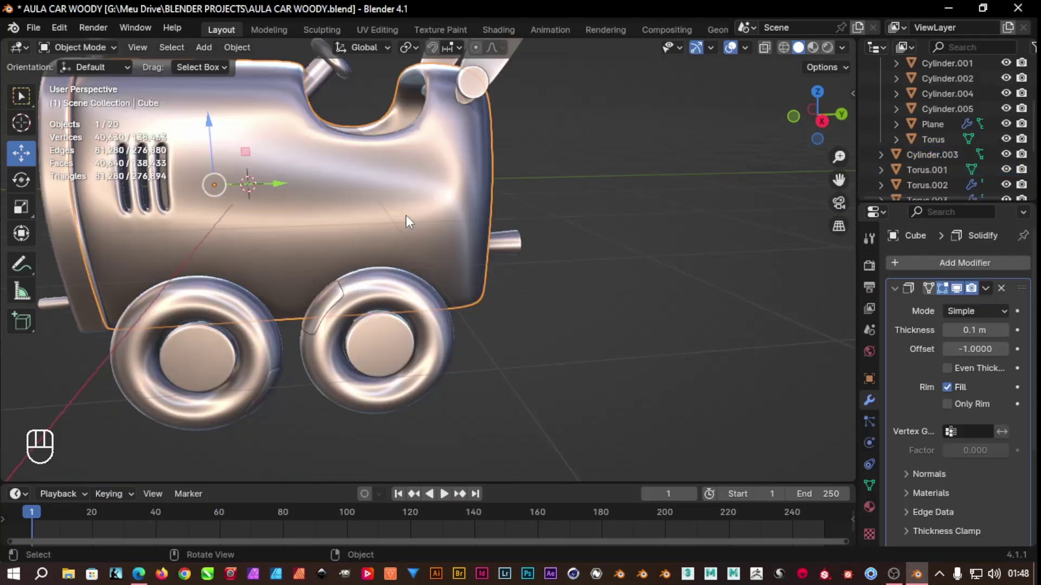
{"action": "key", "text": "s"}
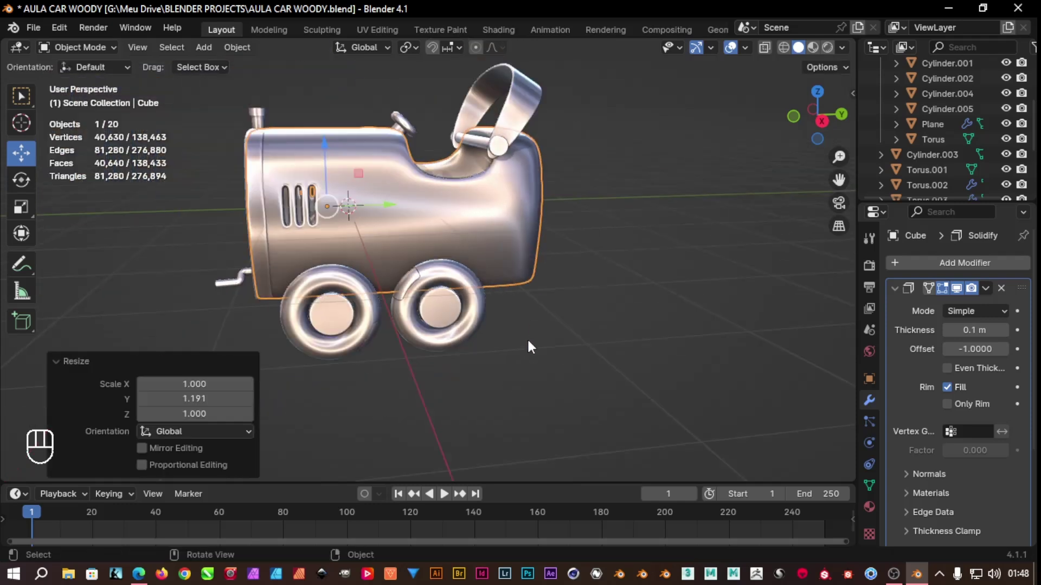
{"action": "left_click_drag", "start_coordinate": [529, 108], "coordinate": [519, 137]}
{"action": "left_click_drag", "start_coordinate": [547, 132], "coordinate": [582, 144]}
{"action": "left_click_drag", "start_coordinate": [592, 159], "coordinate": [547, 166]}
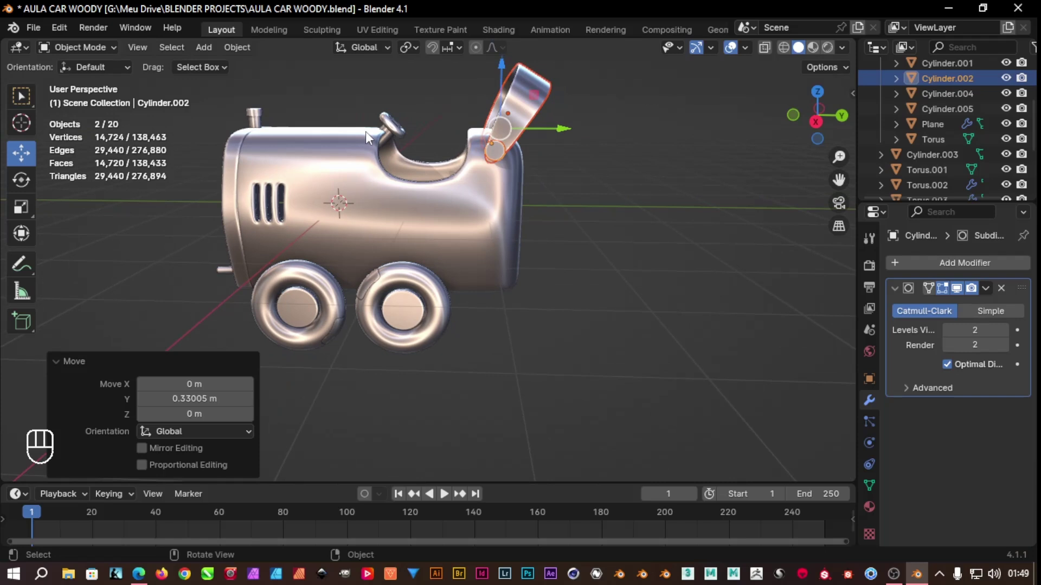
{"action": "left_click_drag", "start_coordinate": [414, 112], "coordinate": [407, 138]}
{"action": "left_click_drag", "start_coordinate": [412, 127], "coordinate": [383, 142]}
{"action": "middle_click", "coordinate": [443, 138]}
{"action": "left_click_drag", "start_coordinate": [402, 186], "coordinate": [375, 189]}
{"action": "left_click_drag", "start_coordinate": [279, 117], "coordinate": [315, 110]}
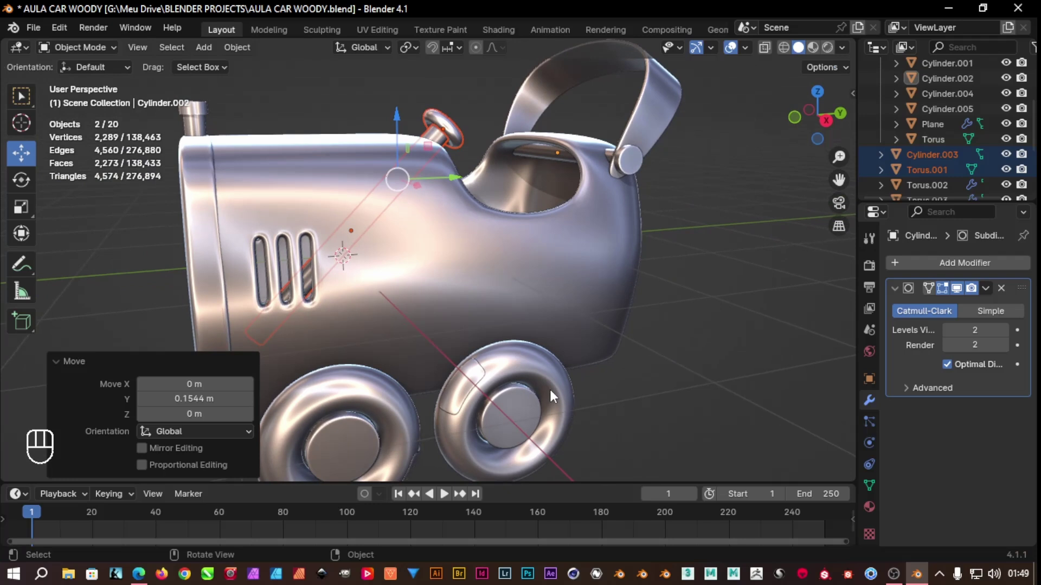
{"action": "left_click_drag", "start_coordinate": [604, 457], "coordinate": [547, 458]}
{"action": "left_click_drag", "start_coordinate": [468, 382], "coordinate": [426, 348]}
{"action": "left_click_drag", "start_coordinate": [660, 450], "coordinate": [635, 445]}
{"action": "left_click_drag", "start_coordinate": [453, 404], "coordinate": [415, 374]}
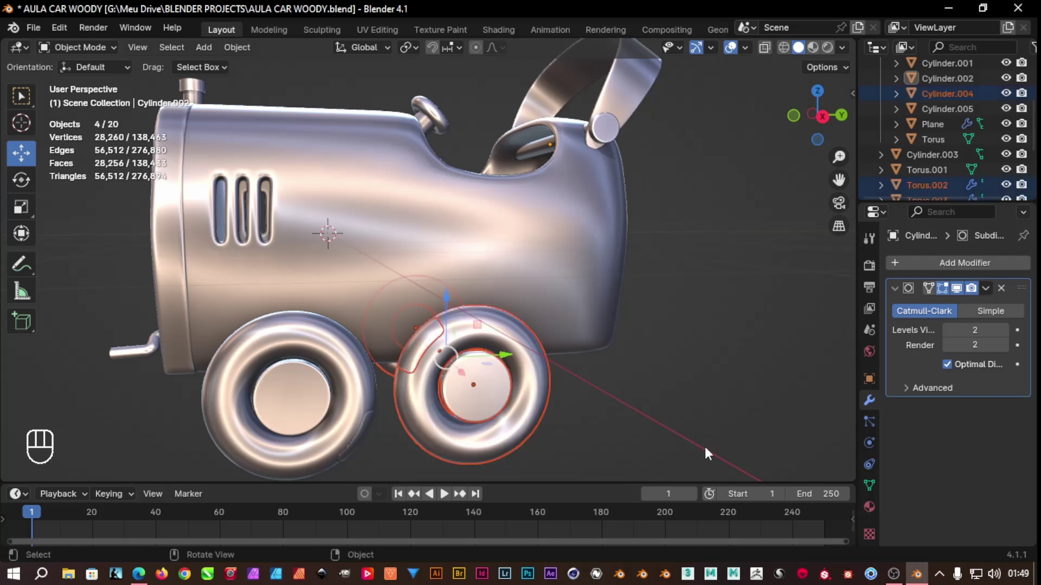
{"action": "left_click_drag", "start_coordinate": [590, 432], "coordinate": [377, 442]}
{"action": "left_click", "coordinate": [486, 387]}
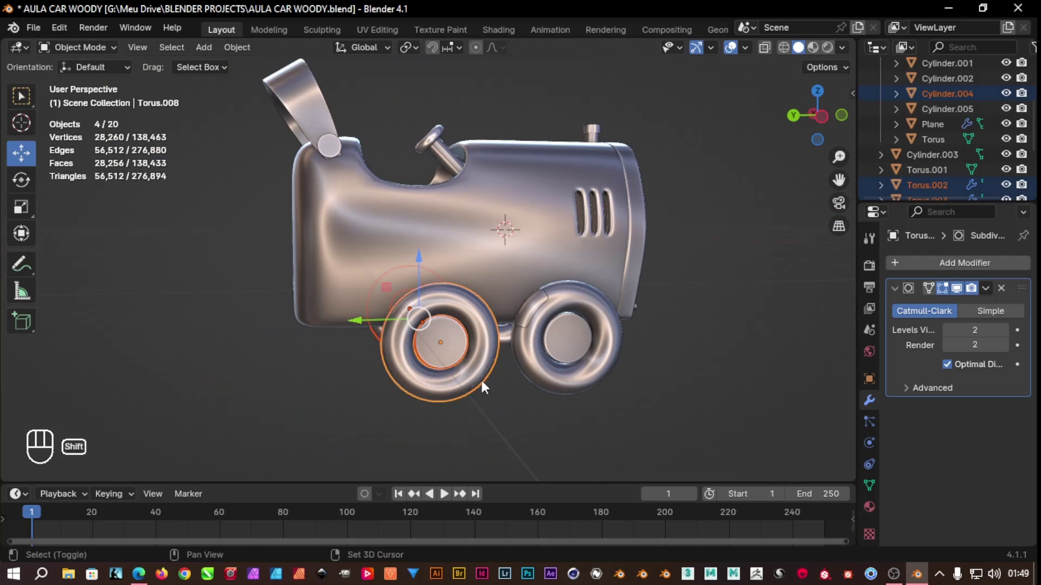
{"action": "left_click_drag", "start_coordinate": [358, 325], "coordinate": [343, 327]}
{"action": "key", "text": "ctrl+z"}
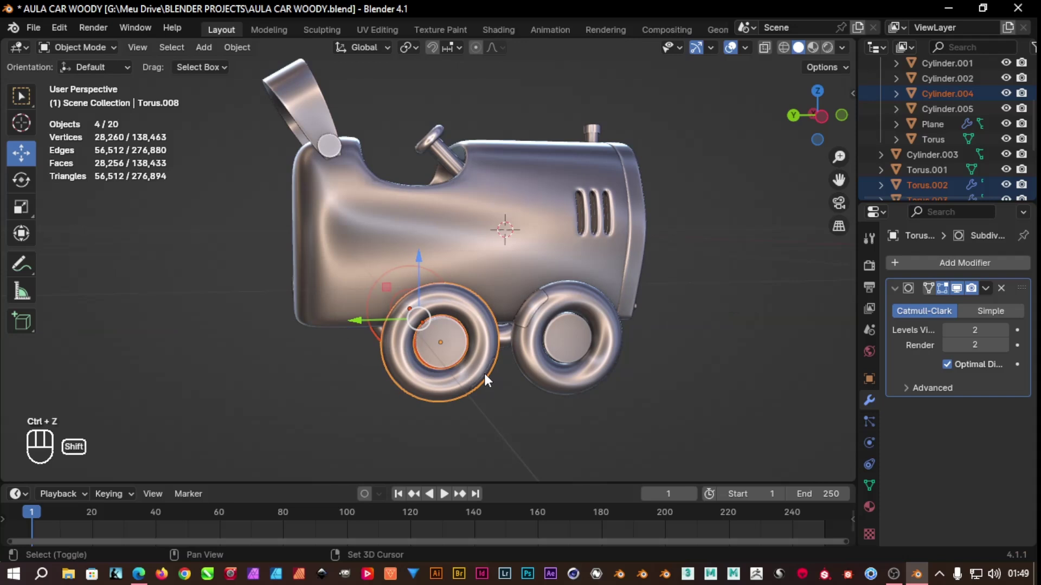
{"action": "left_click", "coordinate": [452, 368]}
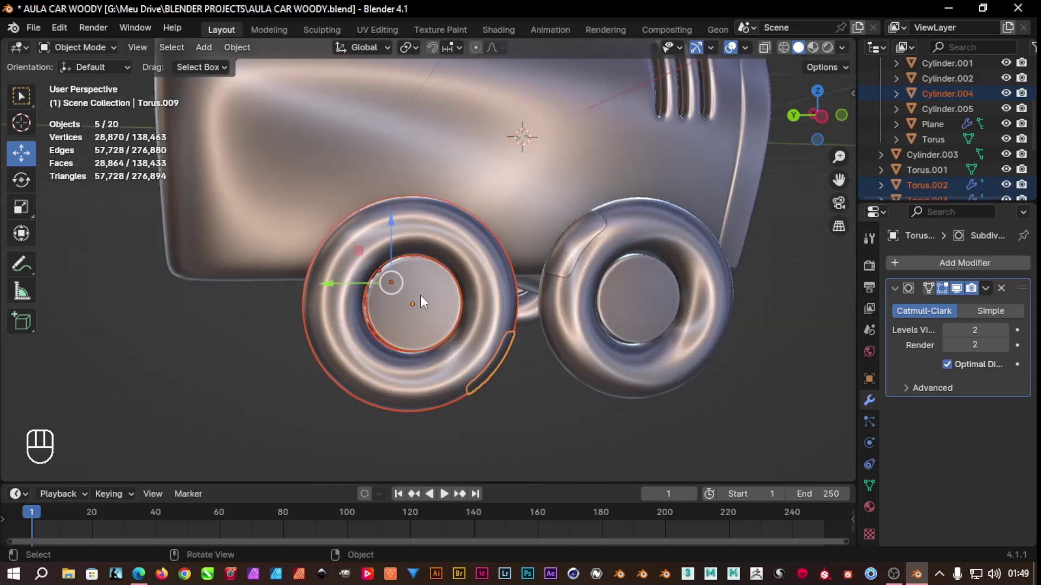
{"action": "left_click_drag", "start_coordinate": [334, 289], "coordinate": [309, 293]}
{"action": "left_click_drag", "start_coordinate": [523, 415], "coordinate": [756, 396]}
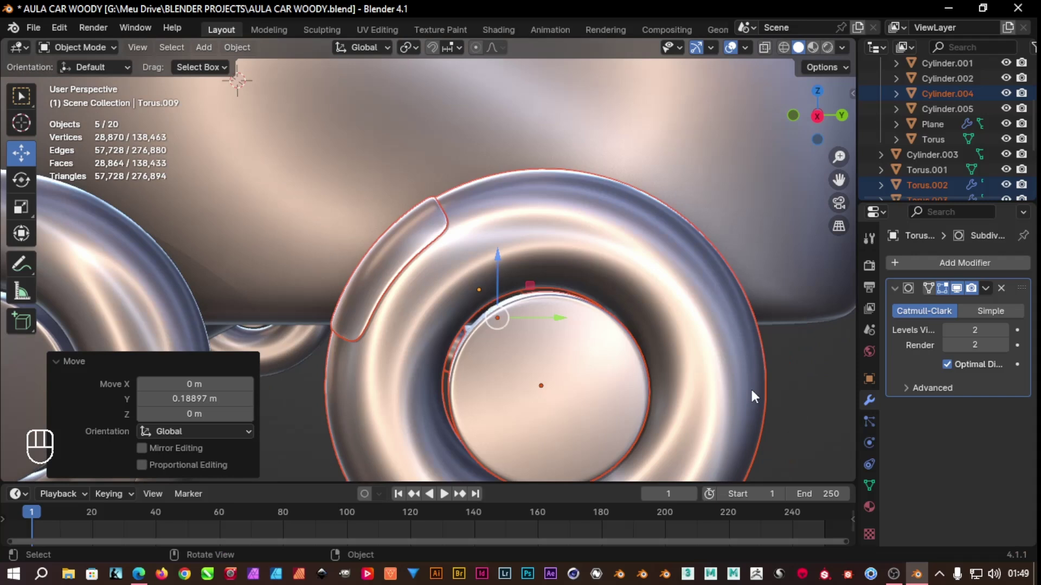
{"action": "left_click_drag", "start_coordinate": [575, 400], "coordinate": [504, 374]}
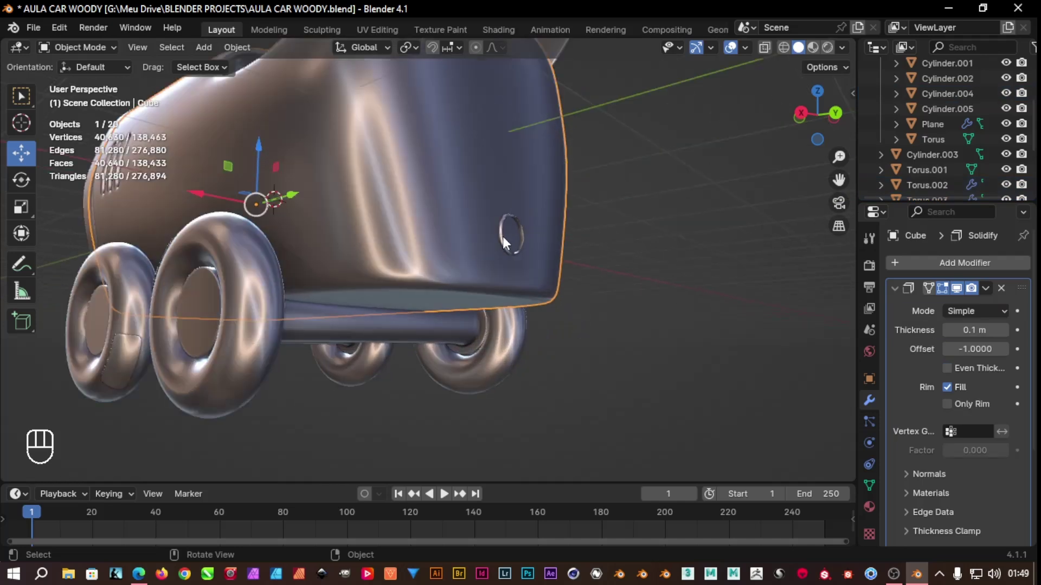
{"action": "left_click", "coordinate": [506, 245]}
{"action": "left_click", "coordinate": [525, 238]}
{"action": "left_click_drag", "start_coordinate": [527, 238], "coordinate": [587, 246]}
{"action": "left_click_drag", "start_coordinate": [620, 326], "coordinate": [685, 324]}
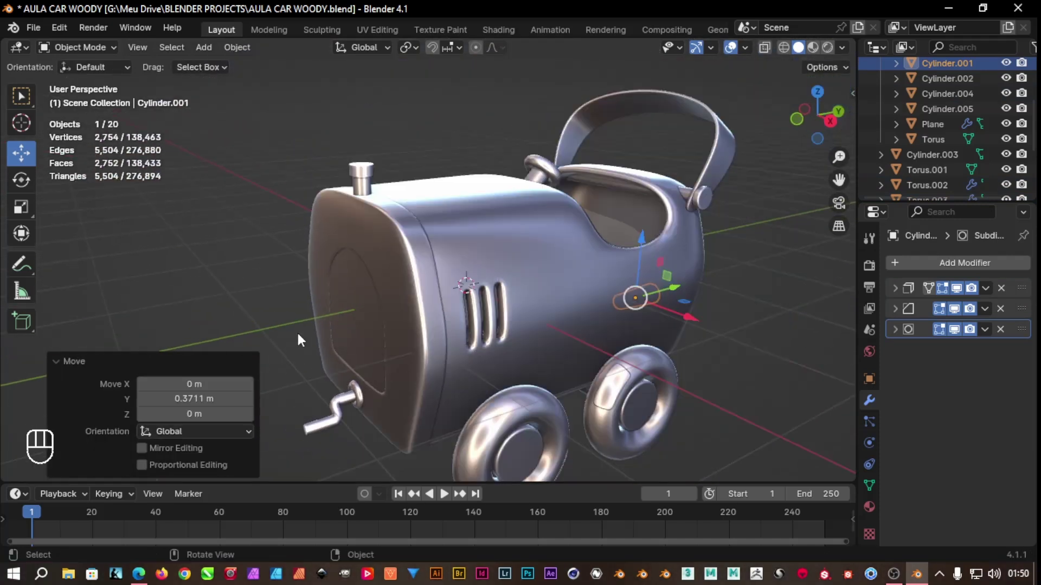
Select the car body and front panel and rescale the panel, undoing a first attempt
{"action": "left_click", "coordinate": [363, 337]}
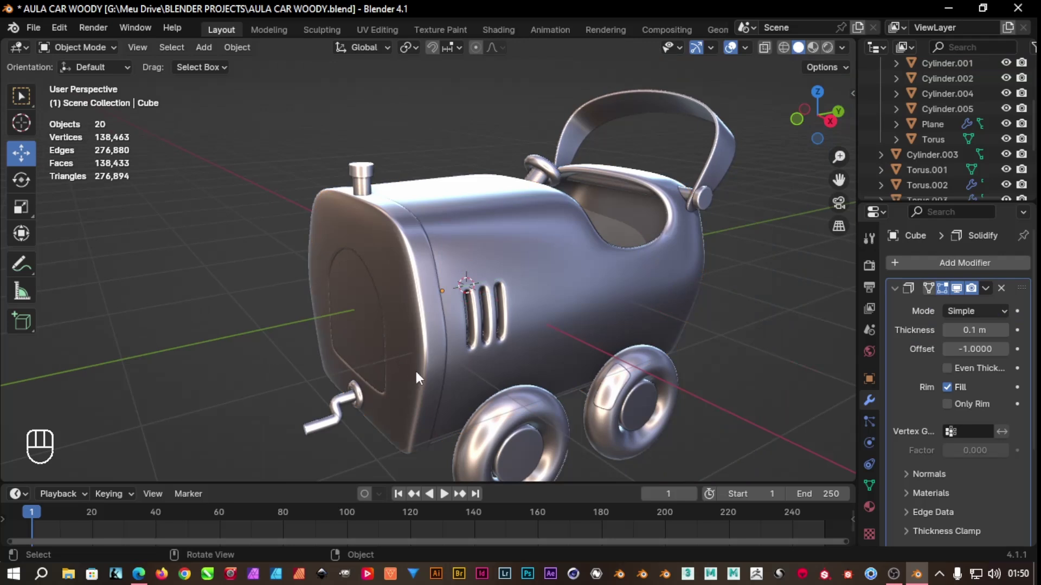
{"action": "left_click_drag", "start_coordinate": [379, 227], "coordinate": [403, 250]}
{"action": "left_click", "coordinate": [431, 304]}
{"action": "key", "text": "s"}
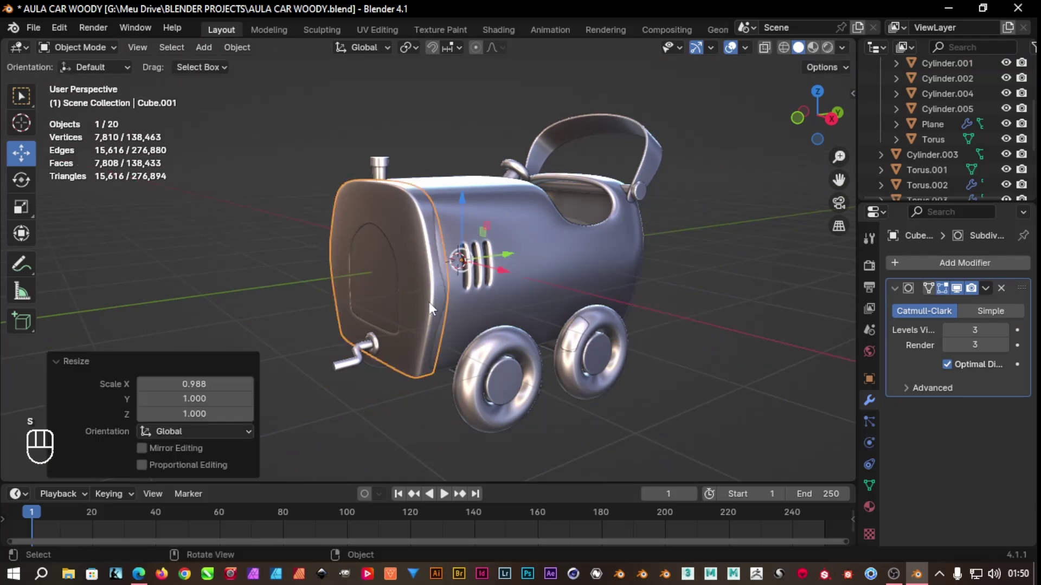
{"action": "key", "text": "ctrl+z"}
{"action": "key", "text": "s"}
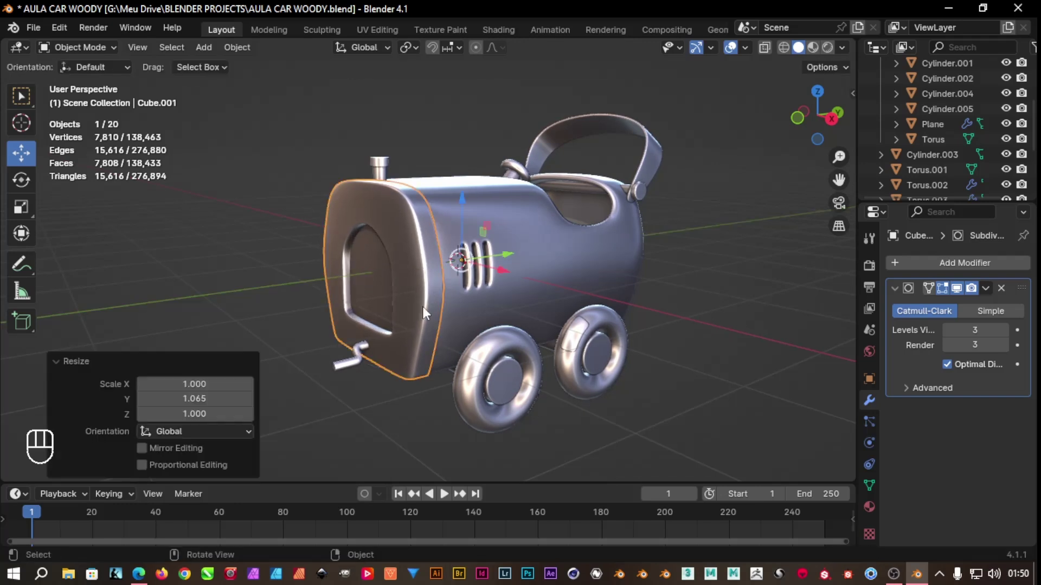
Inspect the front crank and the handle on top from above and around the car's front
{"action": "left_click_drag", "start_coordinate": [410, 138], "coordinate": [382, 269]}
{"action": "left_click", "coordinate": [347, 387]}
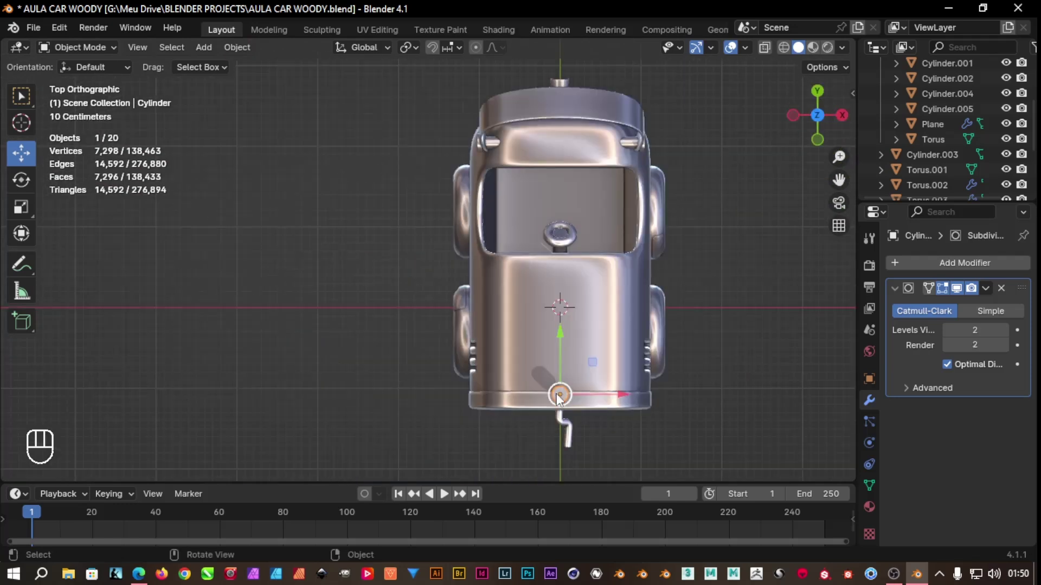
{"action": "left_click_drag", "start_coordinate": [574, 343], "coordinate": [559, 385]}
{"action": "left_click_drag", "start_coordinate": [501, 440], "coordinate": [540, 369]}
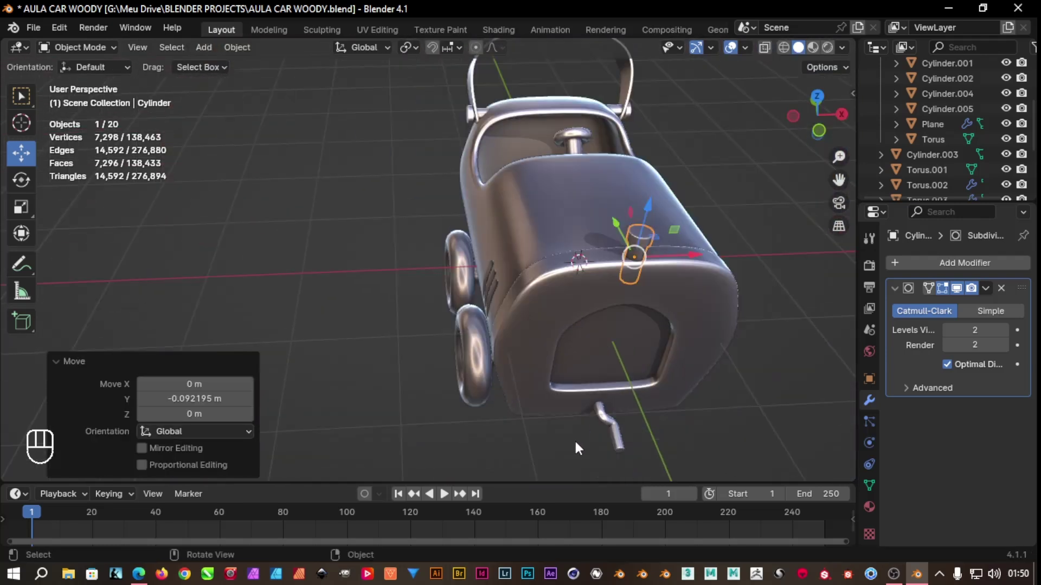
{"action": "left_click_drag", "start_coordinate": [577, 451], "coordinate": [648, 379]}
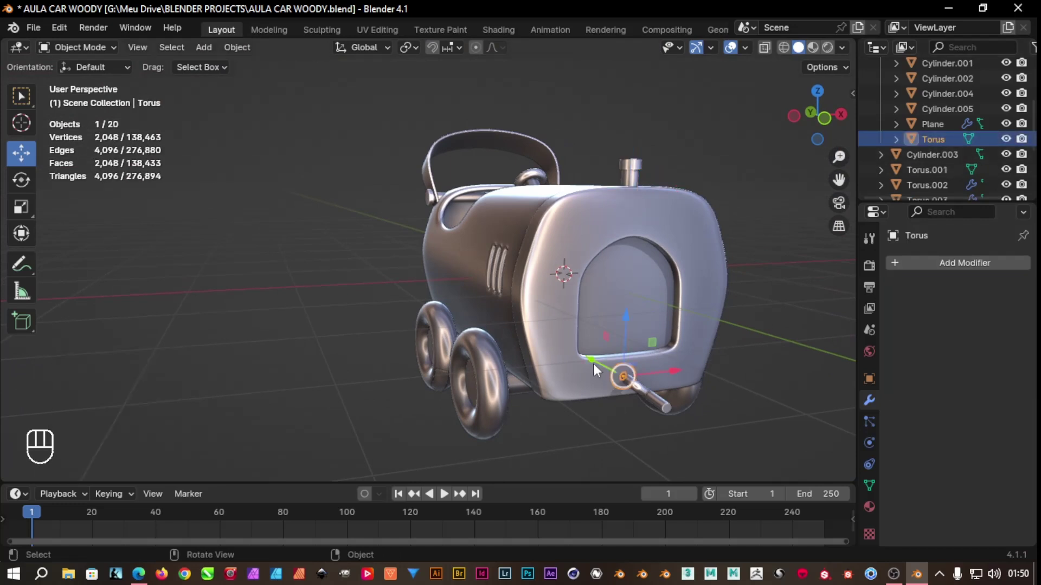
{"action": "left_click_drag", "start_coordinate": [598, 368], "coordinate": [606, 370]}
{"action": "left_click_drag", "start_coordinate": [632, 434], "coordinate": [474, 439]}
{"action": "left_click_drag", "start_coordinate": [514, 415], "coordinate": [385, 402]}
{"action": "left_click", "coordinate": [358, 396]}
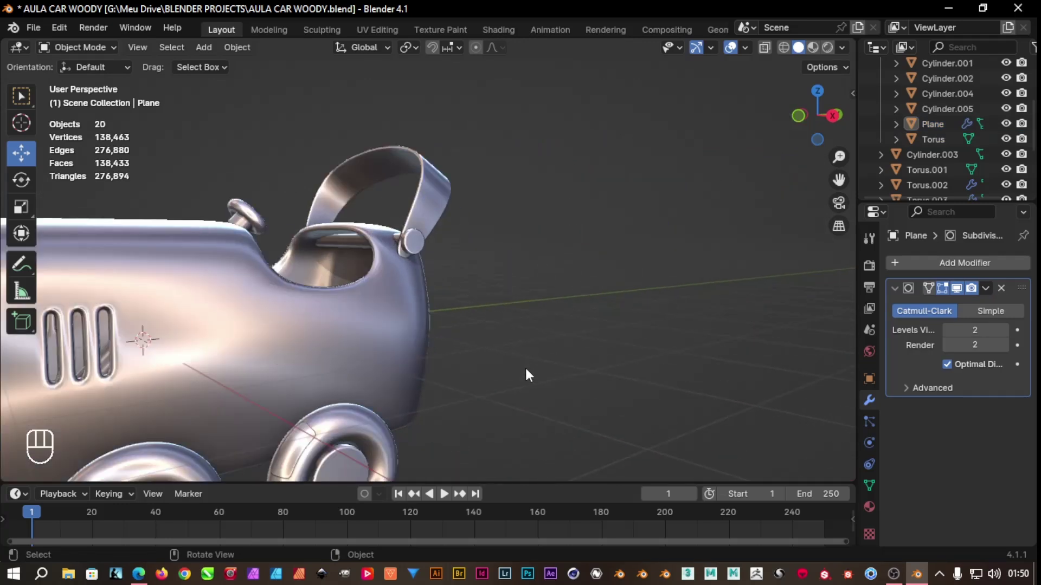
{"action": "left_click_drag", "start_coordinate": [489, 328], "coordinate": [573, 280]}
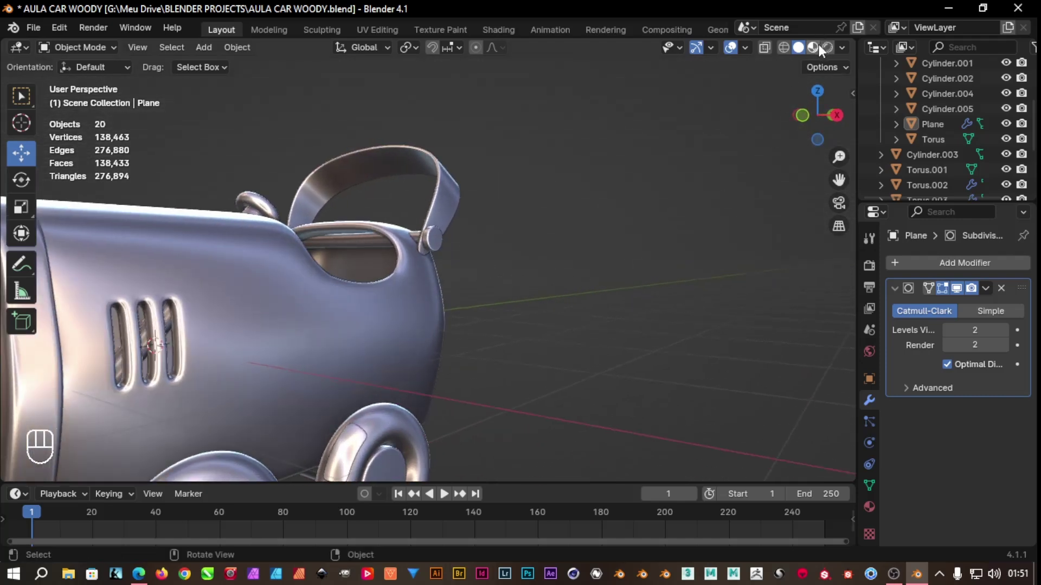
Switch the viewport to Material Preview and create a new material on the car body Cube
{"action": "left_click", "coordinate": [820, 53]}
{"action": "left_click_drag", "start_coordinate": [676, 254], "coordinate": [636, 276]}
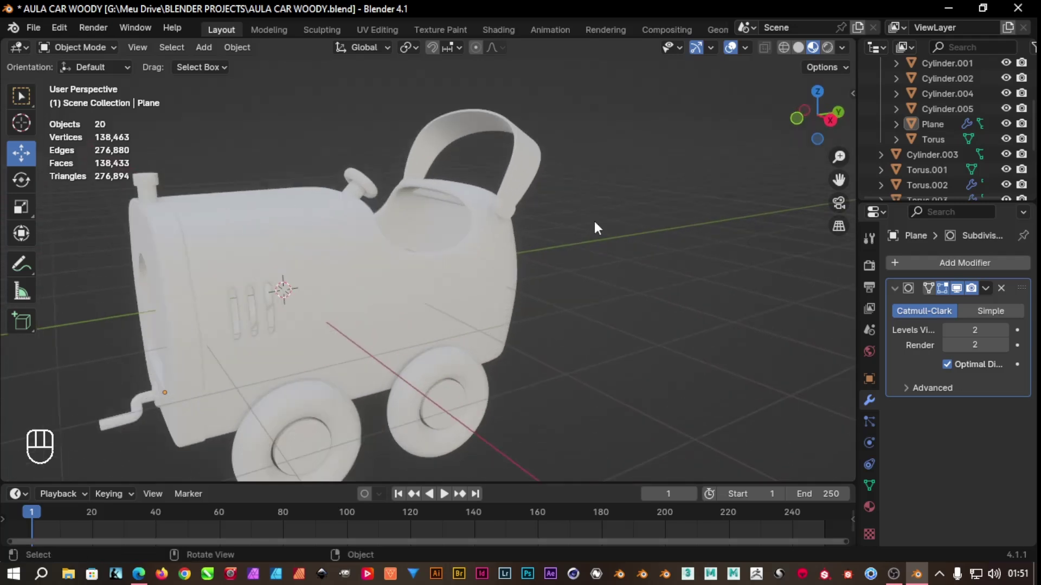
{"action": "left_click", "coordinate": [359, 319]}
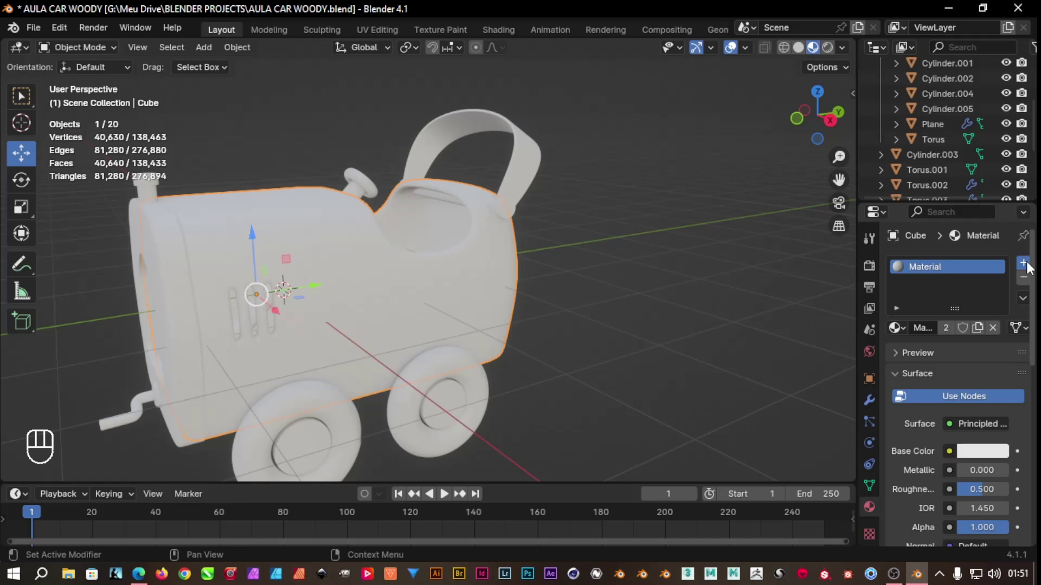
{"action": "left_click", "coordinate": [960, 271]}
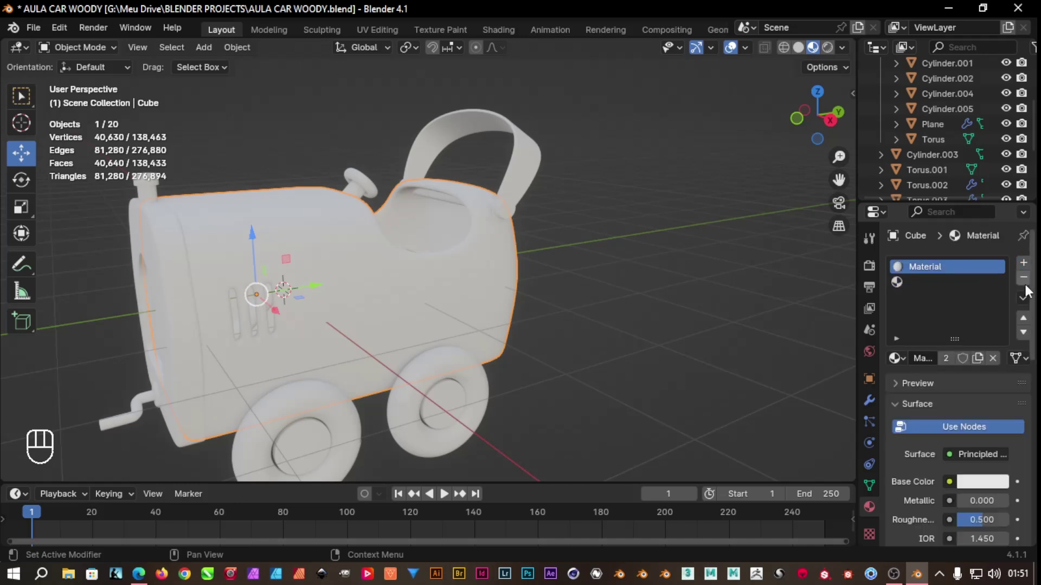
{"action": "left_click", "coordinate": [1027, 288]}
Make the body dark green, Metallic 1, Roughness 0.1, Coat Weight 1, Coat Roughness 0.05
{"action": "left_click", "coordinate": [963, 339]}
{"action": "left_click", "coordinate": [979, 396]}
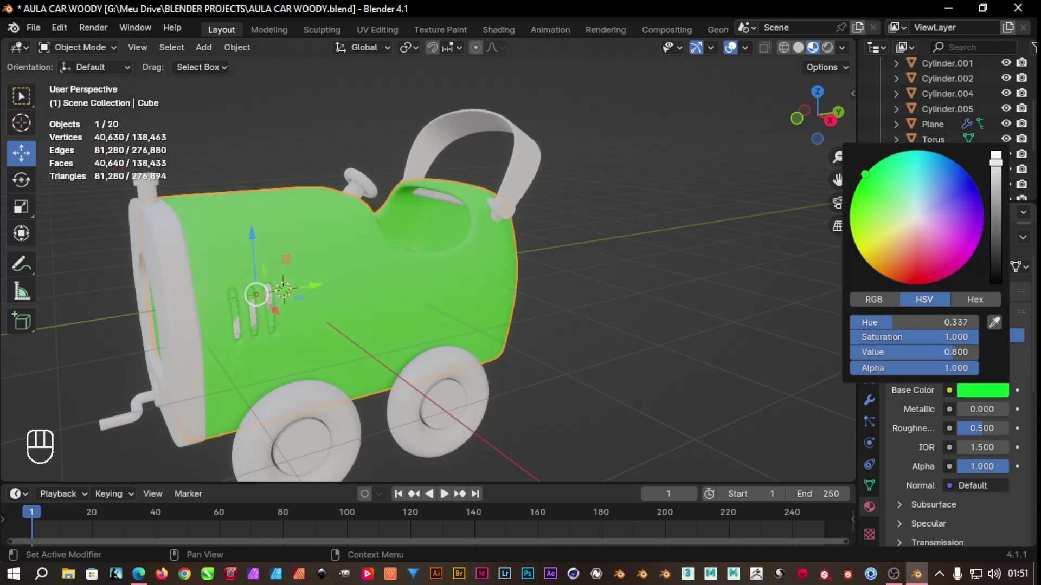
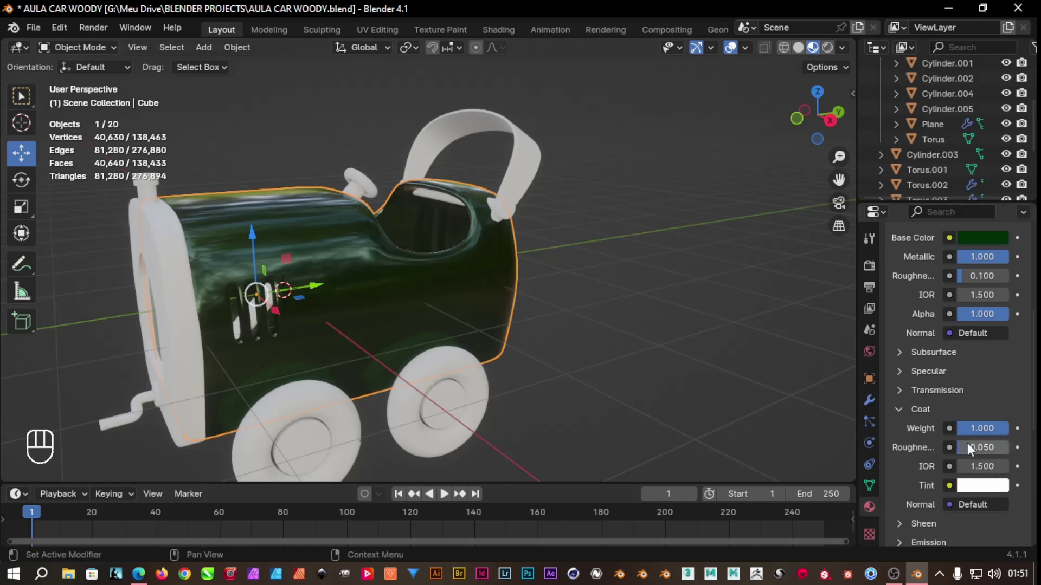
{"action": "left_click_drag", "start_coordinate": [583, 284], "coordinate": [611, 299]}
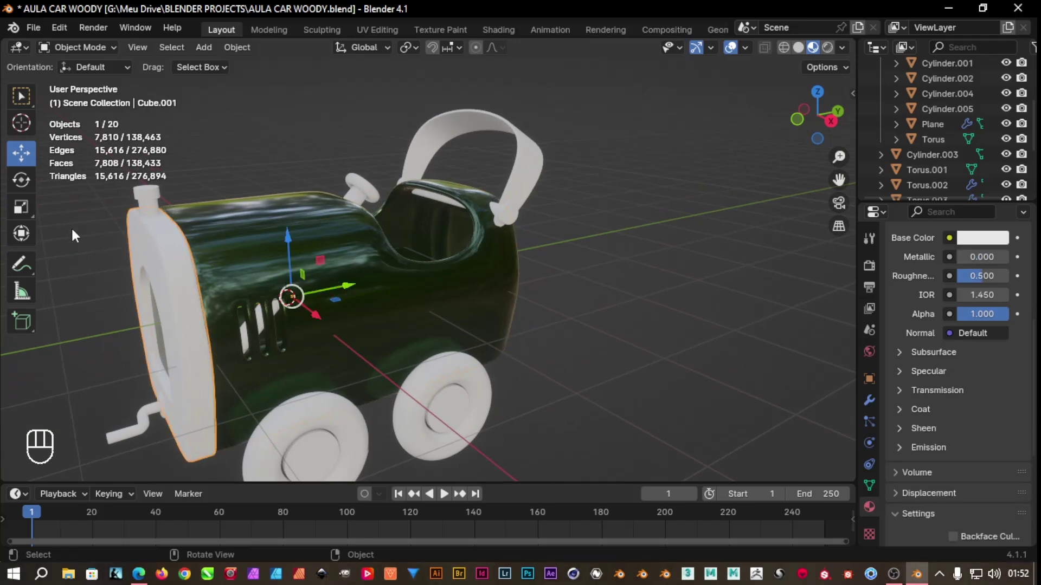
{"action": "left_click_drag", "start_coordinate": [95, 234], "coordinate": [69, 226]}
{"action": "left_click_drag", "start_coordinate": [348, 276], "coordinate": [328, 186]}
{"action": "left_click_drag", "start_coordinate": [318, 148], "coordinate": [373, 206]}
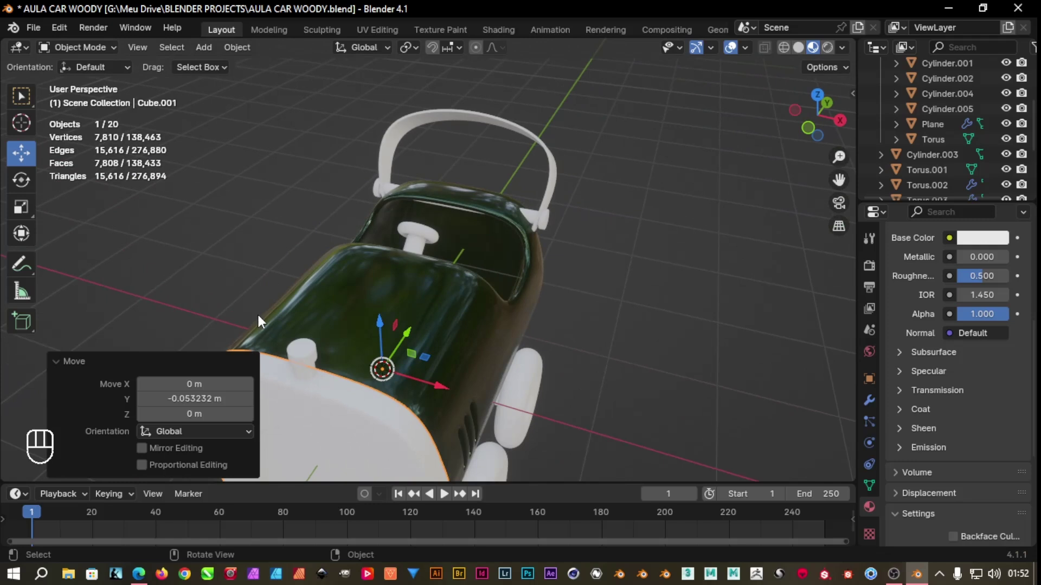
{"action": "left_click", "coordinate": [819, 99]}
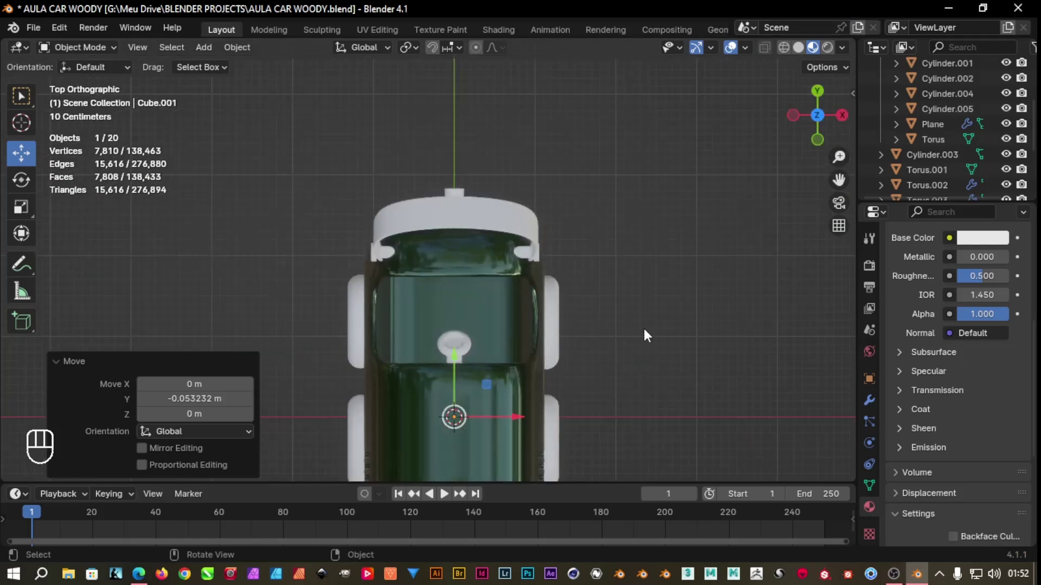
{"action": "left_click_drag", "start_coordinate": [641, 269], "coordinate": [584, 201]}
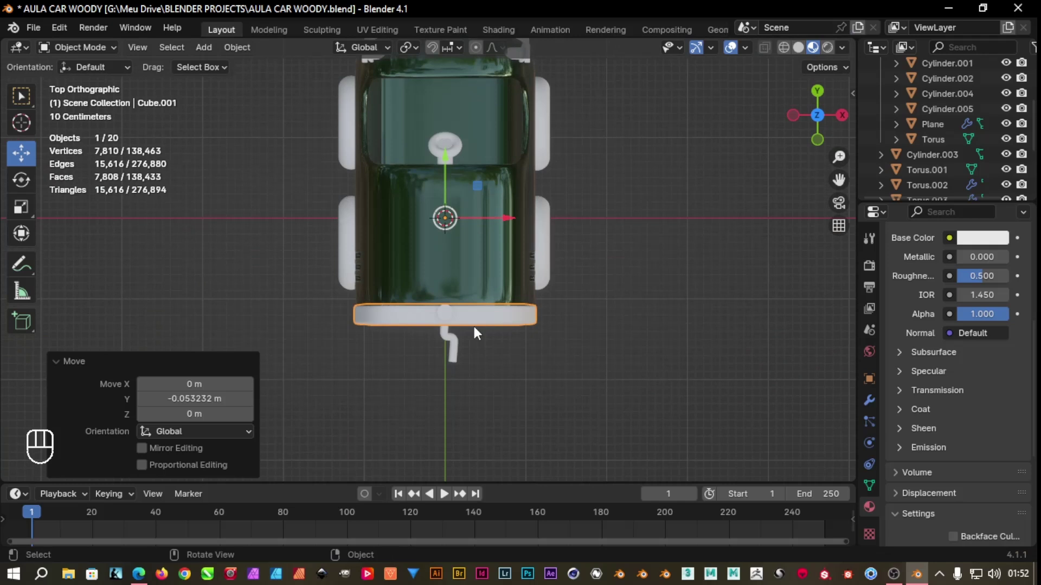
{"action": "left_click", "coordinate": [445, 245]}
{"action": "left_click_drag", "start_coordinate": [445, 169], "coordinate": [457, 264]}
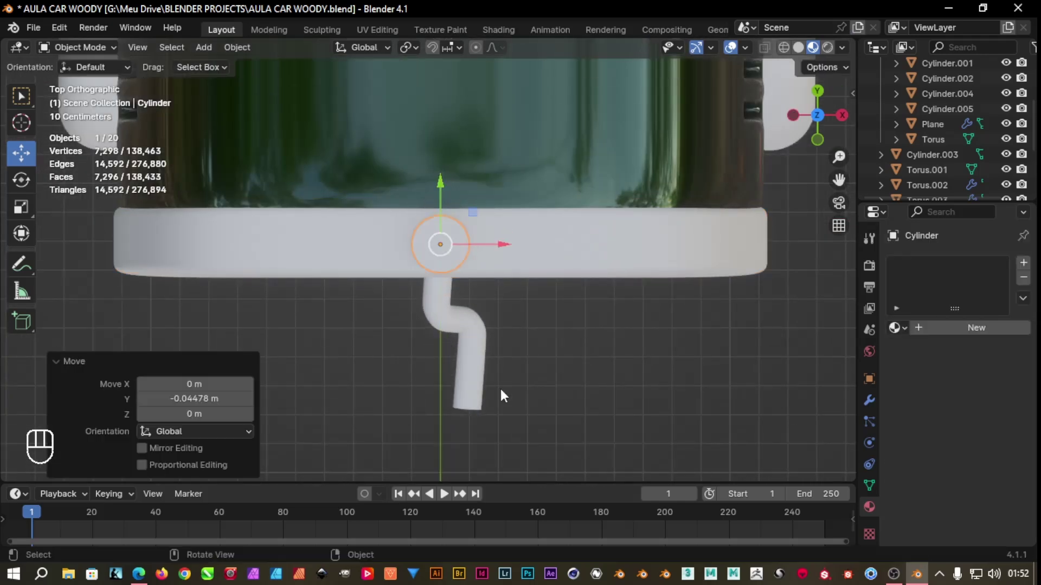
{"action": "left_click_drag", "start_coordinate": [508, 386], "coordinate": [530, 464]}
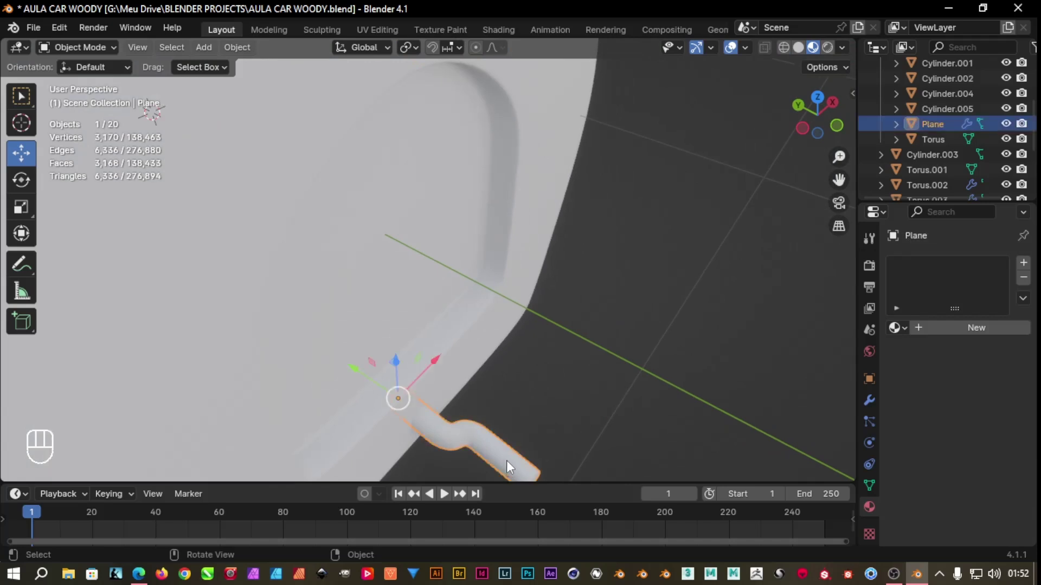
{"action": "left_click_drag", "start_coordinate": [360, 378], "coordinate": [376, 391]}
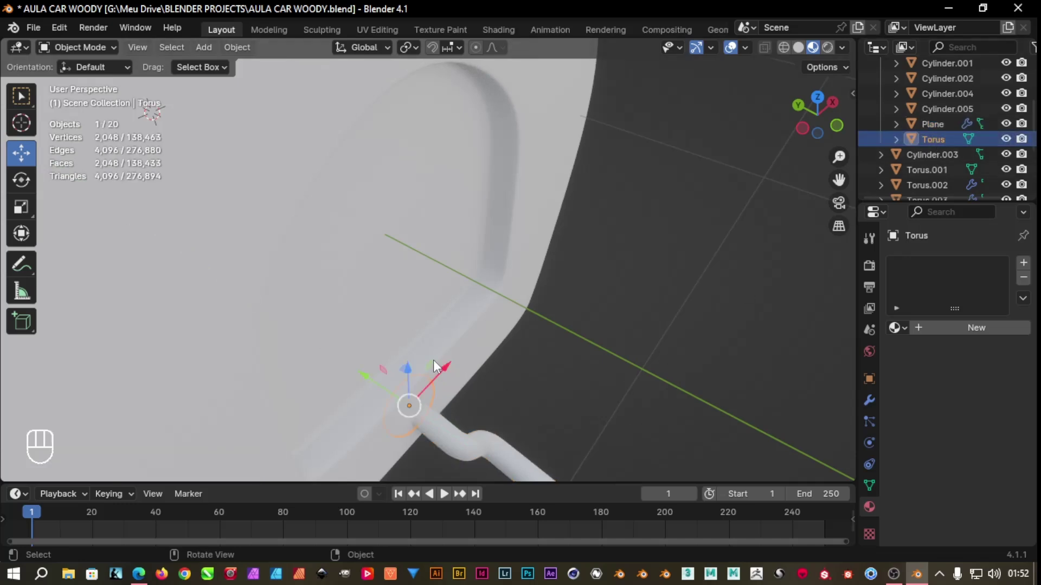
{"action": "left_click_drag", "start_coordinate": [370, 385], "coordinate": [415, 402]}
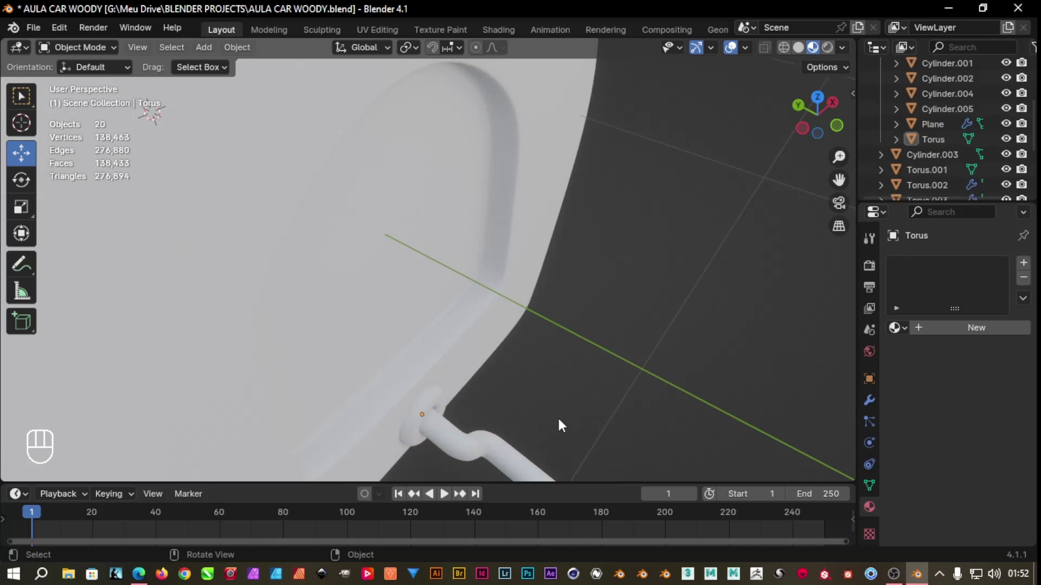
{"action": "left_click_drag", "start_coordinate": [632, 427], "coordinate": [386, 378]}
{"action": "left_click", "coordinate": [434, 146]}
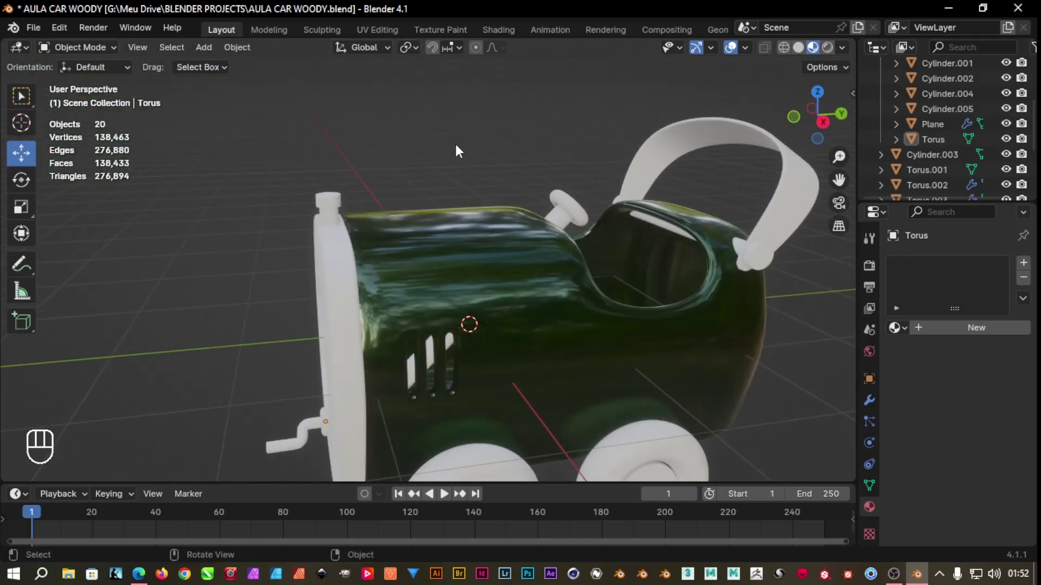
{"action": "left_click_drag", "start_coordinate": [510, 432], "coordinate": [502, 302]}
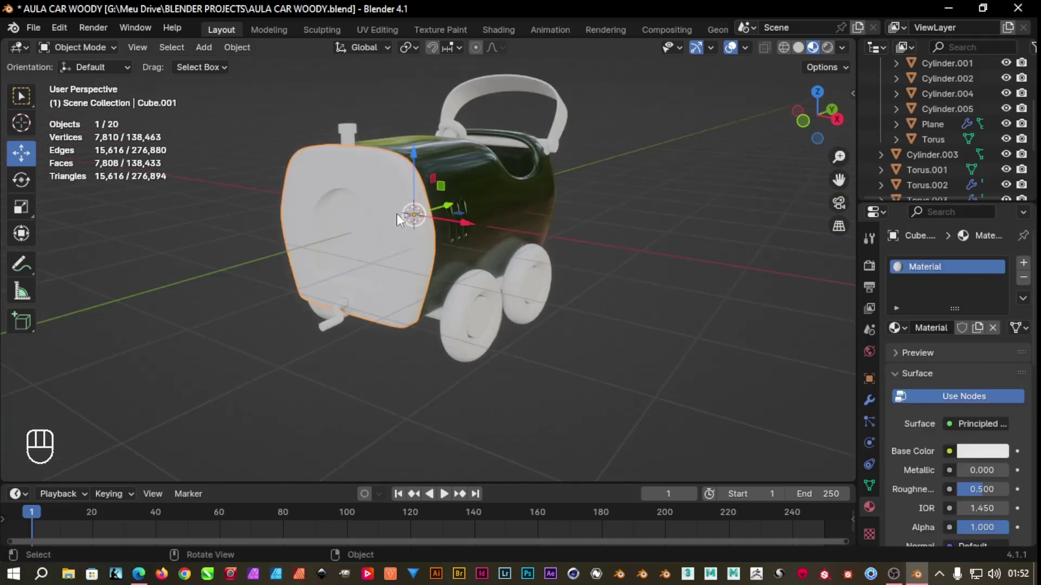
Set the front plate to Metallic 1.0 and Roughness 0.25, then select the small stack on top
{"action": "left_click", "coordinate": [1023, 287]}
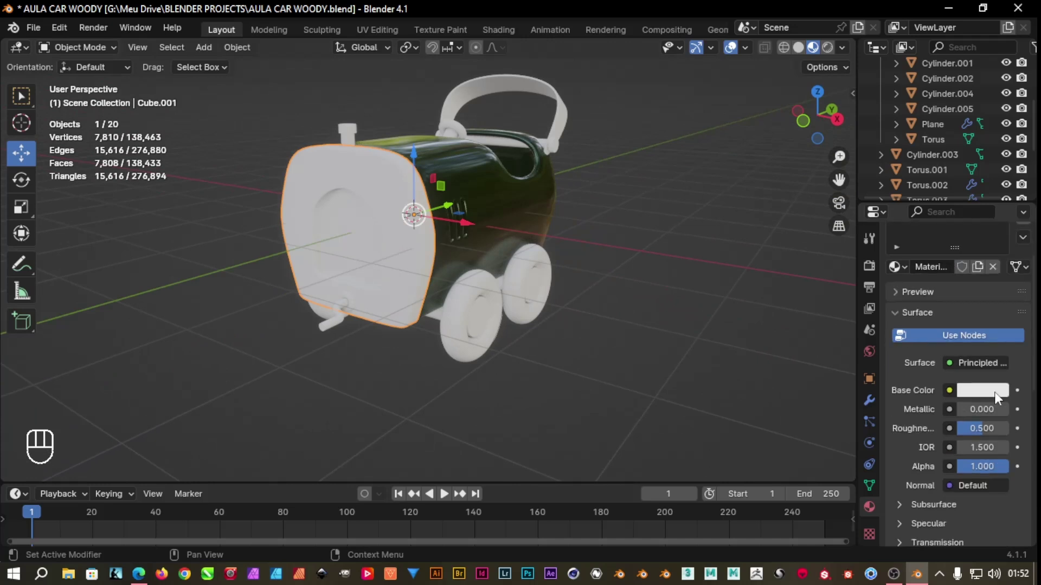
{"action": "left_click_drag", "start_coordinate": [992, 416], "coordinate": [989, 418]}
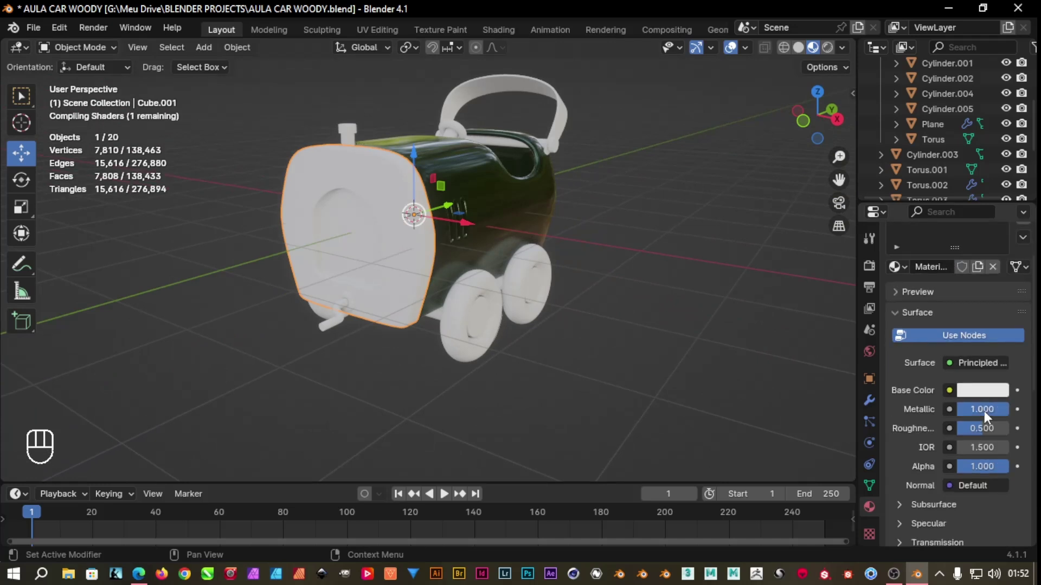
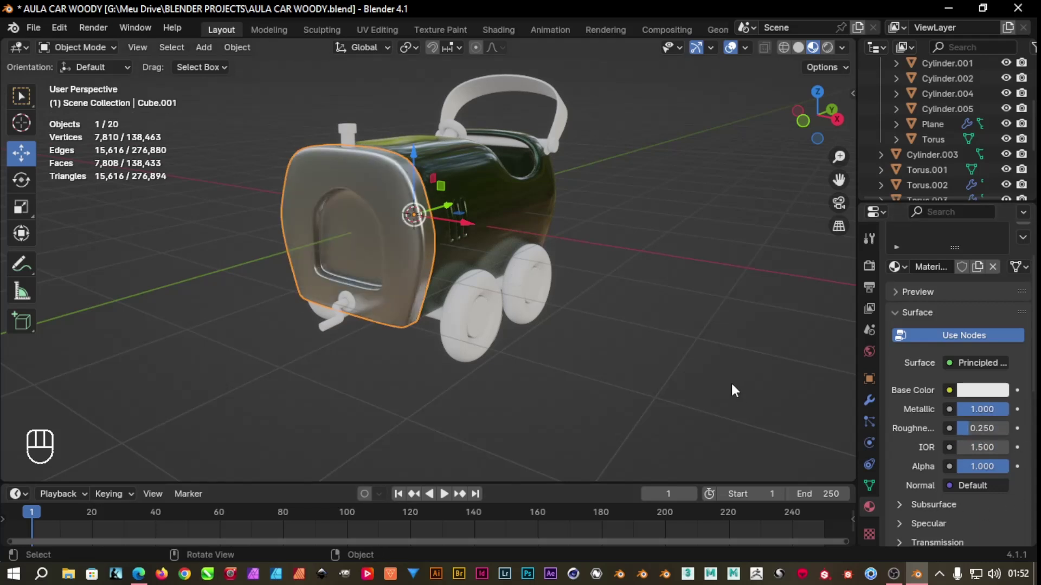
{"action": "left_click", "coordinate": [353, 134]}
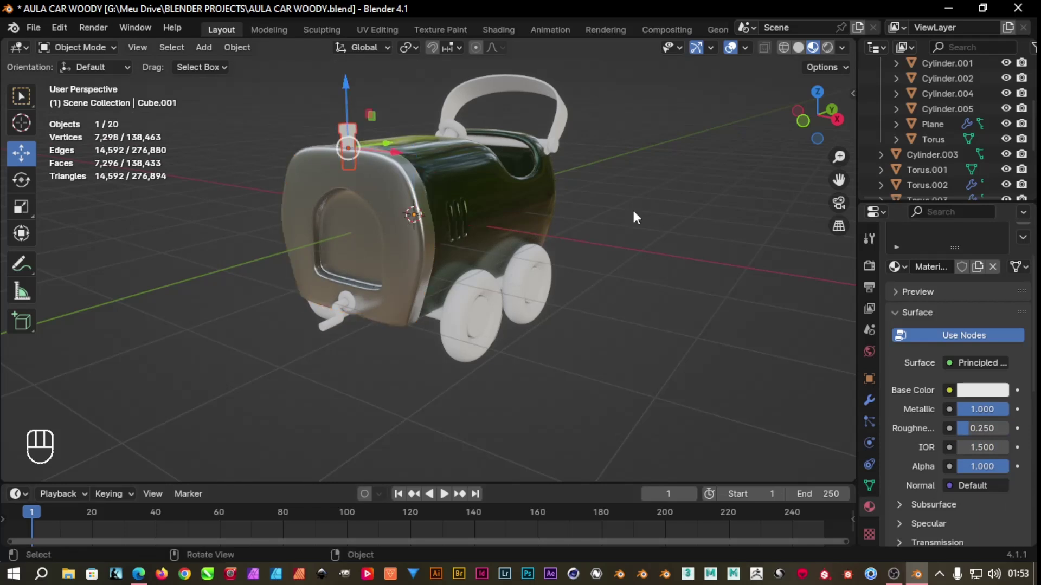
{"action": "left_click_drag", "start_coordinate": [906, 275], "coordinate": [794, 334]}
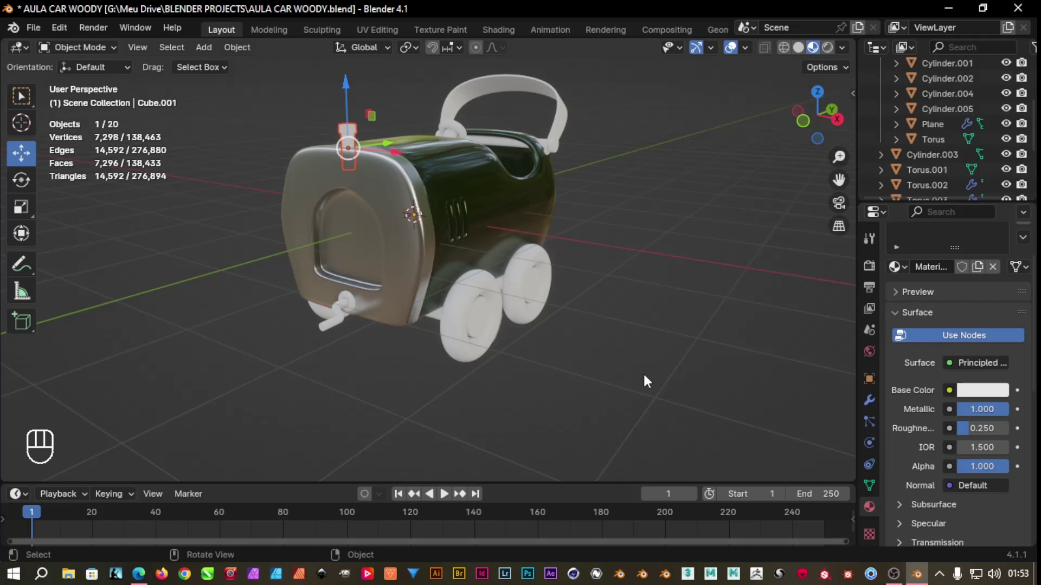
Give the stack the same metallic Material.002 and select the ring at the crank's base
{"action": "left_click", "coordinate": [352, 132]}
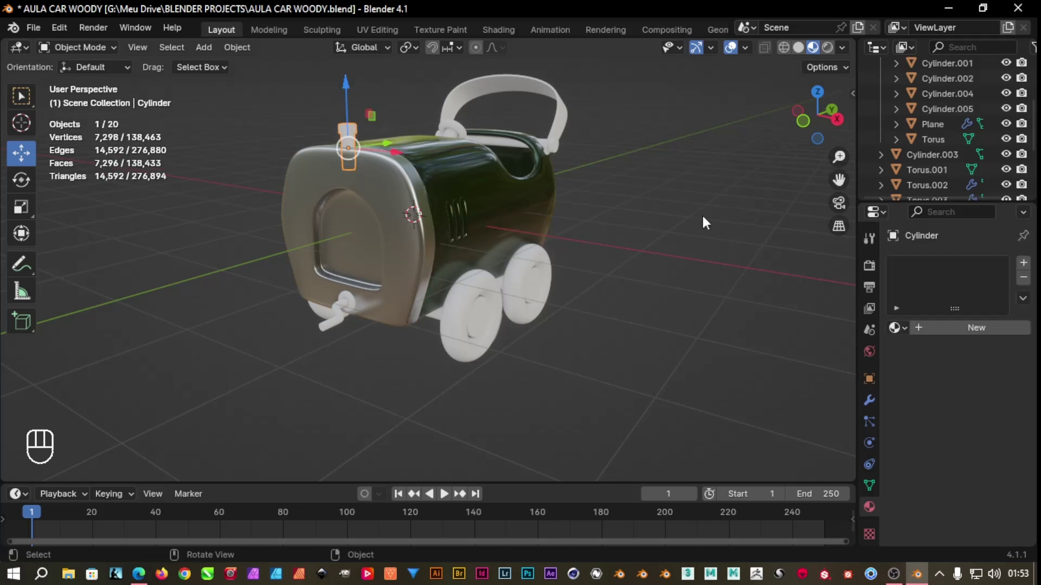
{"action": "left_click_drag", "start_coordinate": [908, 337], "coordinate": [731, 388]}
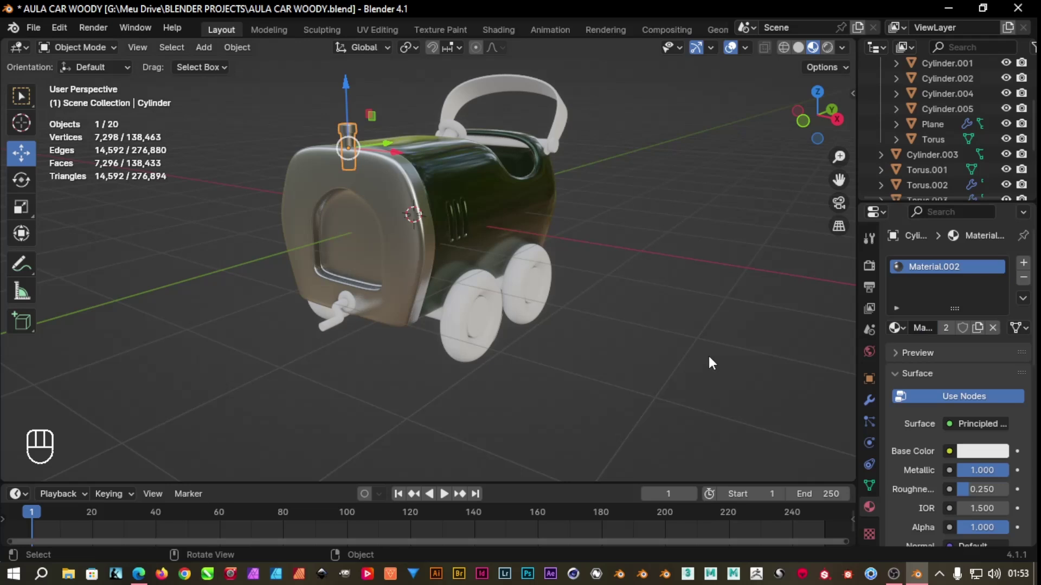
{"action": "left_click", "coordinate": [685, 348]}
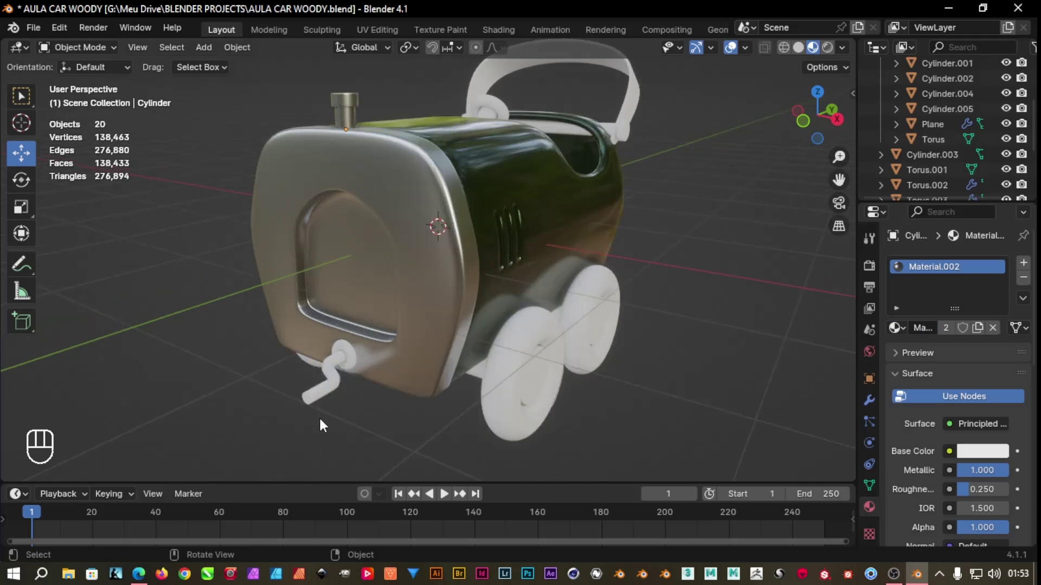
{"action": "left_click", "coordinate": [355, 367]}
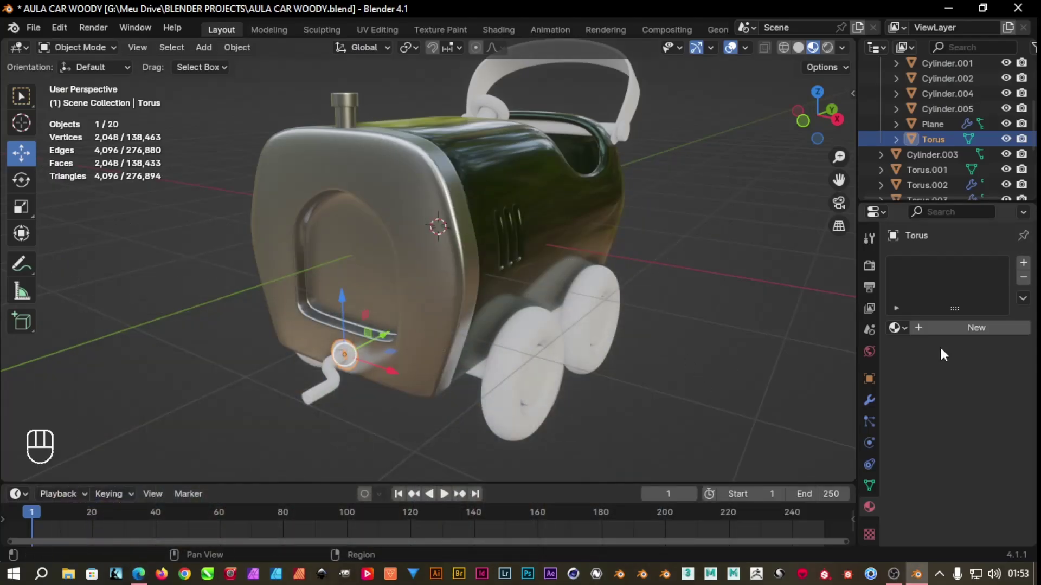
Assign Material.002 to the crank ring Torus and to the handle pin Cylinder.002
{"action": "left_click_drag", "start_coordinate": [907, 336], "coordinate": [760, 385]}
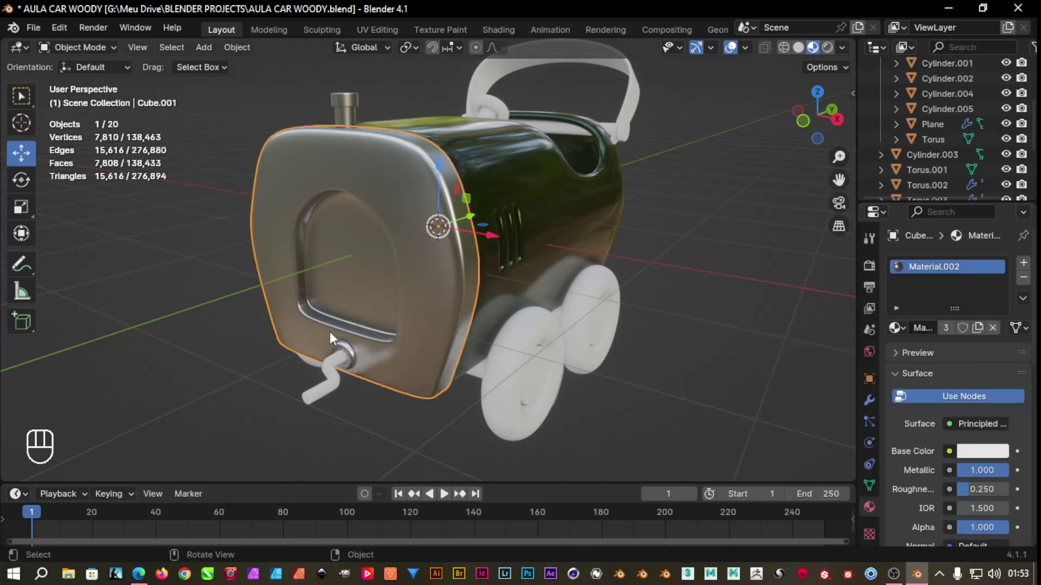
{"action": "left_click", "coordinate": [381, 419]}
{"action": "left_click_drag", "start_coordinate": [603, 448], "coordinate": [409, 457]}
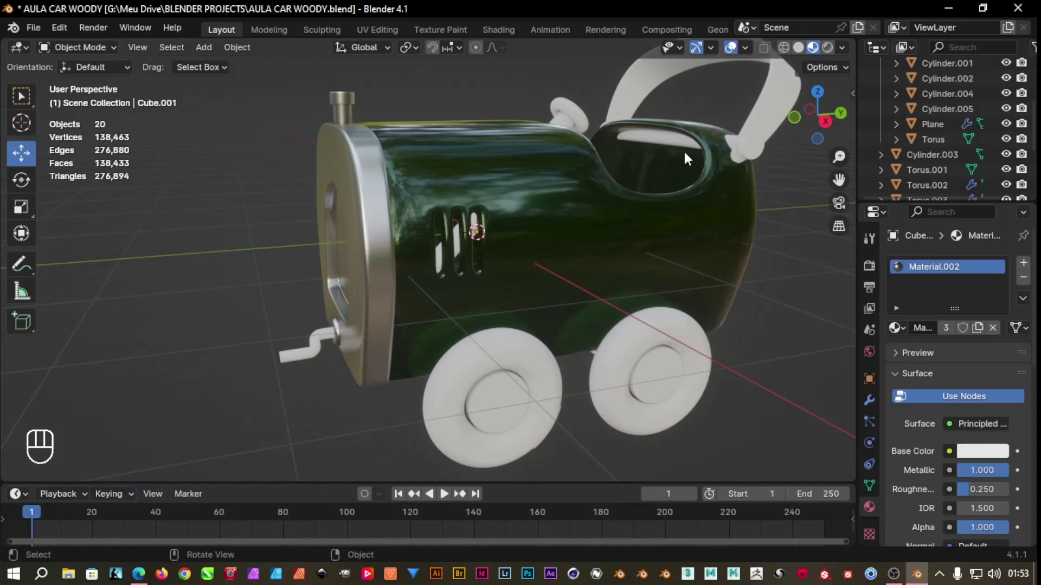
{"action": "left_click", "coordinate": [761, 157]}
{"action": "left_click_drag", "start_coordinate": [906, 329], "coordinate": [780, 383]}
{"action": "left_click", "coordinate": [774, 284]}
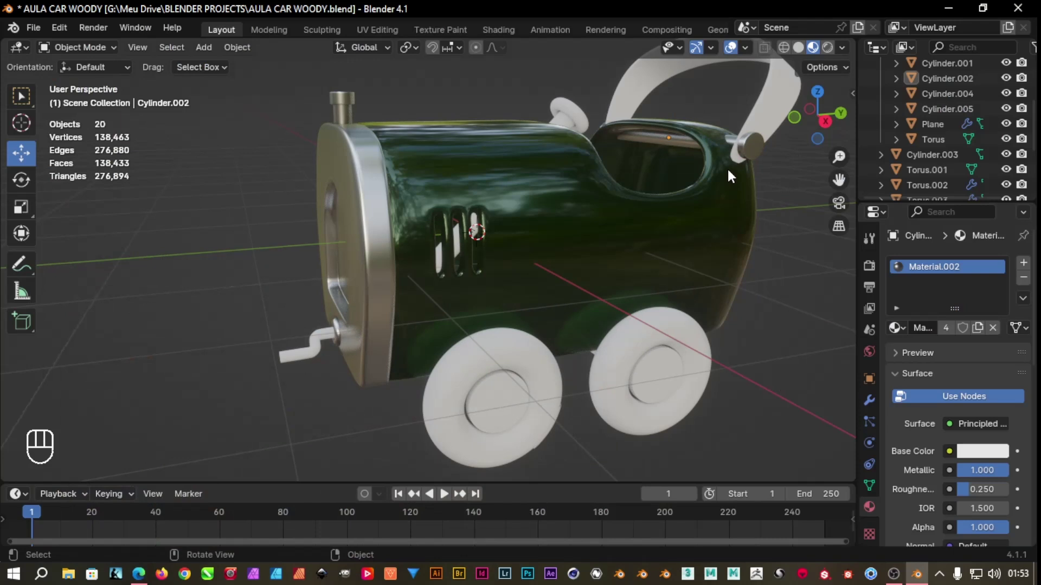
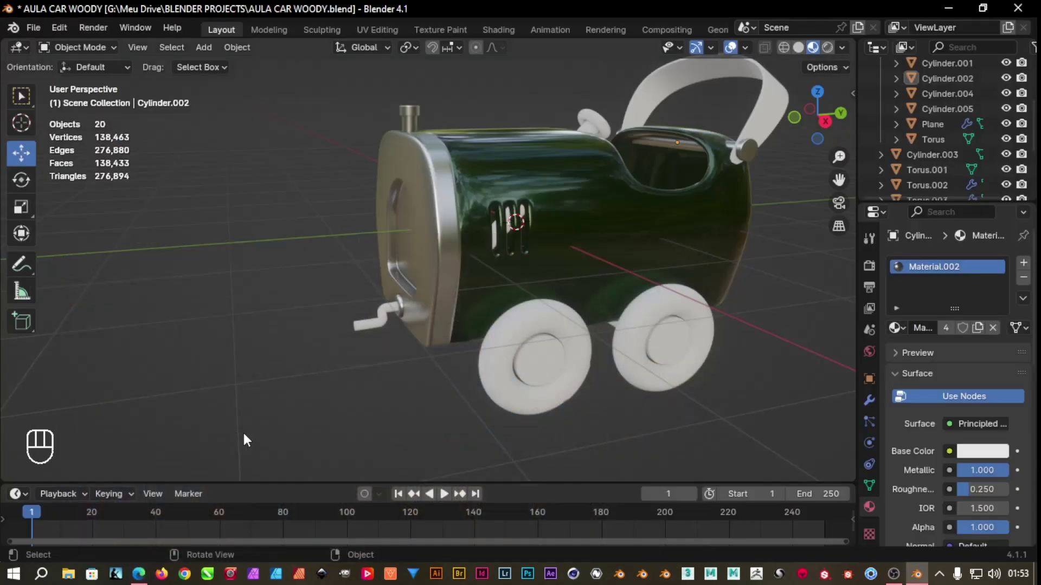
Create black Material.003 on hub Cylinder.005, Metallic 1.0, Roughness 0.075, shared with Cylinder.004
{"action": "left_click", "coordinate": [550, 380]}
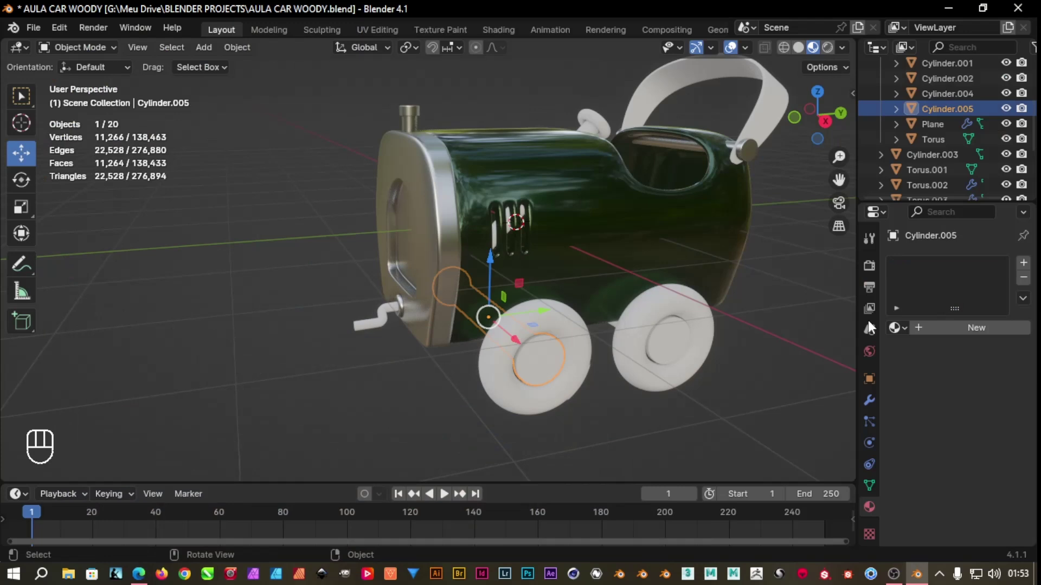
{"action": "left_click", "coordinate": [931, 334]}
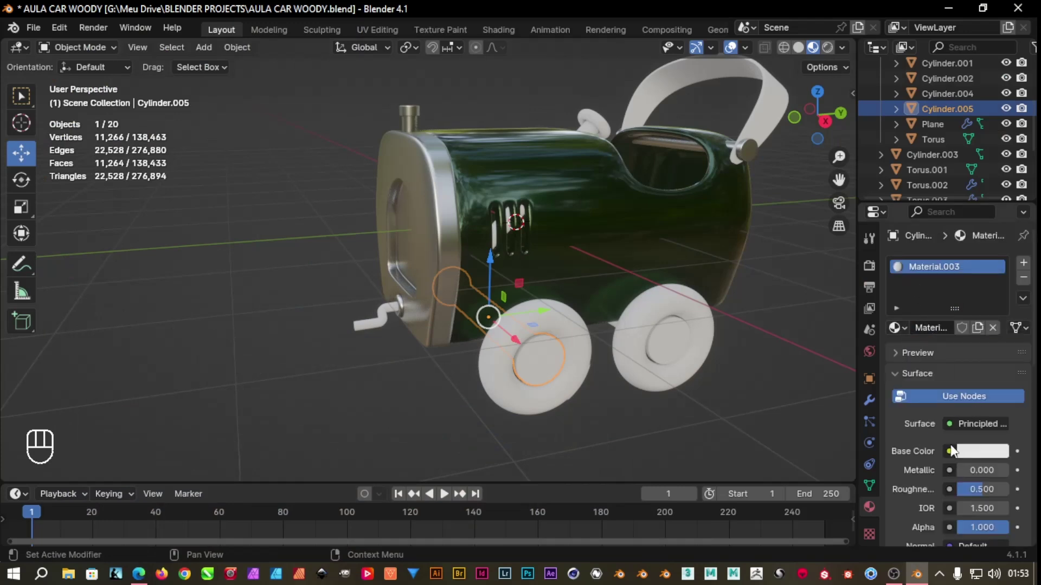
{"action": "left_click", "coordinate": [970, 457]}
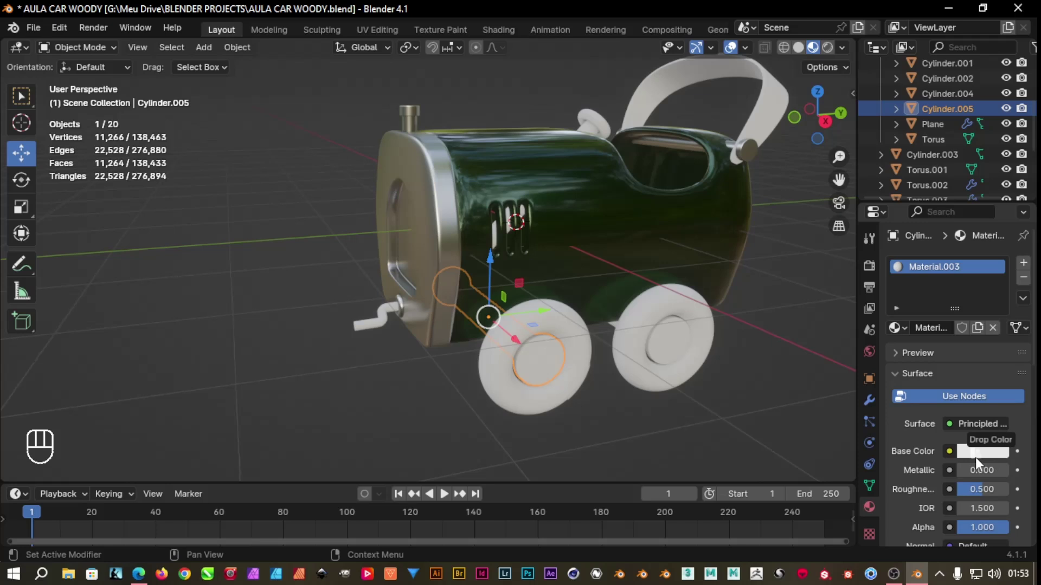
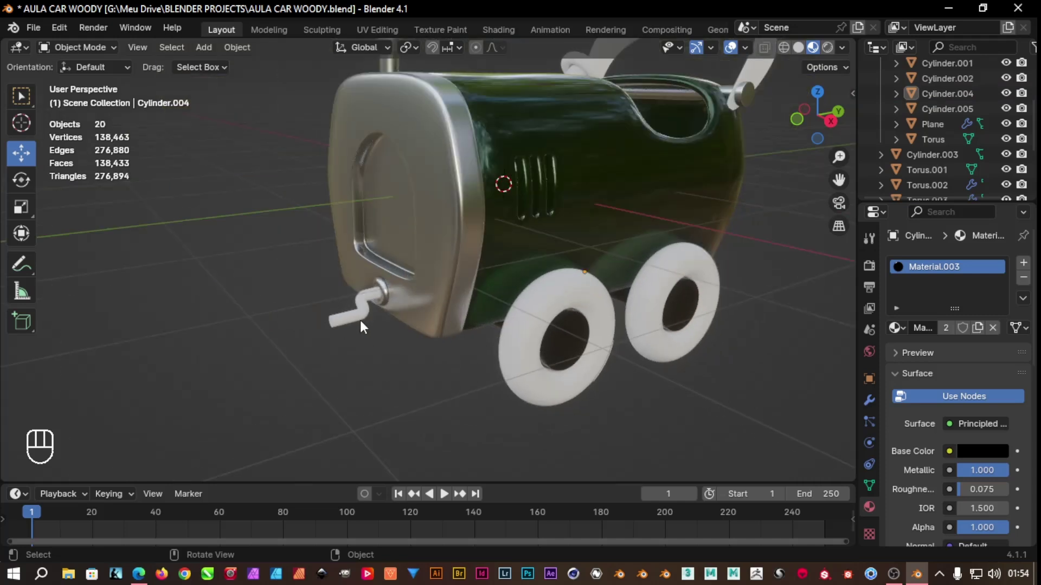
{"action": "left_click_drag", "start_coordinate": [908, 338], "coordinate": [750, 405]}
{"action": "left_click_drag", "start_coordinate": [371, 374], "coordinate": [330, 373]}
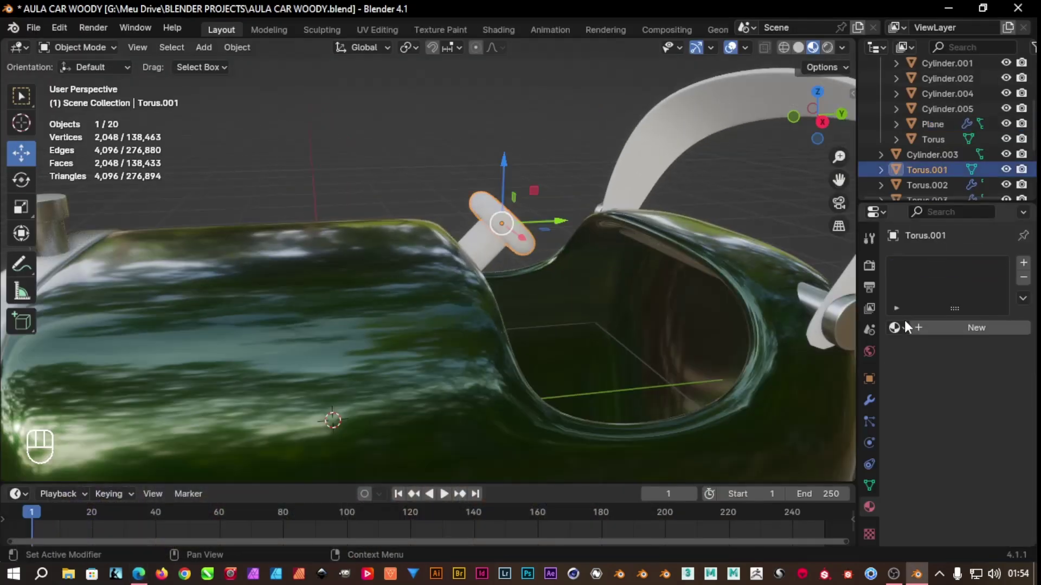
Create a dark red Material.004 at Roughness 0.35 on knob Torus.001, then select shaft Cylinder.003
{"action": "left_click", "coordinate": [957, 339]}
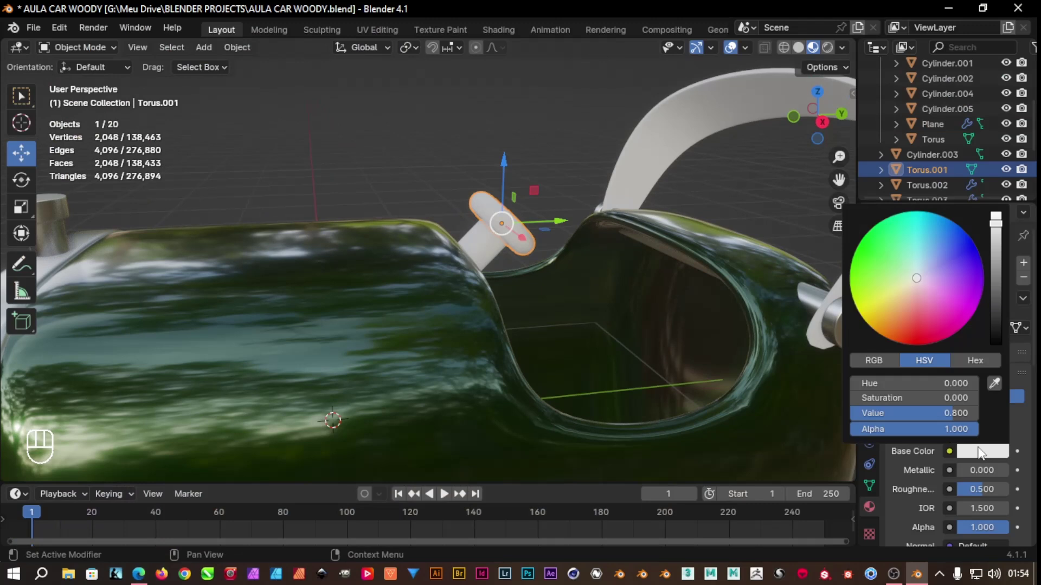
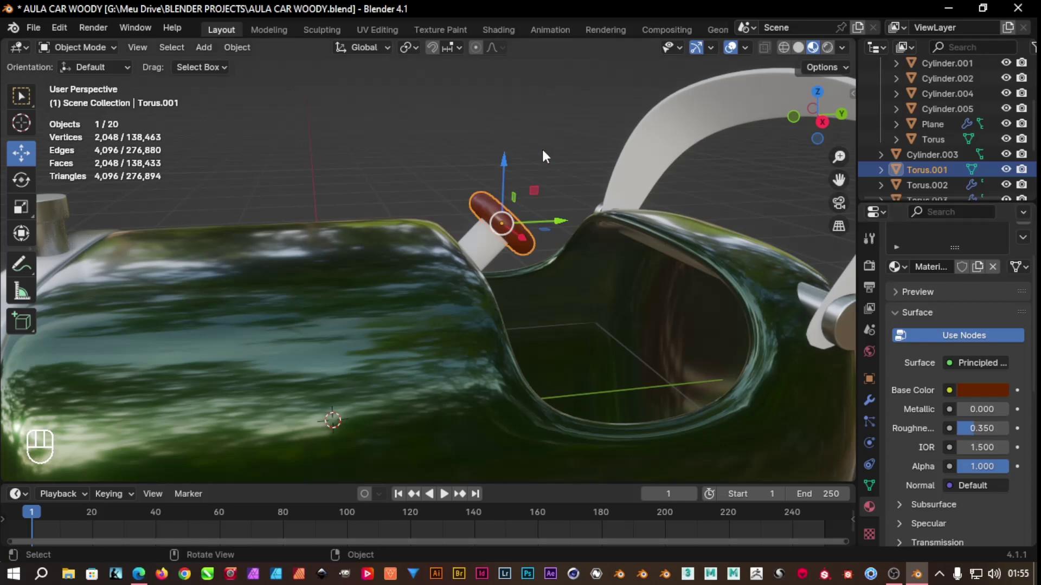
{"action": "left_click", "coordinate": [547, 156]}
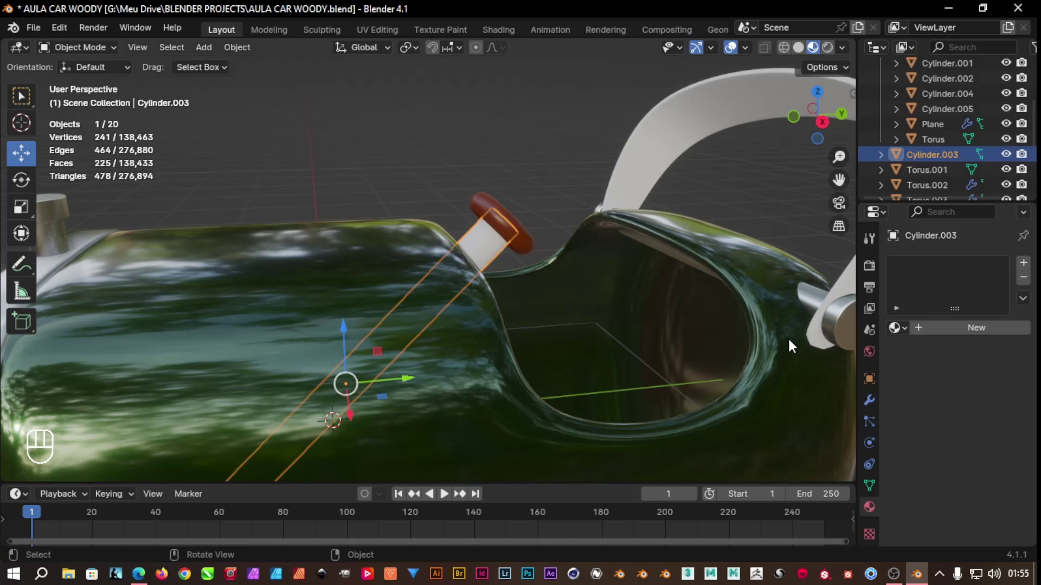
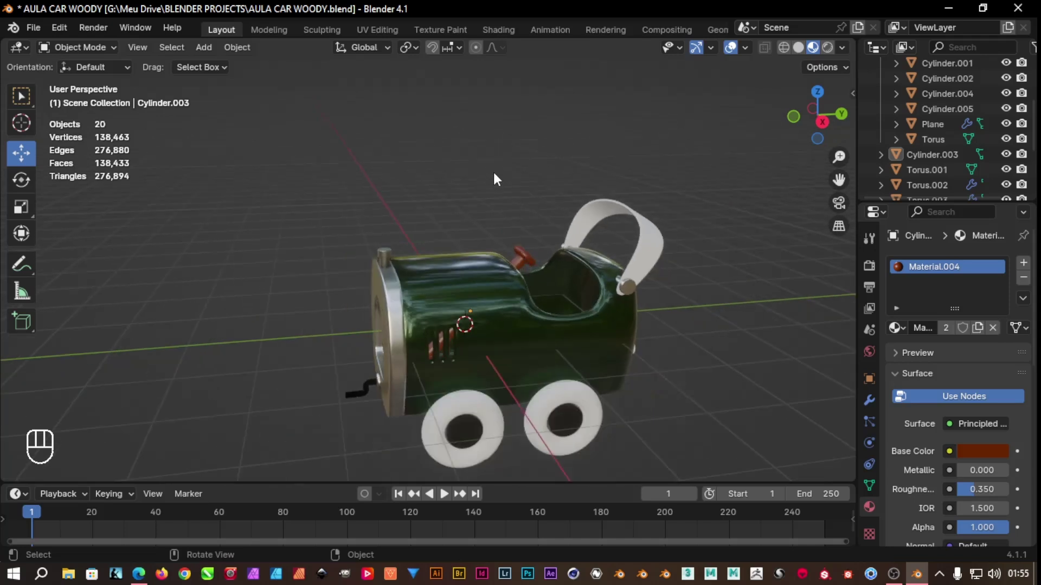
Select the arched handle Cube.002 and review its Subdivision Surface modifier settings
{"action": "left_click_drag", "start_coordinate": [506, 195], "coordinate": [453, 169]}
{"action": "left_click", "coordinate": [669, 391]}
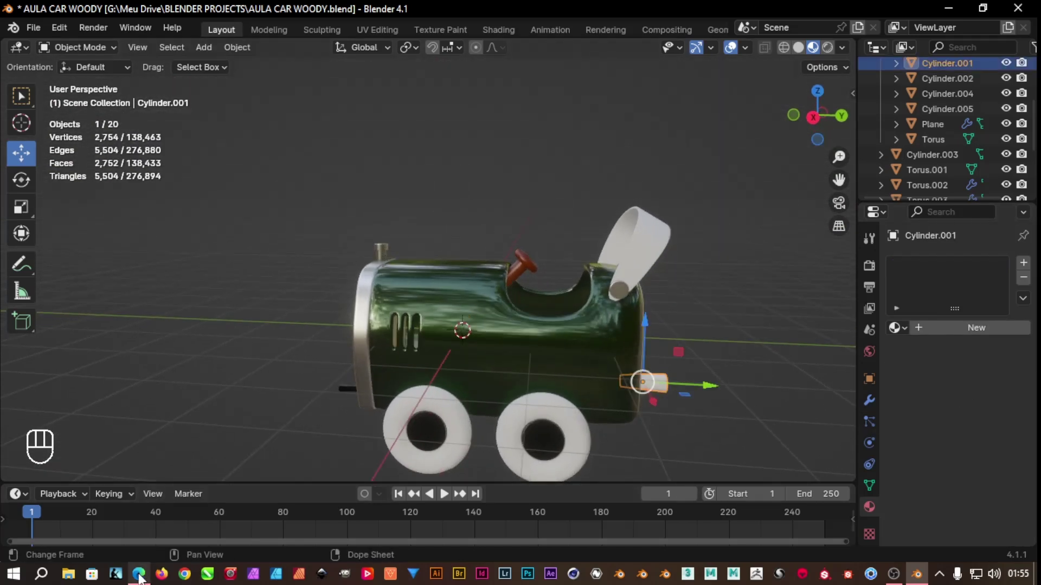
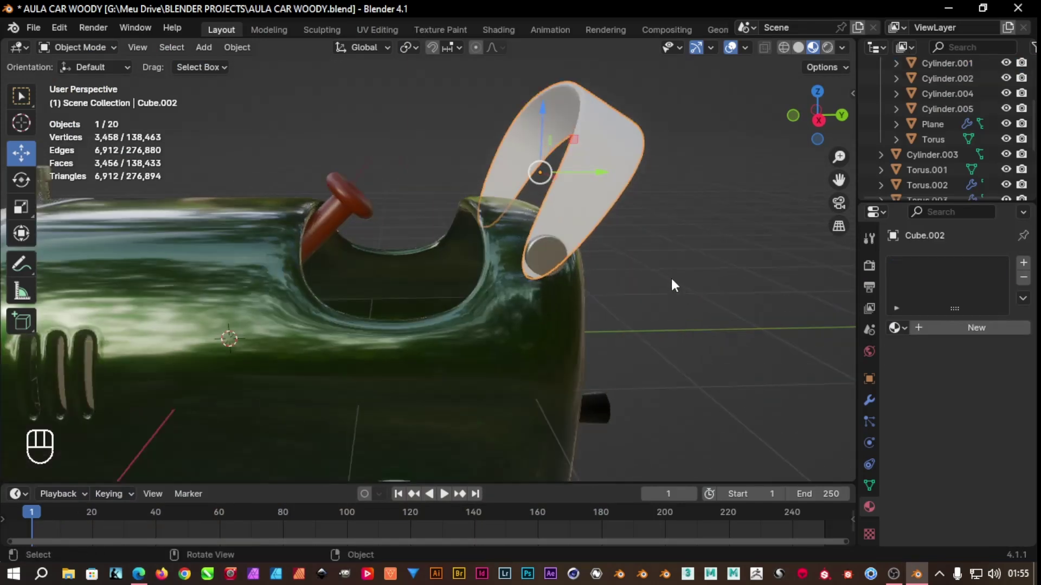
{"action": "left_click_drag", "start_coordinate": [635, 269], "coordinate": [703, 290]}
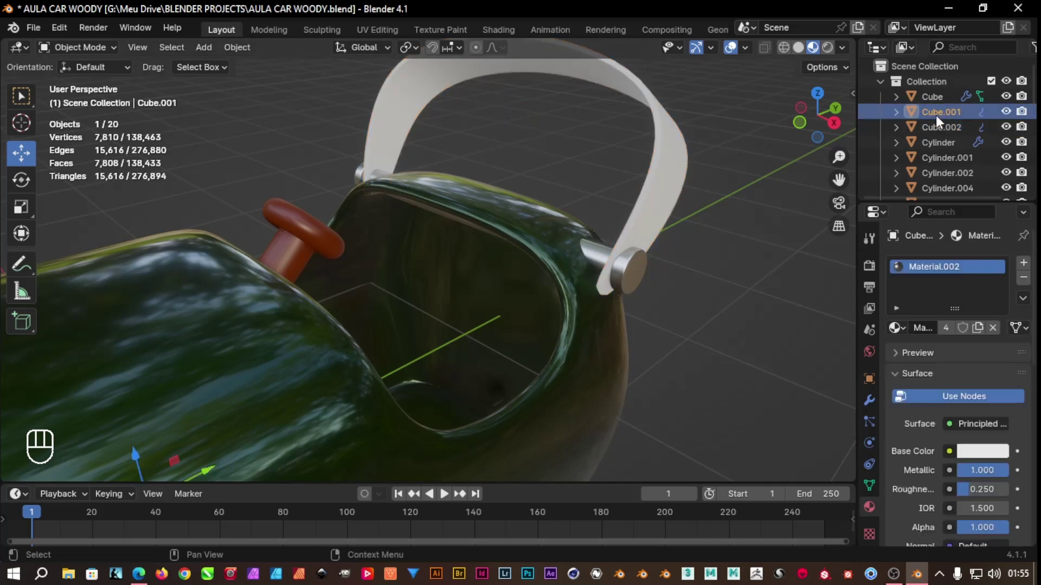
{"action": "left_click", "coordinate": [940, 137]}
{"action": "left_click", "coordinate": [985, 132]}
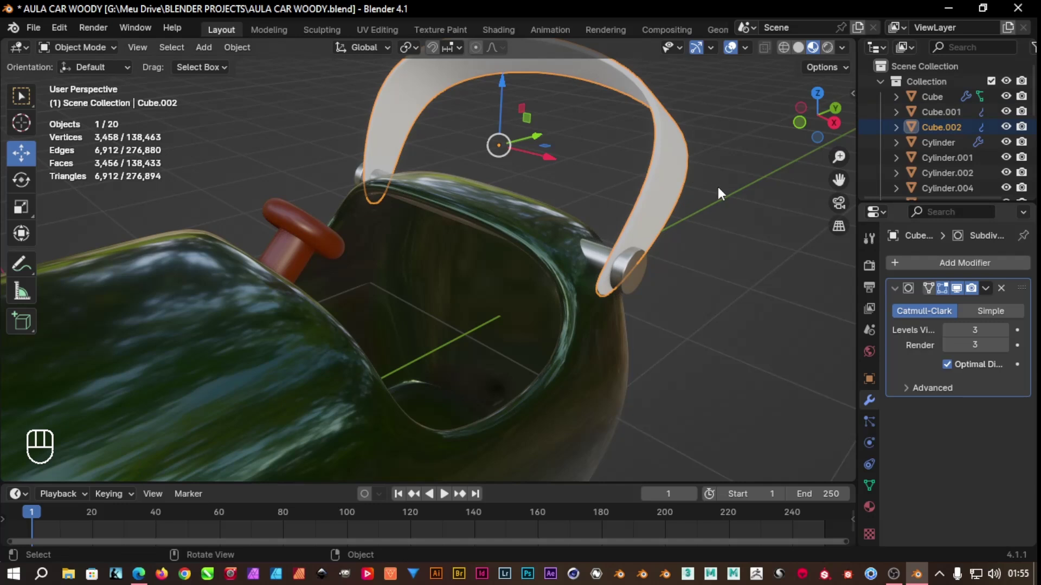
Give the handle the shared dark red-brown Material.004
{"action": "key", "text": "Tab"}
{"action": "key", "text": "Tab"}
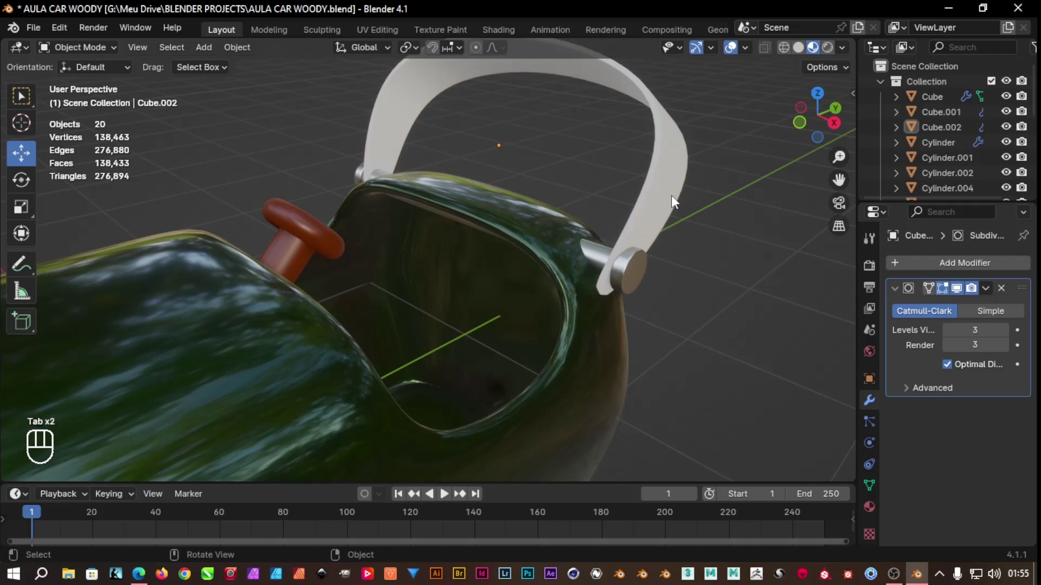
{"action": "key", "text": "Tab"}
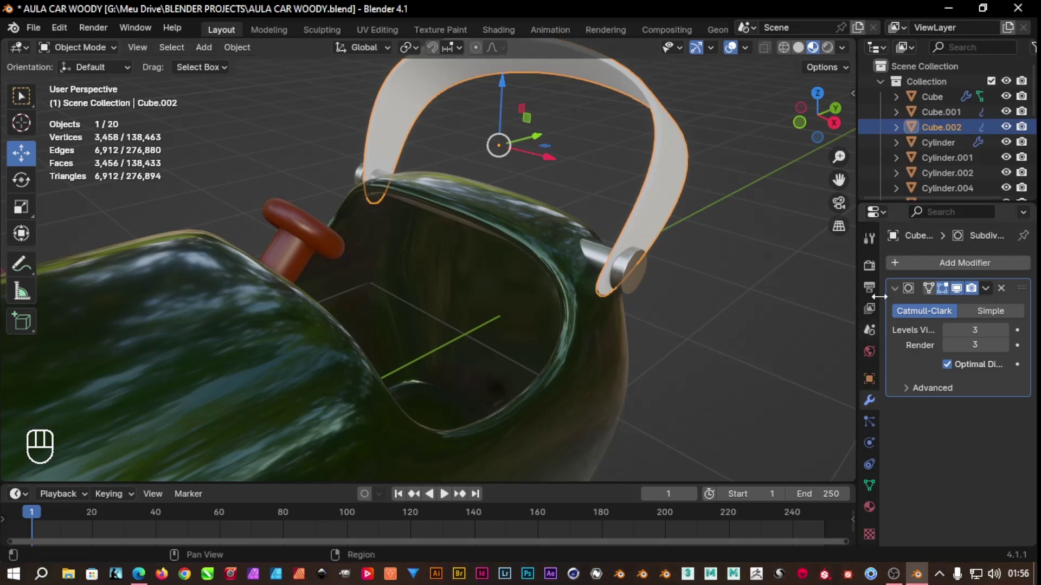
{"action": "left_click", "coordinate": [877, 516]}
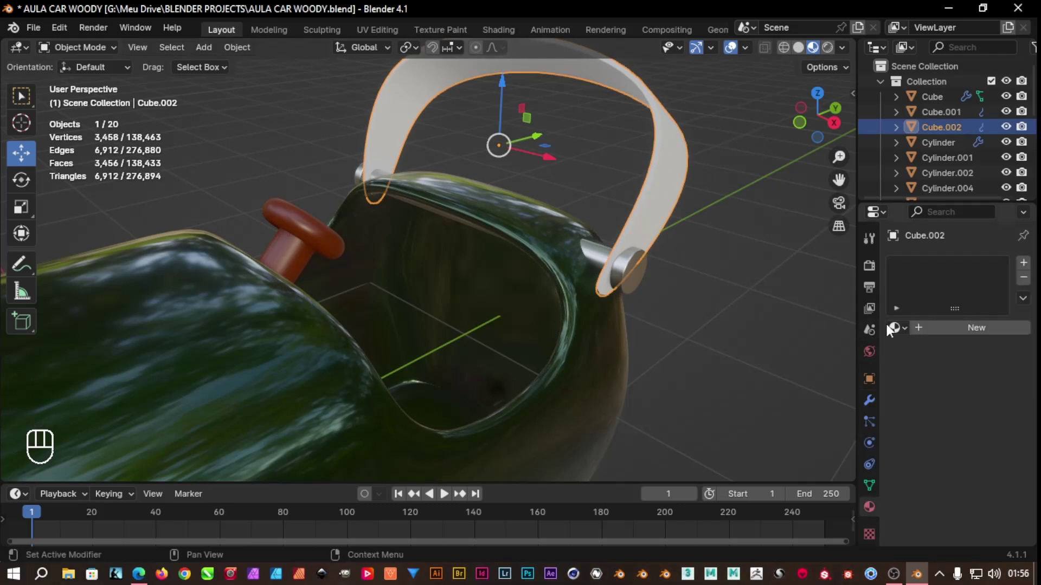
{"action": "left_click_drag", "start_coordinate": [906, 329], "coordinate": [800, 421]}
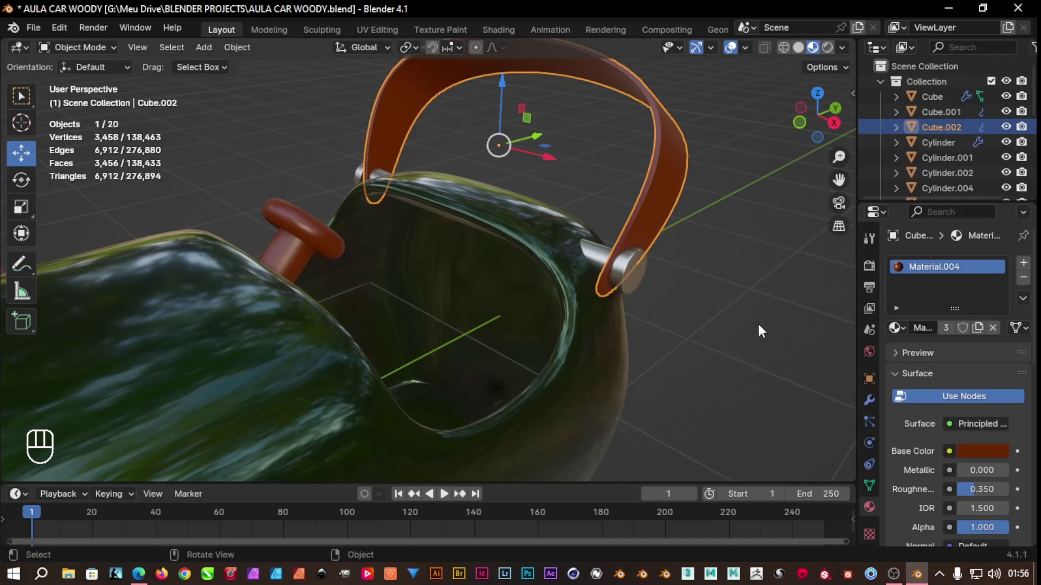
{"action": "left_click_drag", "start_coordinate": [727, 292], "coordinate": [611, 286]}
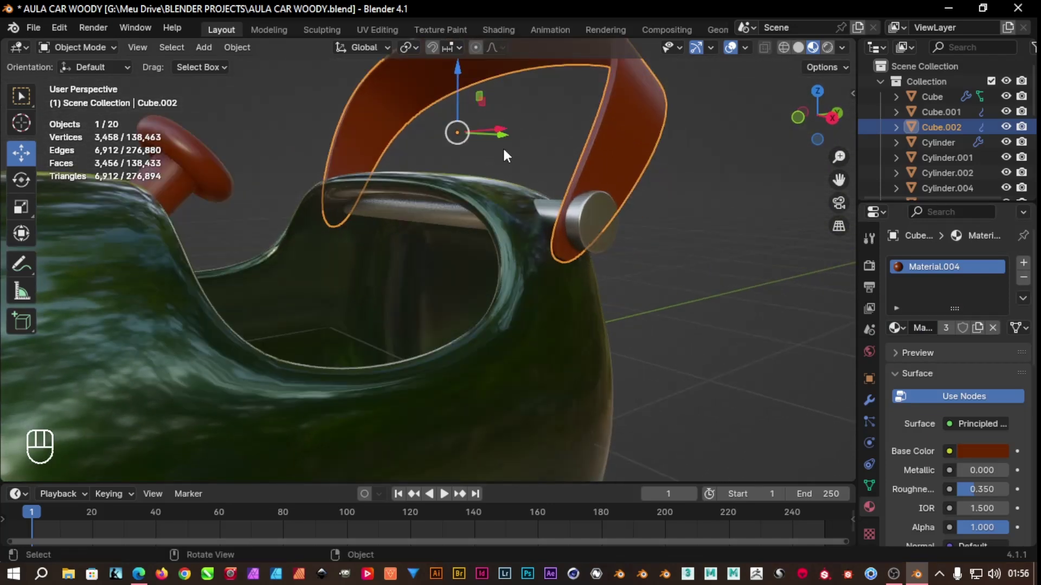
Enter mesh editing on the handle and remove its Subdivision Surface modifier
{"action": "key", "text": "Tab"}
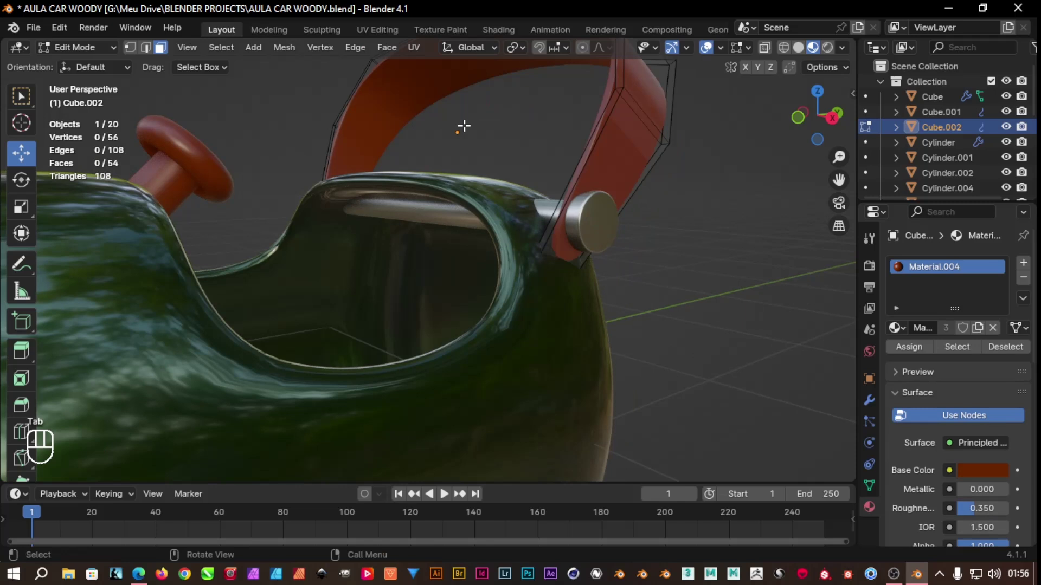
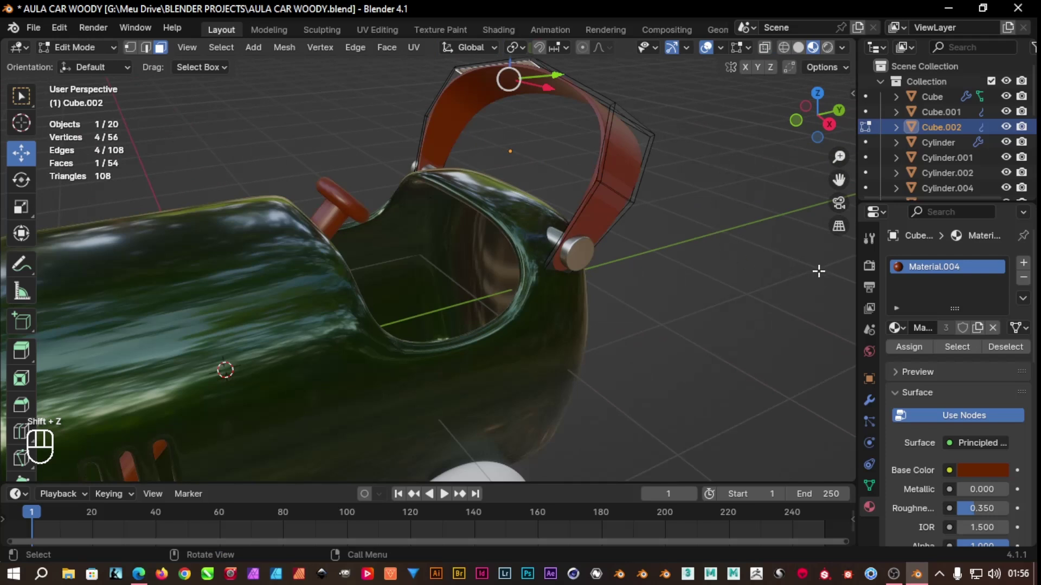
{"action": "left_click", "coordinate": [986, 135]}
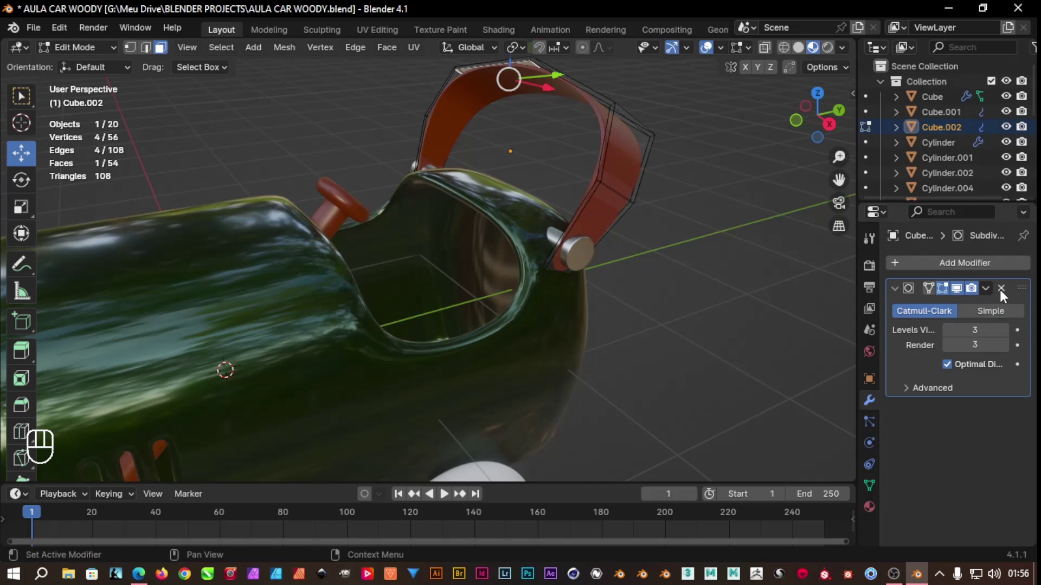
{"action": "left_click", "coordinate": [1004, 297]}
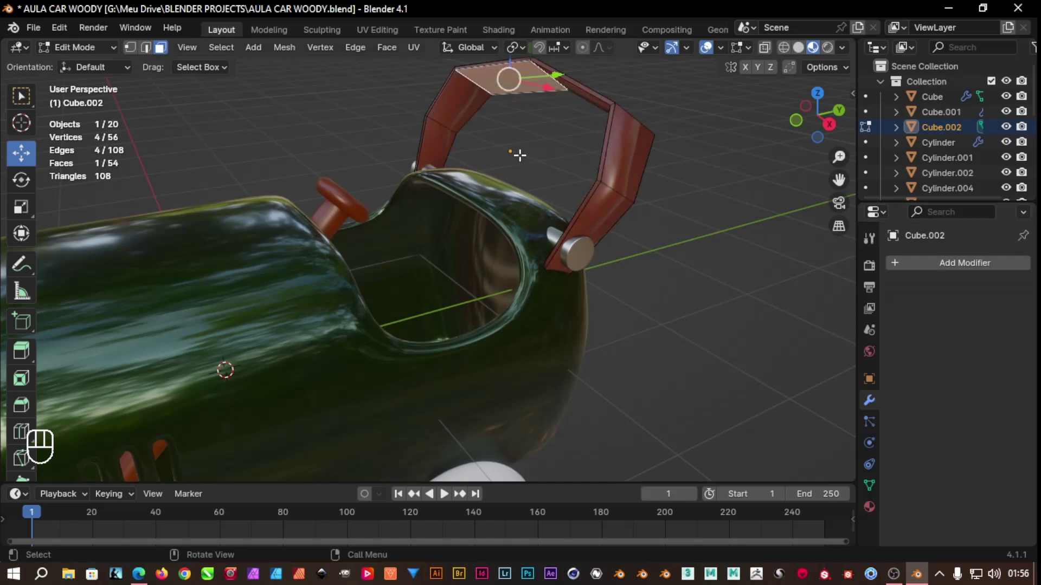
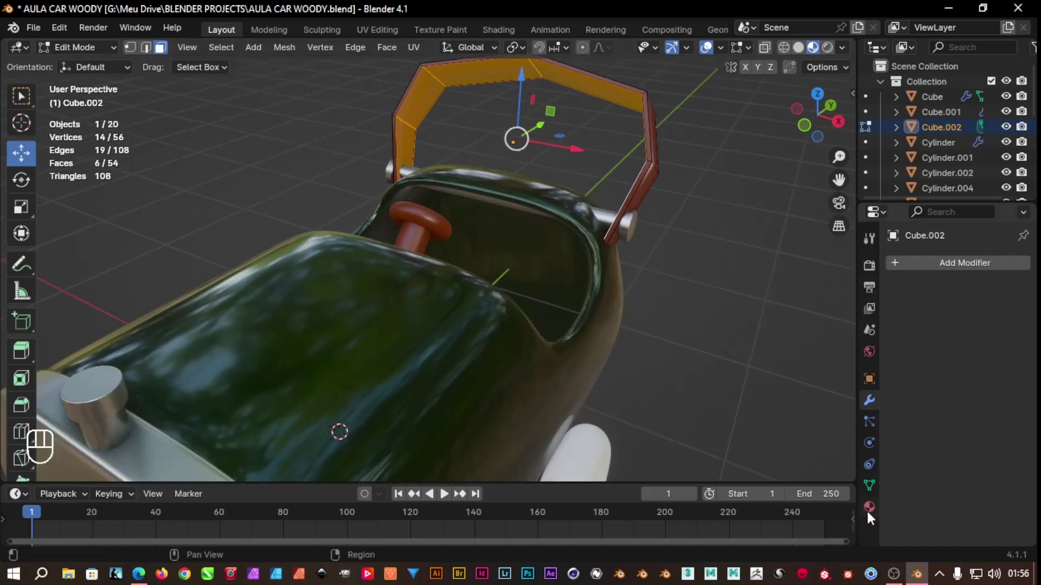
Add a second golden-orange Material.005 at 0.35 roughness for the handle's inner faces
{"action": "left_click", "coordinate": [872, 519]}
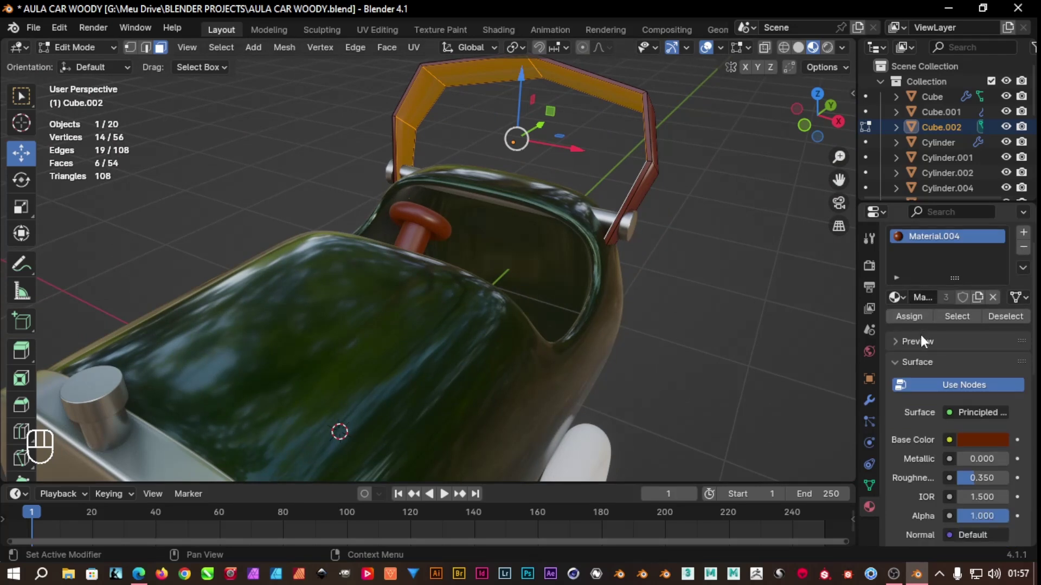
{"action": "left_click", "coordinate": [907, 306]}
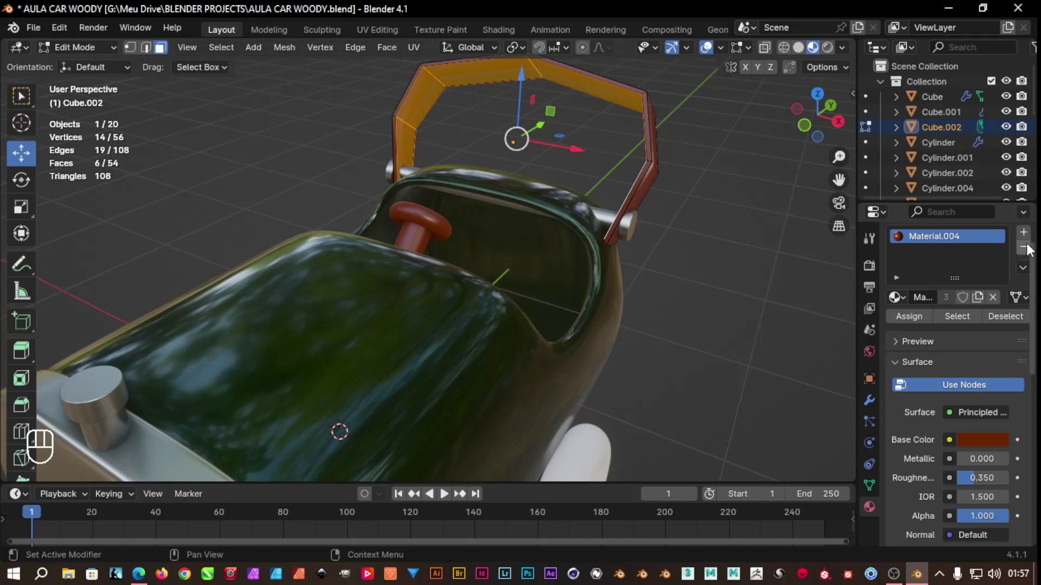
{"action": "left_click_drag", "start_coordinate": [1031, 250], "coordinate": [931, 302]}
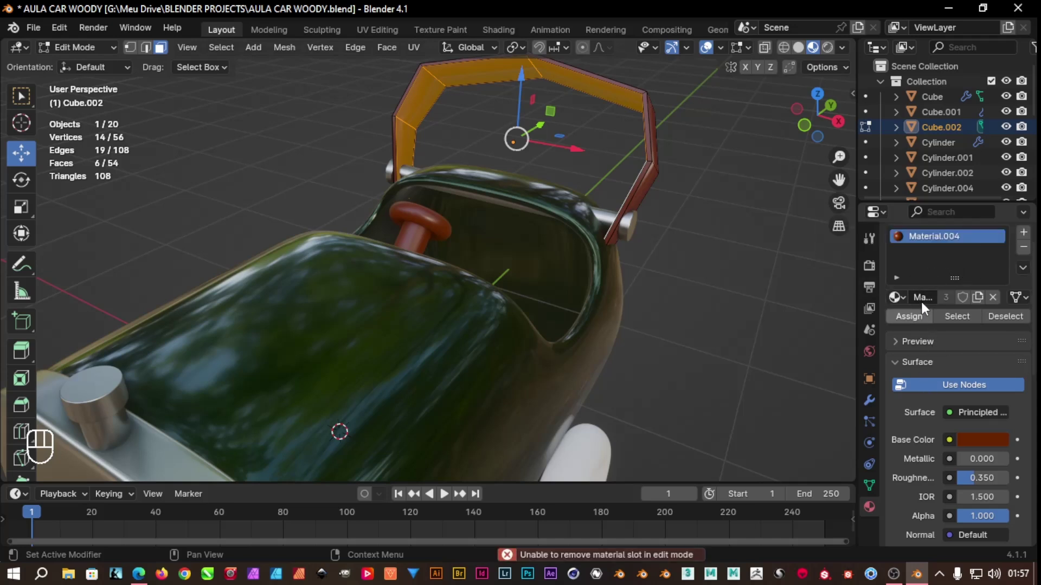
{"action": "left_click", "coordinate": [1023, 240]}
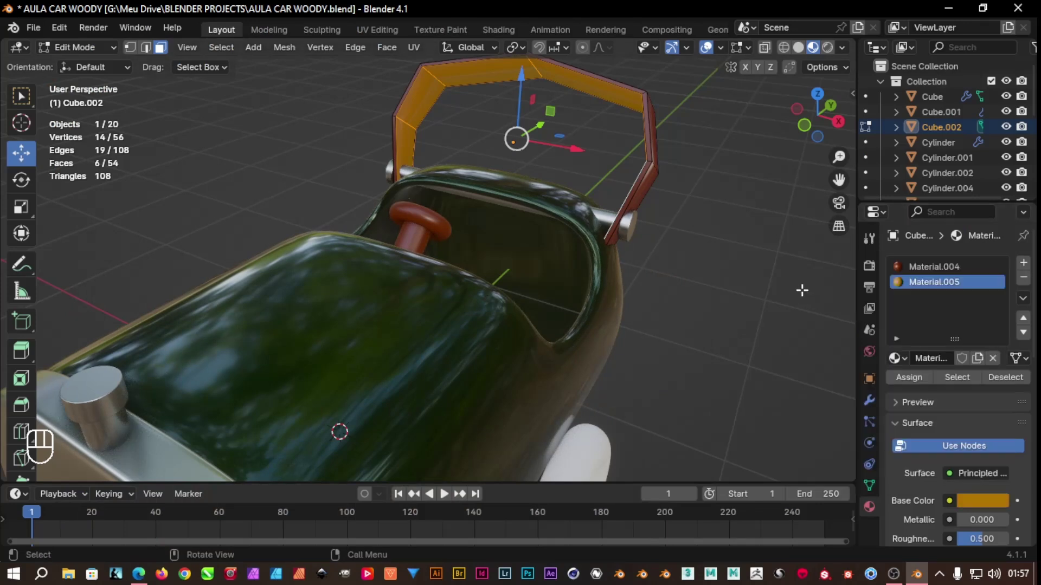
{"action": "left_click_drag", "start_coordinate": [992, 457], "coordinate": [992, 456]}
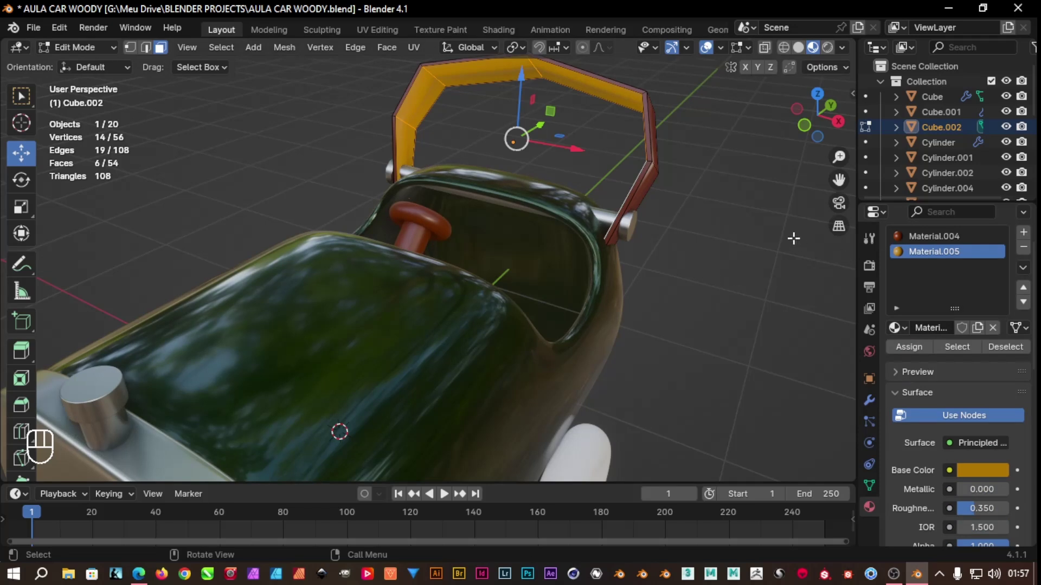
Back in Object Mode, re-add level-3 subdivision smoothing to the two-tone handle
{"action": "key", "text": "Tab"}
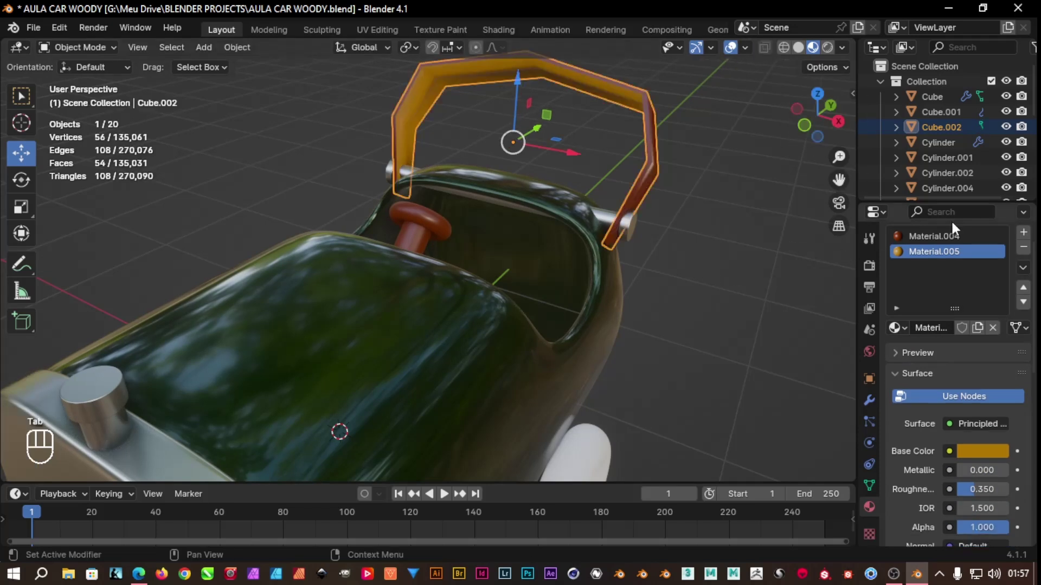
{"action": "left_click", "coordinate": [942, 132]}
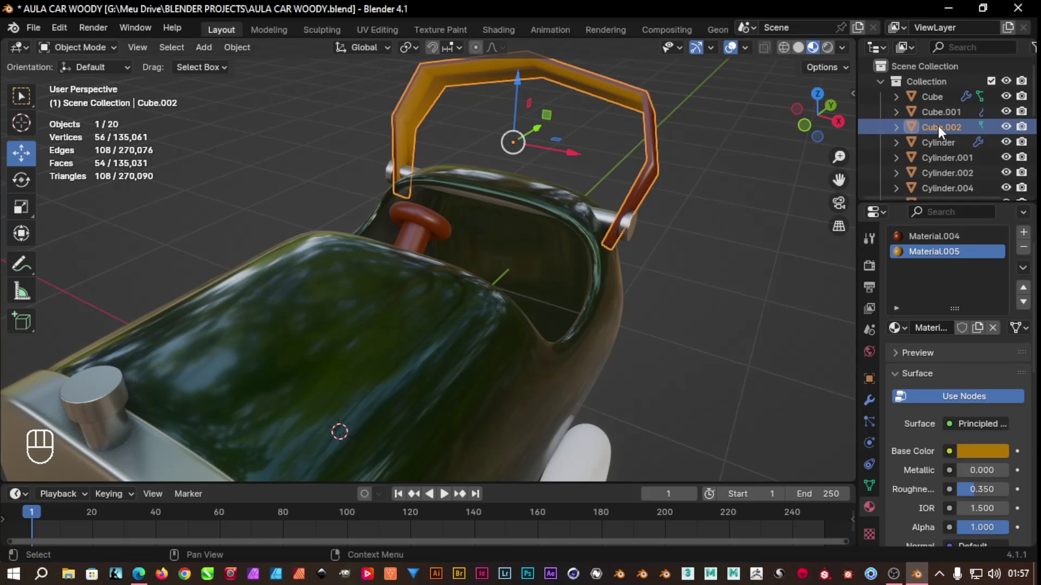
{"action": "key", "text": "ctrl+3"}
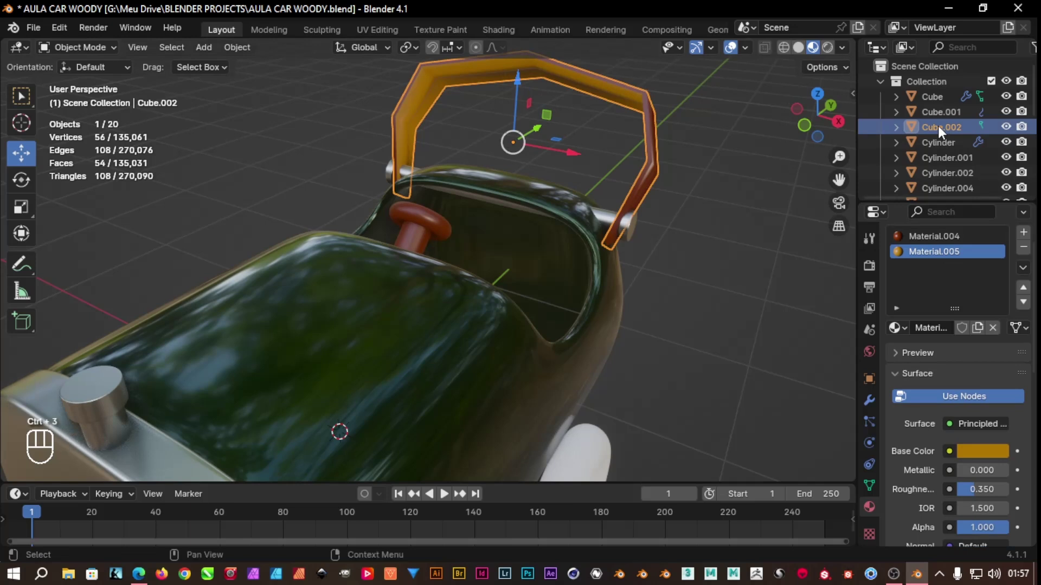
{"action": "left_click_drag", "start_coordinate": [709, 144], "coordinate": [699, 133]}
{"action": "left_click", "coordinate": [875, 406]}
{"action": "left_click_drag", "start_coordinate": [740, 220], "coordinate": [730, 201]}
{"action": "left_click", "coordinate": [639, 135]}
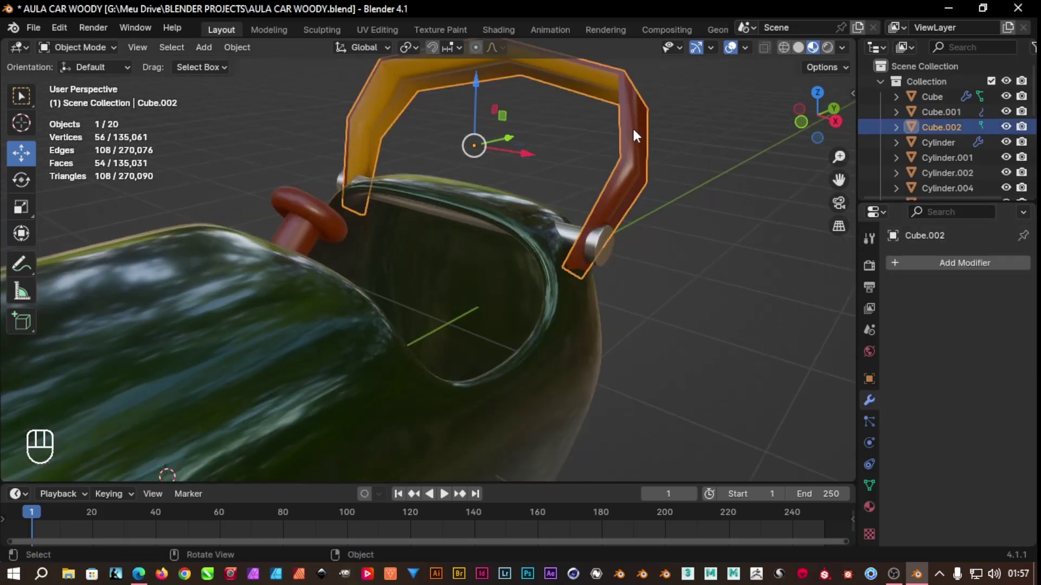
{"action": "key", "text": "ctrl+3"}
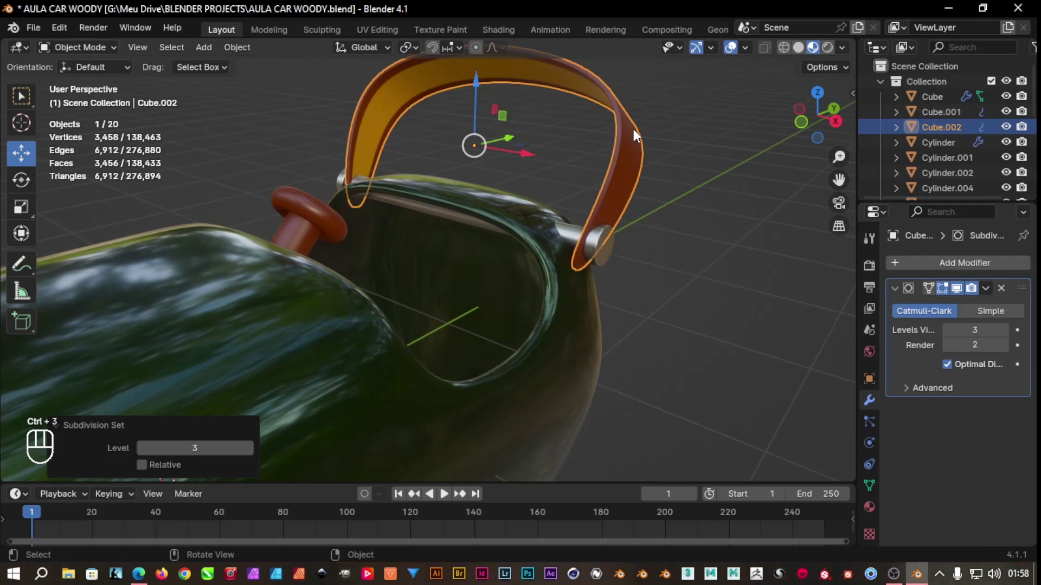
Orbit and move in close to the handle's lower end
{"action": "left_click_drag", "start_coordinate": [685, 225], "coordinate": [615, 202]}
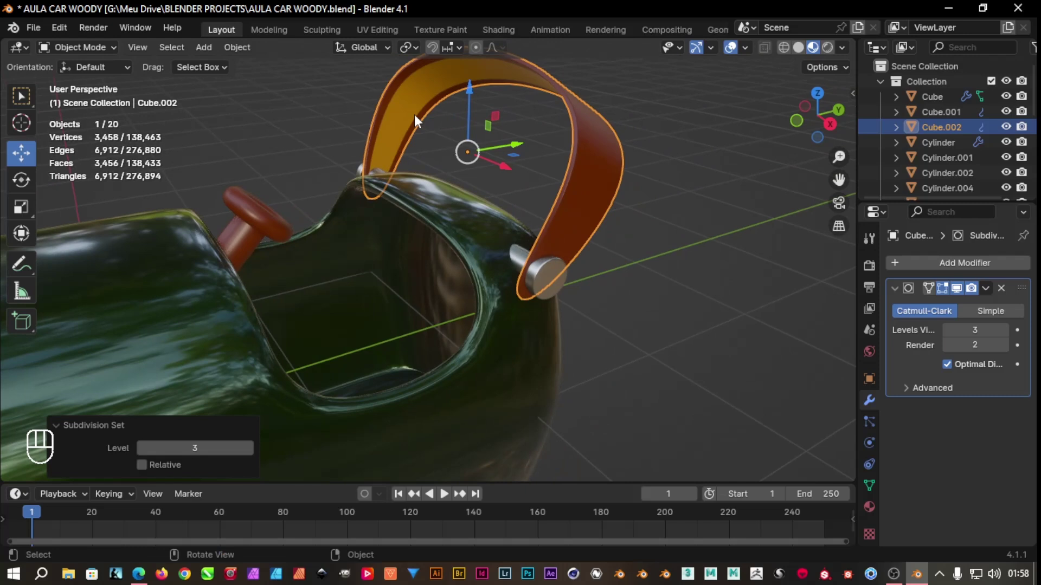
{"action": "left_click_drag", "start_coordinate": [521, 235], "coordinate": [479, 249]}
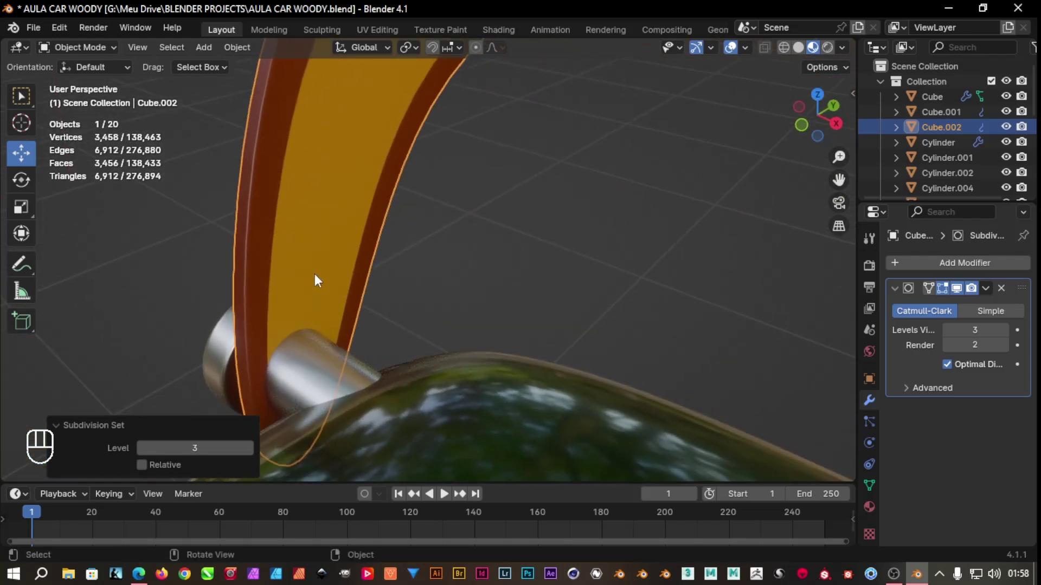
{"action": "key", "text": "ctrl+r"}
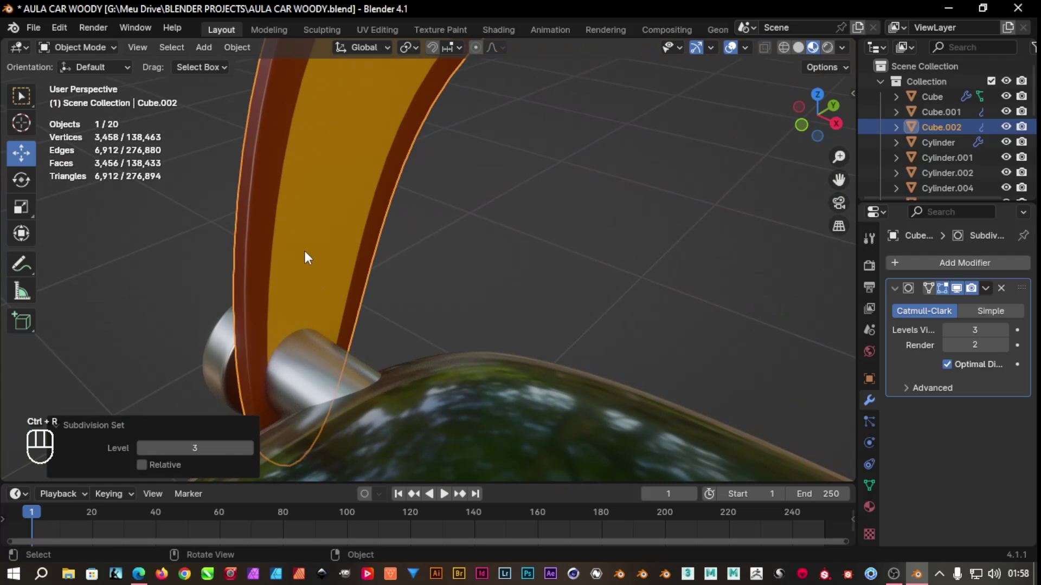
Cut a new edge loop along the handle's rim after a few retries, then bevel it
{"action": "key", "text": "Tab"}
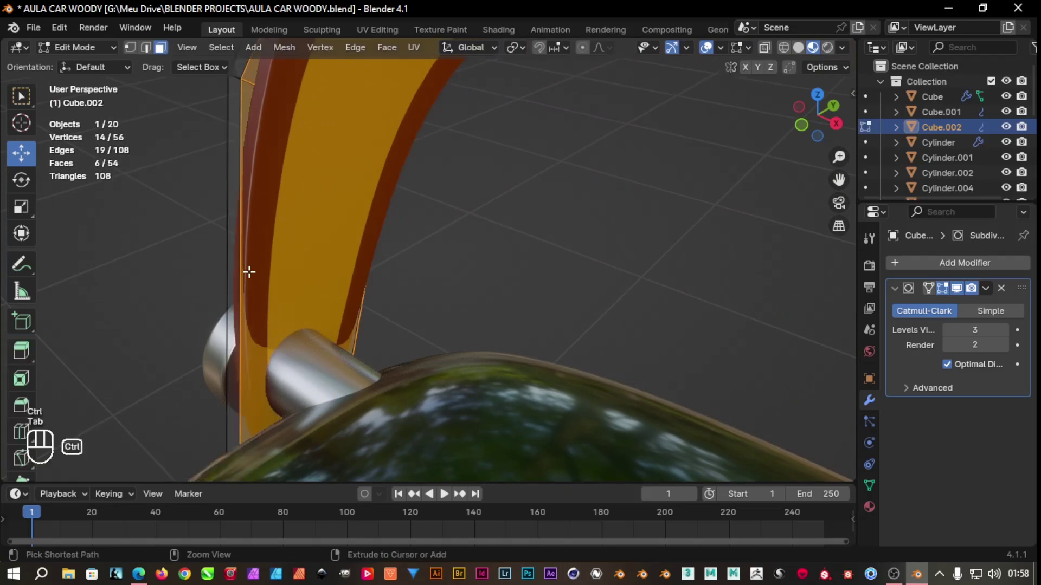
{"action": "key", "text": "ctrl+r"}
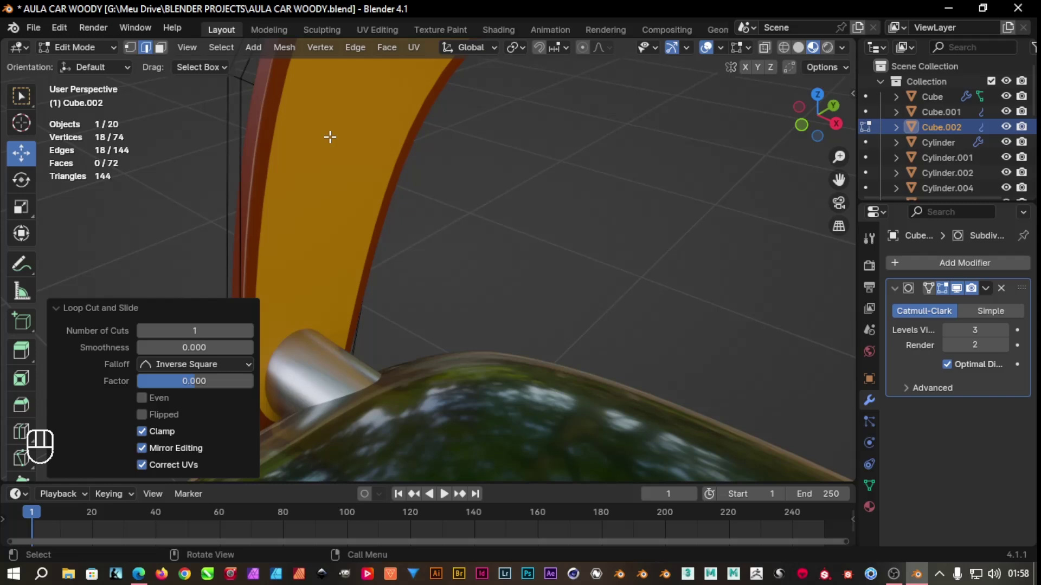
{"action": "key", "text": "ctrl+z"}
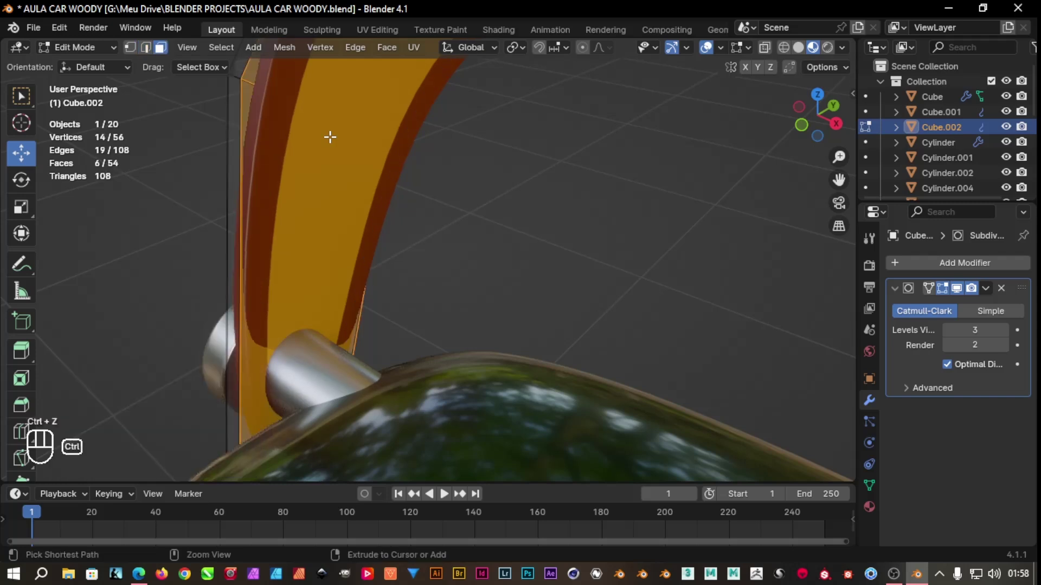
{"action": "key", "text": "ctrl+r"}
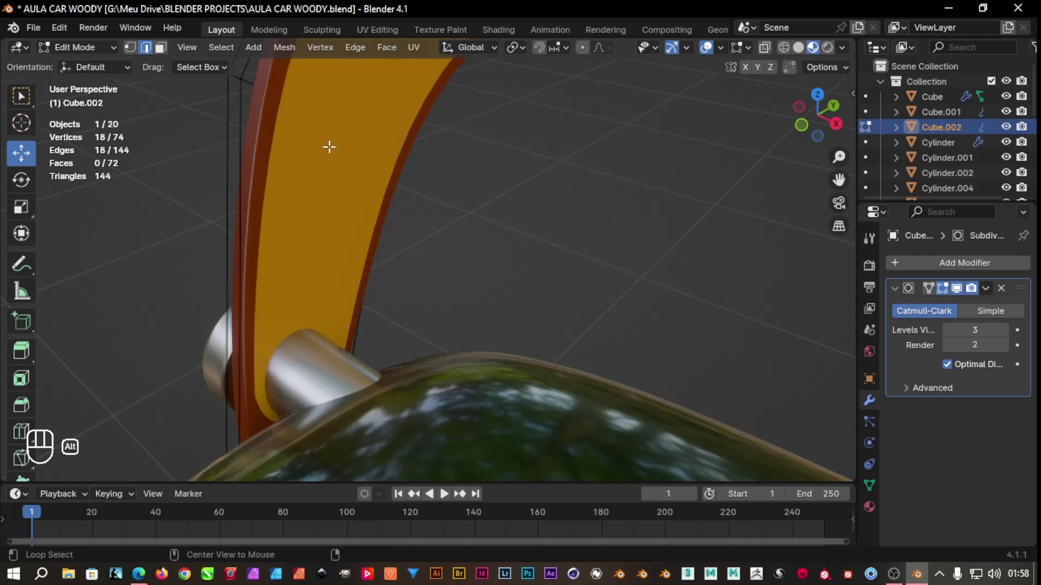
{"action": "key", "text": "ctrl+z"}
{"action": "key", "text": "ctrl+z"}
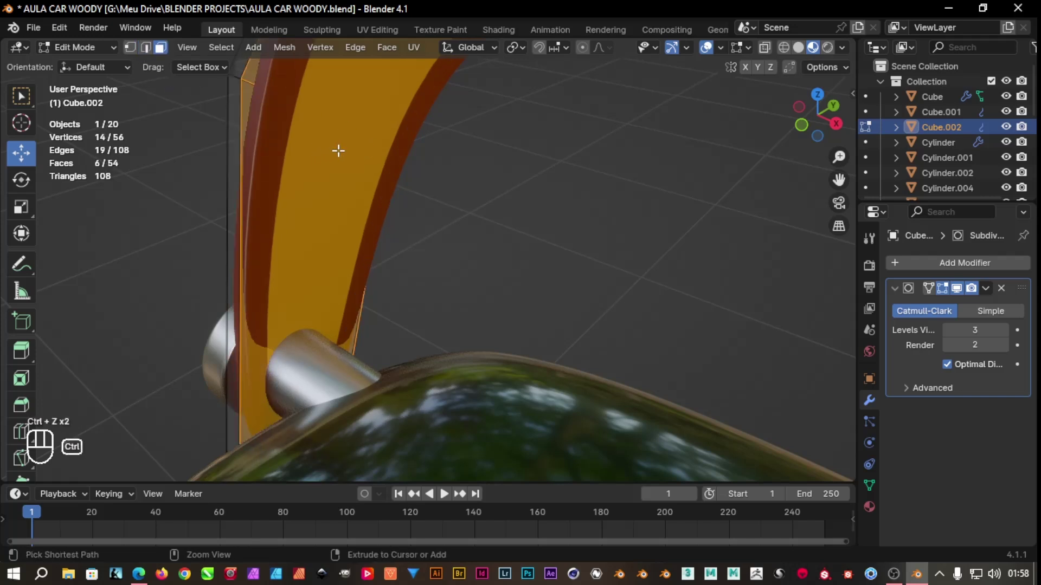
{"action": "key", "text": "ctrl+r"}
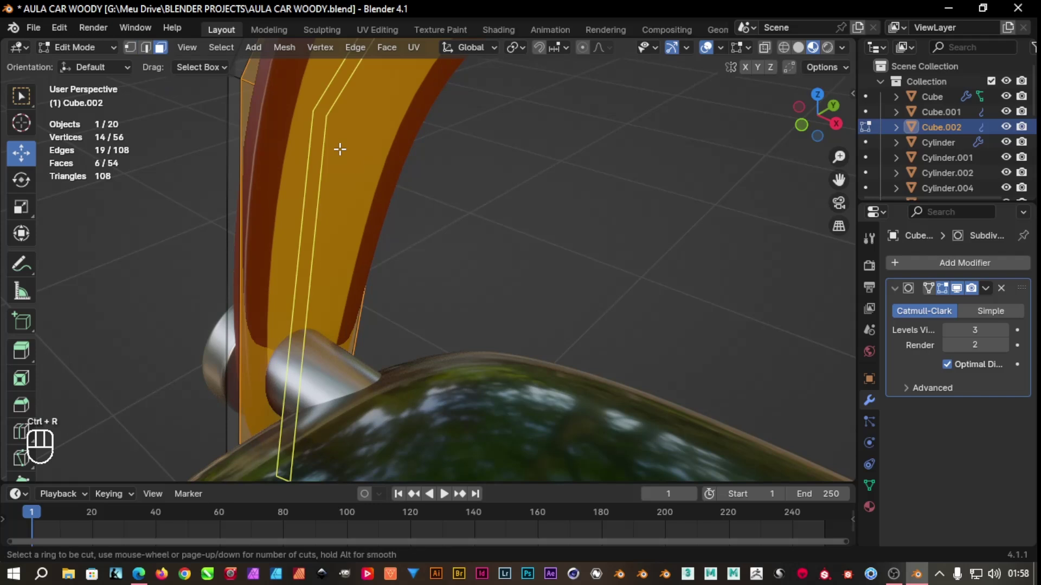
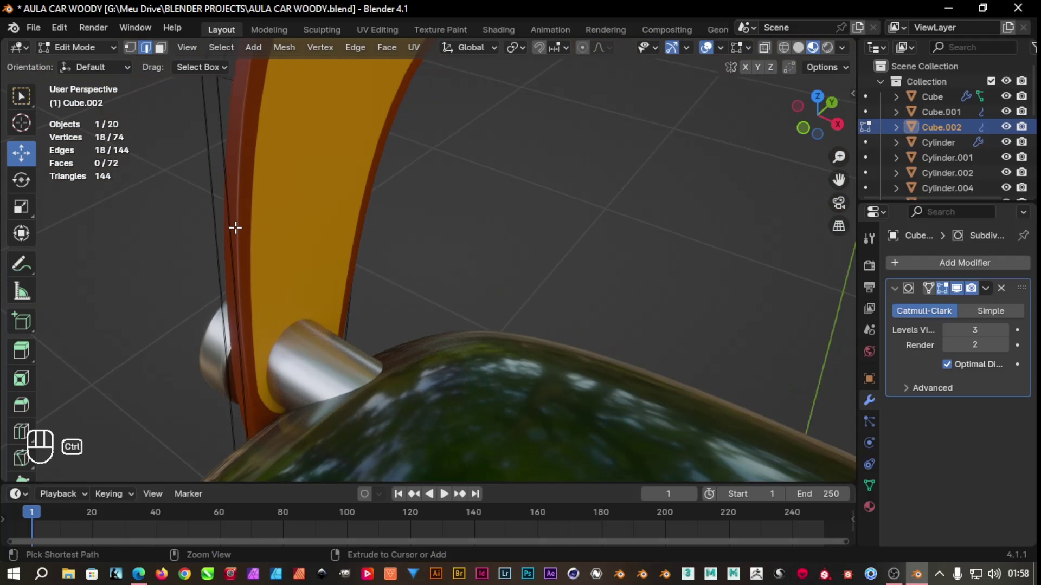
{"action": "key", "text": "ctrl+b"}
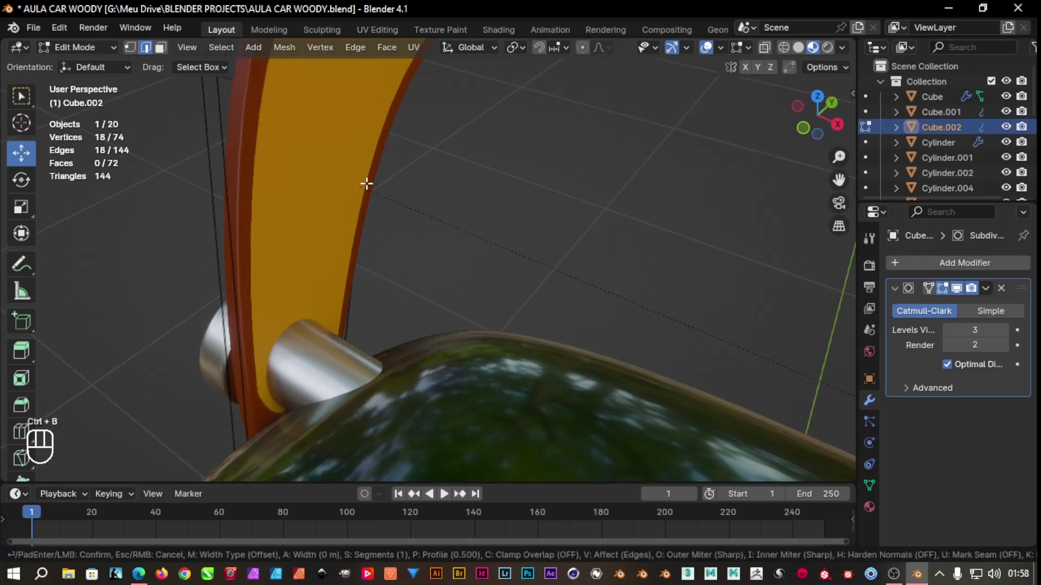
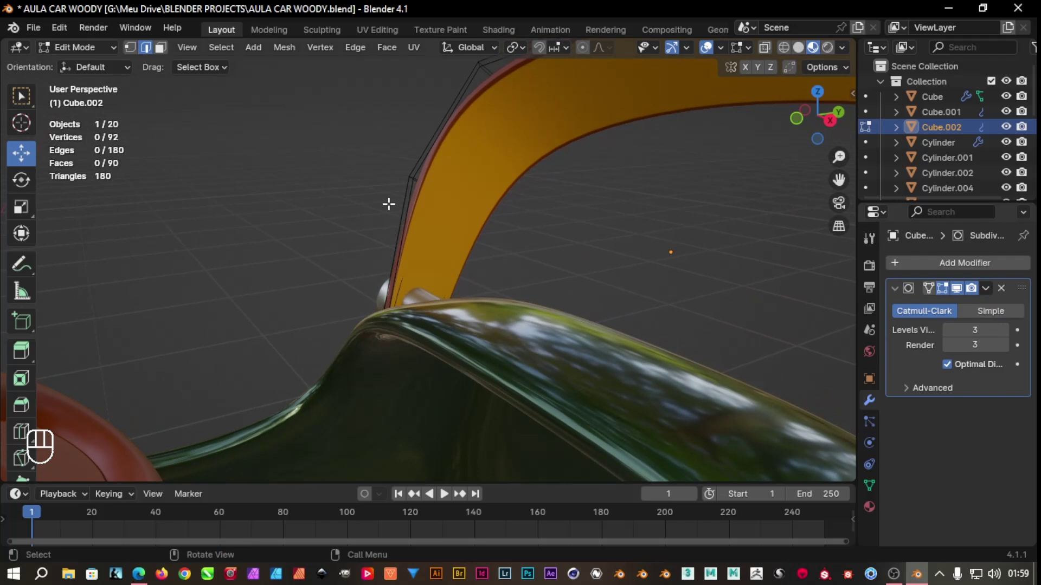
Check the smoothed handle in Object Mode, return to mesh editing and undo recent changes
{"action": "key", "text": "Tab"}
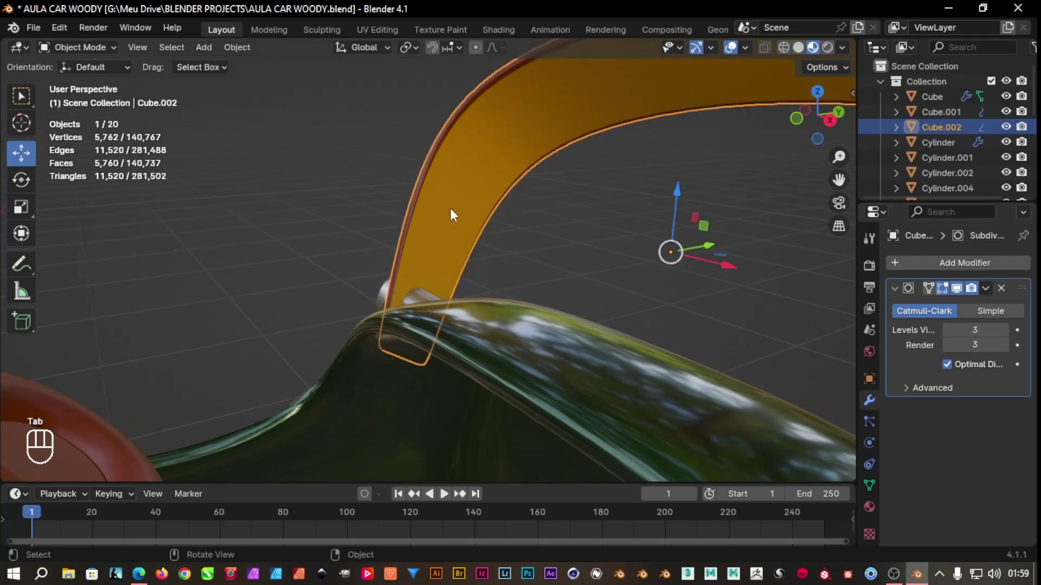
{"action": "key", "text": "Tab"}
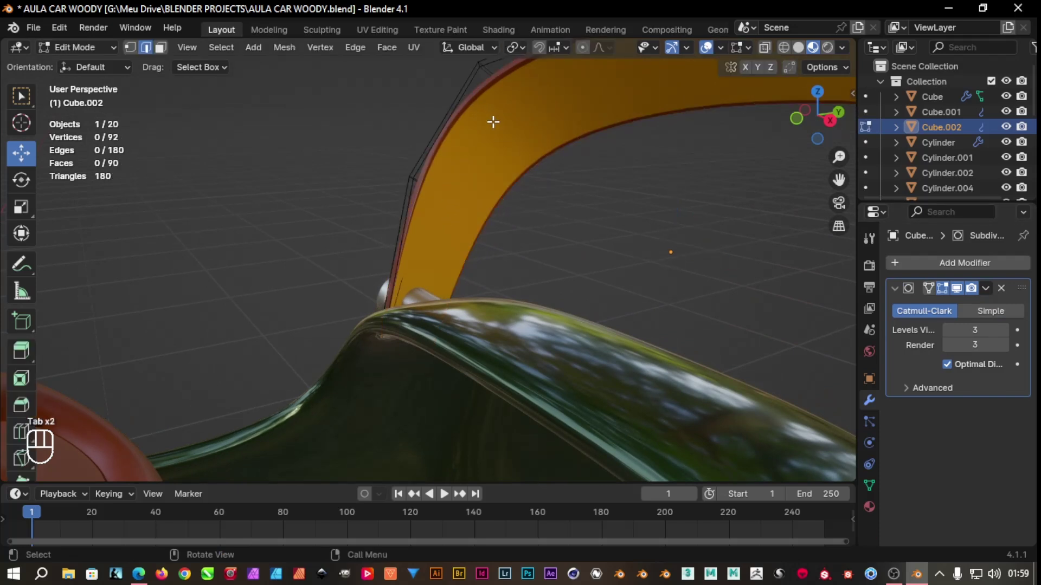
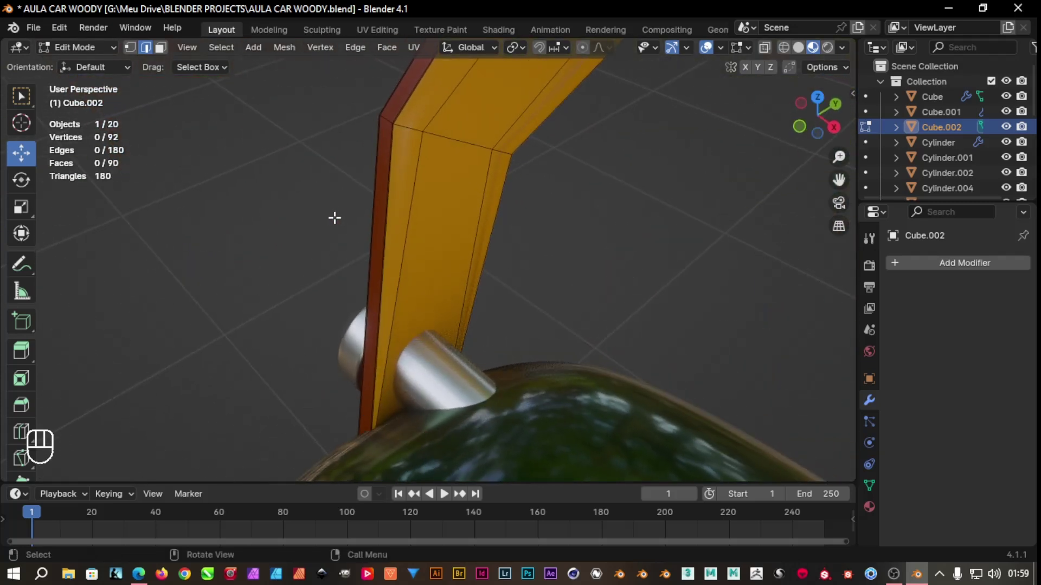
{"action": "key", "text": "ctrl+z"}
{"action": "key", "text": "ctrl+z"}
{"action": "key", "text": "ctrl+z"}
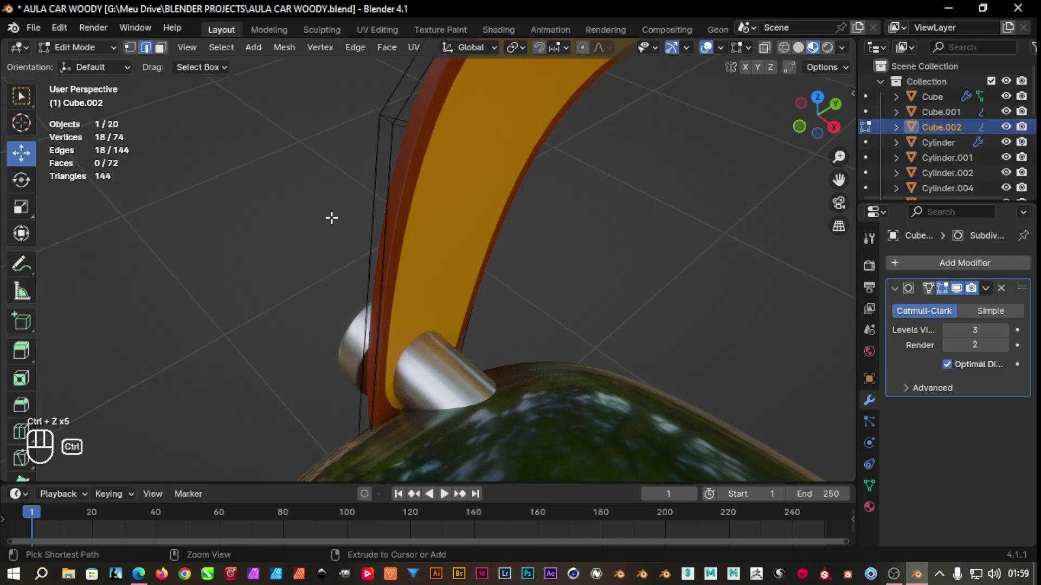
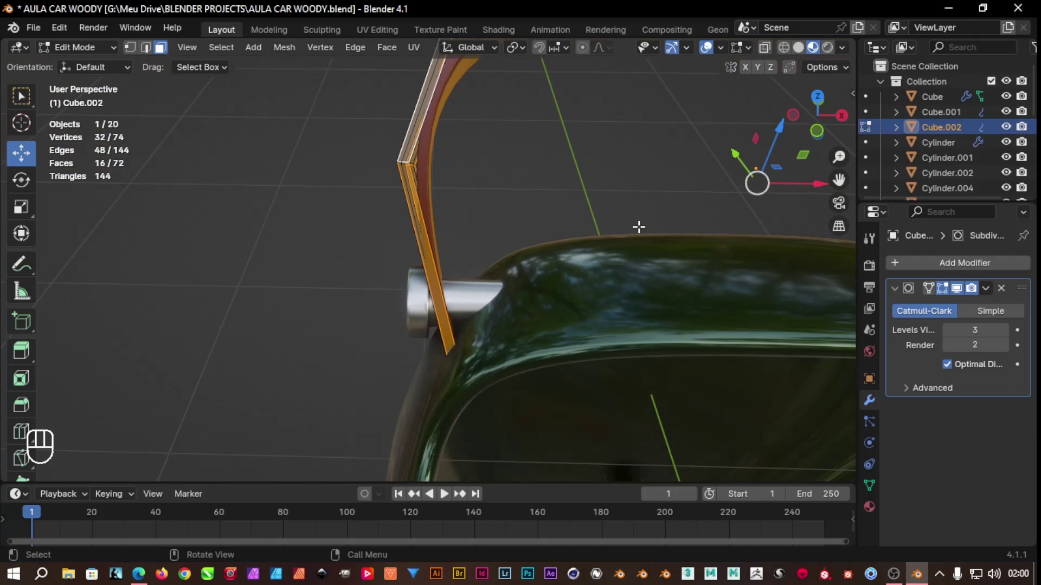
Assign orange Material.005 to the bevelled rim faces and clear the selection
{"action": "left_click", "coordinate": [878, 361]}
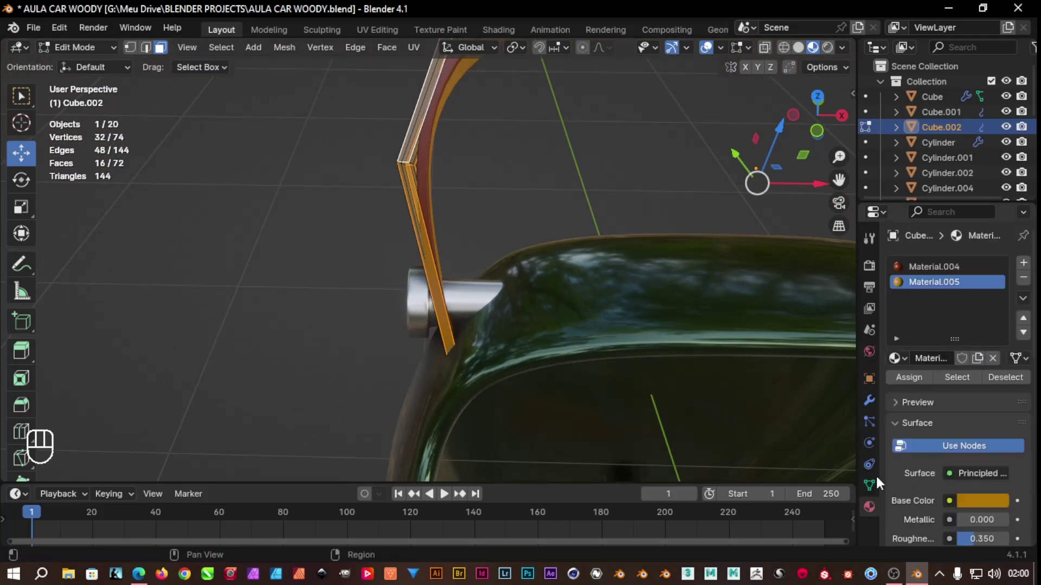
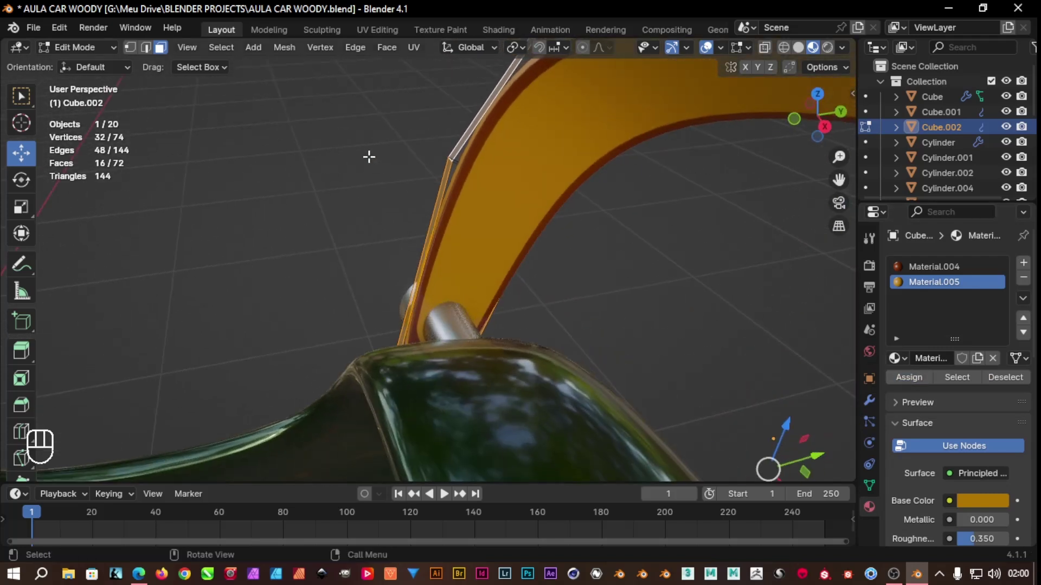
{"action": "key", "text": "ctrl+z"}
{"action": "key", "text": "ctrl+z"}
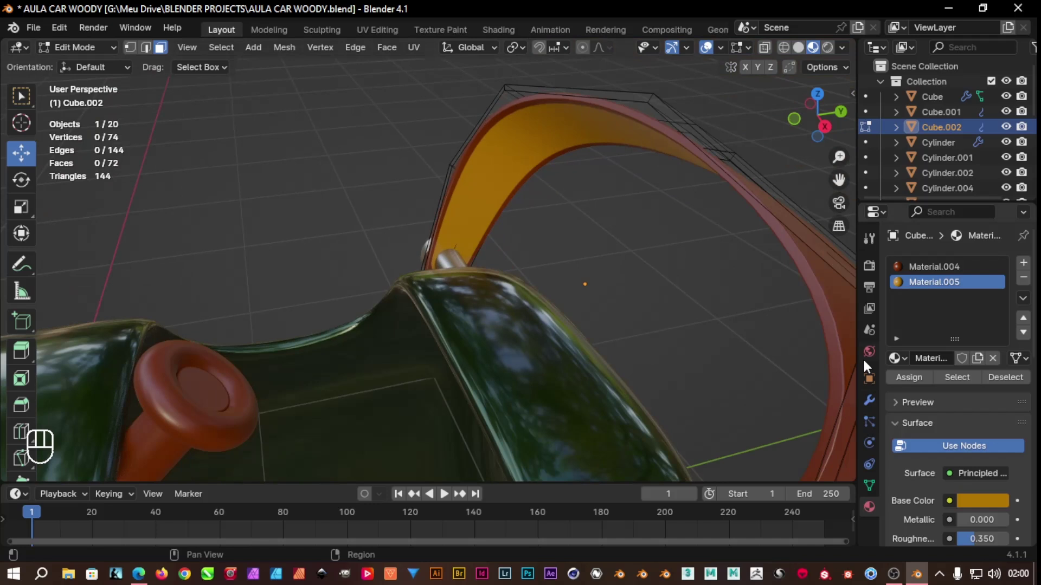
Remove the handle's subdivision smoothing and start editing its mesh
{"action": "left_click", "coordinate": [871, 412]}
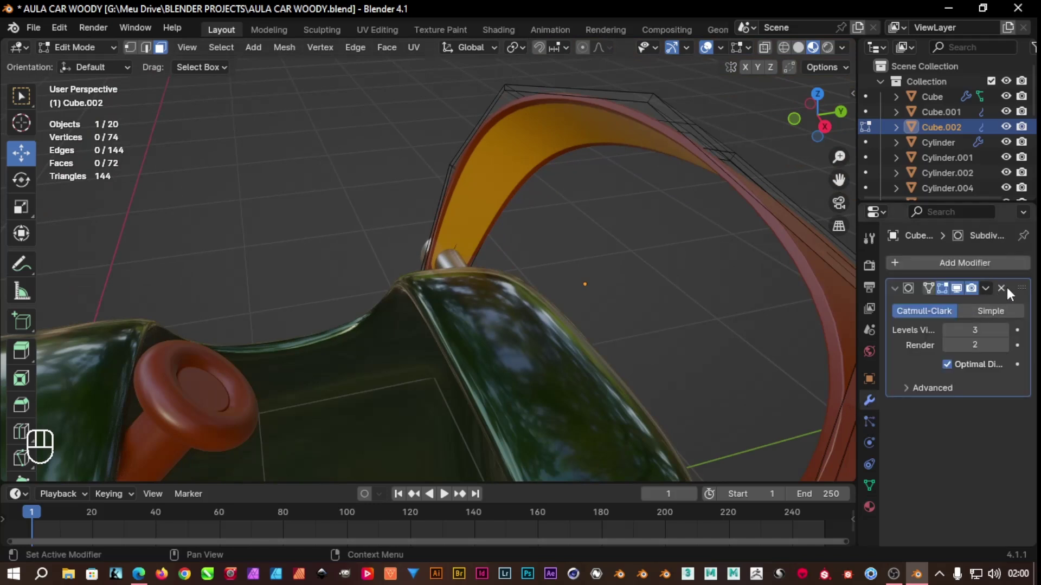
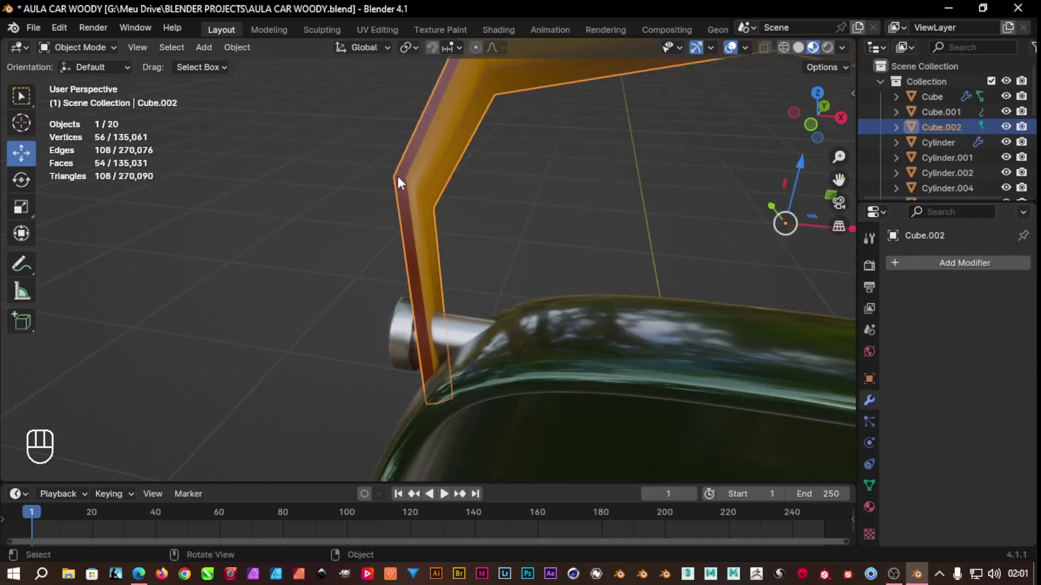
{"action": "left_click_drag", "start_coordinate": [426, 177], "coordinate": [409, 171]}
{"action": "key", "text": "Tab"}
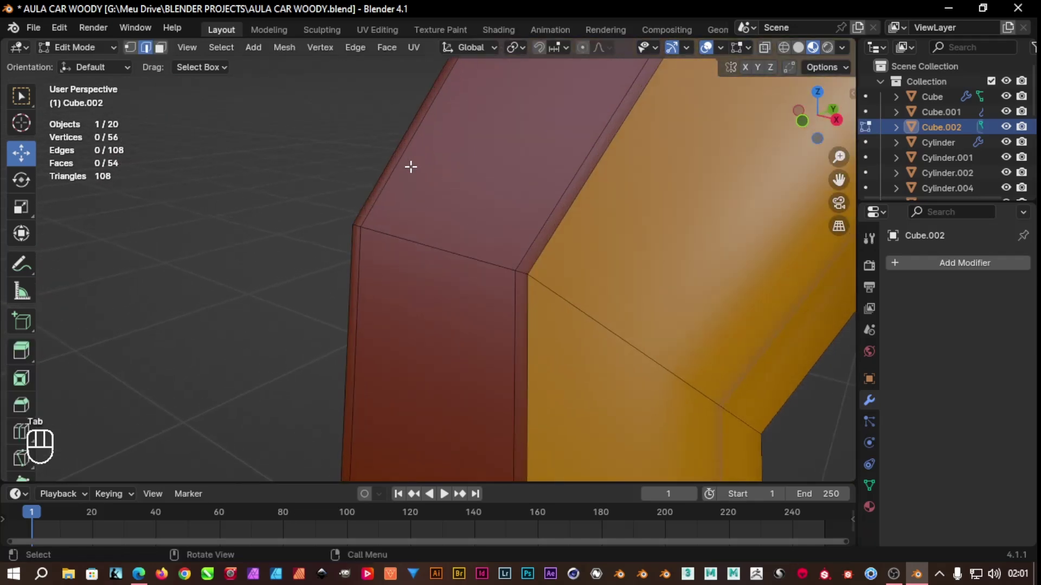
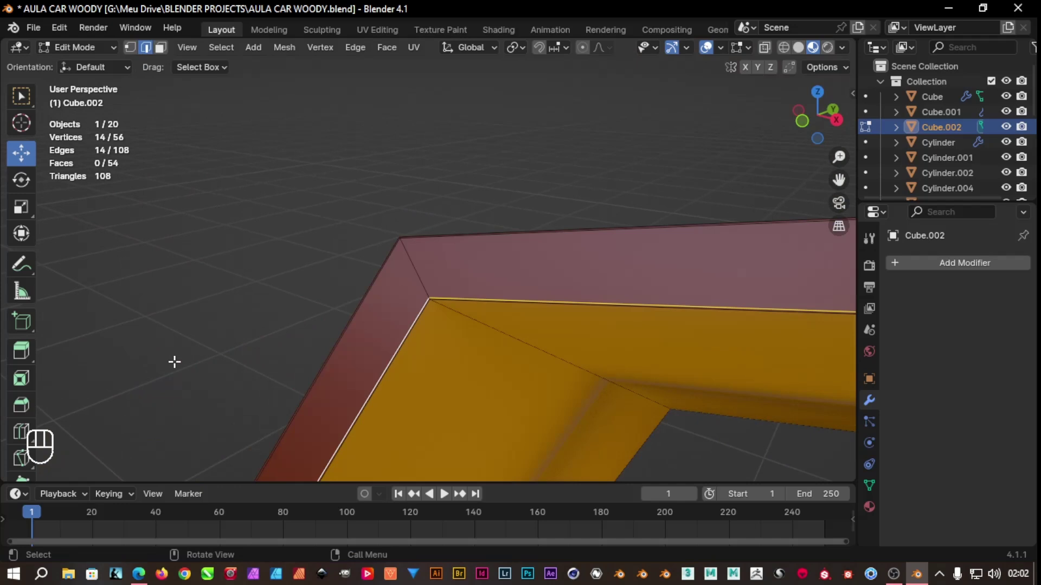
Select the inner band of handle faces and the edge loop where orange meets the red rim
{"action": "left_click", "coordinate": [165, 50]}
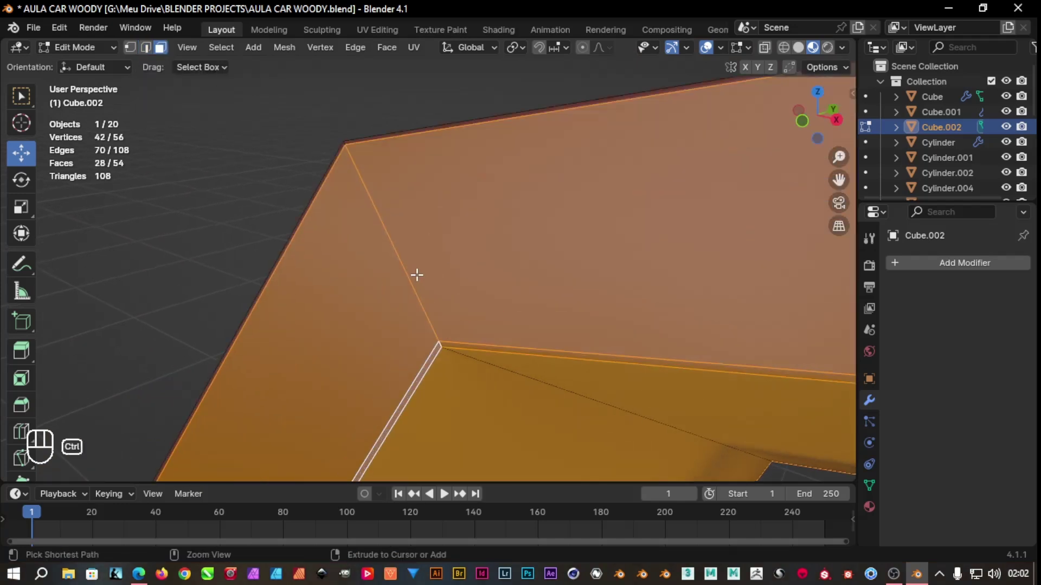
{"action": "key", "text": "ctrl+z"}
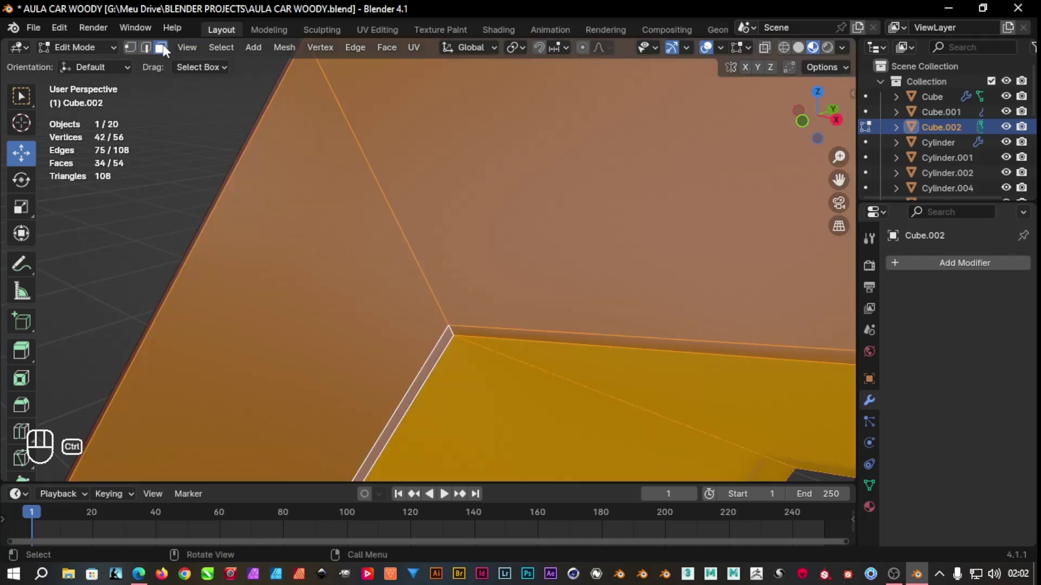
{"action": "key", "text": "ctrl+z"}
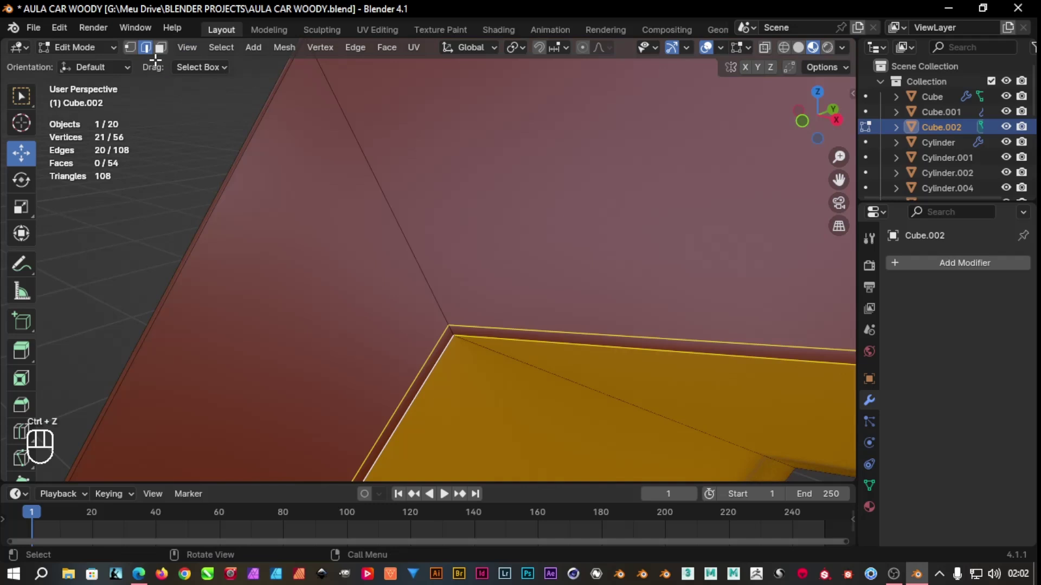
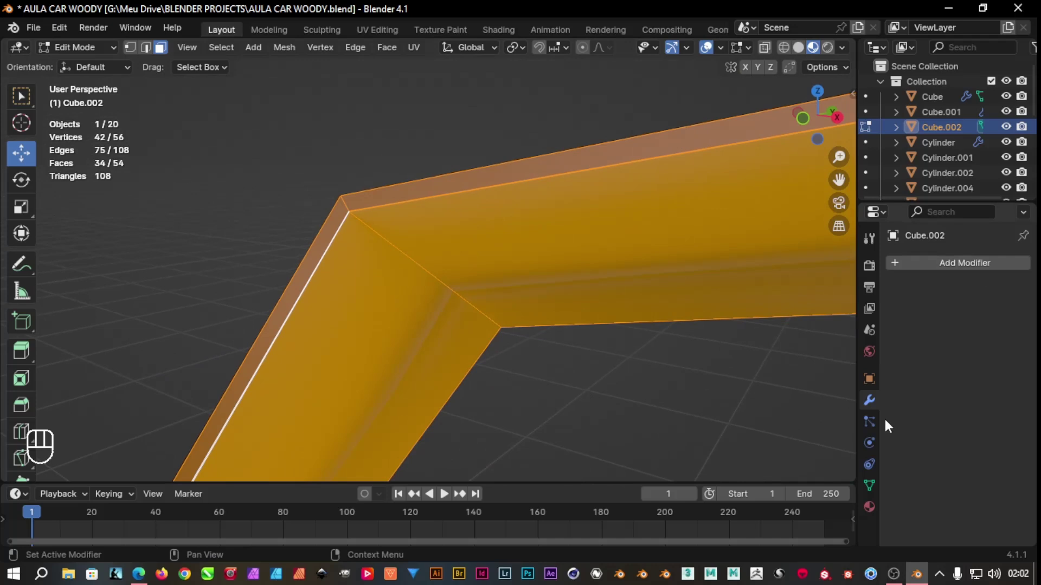
Assign orange Material.005 to the inner band, leave Edit Mode and re-add subdivision smoothing
{"action": "left_click", "coordinate": [870, 355]}
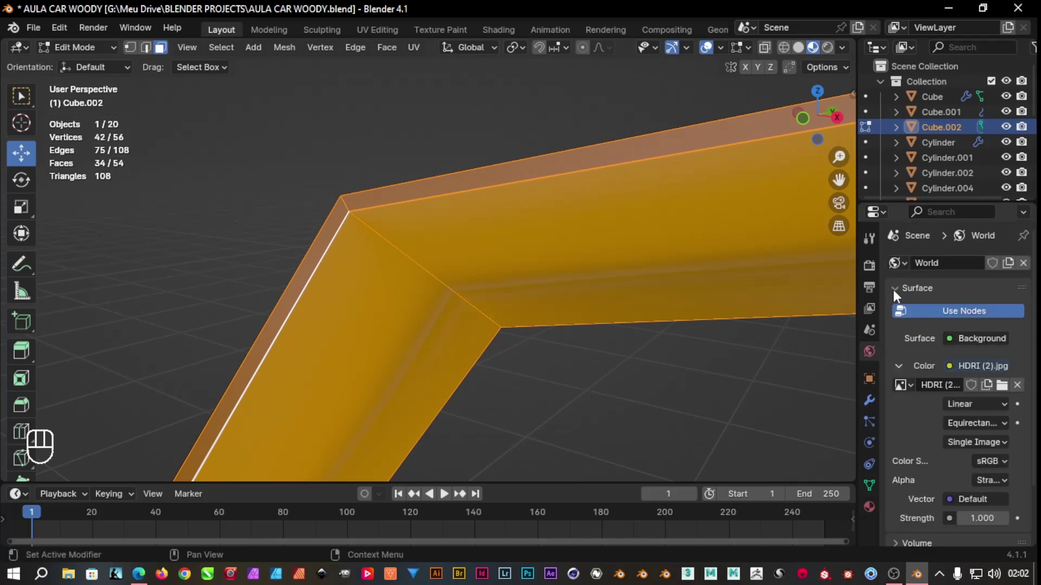
{"action": "left_click", "coordinate": [874, 514]}
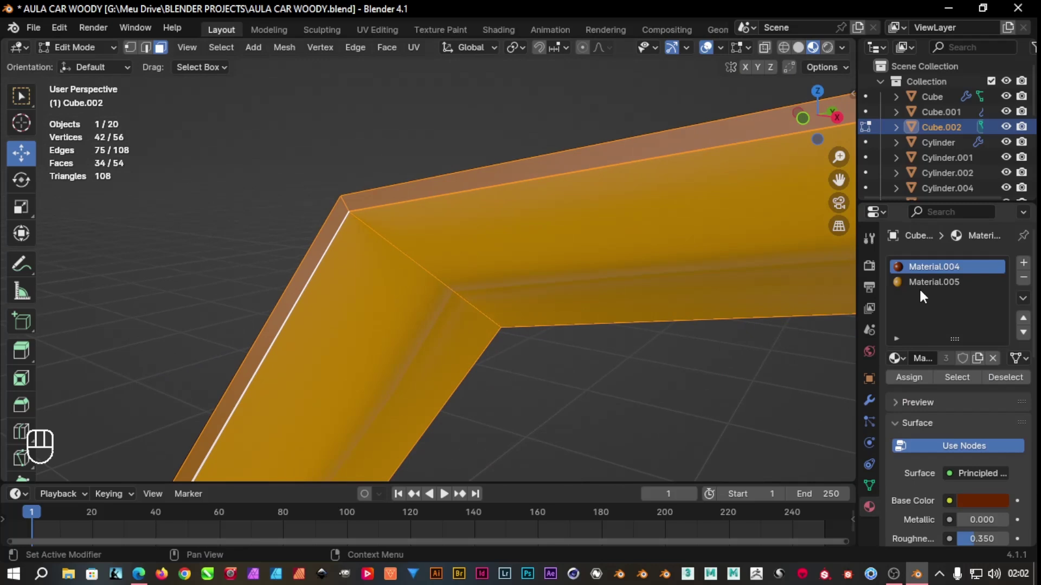
{"action": "left_click", "coordinate": [926, 287]}
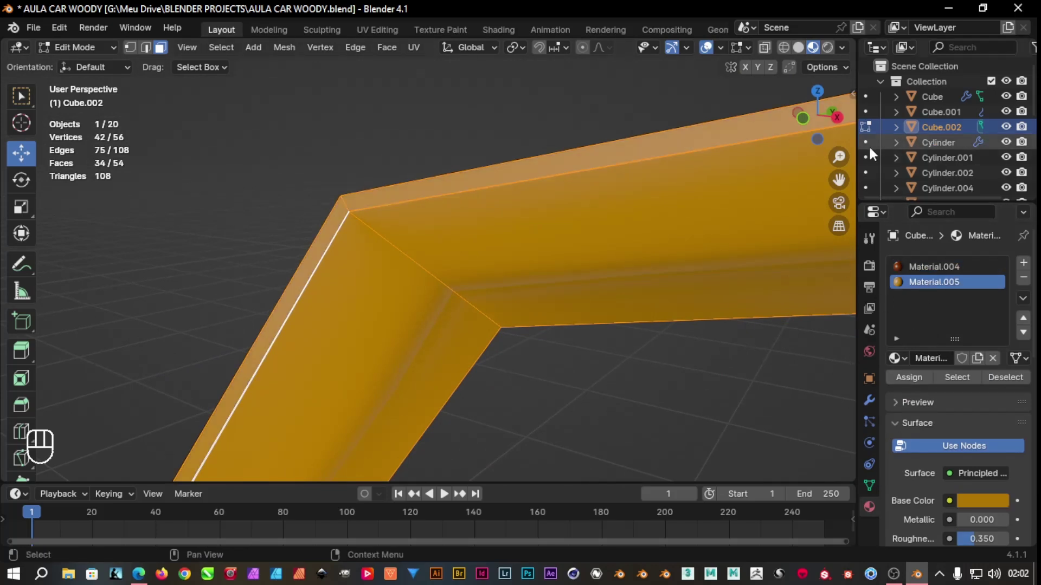
{"action": "key", "text": "Tab"}
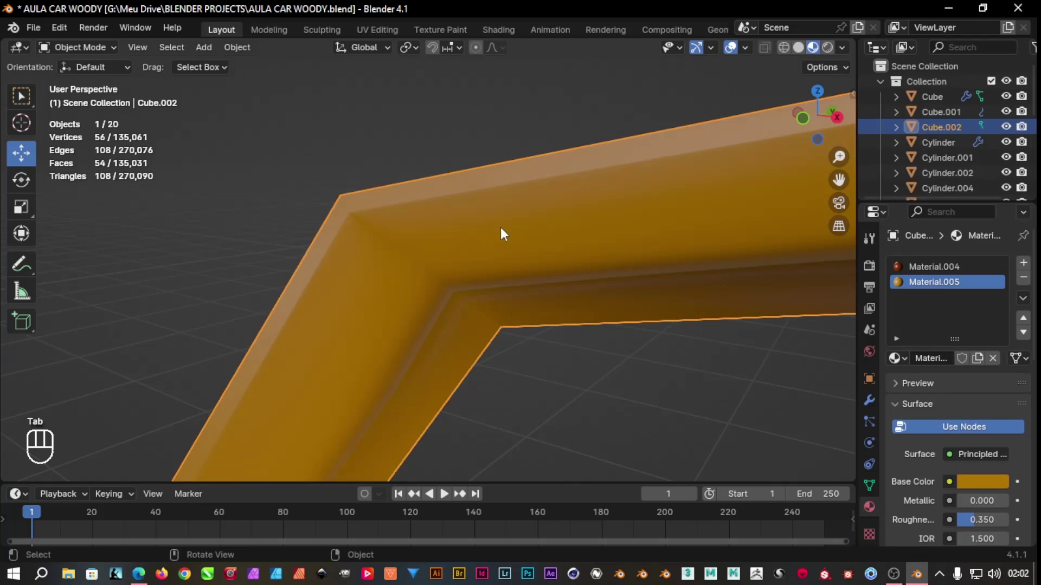
{"action": "key", "text": "ctrl+3"}
Zoom out to bring the whole car into view
{"action": "left_click_drag", "start_coordinate": [630, 383], "coordinate": [588, 355]}
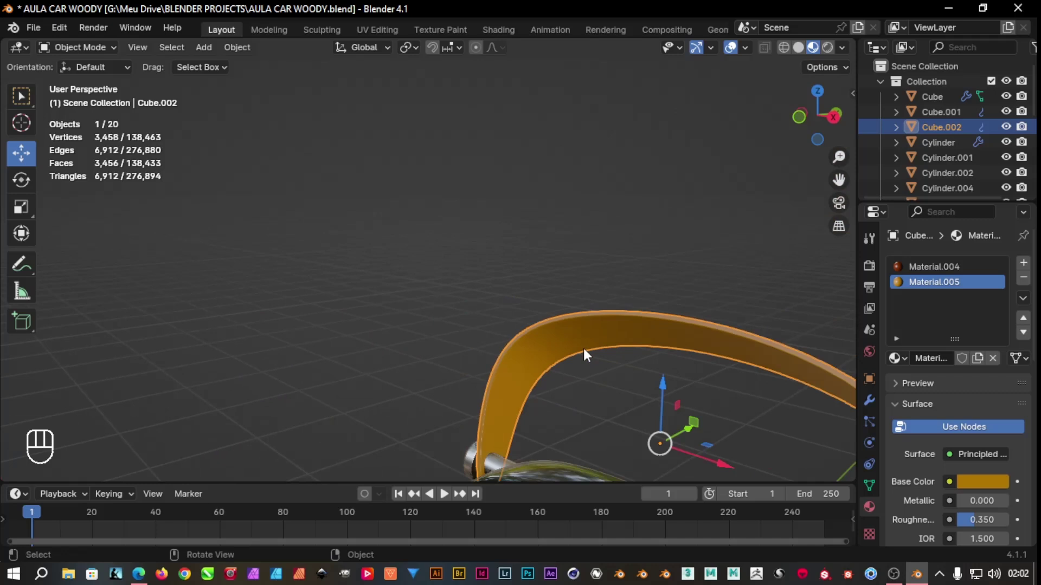
{"action": "left_click_drag", "start_coordinate": [720, 383], "coordinate": [632, 340]}
{"action": "left_click_drag", "start_coordinate": [697, 387], "coordinate": [710, 384]}
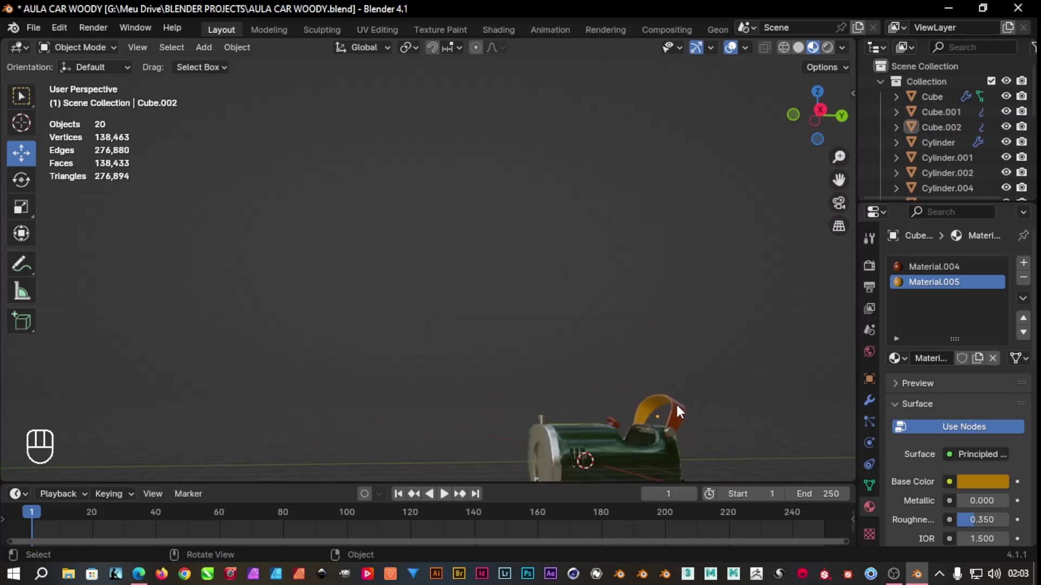
Select every car part and, in Right Ortho view, lower the whole car onto the ground line
{"action": "middle_click", "coordinate": [690, 404]}
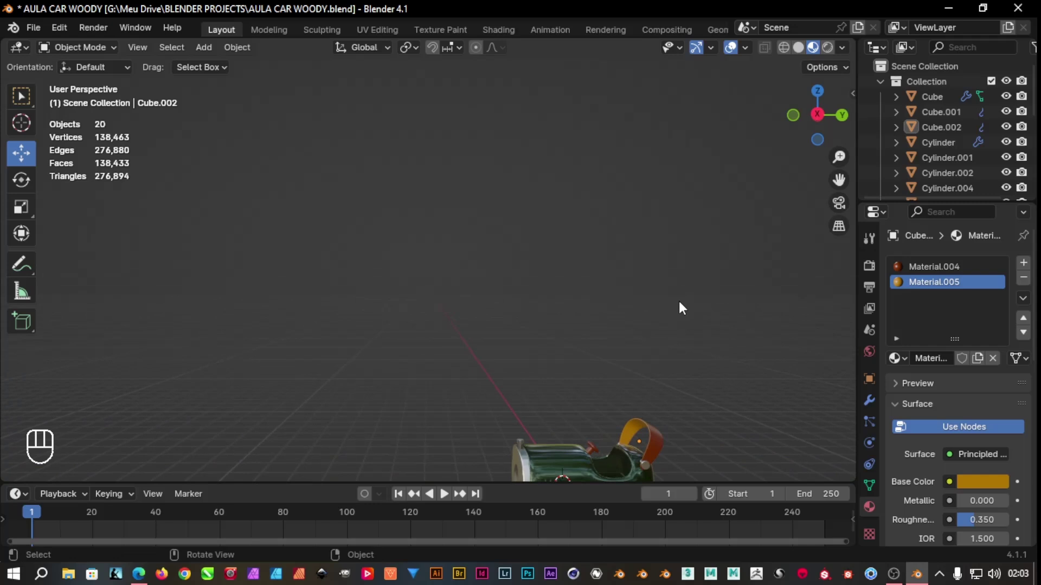
{"action": "left_click_drag", "start_coordinate": [661, 432], "coordinate": [579, 217]}
{"action": "left_click_drag", "start_coordinate": [622, 203], "coordinate": [627, 229]}
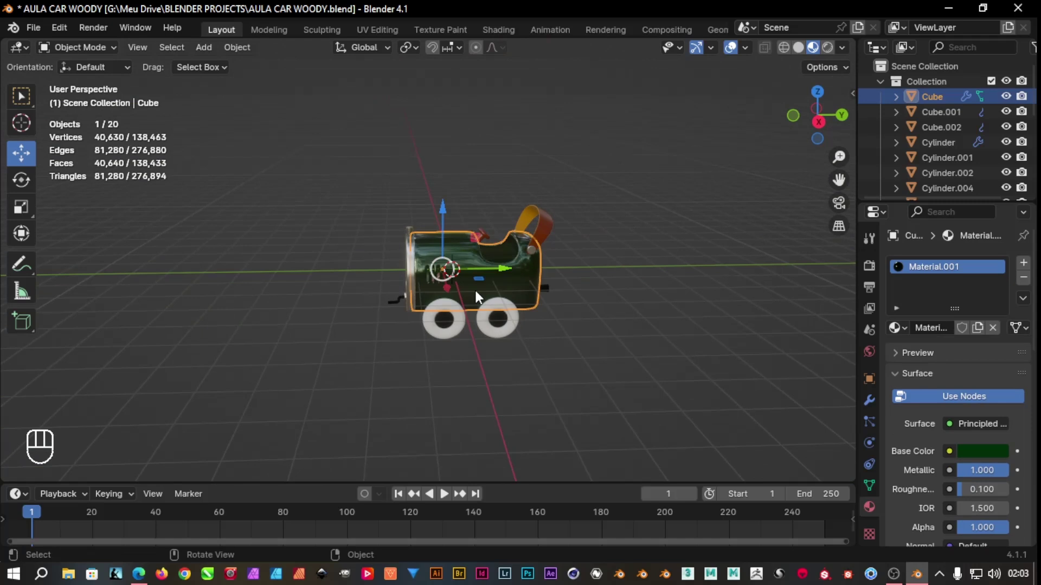
{"action": "key", "text": "a"}
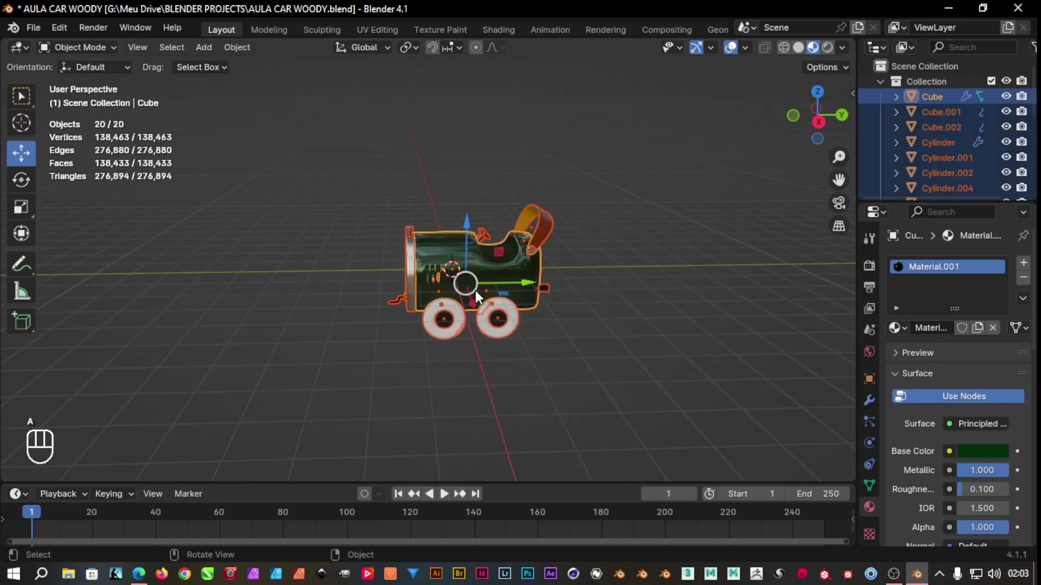
{"action": "key", "text": "KP_3"}
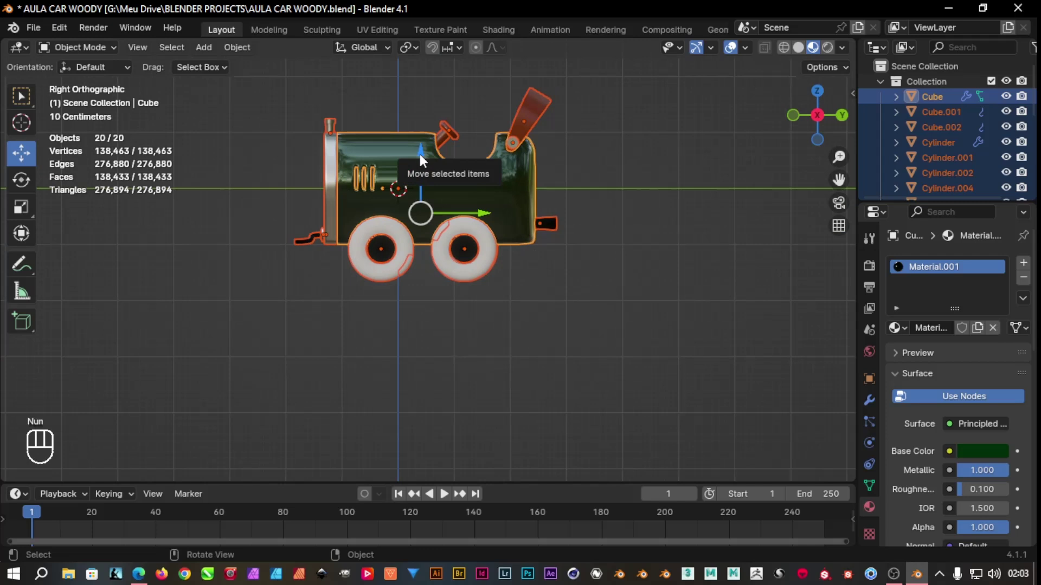
{"action": "left_click_drag", "start_coordinate": [423, 162], "coordinate": [416, 86]}
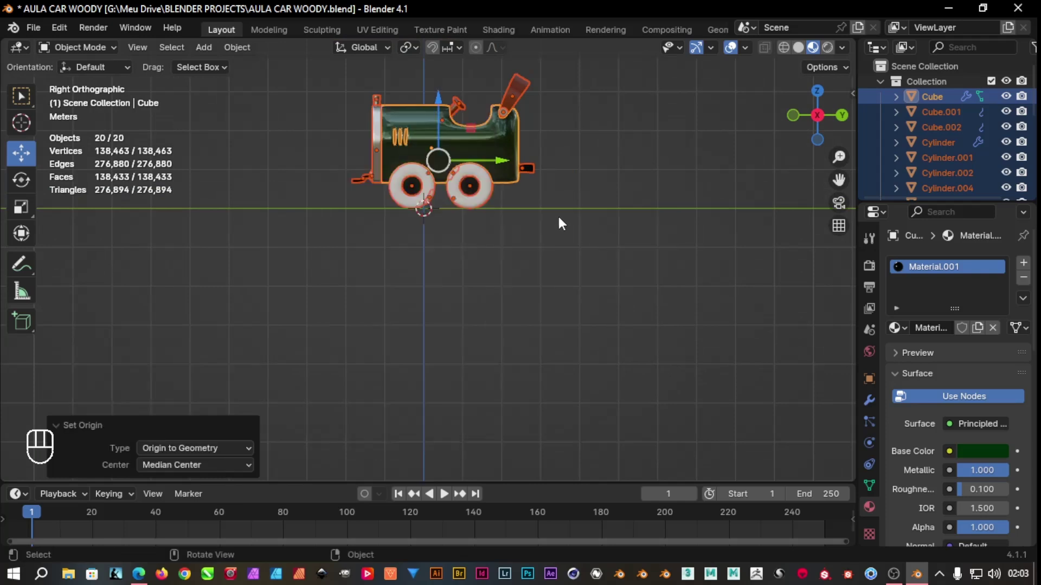
Recheck the placement with all parts selected and save AULA CAR WOODY.blend
{"action": "left_click", "coordinate": [561, 223]}
{"action": "left_click_drag", "start_coordinate": [576, 79], "coordinate": [610, 259]}
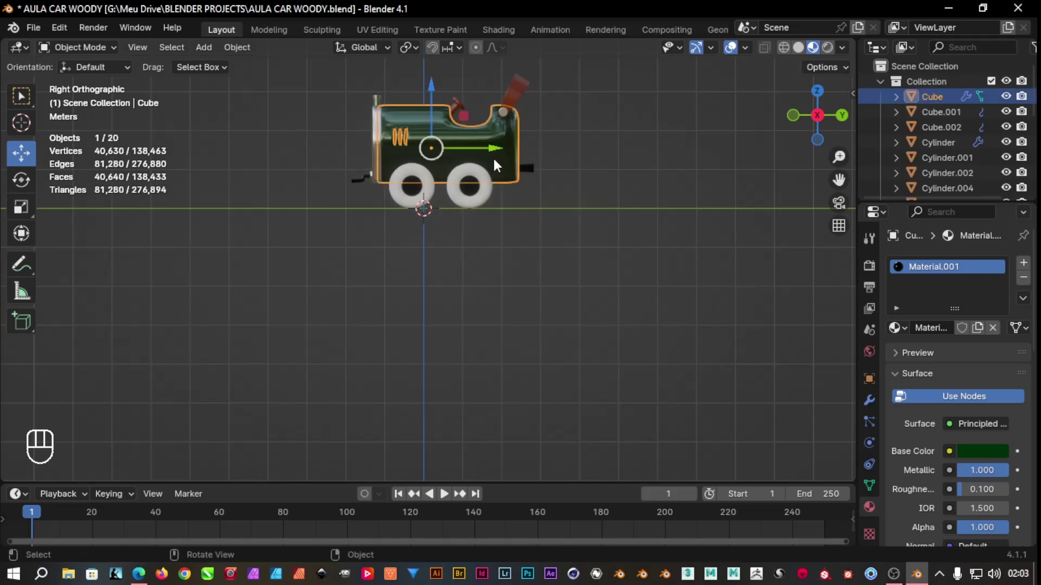
{"action": "key", "text": "a"}
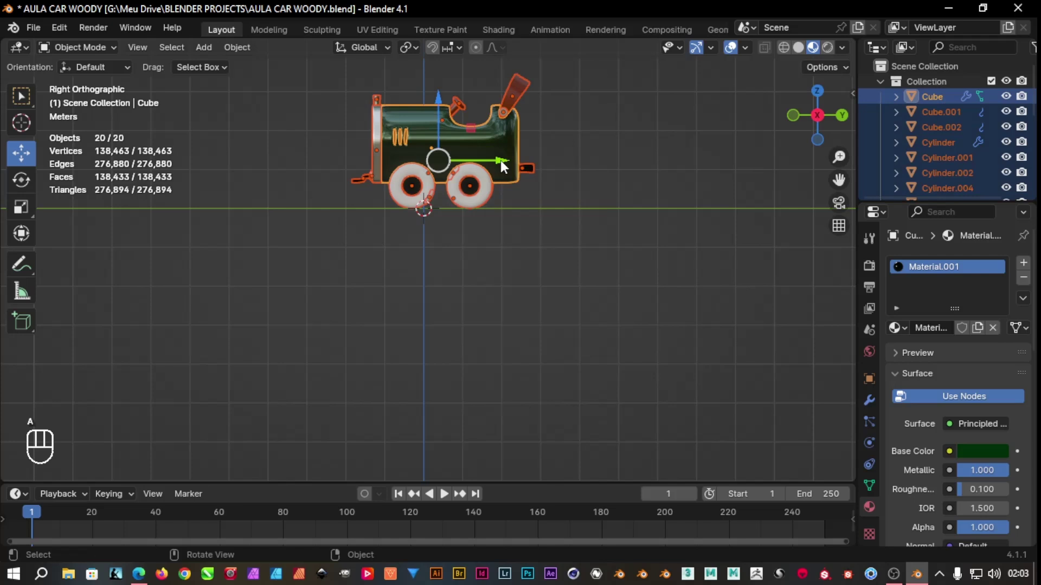
{"action": "left_click_drag", "start_coordinate": [502, 167], "coordinate": [496, 177]}
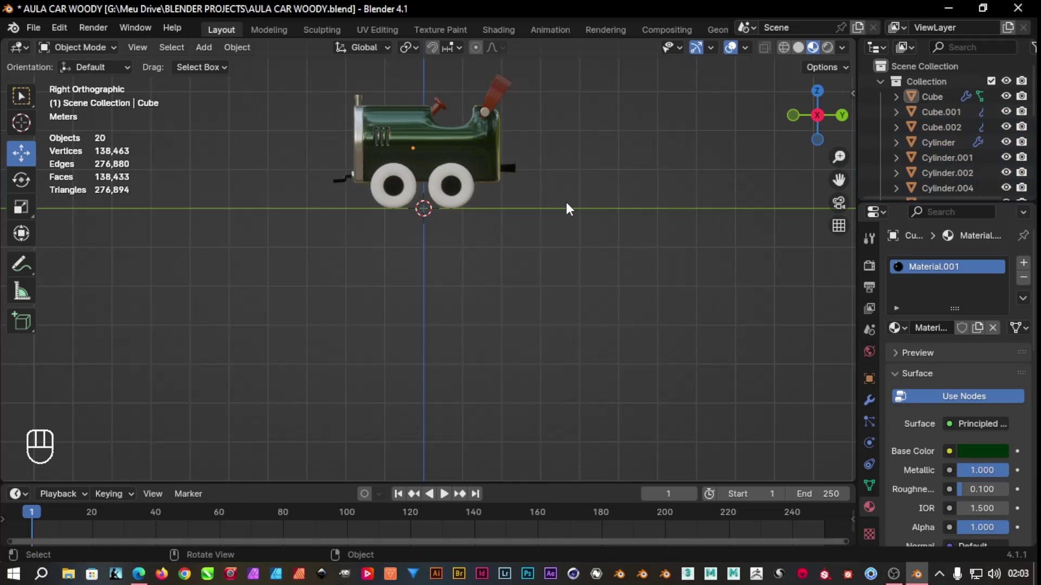
{"action": "left_click_drag", "start_coordinate": [570, 214], "coordinate": [596, 272]}
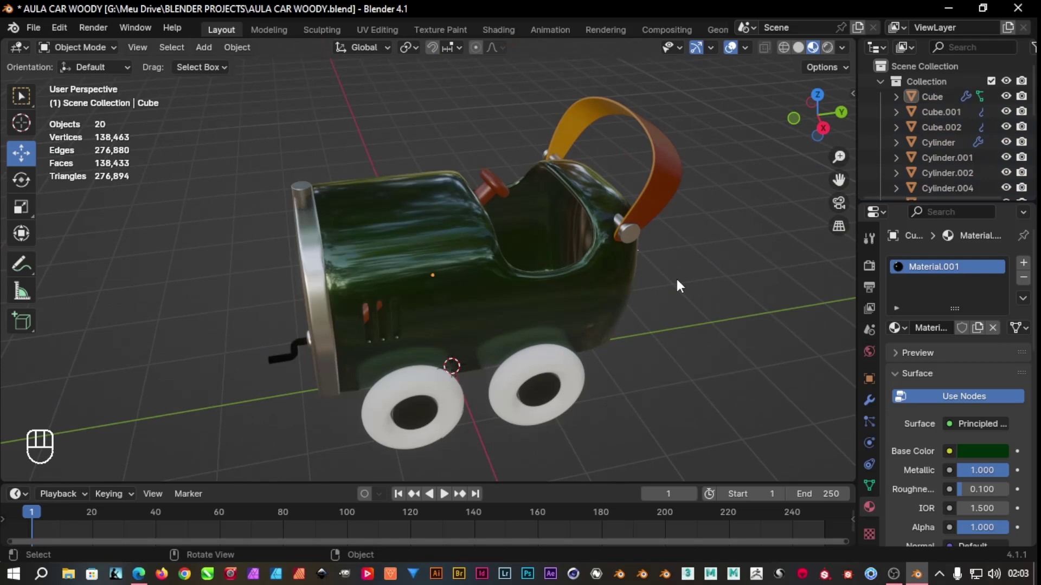
{"action": "key", "text": "ctrl+s"}
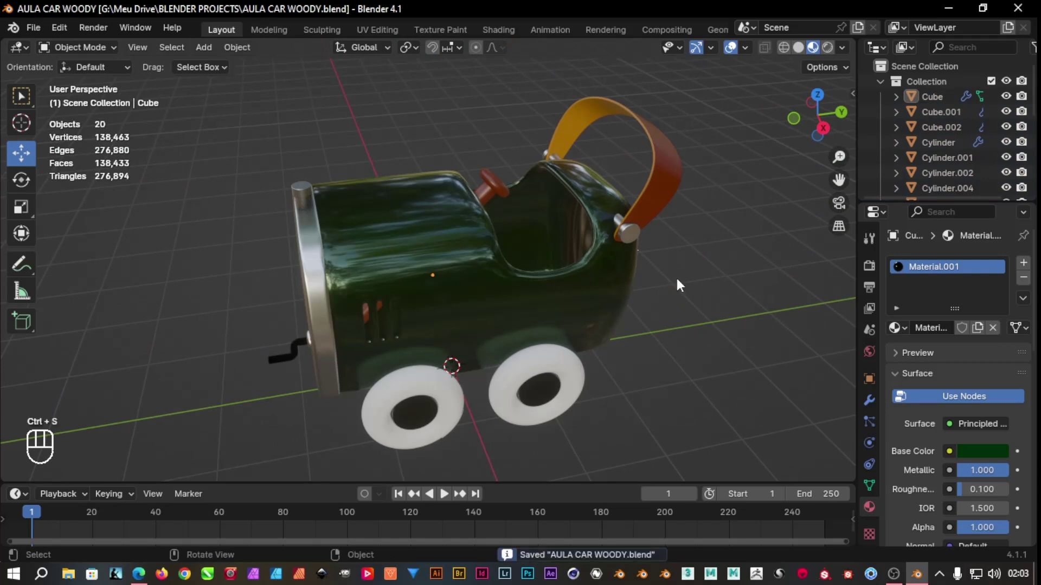
Give the bare wheel and tread pieces the existing white tire material
{"action": "left_click_drag", "start_coordinate": [682, 292], "coordinate": [683, 292]}
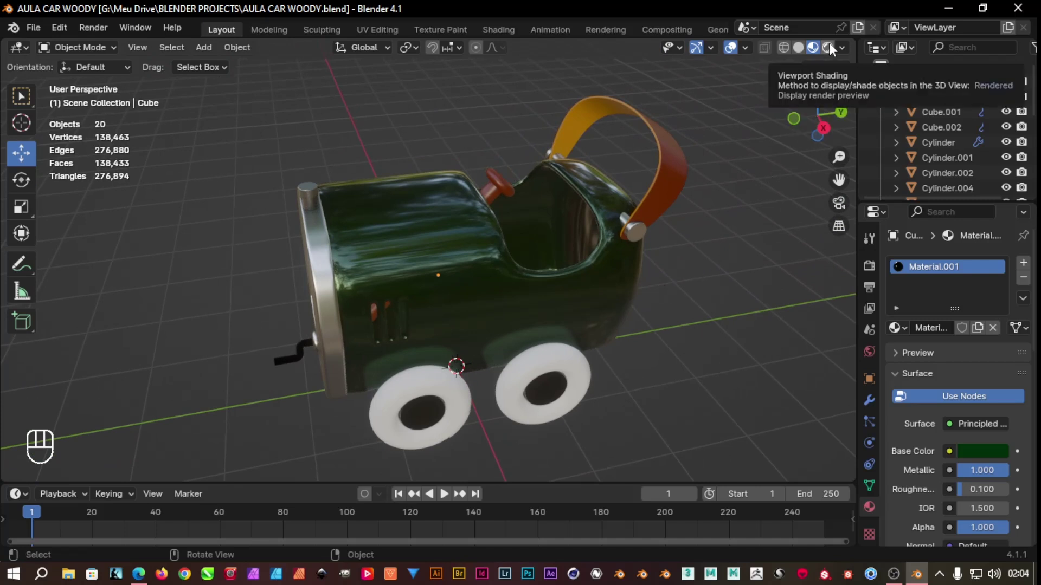
{"action": "left_click", "coordinate": [490, 166]}
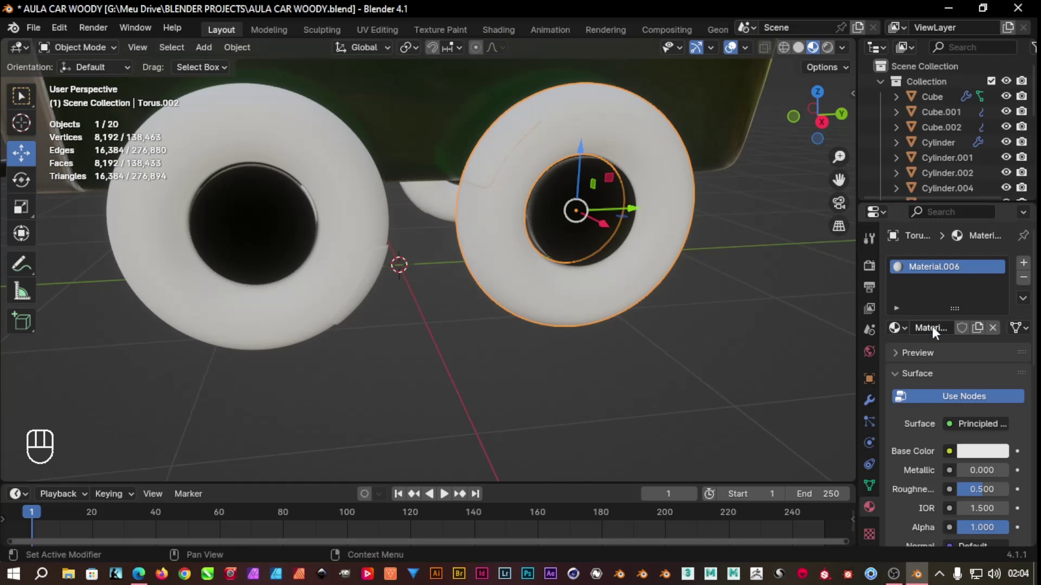
{"action": "left_click", "coordinate": [986, 456]}
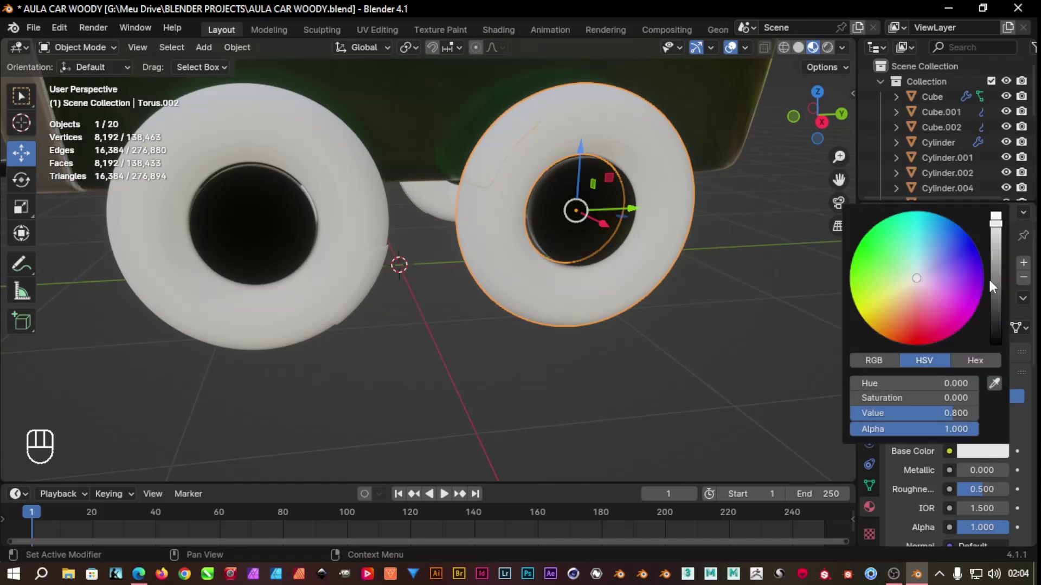
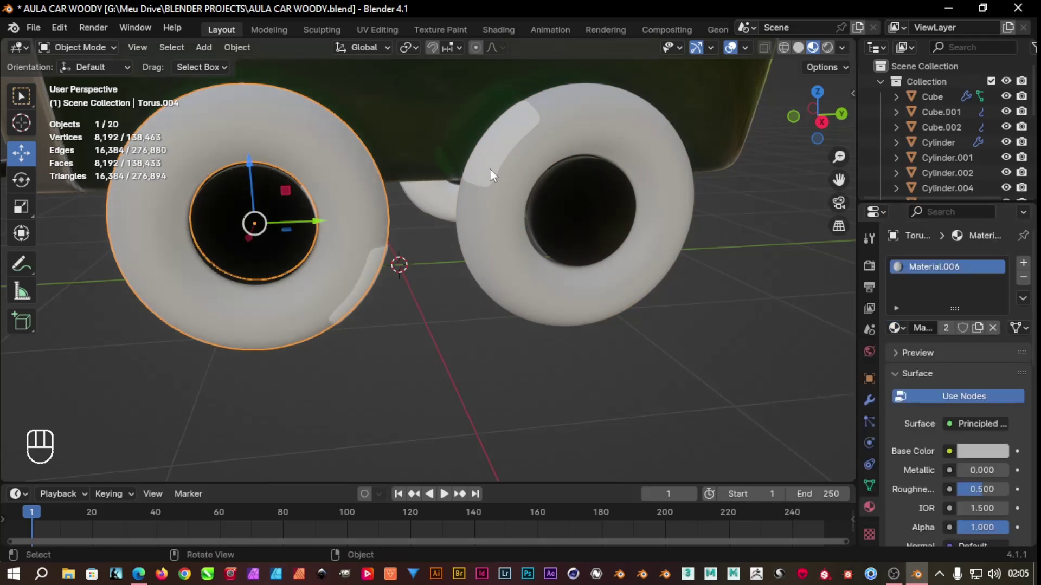
{"action": "left_click", "coordinate": [494, 174]}
{"action": "left_click", "coordinate": [951, 331]}
{"action": "left_click", "coordinate": [984, 456]}
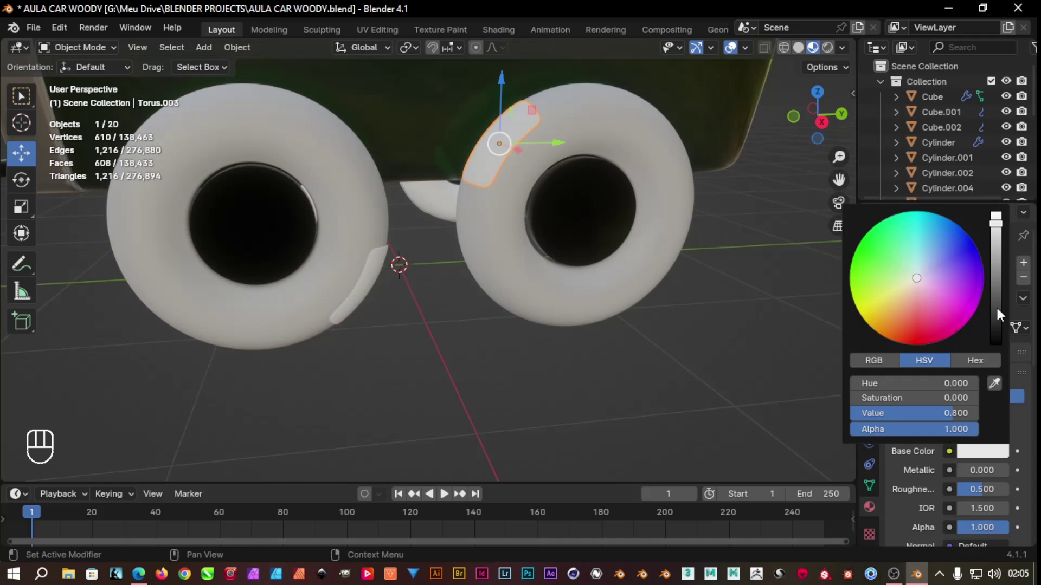
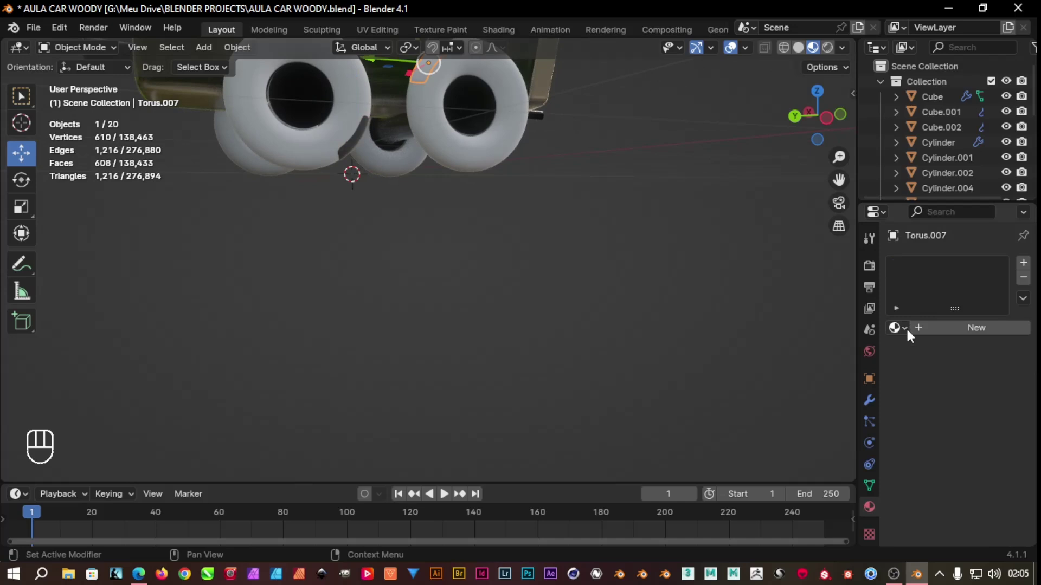
{"action": "left_click_drag", "start_coordinate": [911, 337], "coordinate": [810, 453]}
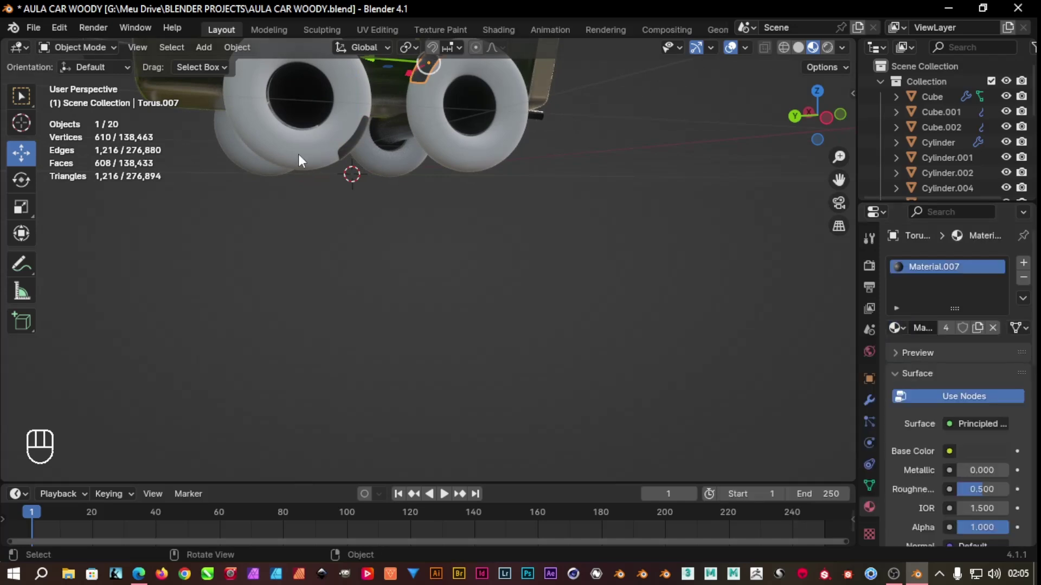
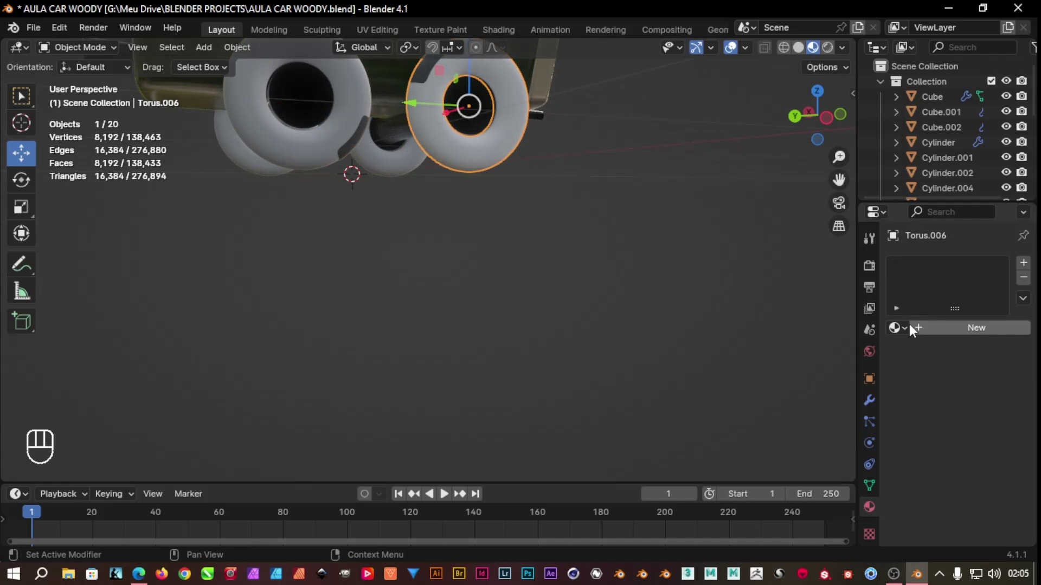
{"action": "left_click_drag", "start_coordinate": [907, 331], "coordinate": [772, 349]}
Orbit and zoom out to frame the entire car in rendered shading
{"action": "left_click_drag", "start_coordinate": [681, 183], "coordinate": [530, 222]}
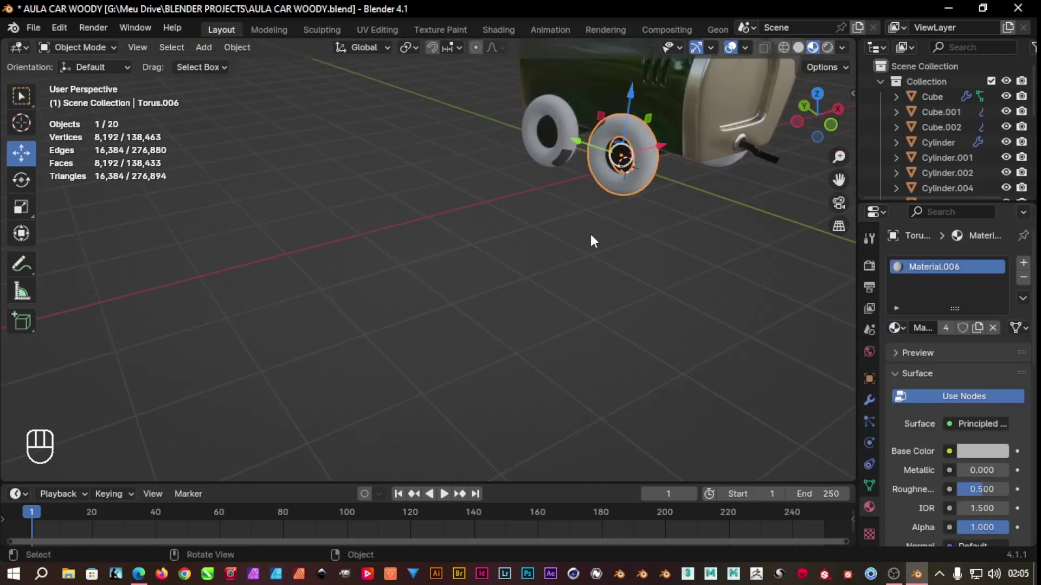
{"action": "left_click_drag", "start_coordinate": [639, 232], "coordinate": [530, 333]}
{"action": "left_click_drag", "start_coordinate": [602, 290], "coordinate": [567, 273]}
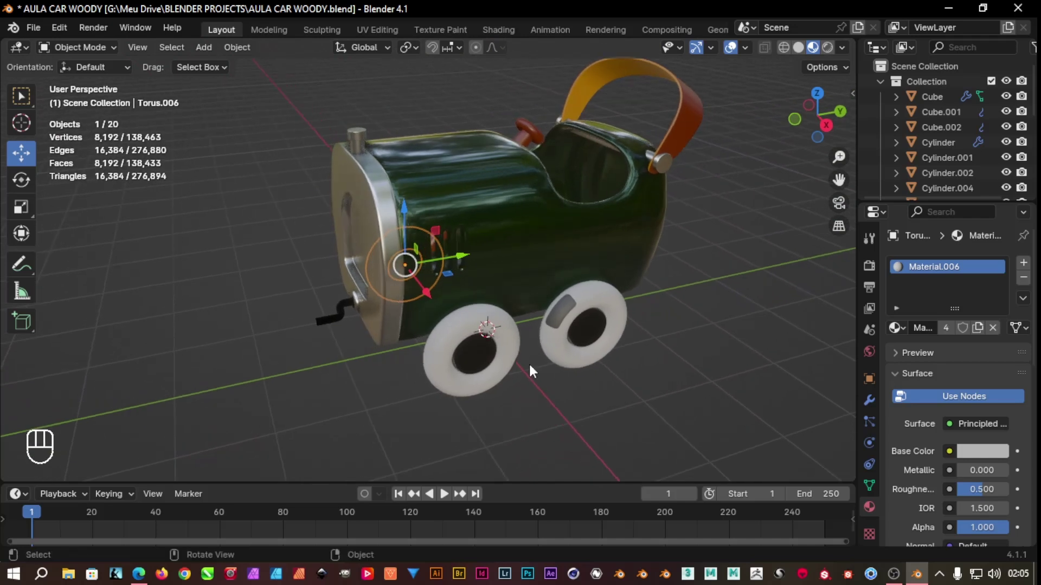
{"action": "left_click_drag", "start_coordinate": [535, 373], "coordinate": [562, 381]}
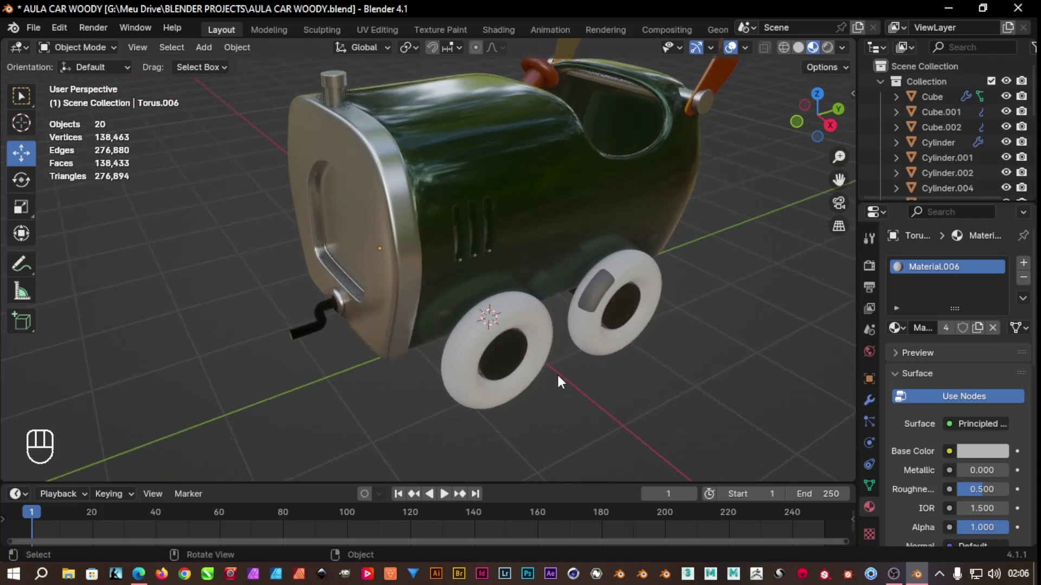
{"action": "left_click_drag", "start_coordinate": [570, 368], "coordinate": [510, 350]}
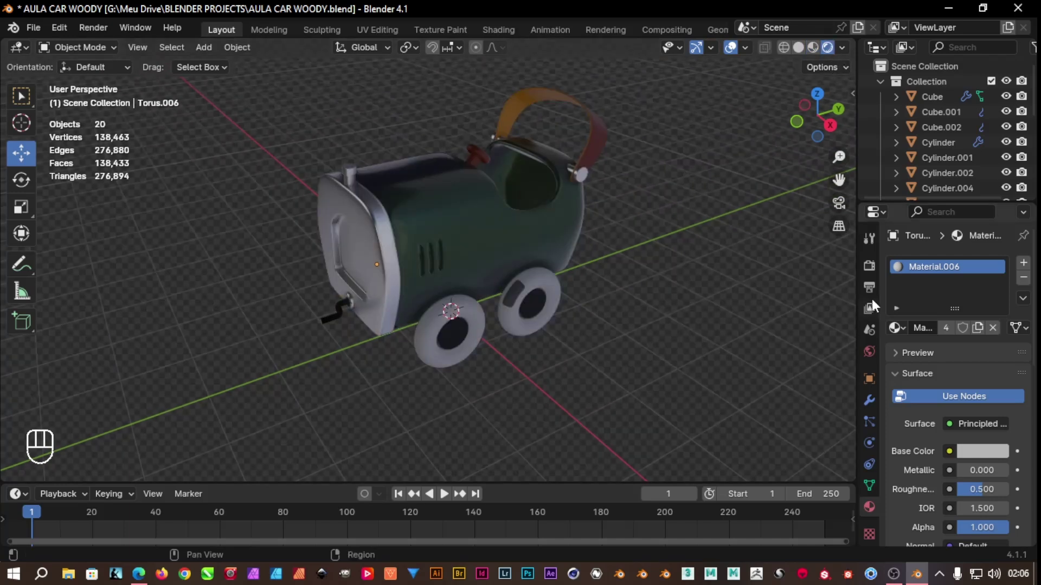
Review the render settings and switch to the world environment settings
{"action": "left_click", "coordinate": [871, 272]}
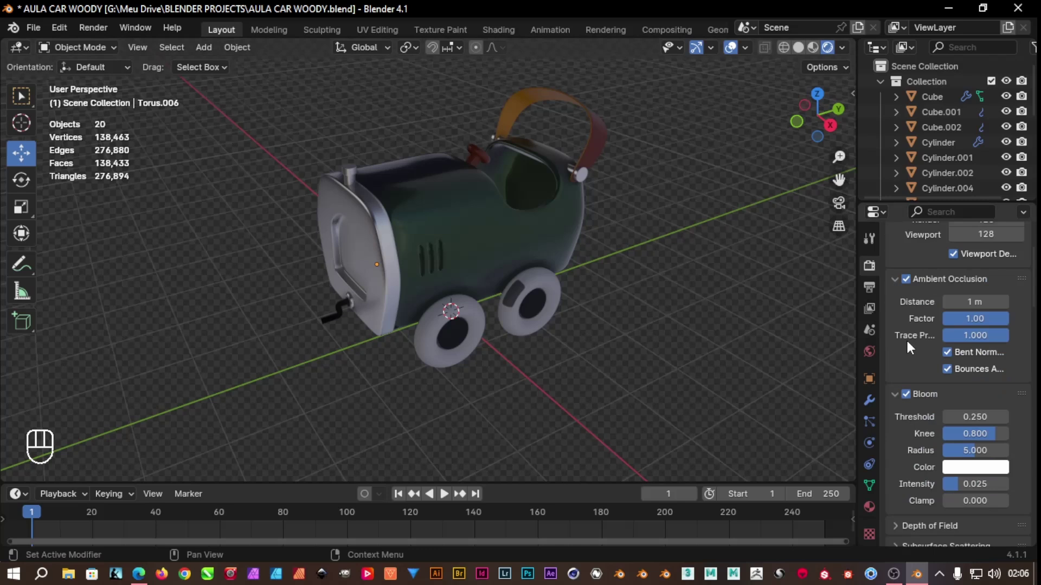
{"action": "left_click", "coordinate": [877, 357]}
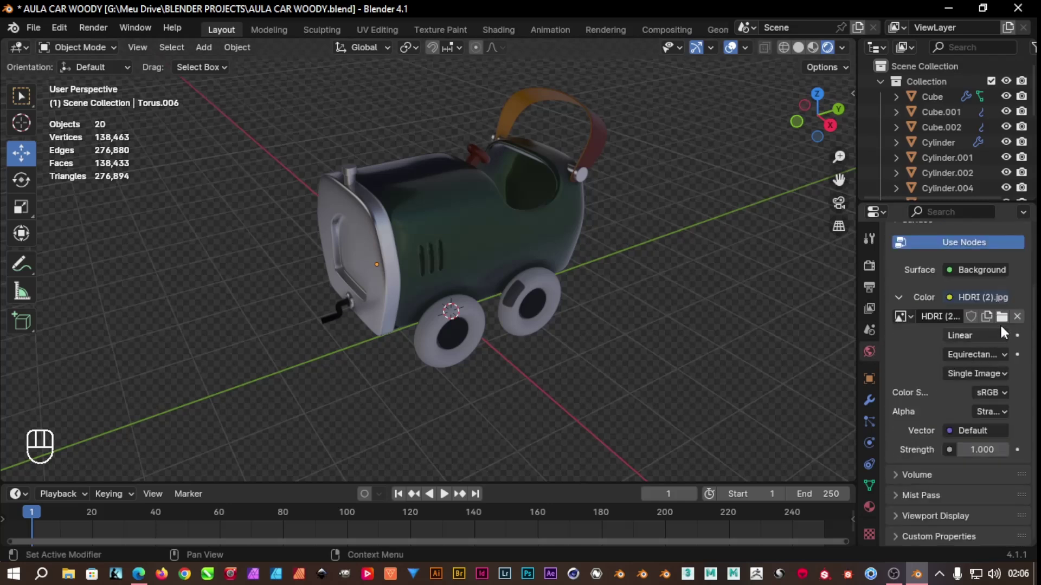
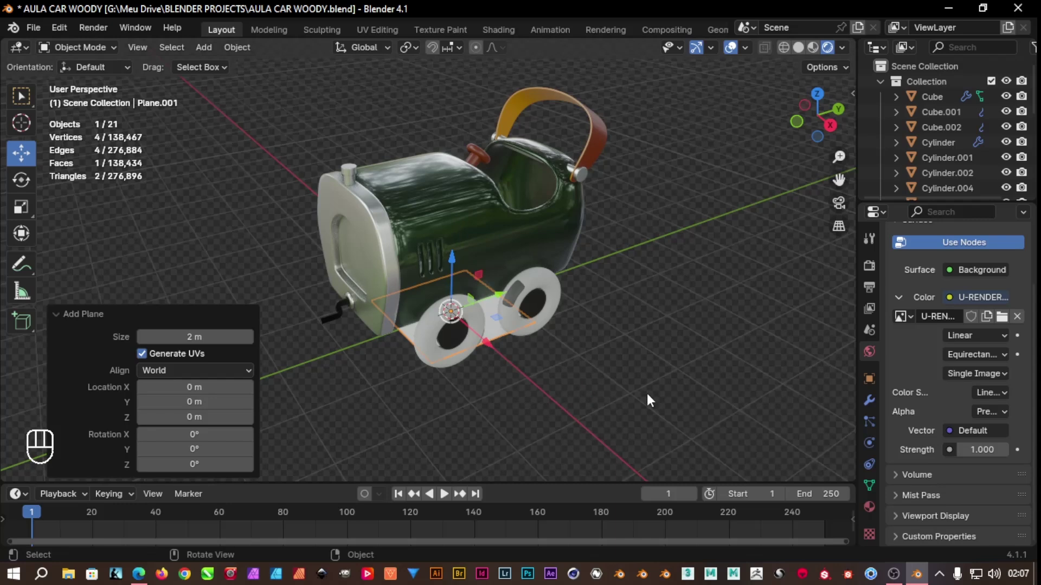
Scale the plane up into a wide floor covering the ground around the car
{"action": "key", "text": "s"}
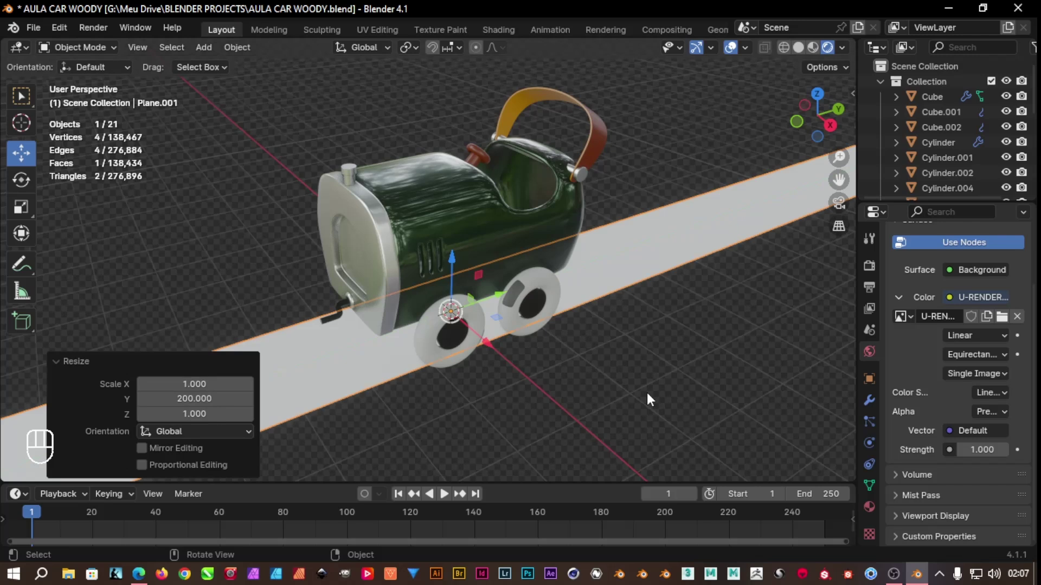
{"action": "key", "text": "s"}
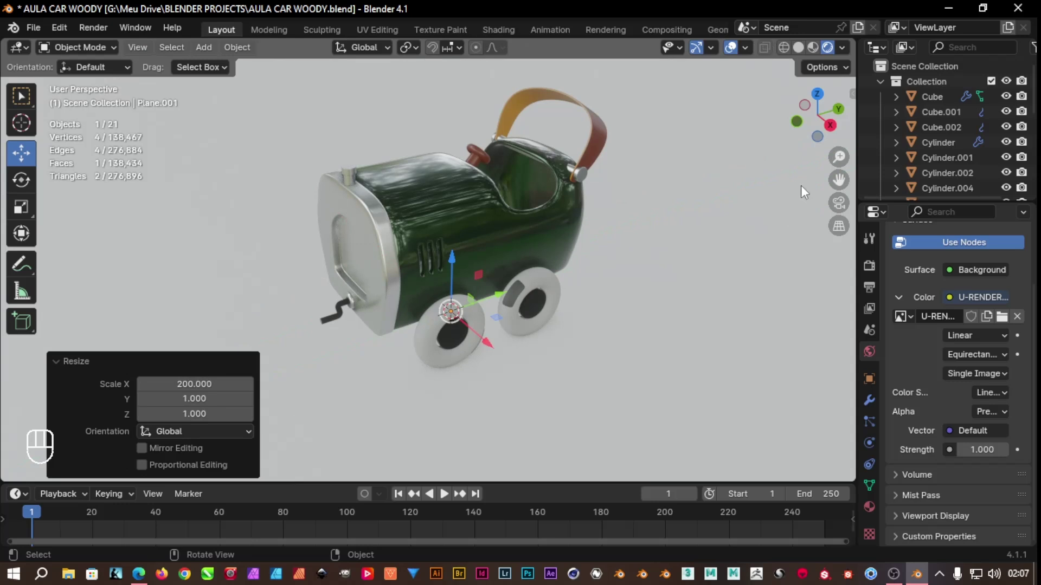
{"action": "left_click", "coordinate": [668, 335]}
Add a Sun light and move it high above and to the right of the car
{"action": "key", "text": "shift+a"}
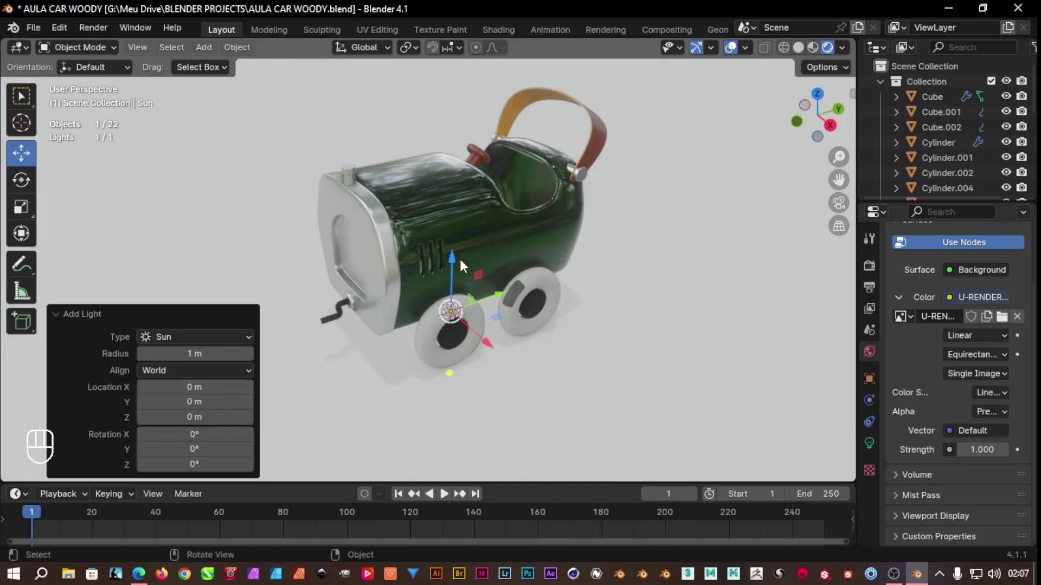
{"action": "left_click_drag", "start_coordinate": [456, 256], "coordinate": [493, 523]}
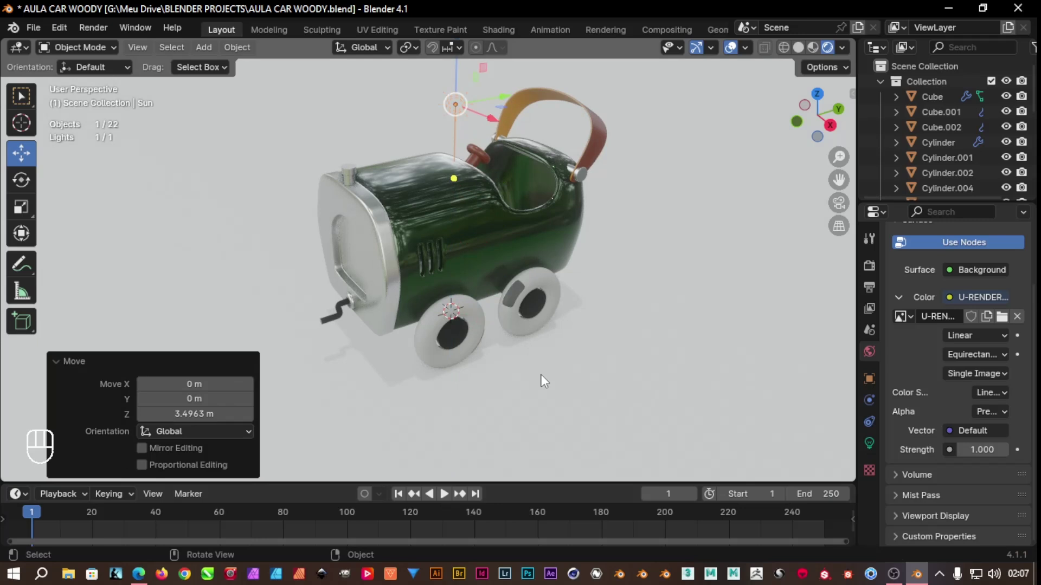
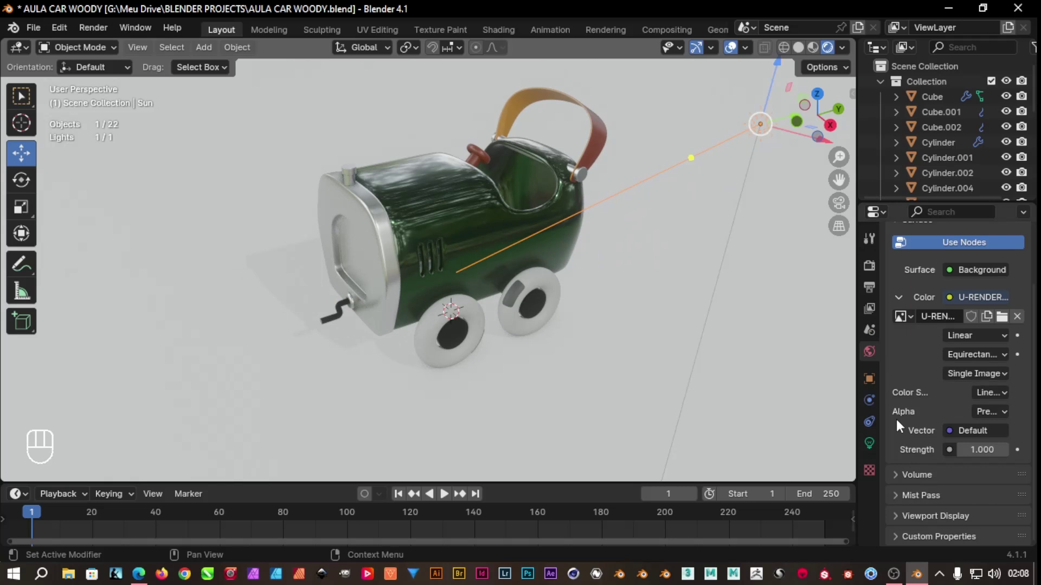
Enable contact shadows in the Sun light's shadow settings
{"action": "left_click", "coordinate": [877, 447]}
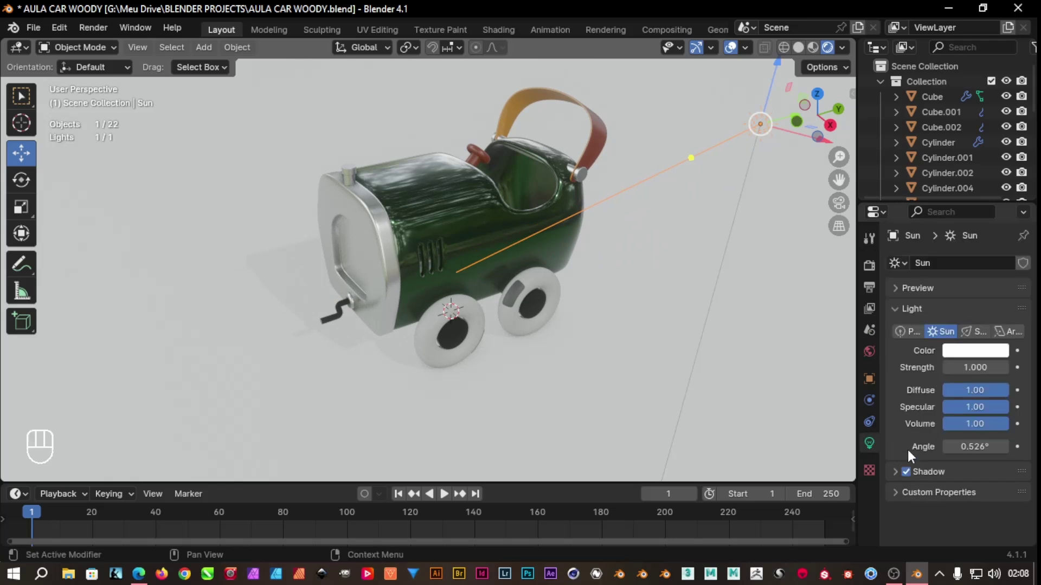
{"action": "left_click", "coordinate": [896, 477]}
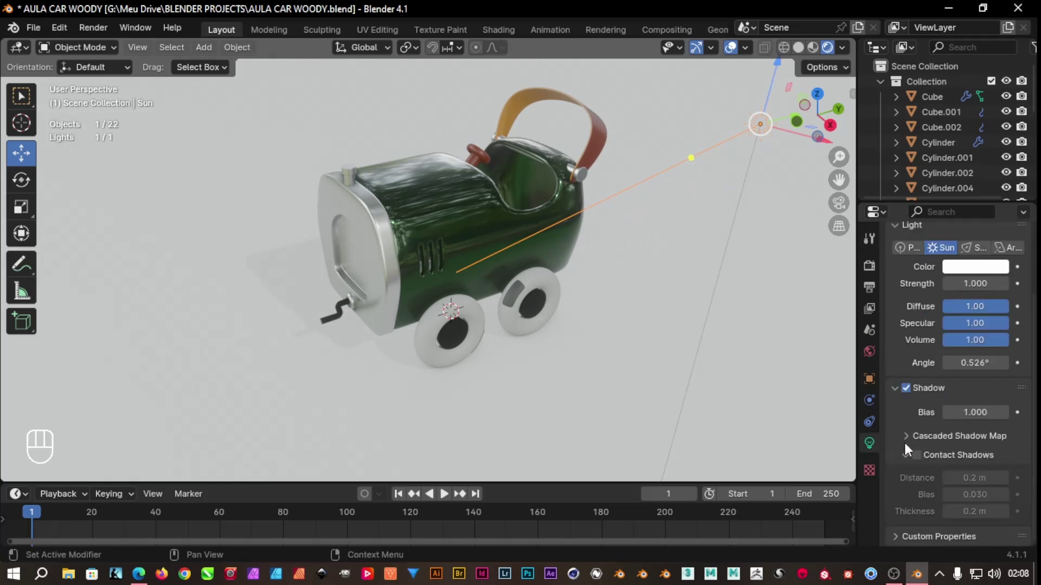
{"action": "left_click", "coordinate": [920, 463]}
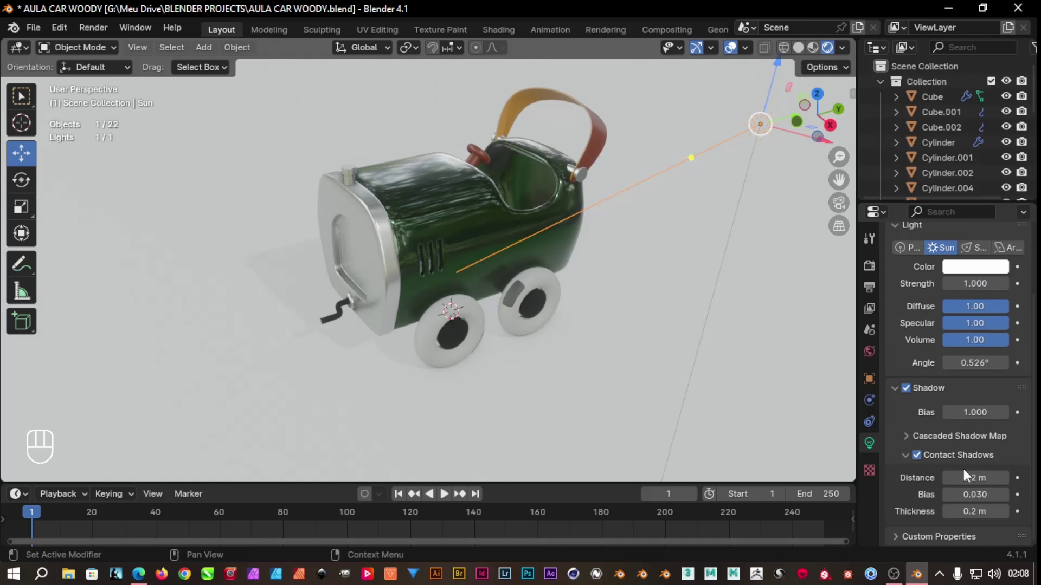
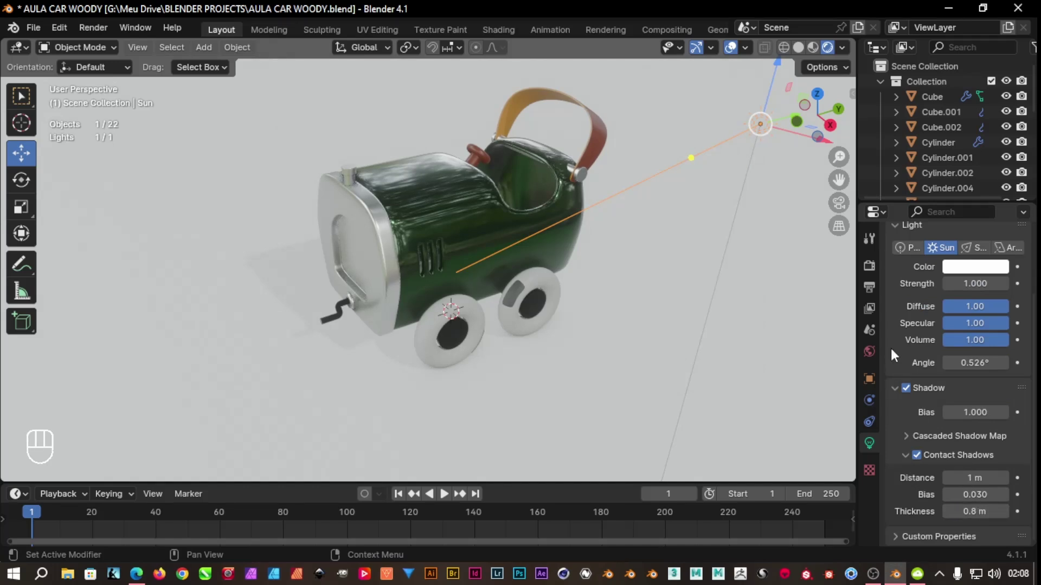
Adjust the Sun's cascaded shadow map fade to 0.001 and check the car's shadow
{"action": "left_click", "coordinate": [908, 442]}
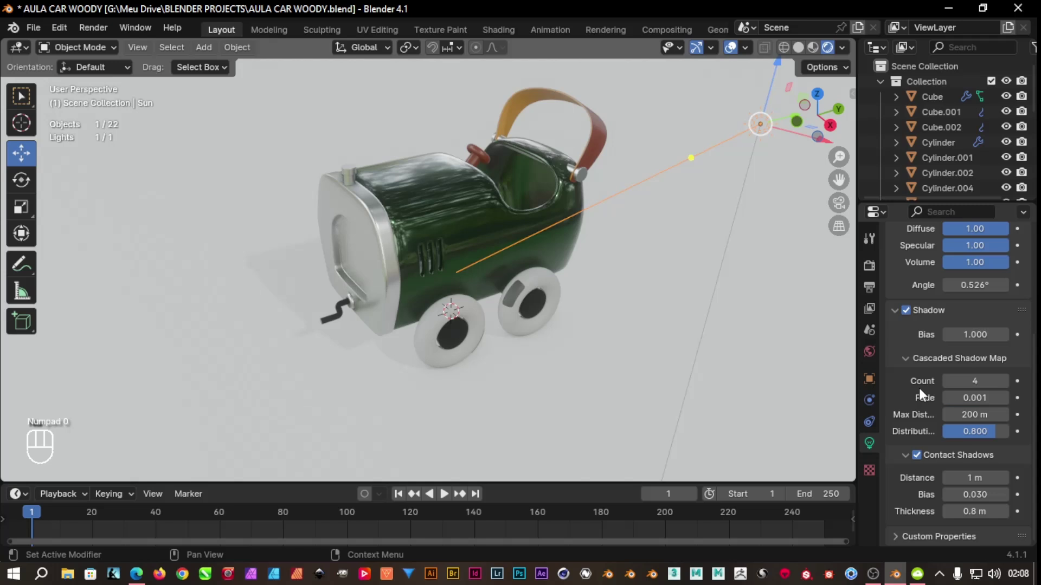
{"action": "left_click", "coordinate": [916, 358]}
{"action": "left_click", "coordinate": [913, 537]}
{"action": "left_click", "coordinate": [914, 503]}
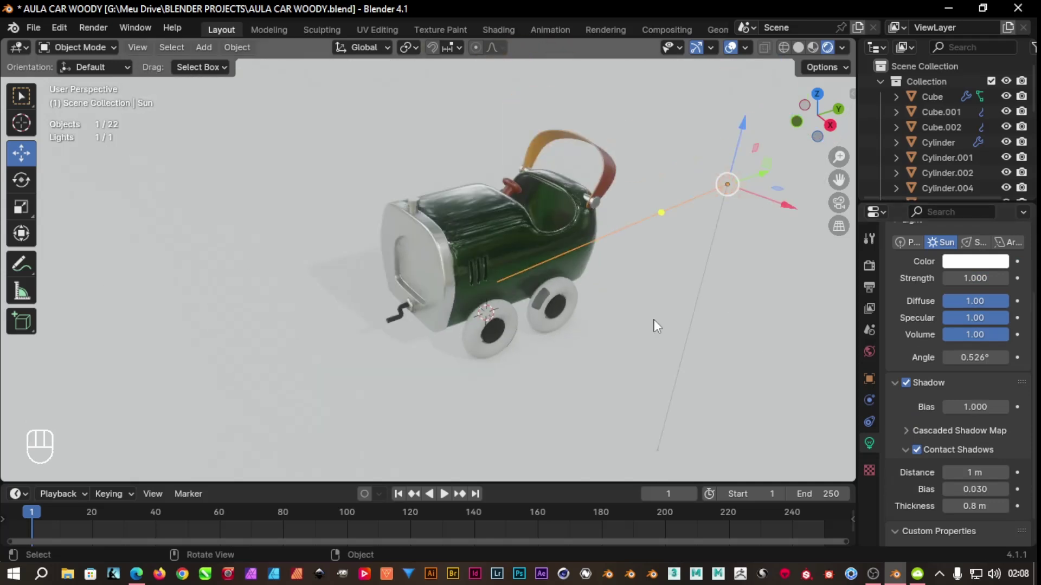
{"action": "left_click_drag", "start_coordinate": [645, 246], "coordinate": [643, 244]}
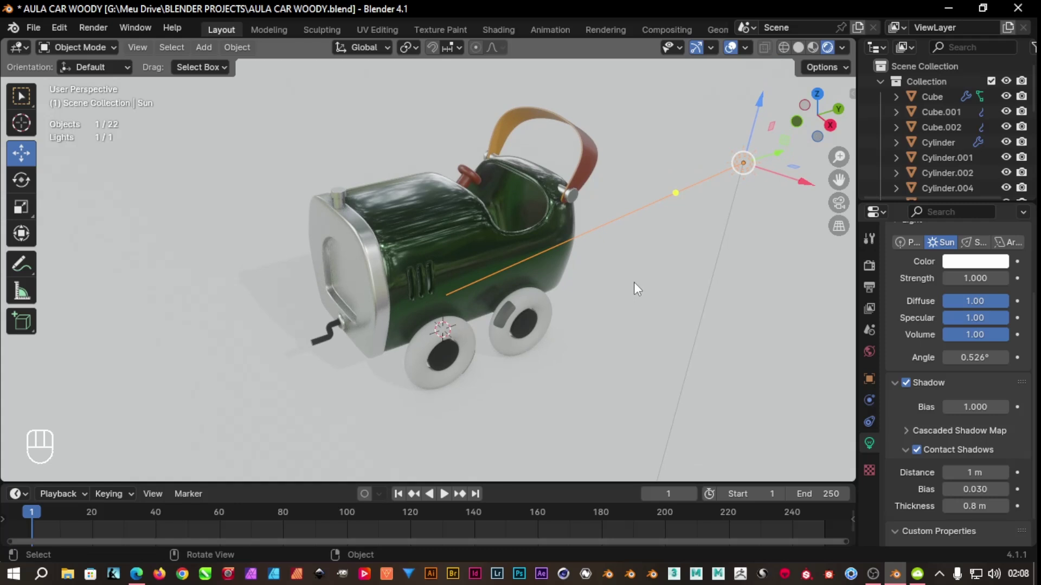
Save, add a camera, look through it and enable Lock Camera to View
{"action": "key", "text": "ctrl+s"}
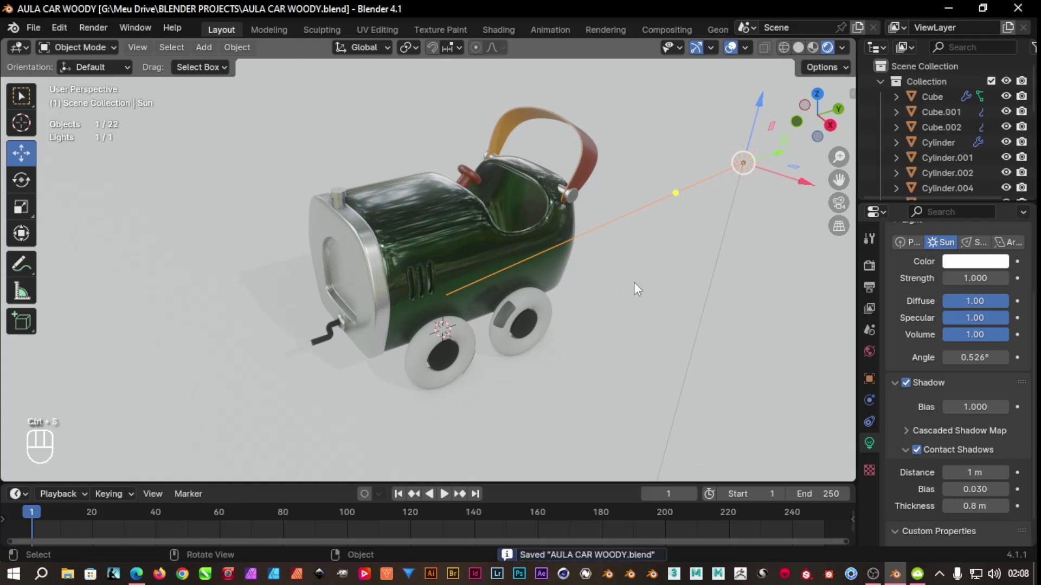
{"action": "left_click", "coordinate": [770, 331]}
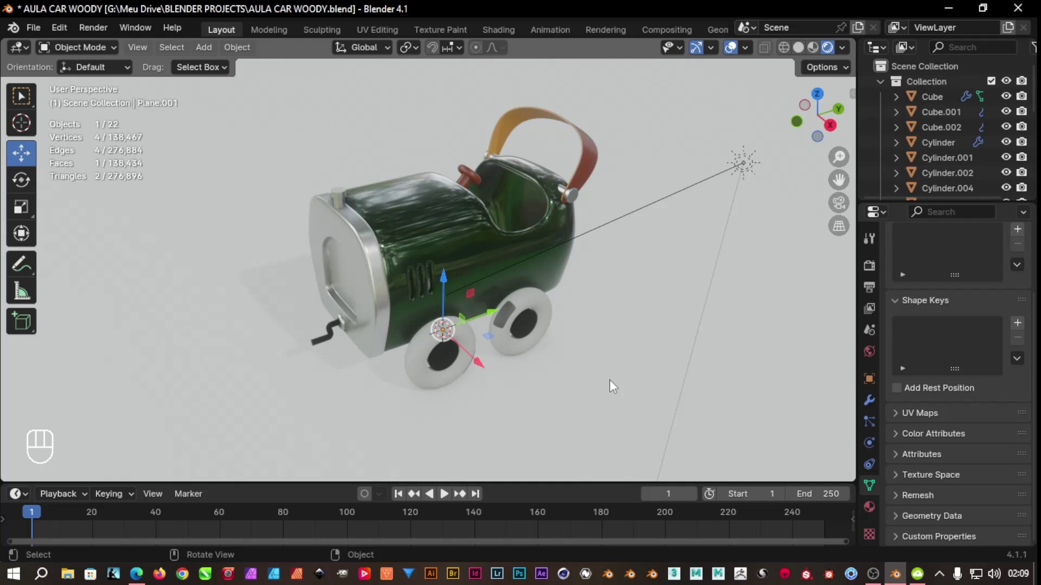
{"action": "key", "text": "shift+a"}
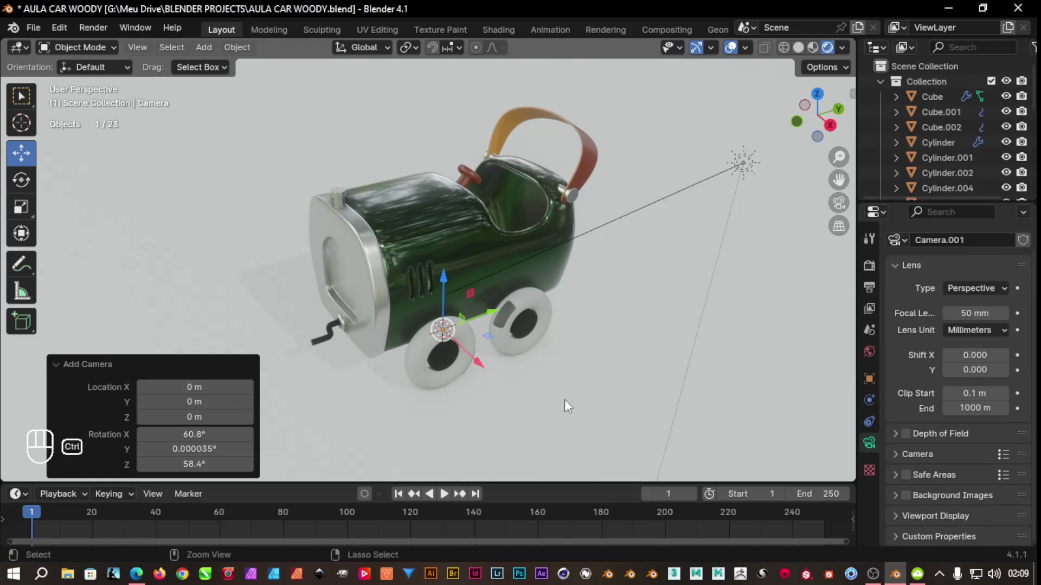
{"action": "key", "text": "ctrl+alt+KP_0"}
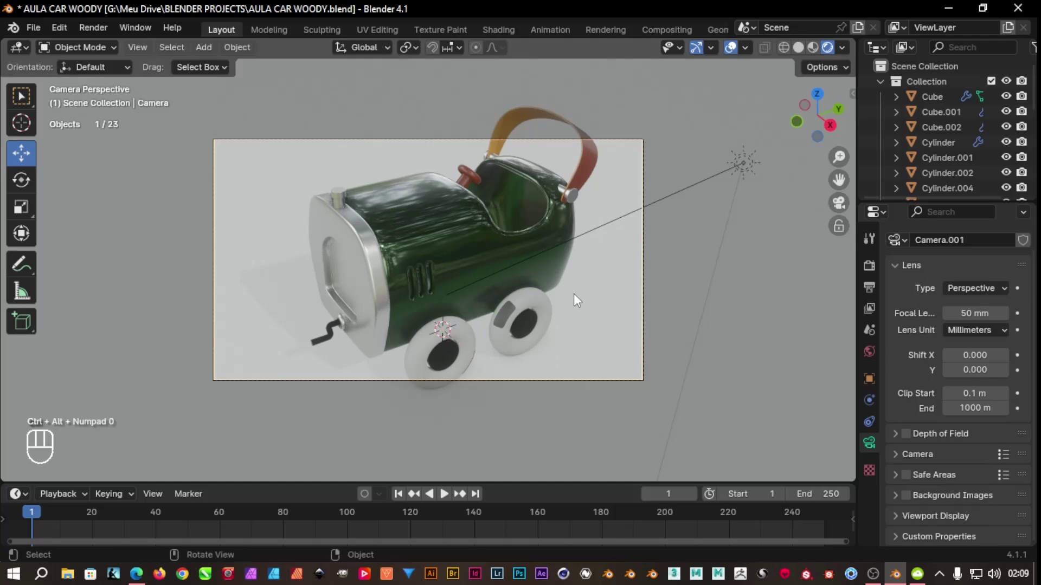
{"action": "key", "text": "n"}
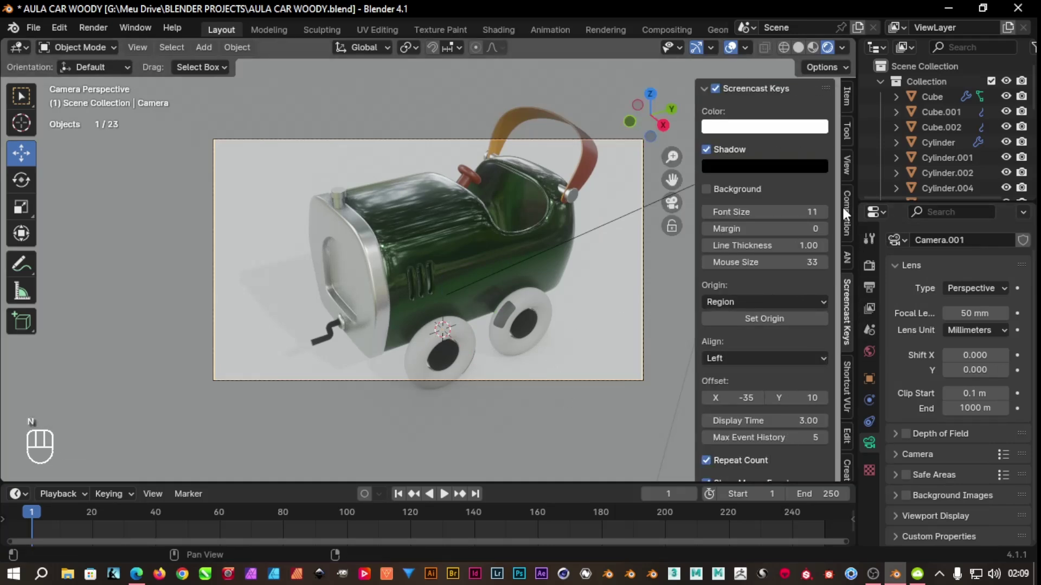
{"action": "left_click", "coordinate": [768, 284]}
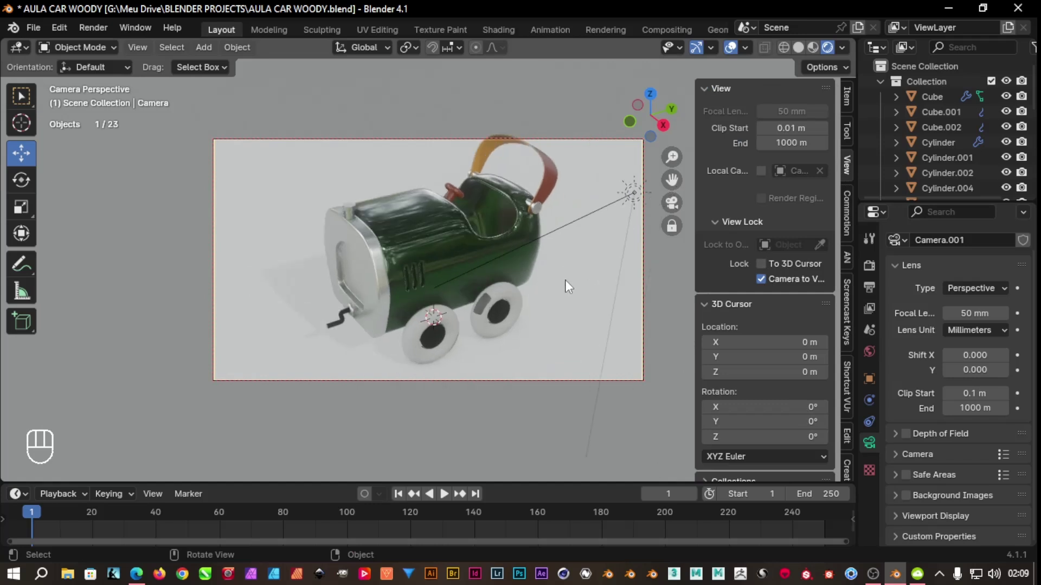
Pull the camera back to frame the whole car at a three-quarter angle, then select the floor plane
{"action": "left_click_drag", "start_coordinate": [570, 286], "coordinate": [544, 289]}
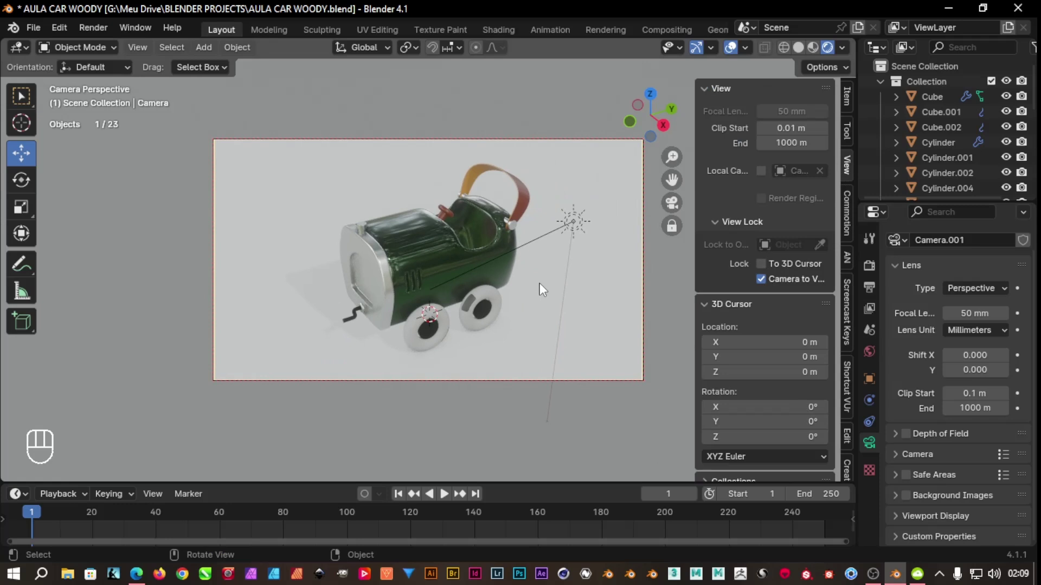
{"action": "left_click_drag", "start_coordinate": [539, 290], "coordinate": [538, 292]}
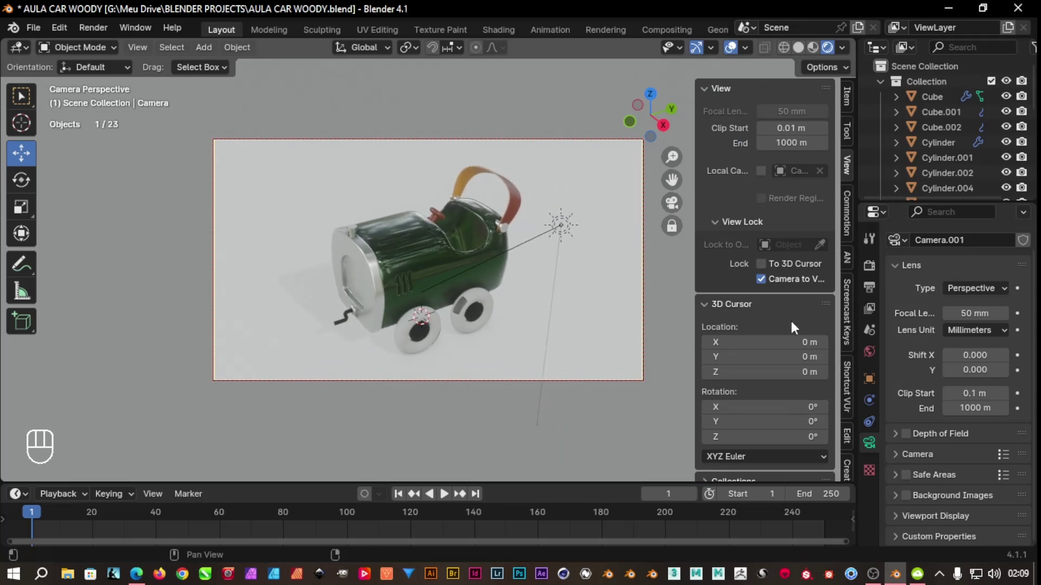
{"action": "key", "text": "n"}
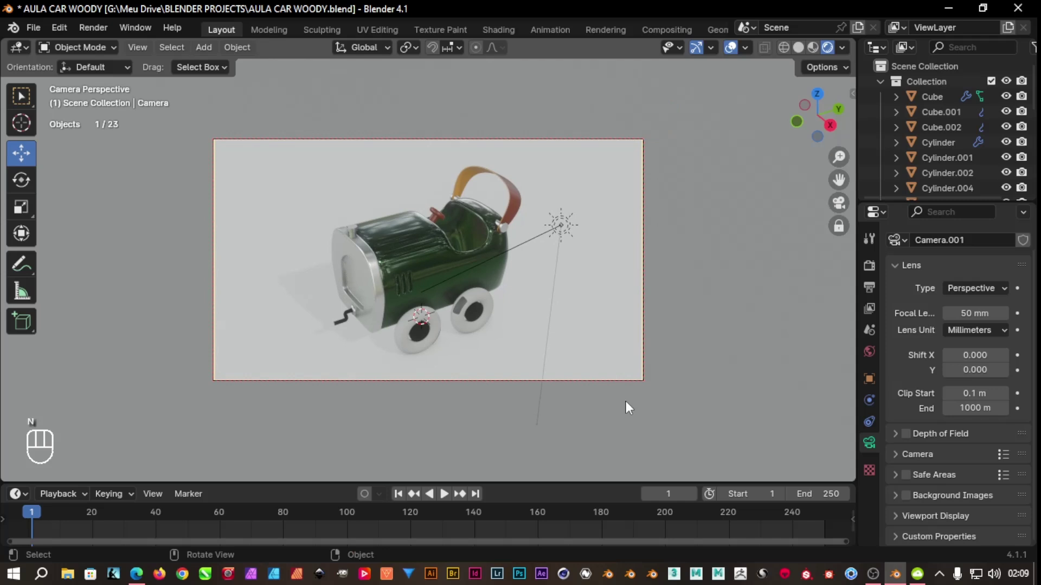
{"action": "key", "text": "n"}
{"action": "left_click", "coordinate": [767, 287]}
{"action": "key", "text": "n"}
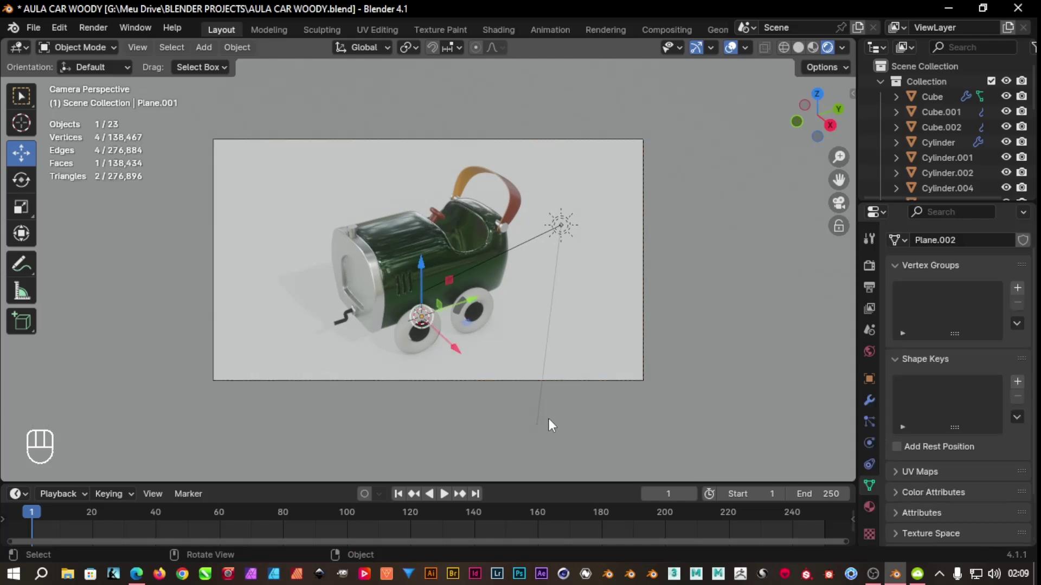
Make the floor plane Plane.001 the active object
{"action": "left_click", "coordinate": [554, 423]}
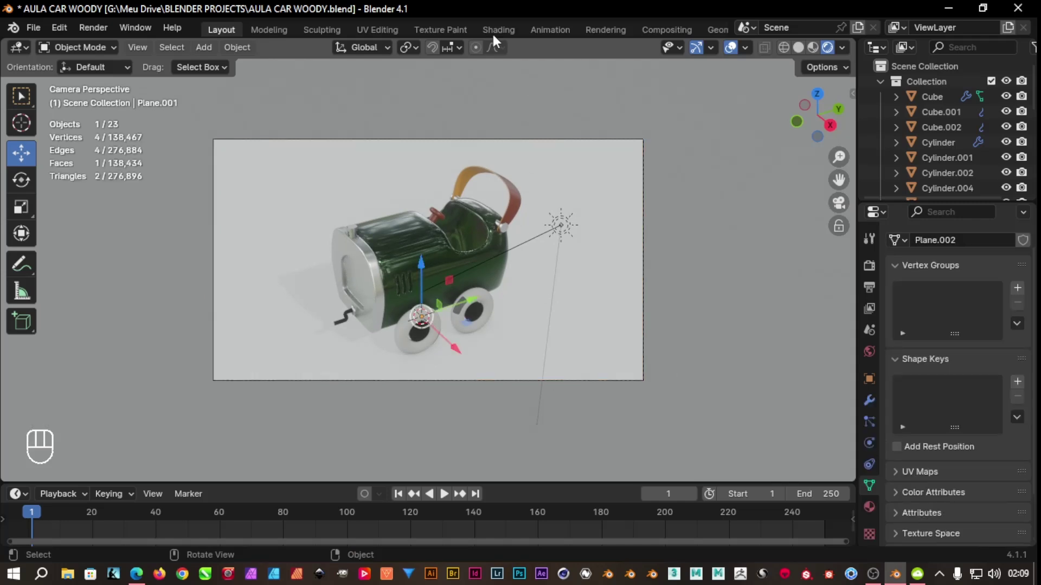
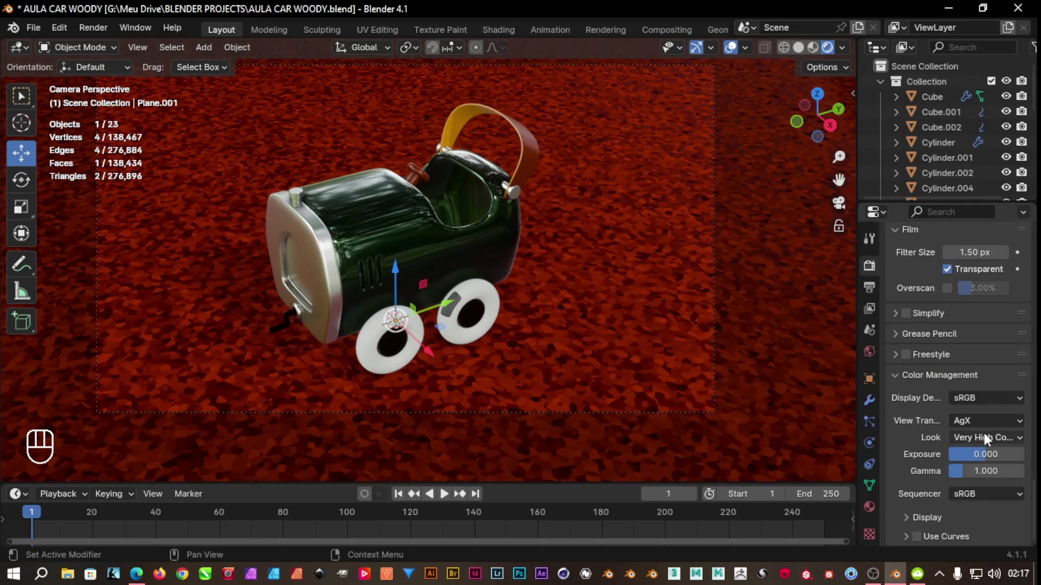
Set the view transform to Filmic and enable color curves with gamma 1.1
{"action": "left_click_drag", "start_coordinate": [993, 428], "coordinate": [964, 481]}
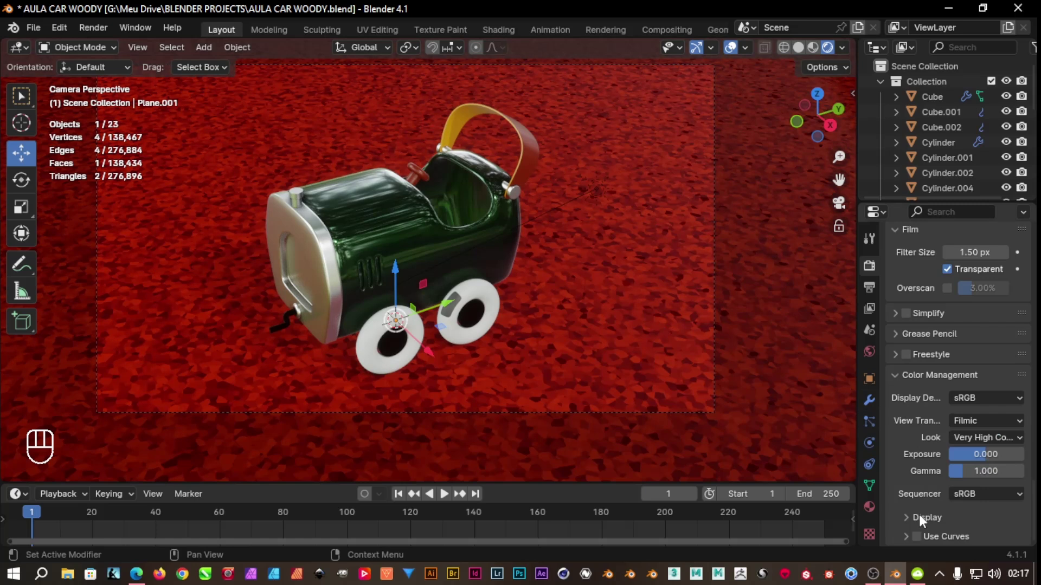
{"action": "left_click", "coordinate": [921, 543]}
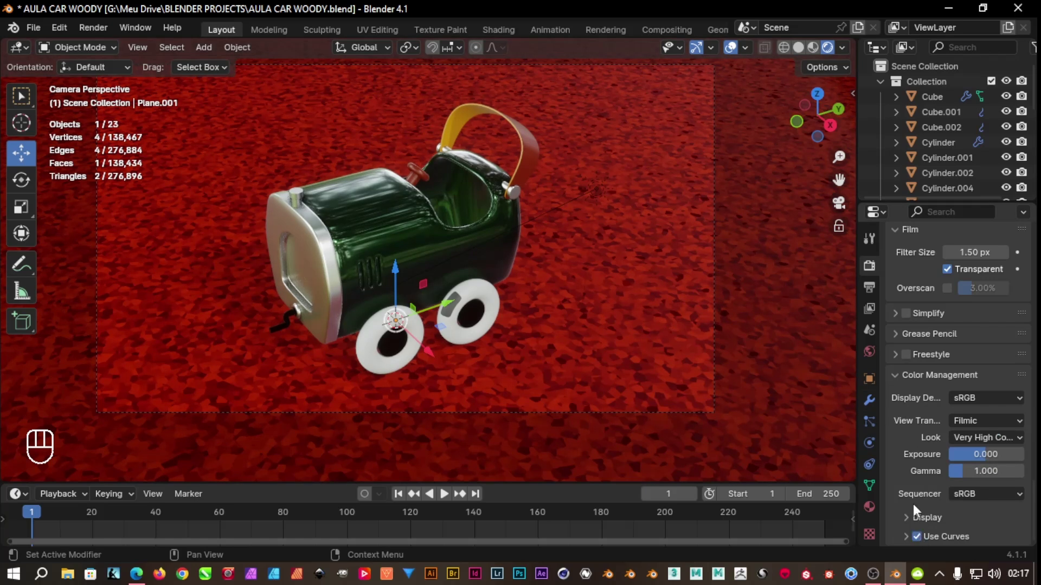
{"action": "left_click", "coordinate": [910, 541]}
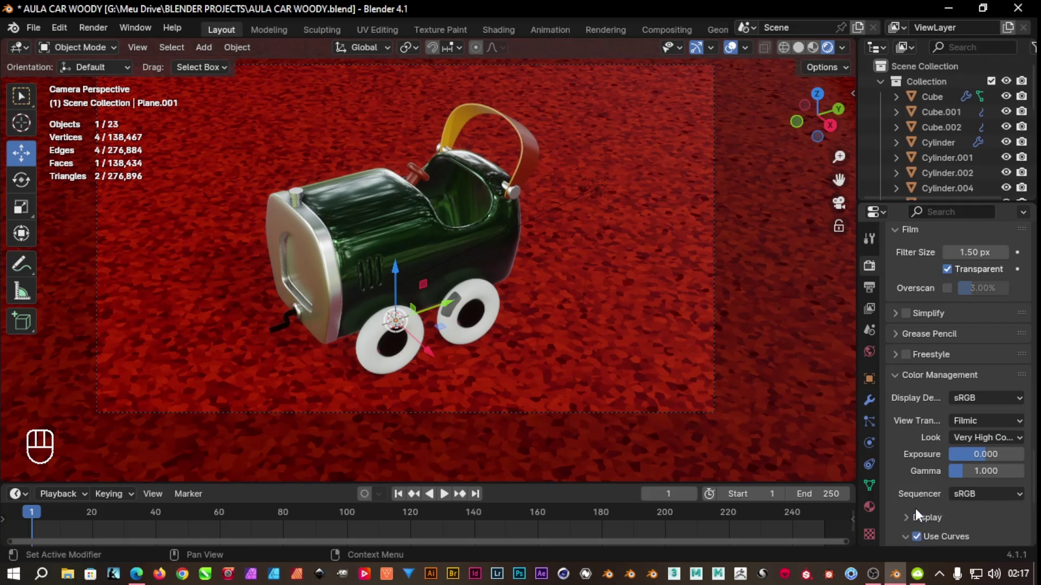
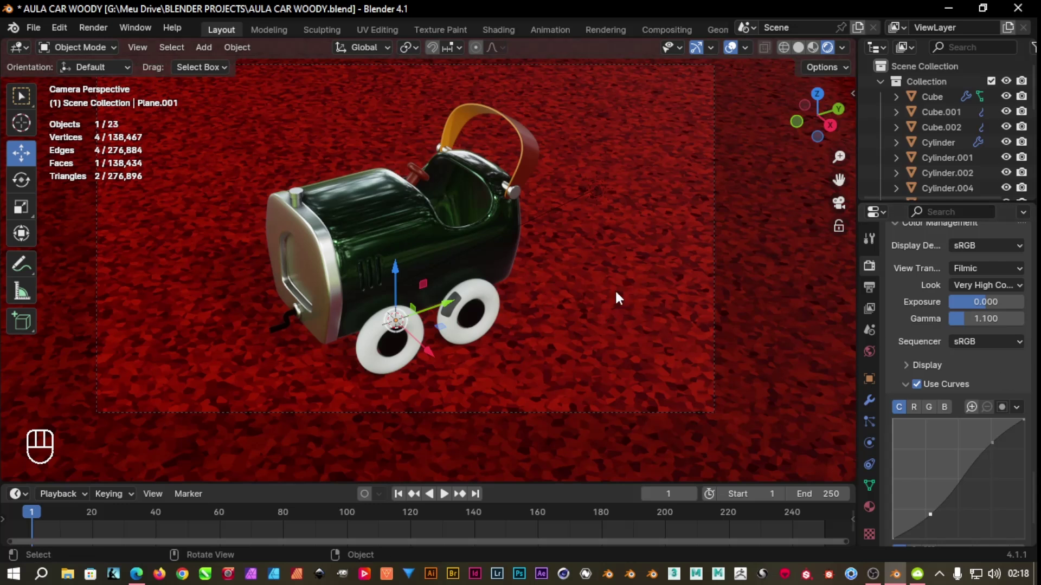
Return to the camera view and reframe the shot around the car
{"action": "left_click_drag", "start_coordinate": [611, 278], "coordinate": [630, 290]}
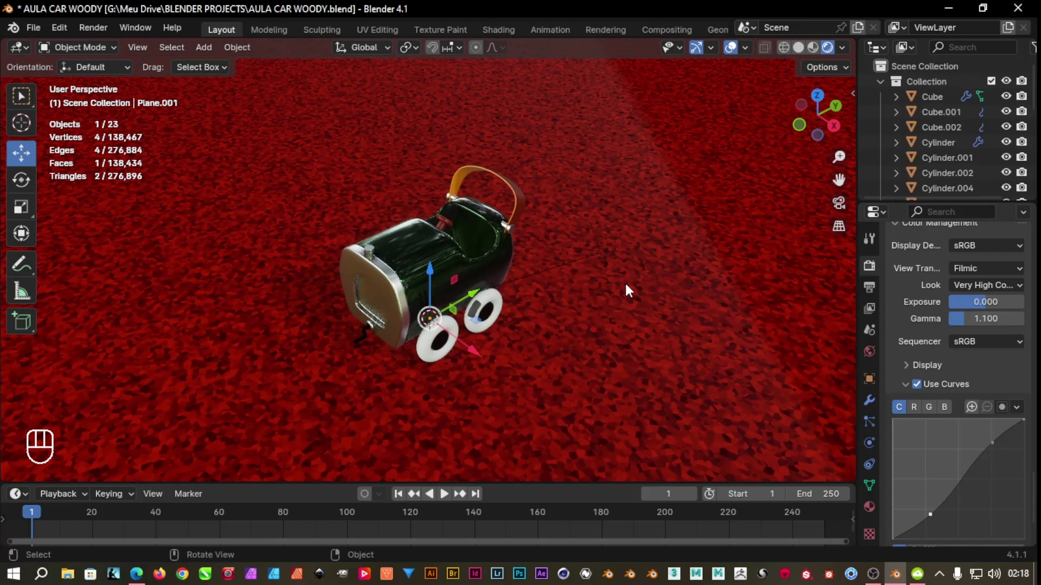
{"action": "key", "text": "KP_0"}
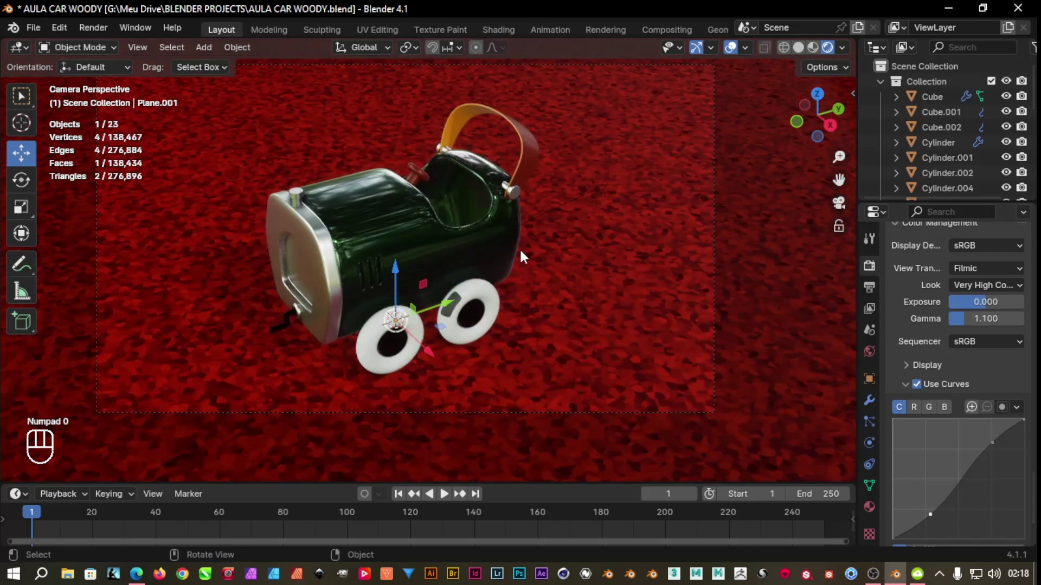
{"action": "left_click_drag", "start_coordinate": [560, 251], "coordinate": [603, 273]}
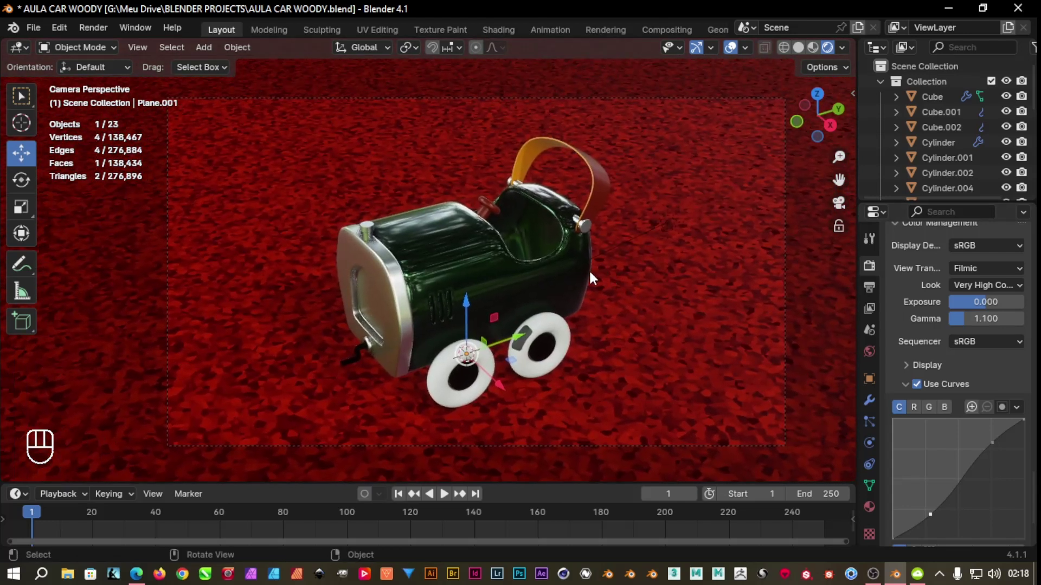